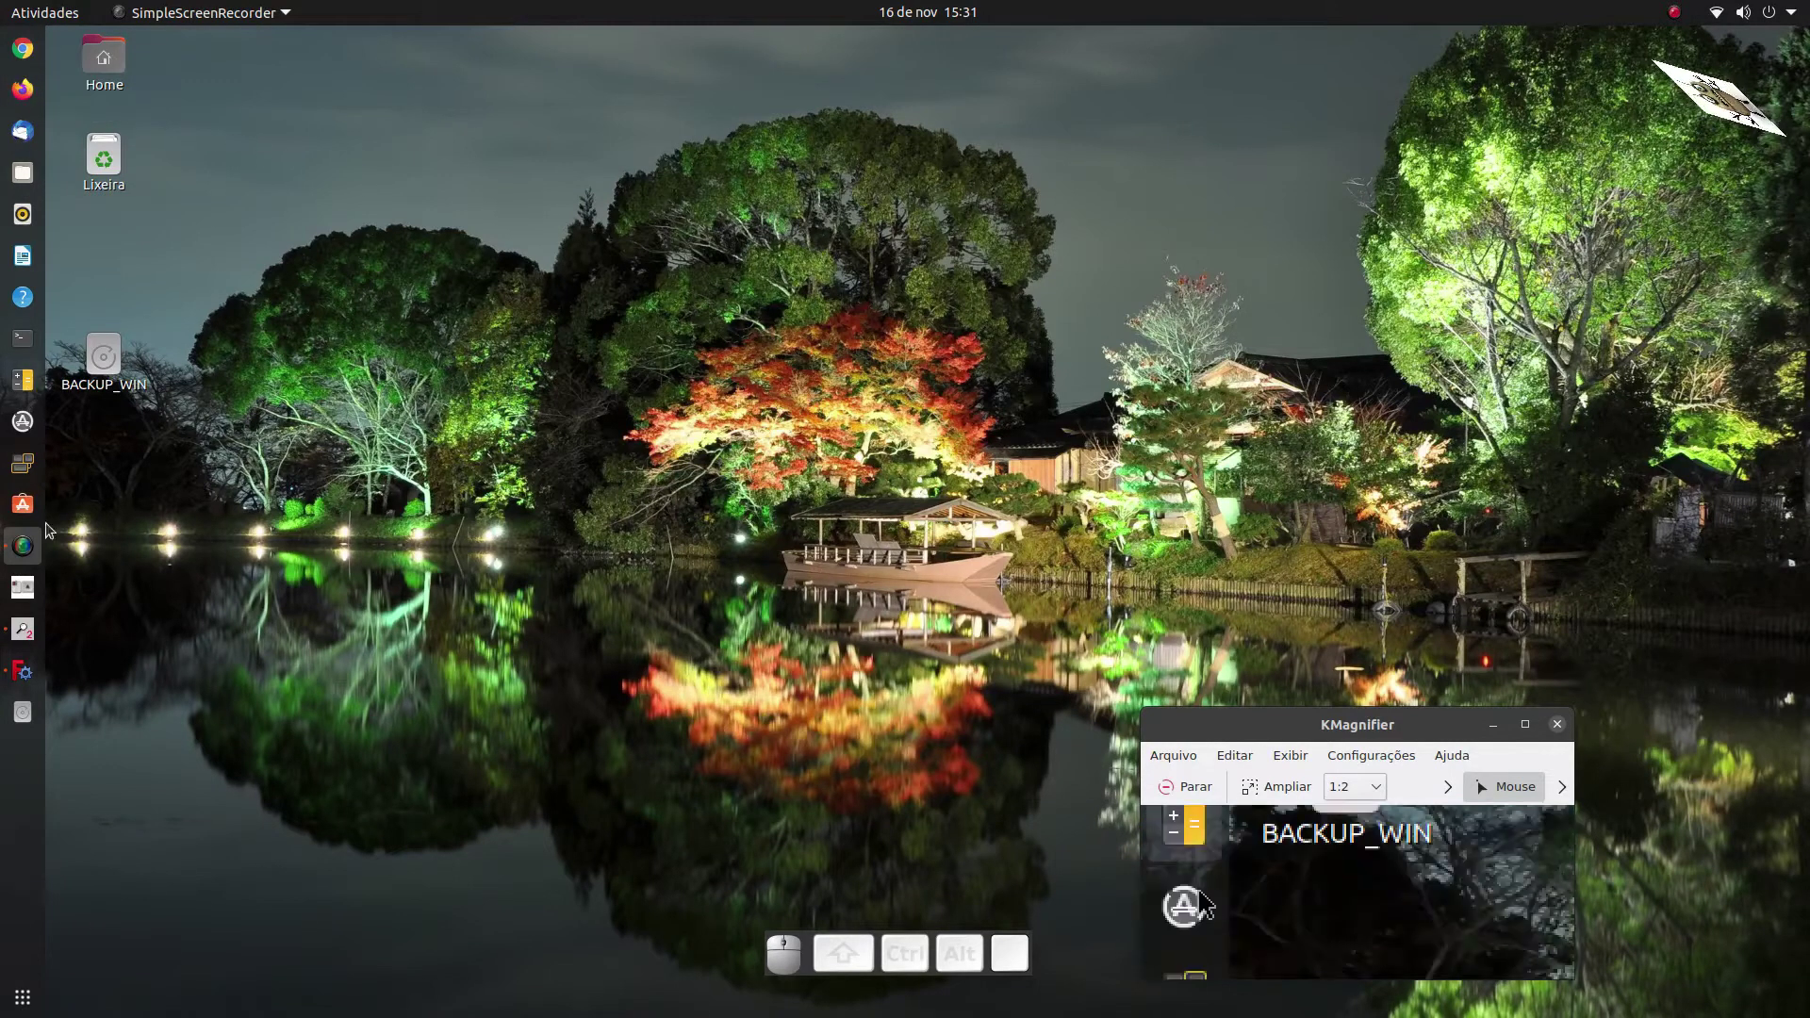
Launch FreeCAD and start a new empty document.
{"action": "left_click", "coordinate": [1187, 907]}
{"action": "left_click", "coordinate": [73, 104]}
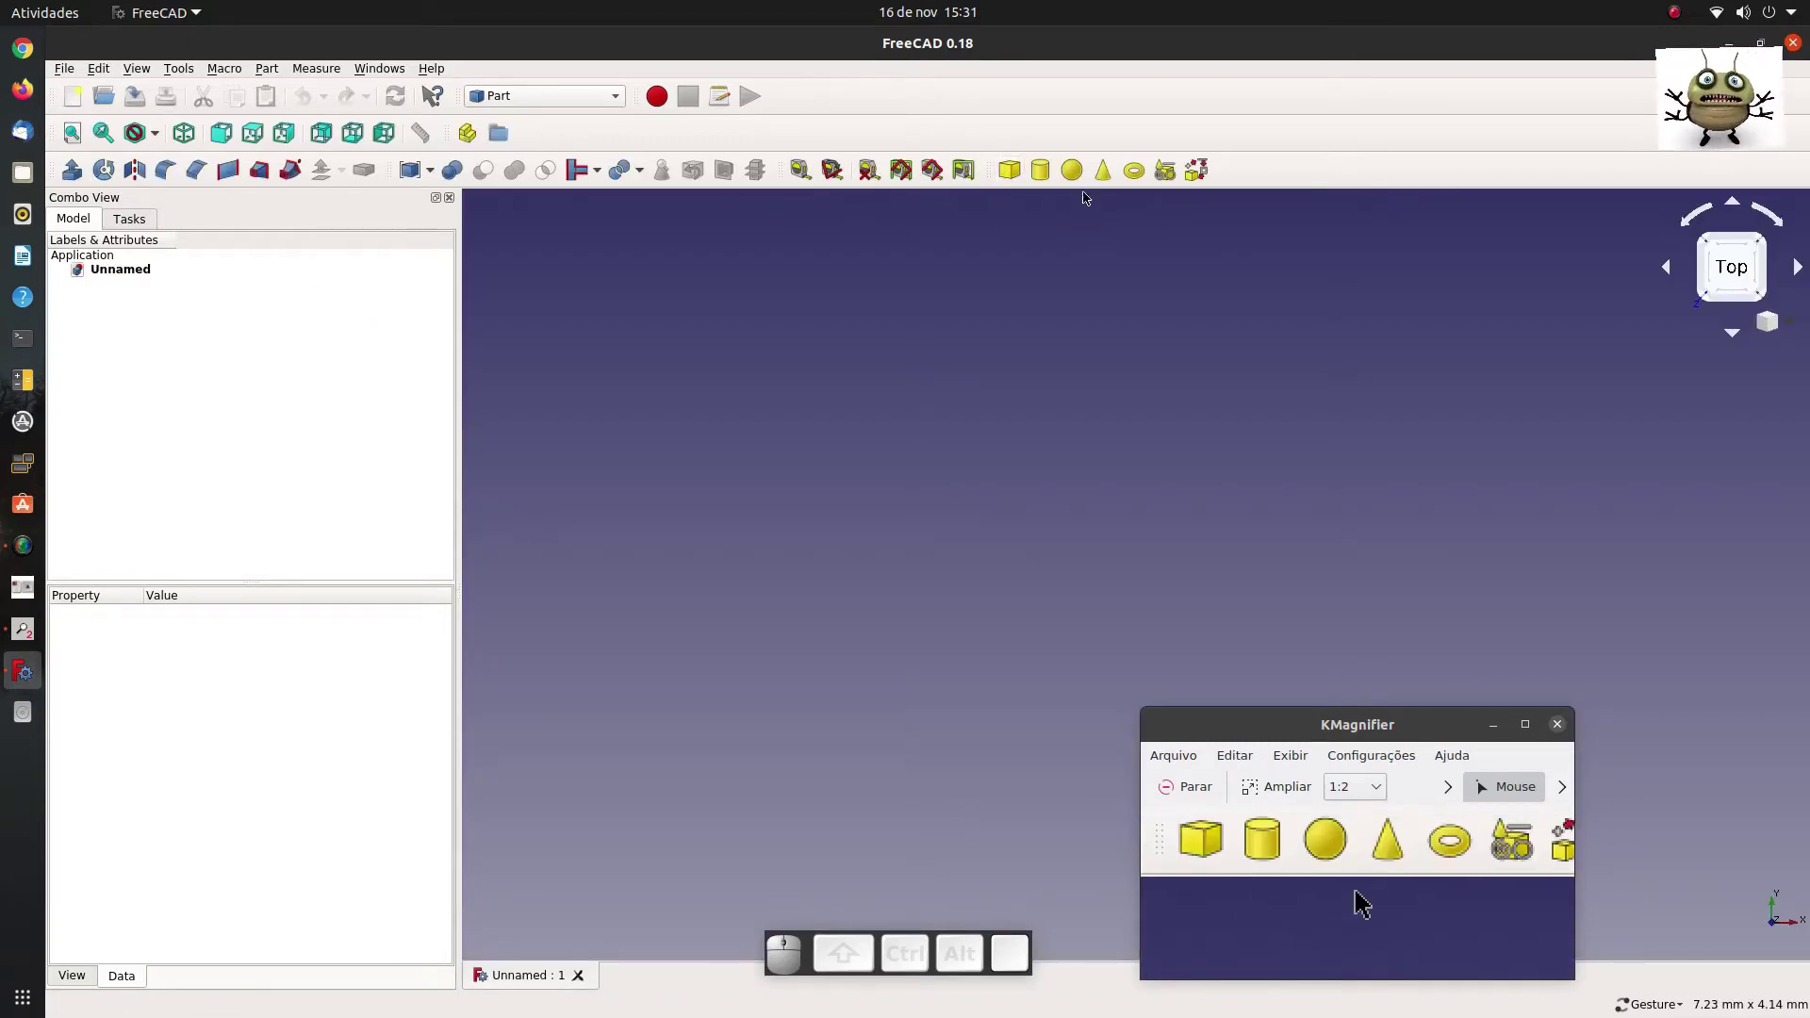
Add a cylinder and set its radius to 40 mm and height to 60 mm.
{"action": "left_click", "coordinate": [1039, 176]}
{"action": "left_click", "coordinate": [667, 633]}
{"action": "key", "text": "0"}
{"action": "scroll", "scroll_direction": "down", "scroll_amount": 3}
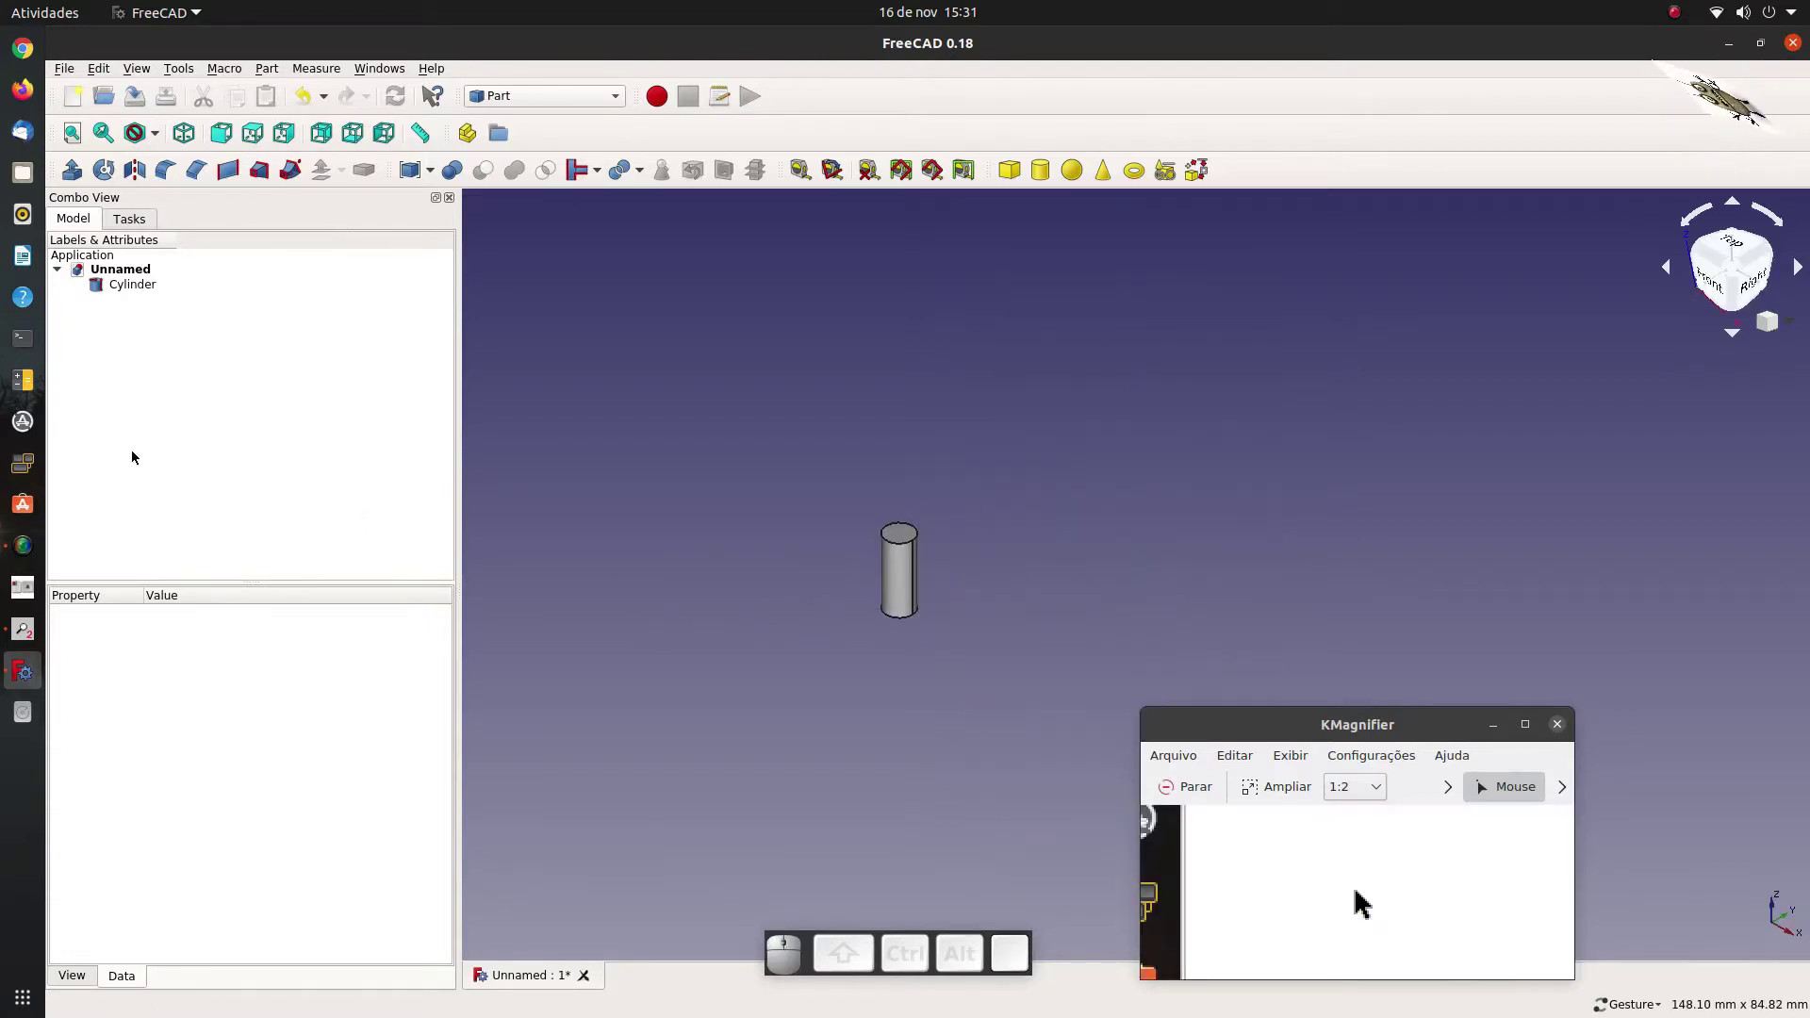
{"action": "left_click", "coordinate": [131, 290]}
{"action": "left_click", "coordinate": [206, 721]}
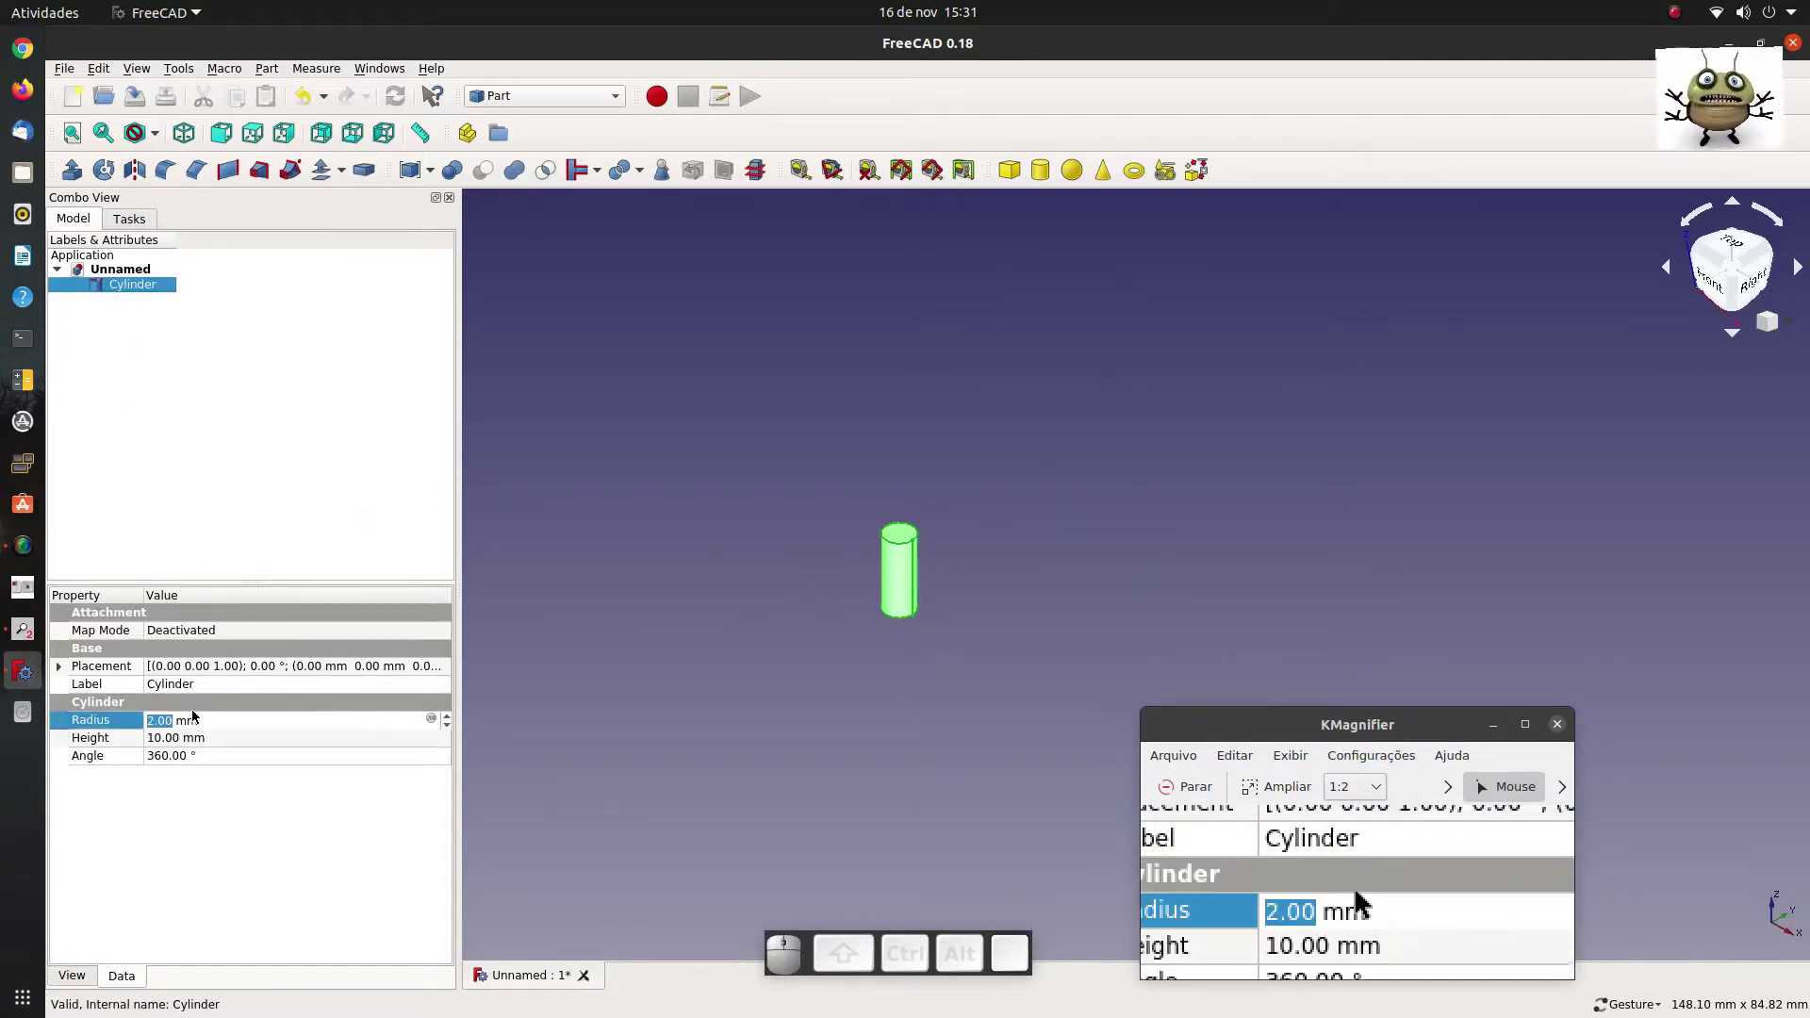
{"action": "key", "text": "4"}
{"action": "key", "text": "0"}
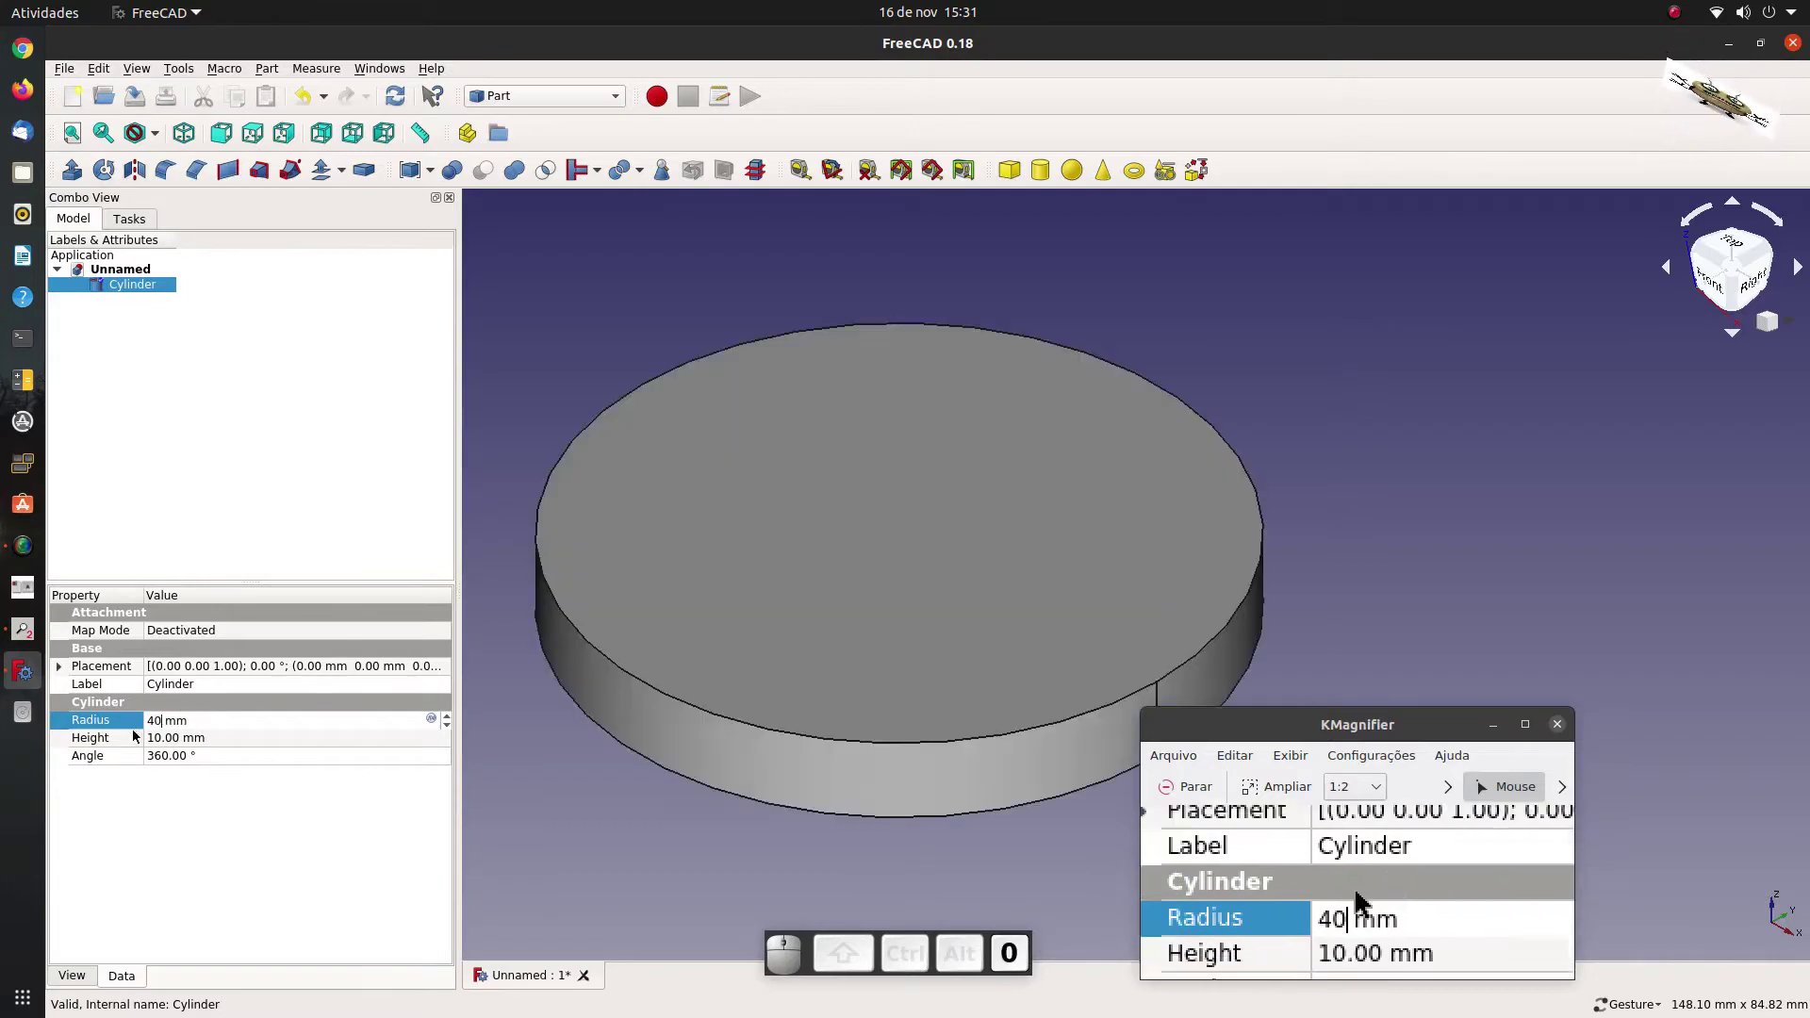
{"action": "left_click", "coordinate": [189, 738]}
{"action": "key", "text": "6"}
{"action": "key", "text": "0"}
Set the cylinder's angle to 180° for a half cylinder, then add a default cone.
{"action": "left_click", "coordinate": [214, 768]}
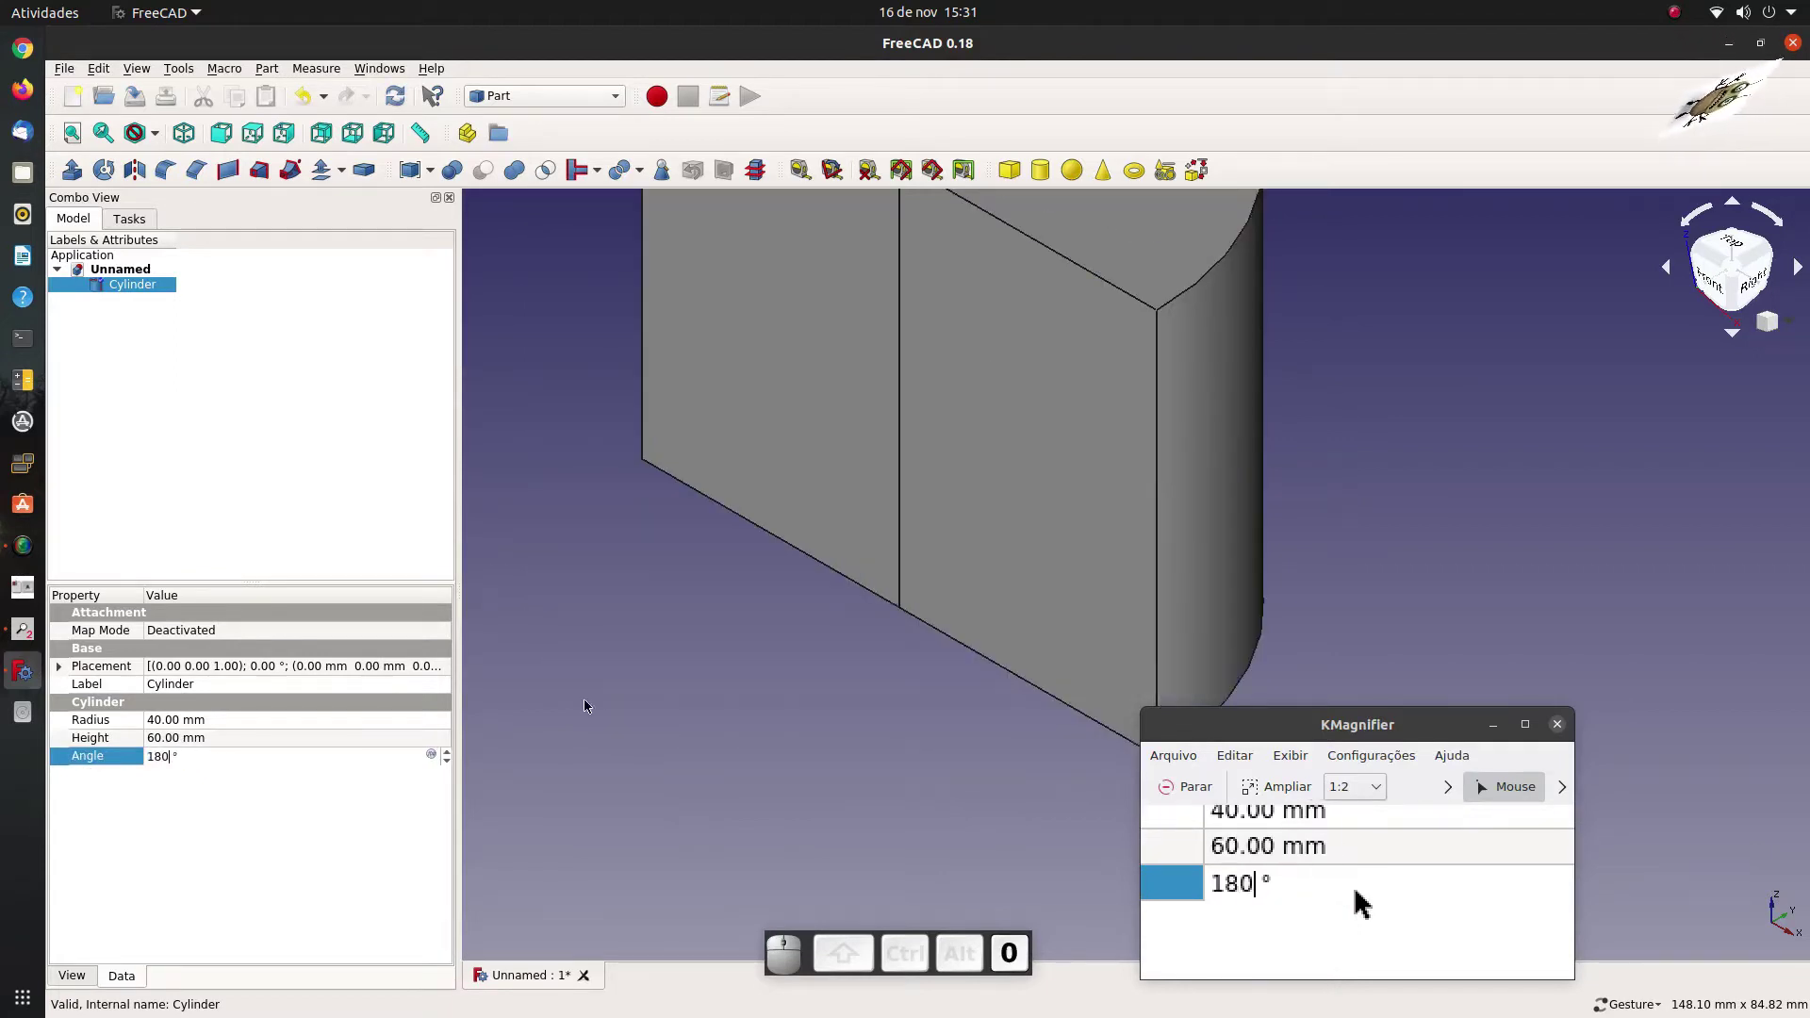
{"action": "scroll", "scroll_direction": "down", "scroll_amount": 3}
{"action": "left_click", "coordinate": [785, 786]}
{"action": "left_click", "coordinate": [1104, 177]}
{"action": "left_click", "coordinate": [134, 310]}
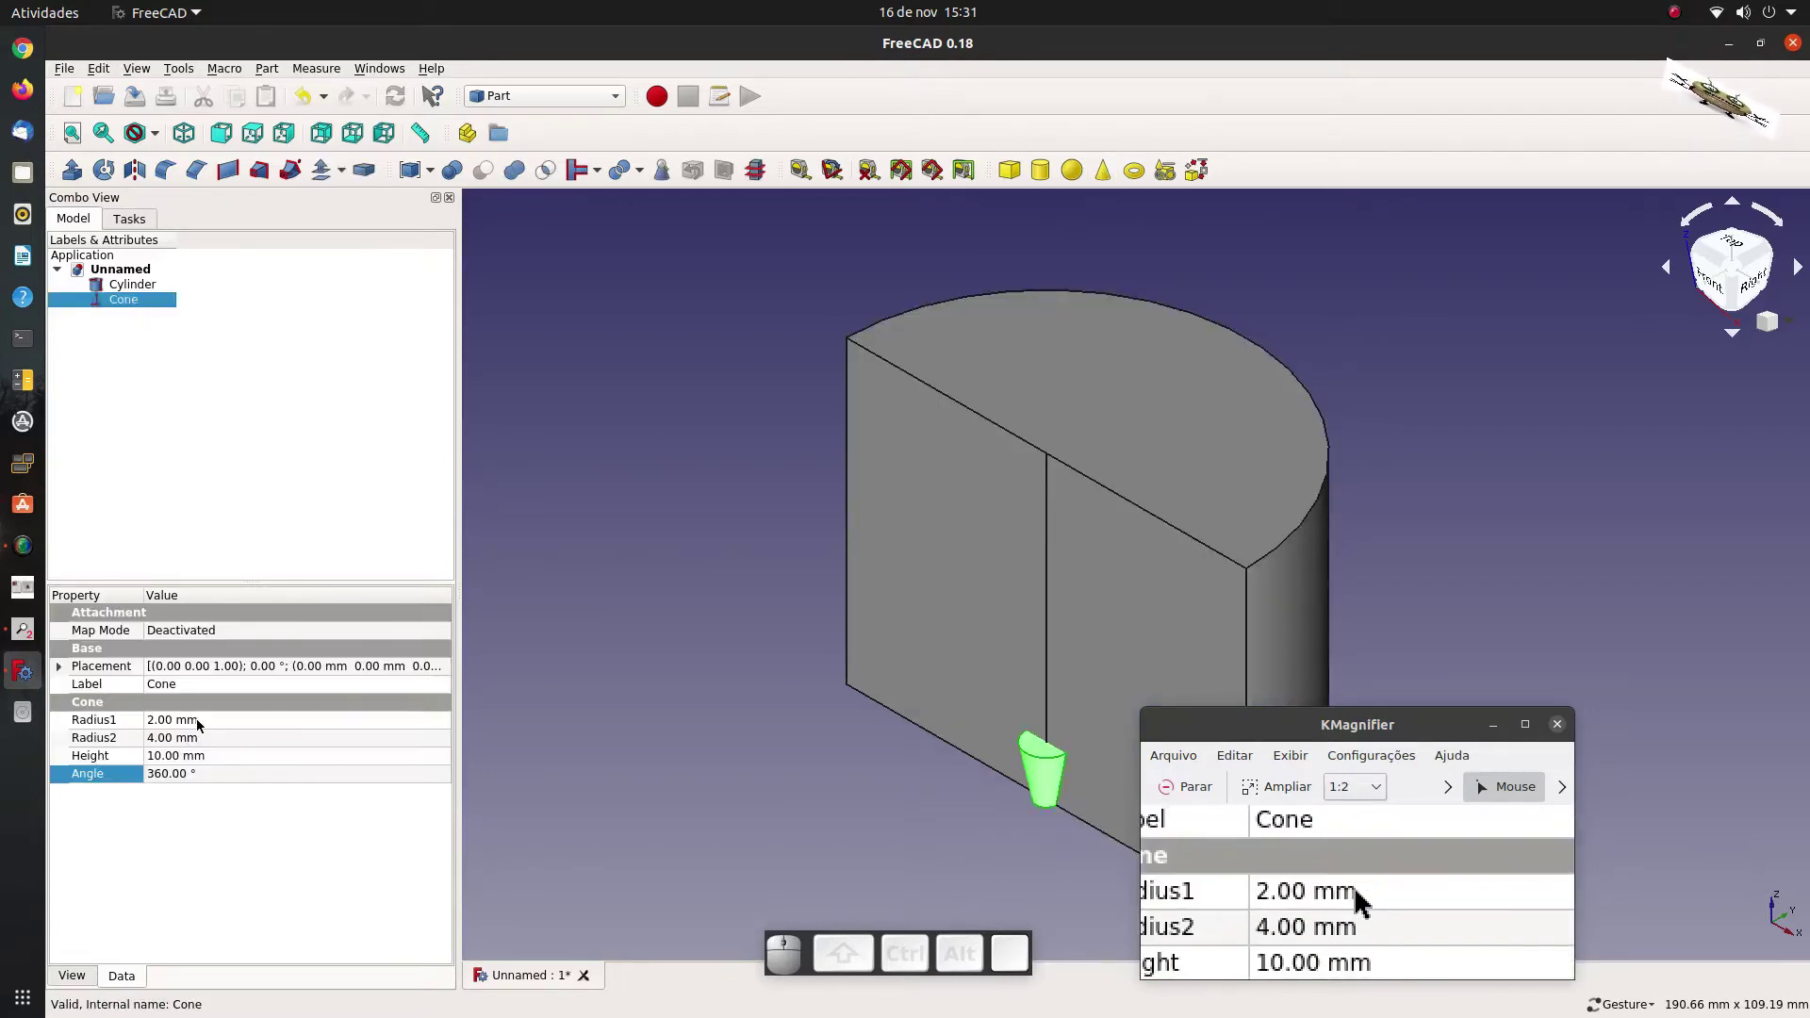
Resize the cone to Radius1 35 mm, Radius2 30 mm and Height 50 mm.
{"action": "left_click", "coordinate": [208, 725]}
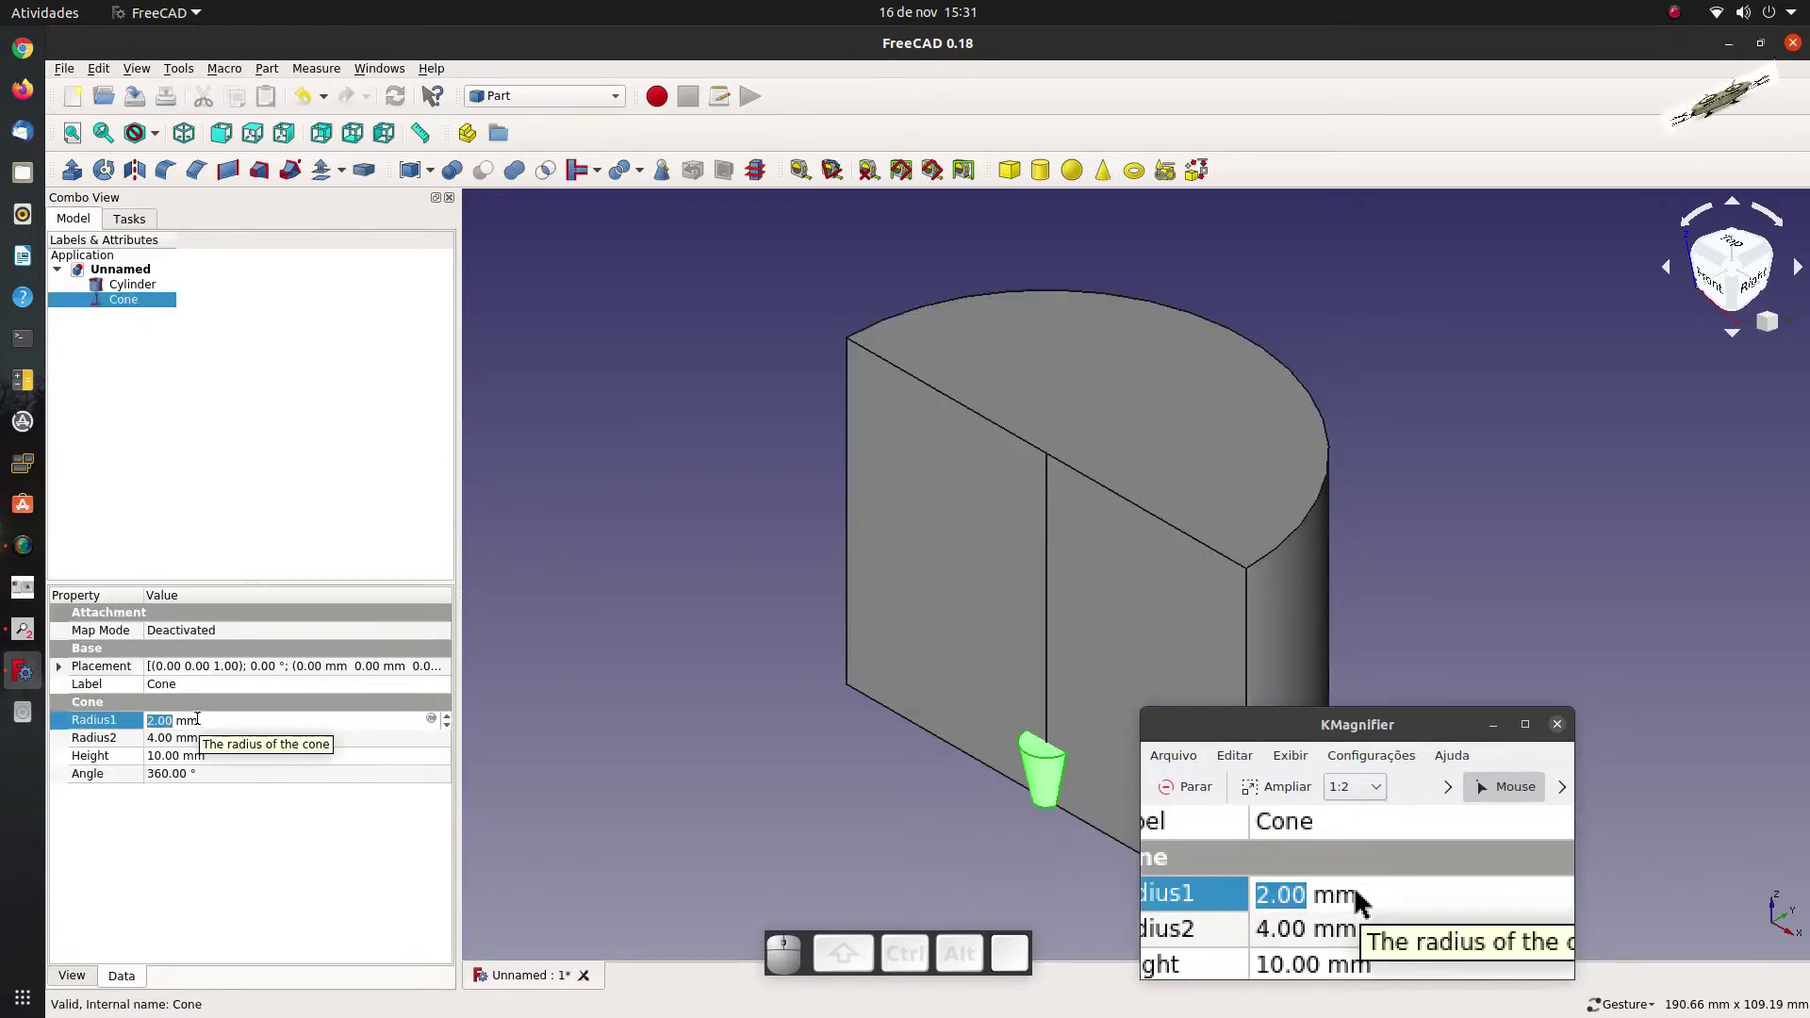
{"action": "key", "text": "3"}
{"action": "key", "text": "5"}
{"action": "left_click", "coordinate": [189, 746]}
{"action": "key", "text": "3"}
{"action": "key", "text": "0"}
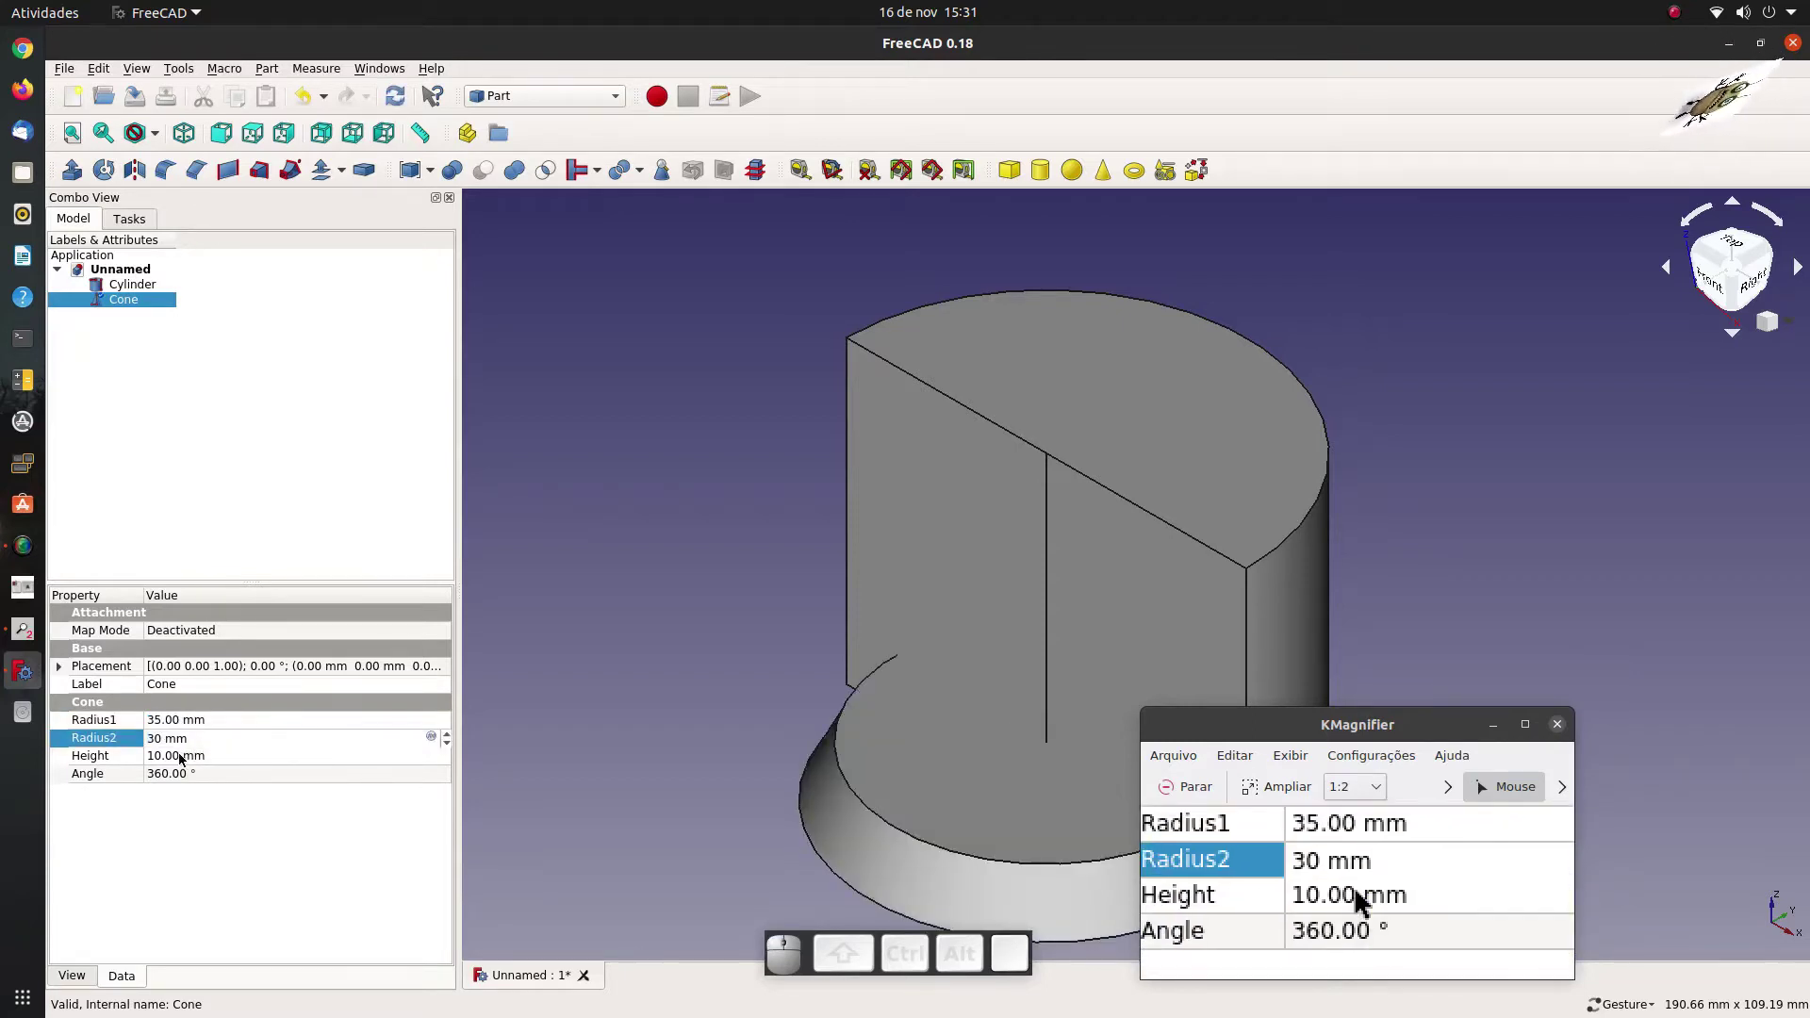
{"action": "left_click", "coordinate": [181, 760]}
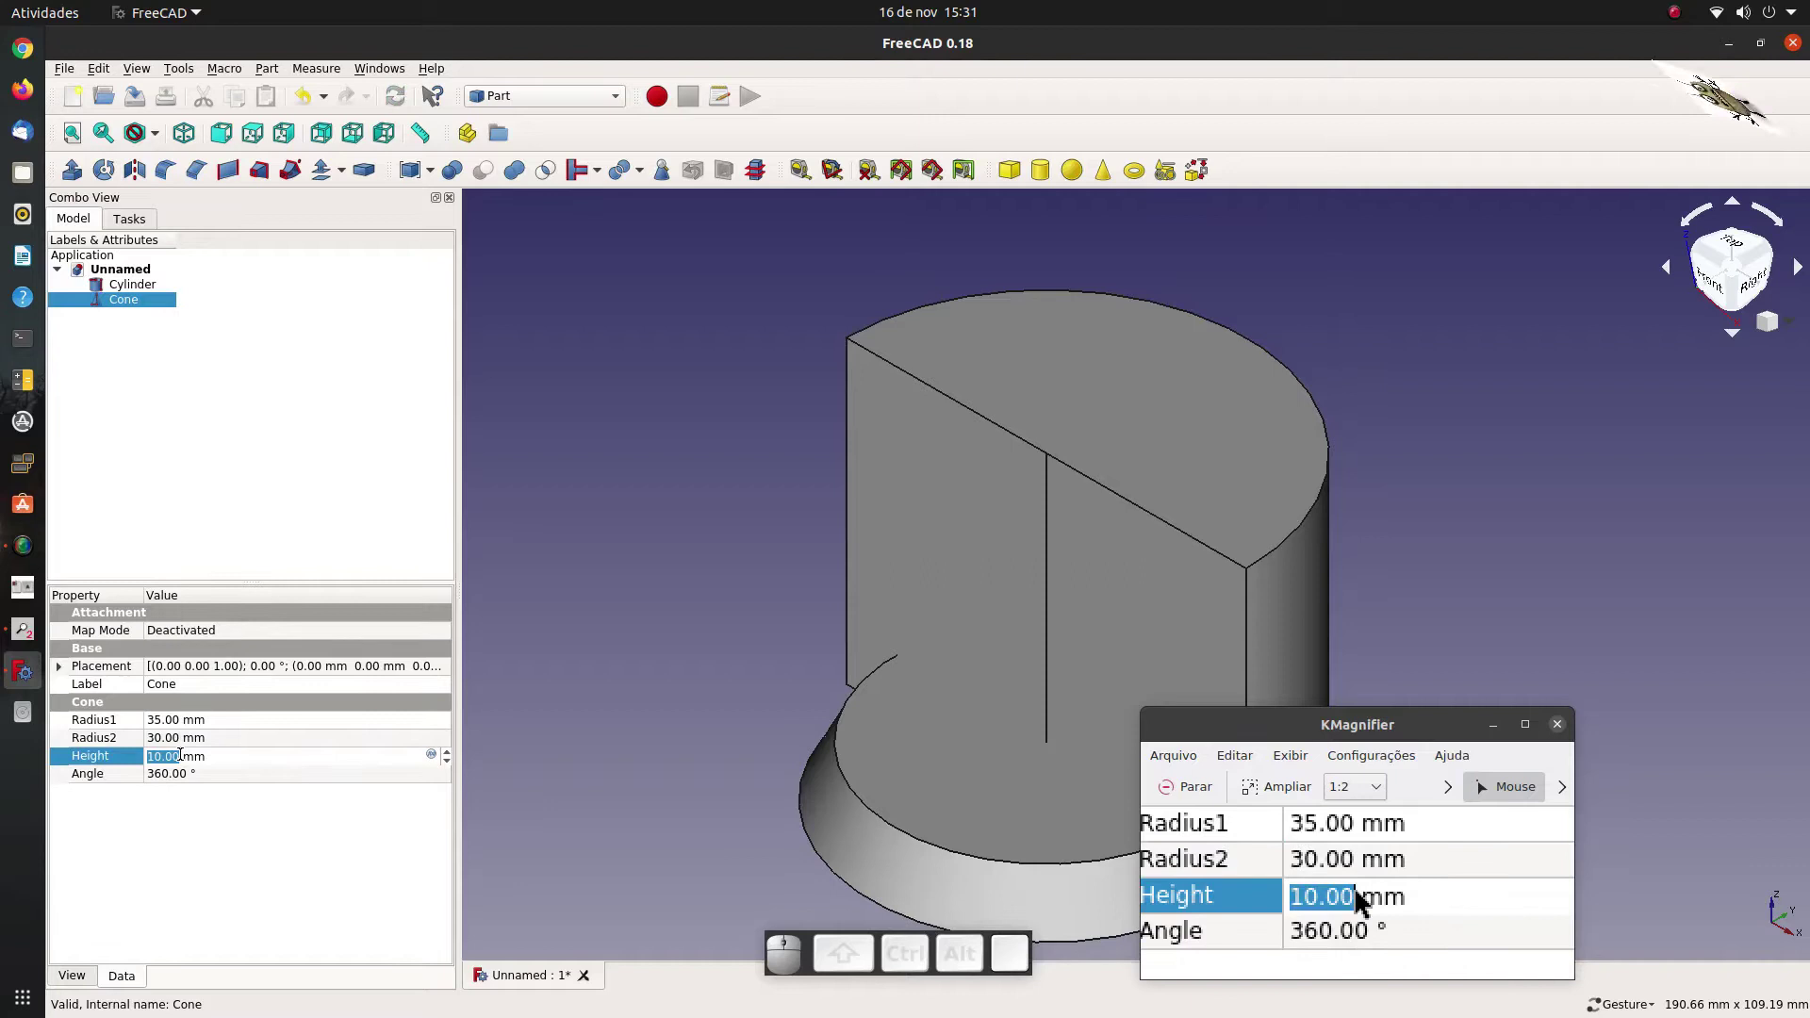
{"action": "key", "text": "5"}
{"action": "key", "text": "0"}
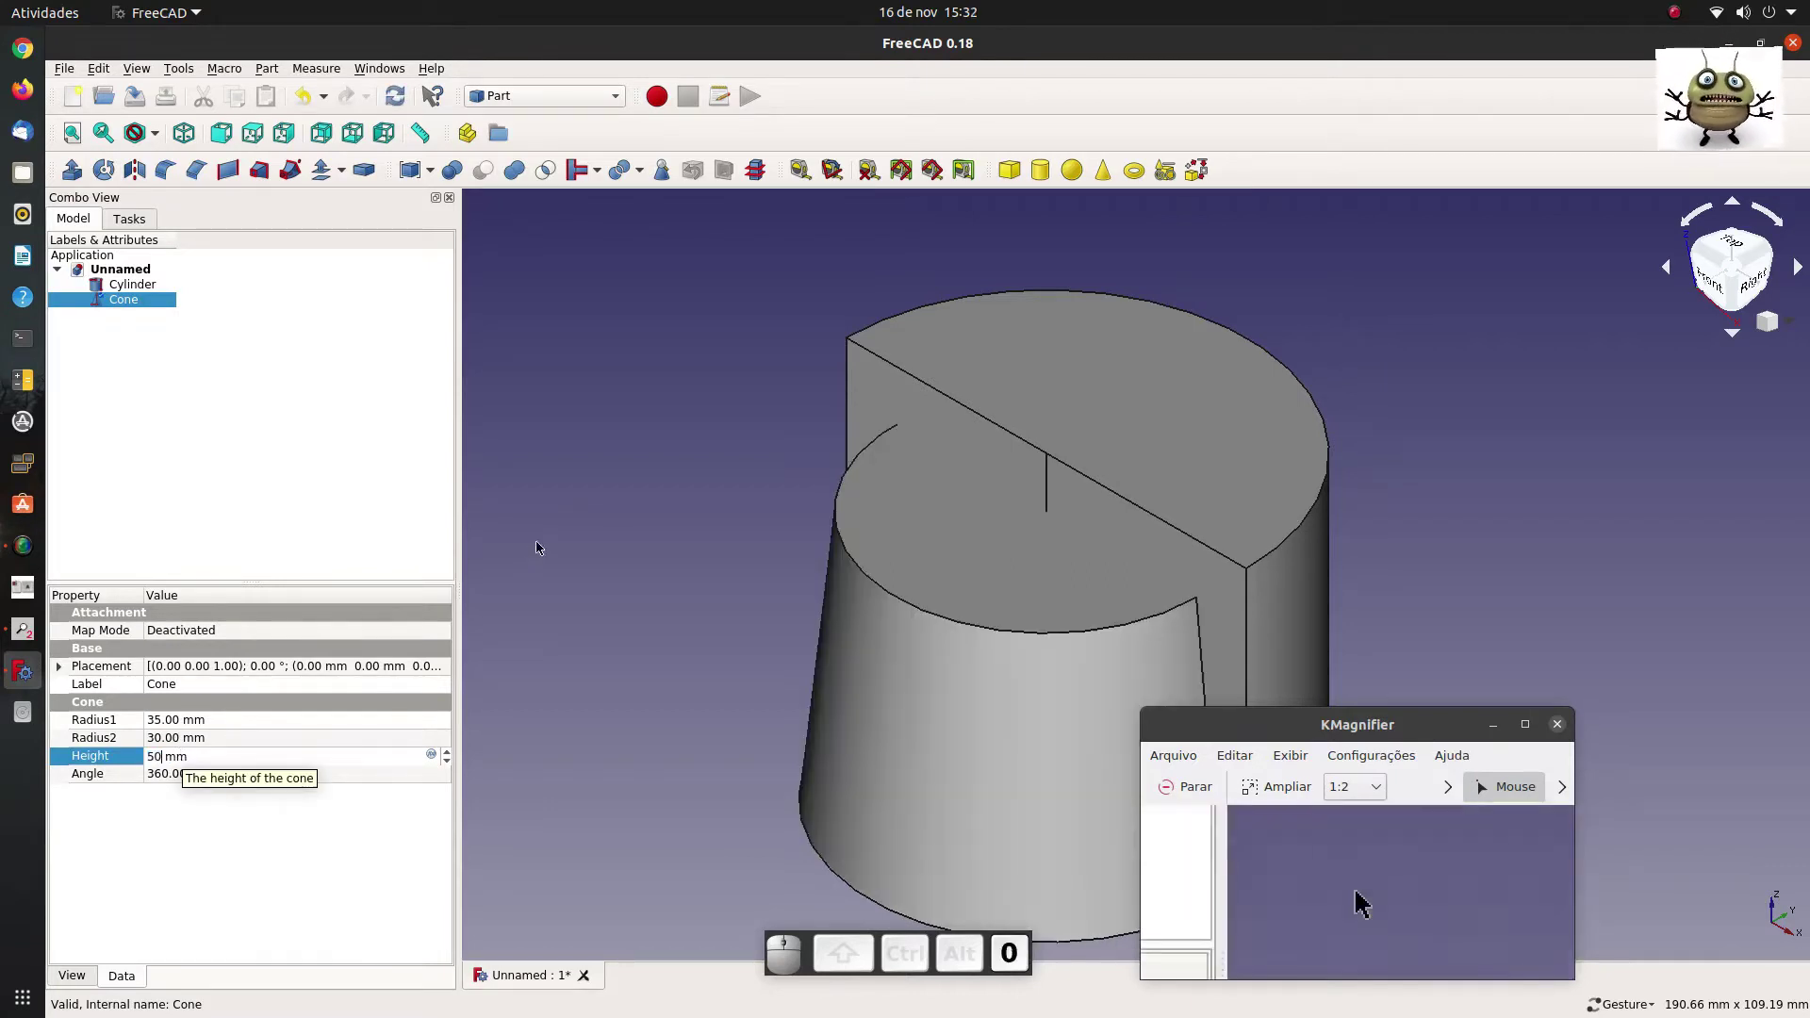
{"action": "left_click", "coordinate": [625, 505]}
{"action": "scroll", "scroll_direction": "down", "scroll_amount": 3}
{"action": "scroll", "scroll_direction": "up", "scroll_amount": 3}
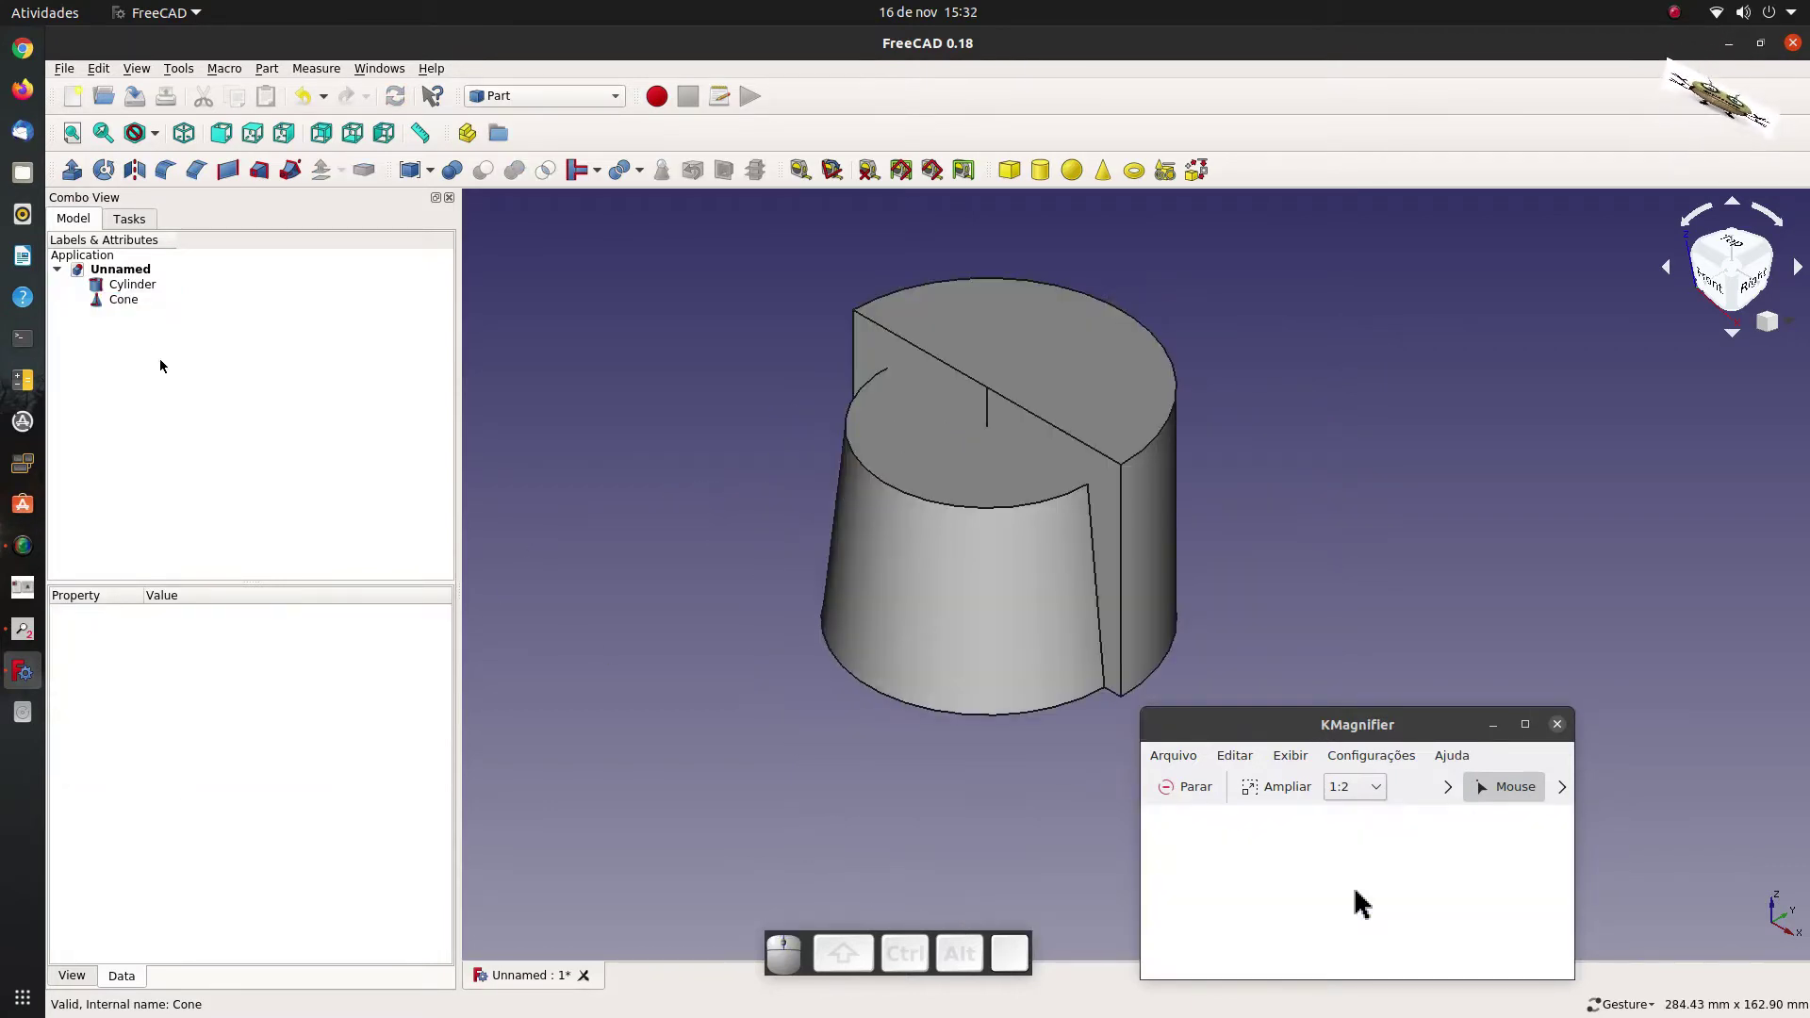
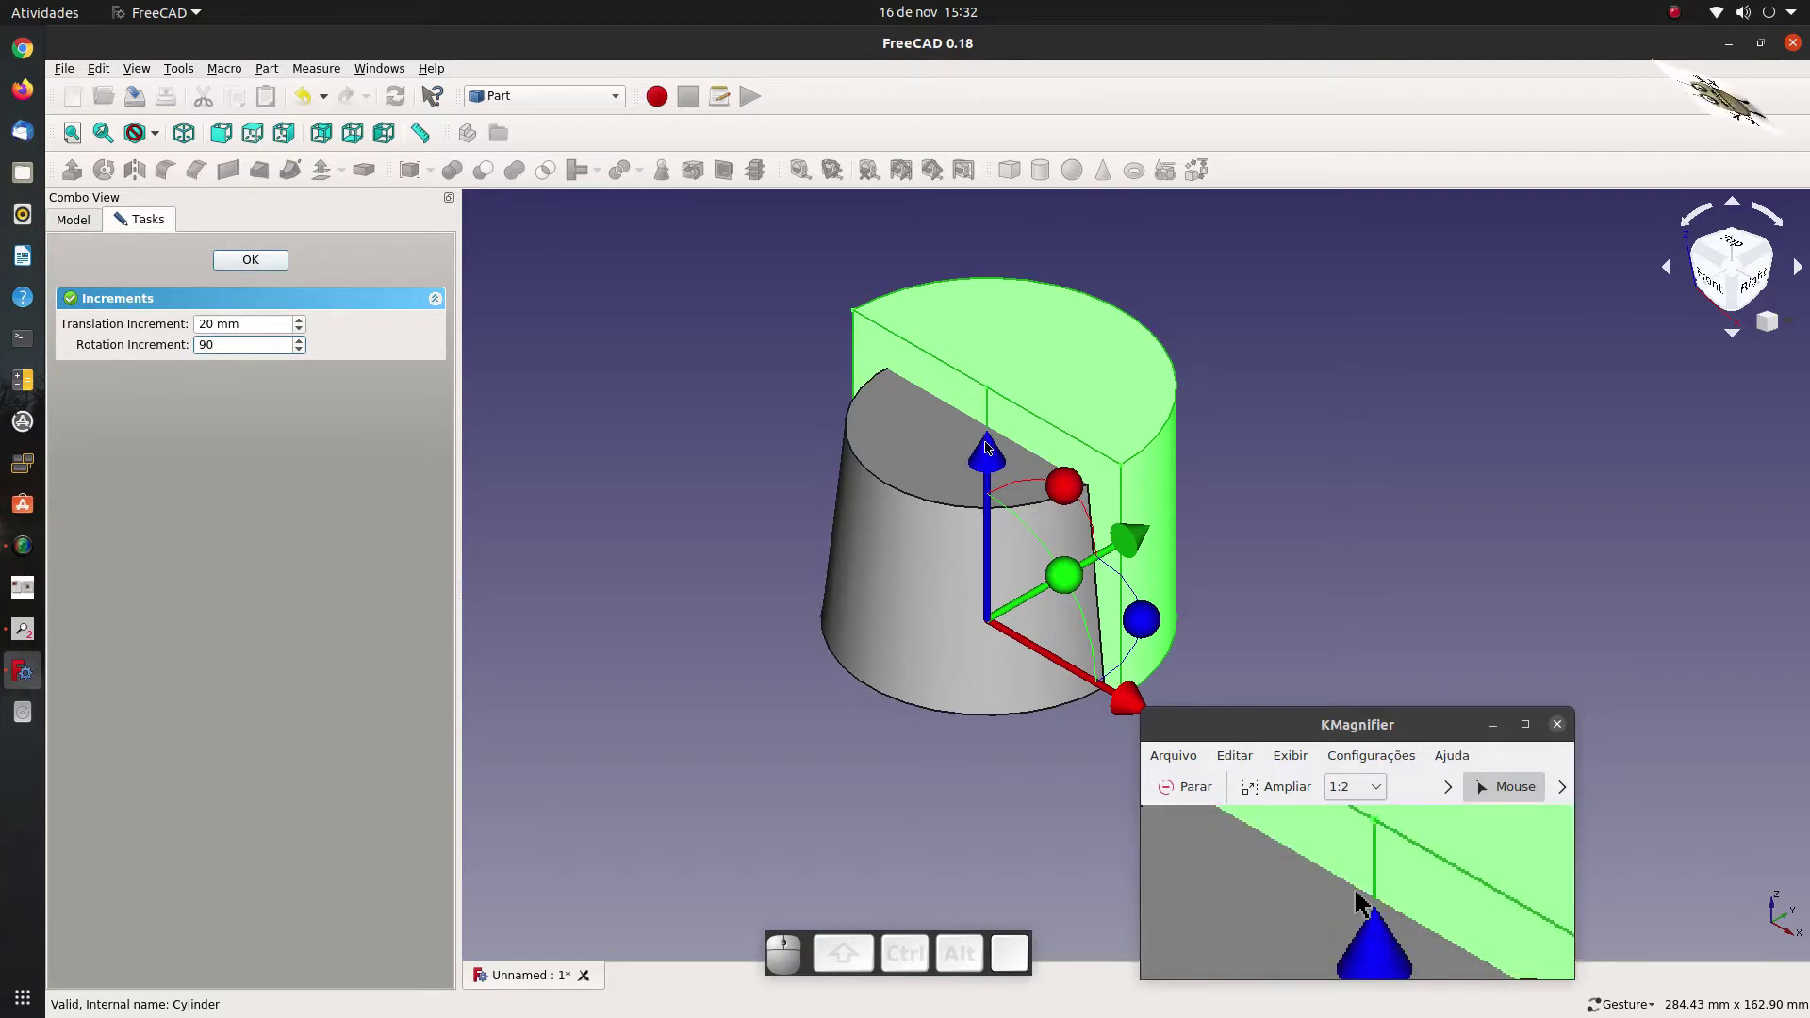
Reposition the half cylinder and the cone with Transform and confirm both placements.
{"action": "left_click_drag", "start_coordinate": [994, 458], "coordinate": [354, 362]}
{"action": "left_click", "coordinate": [246, 253]}
{"action": "left_click", "coordinate": [136, 324]}
{"action": "left_click", "coordinate": [125, 299]}
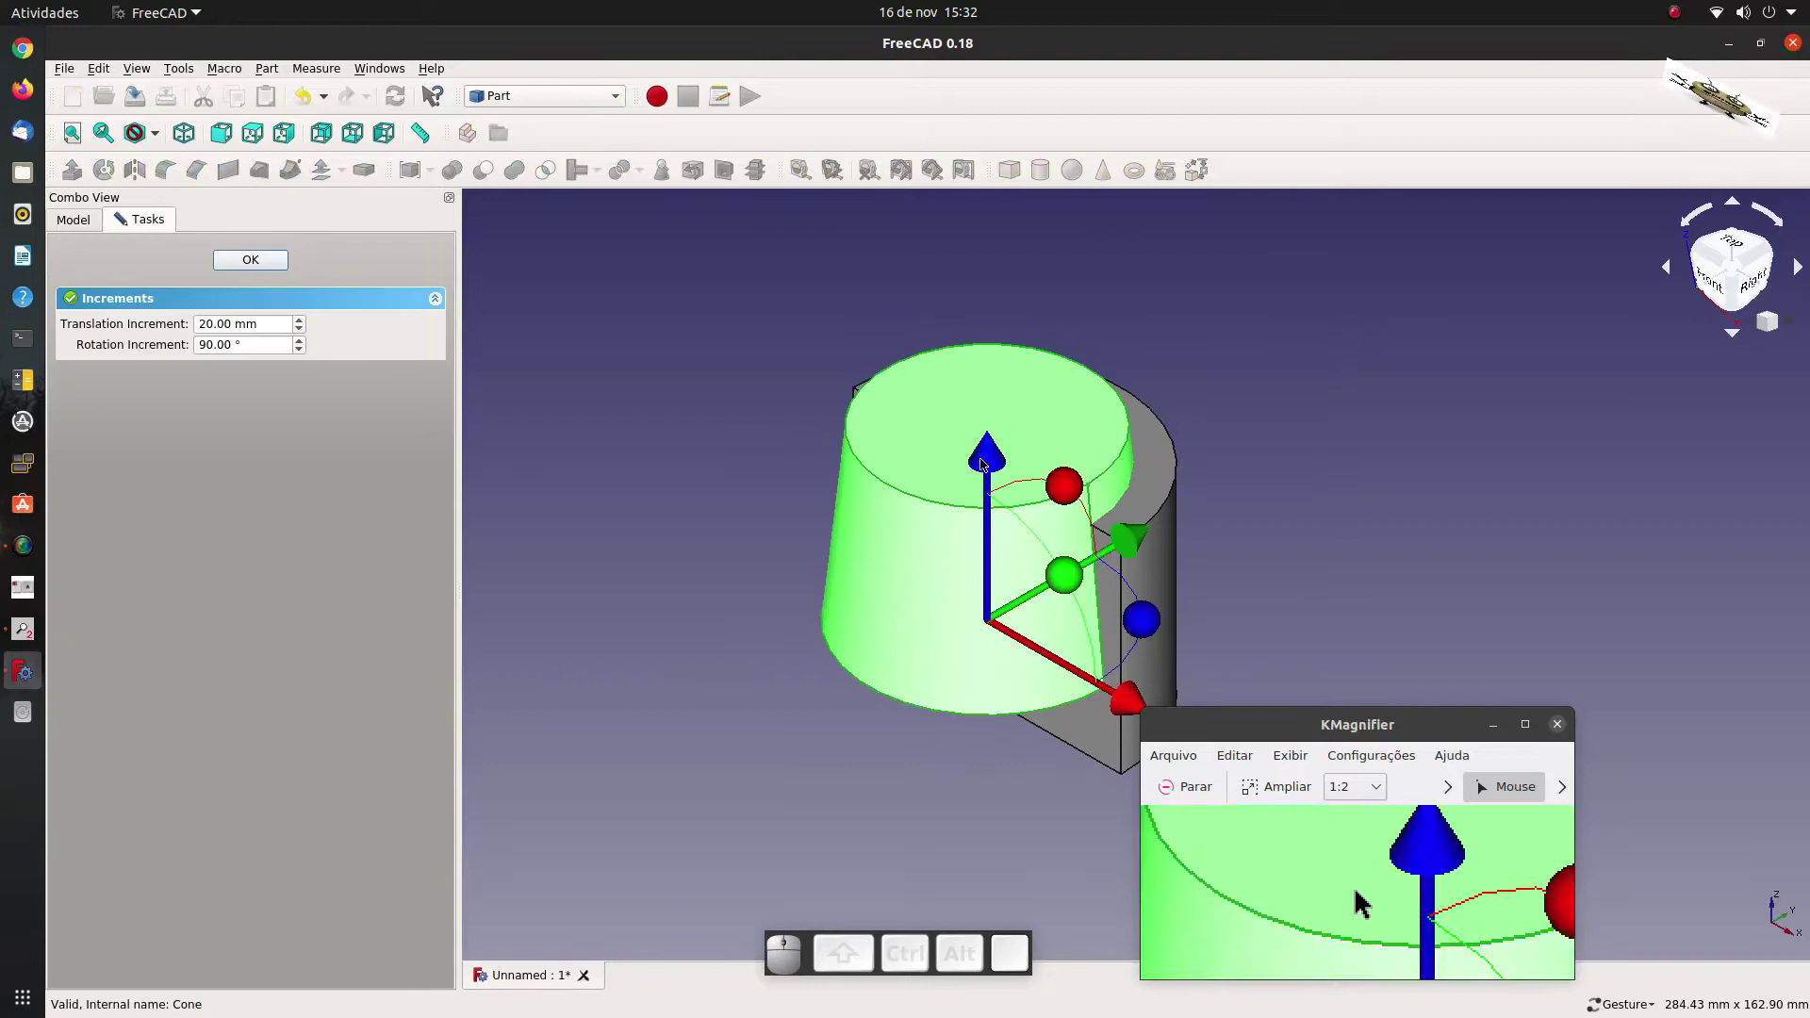
{"action": "left_click_drag", "start_coordinate": [990, 458], "coordinate": [294, 354]}
{"action": "left_click", "coordinate": [265, 259]}
Cycle selections in the model tree among the cylinder and cone.
{"action": "left_click", "coordinate": [215, 439]}
{"action": "left_click", "coordinate": [135, 293]}
{"action": "left_click", "coordinate": [131, 303]}
{"action": "left_click", "coordinate": [172, 320]}
{"action": "left_click", "coordinate": [126, 293]}
{"action": "left_click", "coordinate": [123, 306]}
{"action": "left_click", "coordinate": [159, 356]}
Subtract the cone from the half cylinder with Boolean Cut, leaving the hollow Cut shell.
{"action": "left_click", "coordinate": [106, 290]}
{"action": "left_click", "coordinate": [118, 308]}
{"action": "left_click", "coordinate": [484, 181]}
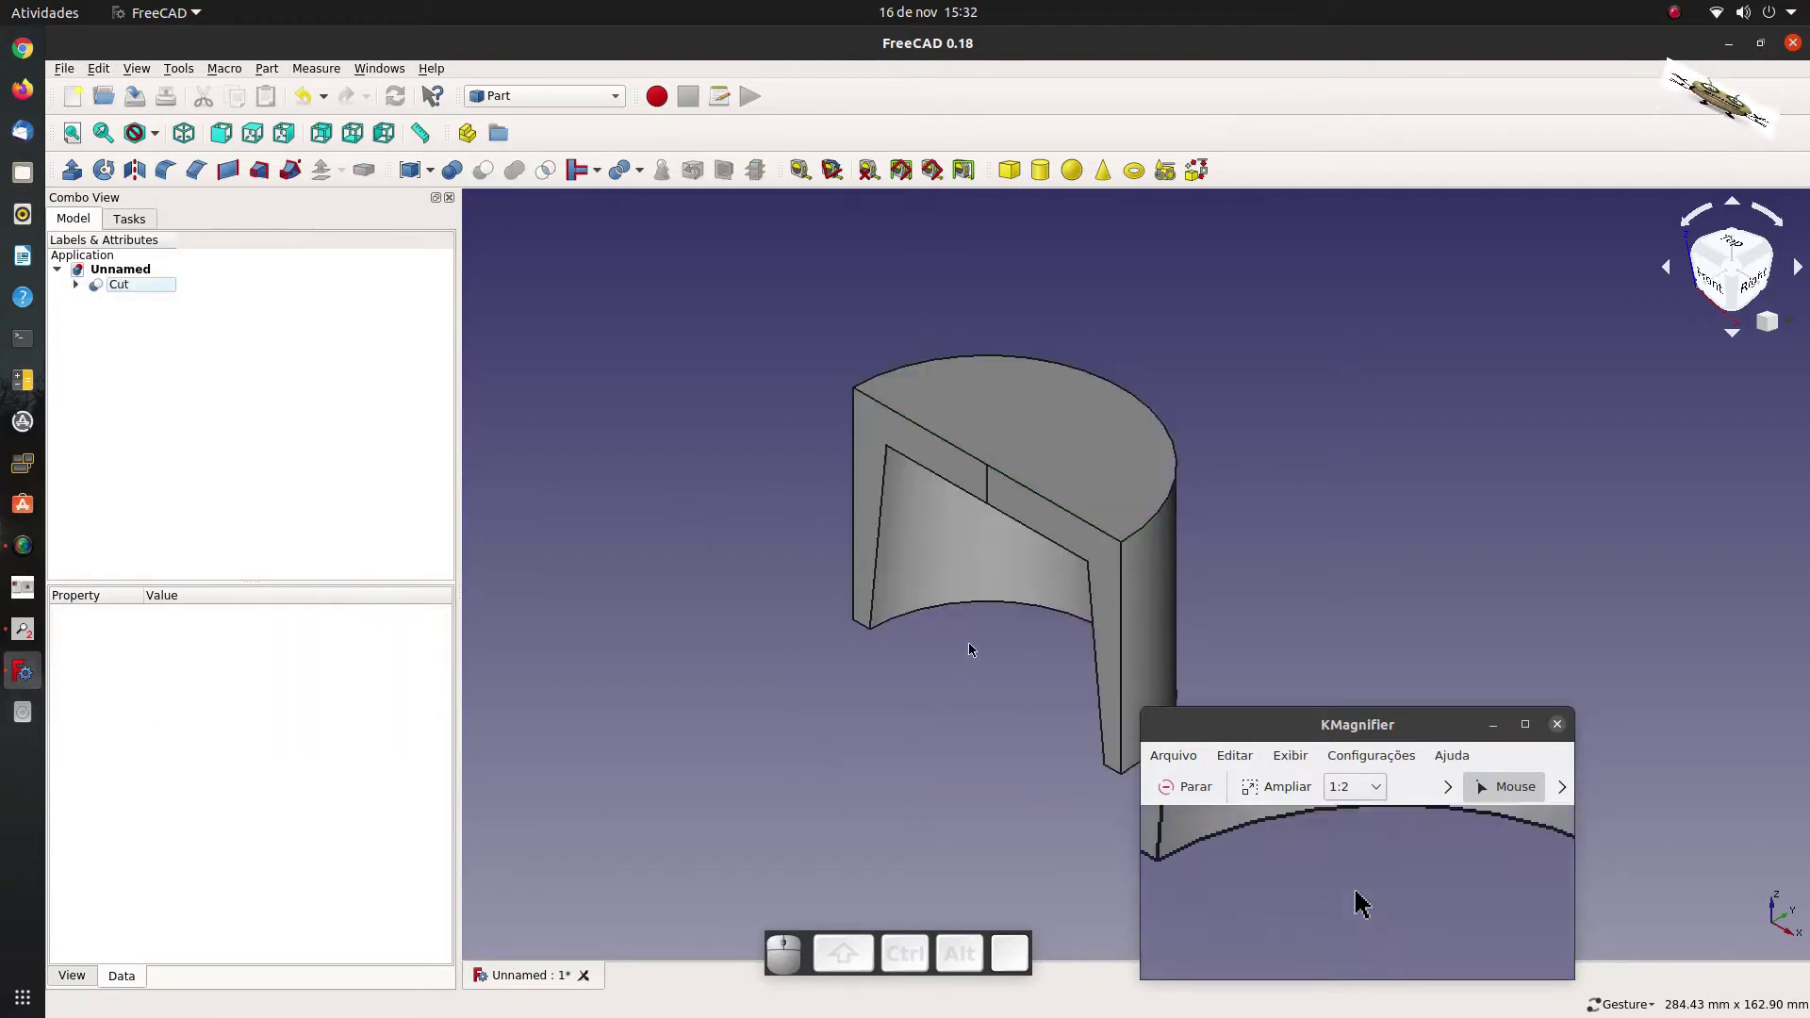
{"action": "scroll", "scroll_direction": "down", "scroll_amount": 3}
{"action": "scroll", "scroll_direction": "up", "scroll_amount": 3}
{"action": "scroll", "scroll_direction": "down", "scroll_amount": 3}
{"action": "scroll", "scroll_direction": "up", "scroll_amount": 3}
{"action": "scroll", "scroll_direction": "down", "scroll_amount": 3}
{"action": "scroll", "scroll_direction": "up", "scroll_amount": 3}
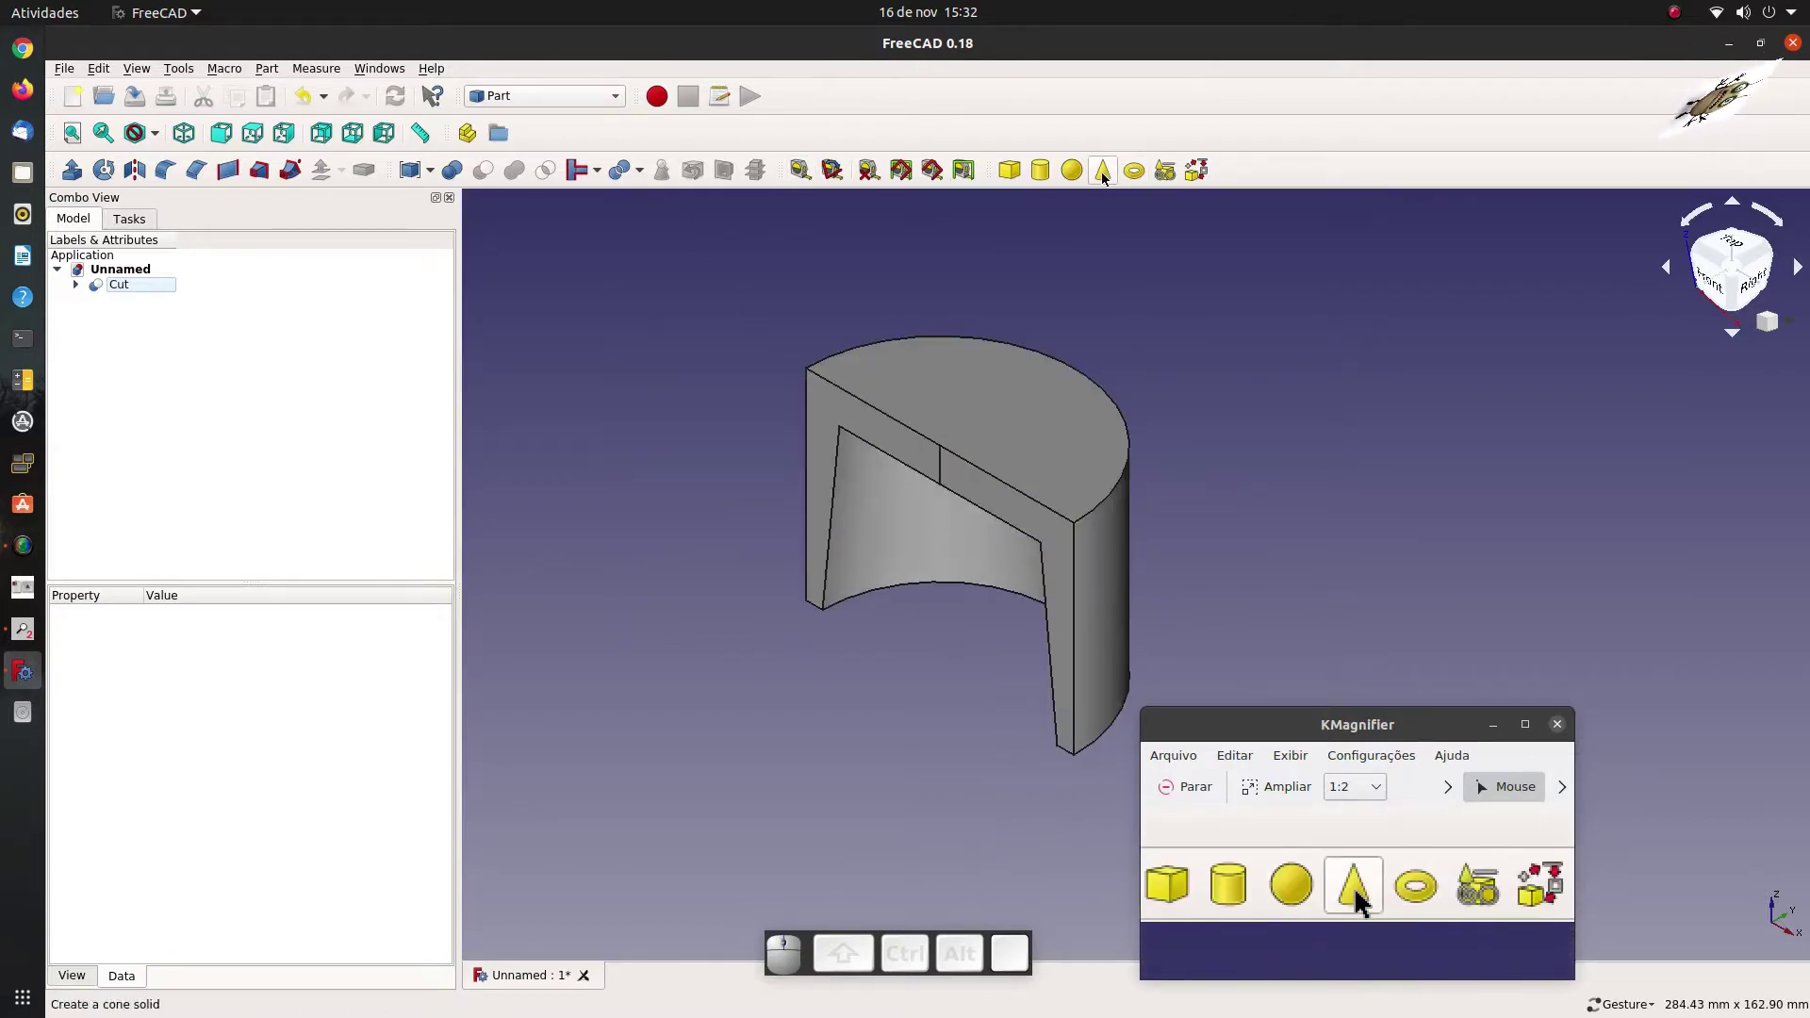
Add a second cone Cone001 with Radius1 10 mm and Radius2 15 mm.
{"action": "left_click", "coordinate": [1104, 179]}
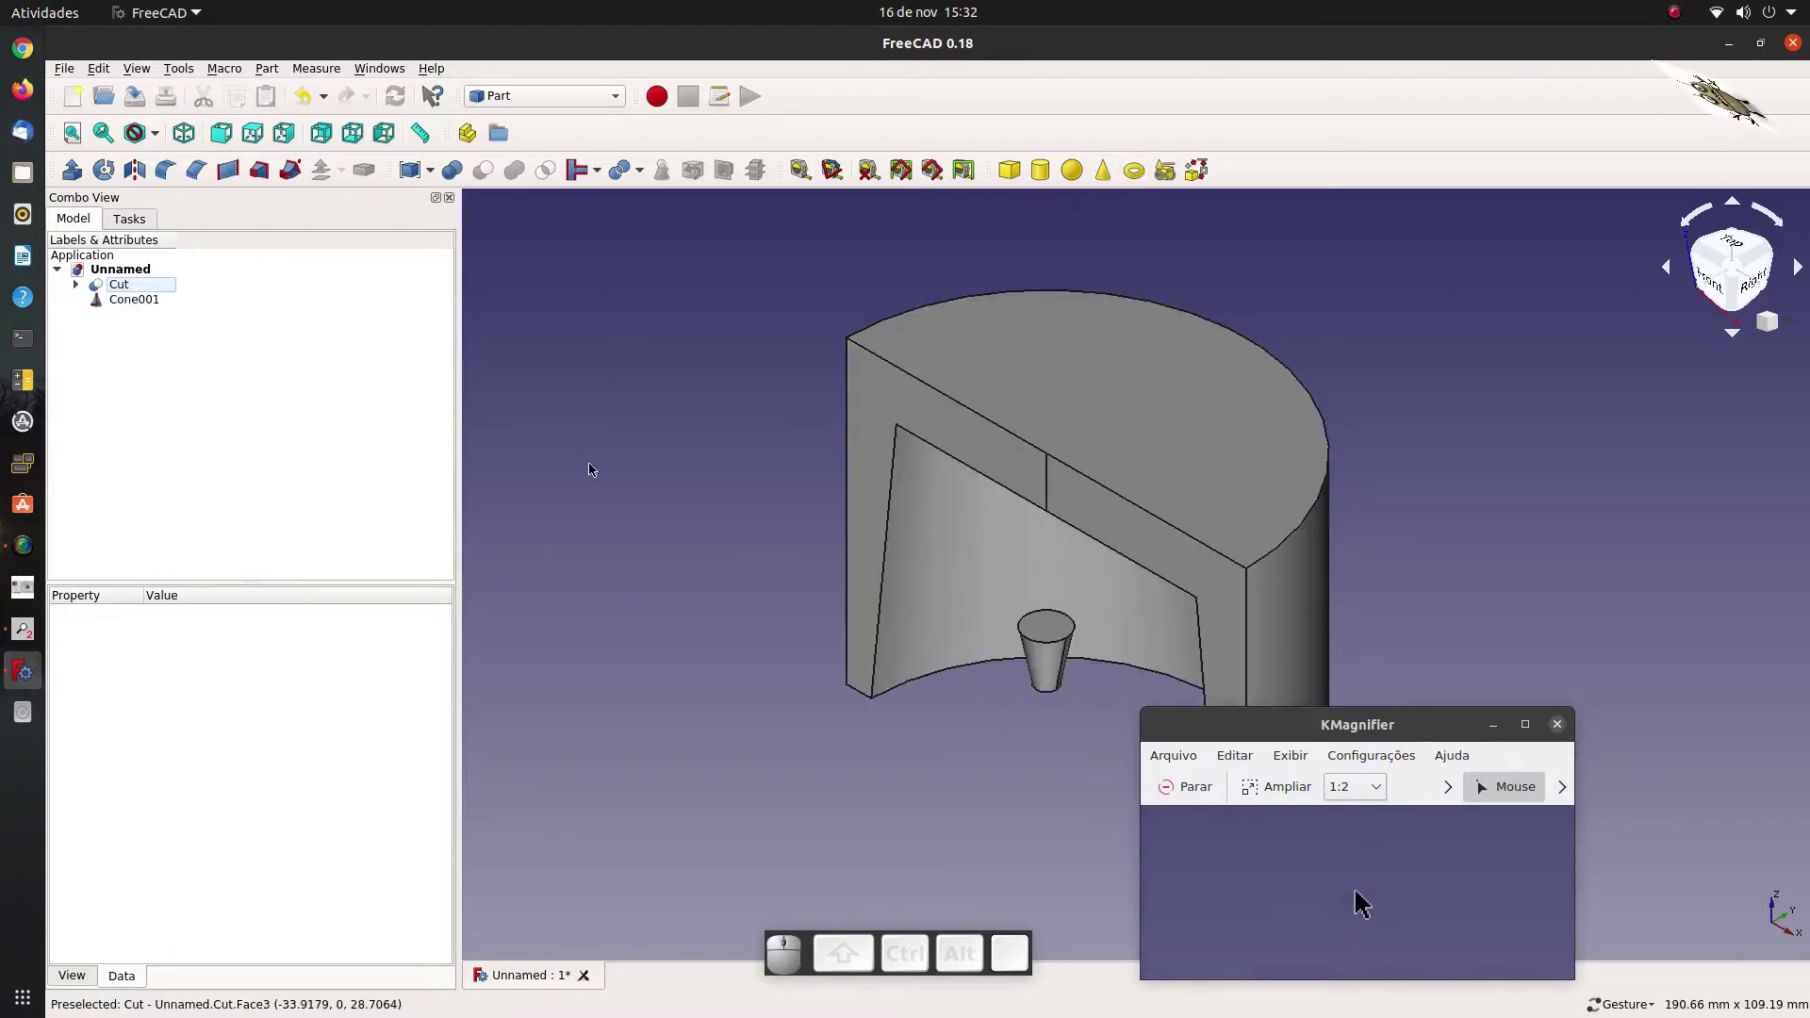
{"action": "left_click", "coordinate": [137, 307]}
{"action": "left_click", "coordinate": [181, 727]}
{"action": "key", "text": "1"}
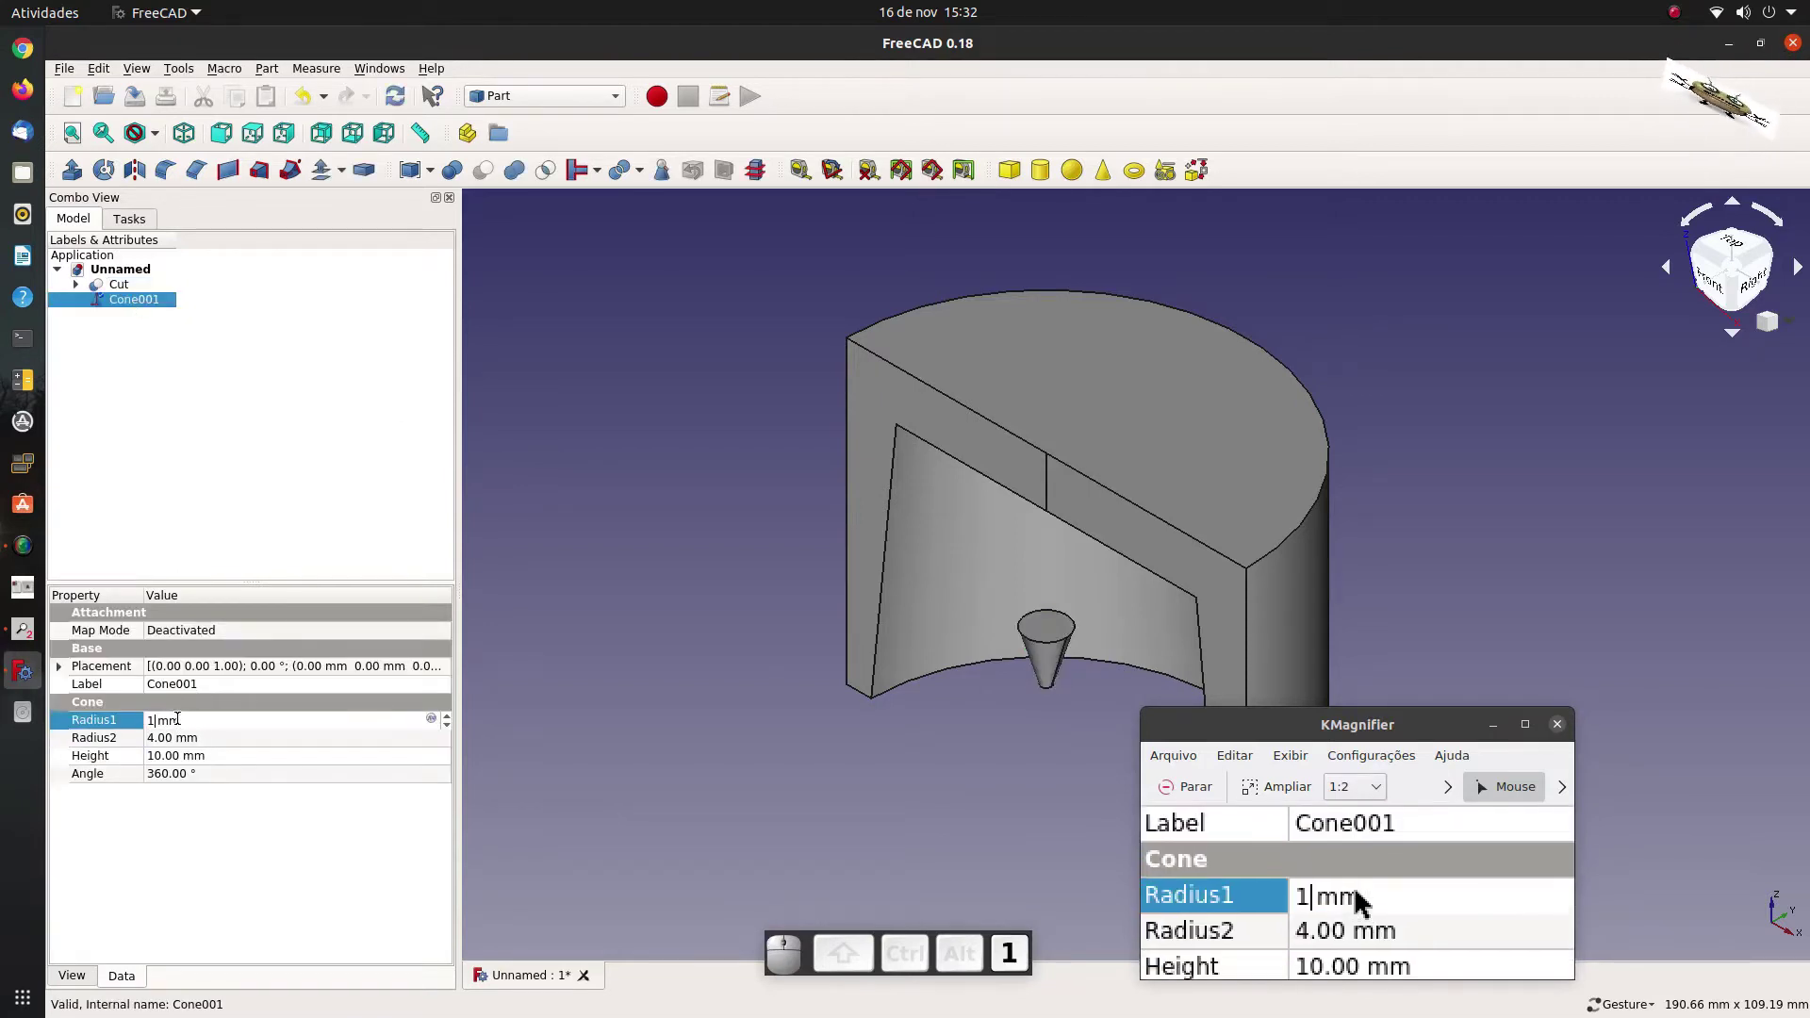
{"action": "key", "text": "0"}
{"action": "left_click", "coordinate": [180, 743]}
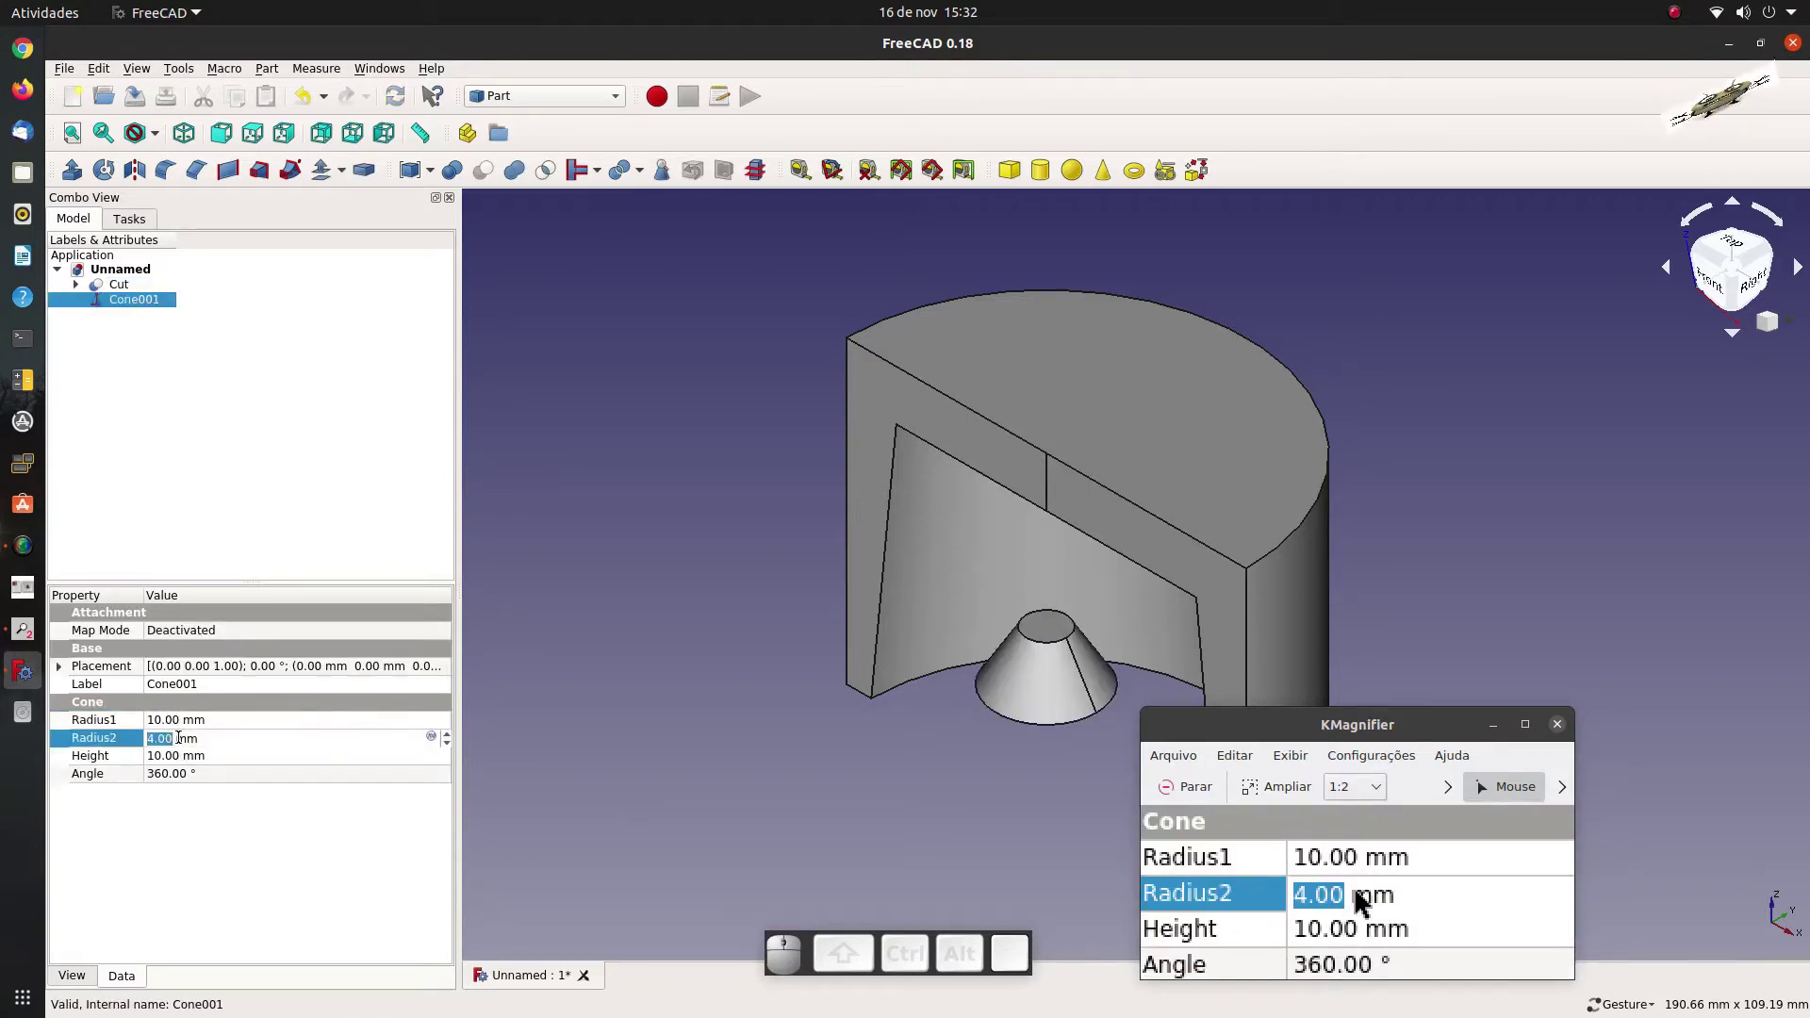
{"action": "key", "text": "1"}
{"action": "key", "text": "5"}
Set Cone001's height to 35 mm and select it for repositioning.
{"action": "left_click", "coordinate": [190, 760]}
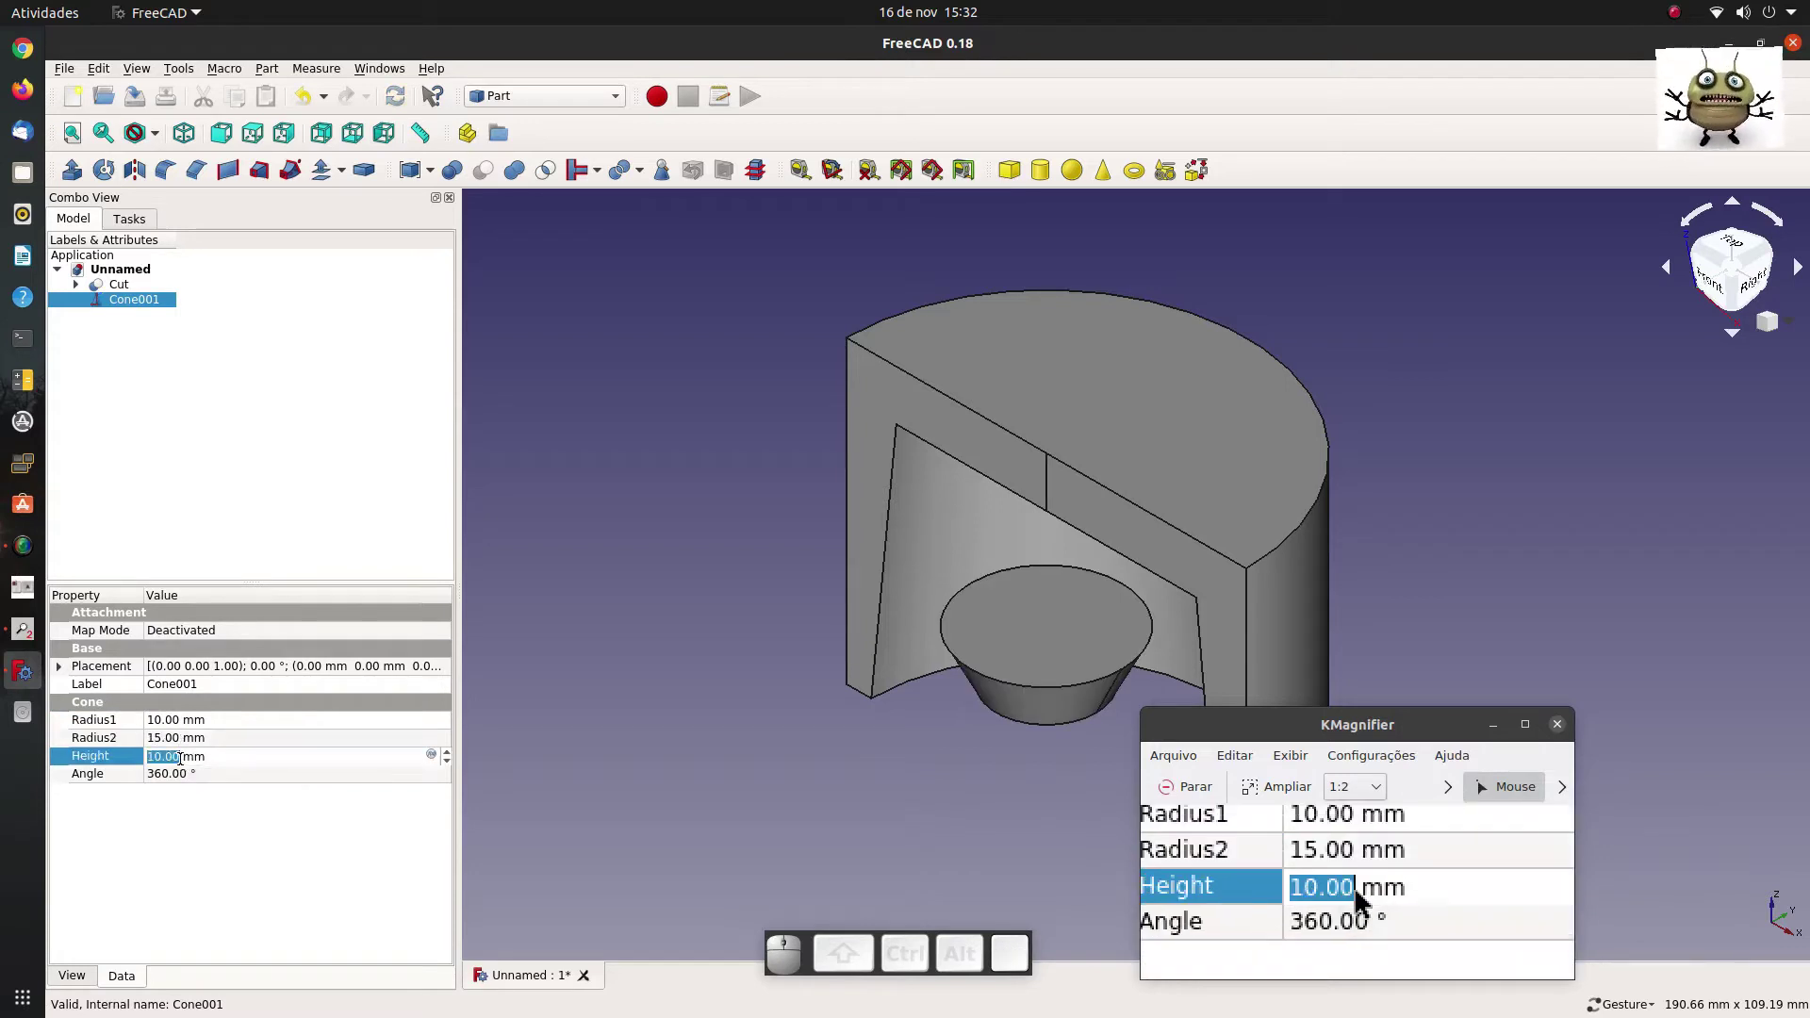
{"action": "key", "text": "3"}
{"action": "key", "text": "5"}
{"action": "left_click", "coordinate": [619, 607]}
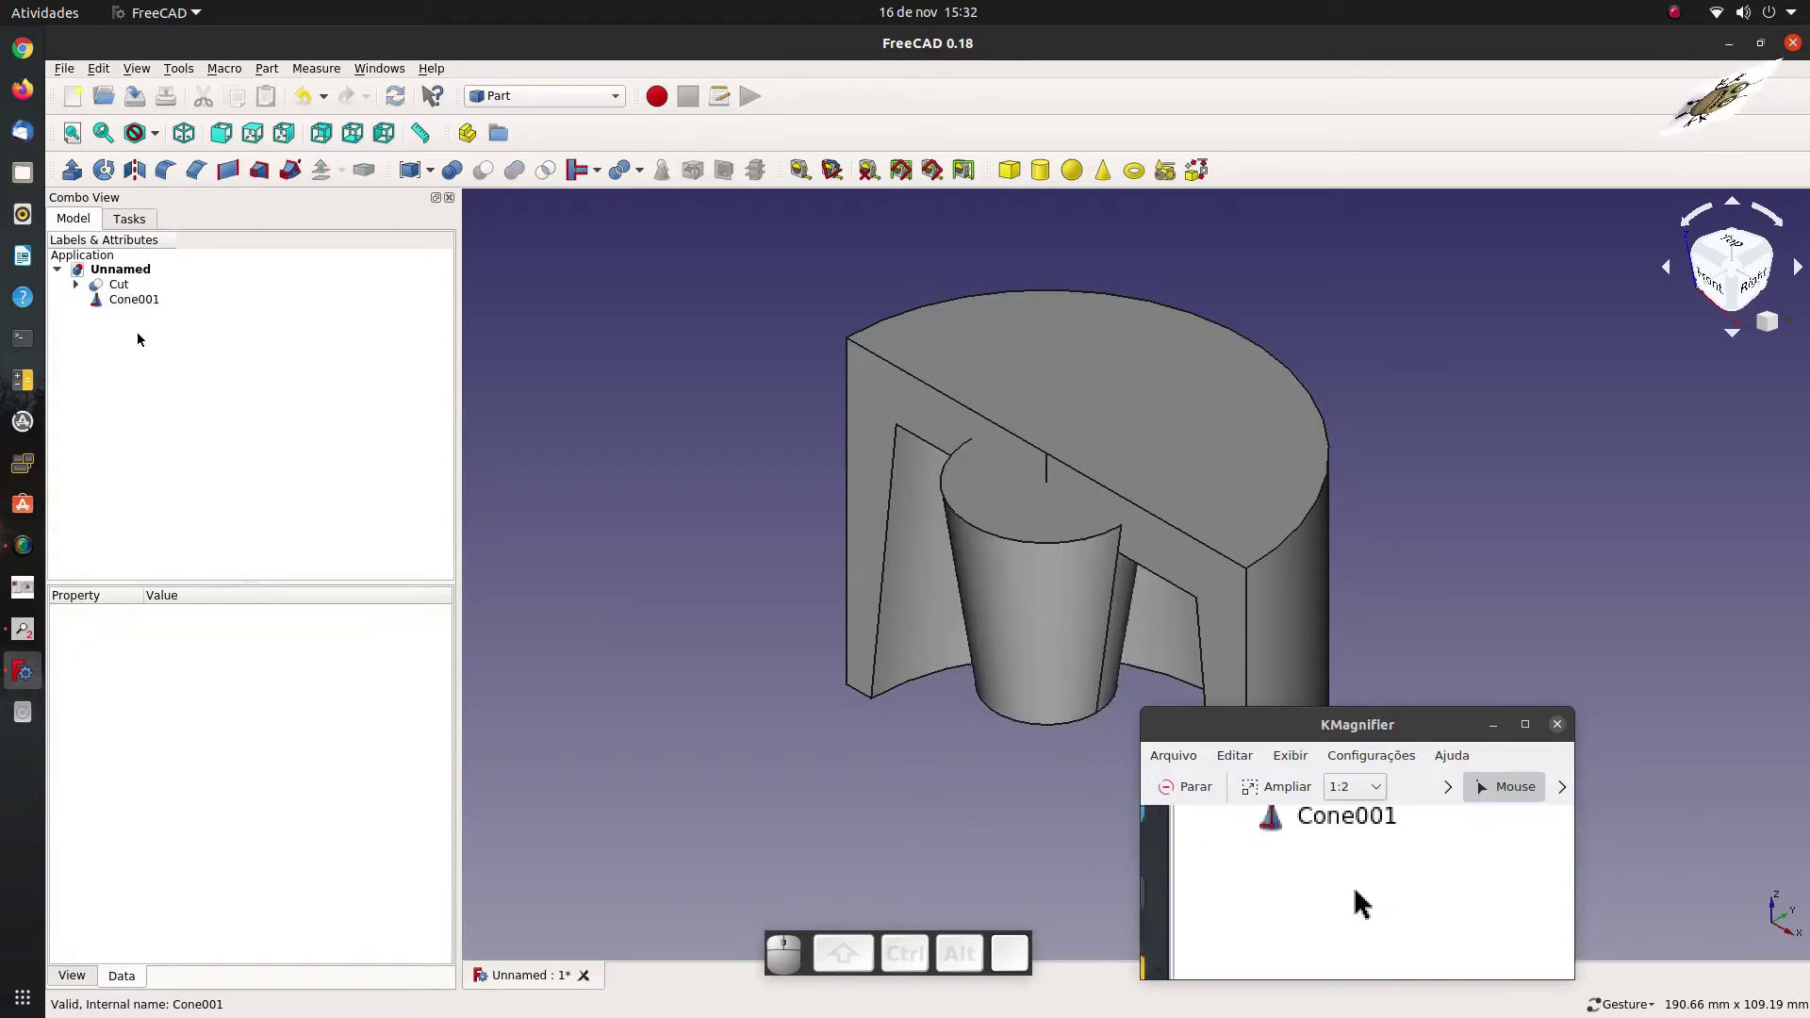
{"action": "left_click", "coordinate": [133, 307]}
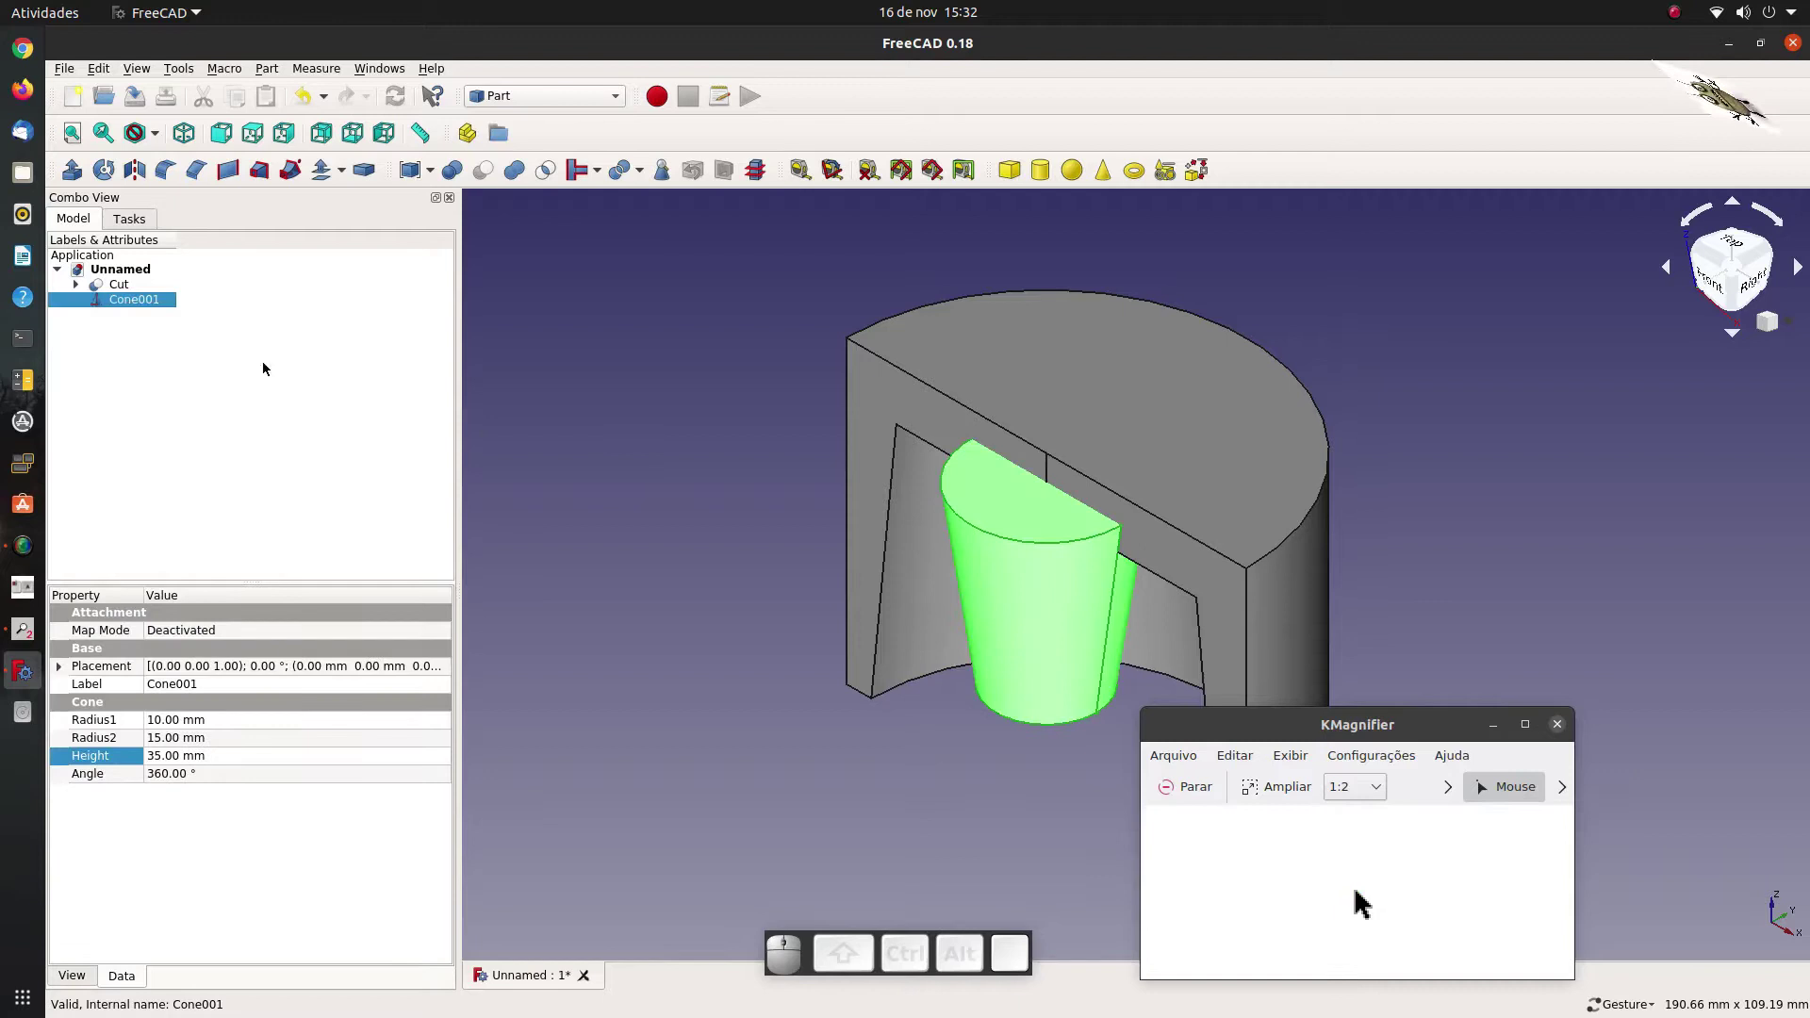
{"action": "left_click", "coordinate": [225, 352]}
Rotate Cone001 270° about Y with Transform so it lies on its side.
{"action": "left_click", "coordinate": [145, 309]}
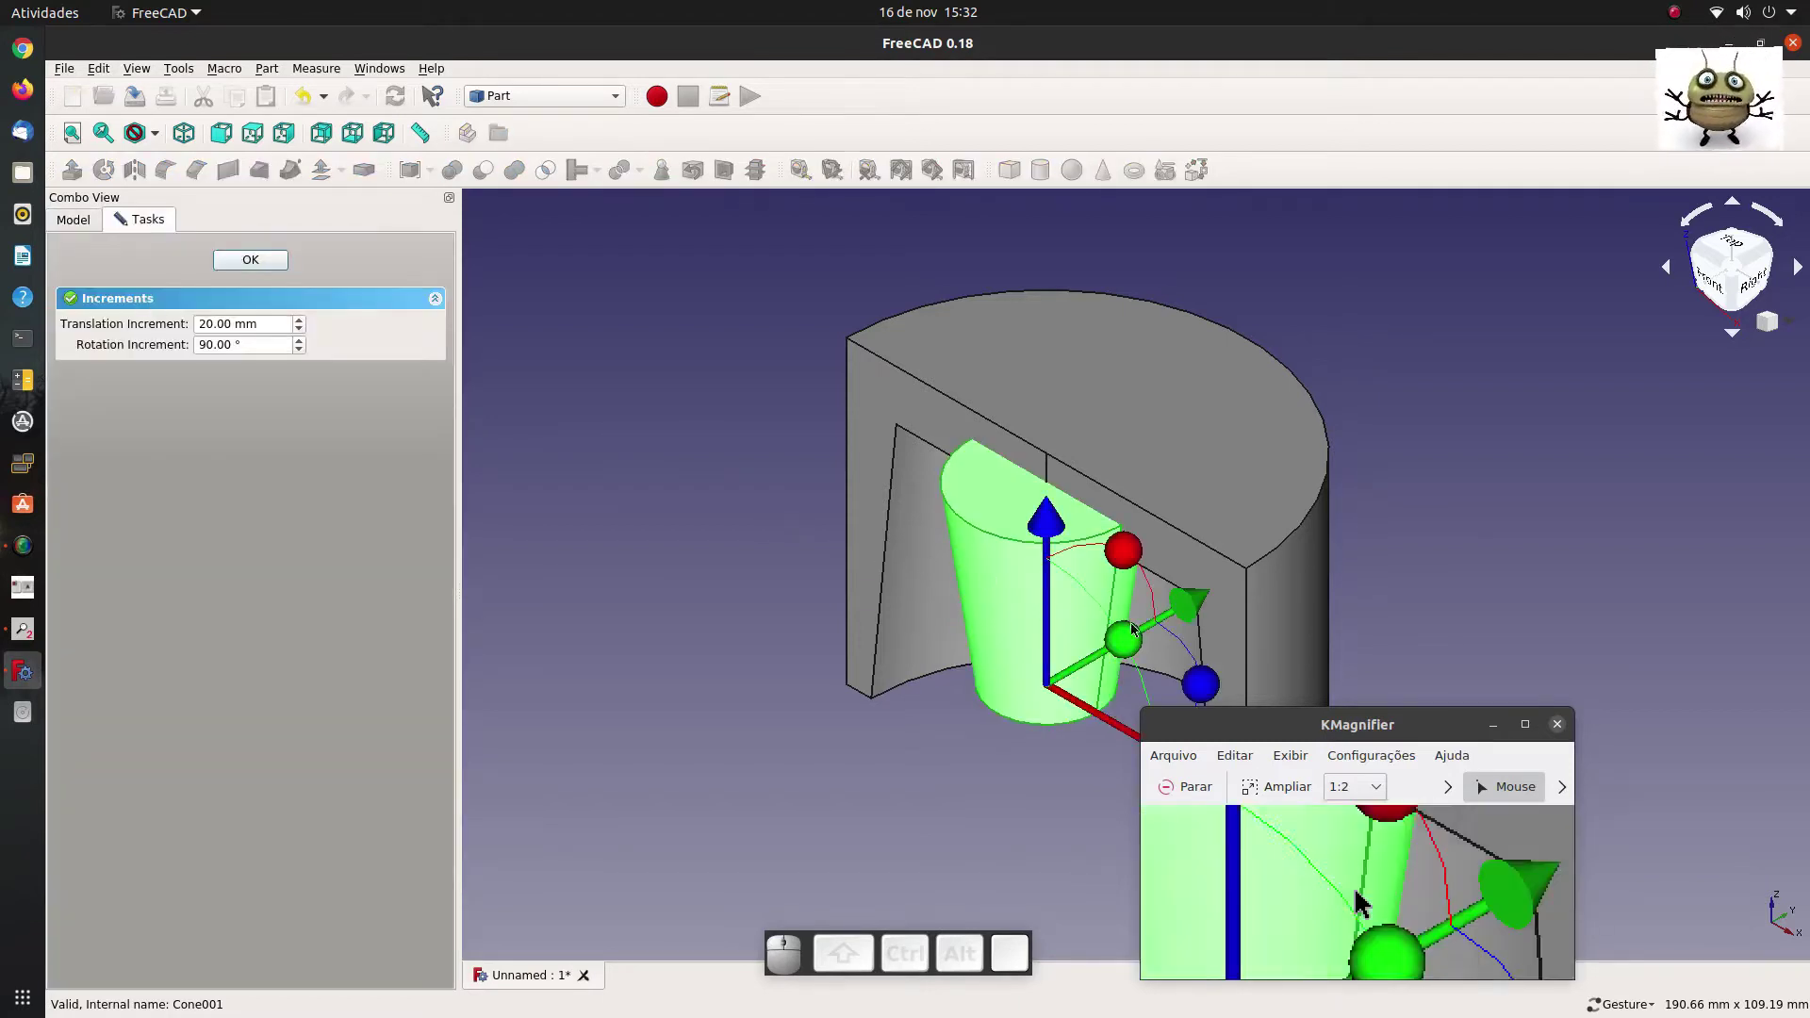
{"action": "left_click_drag", "start_coordinate": [1139, 649], "coordinate": [385, 414]}
{"action": "left_click", "coordinate": [245, 257]}
{"action": "left_click", "coordinate": [147, 334]}
Set Cone001's angle to 180° to make it a half cone.
{"action": "left_click", "coordinate": [138, 305]}
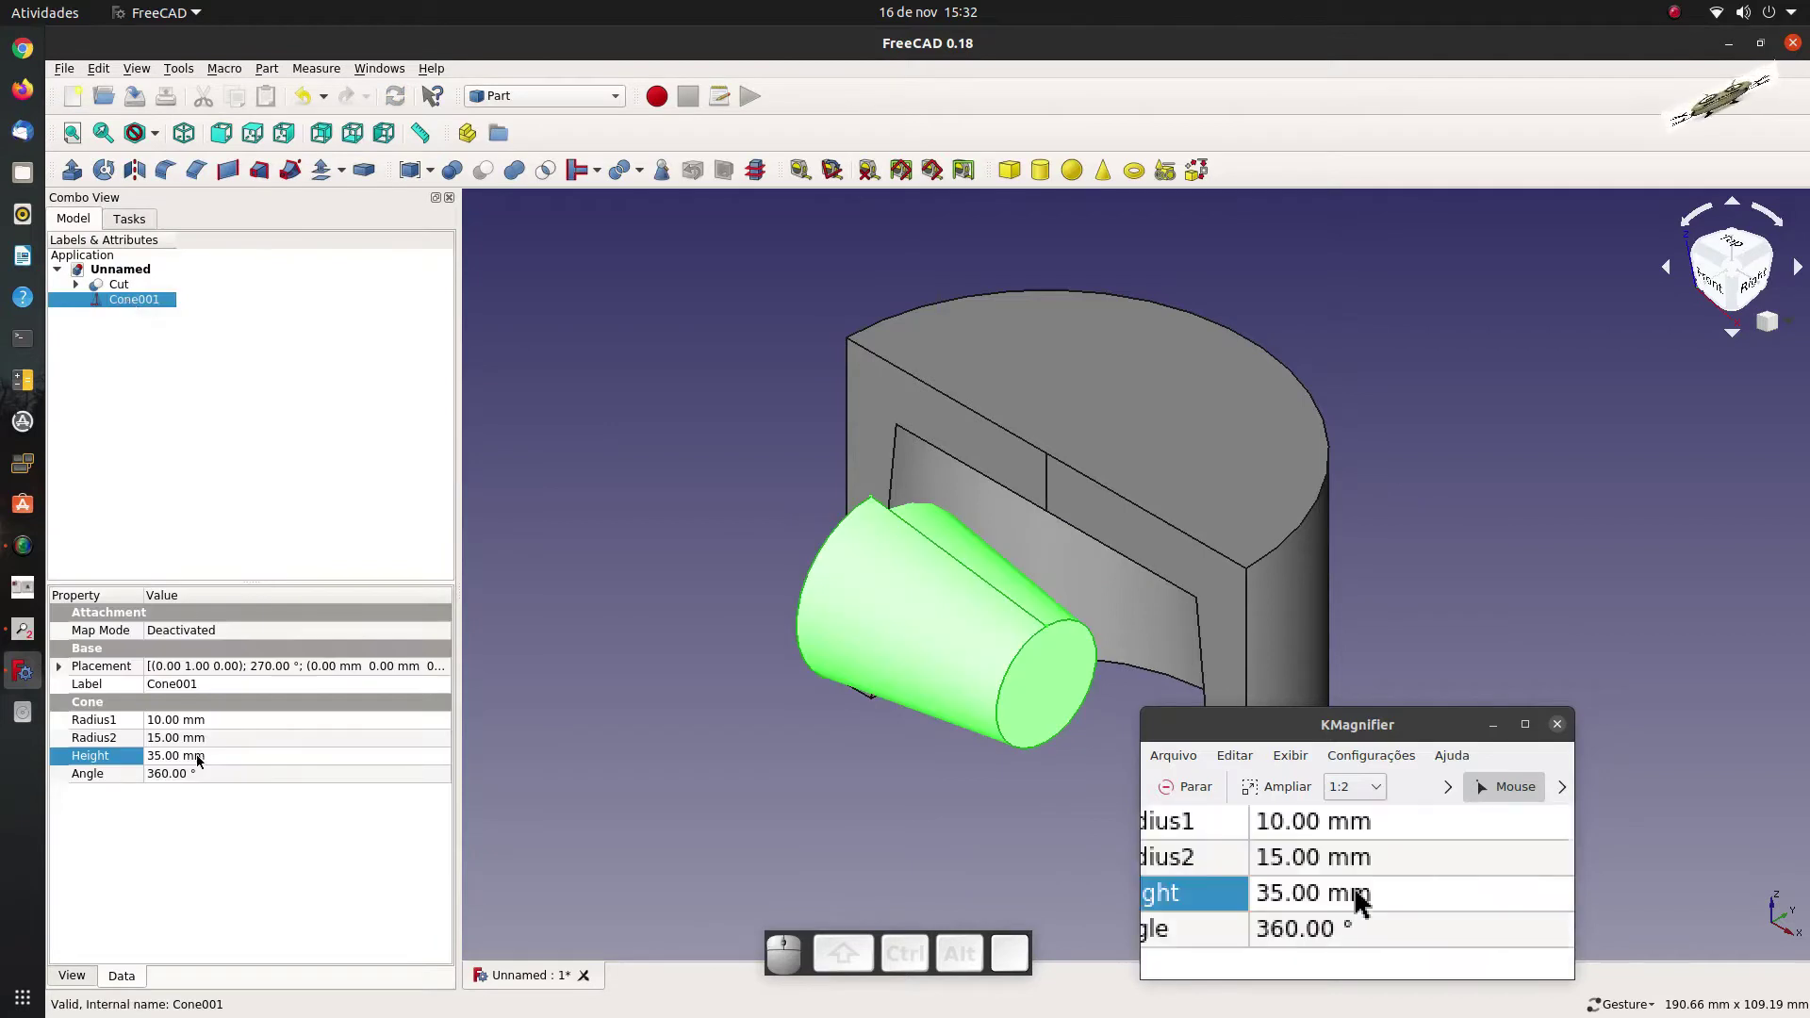
{"action": "left_click", "coordinate": [208, 776]}
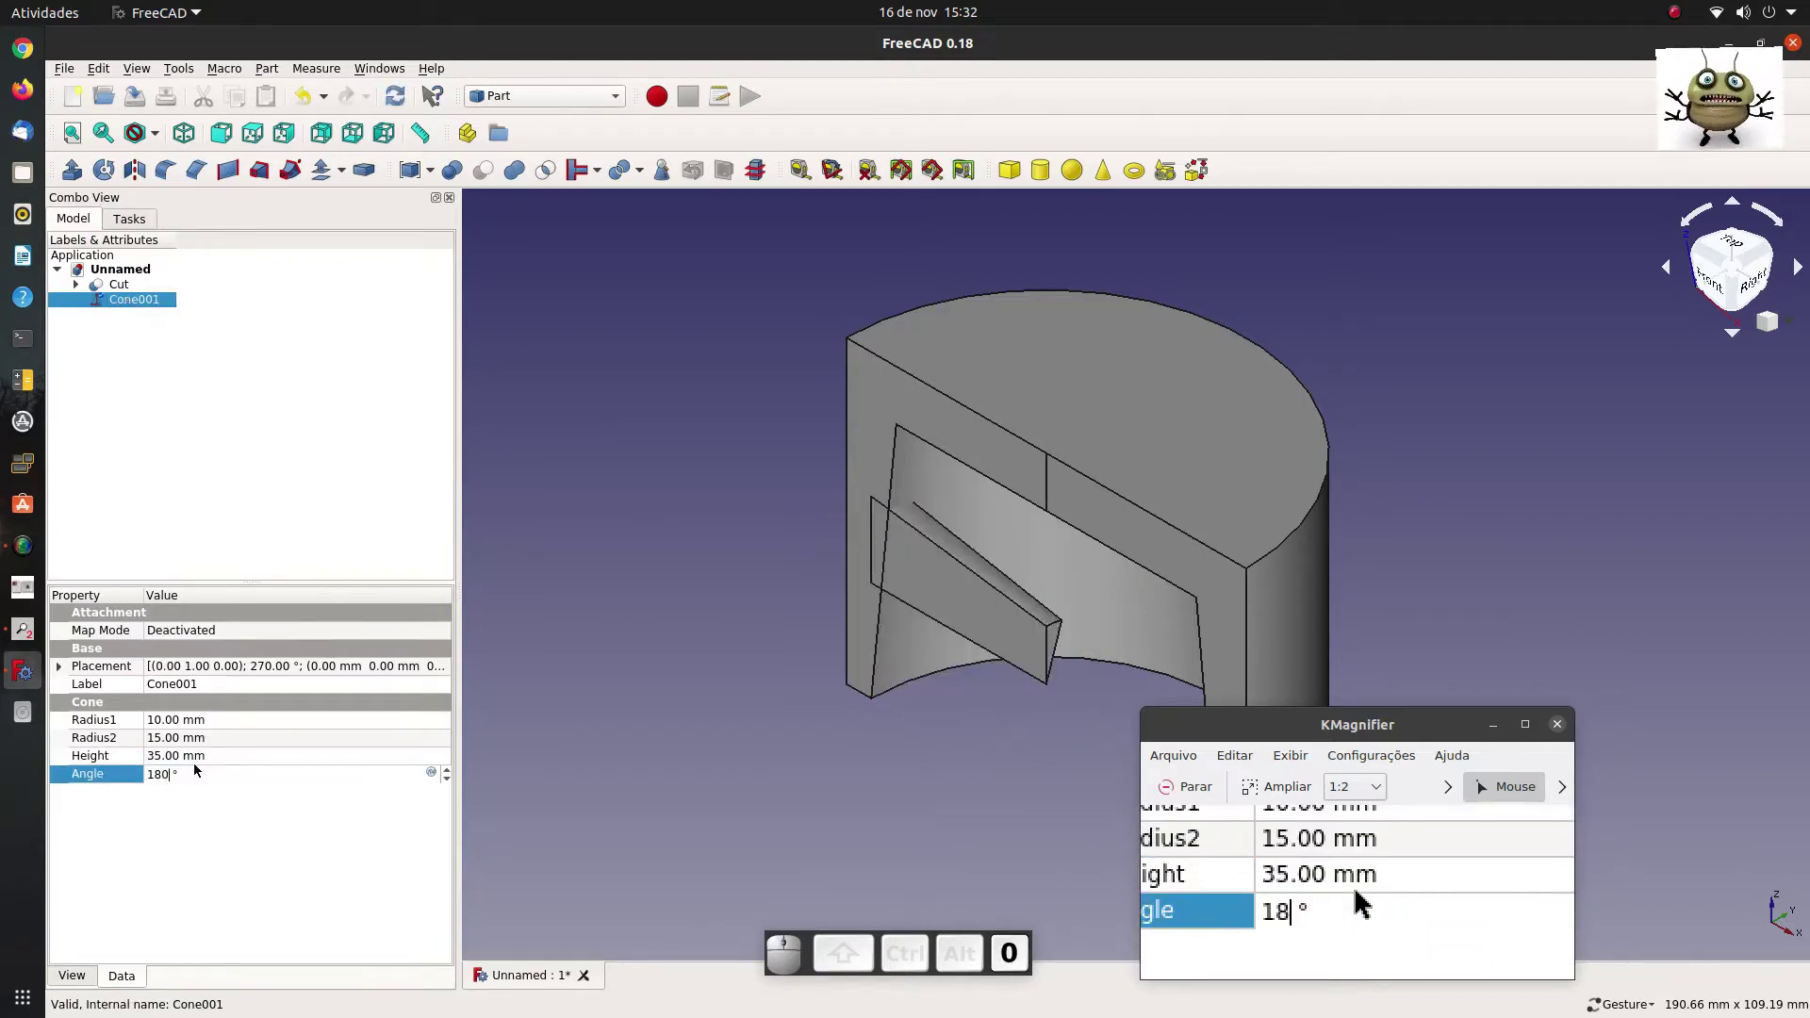
{"action": "left_click", "coordinate": [795, 573]}
{"action": "left_click", "coordinate": [122, 308]}
Create a simple copy Cone002 of the half cone and start transforming it.
{"action": "left_click", "coordinate": [274, 71]}
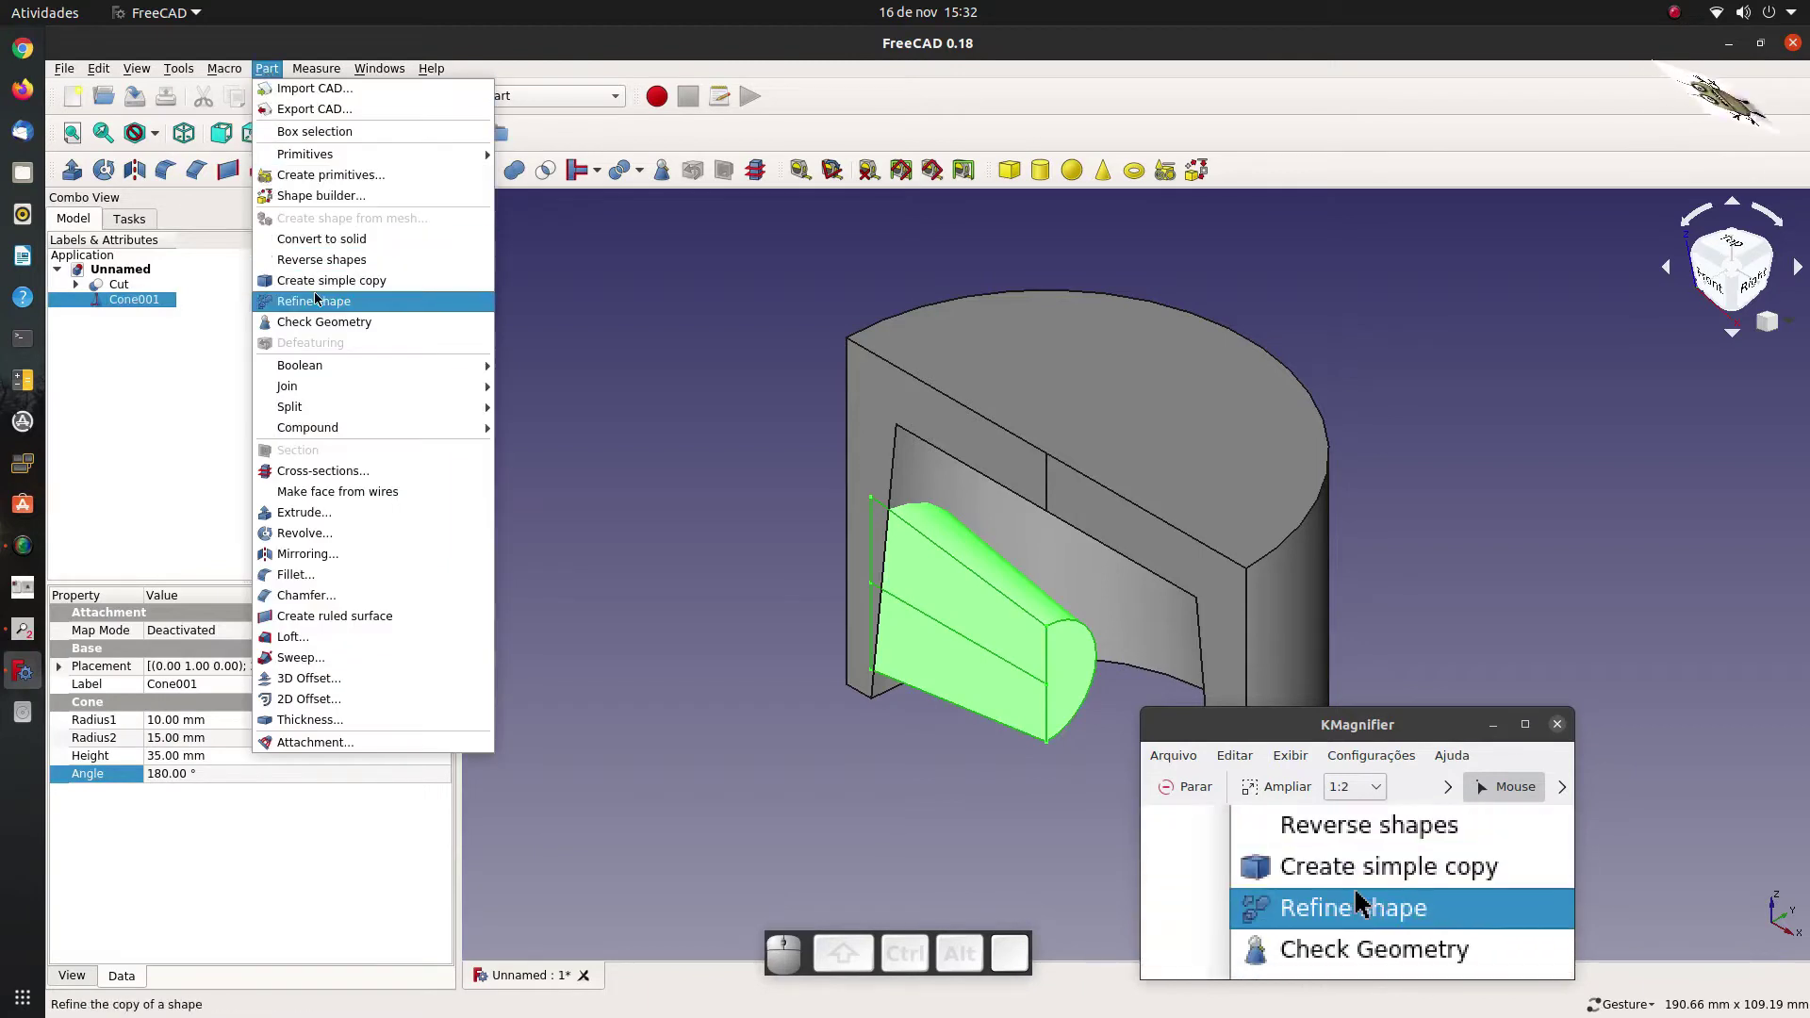
{"action": "left_click", "coordinate": [348, 288]}
{"action": "left_click", "coordinate": [222, 366]}
{"action": "left_click", "coordinate": [140, 317]}
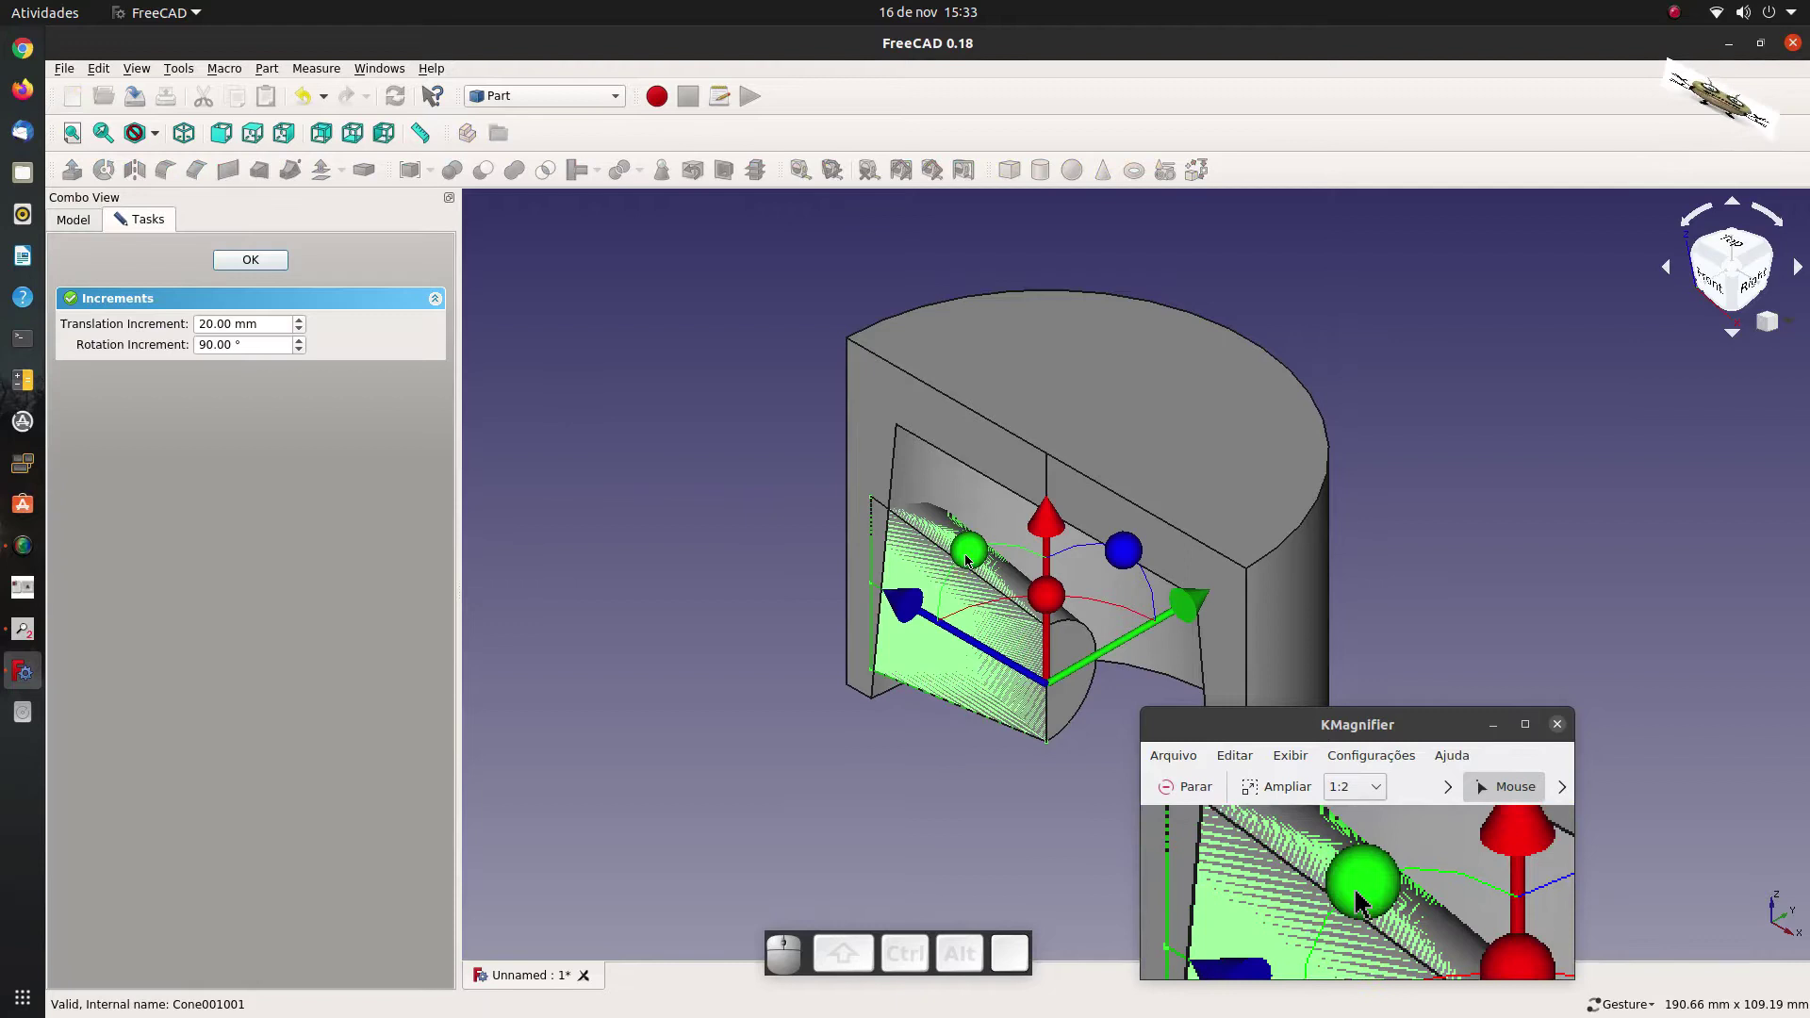
Rotate the copy 180° opposite the first half cone and confirm its placement.
{"action": "left_click_drag", "start_coordinate": [971, 556], "coordinate": [701, 572]}
{"action": "scroll", "scroll_direction": "down", "scroll_amount": 3}
{"action": "scroll", "scroll_direction": "up", "scroll_amount": 3}
{"action": "left_click", "coordinate": [667, 450]}
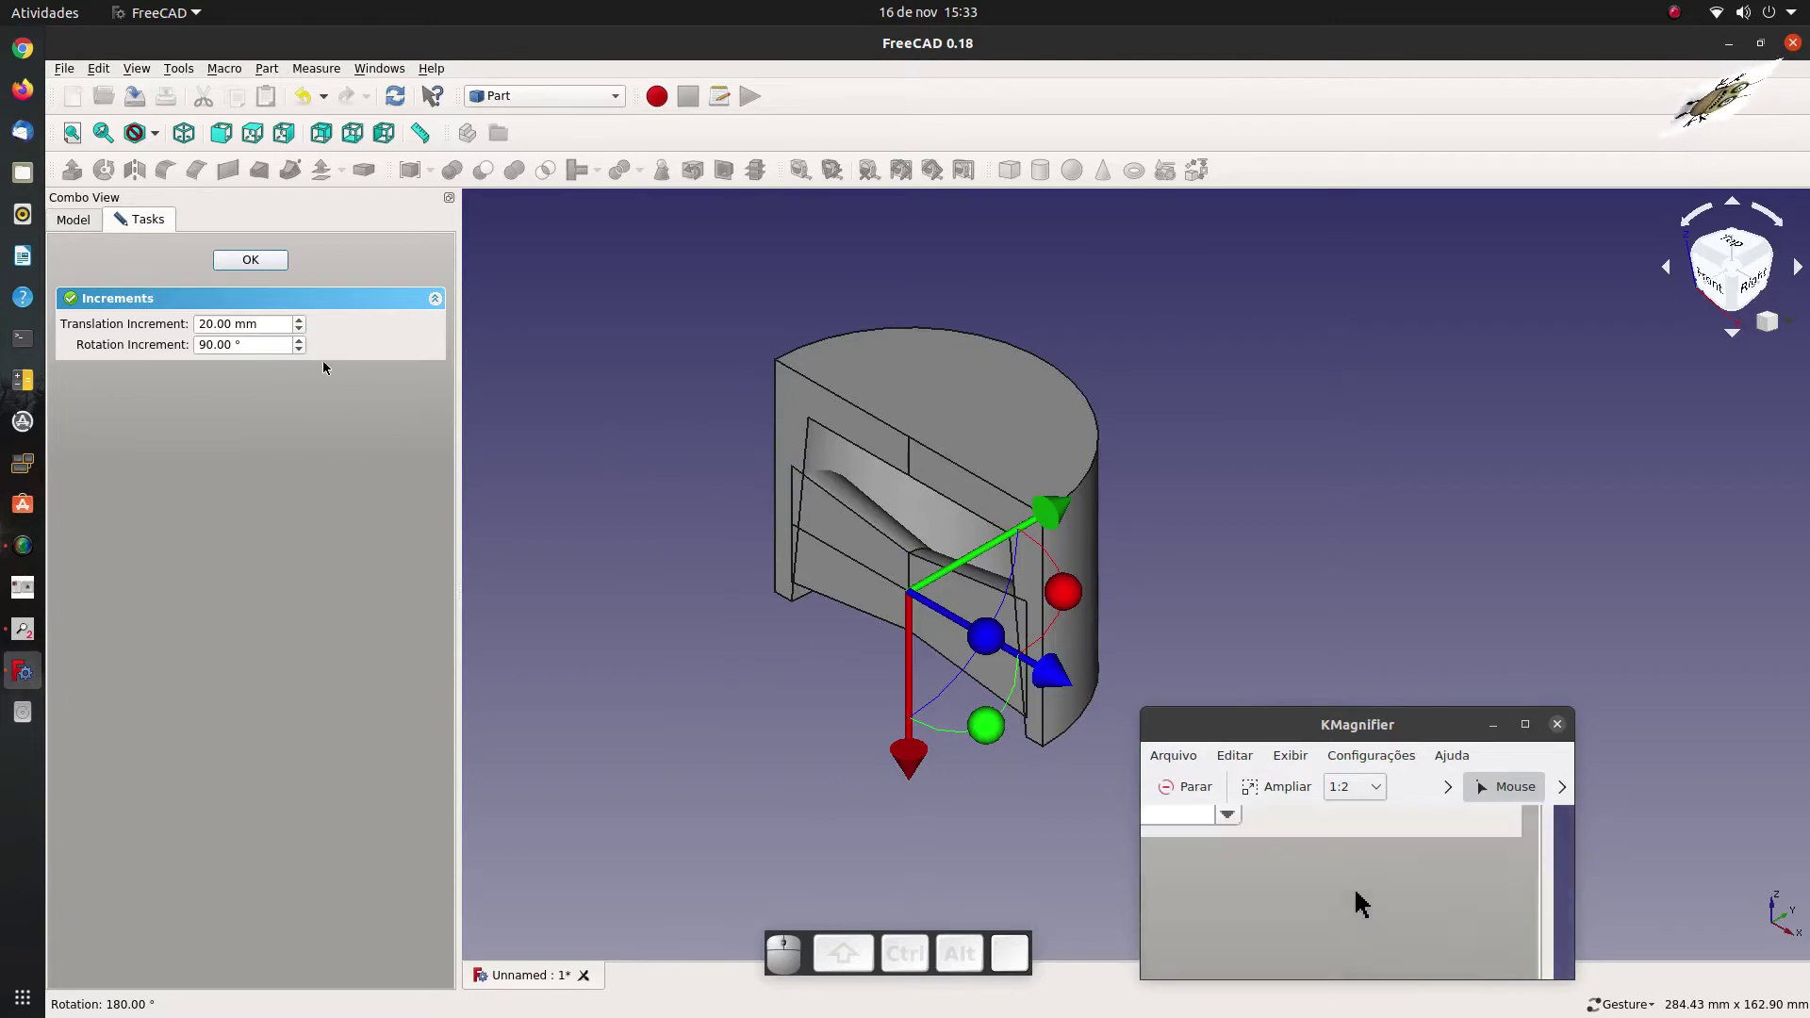
{"action": "left_click", "coordinate": [267, 274]}
{"action": "left_click", "coordinate": [200, 406]}
Union the shell and both half cones into Fusion and make a refined copy Fusion001.
{"action": "left_click_drag", "start_coordinate": [160, 345], "coordinate": [247, 272]}
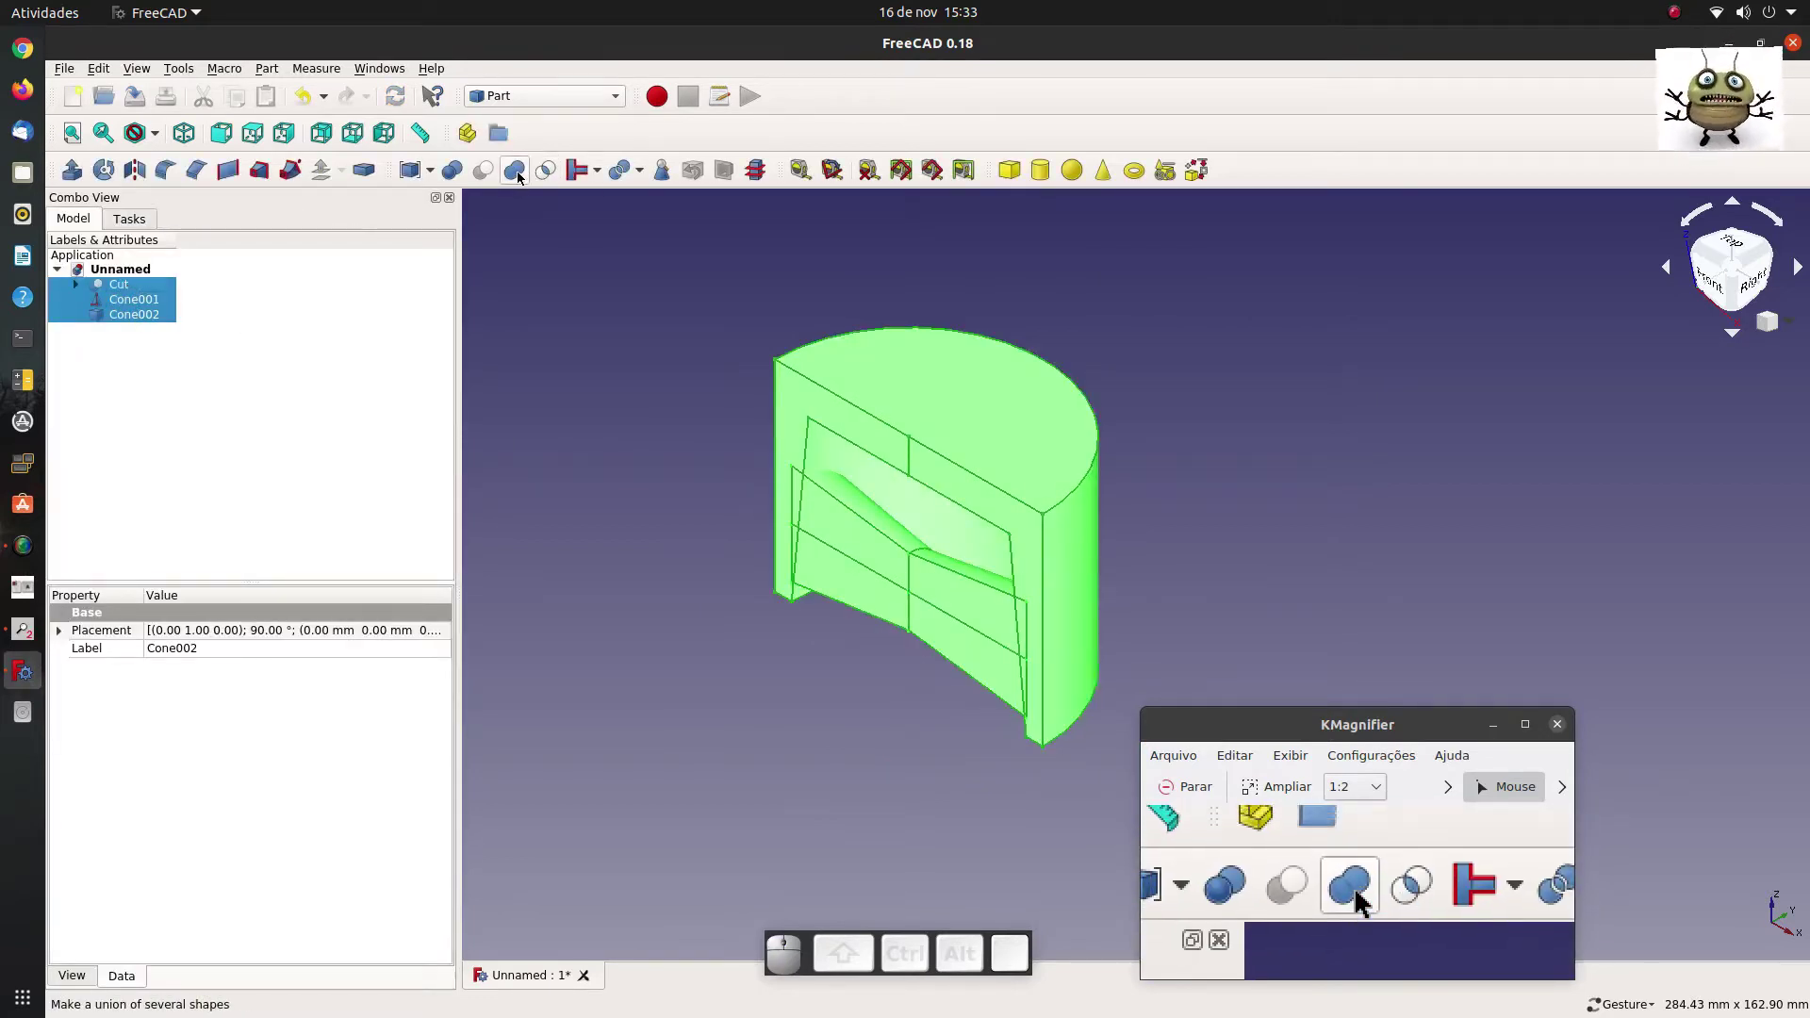
{"action": "left_click", "coordinate": [520, 178]}
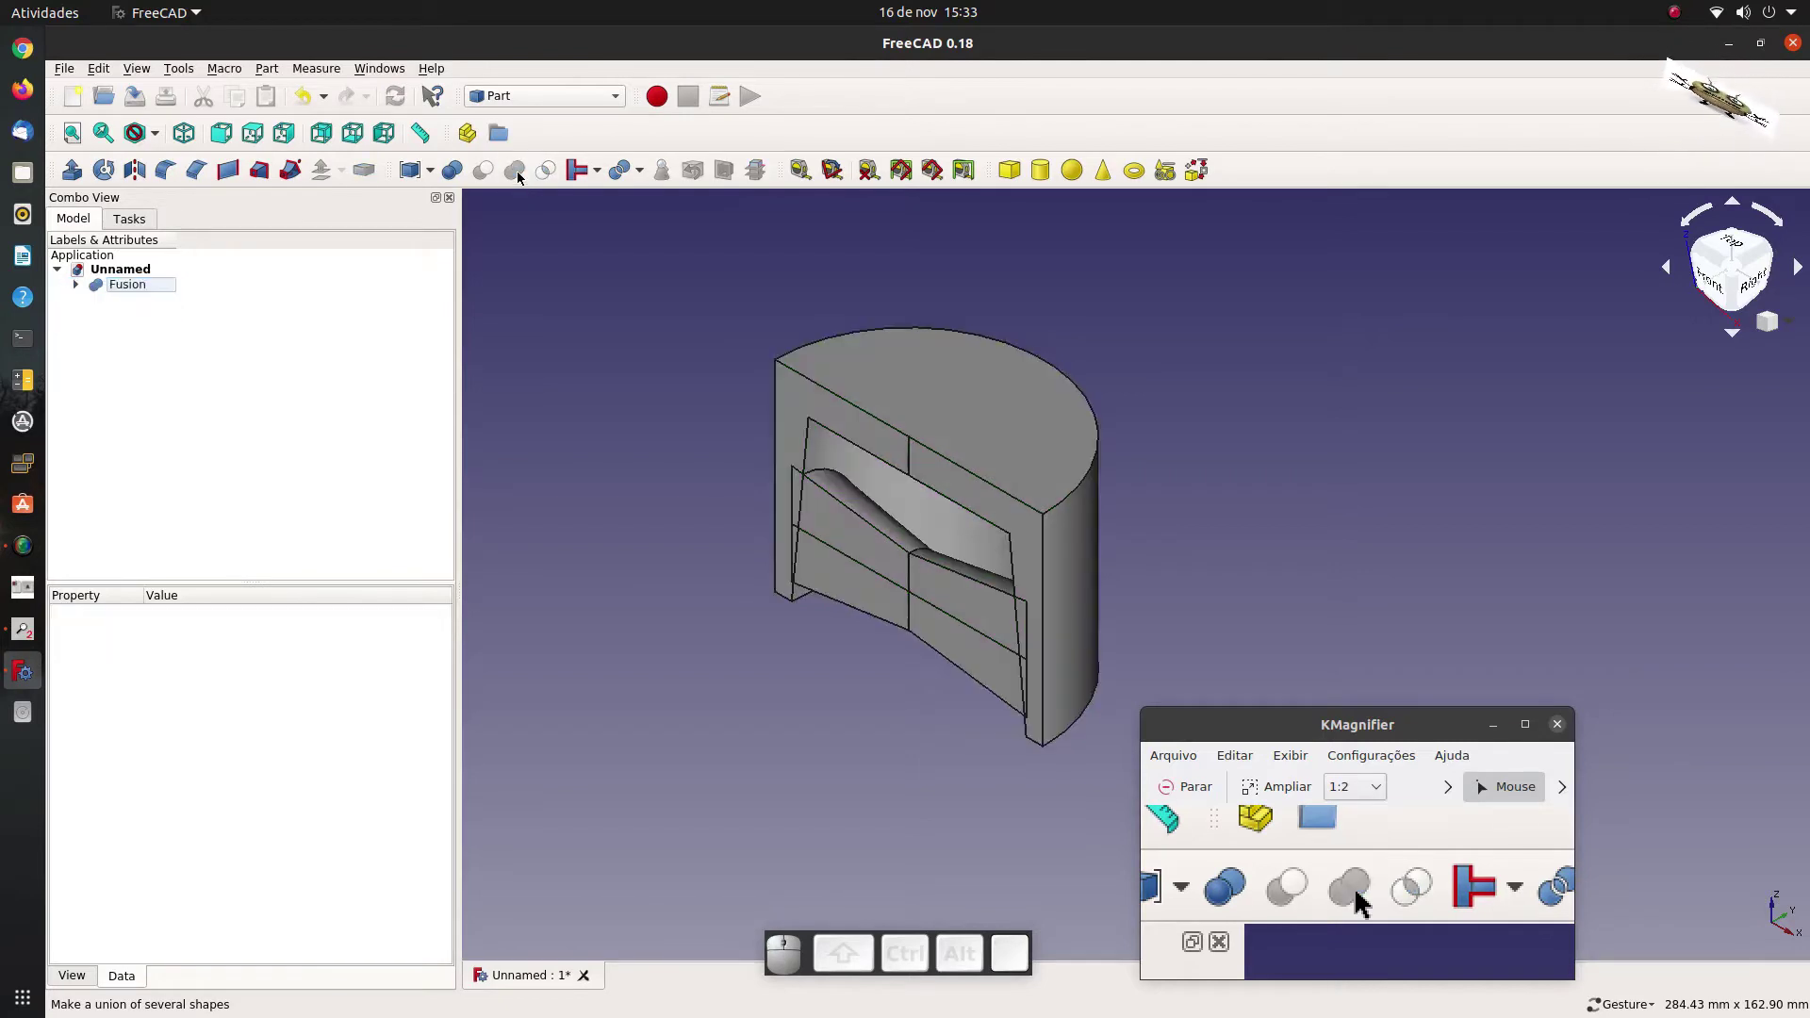
{"action": "left_click", "coordinate": [139, 296]}
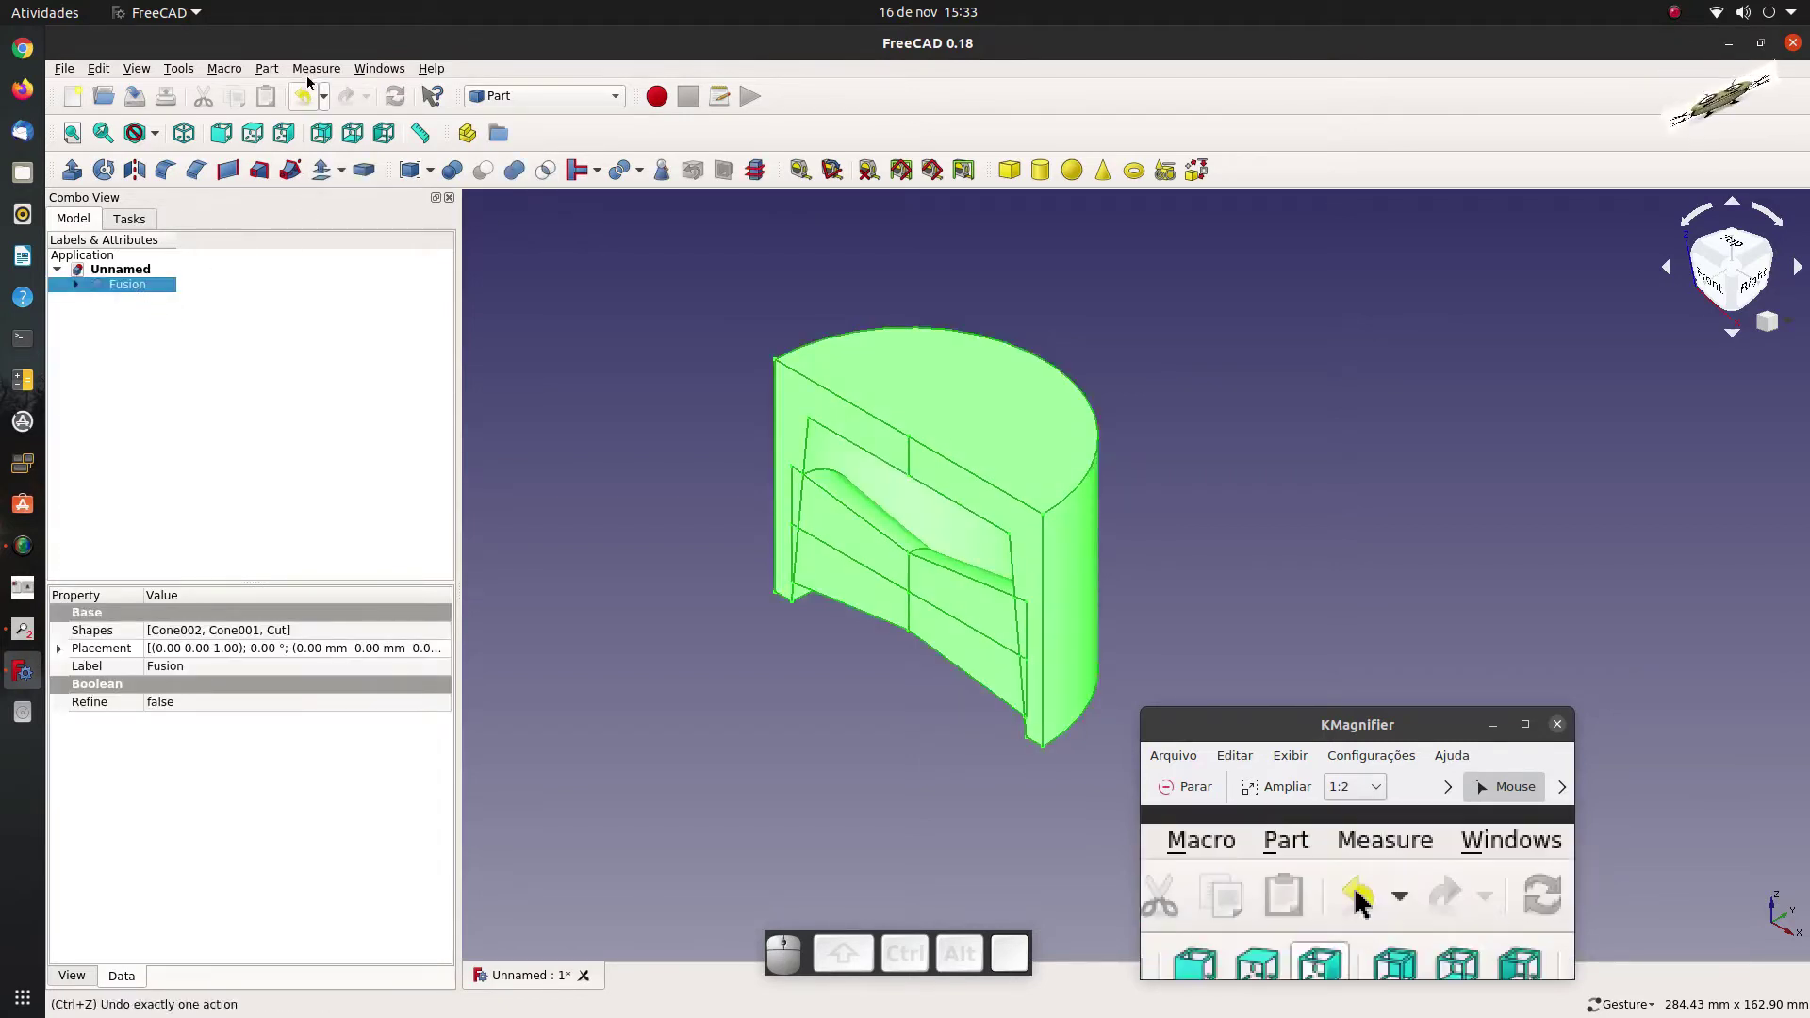
{"action": "left_click", "coordinate": [281, 73]}
{"action": "left_click", "coordinate": [314, 305]}
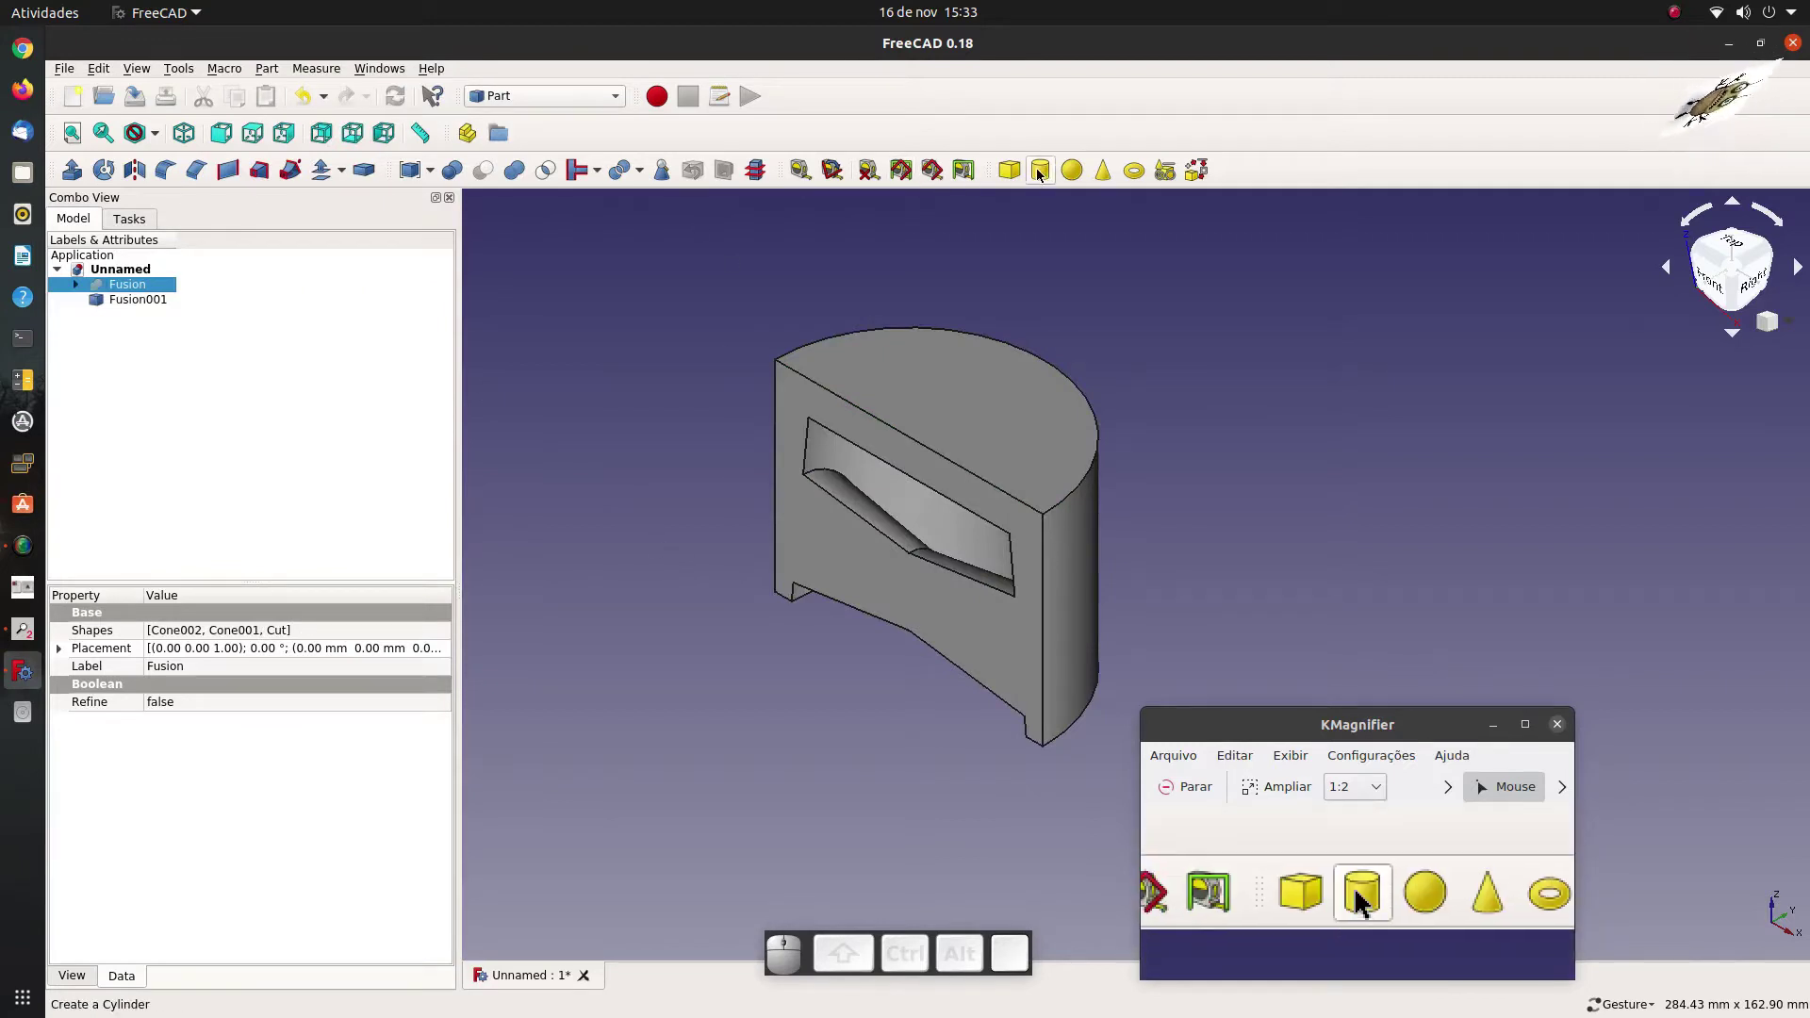
Add a cylinder with radius 10 mm and height 100 mm.
{"action": "left_click", "coordinate": [1039, 176]}
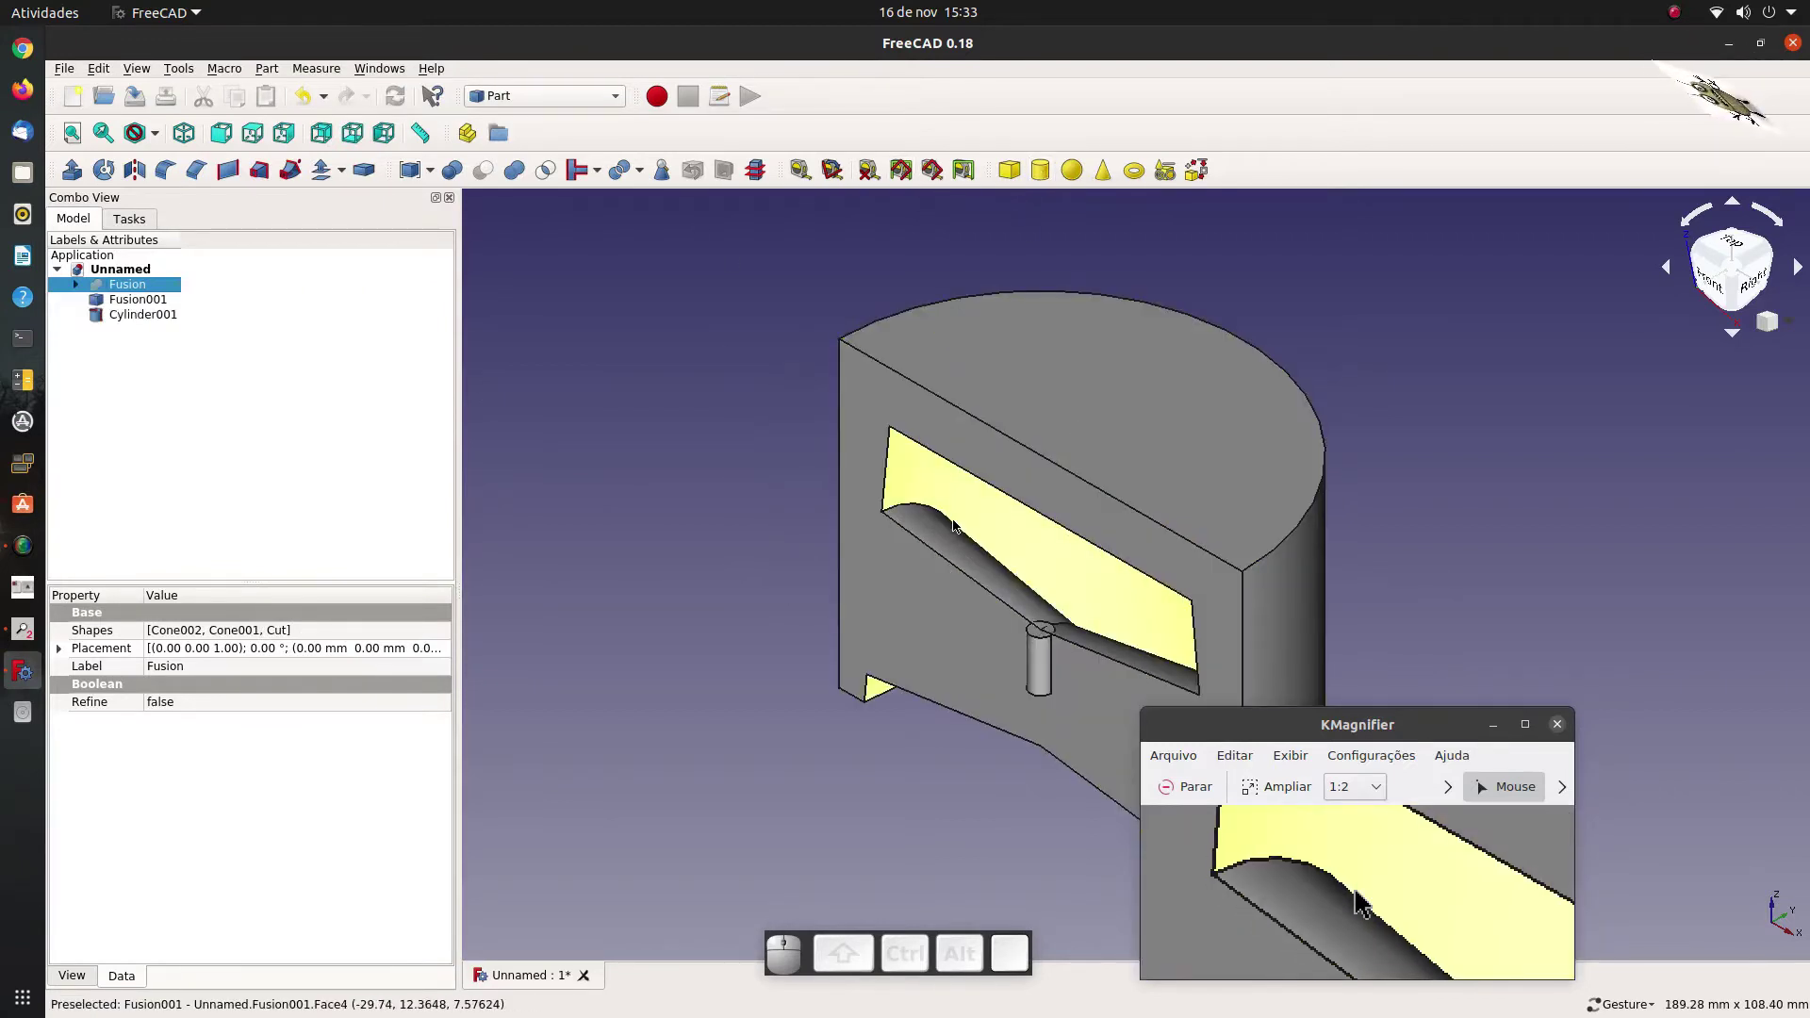
{"action": "left_click", "coordinate": [152, 324]}
{"action": "left_click", "coordinate": [213, 726]}
{"action": "key", "text": "1"}
{"action": "key", "text": "0"}
{"action": "left_click", "coordinate": [182, 744]}
{"action": "key", "text": "1"}
{"action": "key", "text": "0"}
{"action": "scroll", "scroll_direction": "down", "scroll_amount": 3}
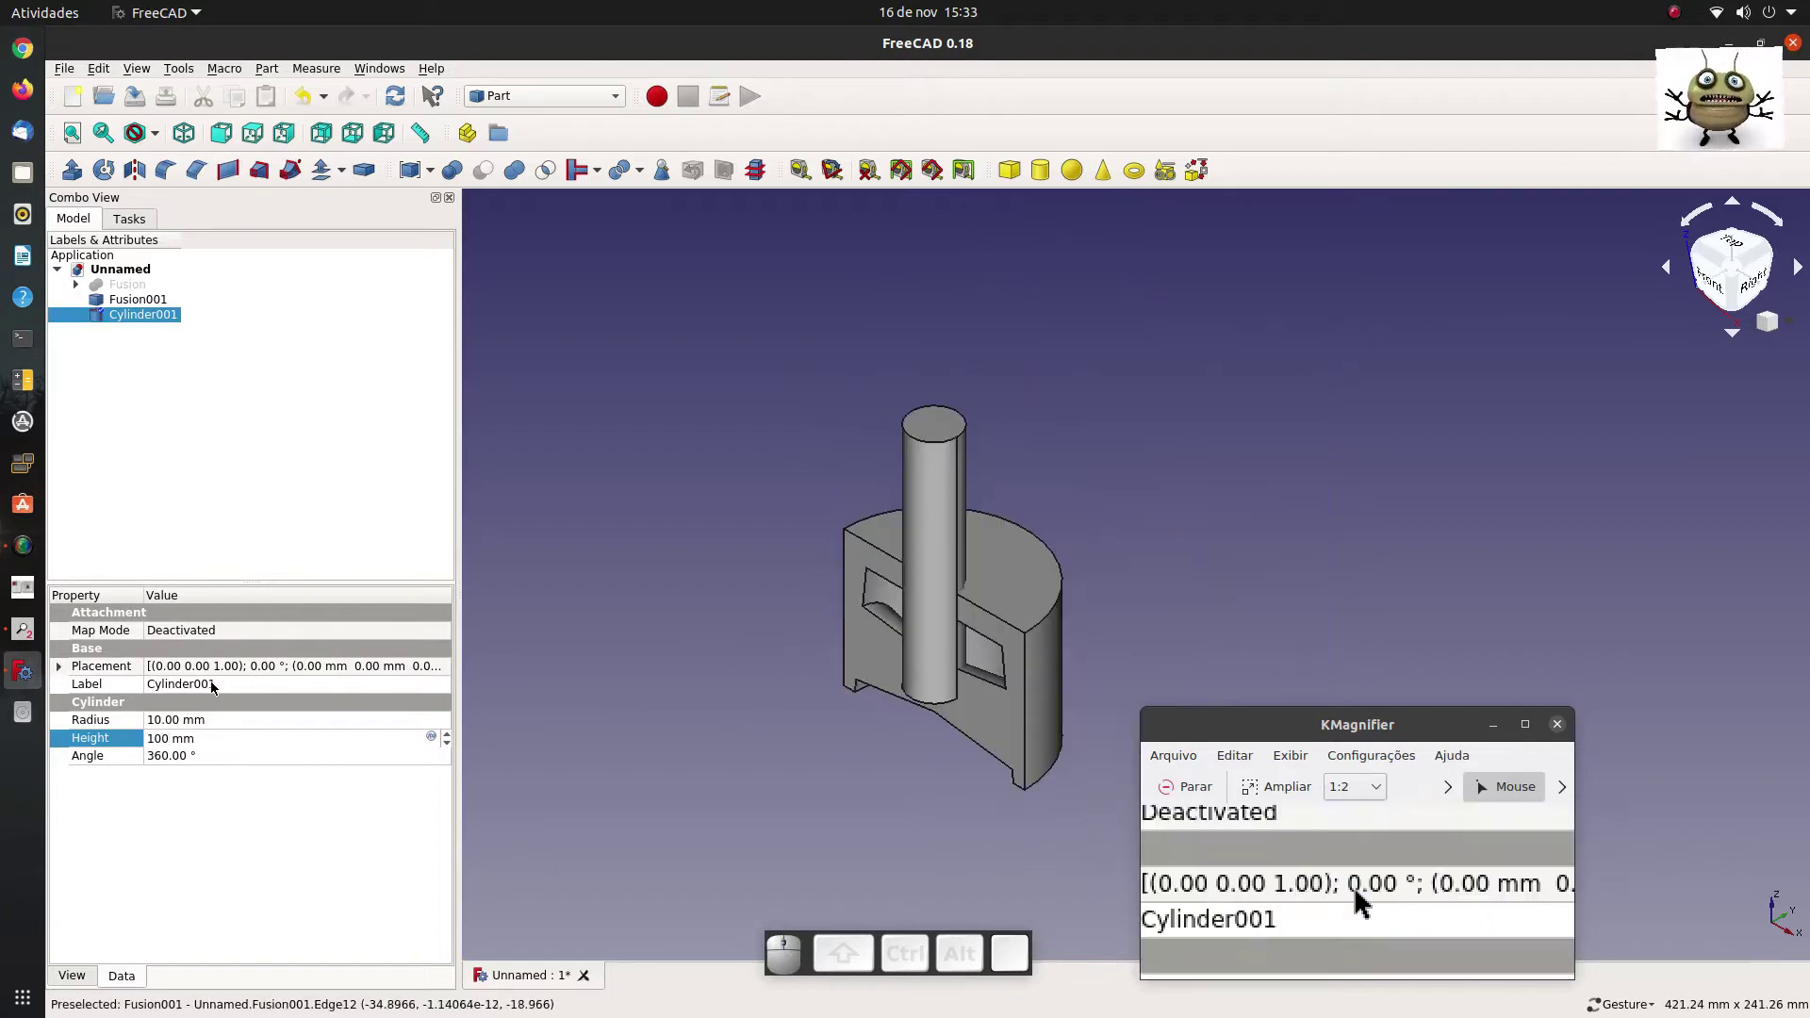
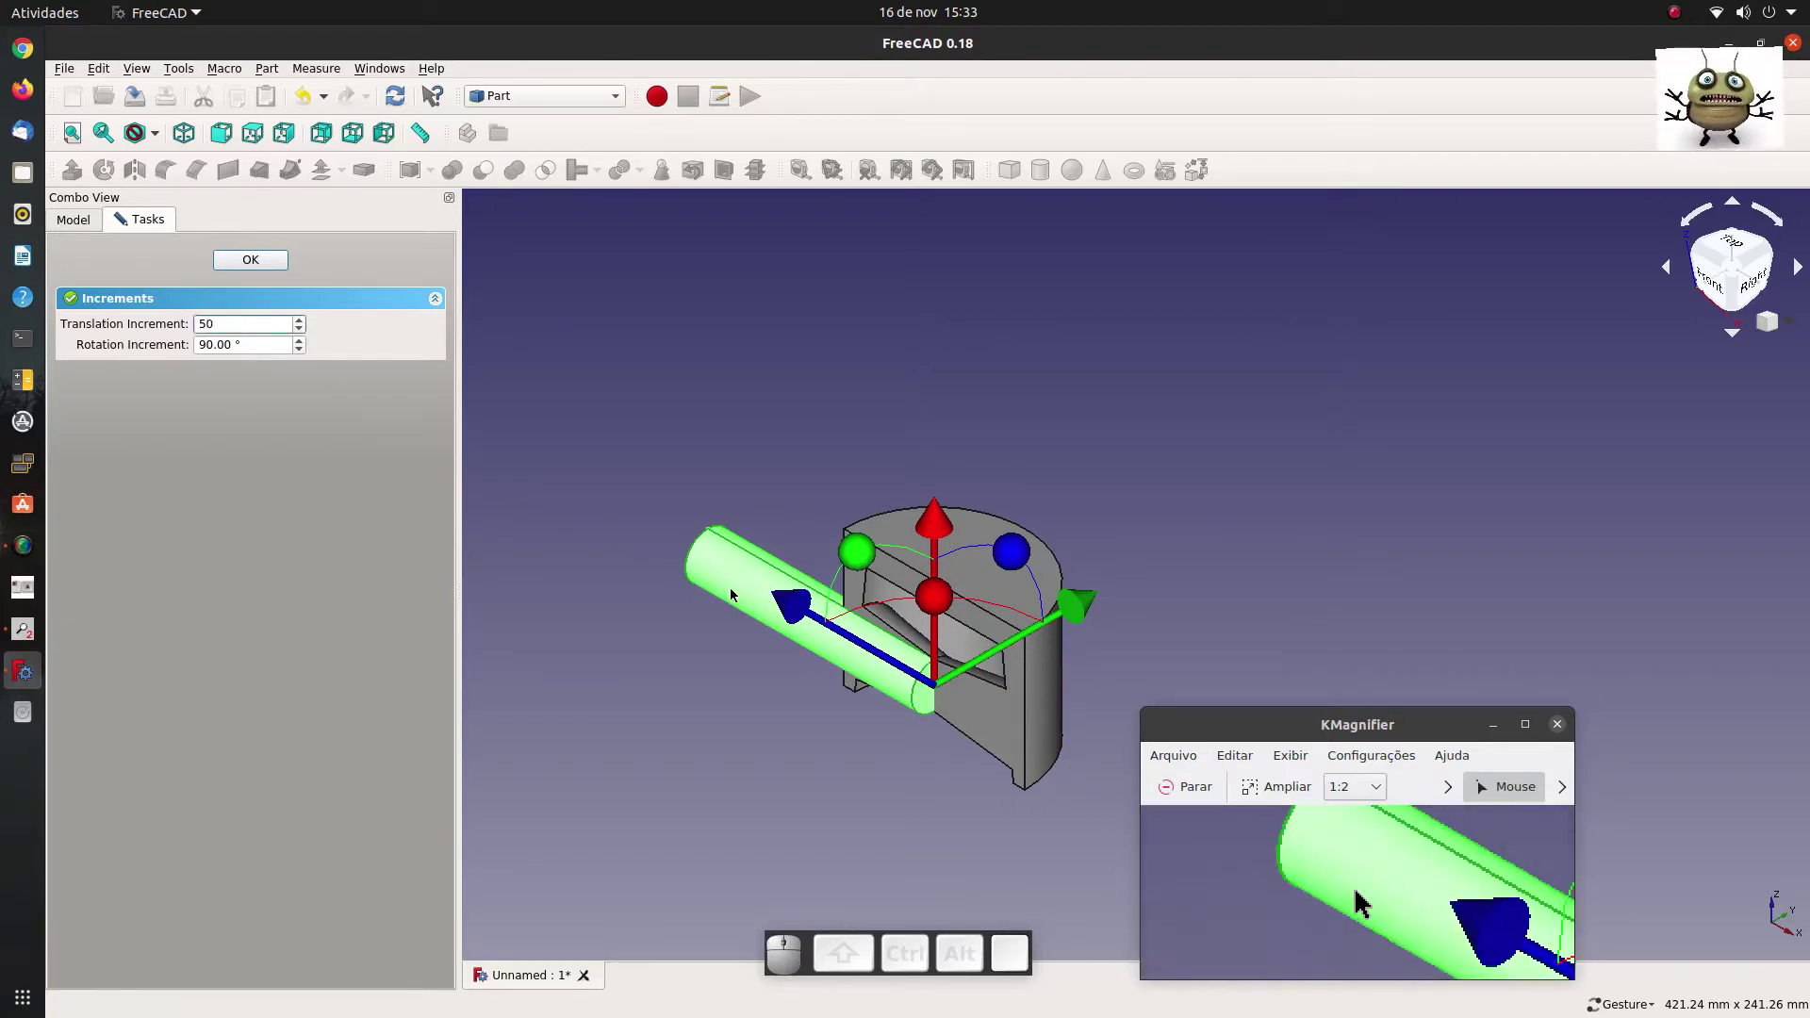
Slide the cylinder through the piston base and cut it from the body, giving Cut001.
{"action": "left_click_drag", "start_coordinate": [796, 608], "coordinate": [339, 426]}
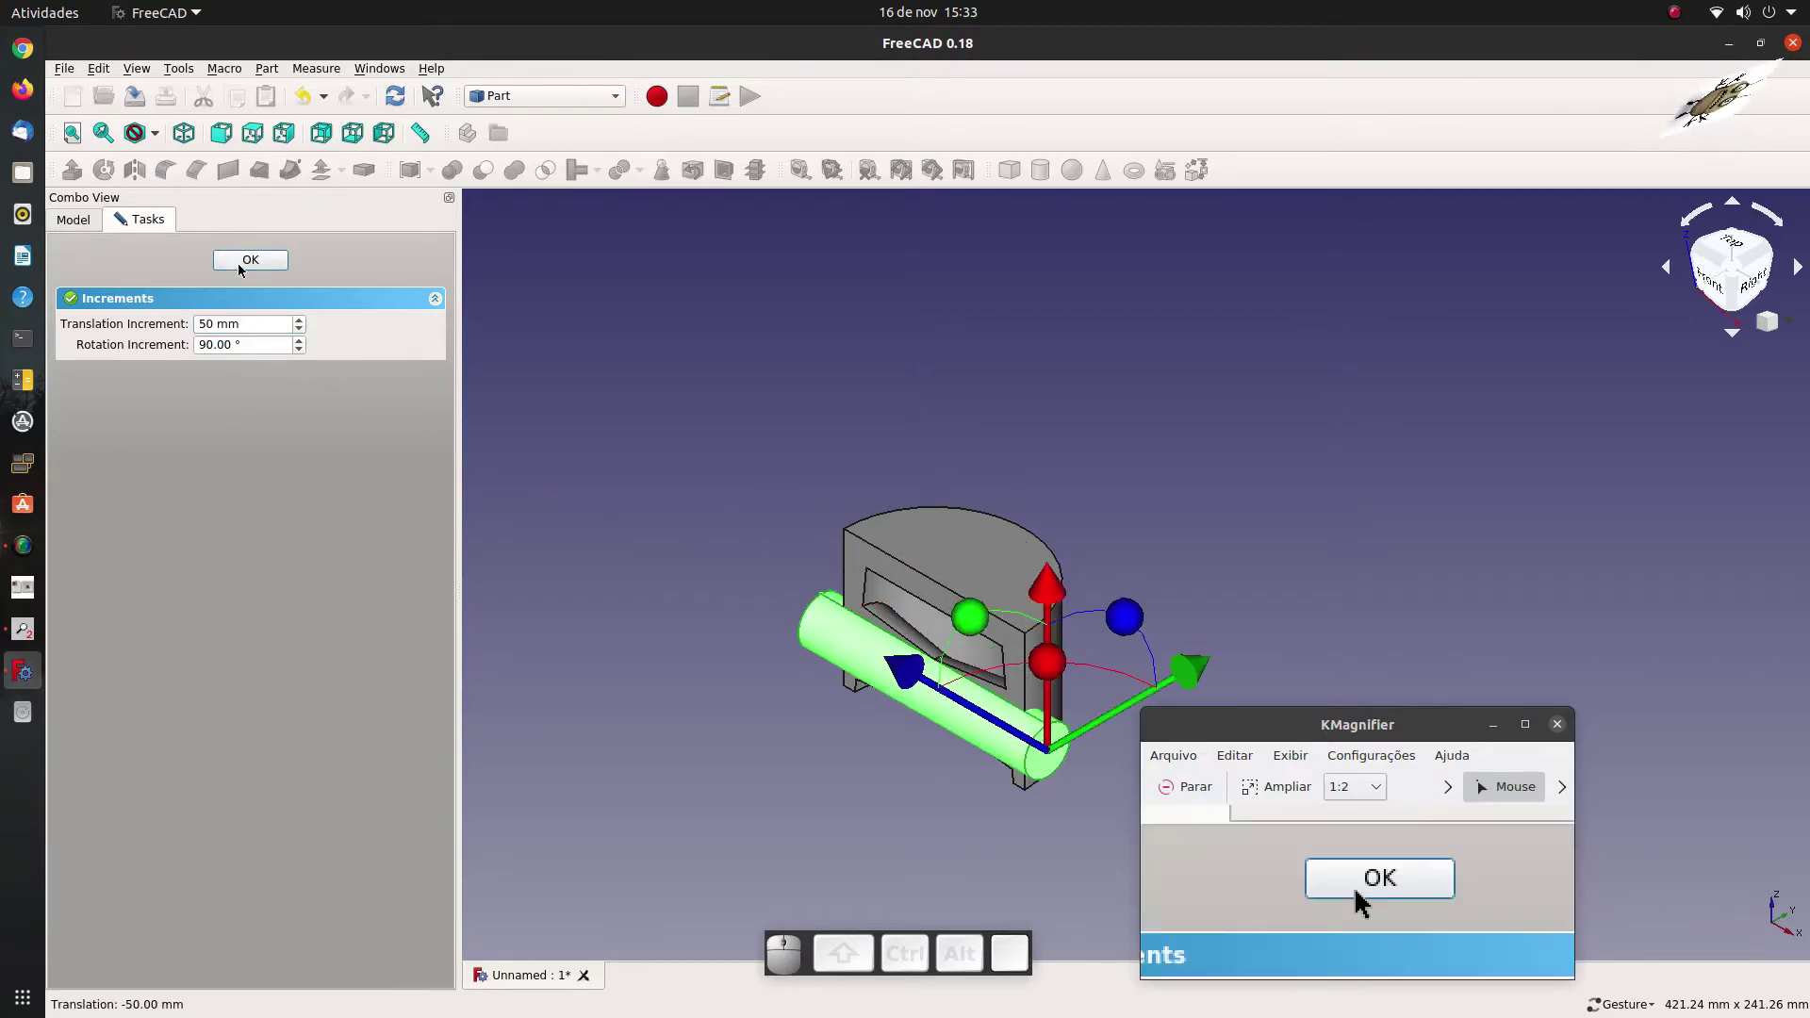
{"action": "left_click", "coordinate": [240, 270]}
{"action": "left_click", "coordinate": [221, 419]}
{"action": "left_click", "coordinate": [134, 301]}
{"action": "left_click", "coordinate": [140, 322]}
{"action": "left_click", "coordinate": [484, 181]}
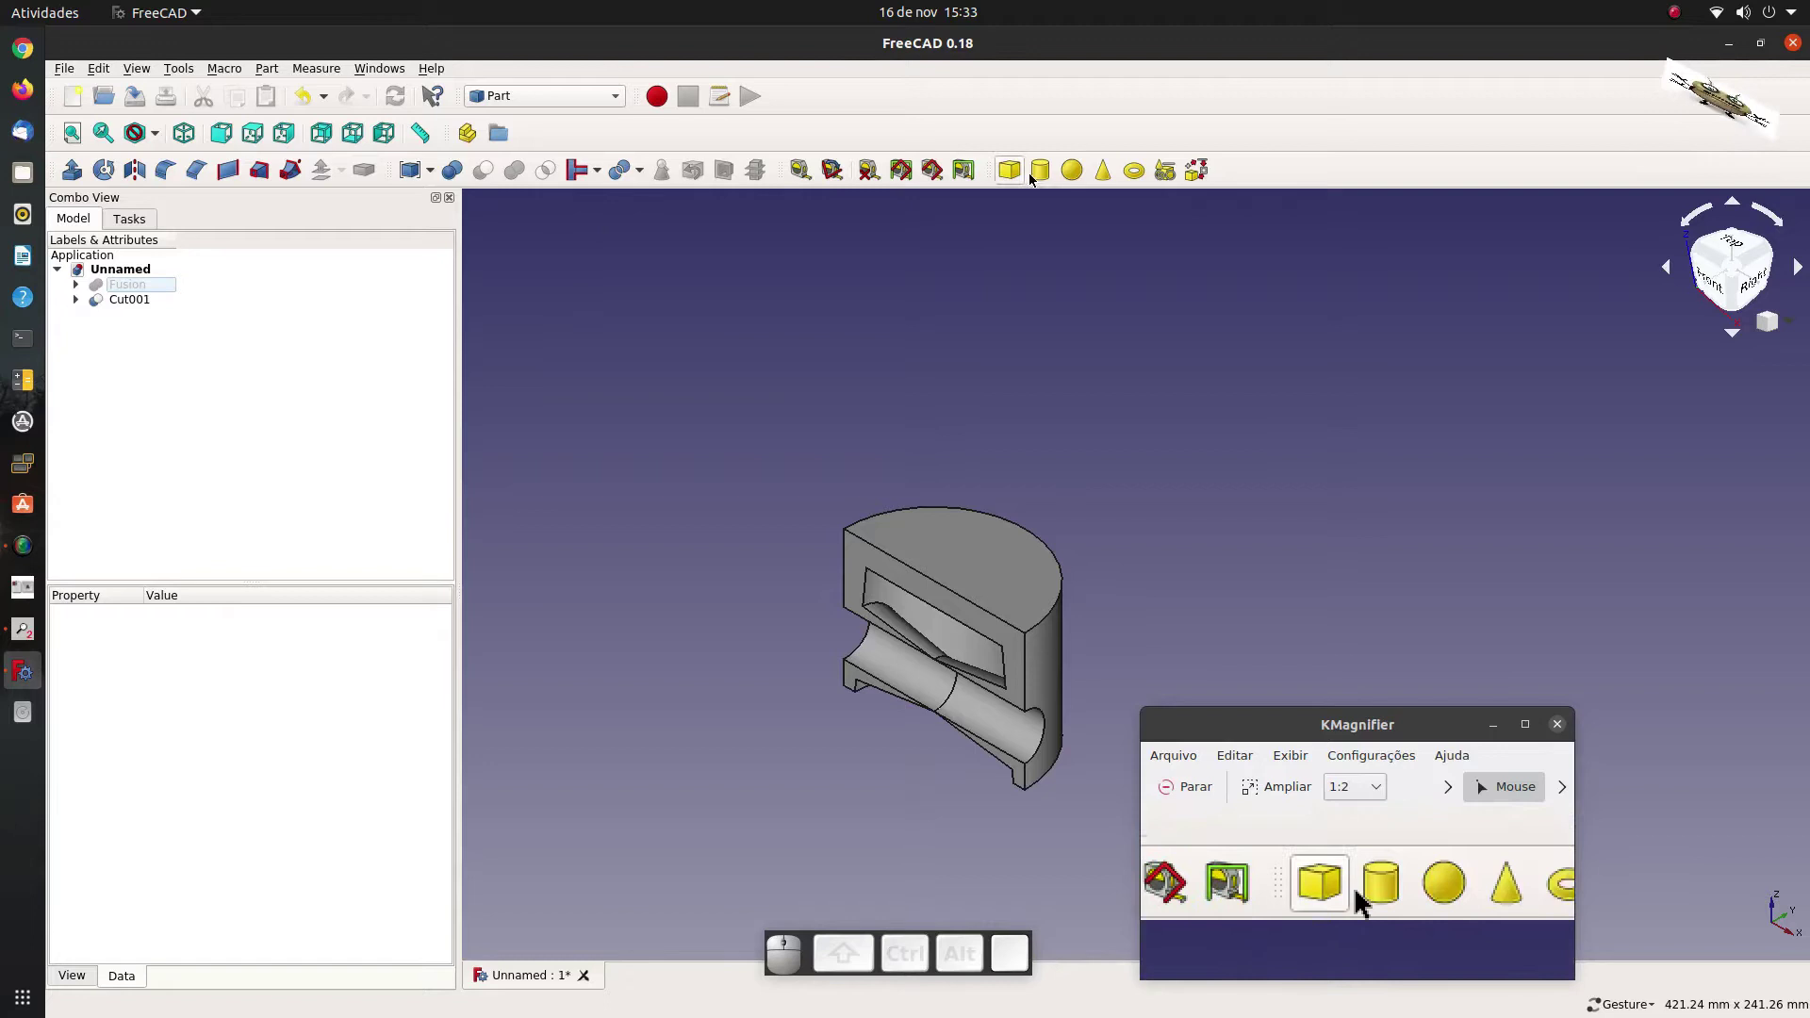
Add Cylinder002 with radius 13 mm and height 30 mm.
{"action": "left_click", "coordinate": [1049, 174]}
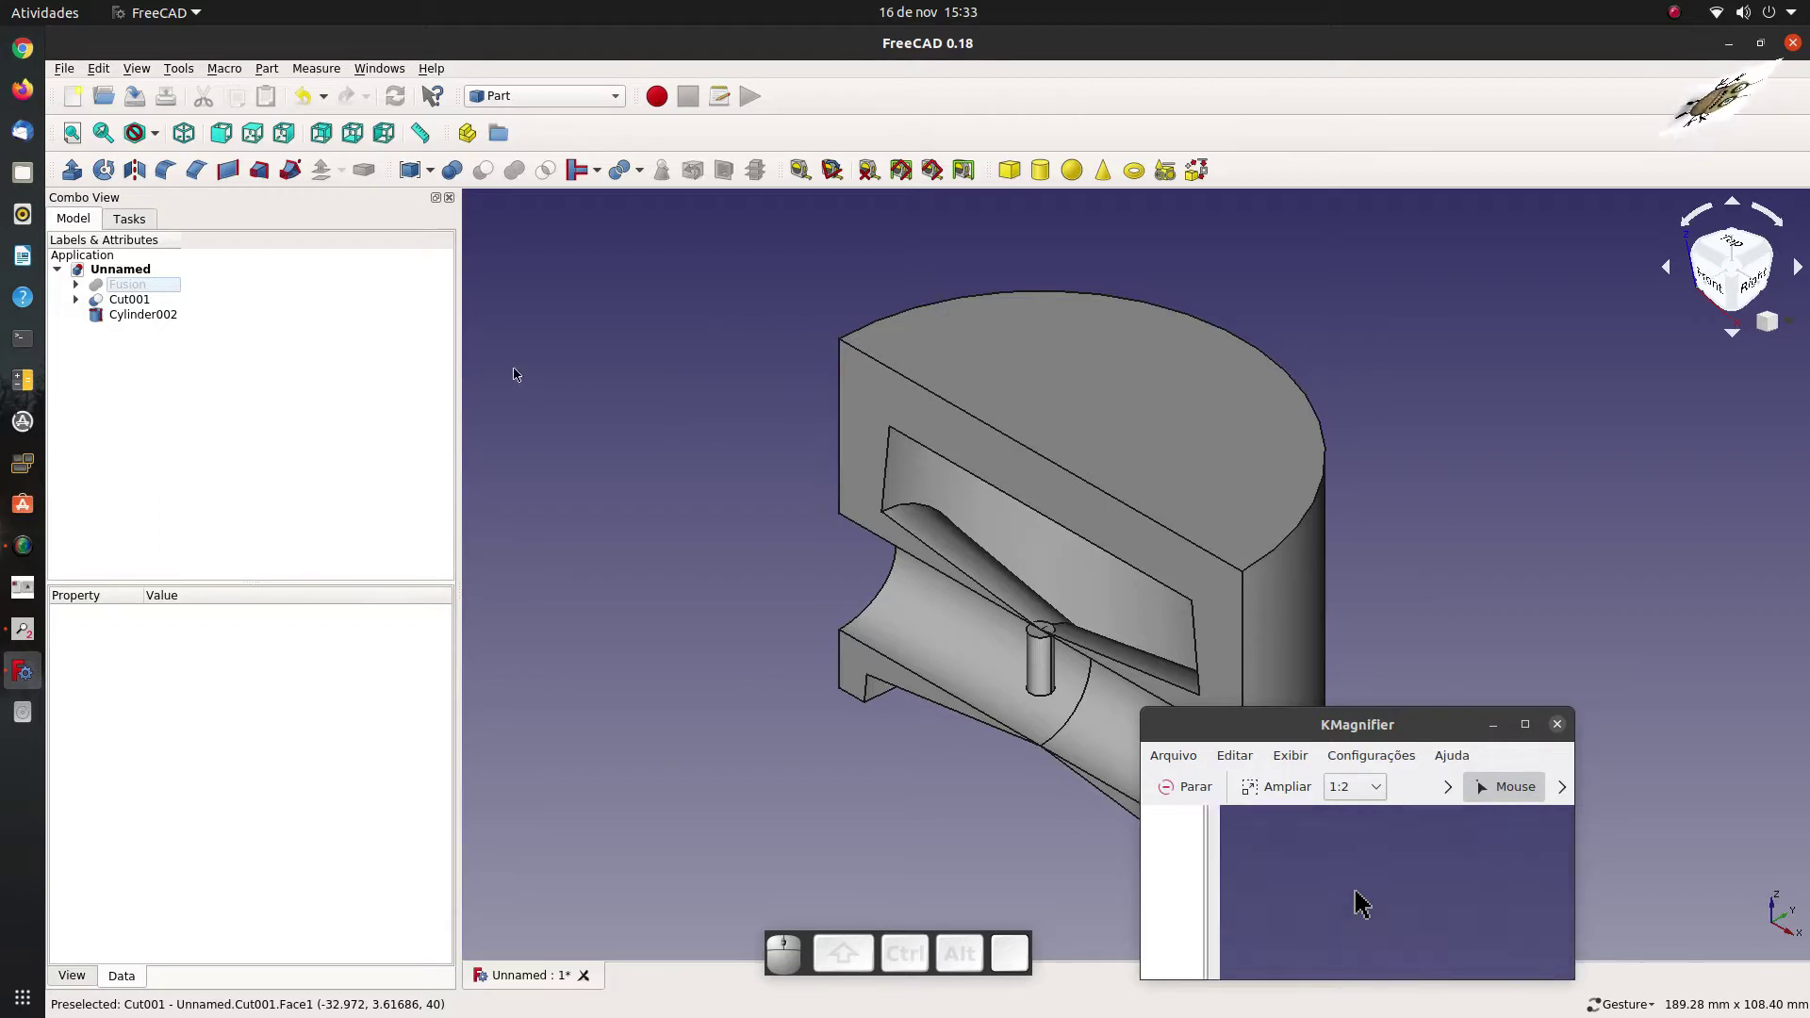
{"action": "left_click", "coordinate": [154, 320]}
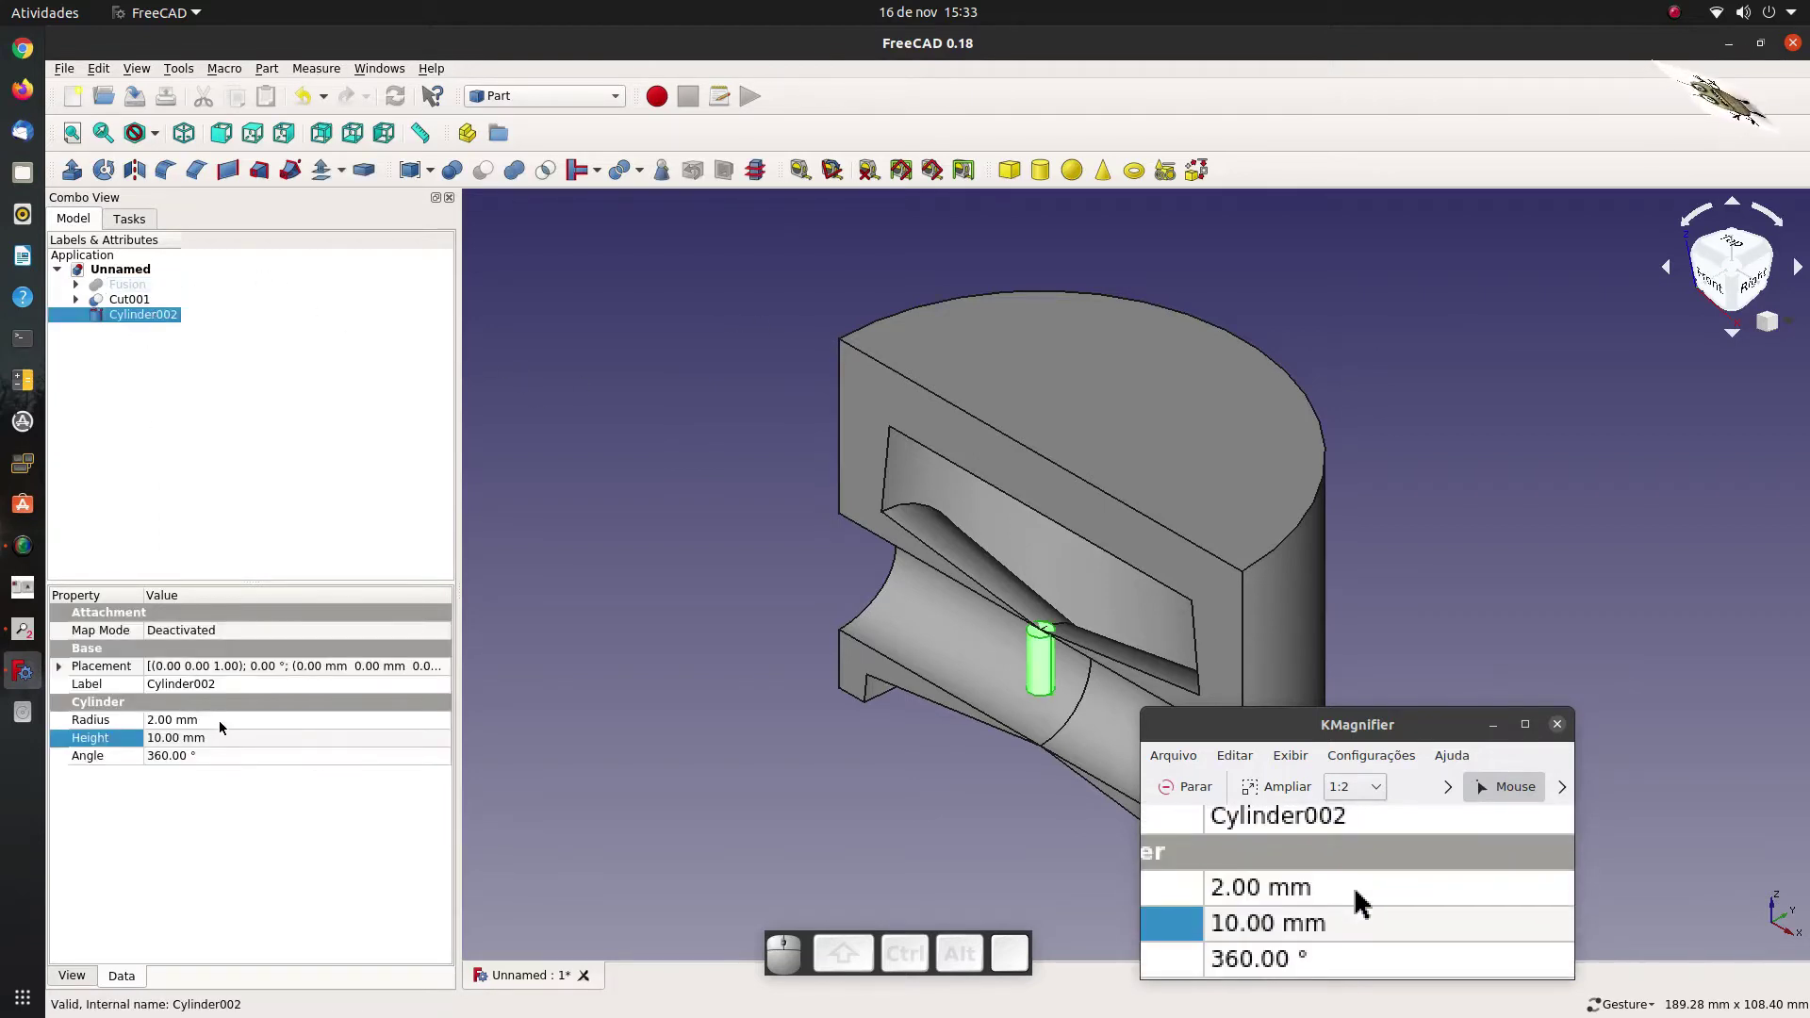
{"action": "left_click", "coordinate": [230, 728]}
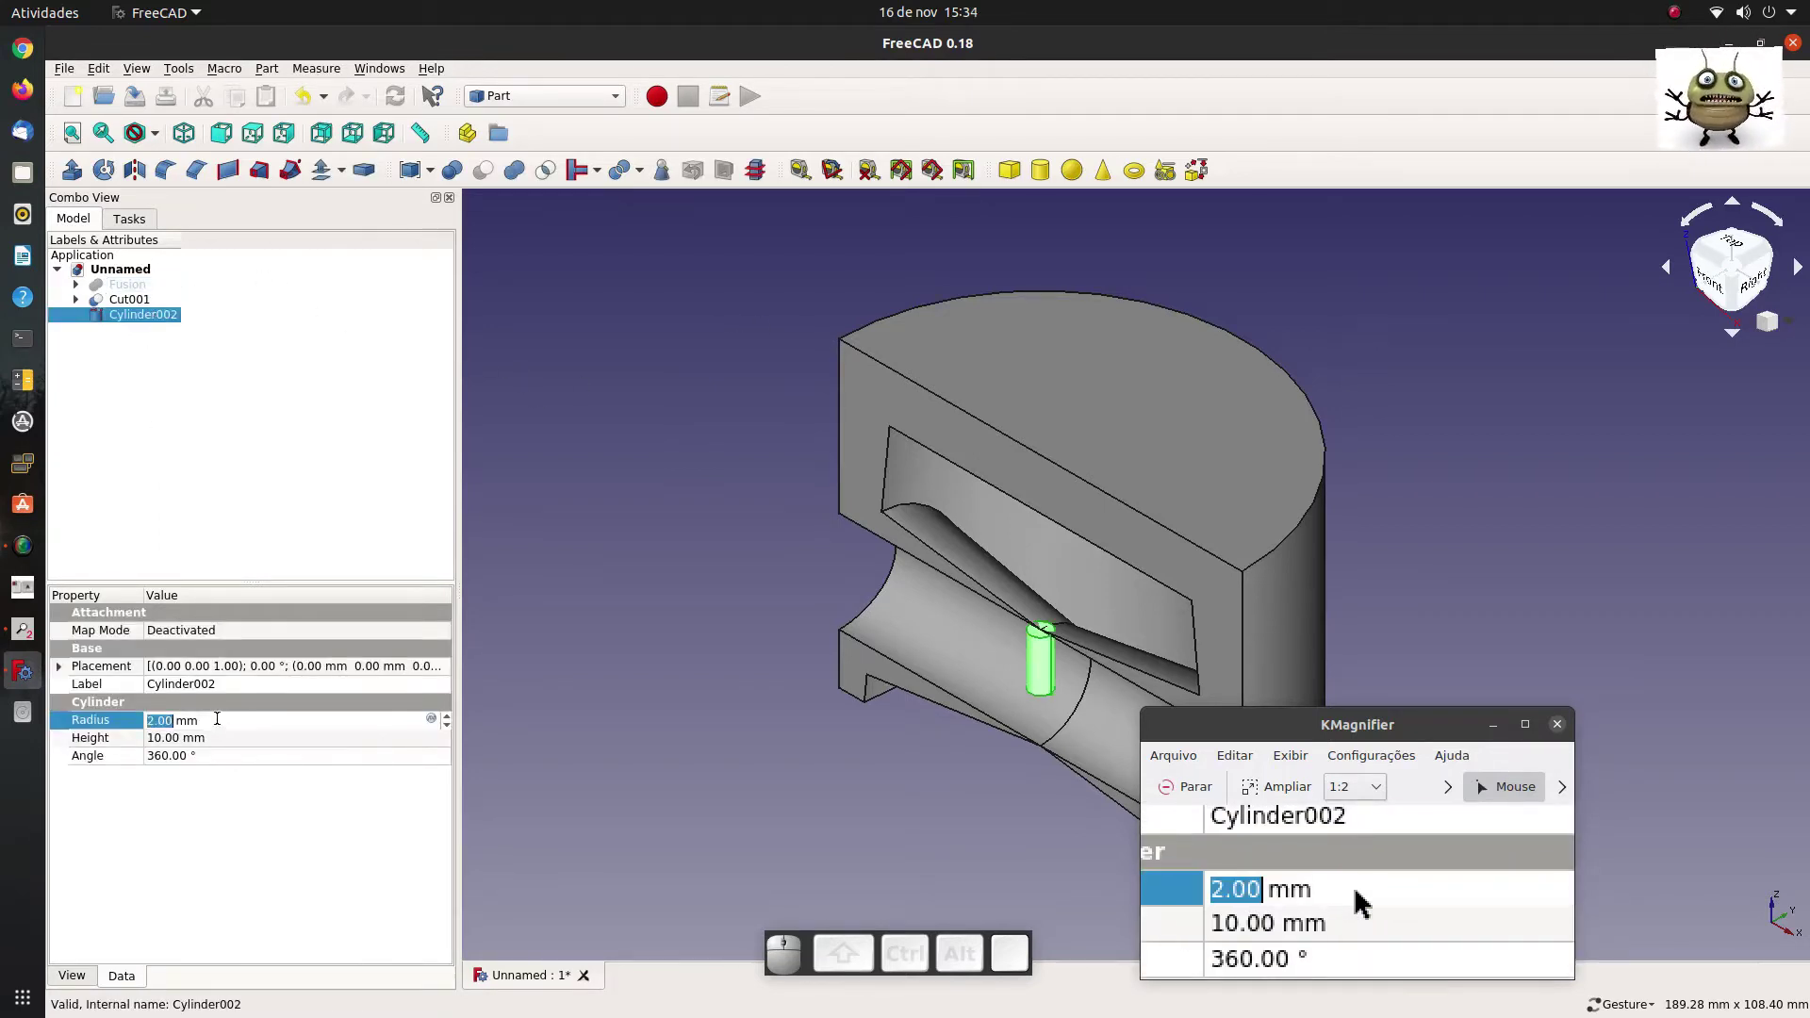
{"action": "key", "text": "1"}
{"action": "key", "text": "3"}
{"action": "left_click", "coordinate": [189, 747]}
{"action": "key", "text": "3"}
{"action": "key", "text": "0"}
Rotate Cylinder002 90° horizontal and cut it from Cut001, producing the wider central recess Cut002.
{"action": "left_click", "coordinate": [574, 630]}
{"action": "left_click", "coordinate": [140, 320]}
{"action": "left_click_drag", "start_coordinate": [1135, 646], "coordinate": [494, 432]}
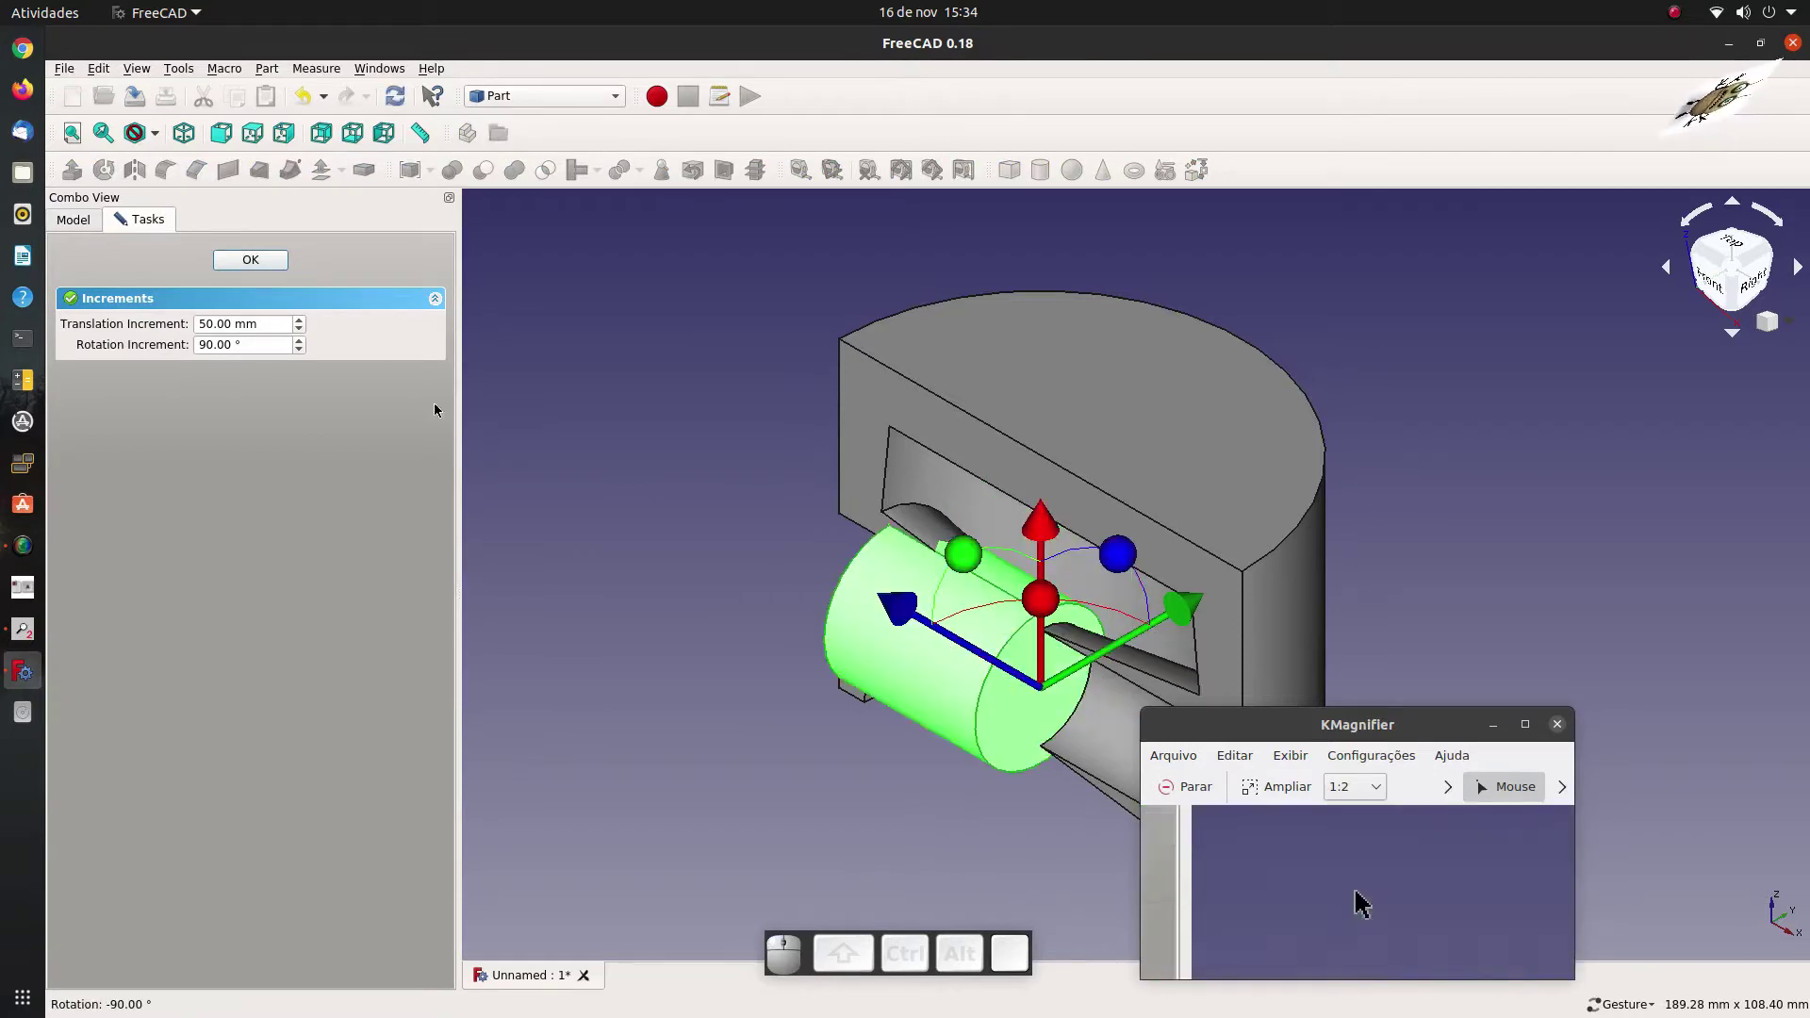
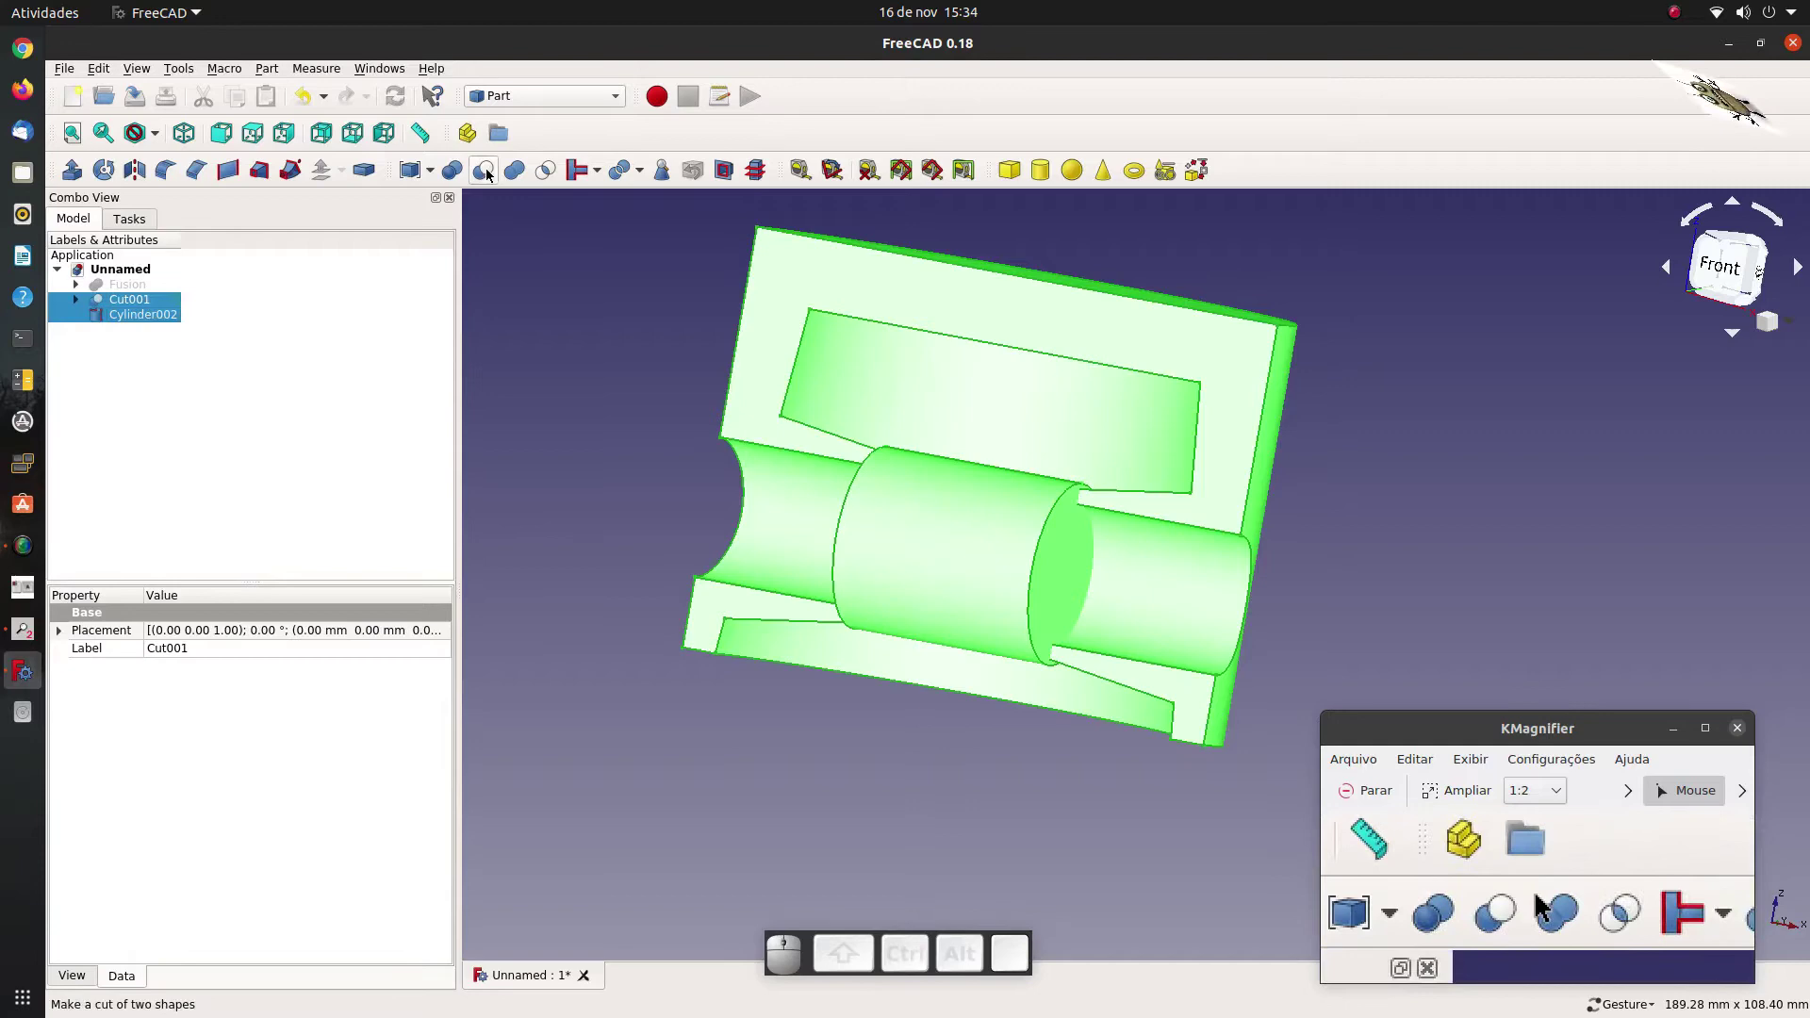
{"action": "left_click", "coordinate": [488, 175]}
{"action": "left_click_drag", "start_coordinate": [1431, 572], "coordinate": [1011, 713]}
{"action": "scroll", "scroll_direction": "down", "scroll_amount": 3}
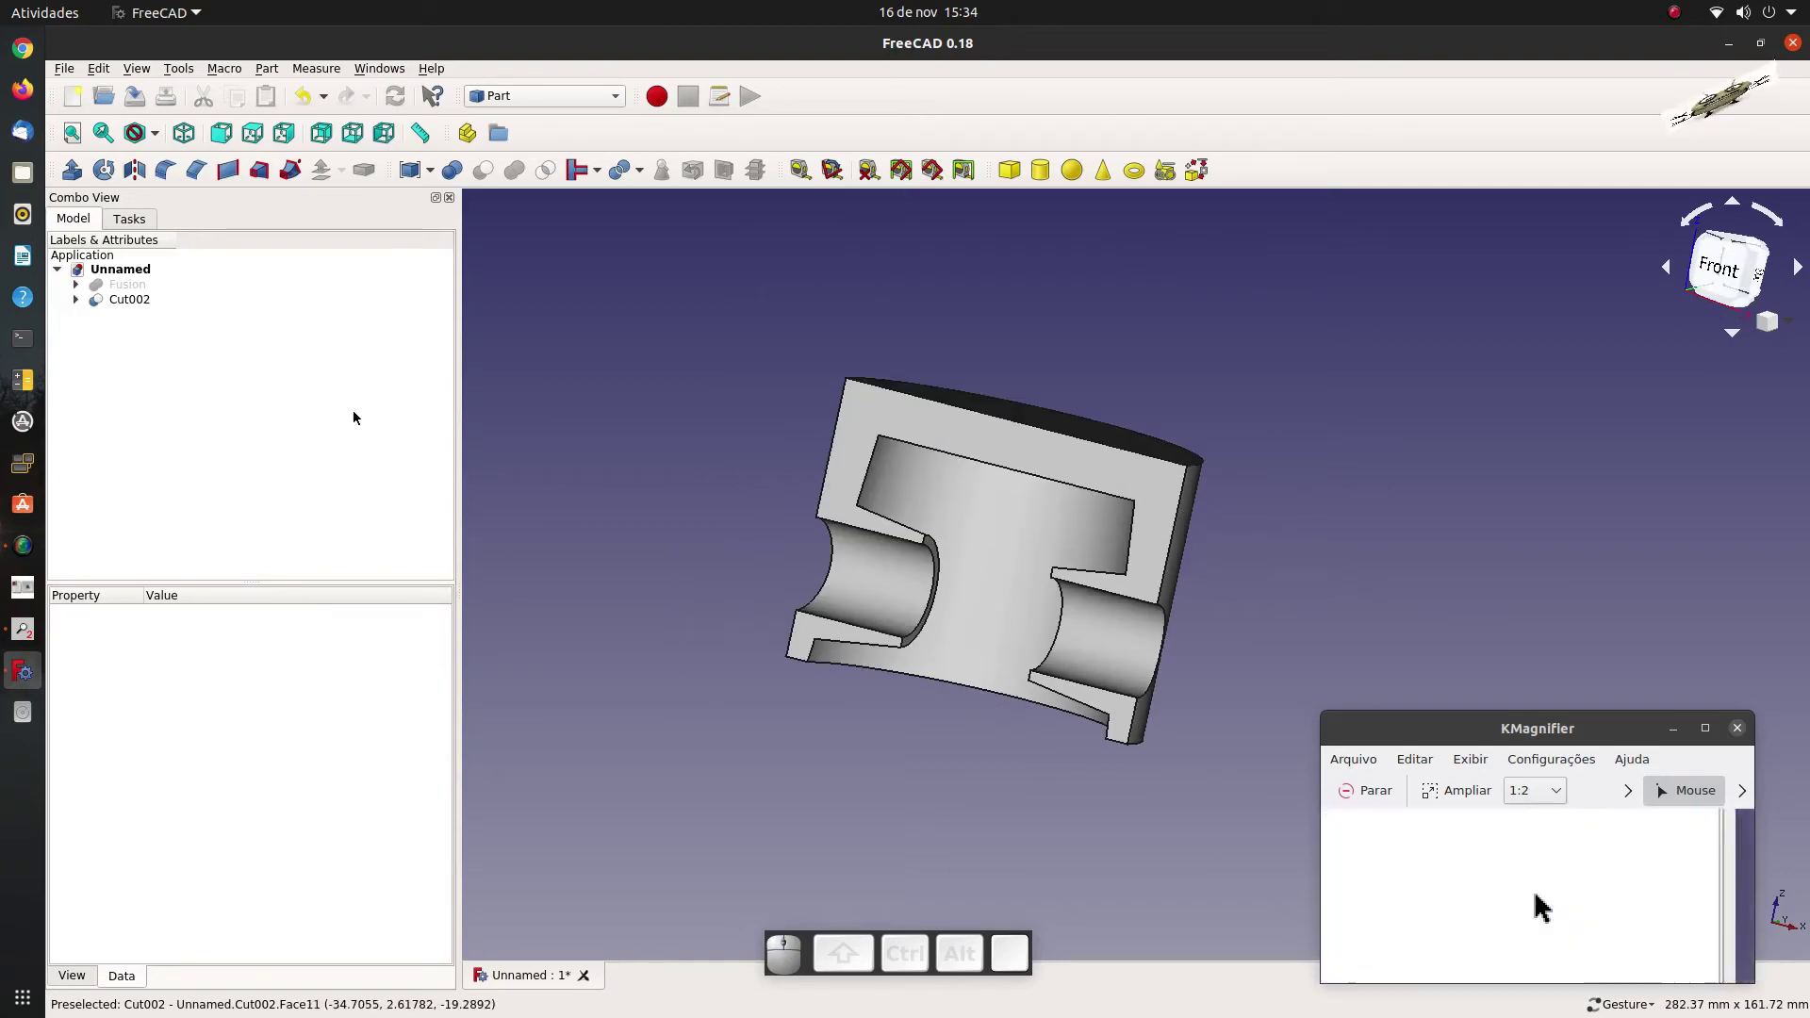
Create a new Part Tube primitive for the piston ring.
{"action": "left_click", "coordinate": [343, 76]}
{"action": "left_click", "coordinate": [279, 75]}
{"action": "left_click", "coordinate": [279, 75]}
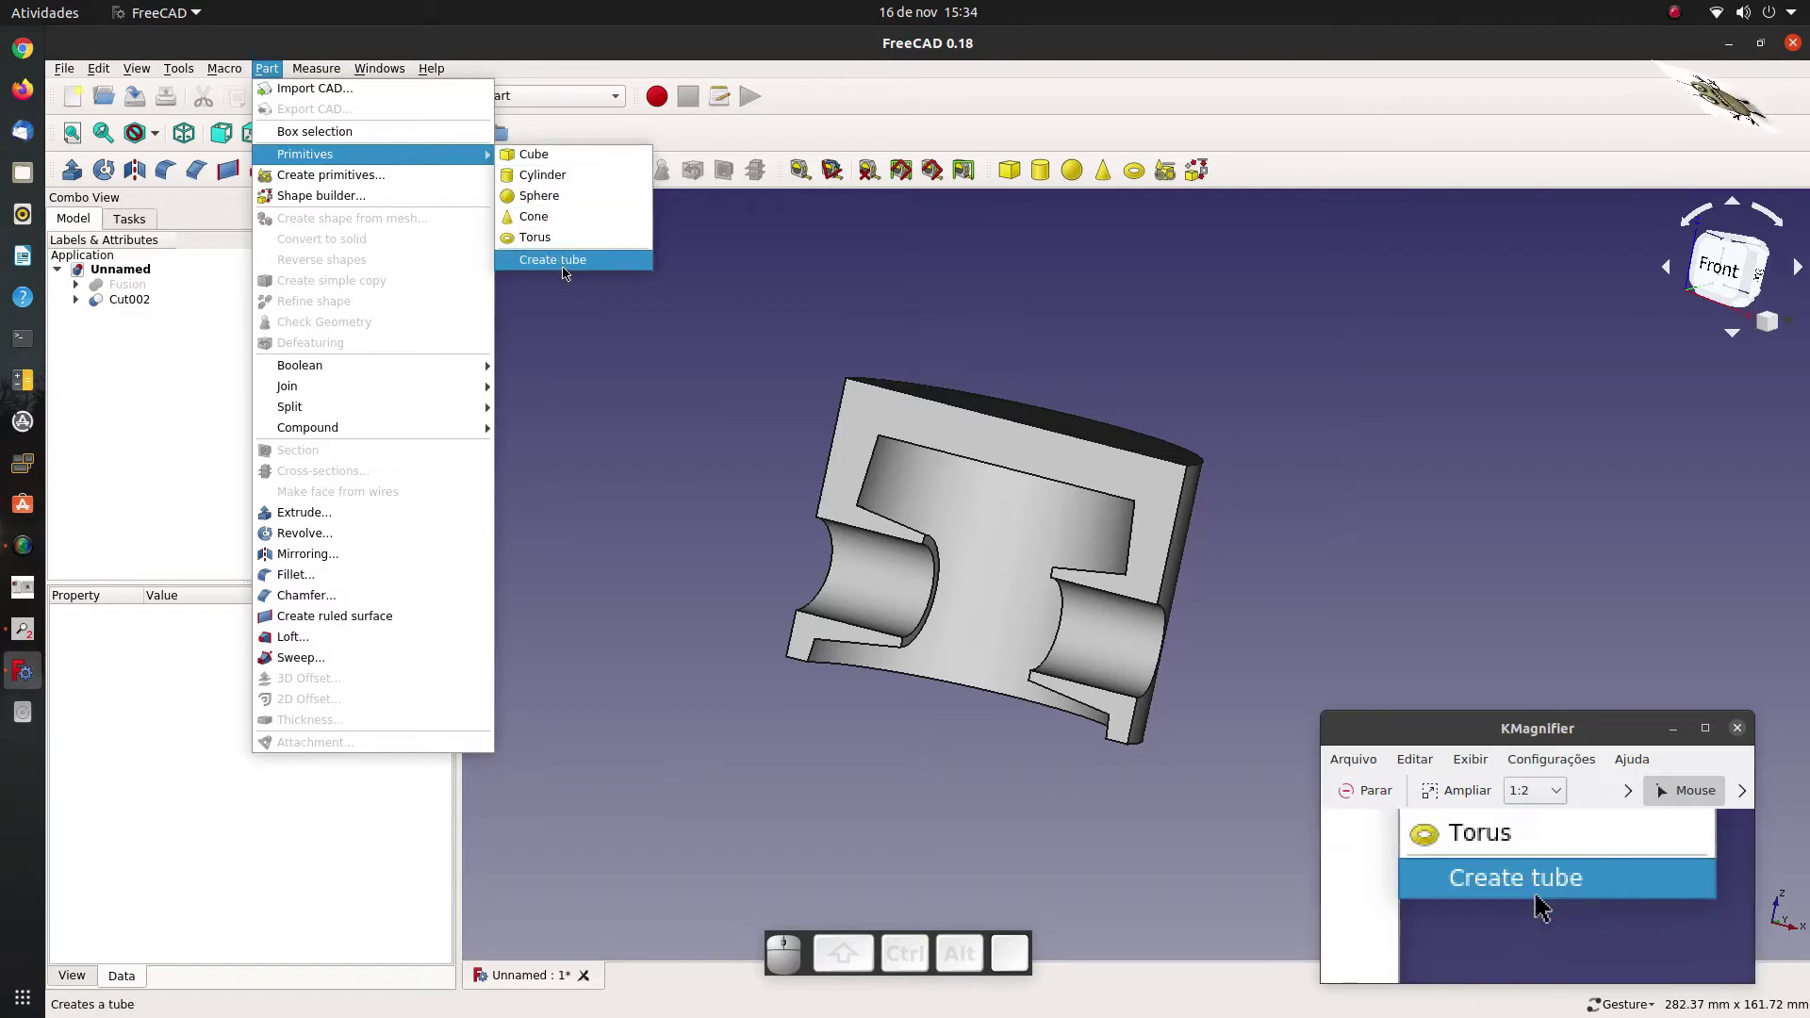
{"action": "left_click", "coordinate": [574, 272]}
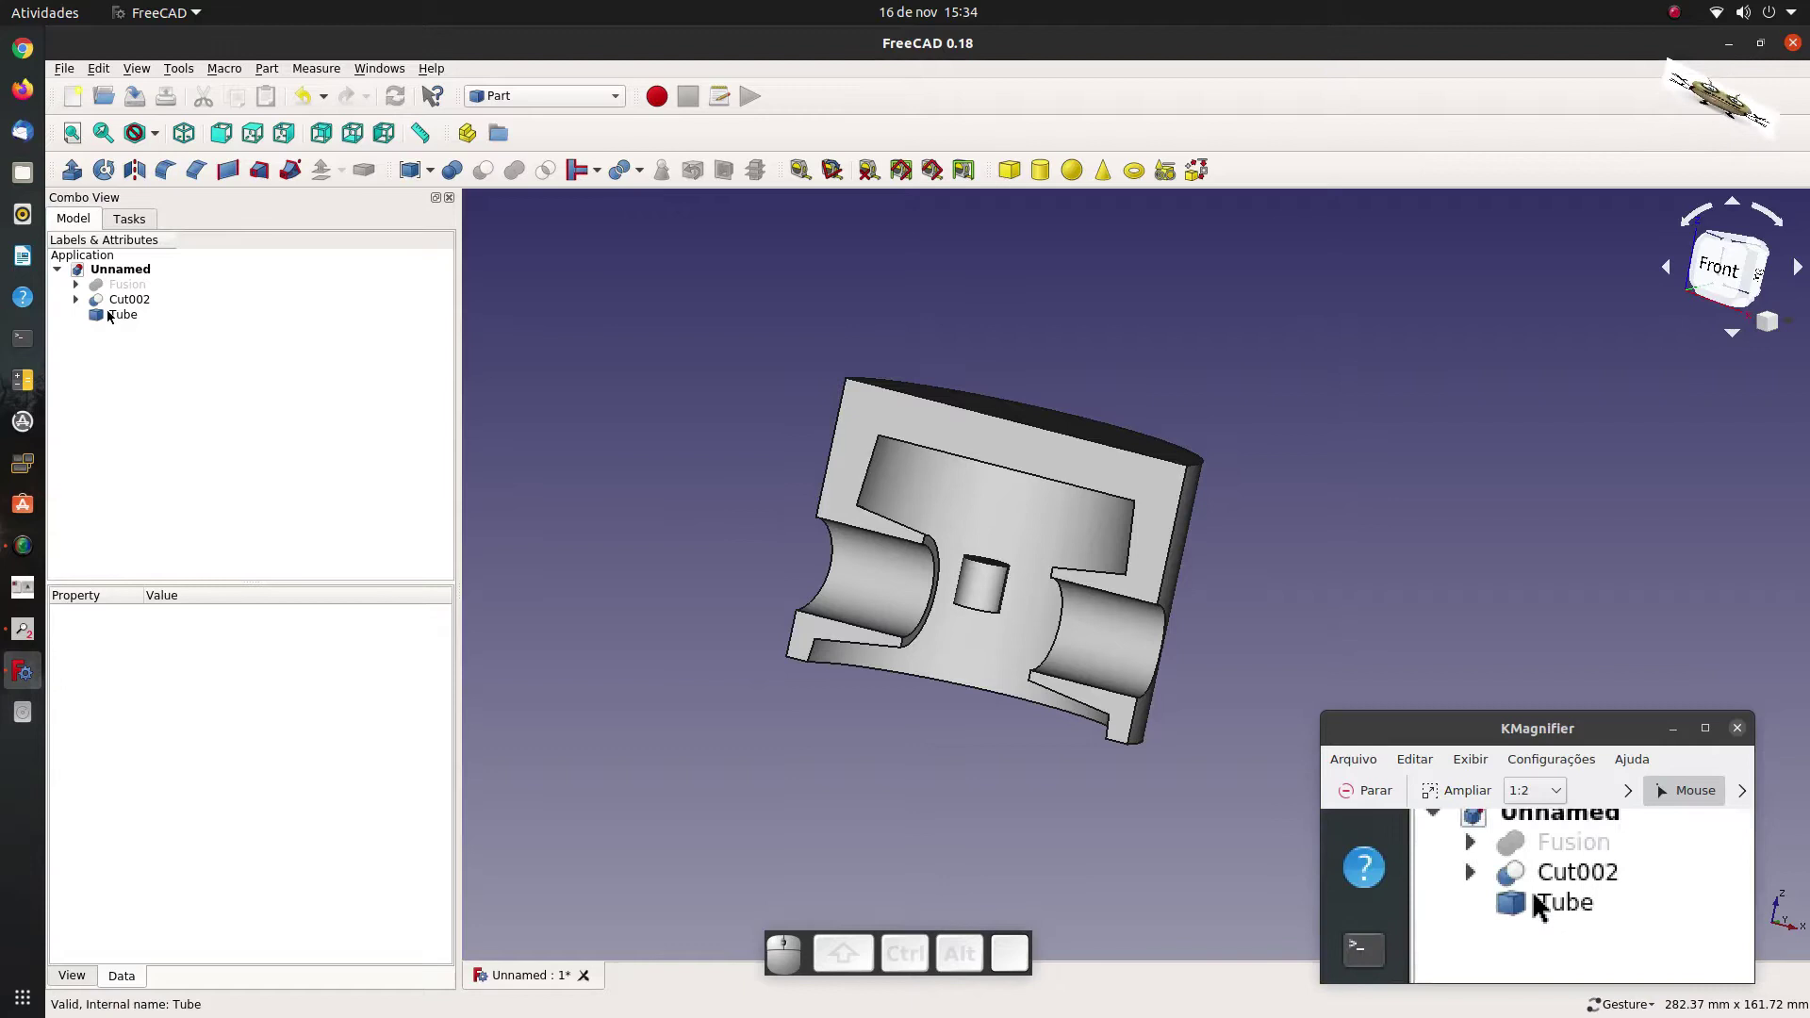
Set the Tube to 1 mm height, 39 mm inner radius and 41 mm outer radius.
{"action": "left_click", "coordinate": [117, 316]}
{"action": "left_click", "coordinate": [196, 693]}
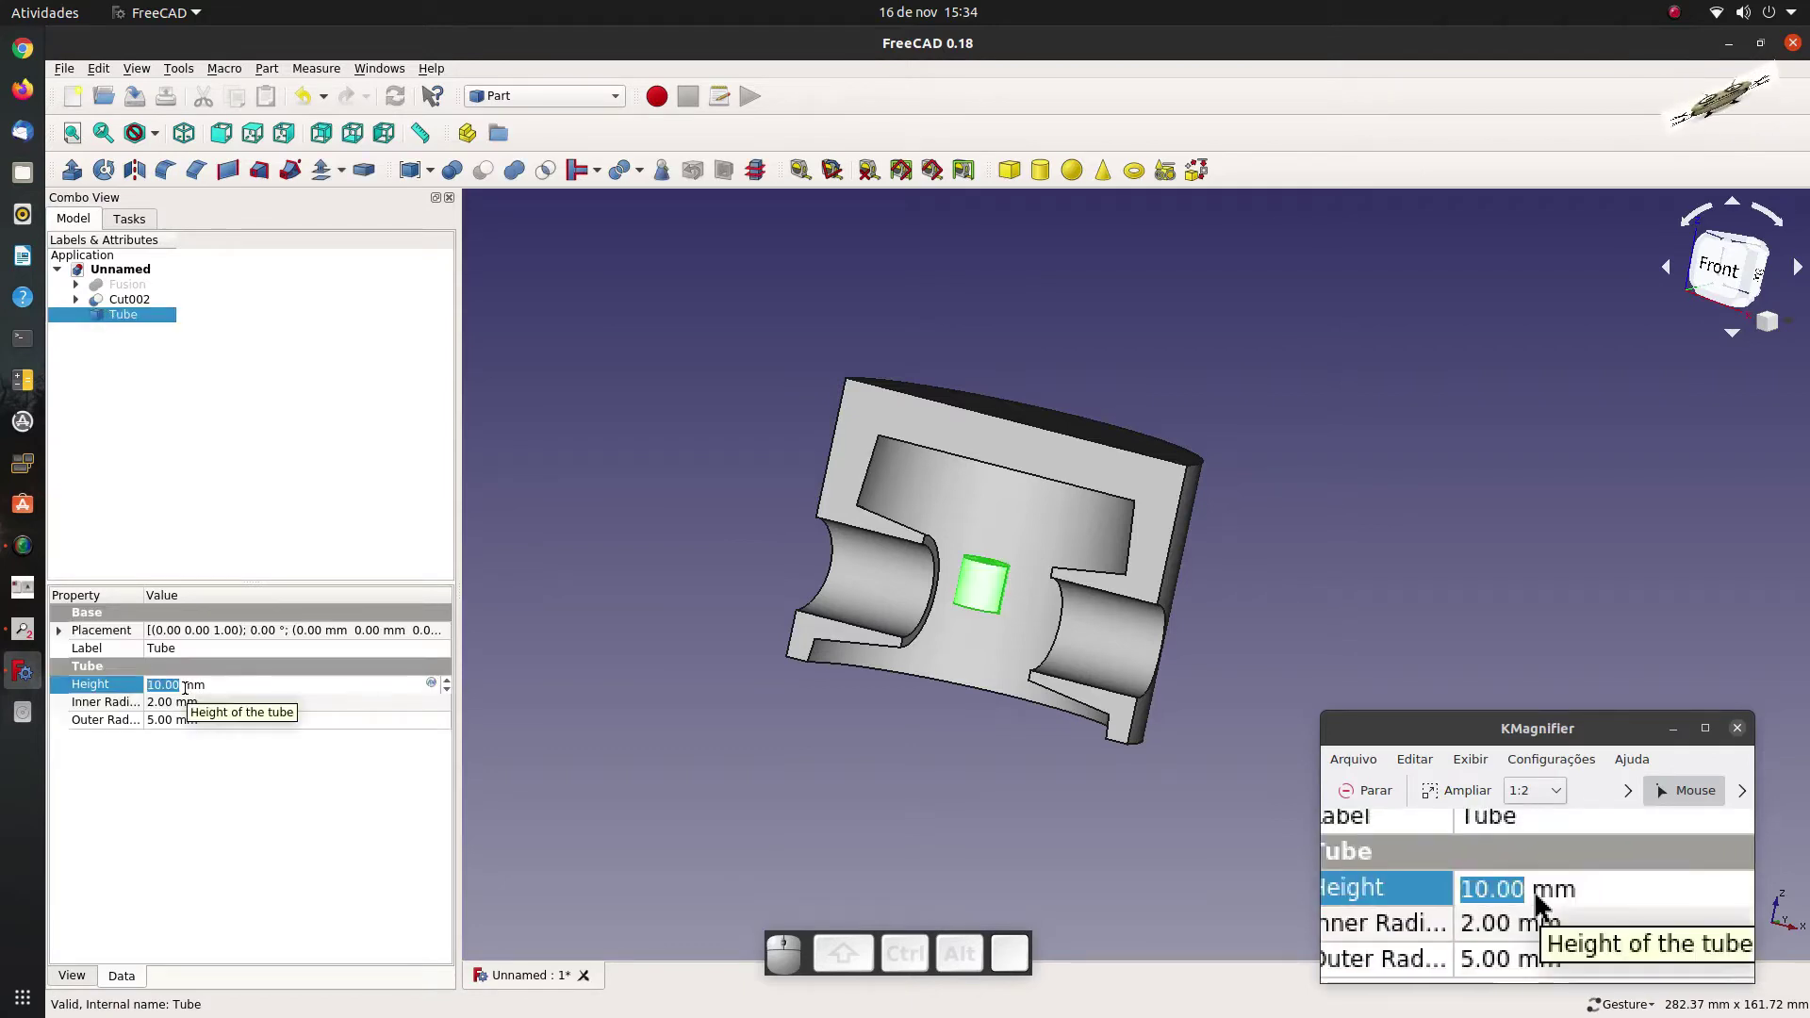
{"action": "key", "text": "1"}
{"action": "left_click", "coordinate": [196, 704]}
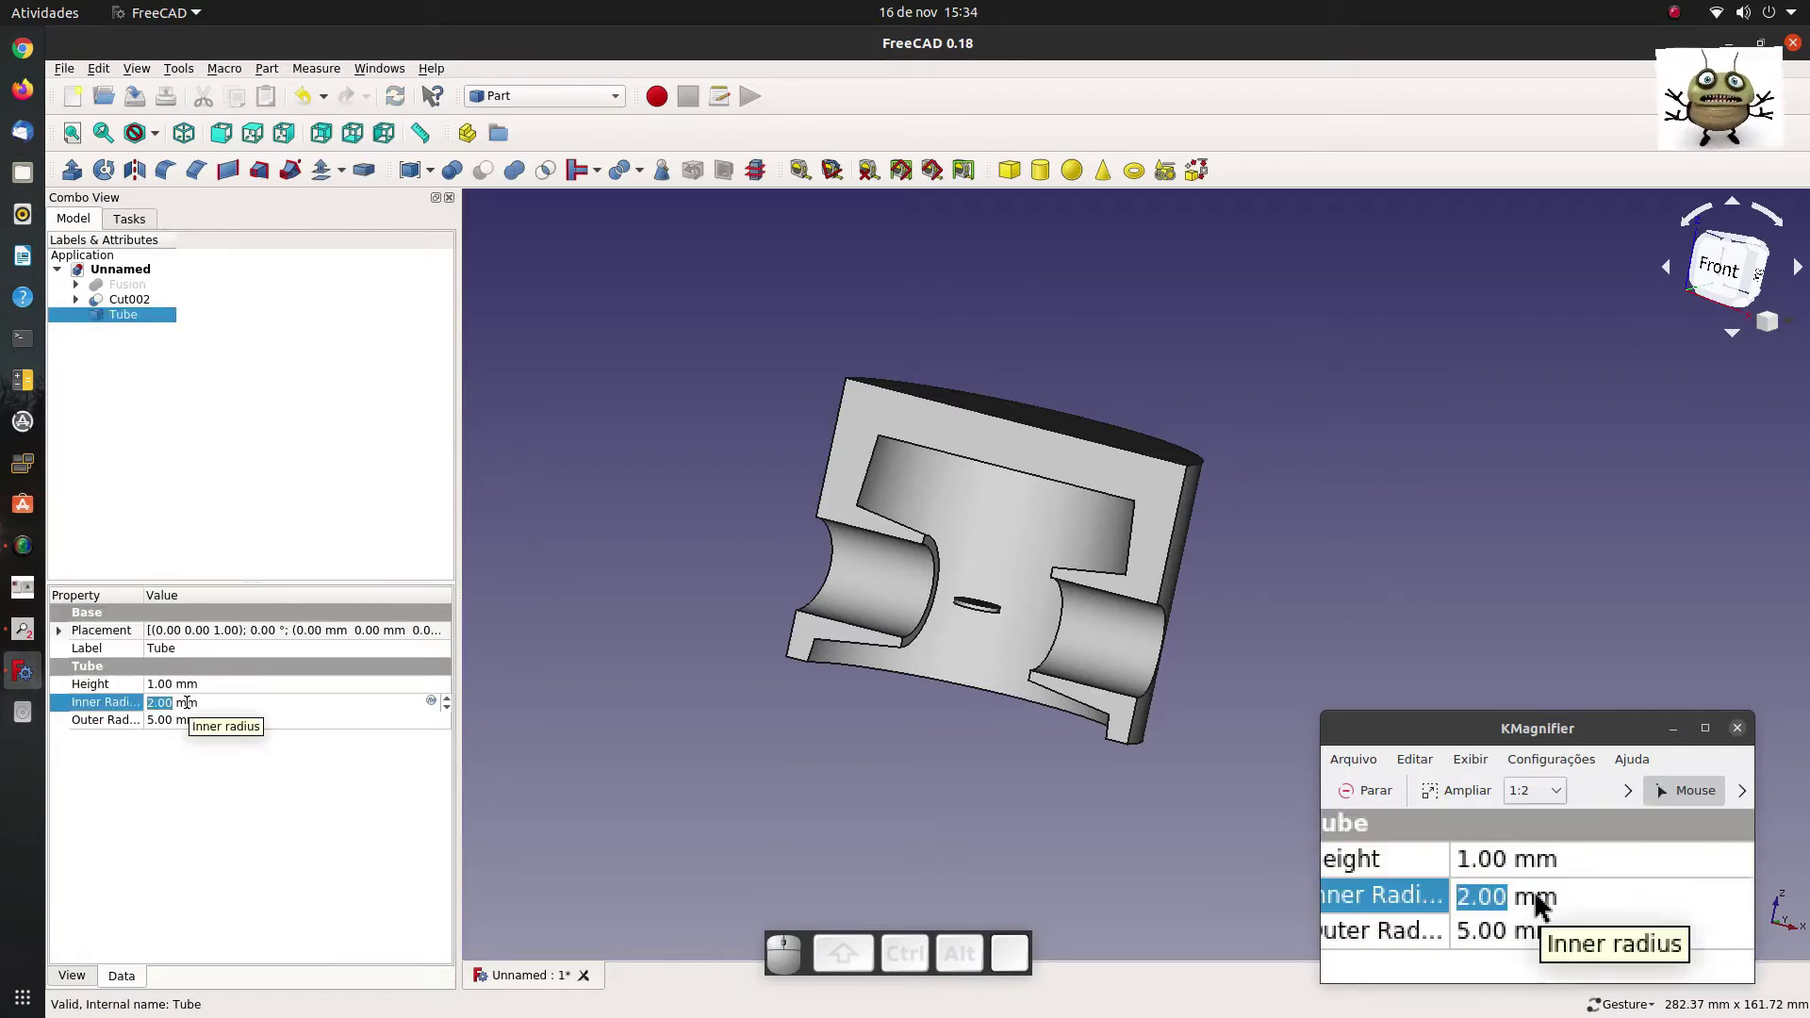
{"action": "key", "text": "3"}
{"action": "key", "text": "9"}
{"action": "left_click", "coordinate": [191, 720]}
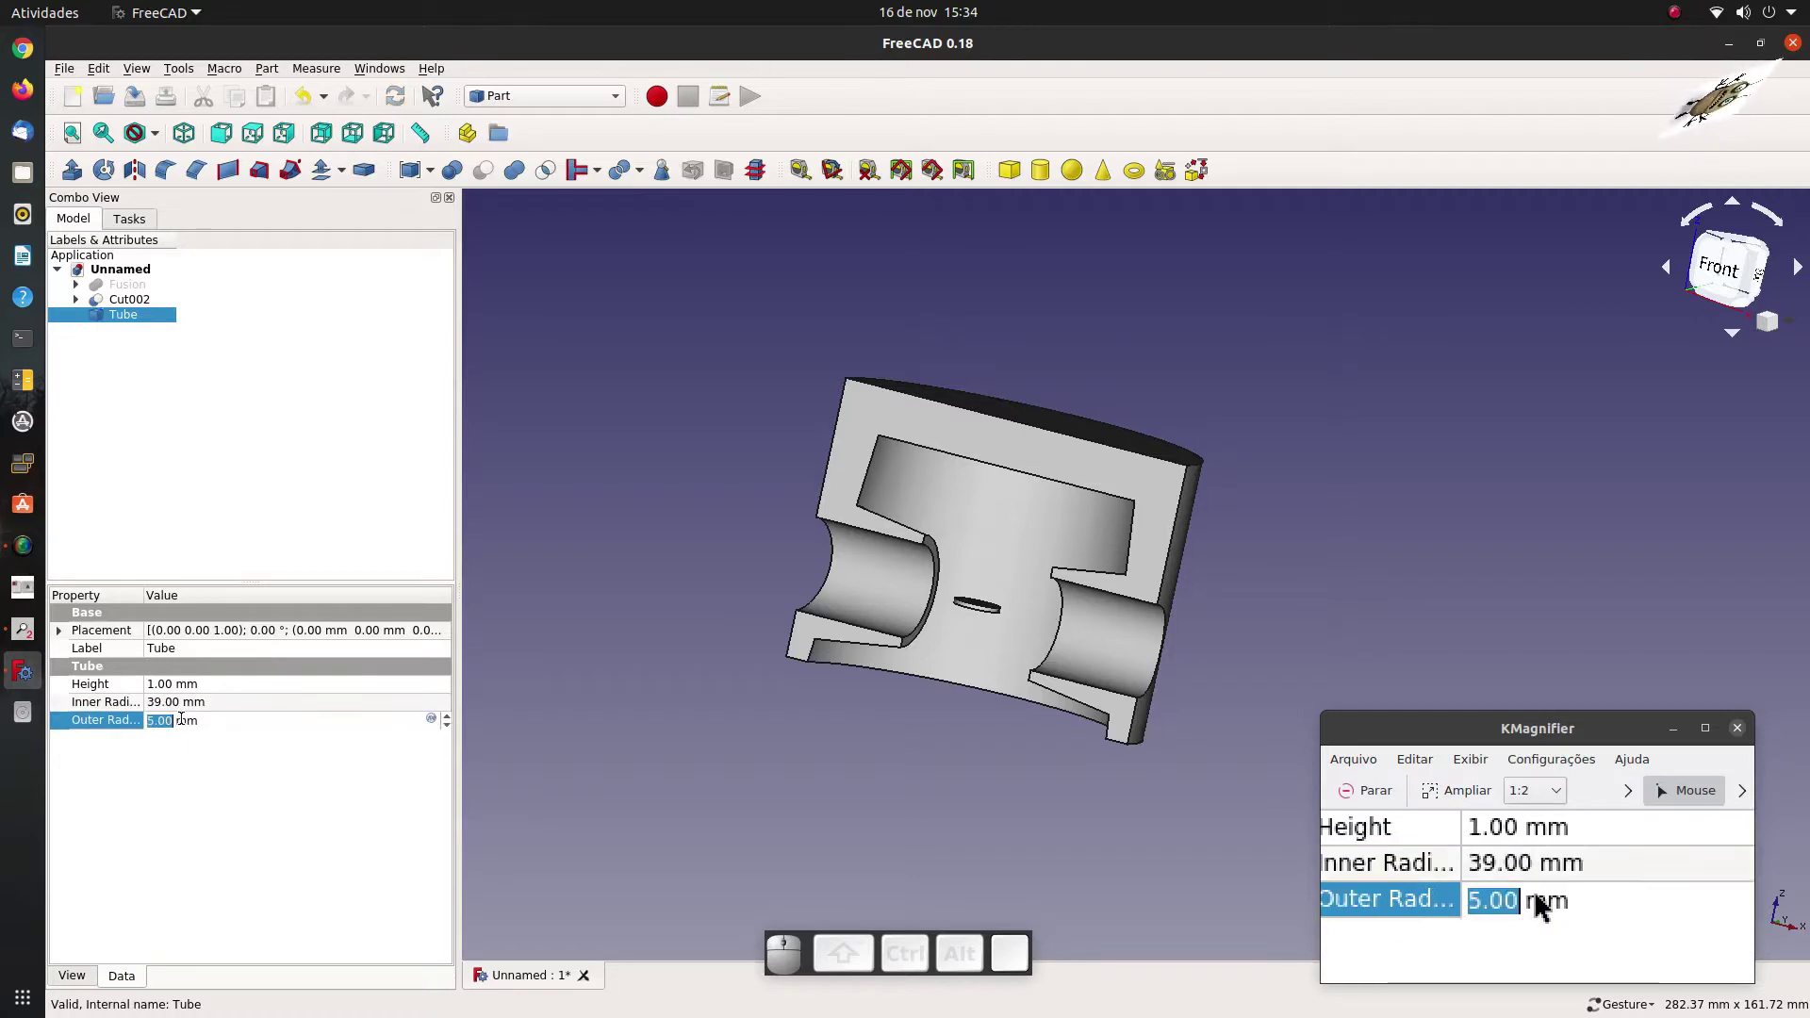
{"action": "key", "text": "4"}
{"action": "key", "text": "1"}
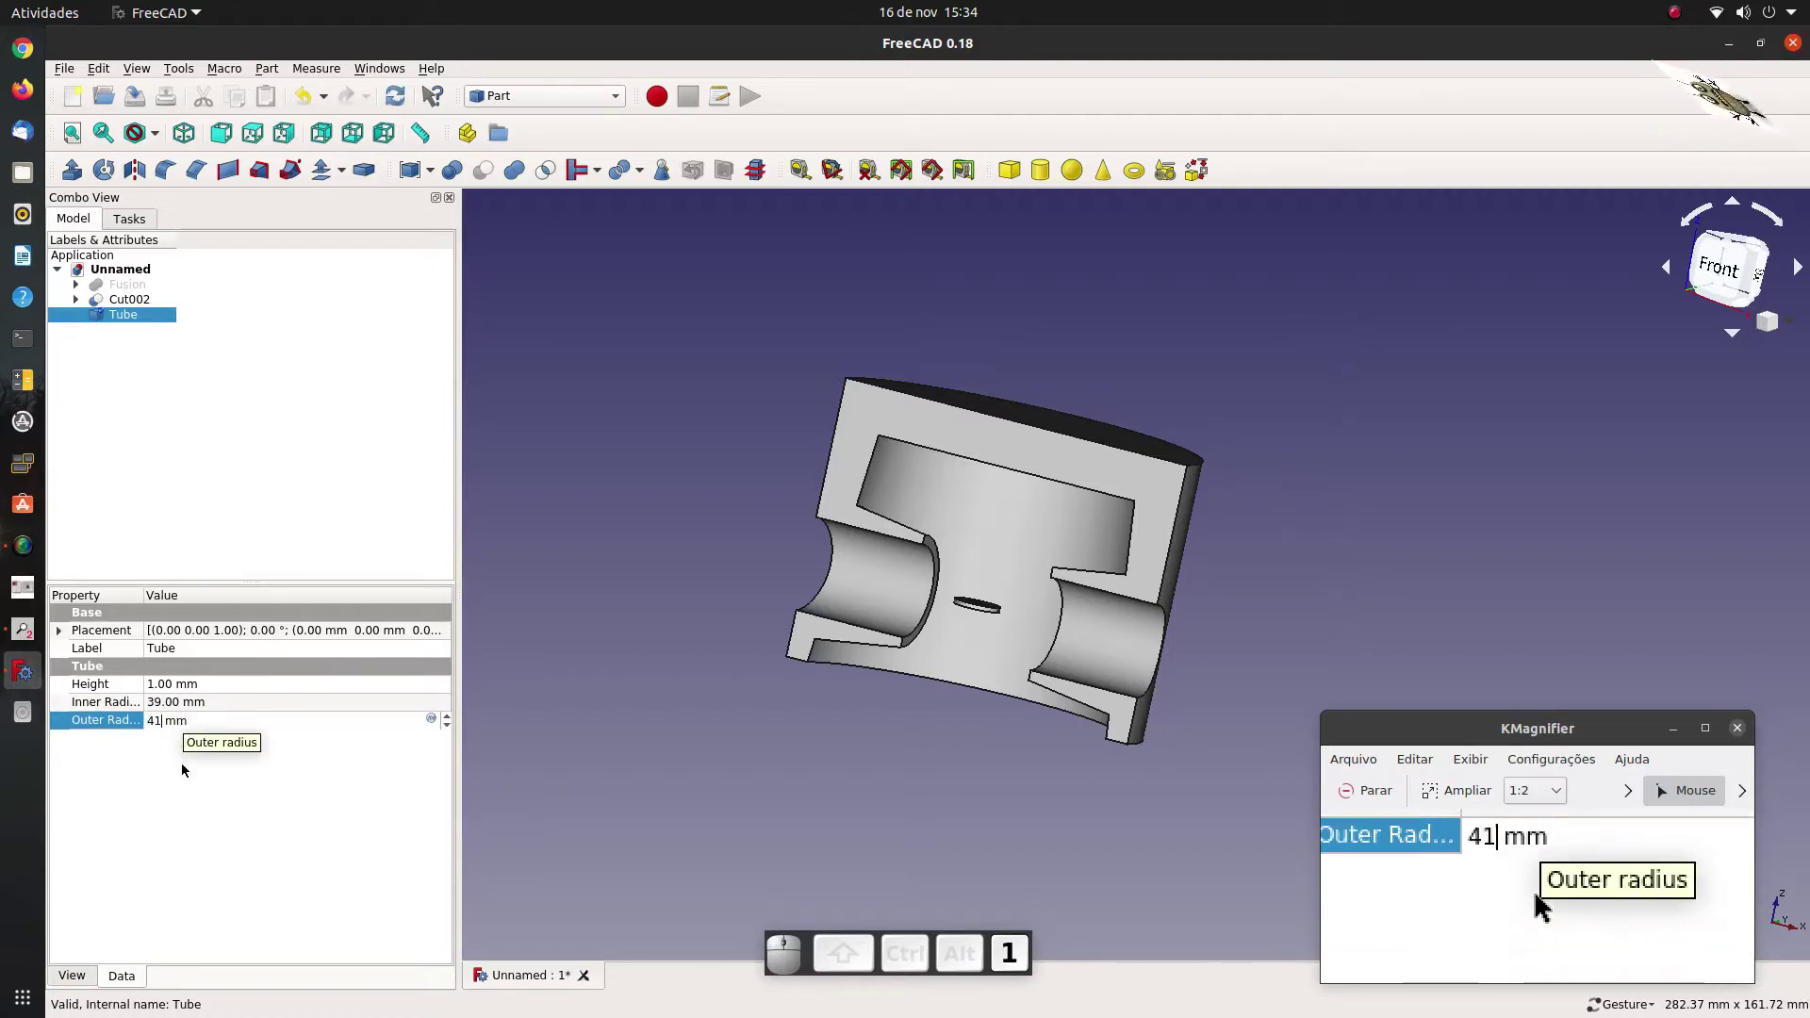
{"action": "left_click", "coordinate": [178, 770]}
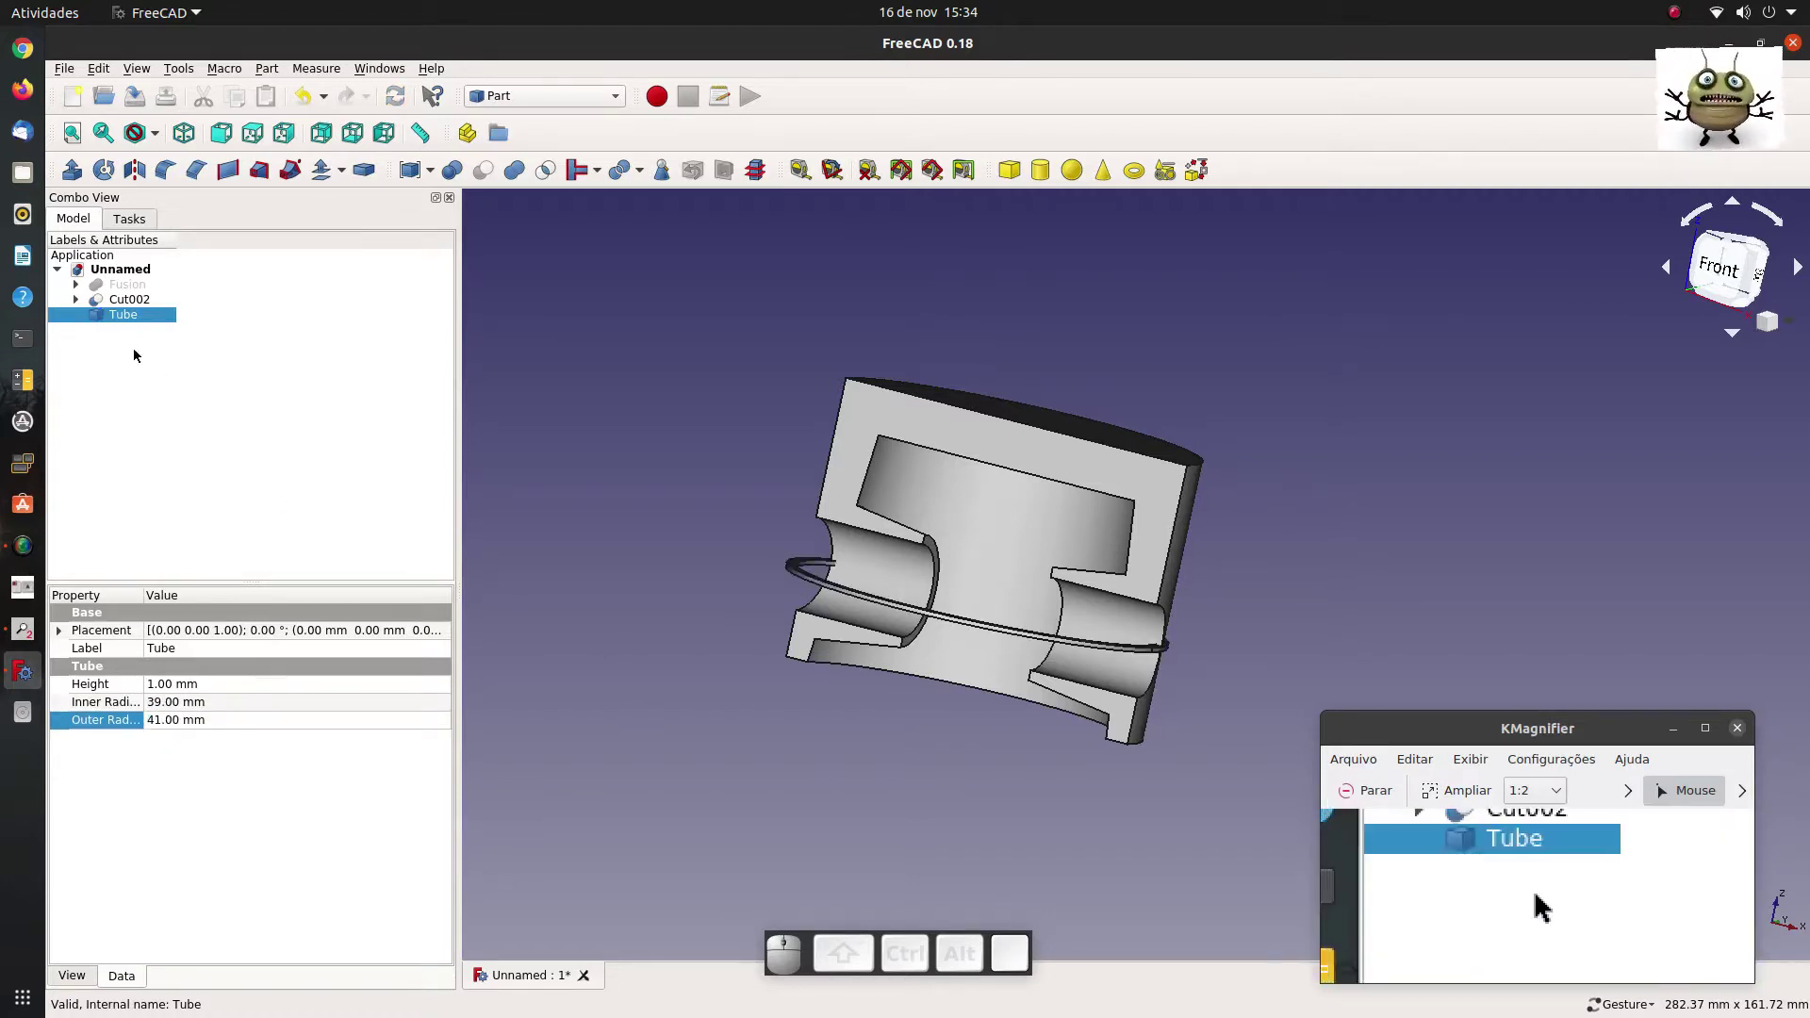
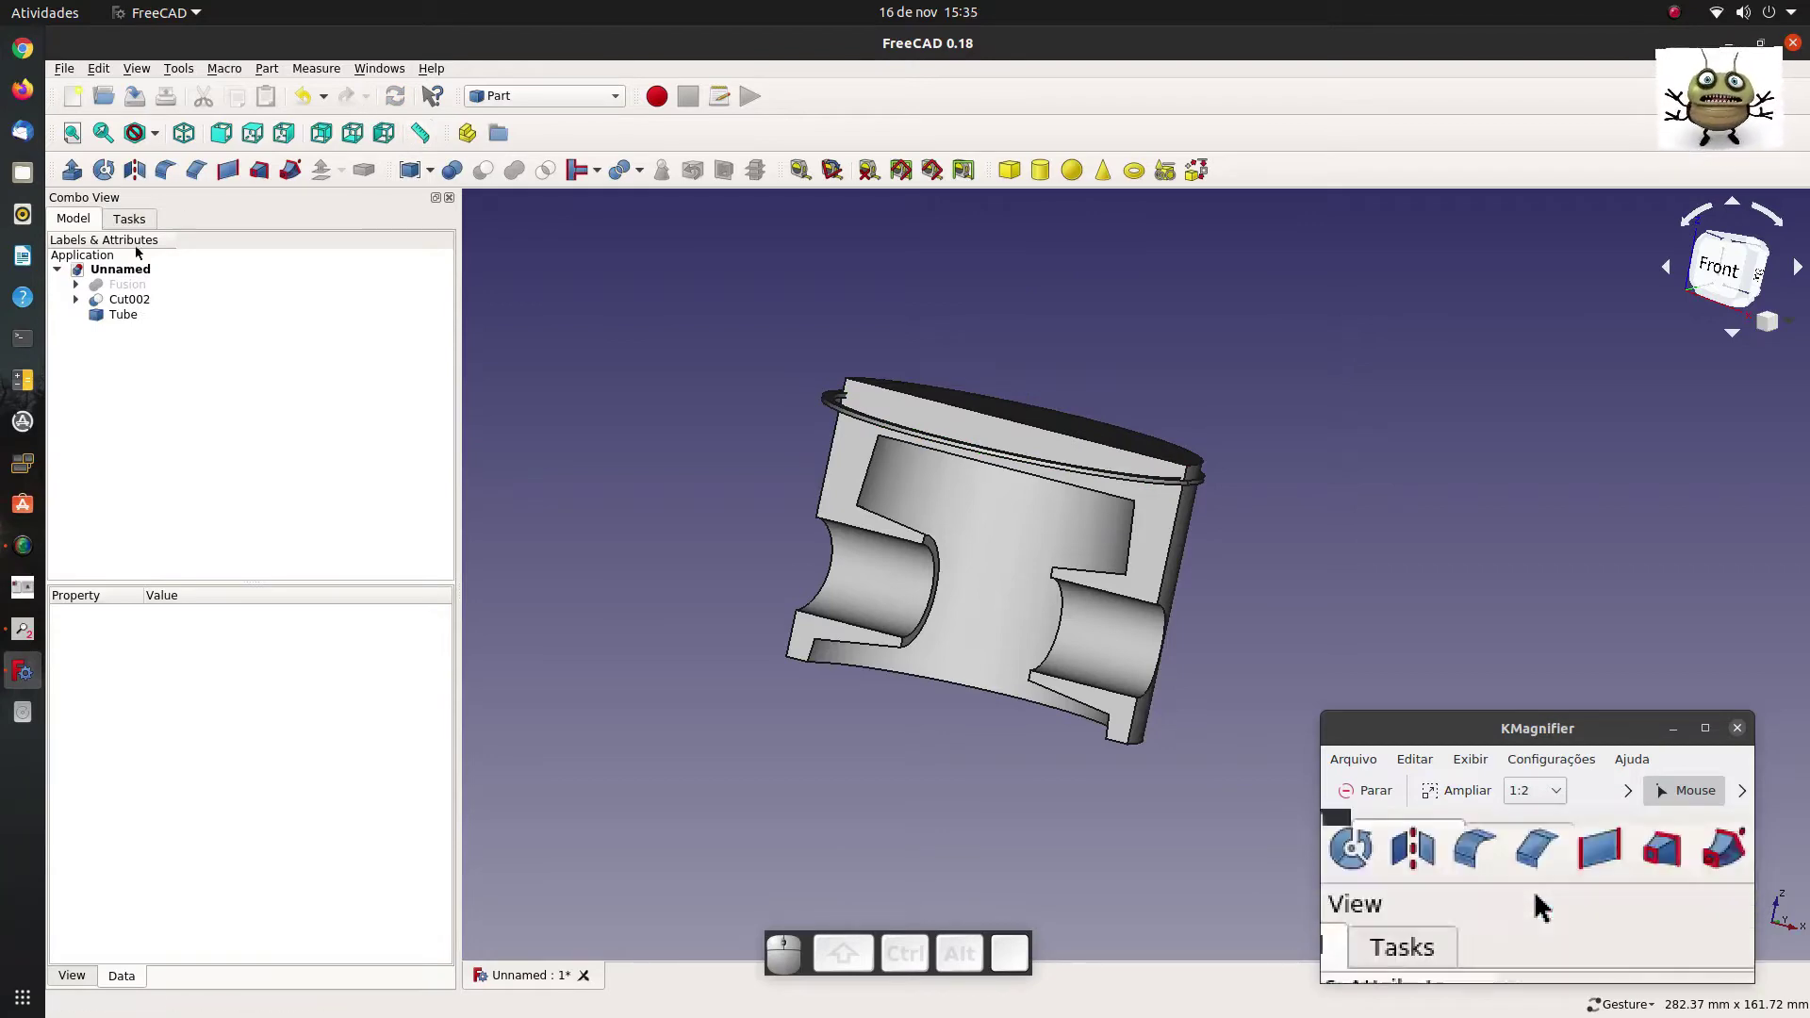
Make two simple copies of the ring Tube (Tube001, Tube002).
{"action": "left_click", "coordinate": [117, 317]}
{"action": "left_click", "coordinate": [282, 68]}
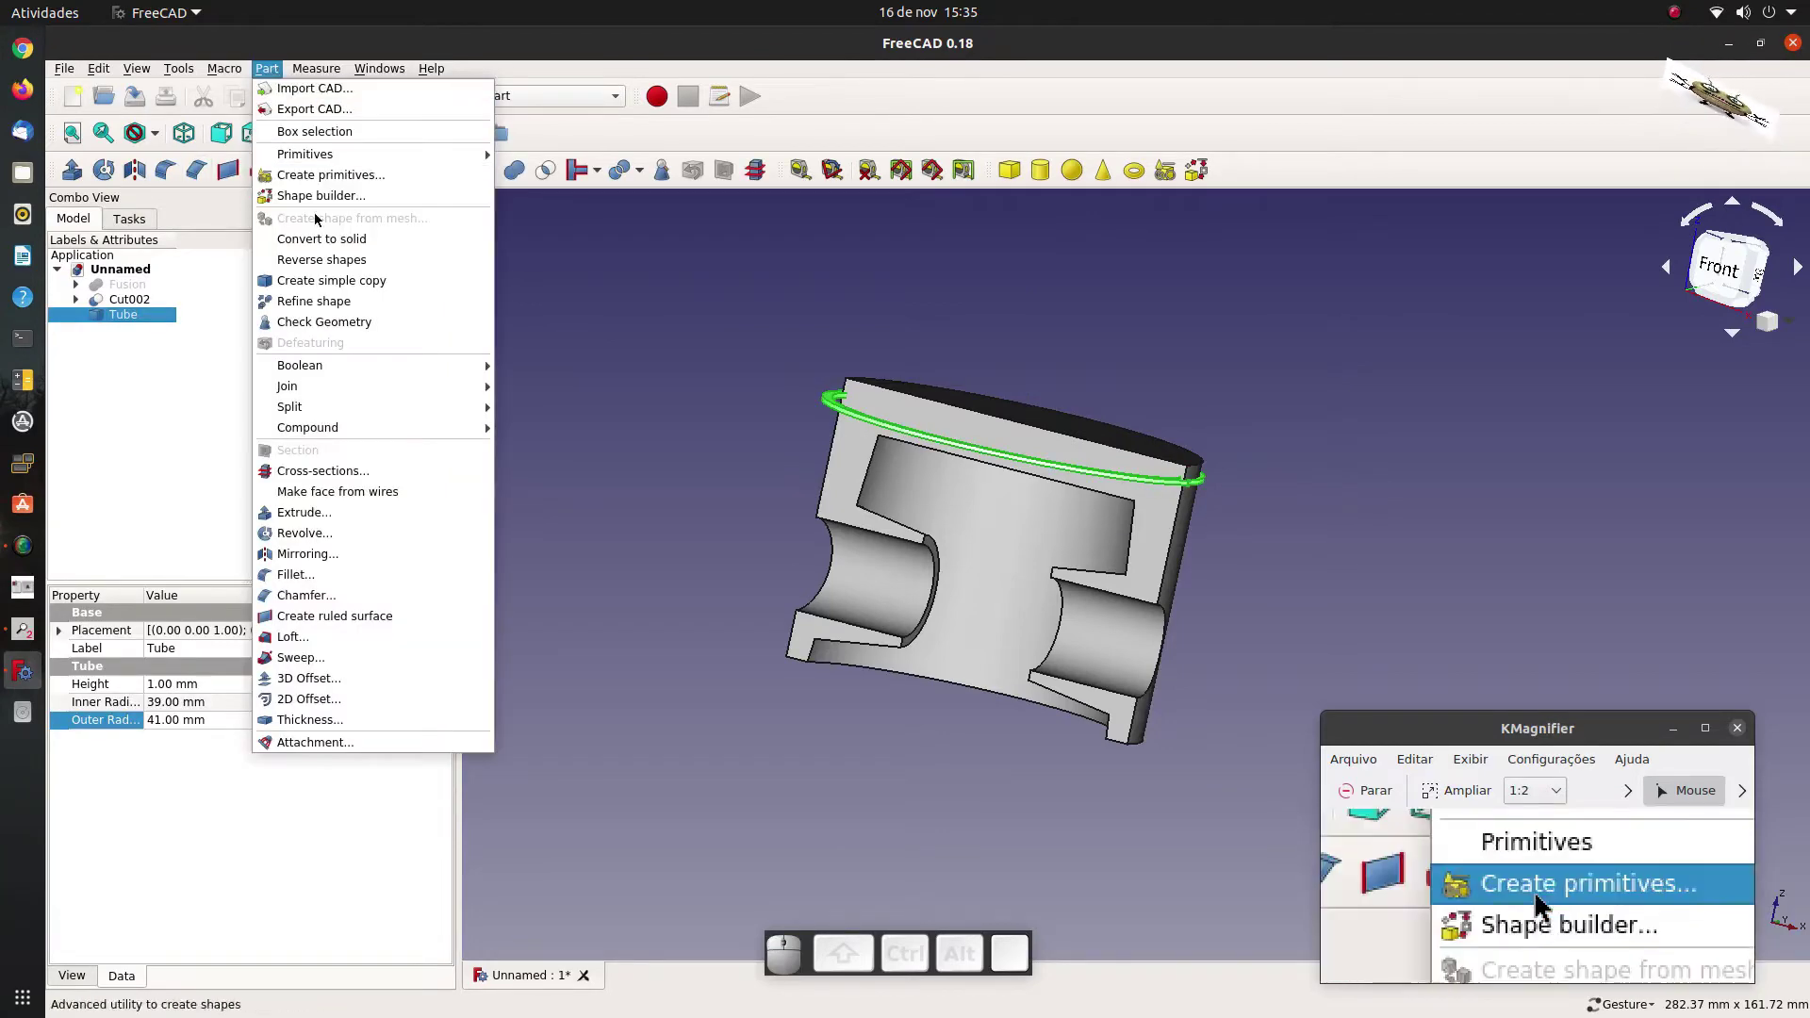
{"action": "left_click", "coordinate": [341, 287]}
{"action": "left_click", "coordinate": [282, 77]}
{"action": "left_click", "coordinate": [324, 289]}
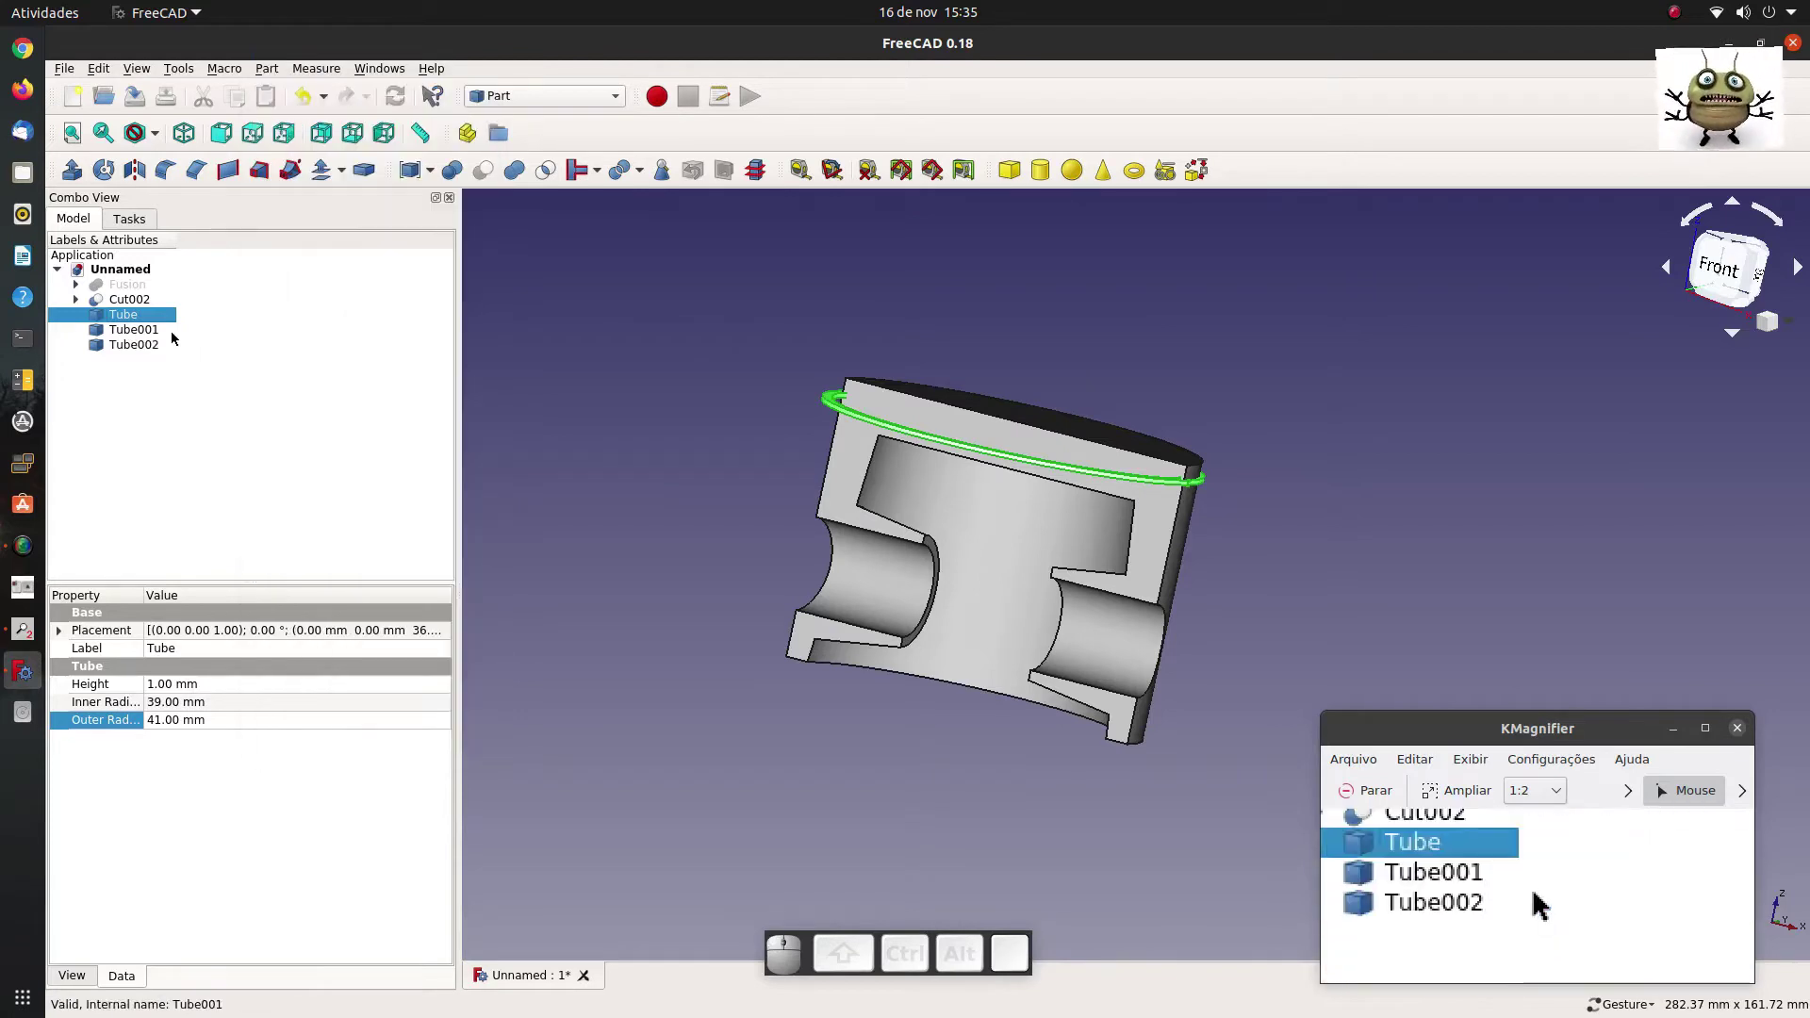
Move each ring copy down below the first with Transform, stacking three rings.
{"action": "left_click", "coordinate": [141, 338]}
{"action": "left_click_drag", "start_coordinate": [1053, 246], "coordinate": [485, 235]}
{"action": "left_click", "coordinate": [280, 264]}
{"action": "left_click", "coordinate": [143, 352]}
{"action": "left_click_drag", "start_coordinate": [1047, 247], "coordinate": [440, 287]}
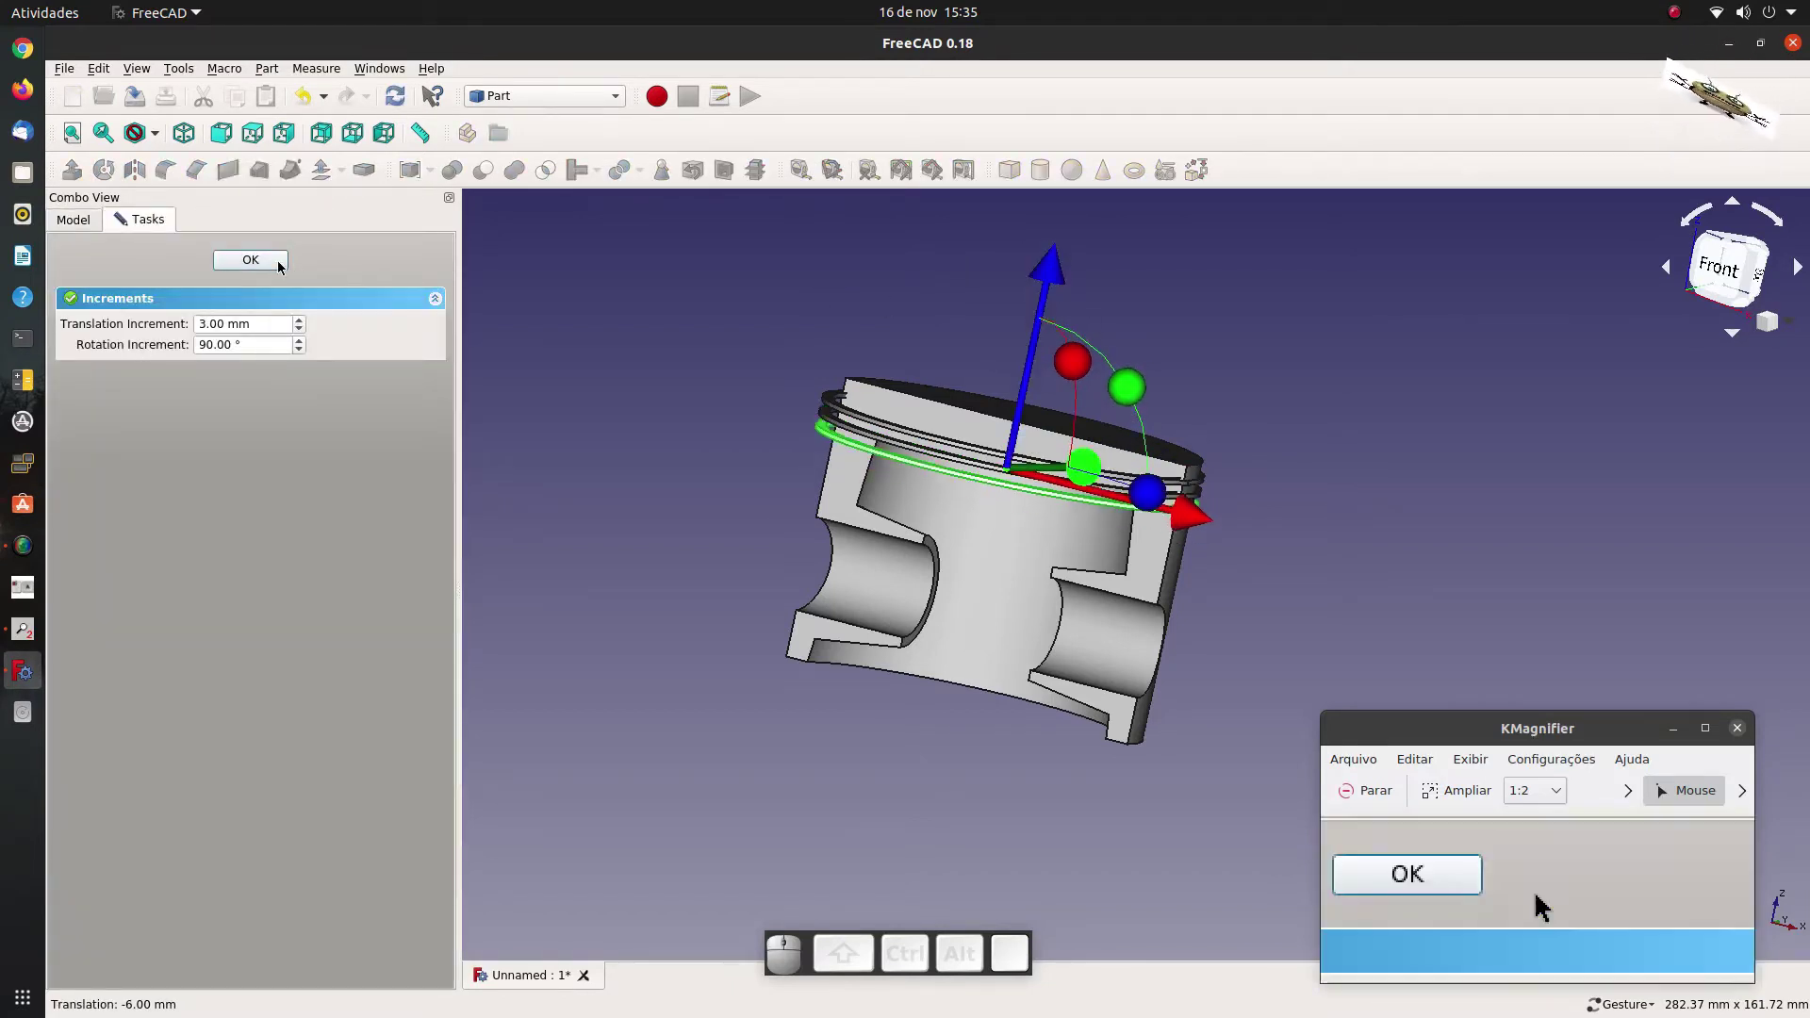
{"action": "left_click", "coordinate": [277, 267]}
Select all three rings together.
{"action": "left_click", "coordinate": [545, 276]}
{"action": "left_click_drag", "start_coordinate": [170, 391], "coordinate": [502, 156]}
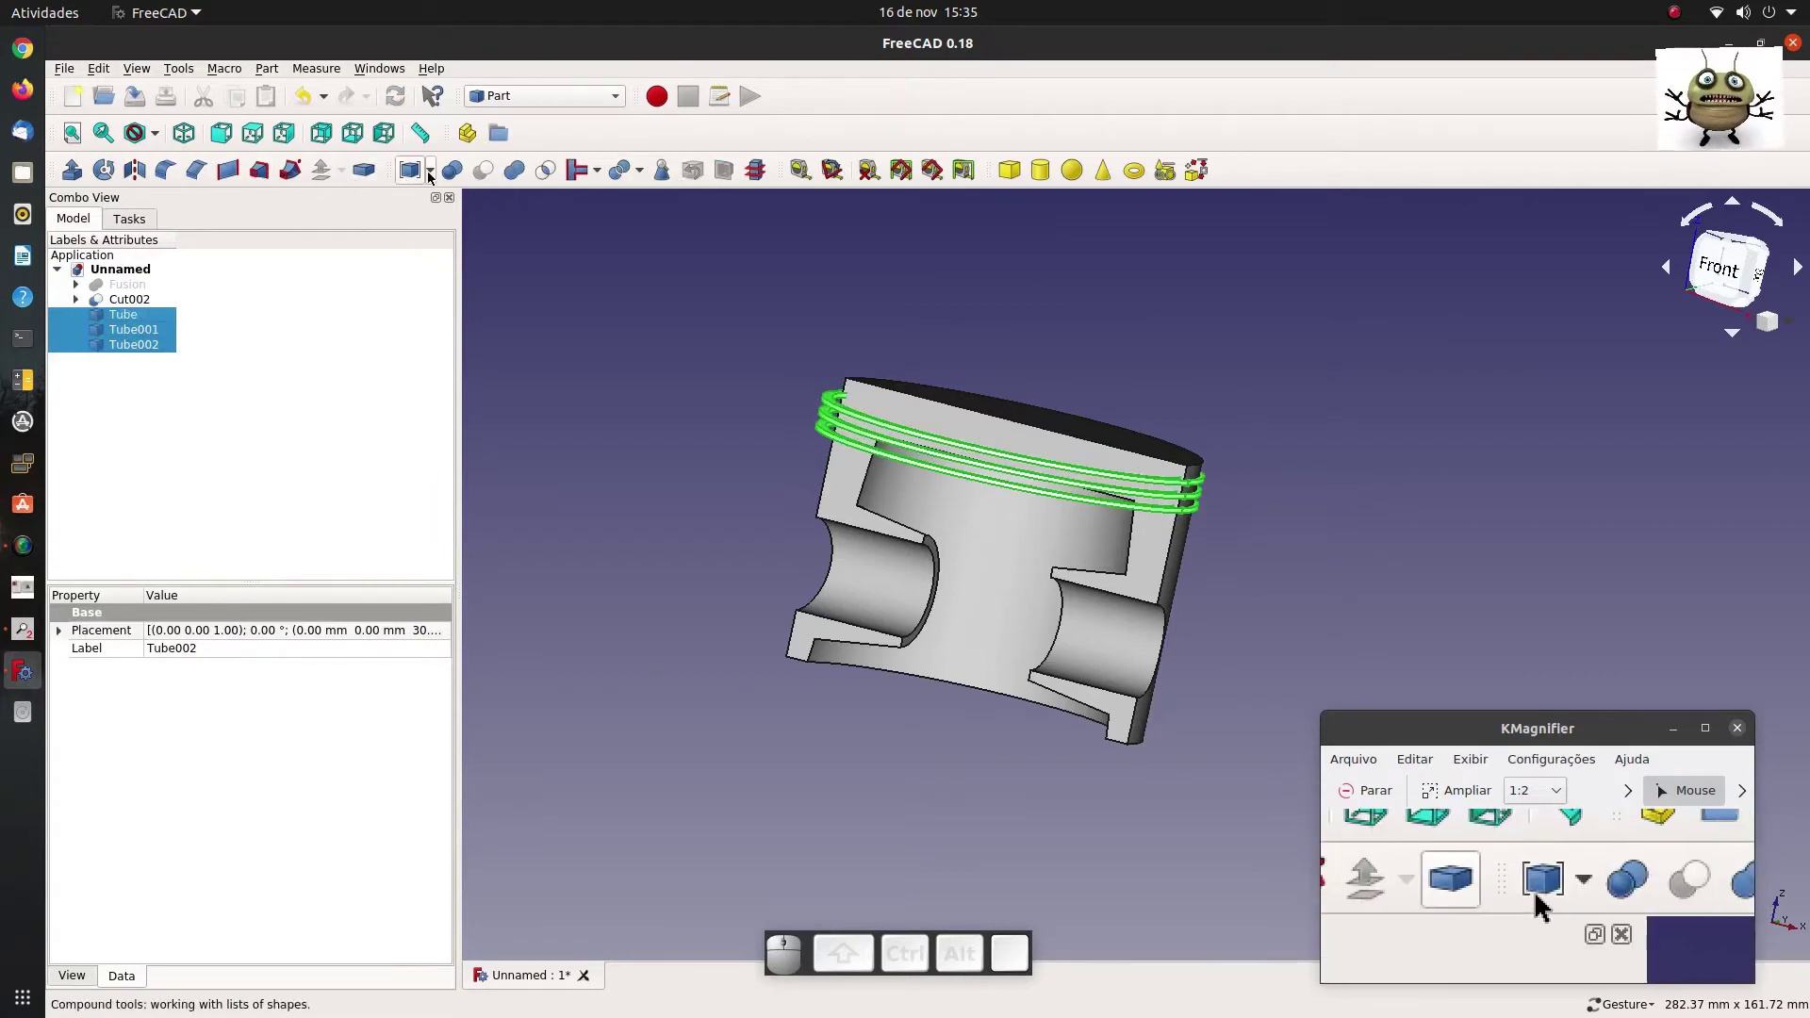
Compound the three rings and cut them from Cut002, leaving Cut003 with three grooves.
{"action": "left_click", "coordinate": [441, 177]}
{"action": "left_click", "coordinate": [444, 198]}
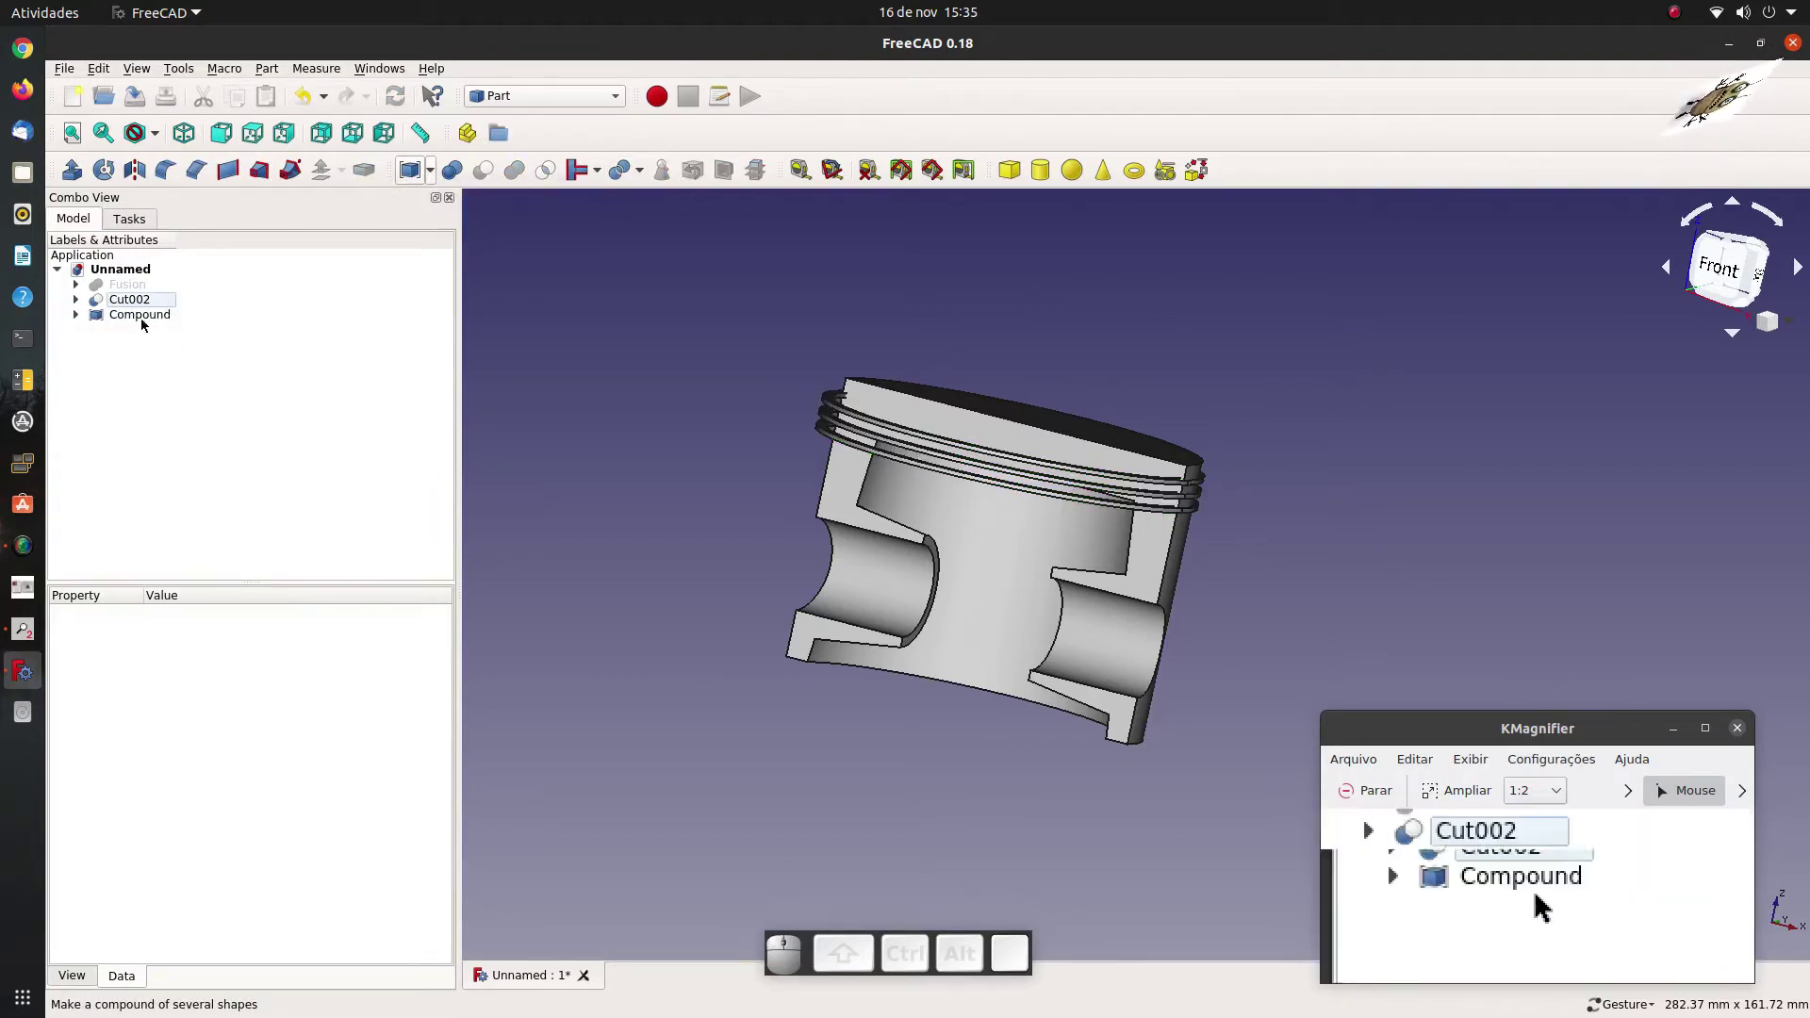
{"action": "left_click", "coordinate": [130, 307]}
{"action": "left_click", "coordinate": [154, 322]}
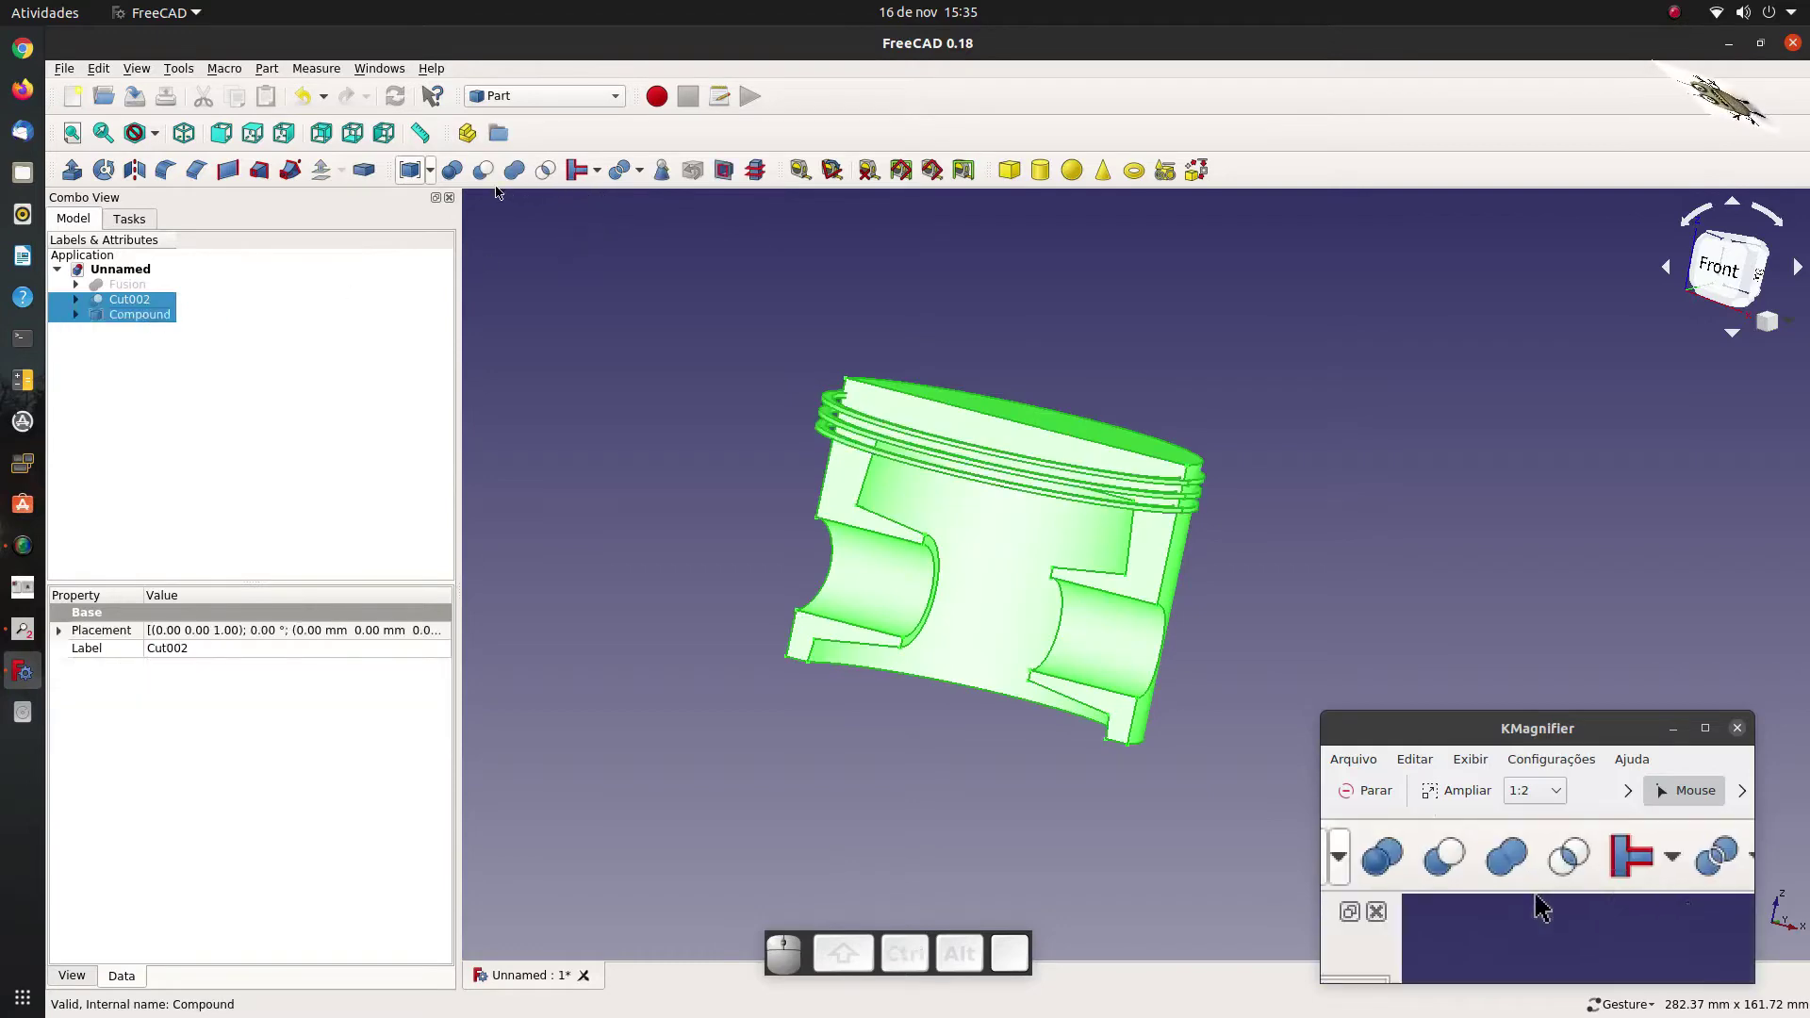
{"action": "left_click", "coordinate": [484, 177]}
{"action": "left_click_drag", "start_coordinate": [1294, 436], "coordinate": [973, 322]}
{"action": "scroll", "scroll_direction": "down", "scroll_amount": 3}
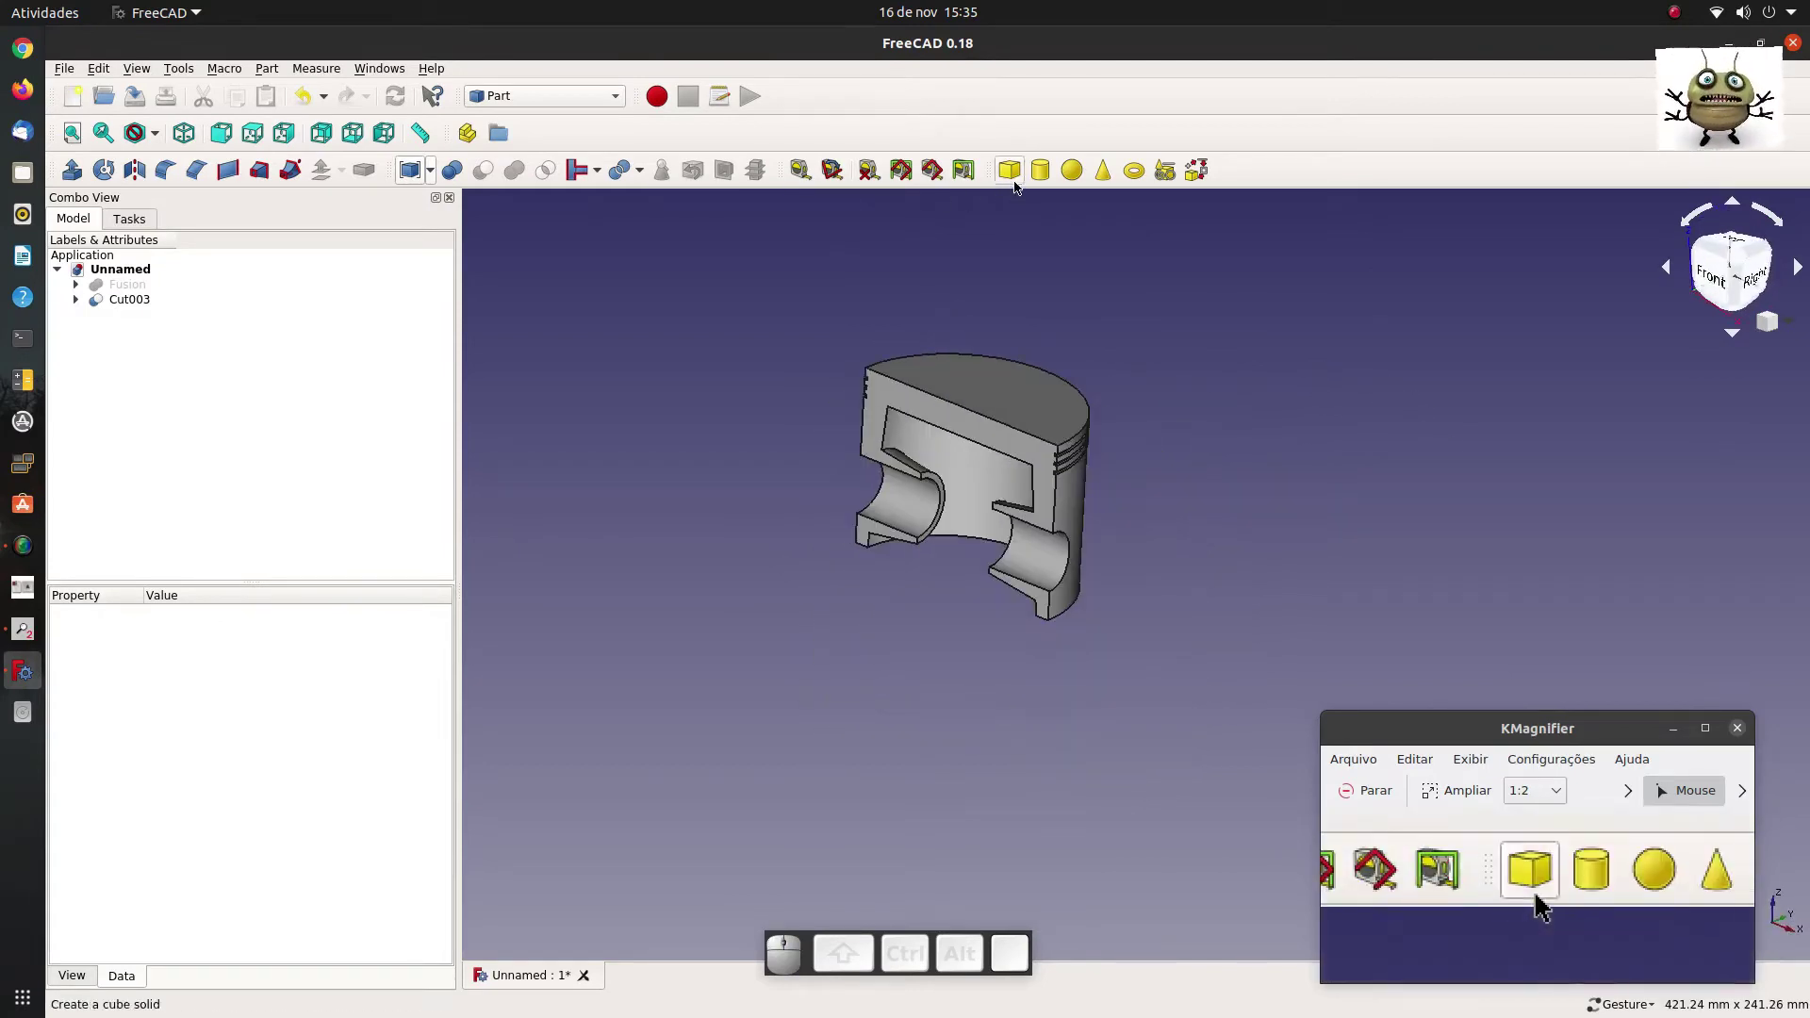
Create Cylinder003 as the piston pin with 10 mm radius and 70 mm height.
{"action": "left_click", "coordinate": [1050, 175]}
{"action": "left_click", "coordinate": [155, 321]}
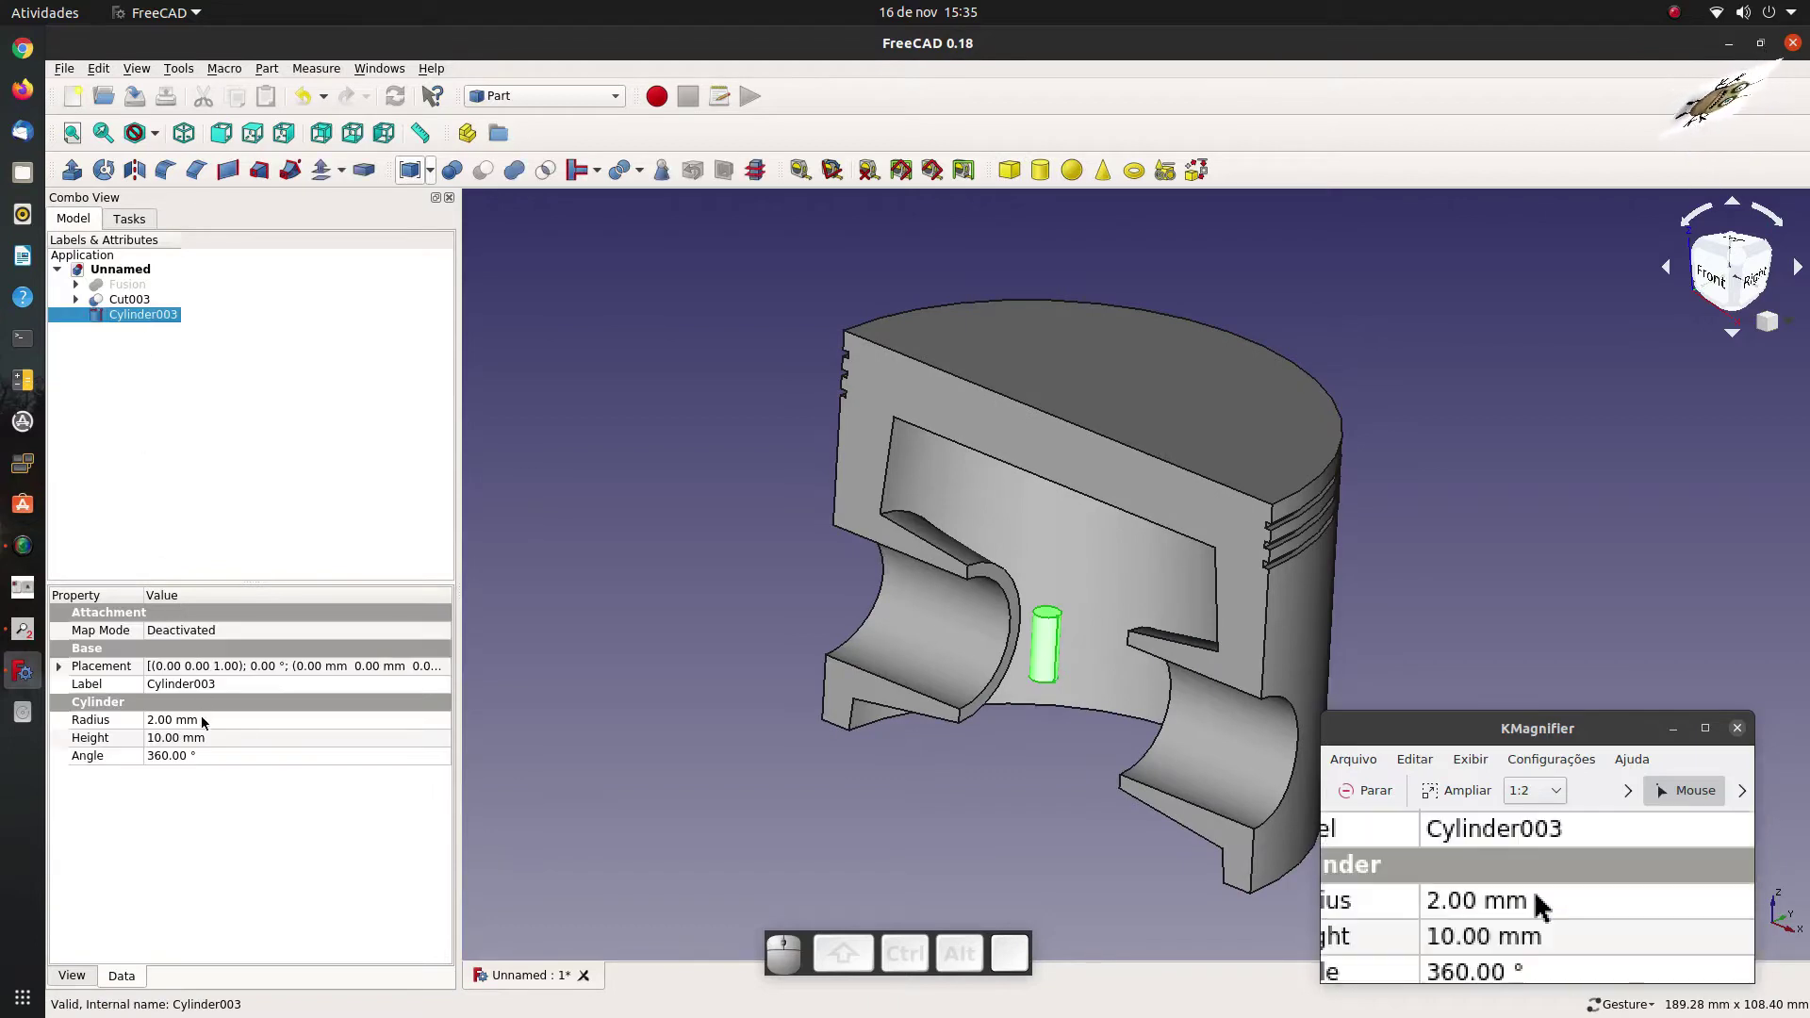
{"action": "left_click", "coordinate": [212, 722]}
{"action": "key", "text": "1"}
{"action": "key", "text": "0"}
{"action": "left_click", "coordinate": [196, 747]}
{"action": "key", "text": "7"}
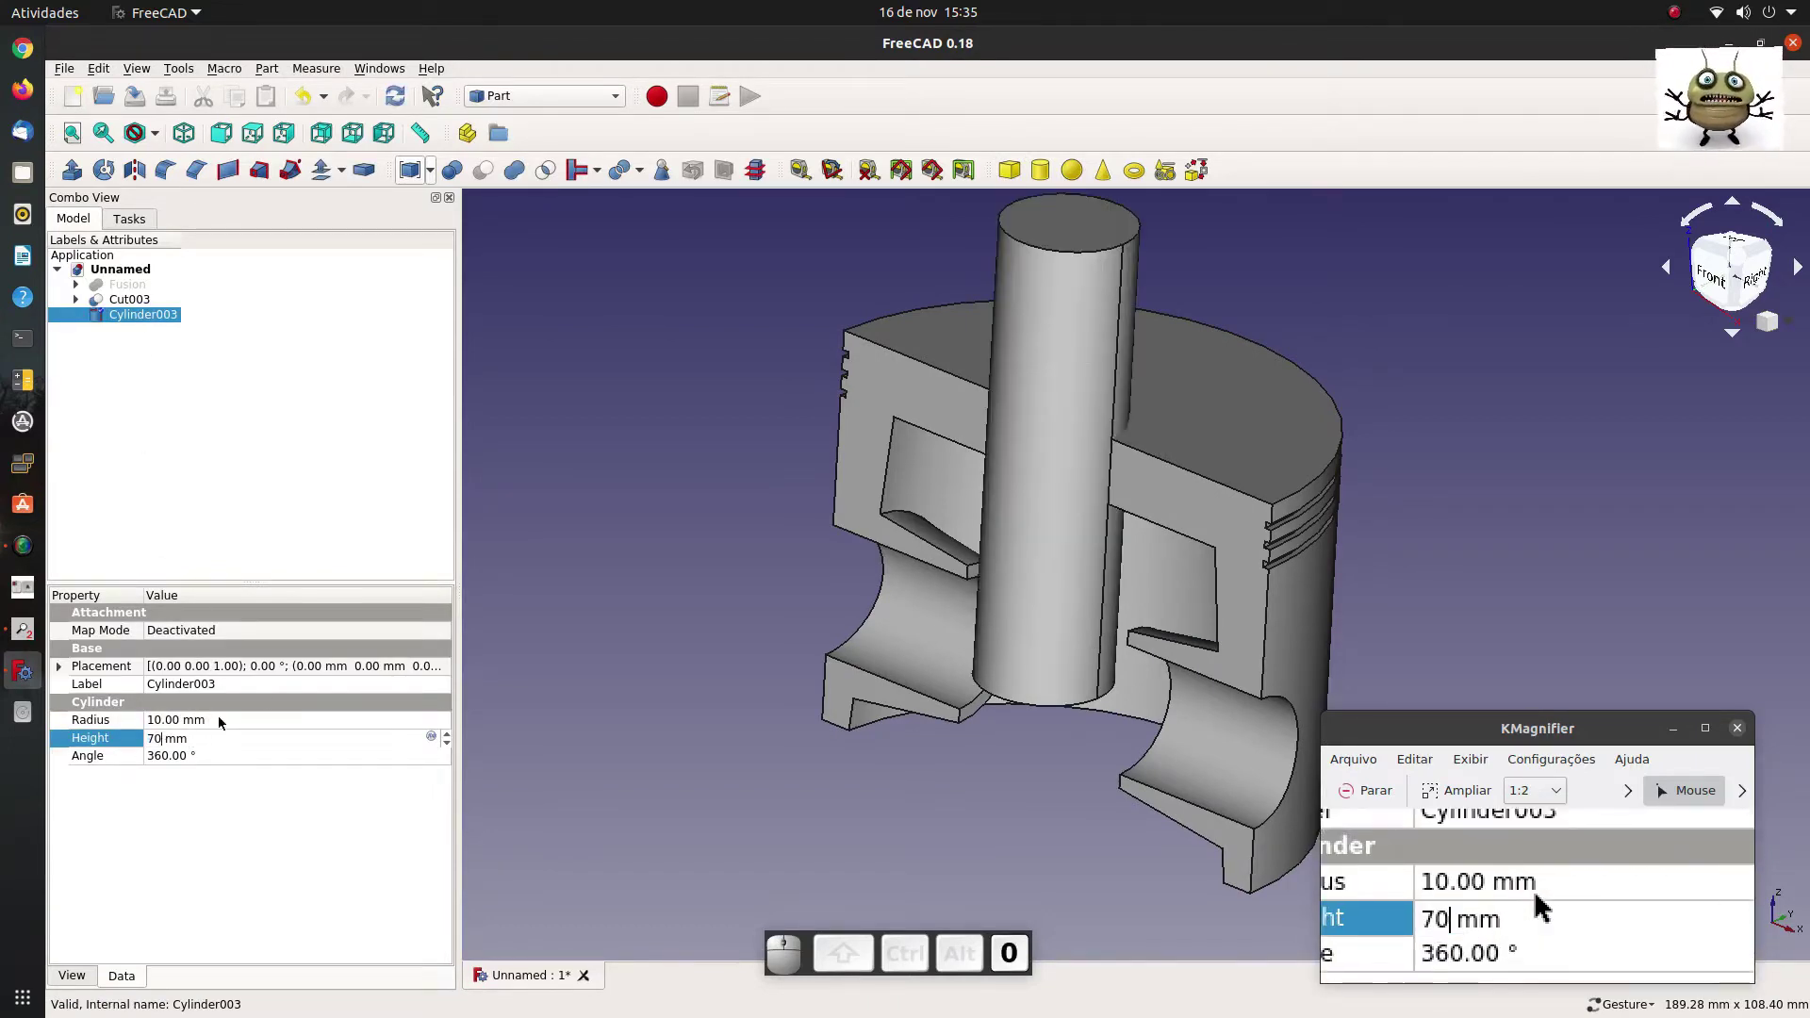
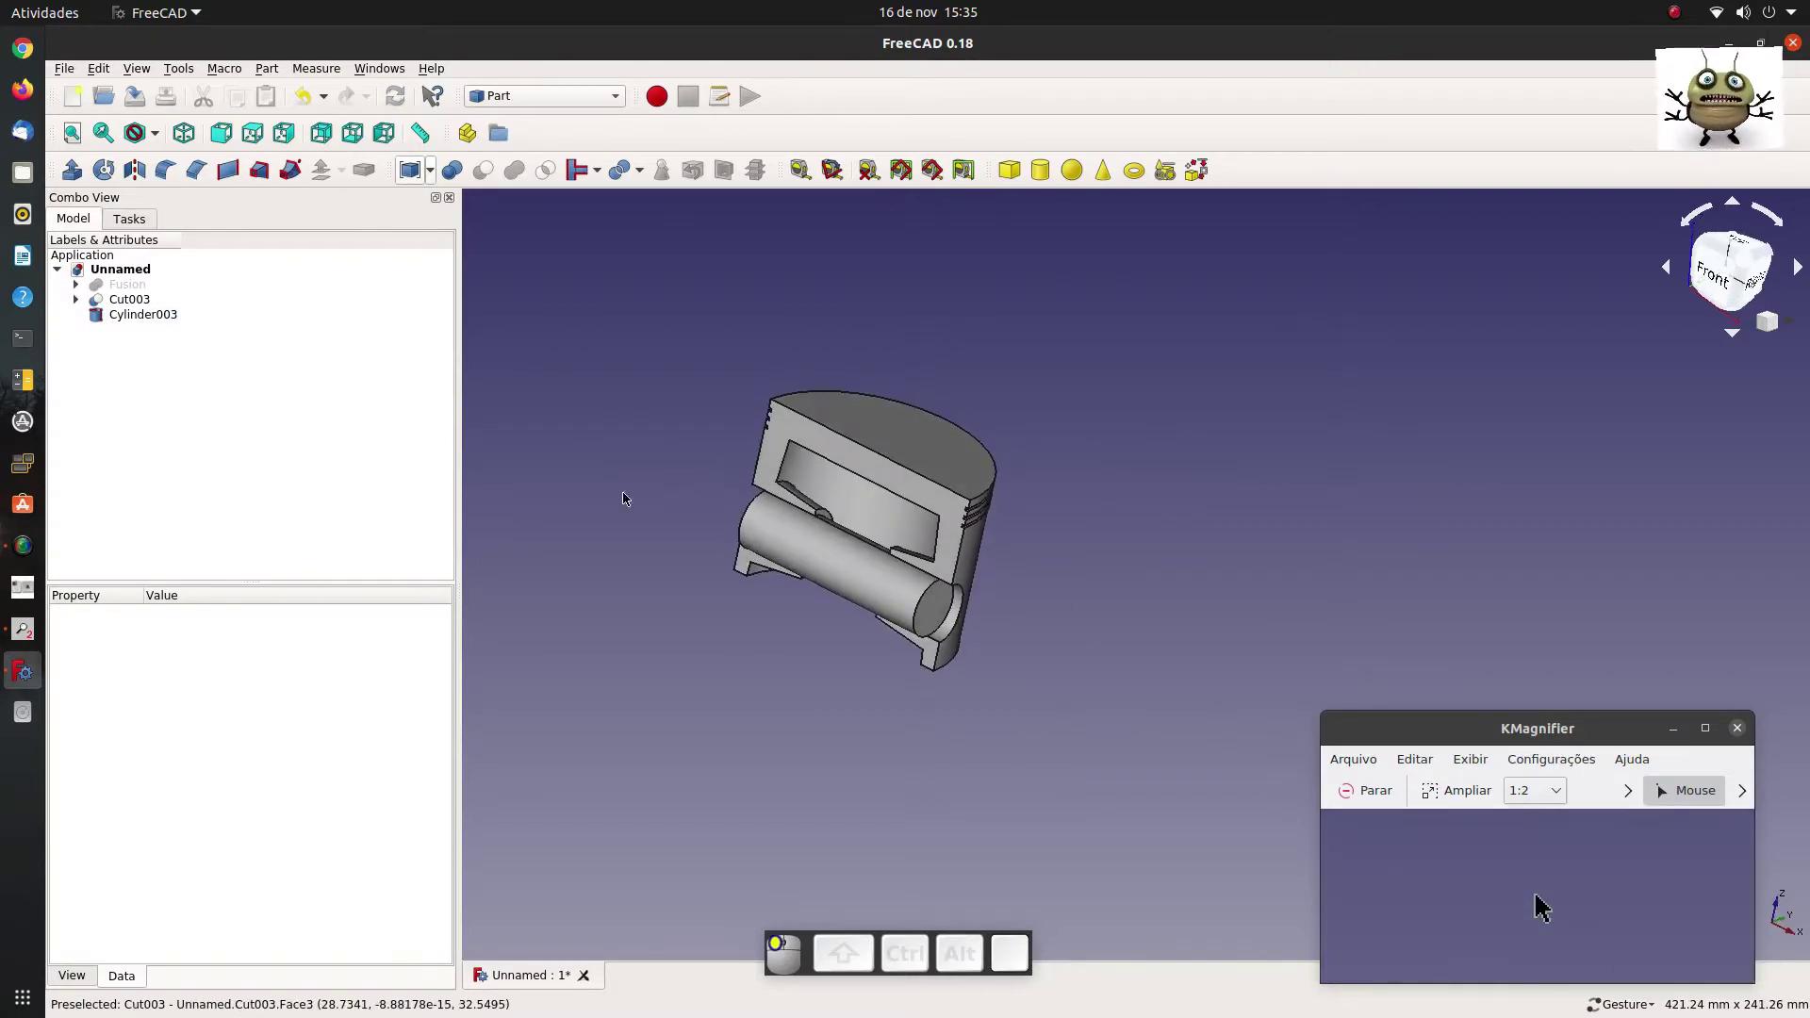
Set the piston body Cut003 shape colour to spring green #00ff7f in Display properties.
{"action": "left_click", "coordinate": [141, 309]}
{"action": "middle_click", "coordinate": [142, 308]}
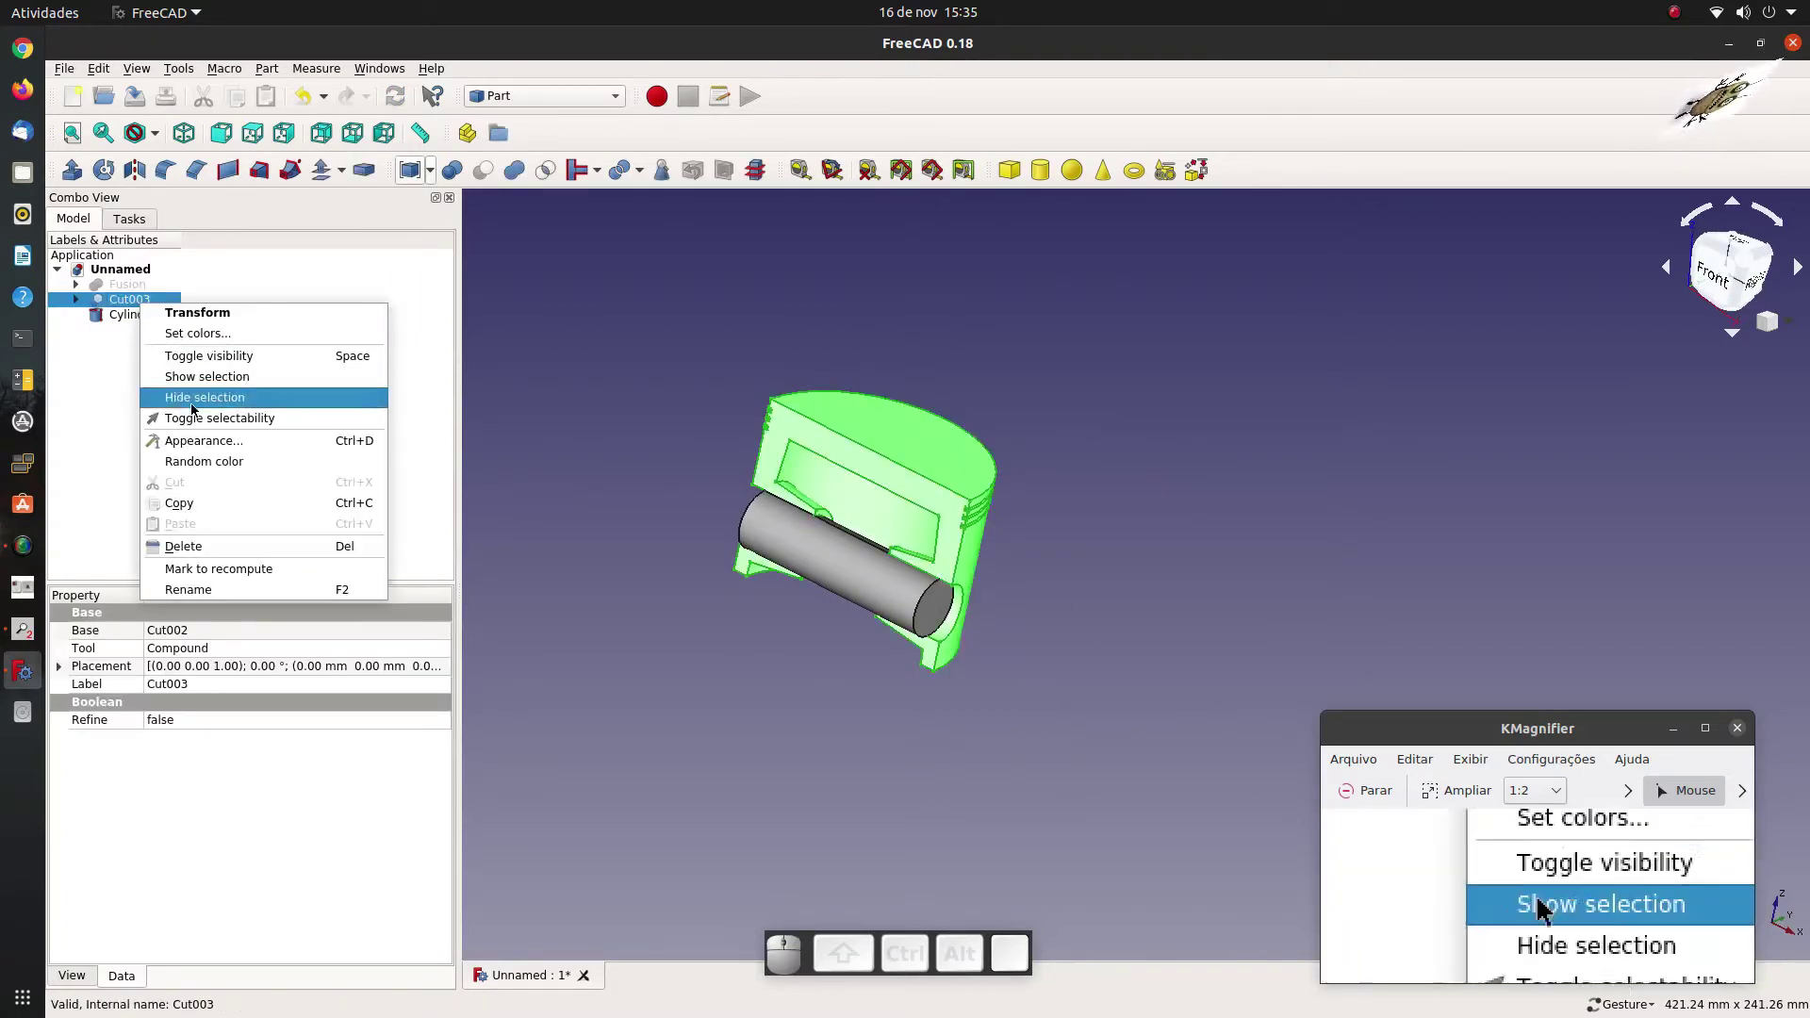
{"action": "left_click", "coordinate": [215, 441]}
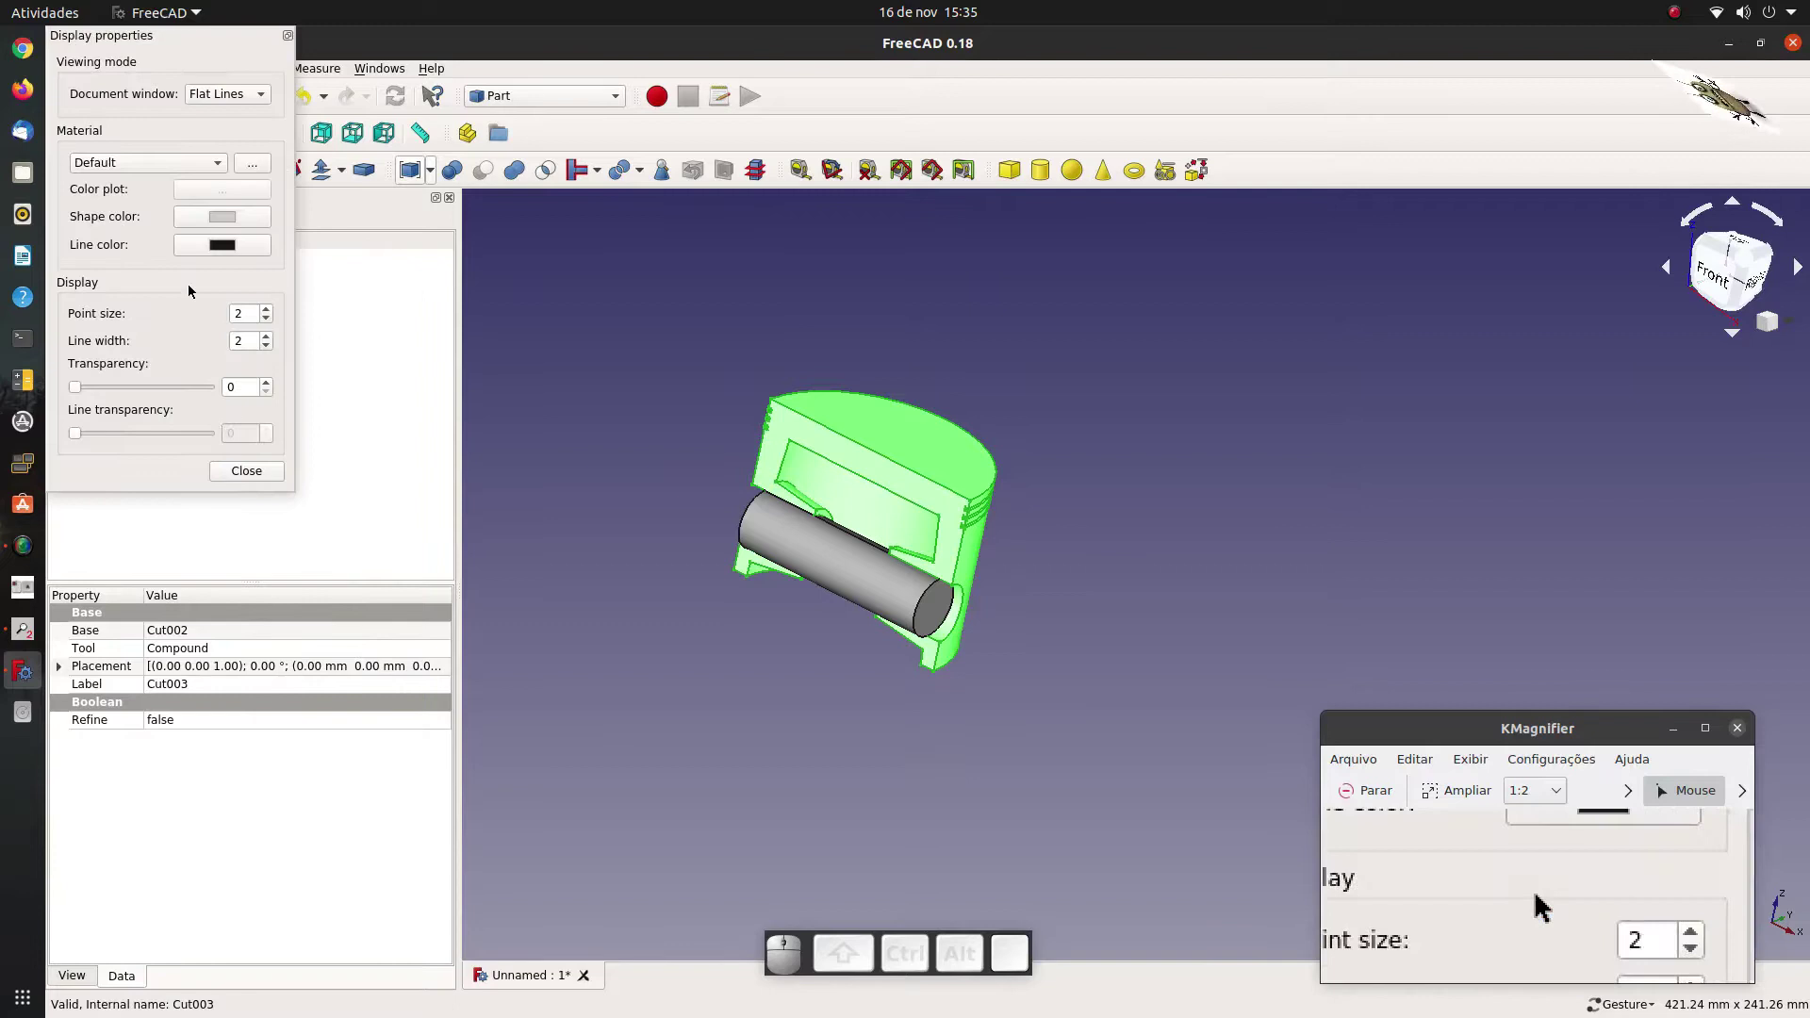
{"action": "left_click", "coordinate": [228, 221]}
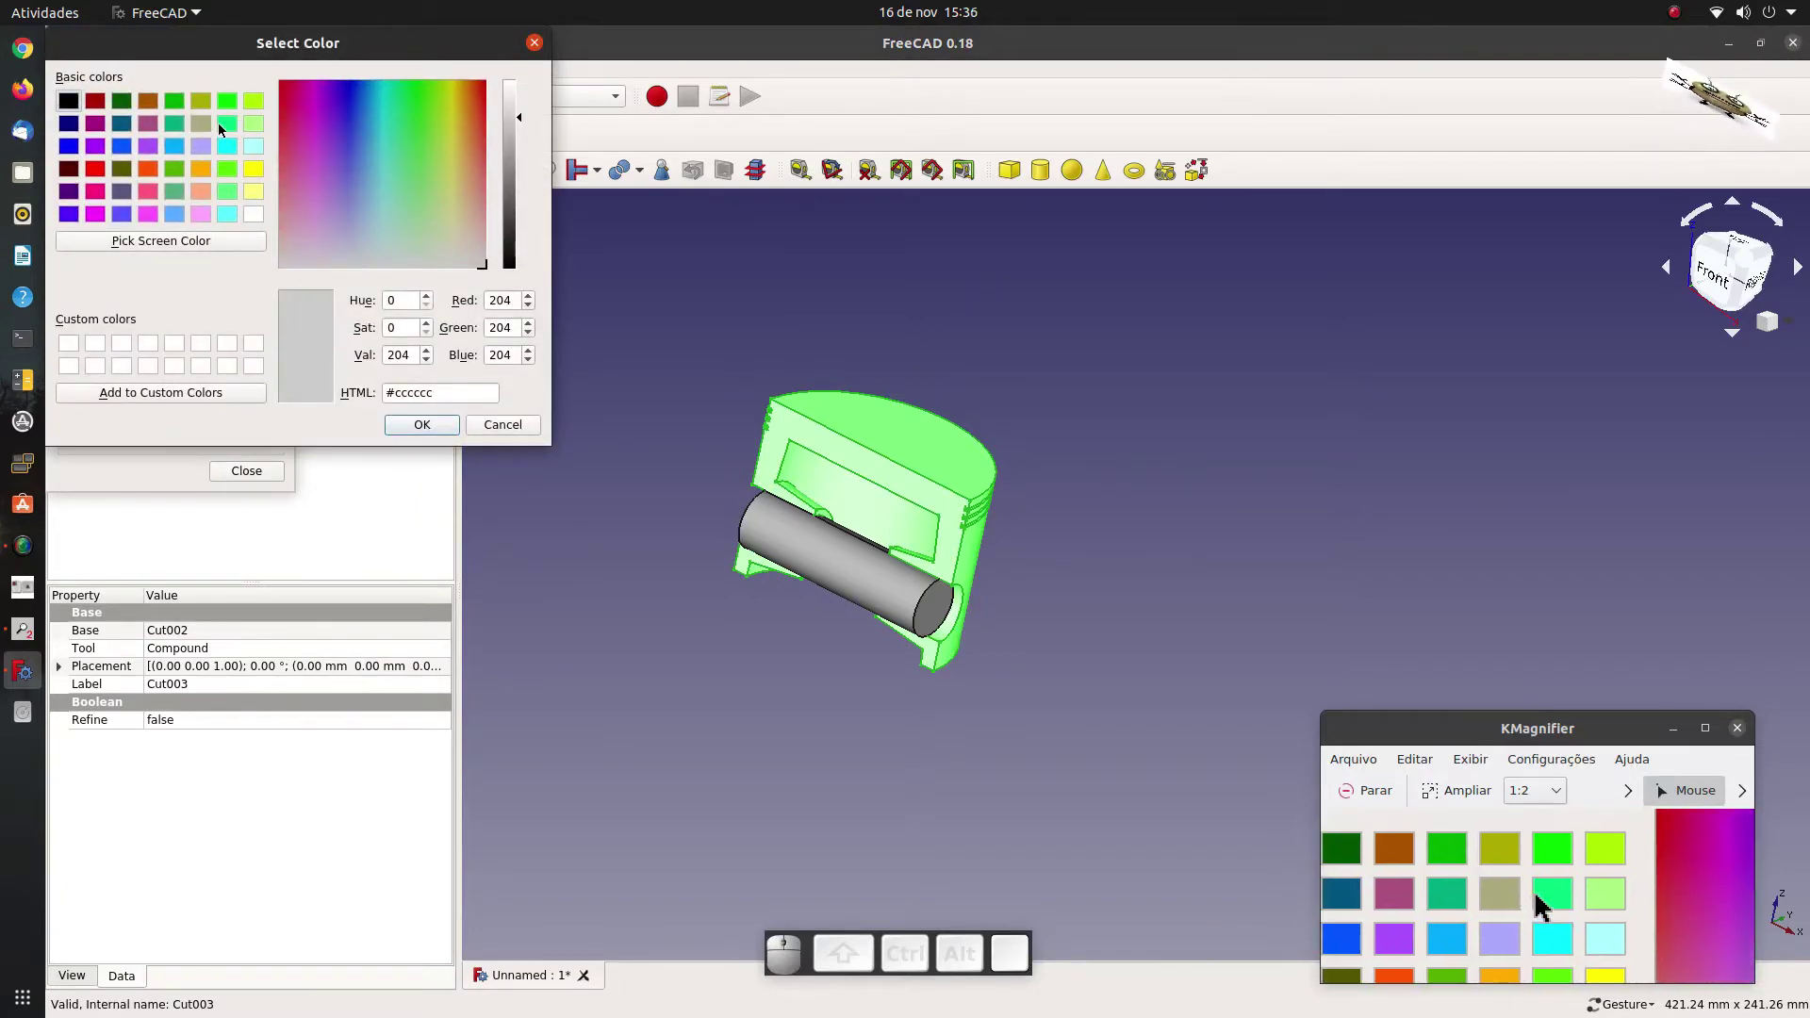
{"action": "left_click", "coordinate": [221, 130]}
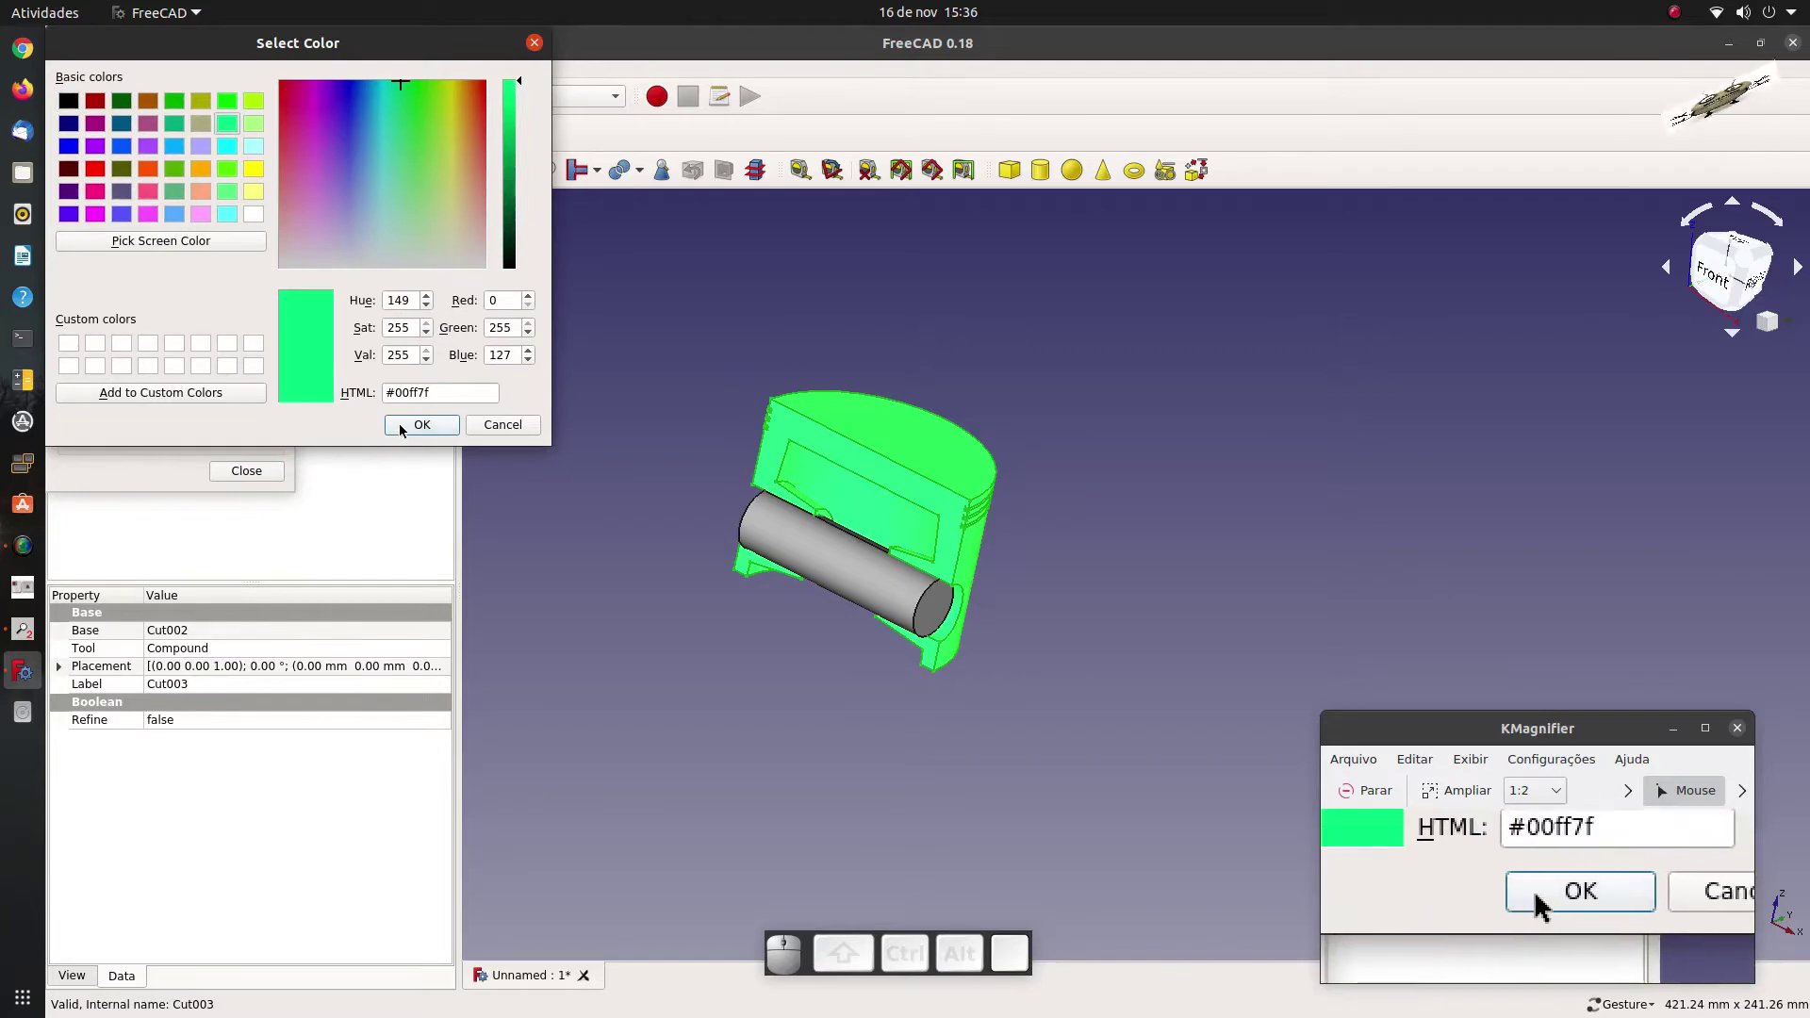
{"action": "left_click", "coordinate": [402, 429]}
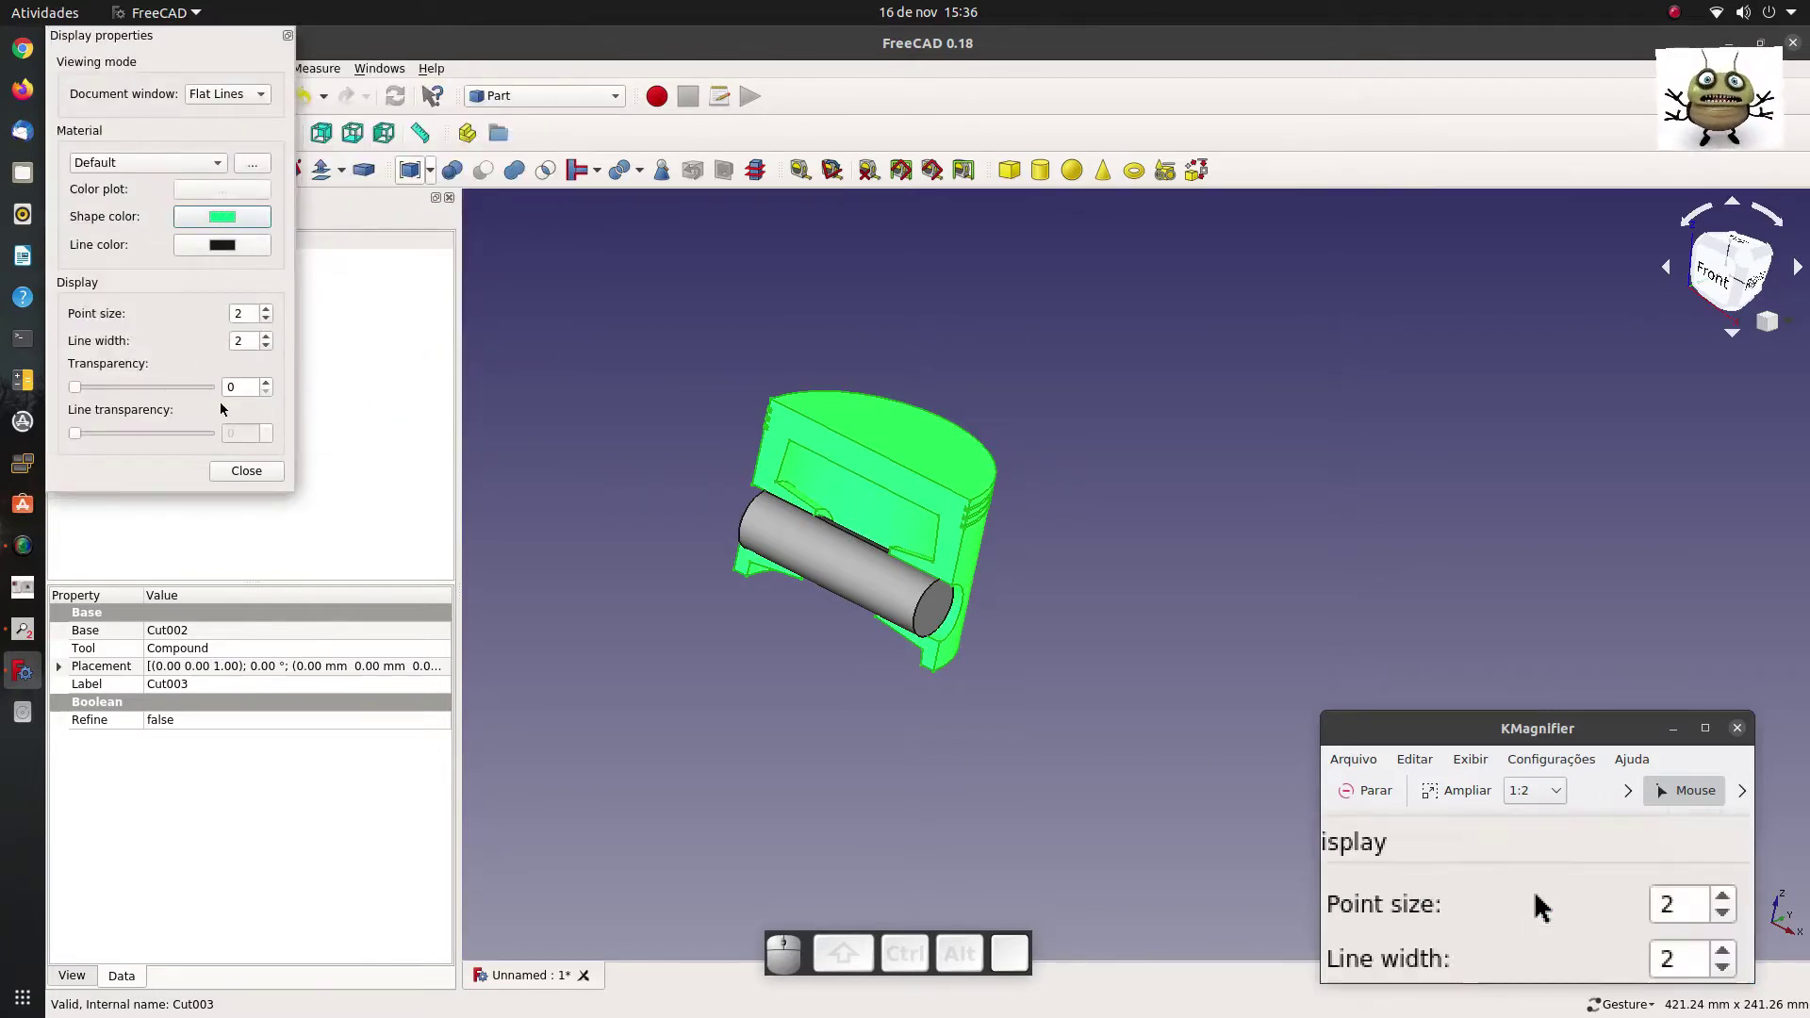
{"action": "left_click_drag", "start_coordinate": [112, 39], "coordinate": [167, 342]}
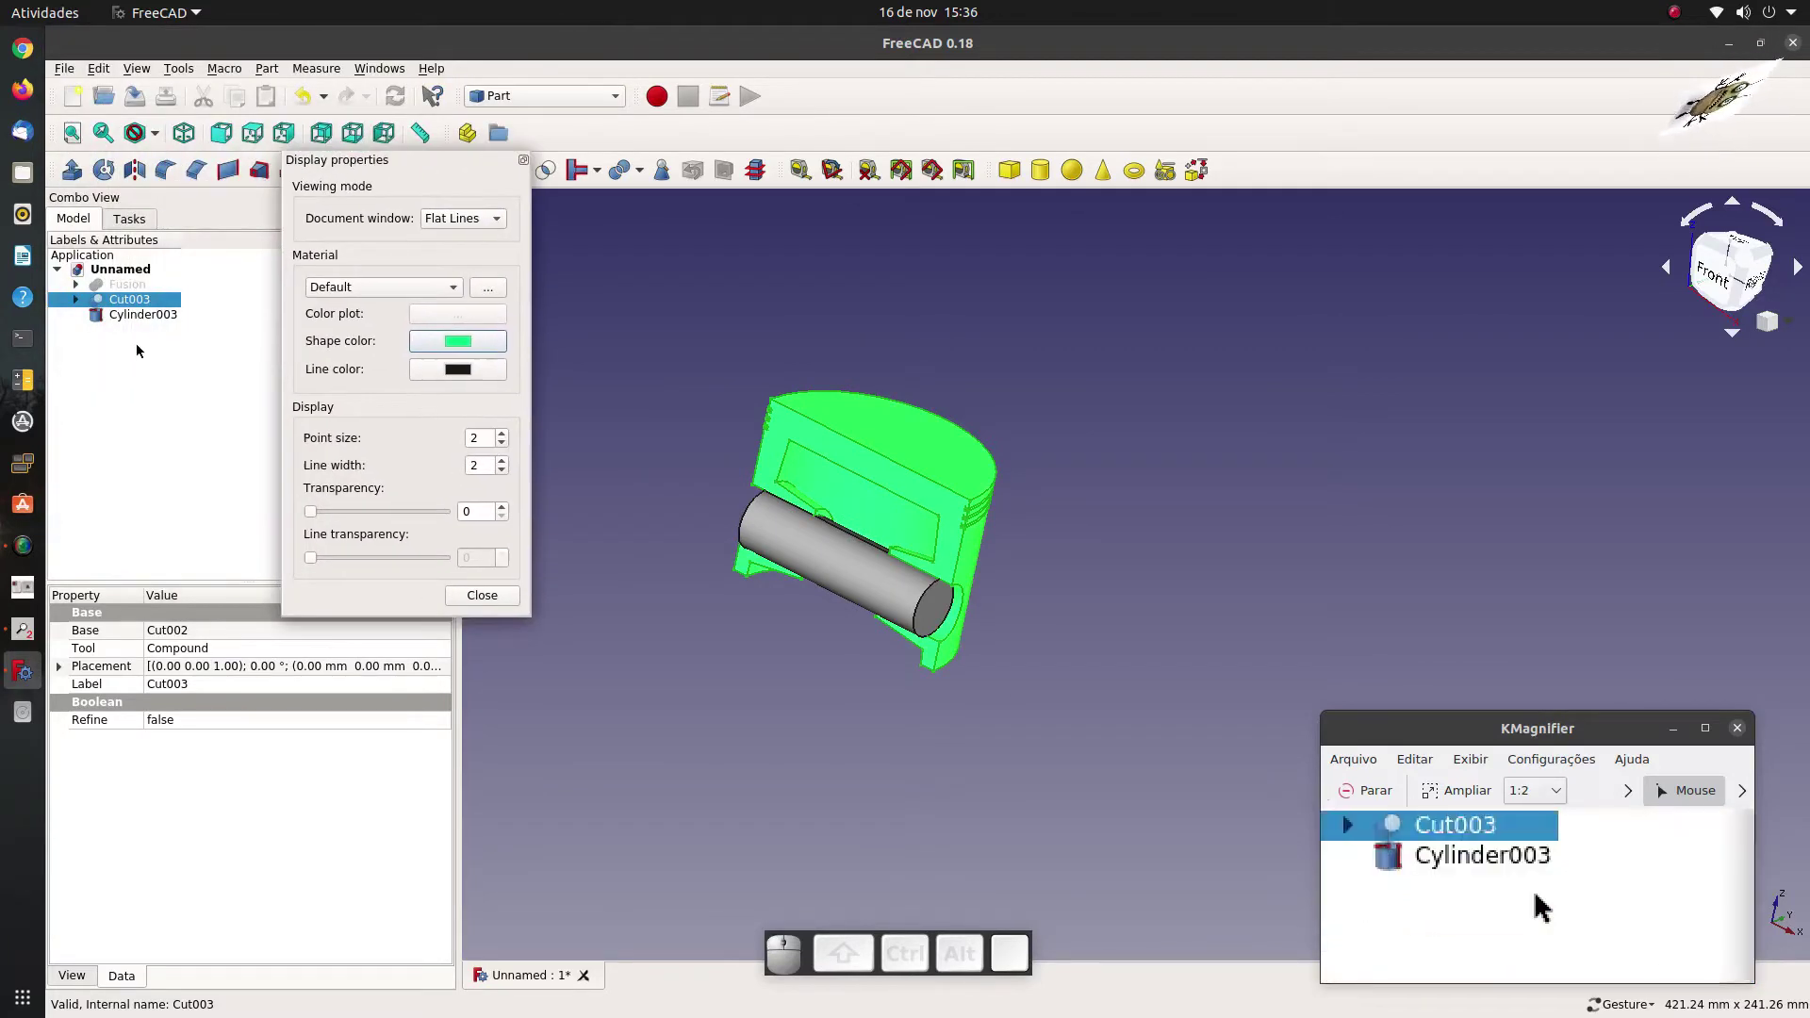
Give the pin Cylinder003 the same green, close the panel and select body and pin together.
{"action": "left_click", "coordinate": [135, 327]}
{"action": "left_click", "coordinate": [462, 350]}
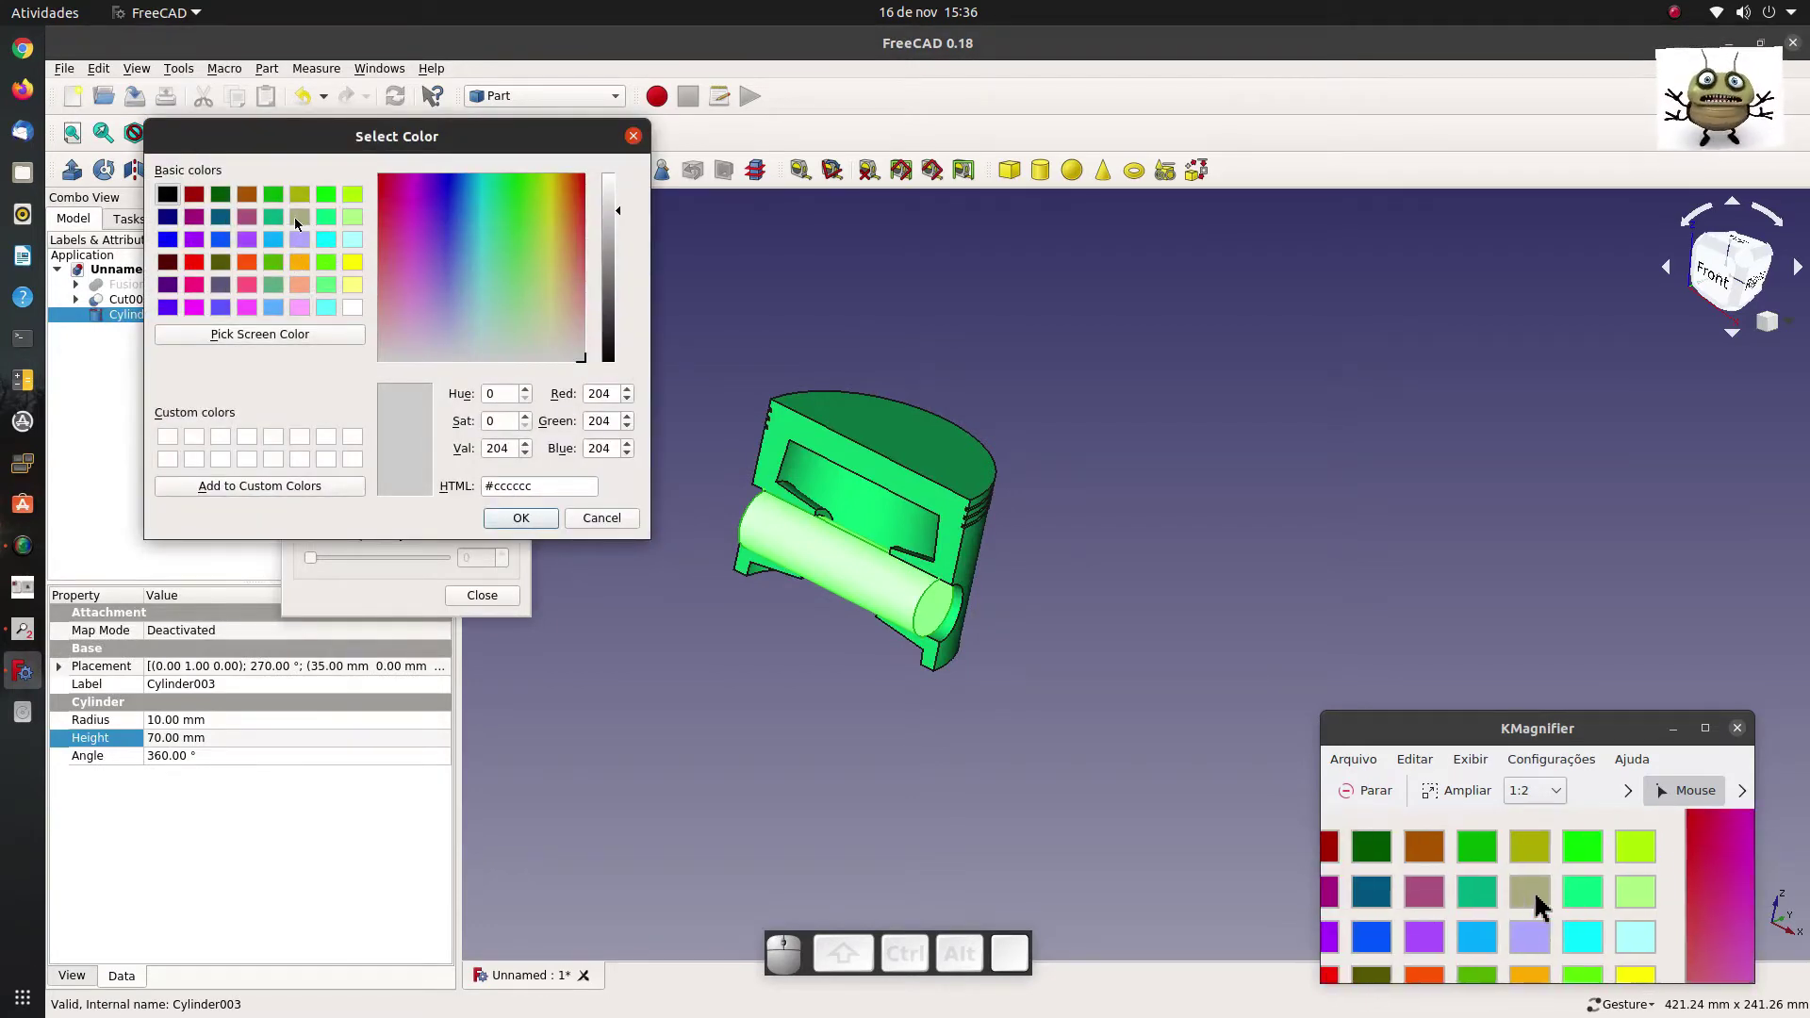
{"action": "left_click", "coordinate": [271, 247]}
{"action": "left_click", "coordinate": [510, 521]}
{"action": "left_click", "coordinate": [707, 675]}
{"action": "left_click", "coordinate": [498, 591]}
{"action": "left_click_drag", "start_coordinate": [149, 364], "coordinate": [376, 206]}
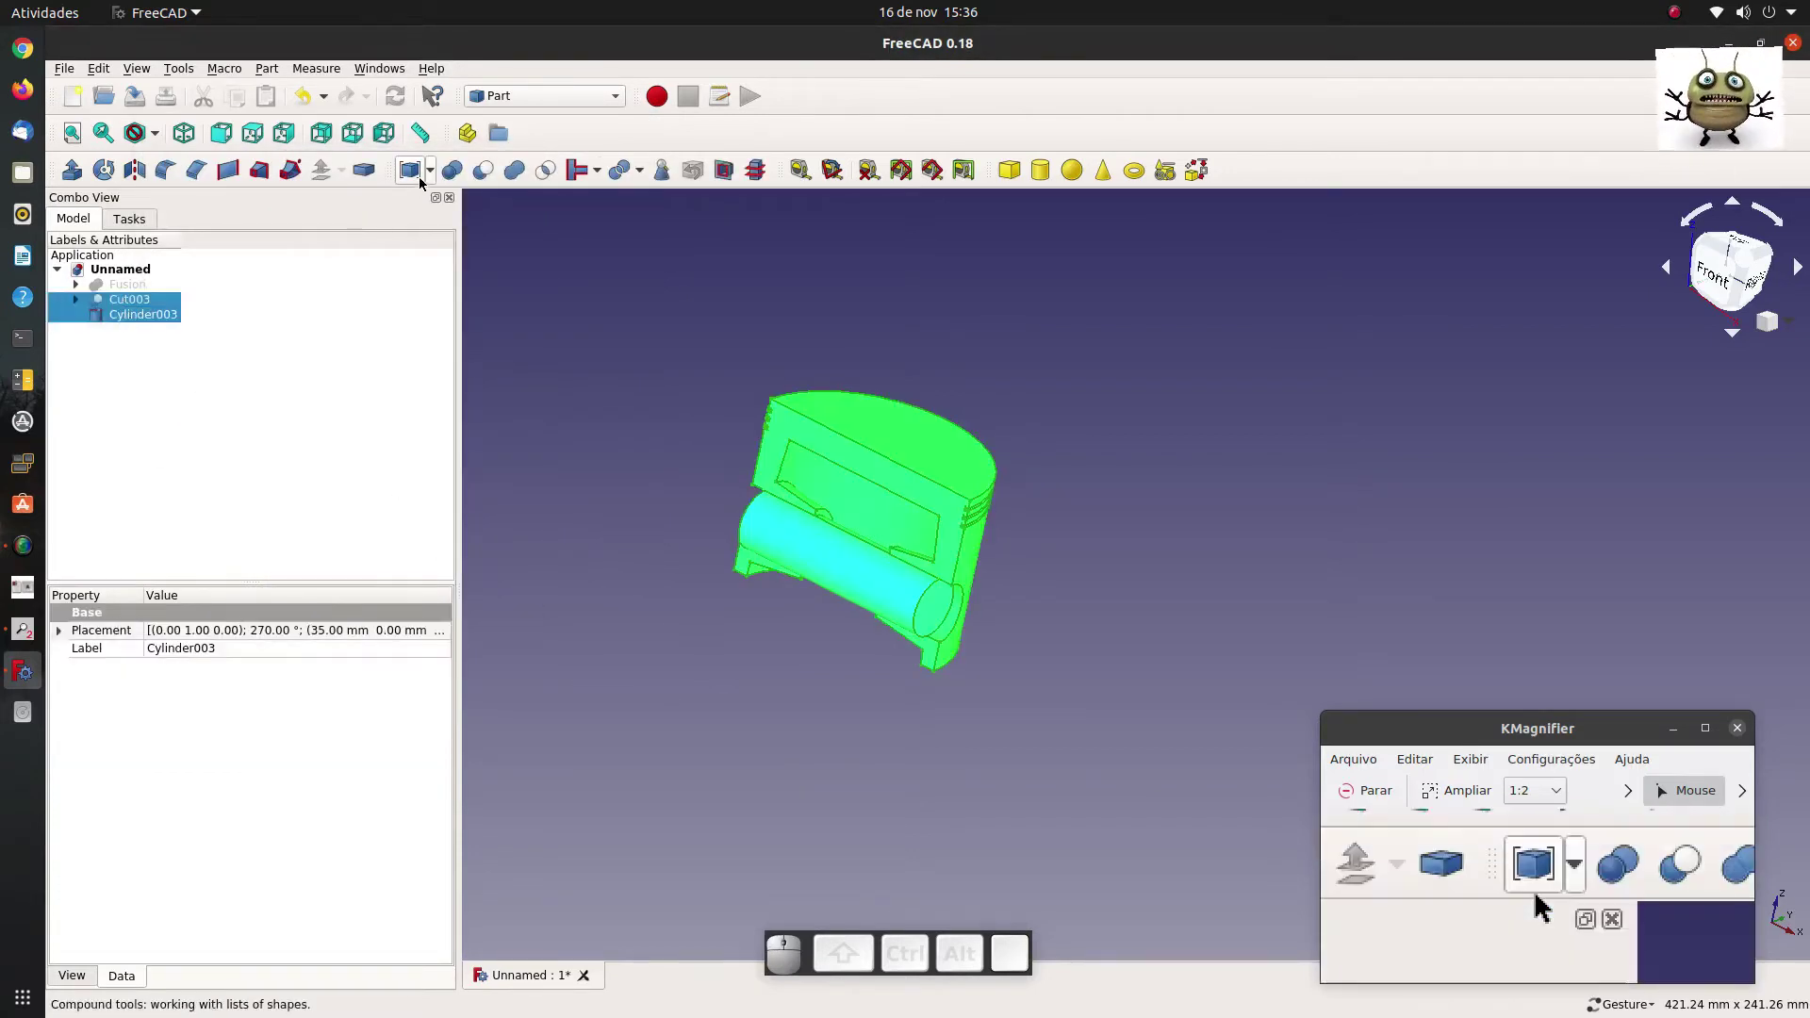
Compound Cut003 and Cylinder003 into Compound001 and start renaming it PISTON.
{"action": "left_click", "coordinate": [434, 174]}
{"action": "left_click", "coordinate": [436, 202]}
{"action": "left_click", "coordinate": [246, 353]}
{"action": "left_click", "coordinate": [179, 308]}
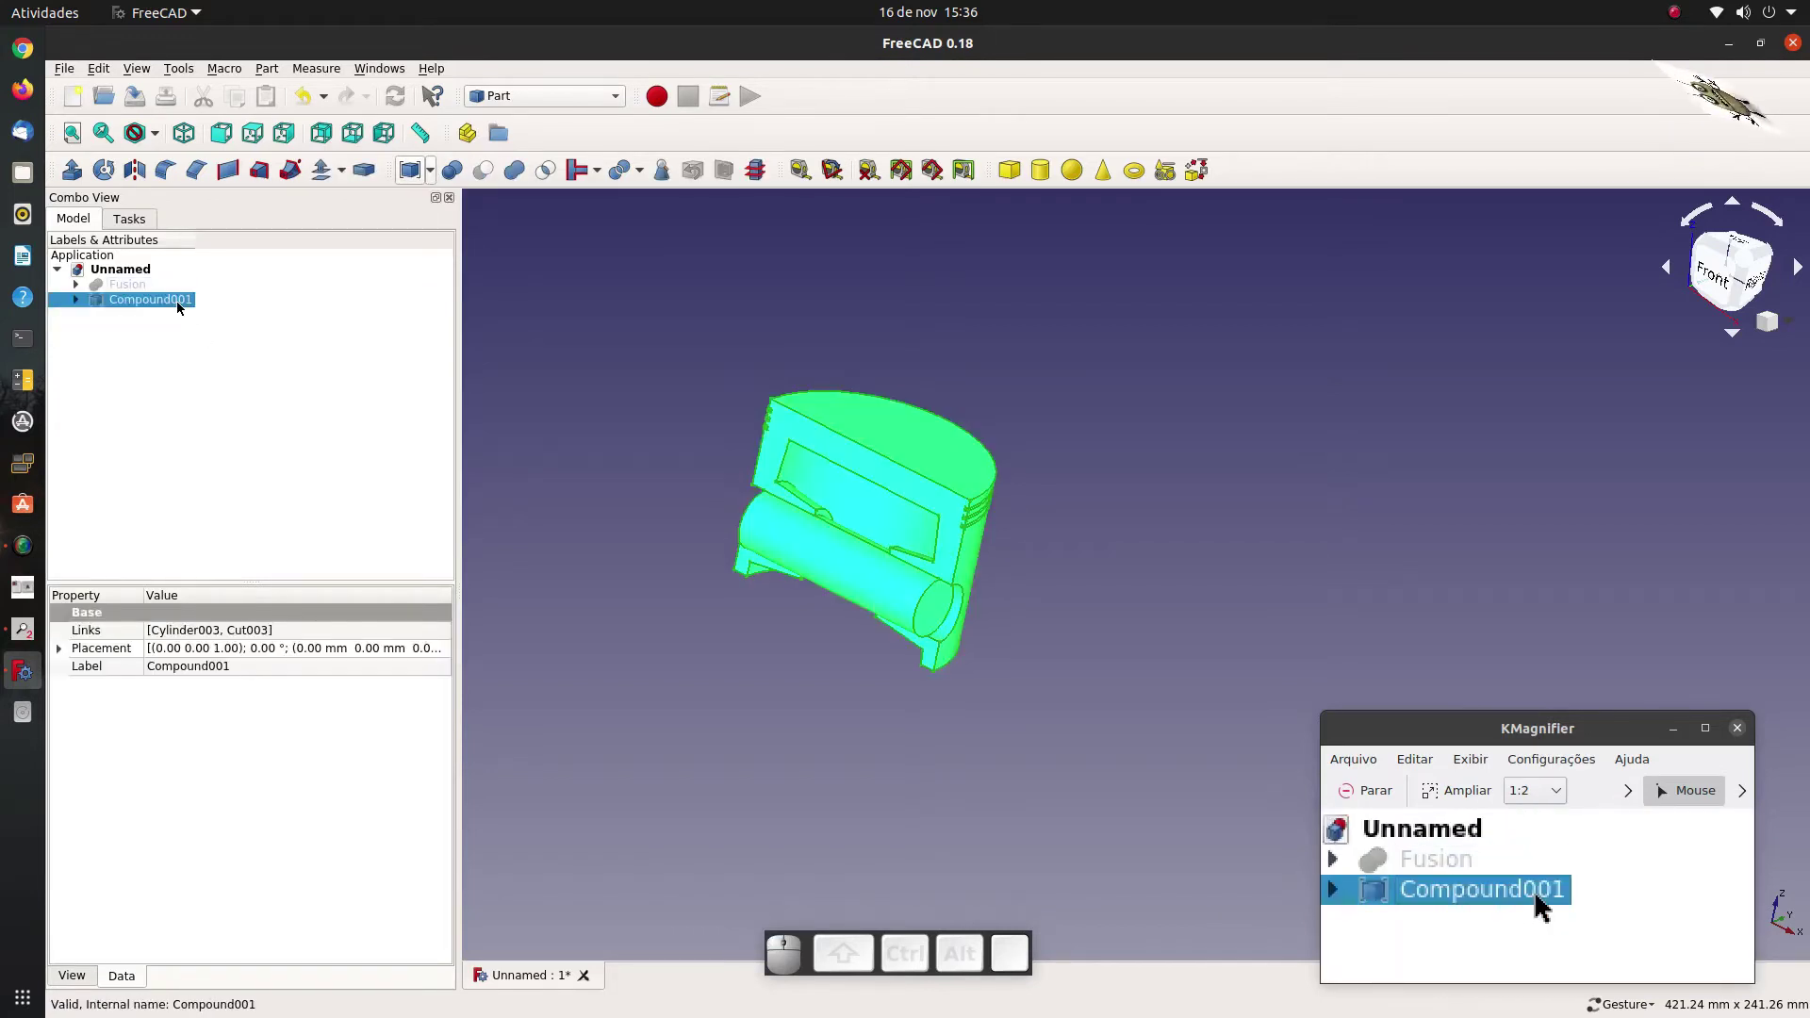
{"action": "key", "text": "F2"}
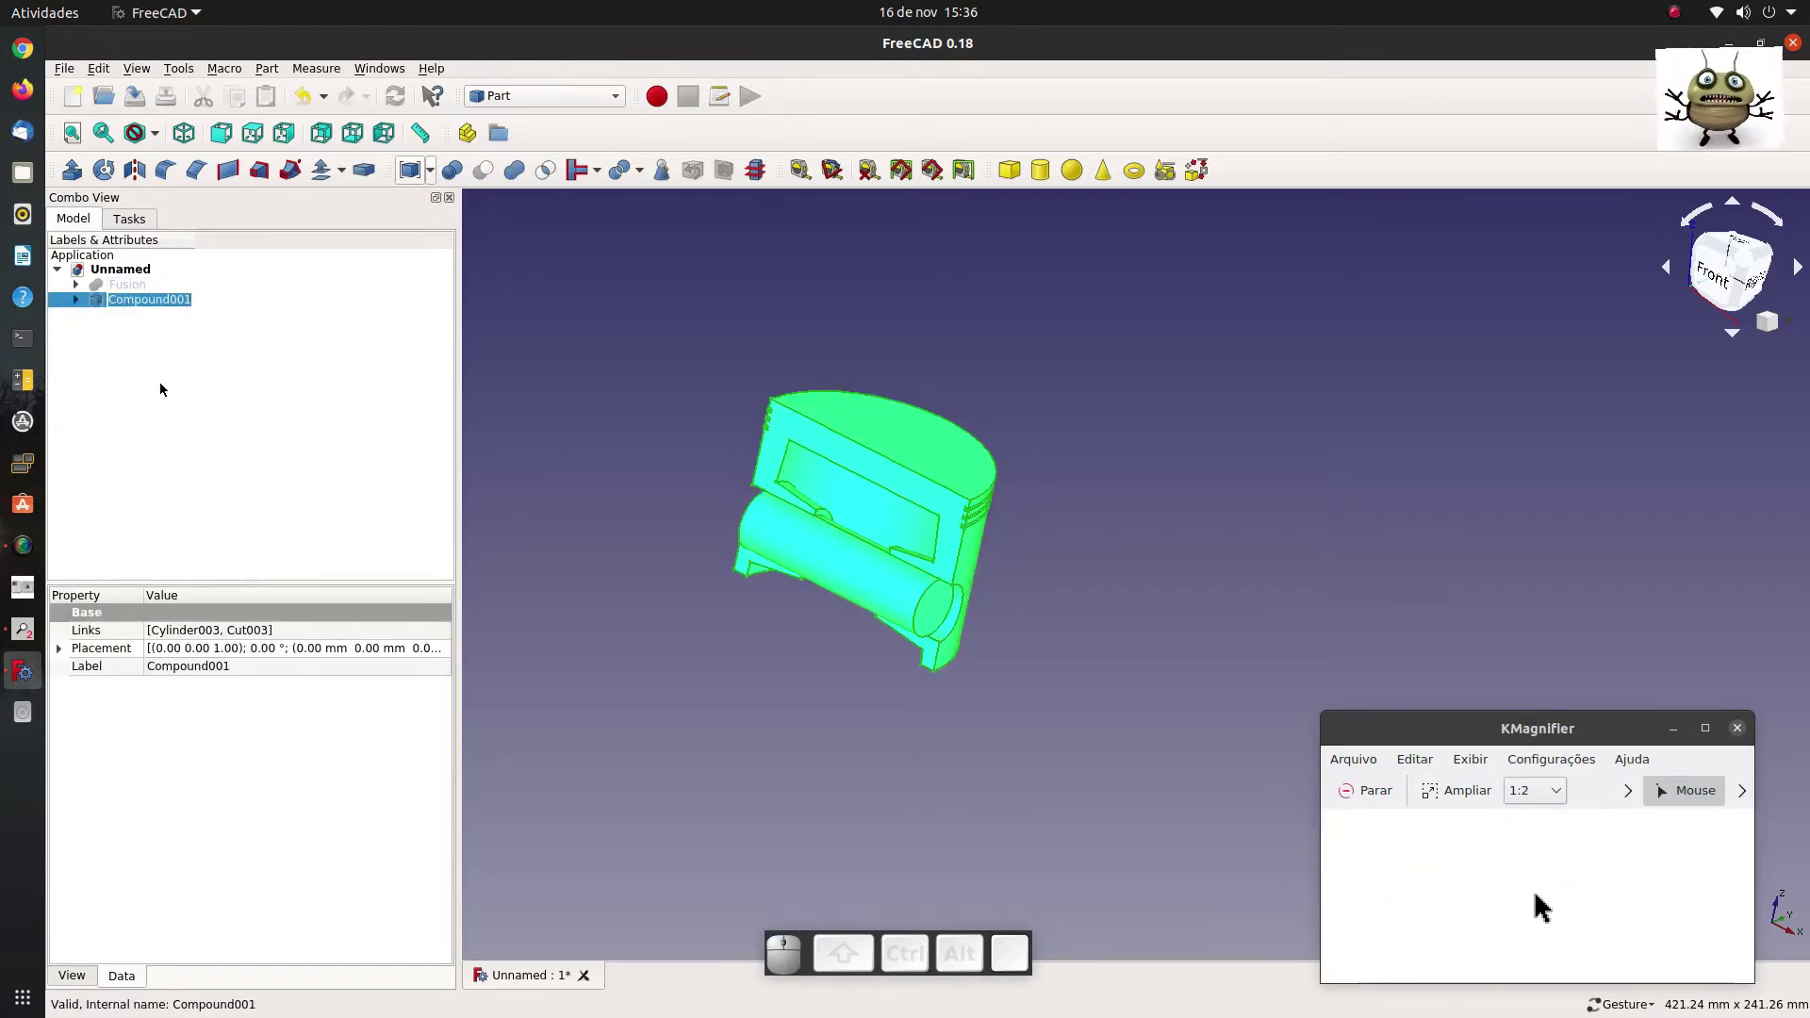
{"action": "key", "text": "p"}
{"action": "key", "text": "BackSpace"}
{"action": "key", "text": "p"}
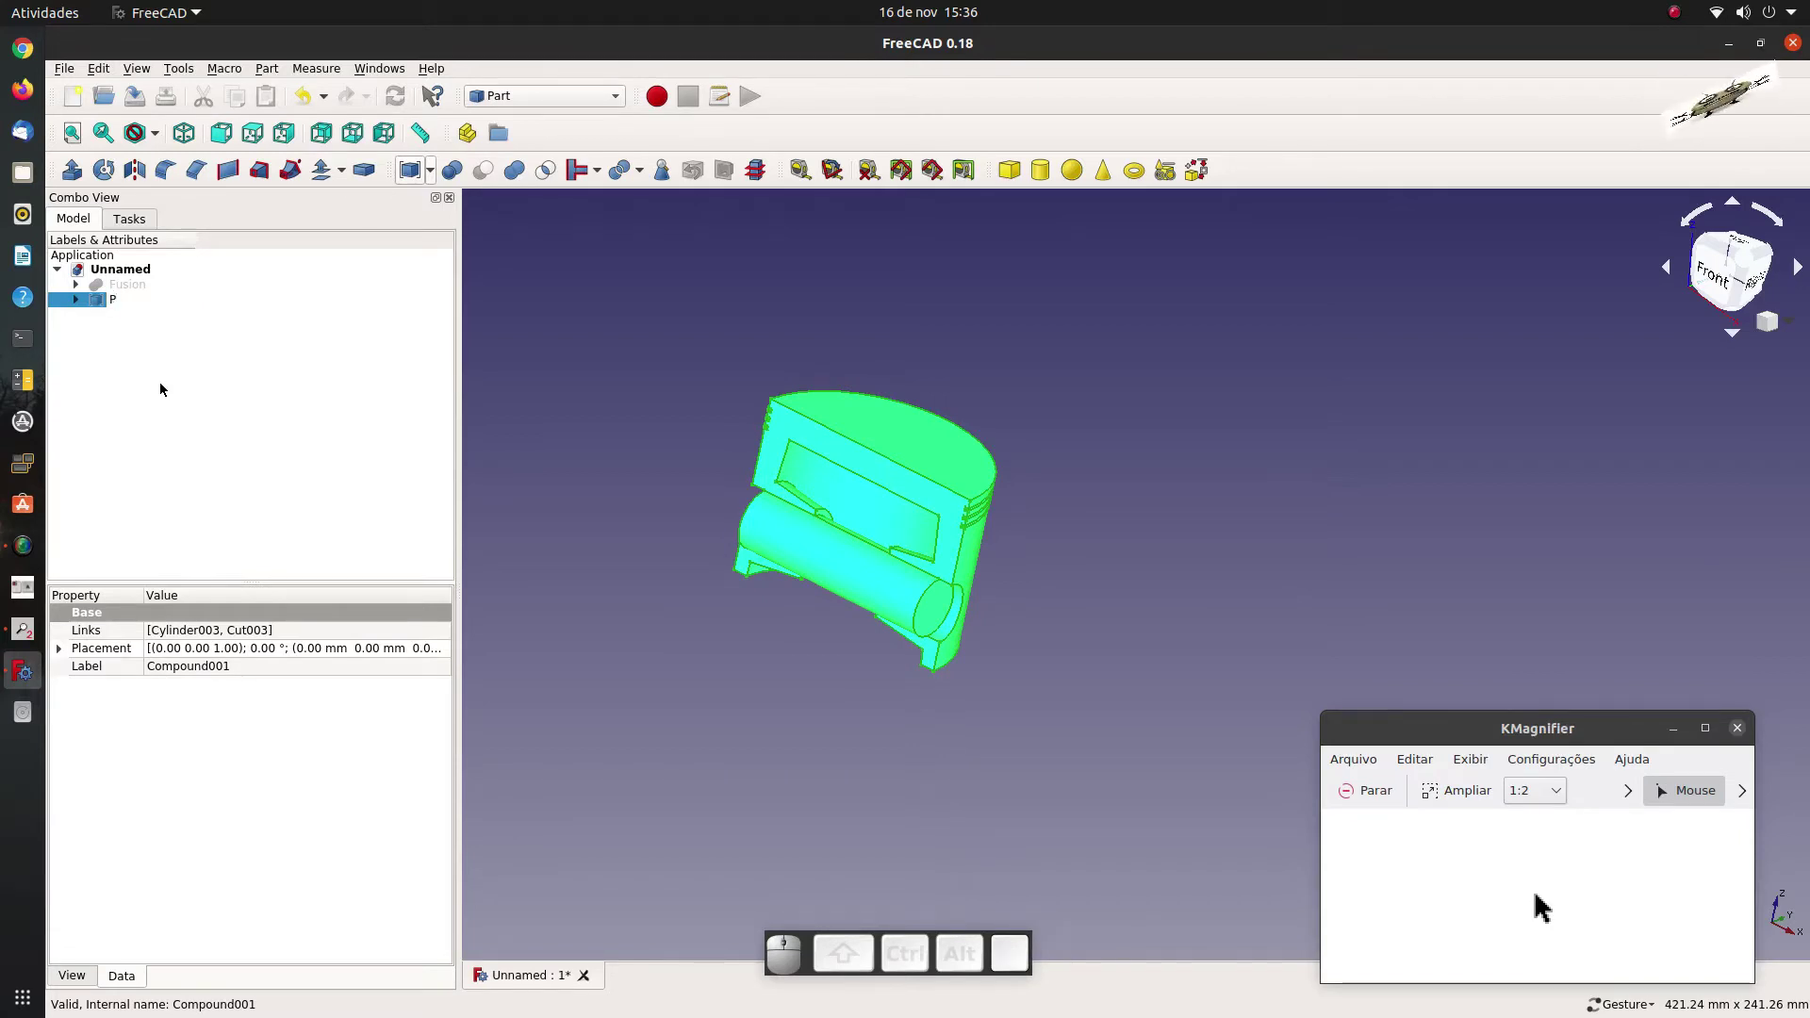
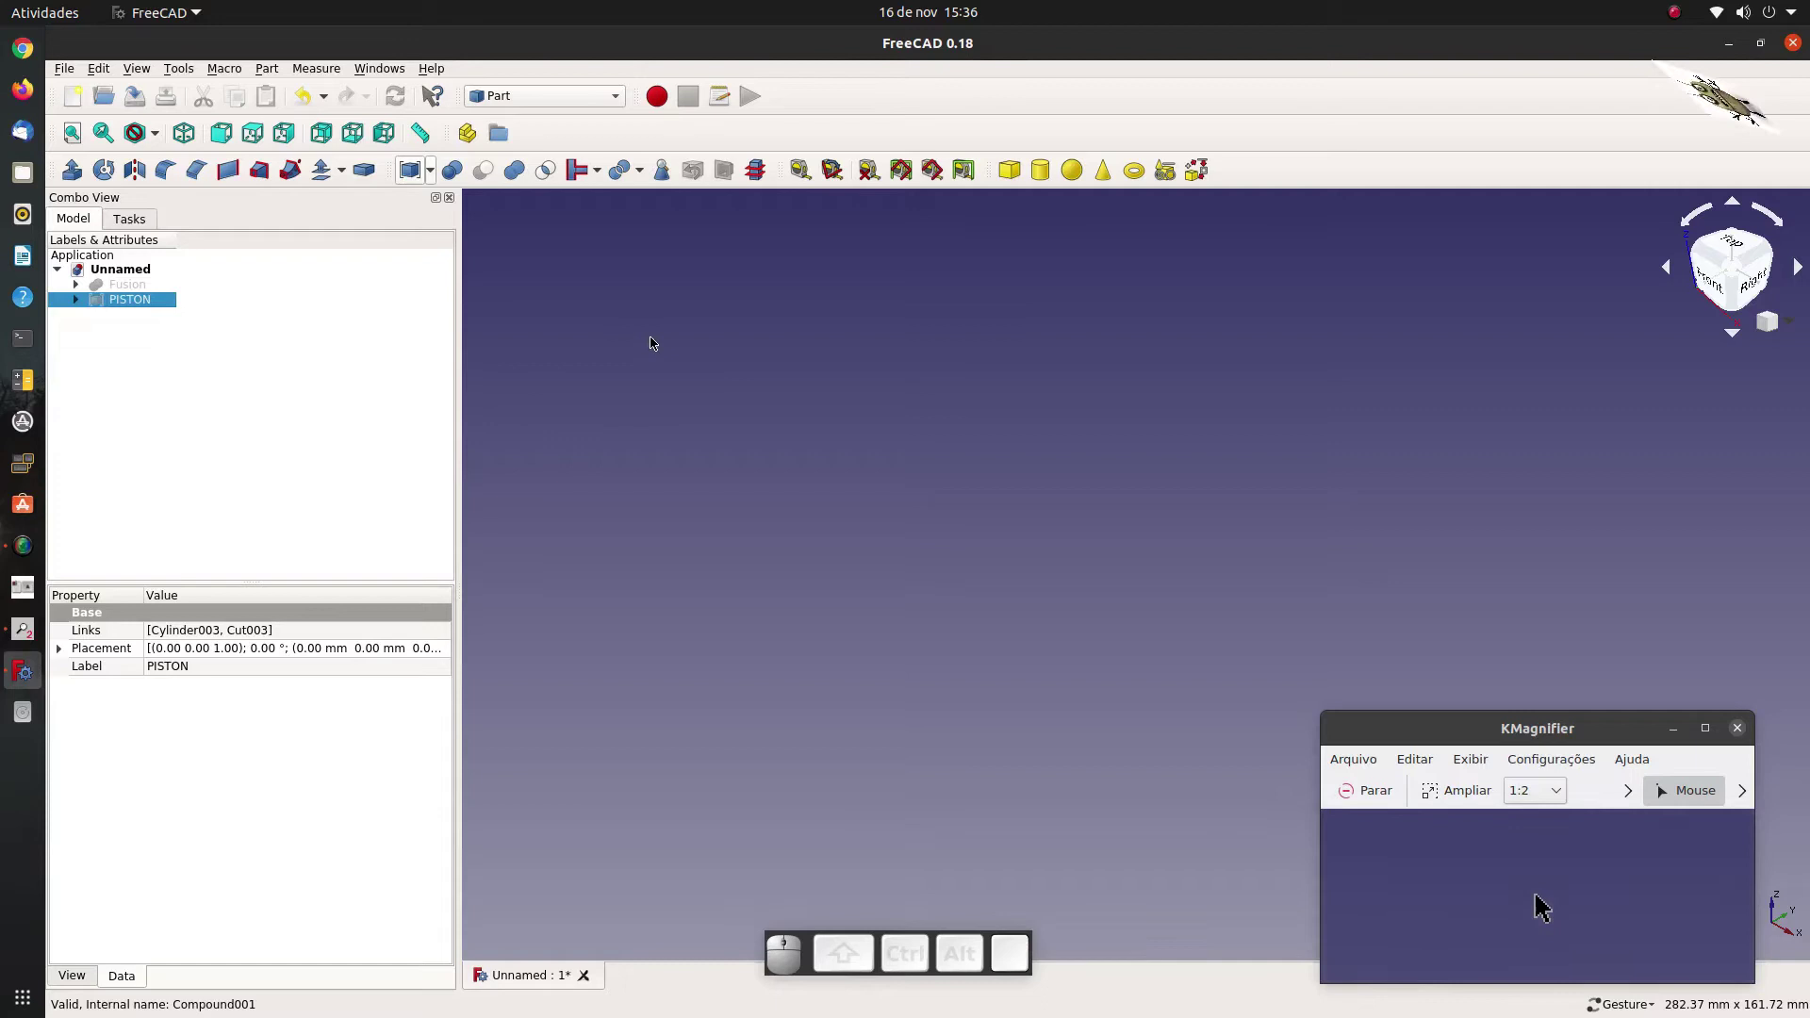
Create Cylinder004 with 13 mm radius and 30 mm height.
{"action": "left_click", "coordinate": [1048, 176]}
{"action": "left_click", "coordinate": [174, 319]}
{"action": "left_click", "coordinate": [214, 729]}
{"action": "key", "text": "1"}
{"action": "key", "text": "3"}
{"action": "left_click", "coordinate": [202, 745]}
{"action": "key", "text": "3"}
{"action": "key", "text": "0"}
{"action": "scroll", "scroll_direction": "down", "scroll_amount": 3}
Raise Cylinder004 150 mm and rotate it 90° onto its side with Transform.
{"action": "left_click", "coordinate": [863, 508]}
{"action": "left_click", "coordinate": [179, 324]}
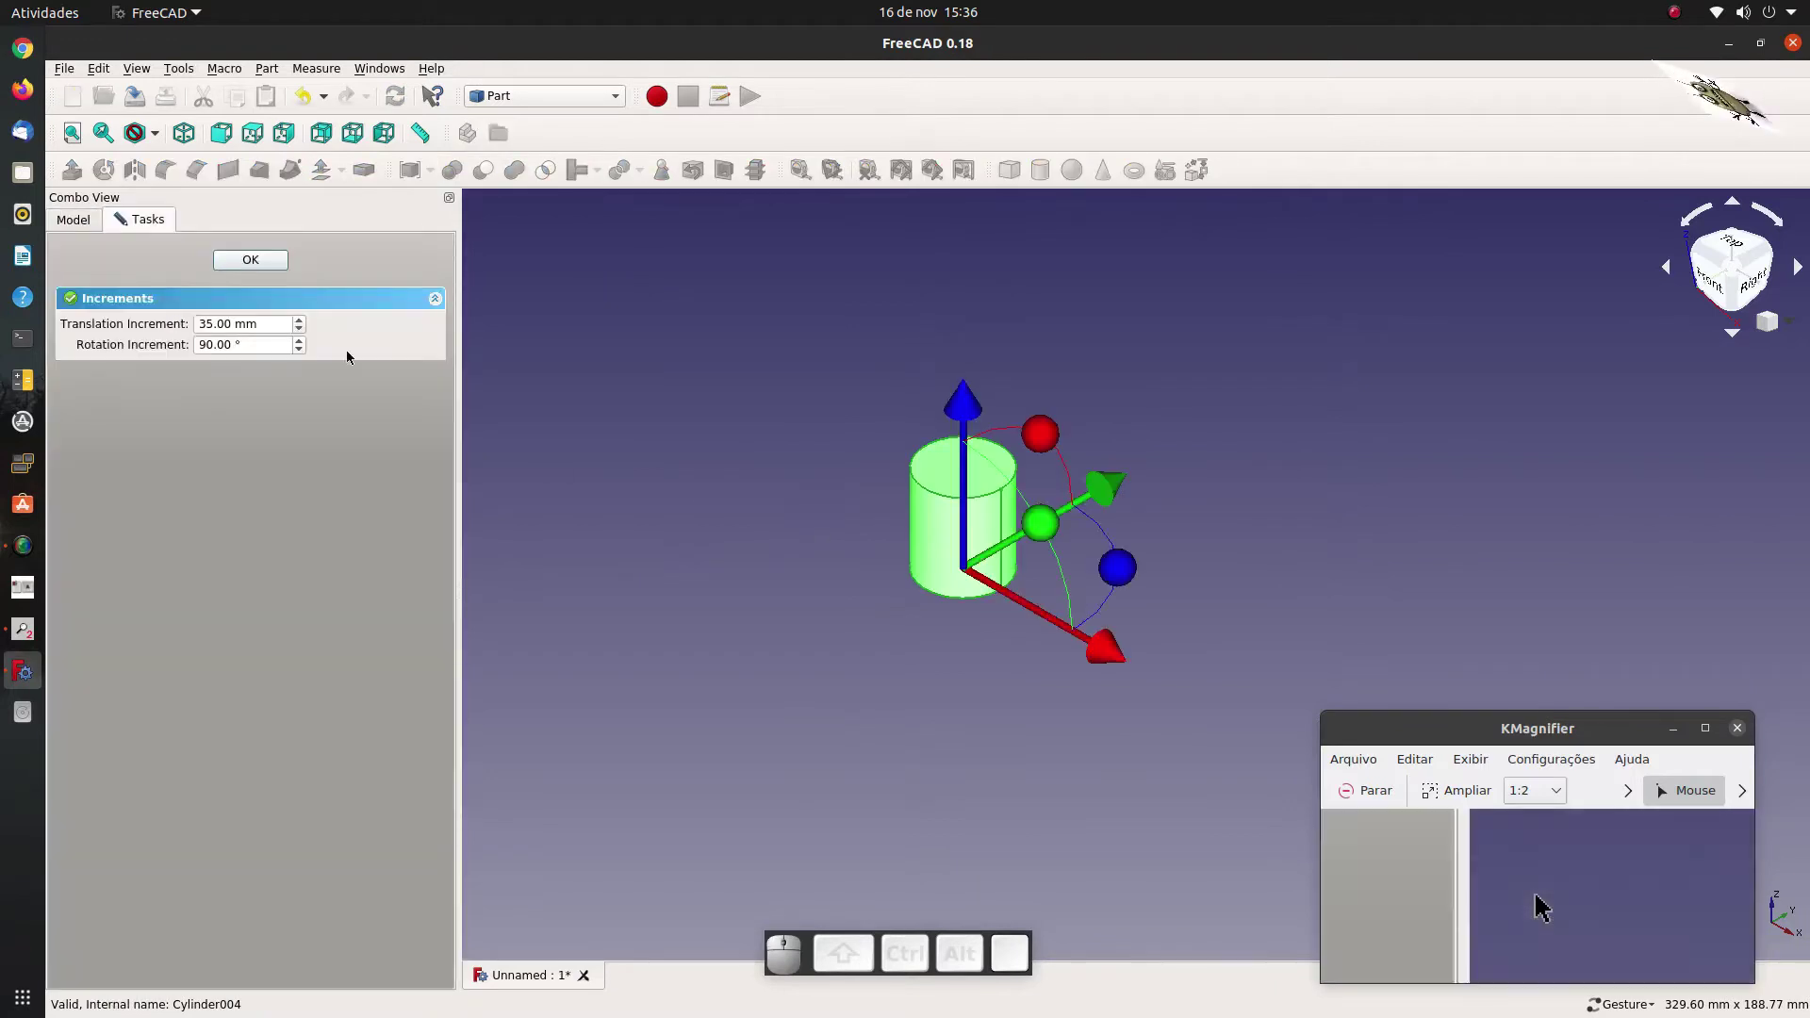
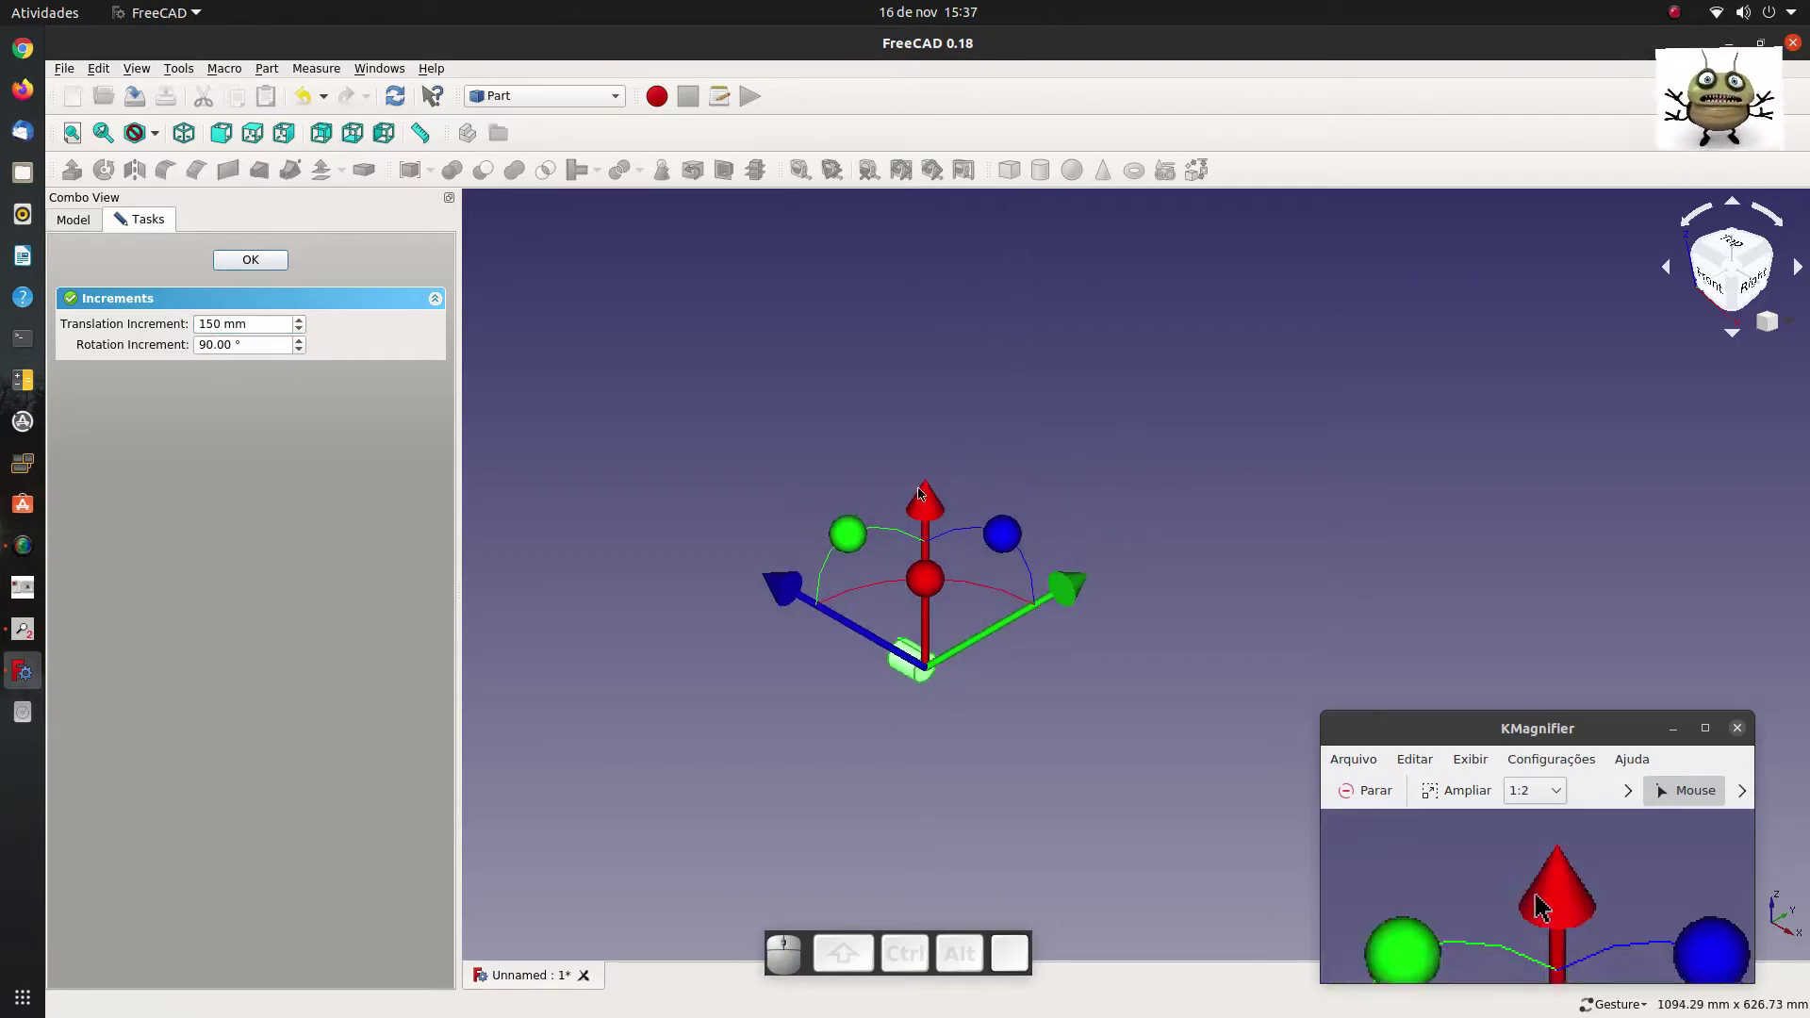
{"action": "left_click_drag", "start_coordinate": [928, 499], "coordinate": [287, 376]}
{"action": "left_click", "coordinate": [265, 266]}
{"action": "left_click", "coordinate": [1098, 178]}
Add a new Cone003 beneath the cylinder.
{"action": "left_click", "coordinate": [132, 338]}
{"action": "left_click", "coordinate": [181, 729]}
Set Cone003 to Radius1 15 mm, Radius2 10 mm, Height 150 mm, and add Cylinder005.
{"action": "key", "text": "1"}
{"action": "key", "text": "5"}
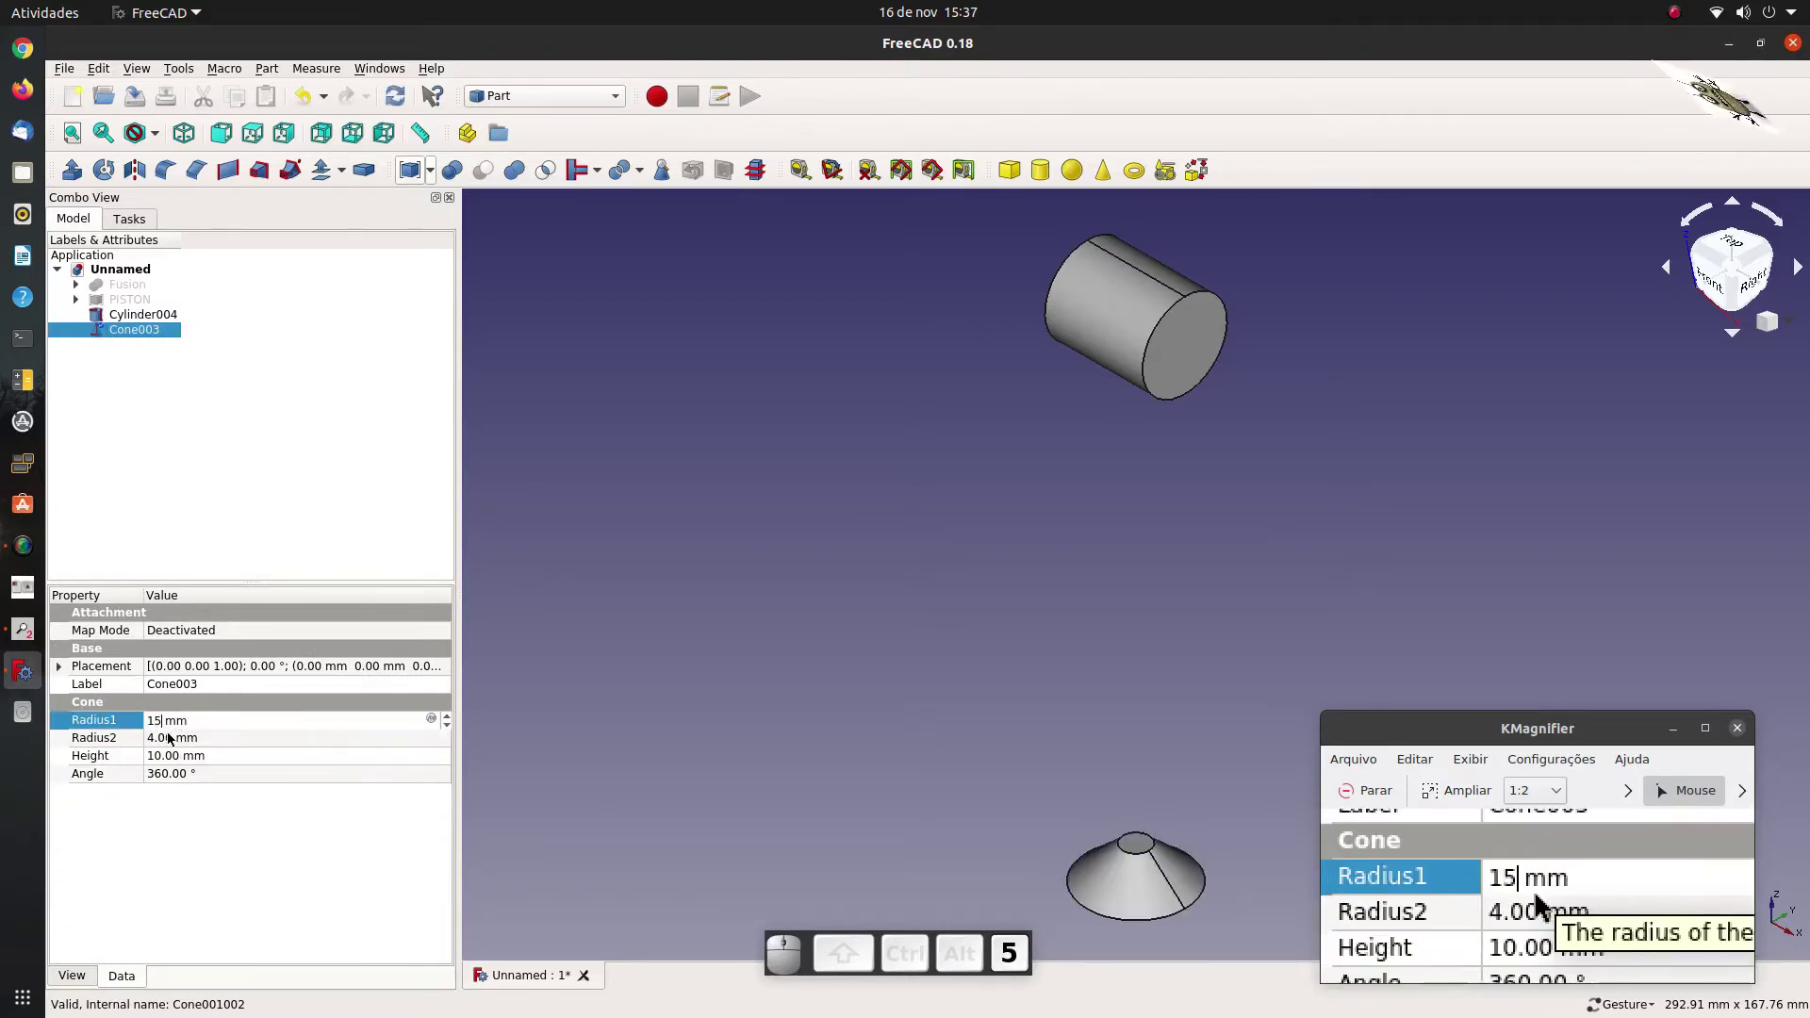
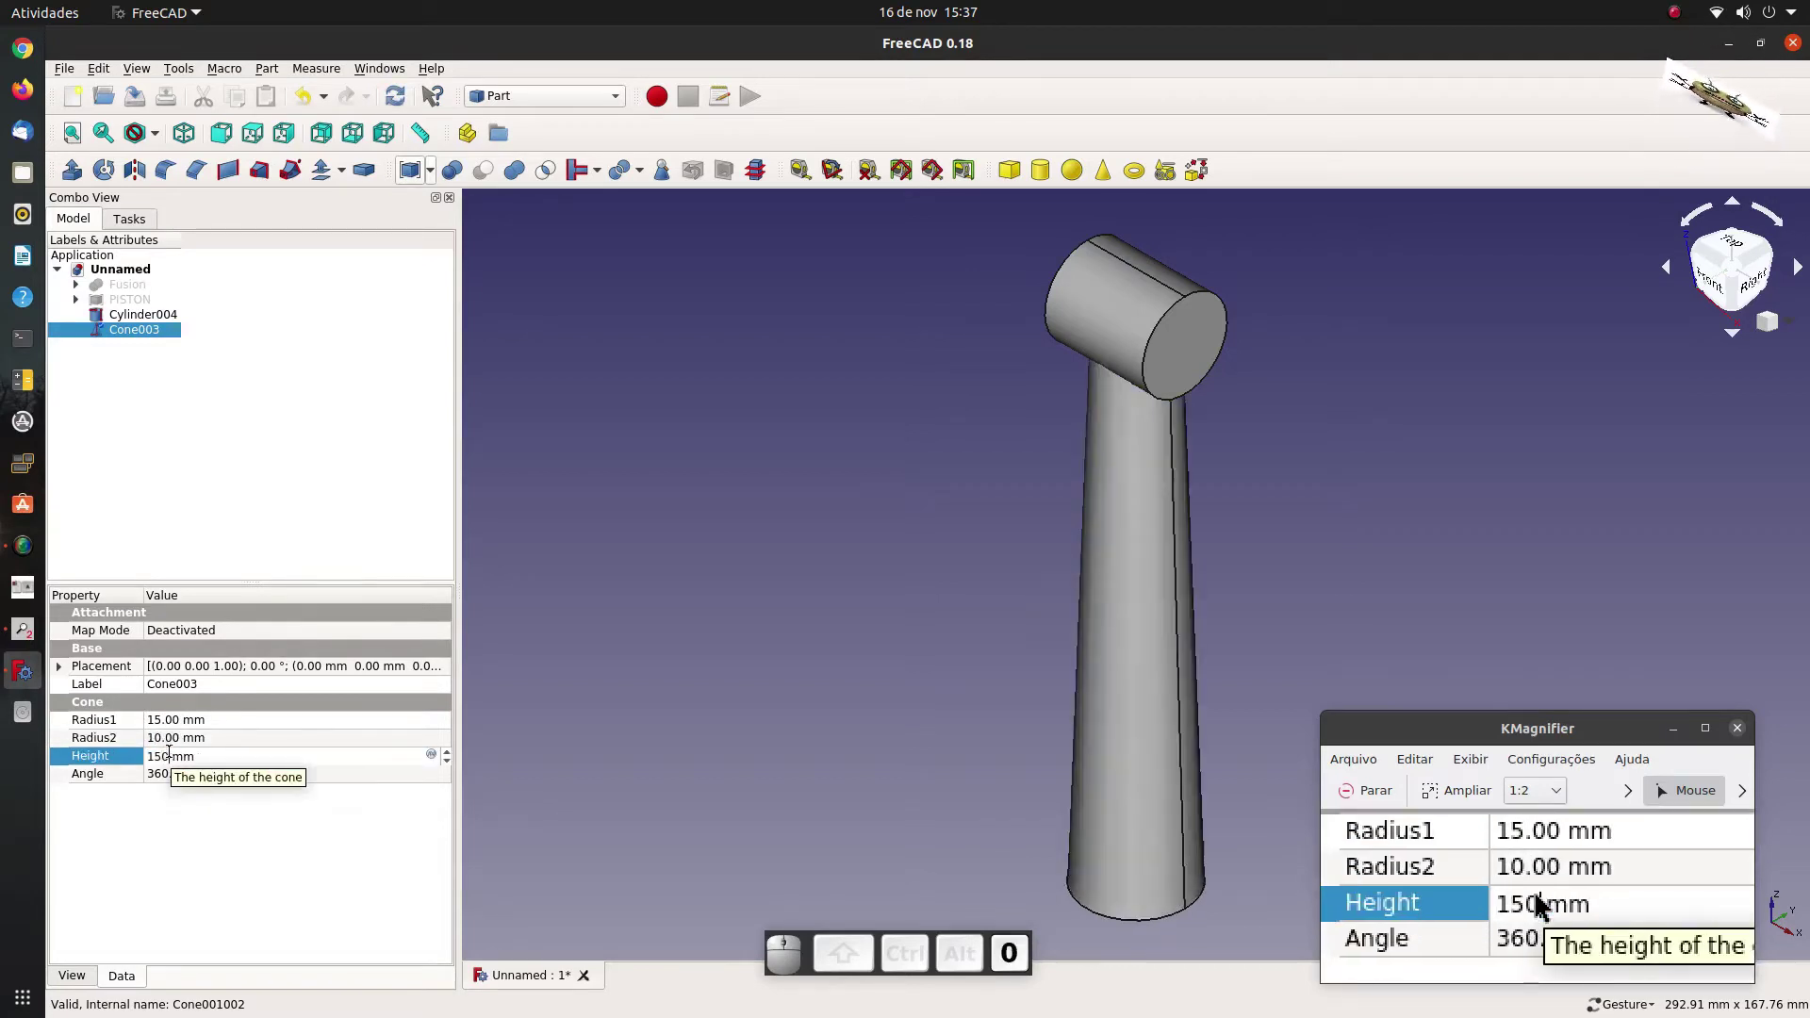
{"action": "left_click", "coordinate": [767, 495]}
{"action": "scroll", "scroll_direction": "down", "scroll_amount": 3}
{"action": "left_click", "coordinate": [1041, 176]}
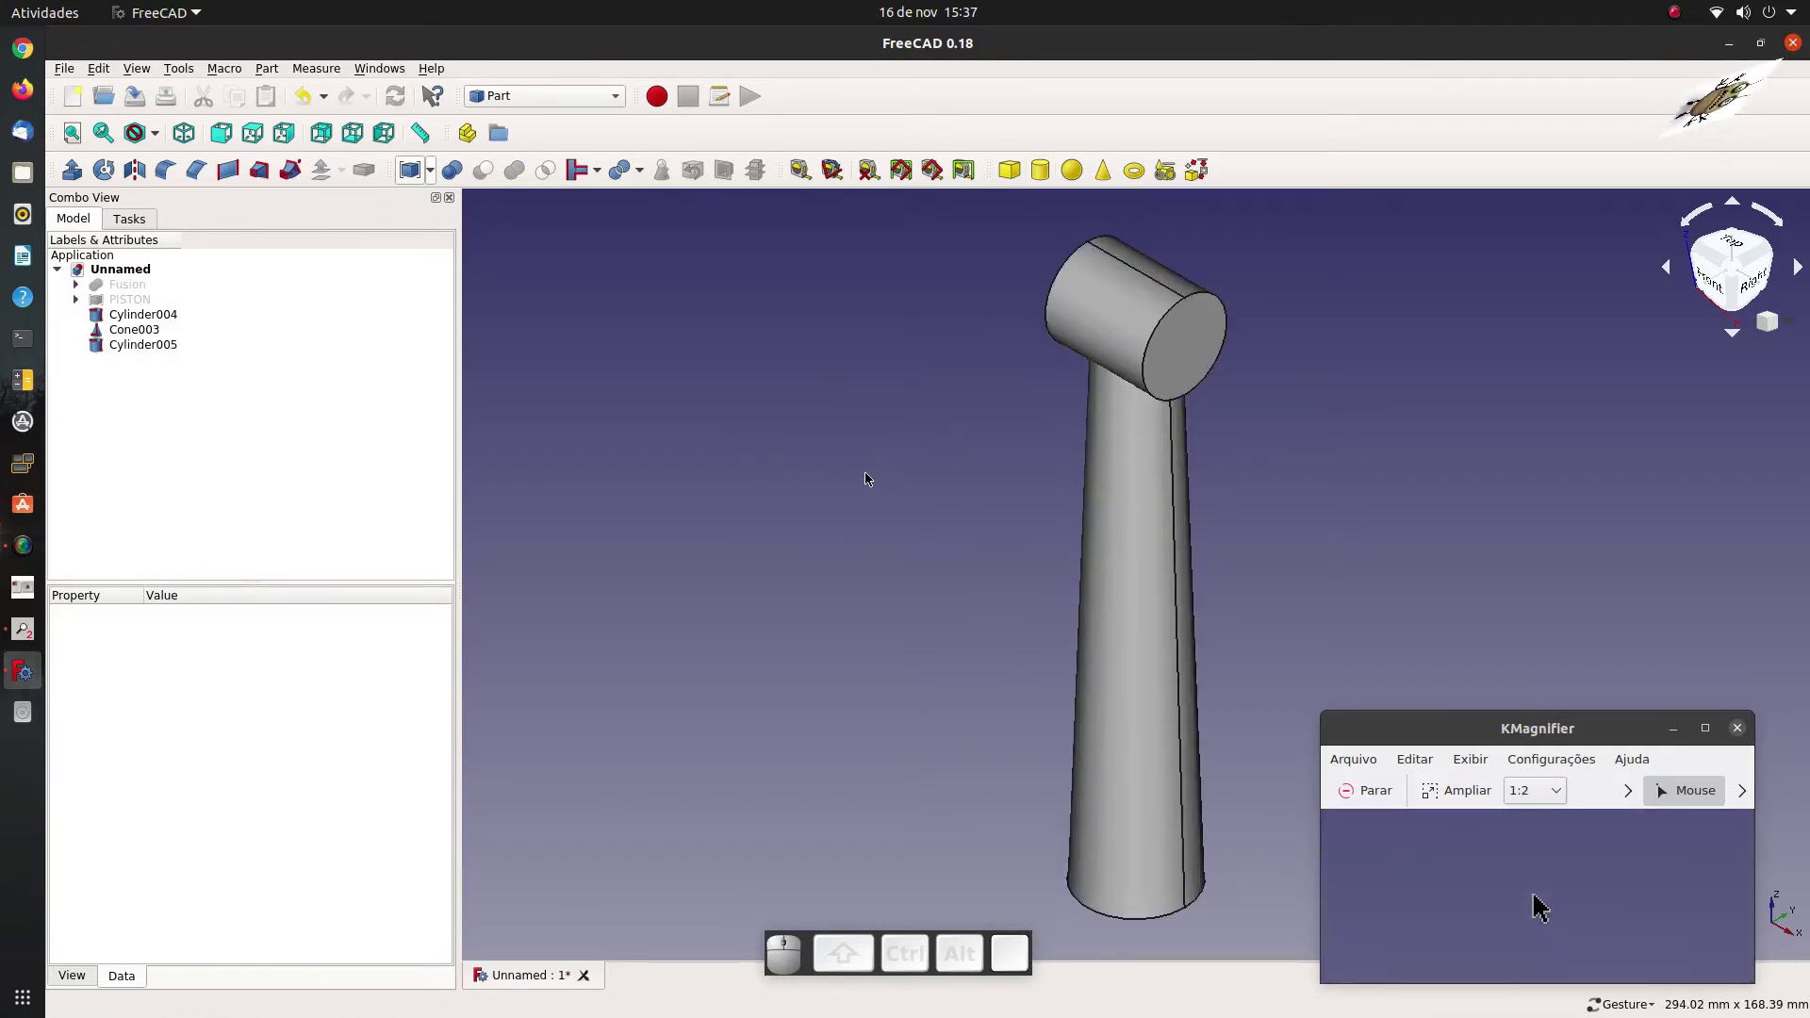
Set Cylinder005 to 20 mm radius and 40 mm height.
{"action": "left_click", "coordinate": [160, 348]}
{"action": "left_click", "coordinate": [201, 726]}
{"action": "key", "text": "2"}
{"action": "key", "text": "0"}
{"action": "left_click", "coordinate": [187, 743]}
{"action": "key", "text": "4"}
{"action": "key", "text": "0"}
Rotate Cylinder005 90° to lie across the shank's lower end with Transform.
{"action": "left_click", "coordinate": [758, 524]}
{"action": "left_click", "coordinate": [155, 346]}
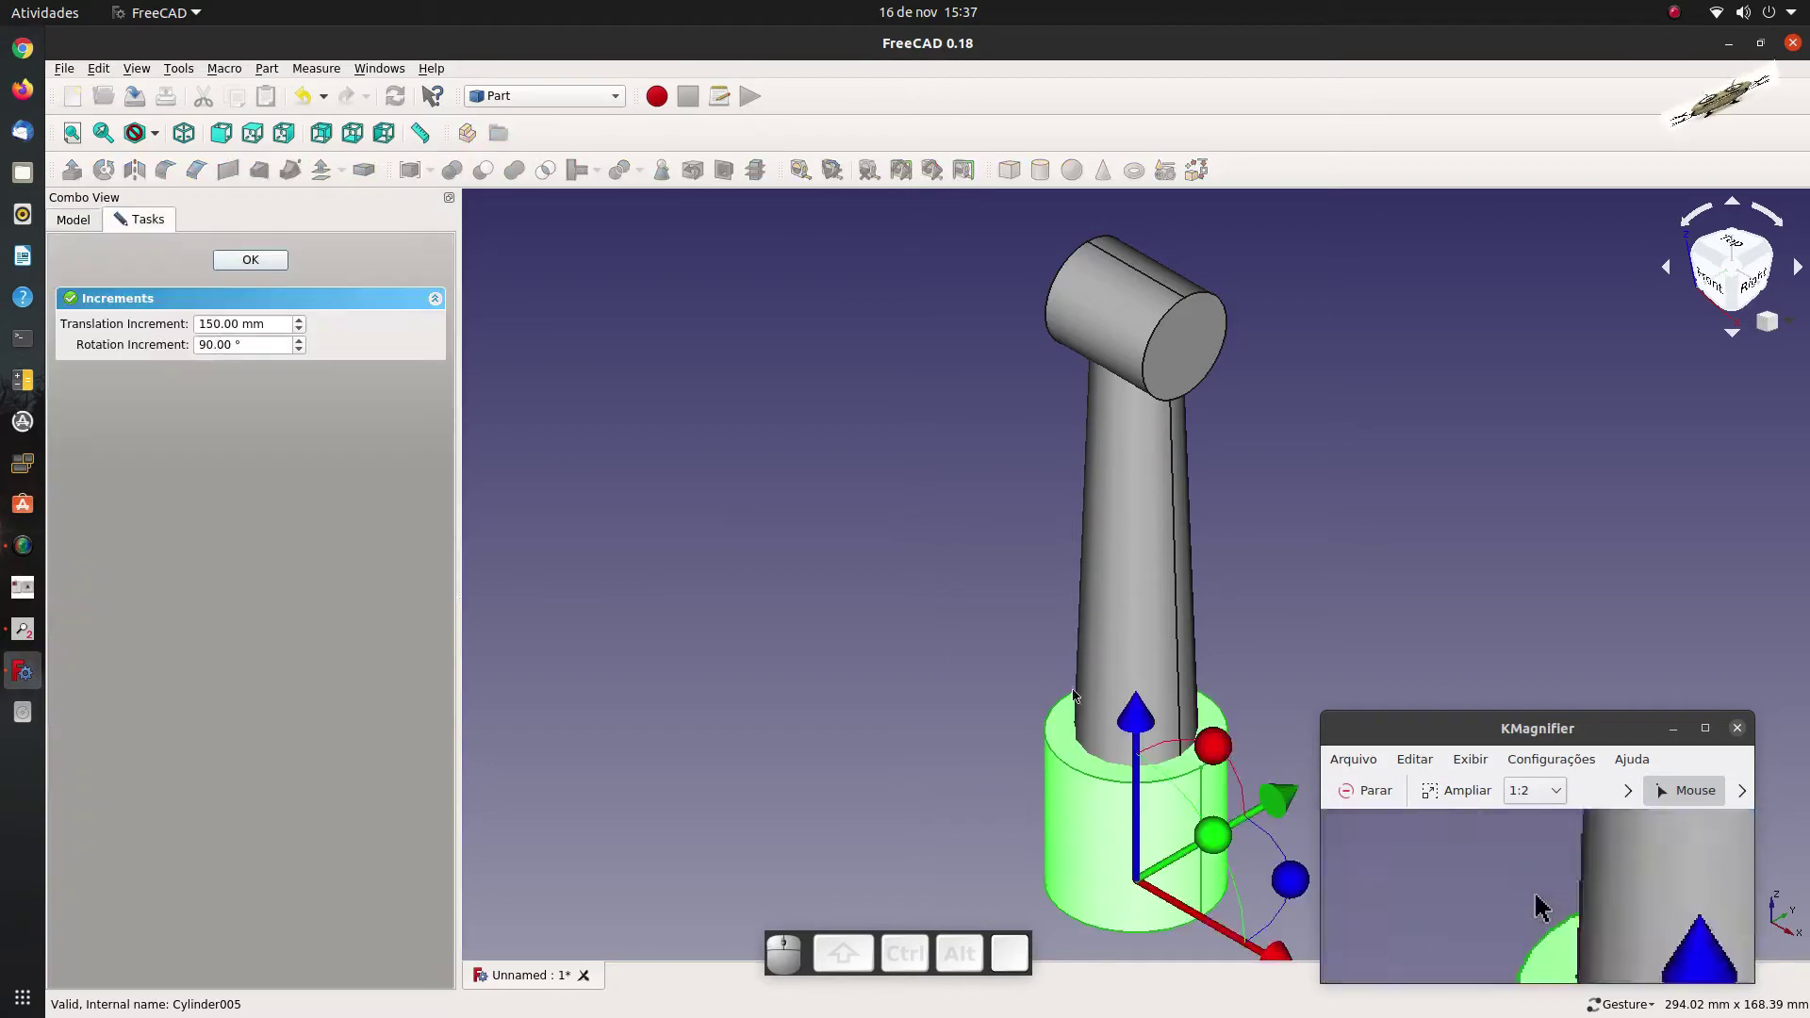
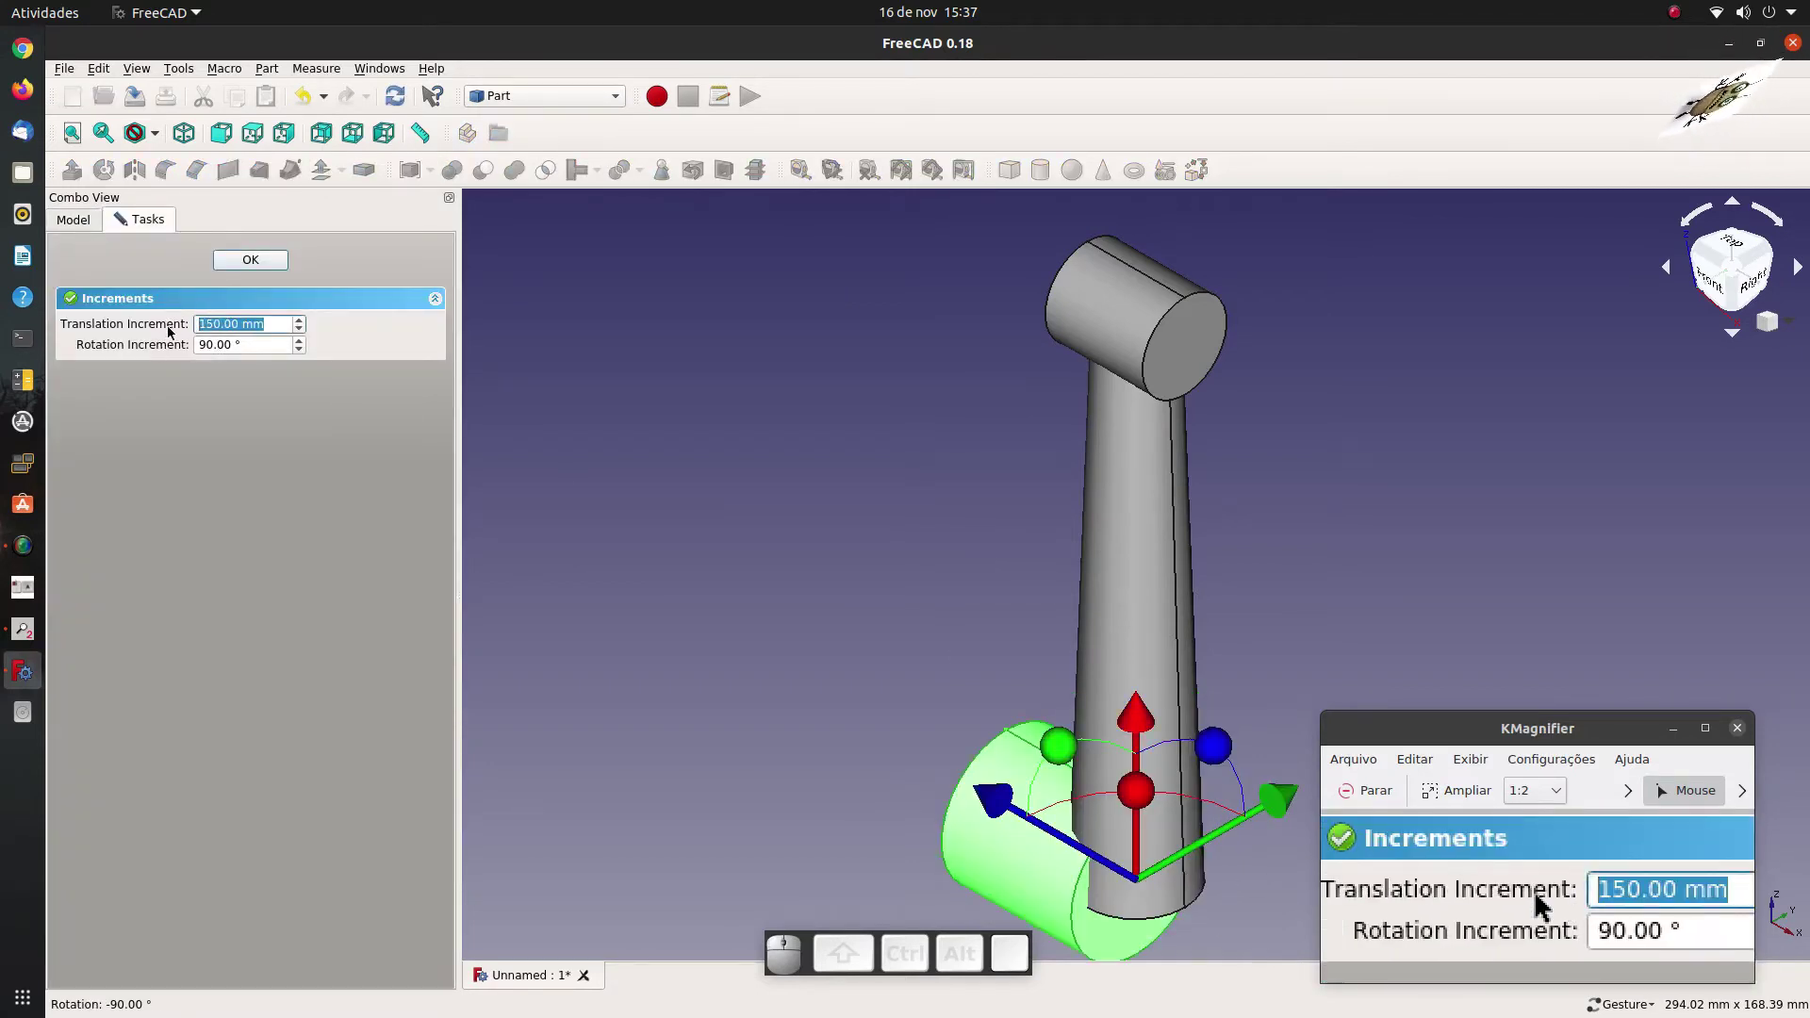
{"action": "key", "text": "2"}
{"action": "key", "text": "0"}
{"action": "left_click_drag", "start_coordinate": [1005, 811], "coordinate": [844, 665]}
{"action": "scroll", "scroll_direction": "down", "scroll_amount": 3}
{"action": "scroll", "scroll_direction": "up", "scroll_amount": 3}
{"action": "left_click", "coordinate": [266, 256]}
Fuse the cylinder, cone and Cylinder005 into one connecting rod, Fusion002.
{"action": "left_click", "coordinate": [514, 573]}
{"action": "left_click", "coordinate": [272, 393]}
{"action": "left_click_drag", "start_coordinate": [171, 388], "coordinate": [197, 299]}
{"action": "left_click", "coordinate": [516, 177]}
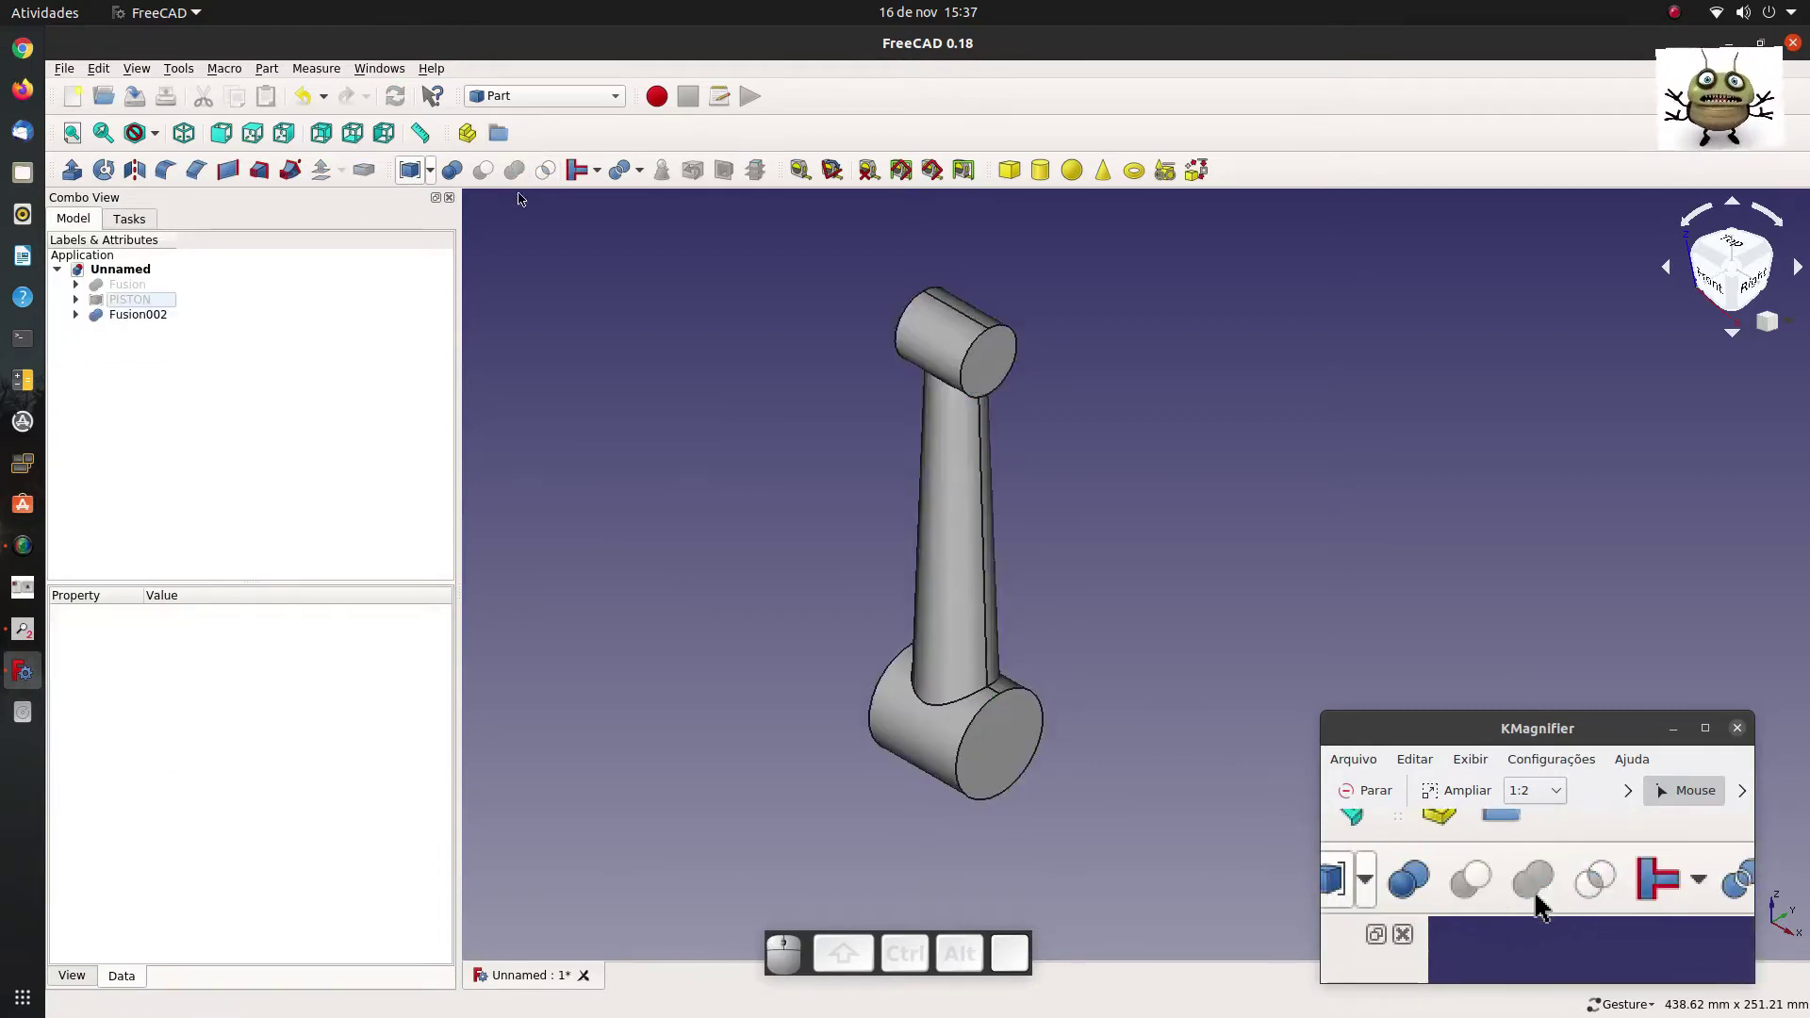
Create Cylinder006 with 10 mm radius and 100 mm height.
{"action": "left_click", "coordinate": [1045, 172]}
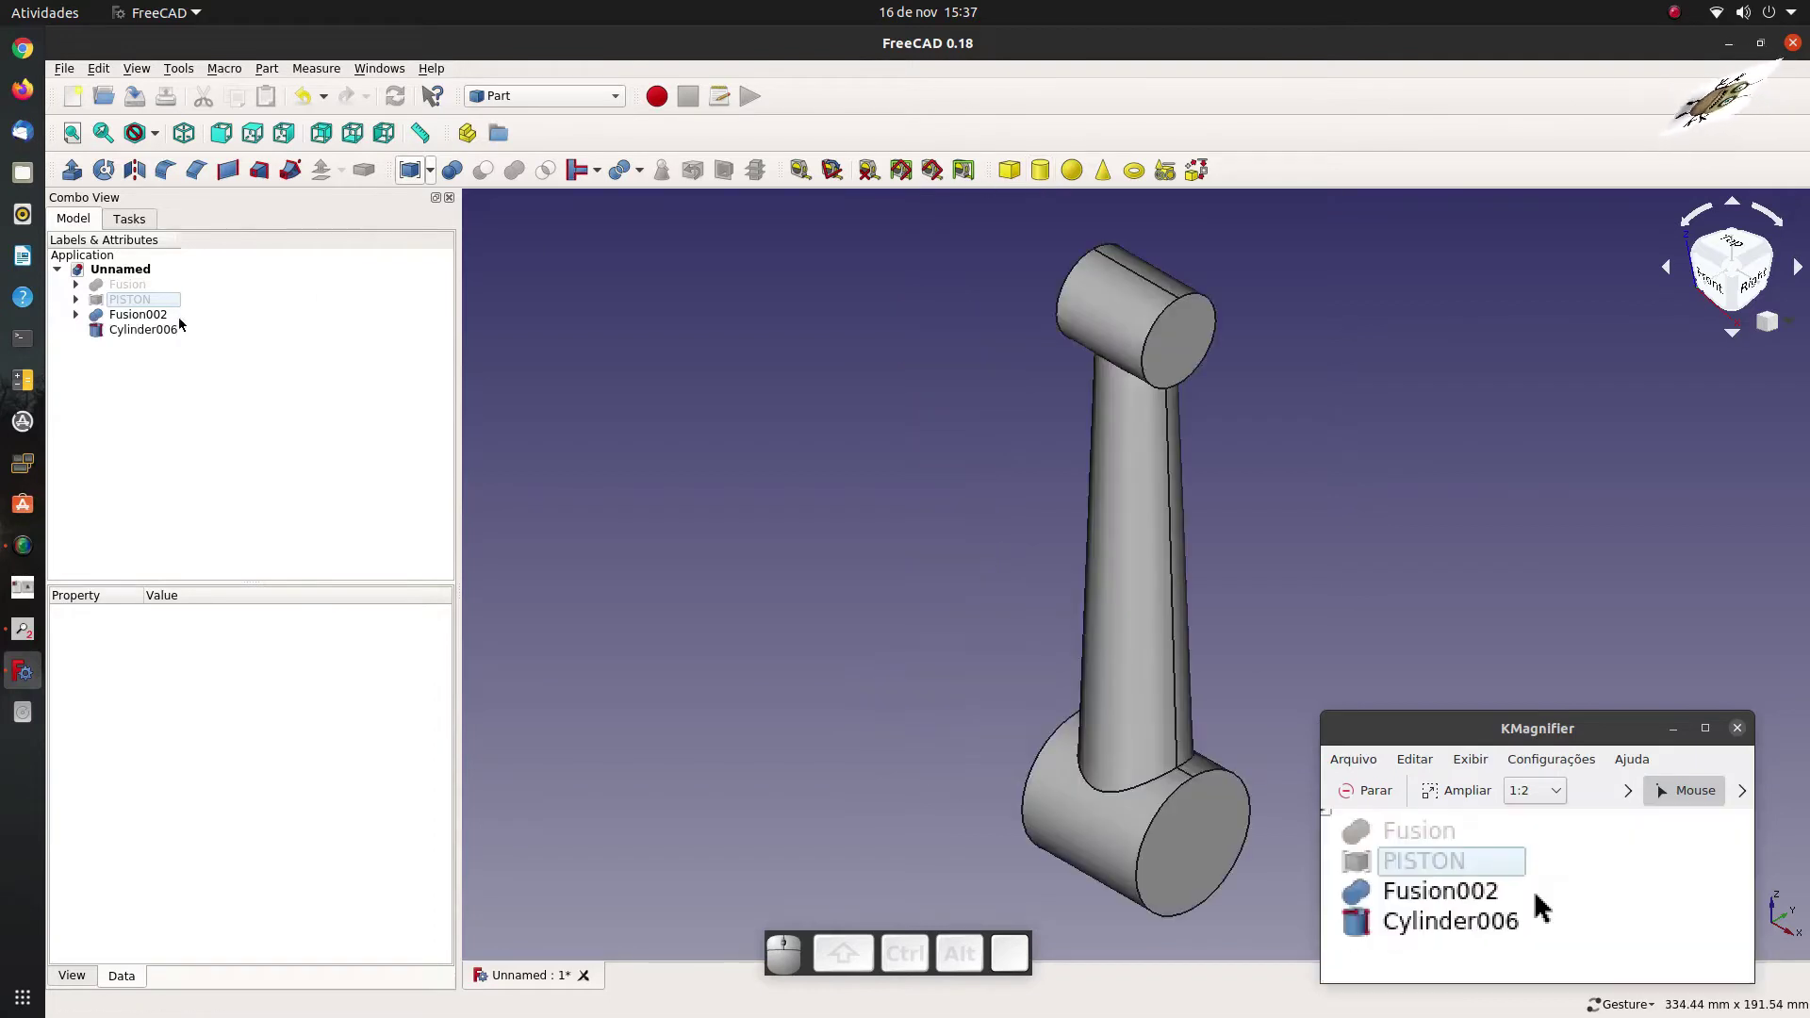
{"action": "left_click", "coordinate": [161, 329]}
{"action": "left_click", "coordinate": [221, 721]}
{"action": "key", "text": "1"}
{"action": "key", "text": "0"}
{"action": "left_click", "coordinate": [188, 743]}
{"action": "key", "text": "1"}
{"action": "key", "text": "0"}
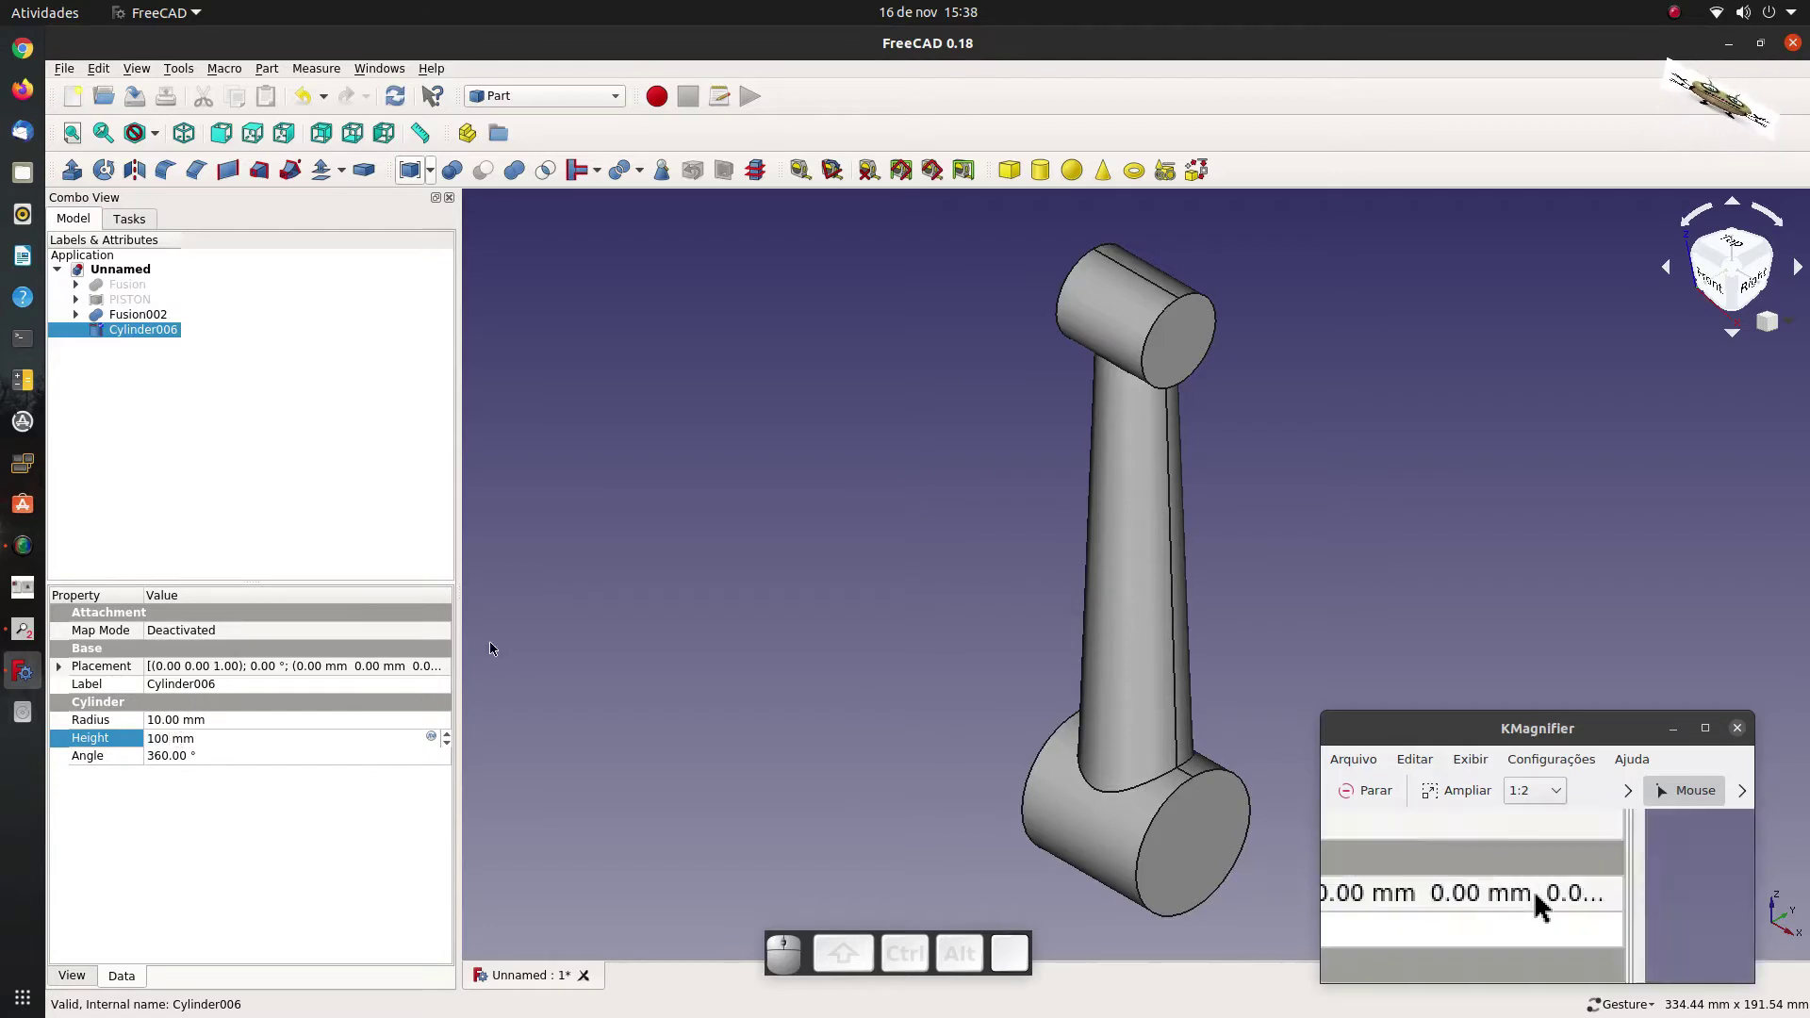
Rotate Cylinder006 90° and move it through the rod's small-end boss with Transform.
{"action": "left_click", "coordinate": [592, 623]}
{"action": "left_click", "coordinate": [152, 335]}
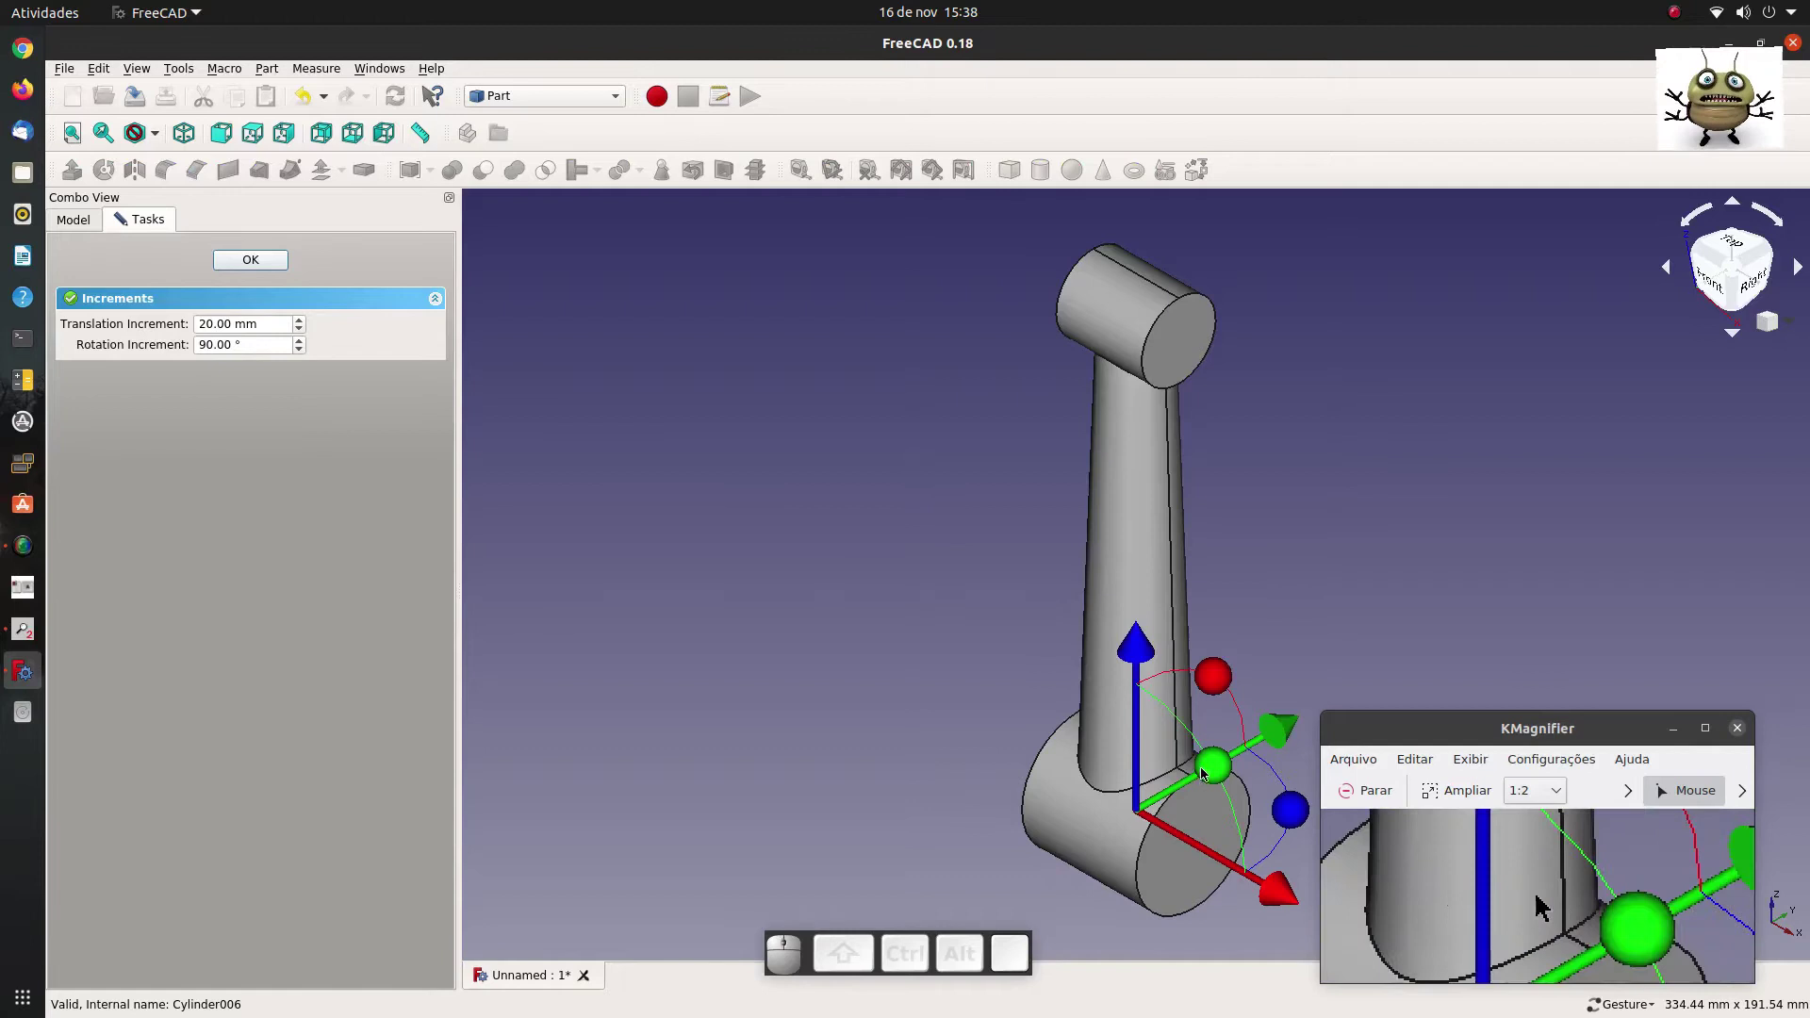
{"action": "left_click_drag", "start_coordinate": [1209, 768], "coordinate": [1010, 751]}
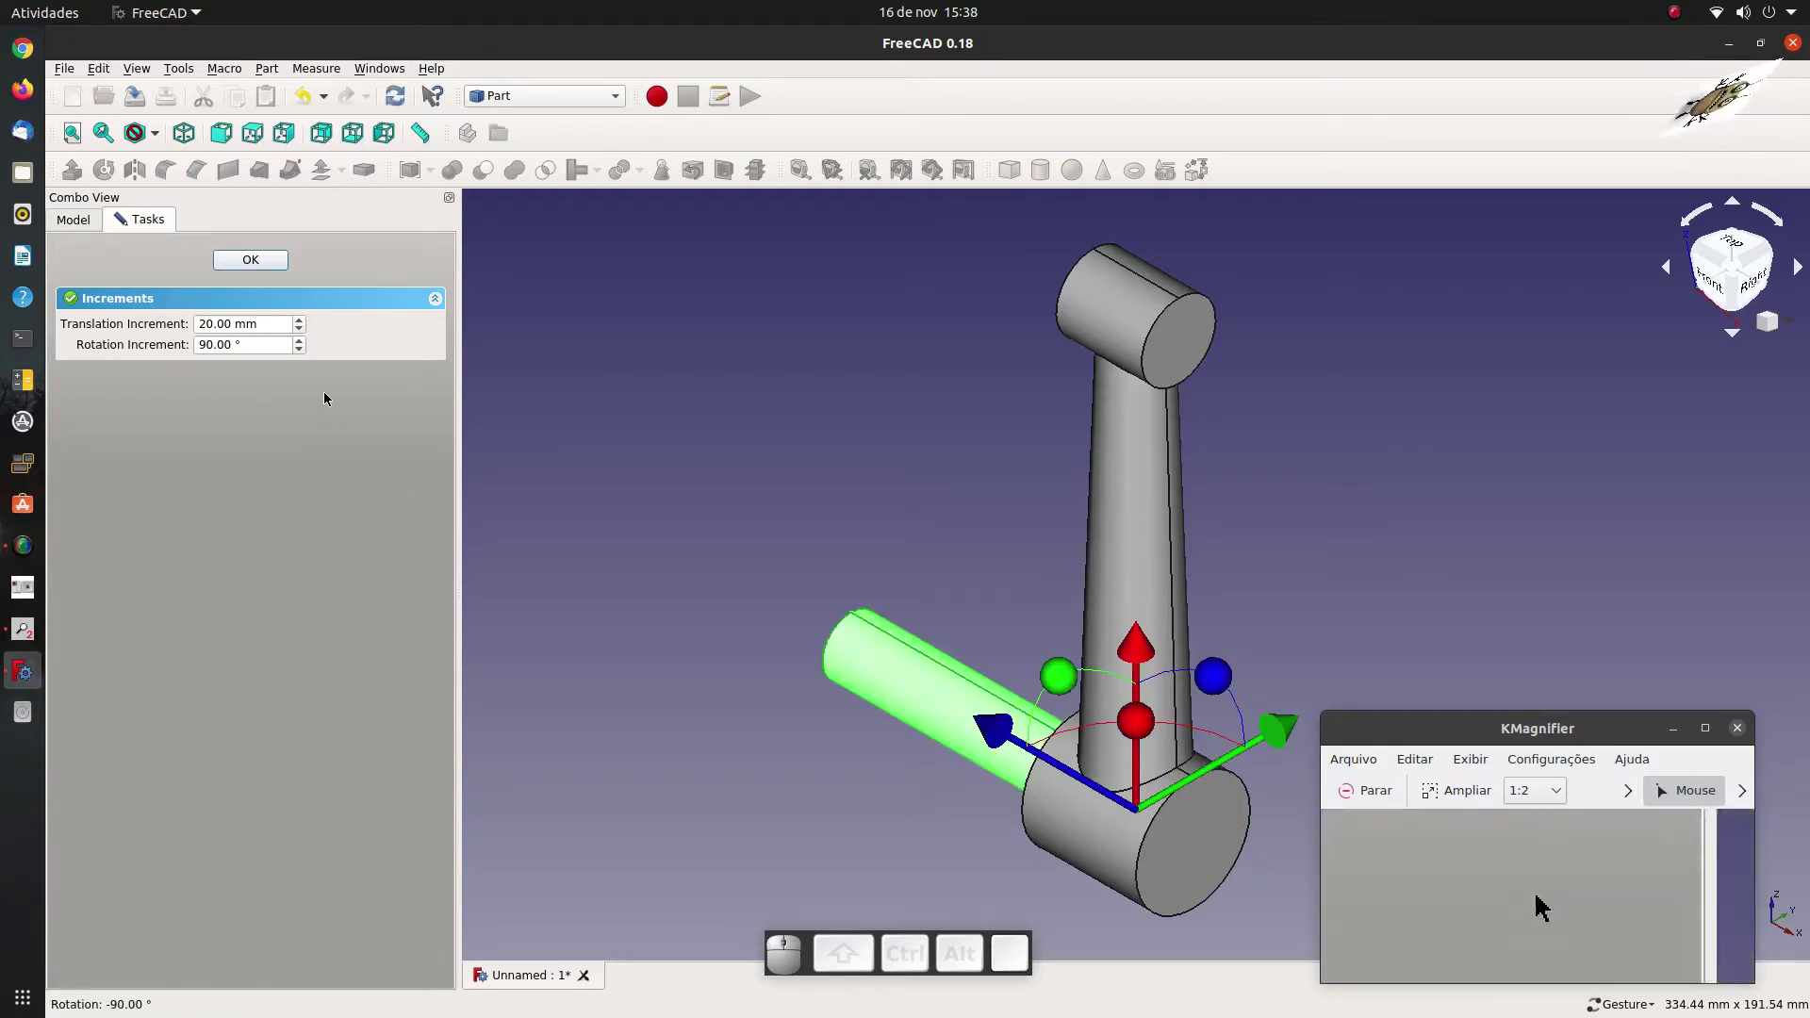
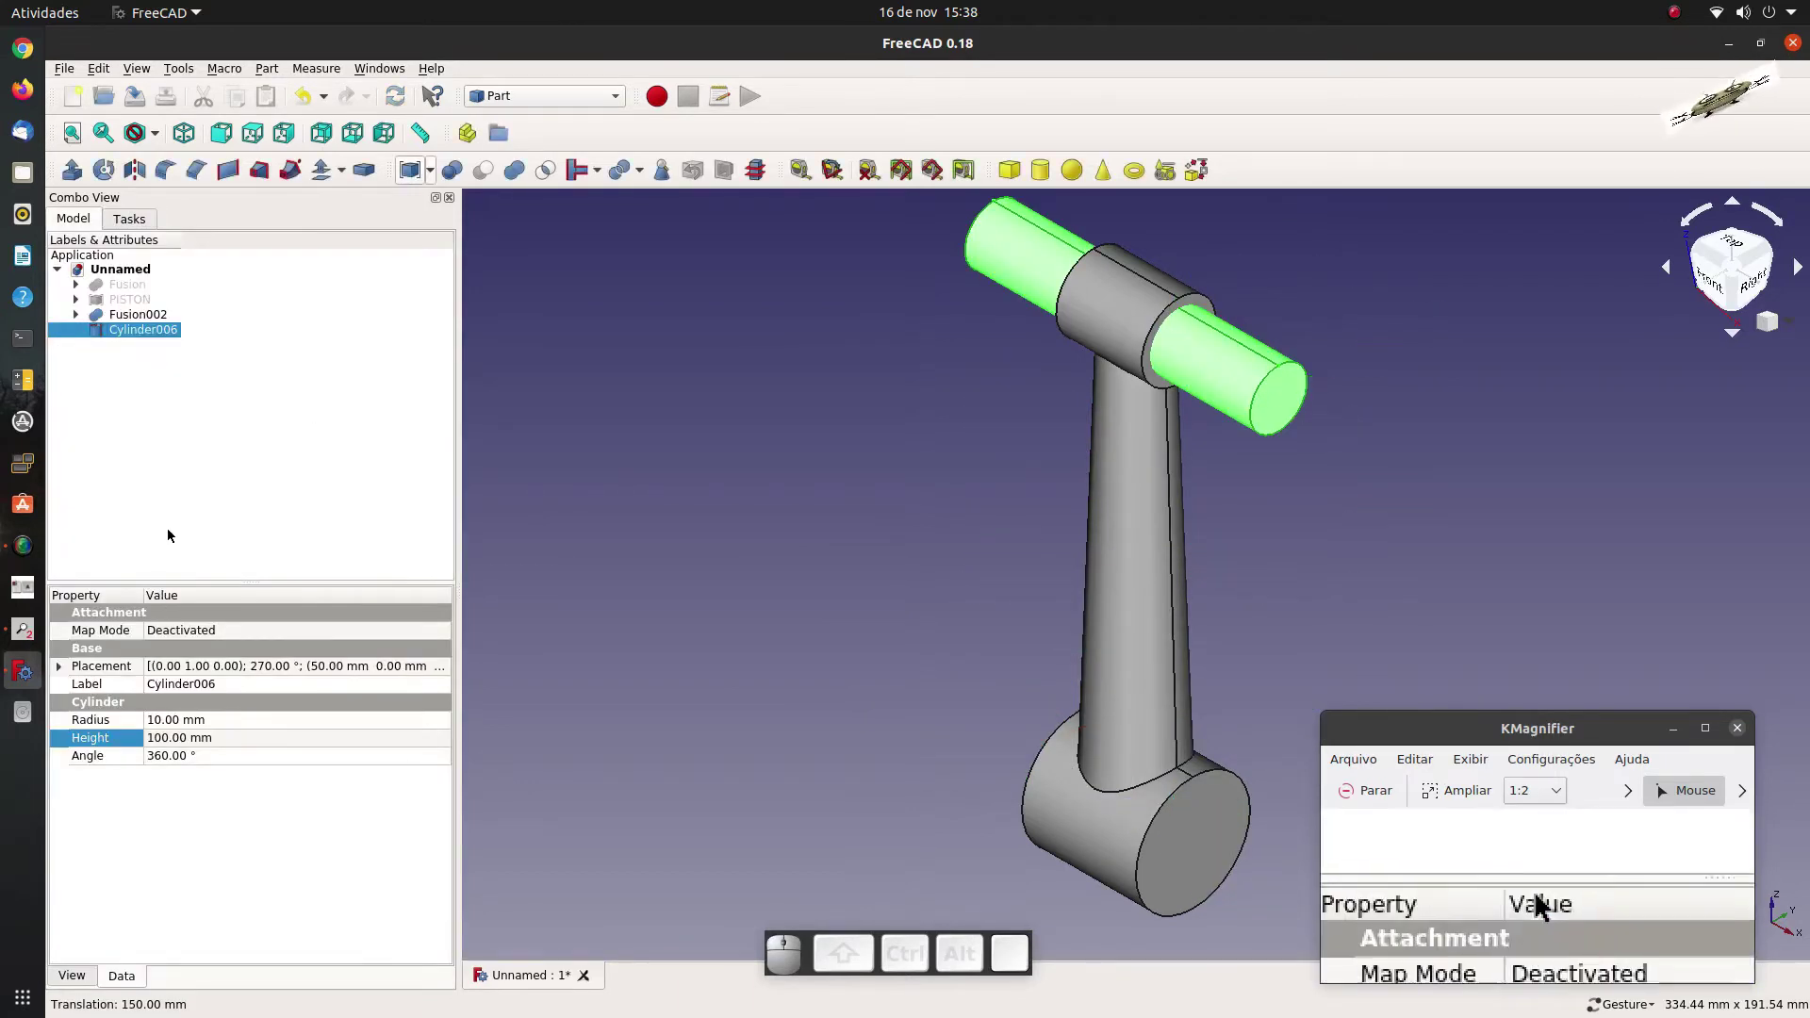
{"action": "left_click", "coordinate": [180, 480]}
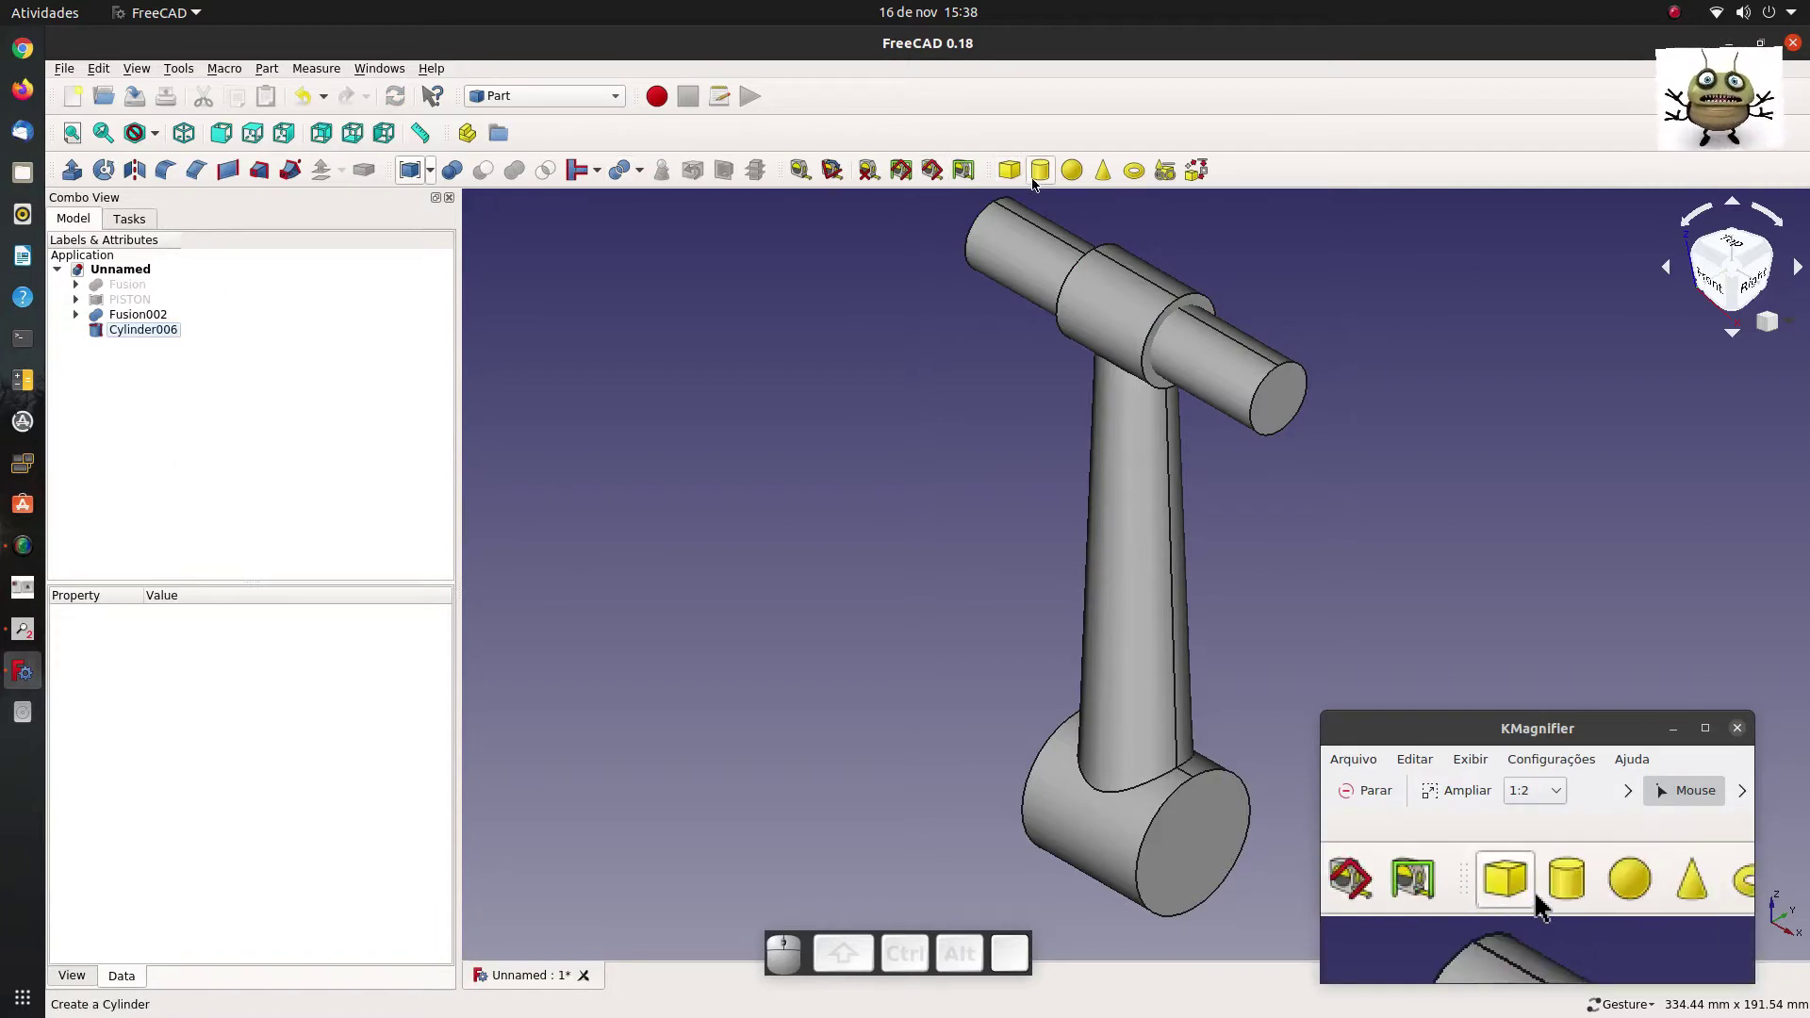
Add Cylinder007 with a 15 mm radius and 100 mm height.
{"action": "left_click", "coordinate": [1037, 181]}
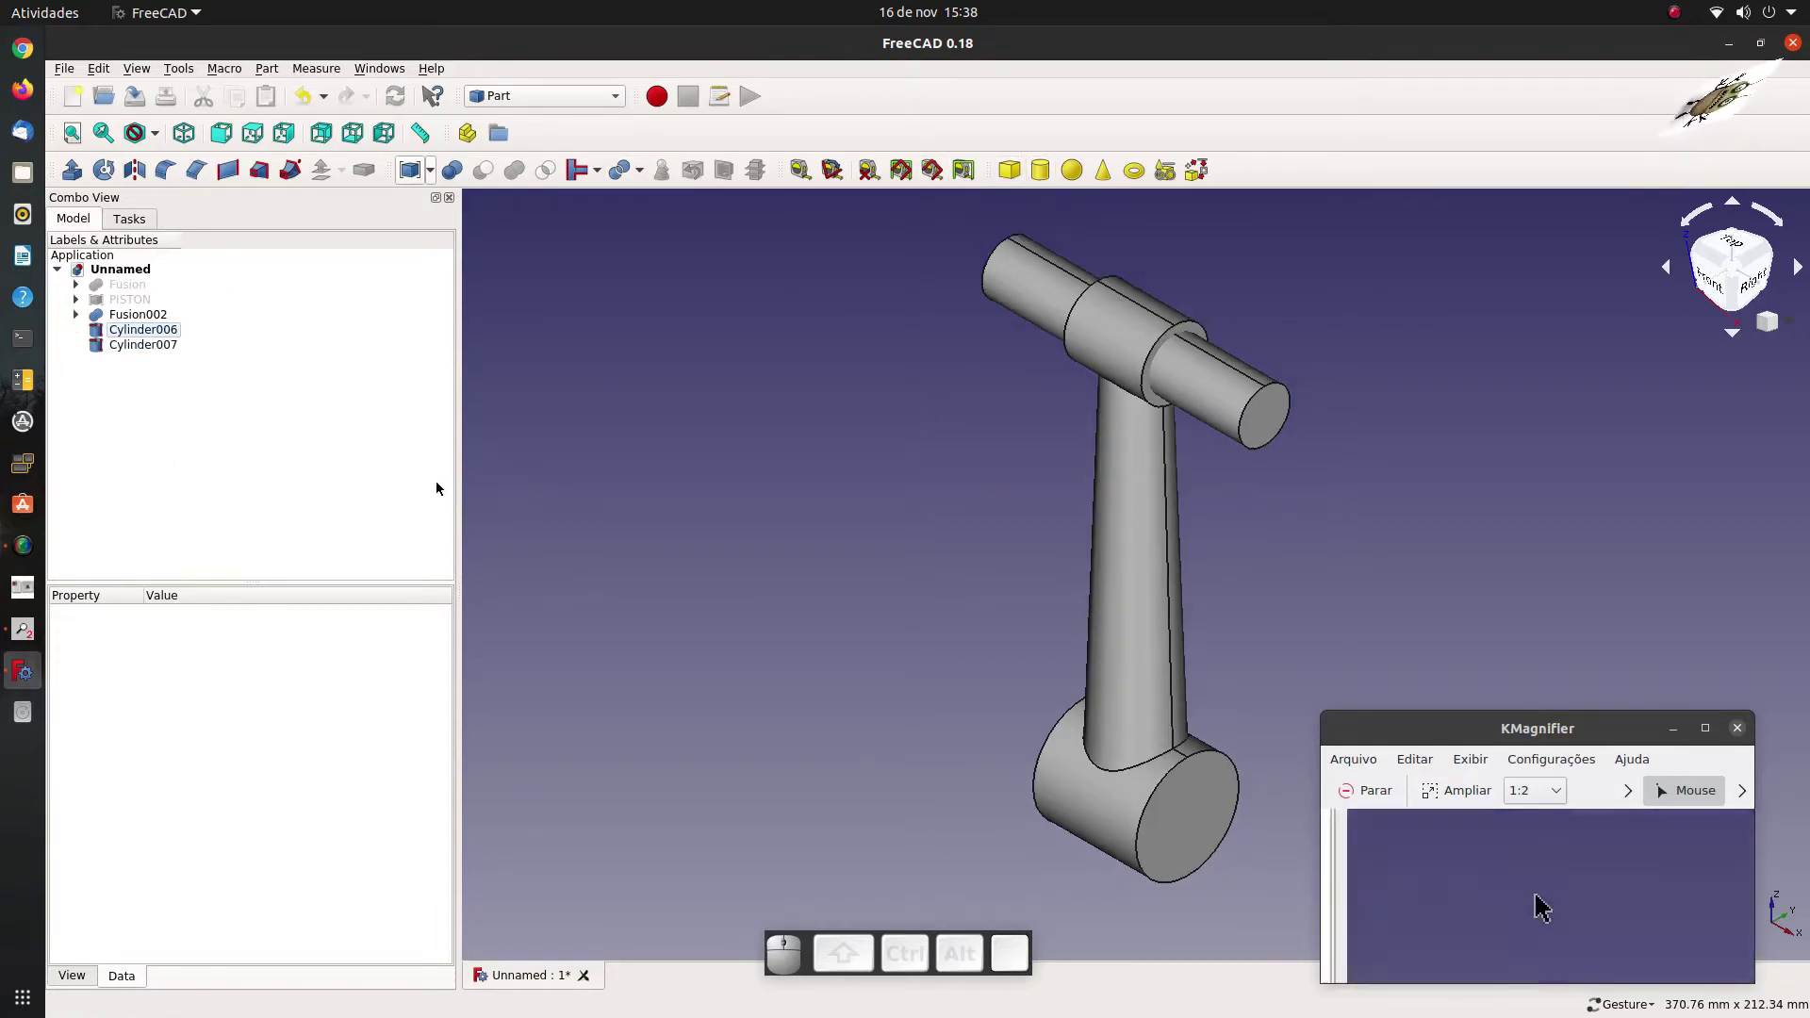
{"action": "left_click", "coordinate": [129, 351]}
{"action": "left_click", "coordinate": [200, 727]}
{"action": "key", "text": "1"}
{"action": "key", "text": "5"}
{"action": "left_click", "coordinate": [192, 743]}
{"action": "key", "text": "1"}
{"action": "key", "text": "0"}
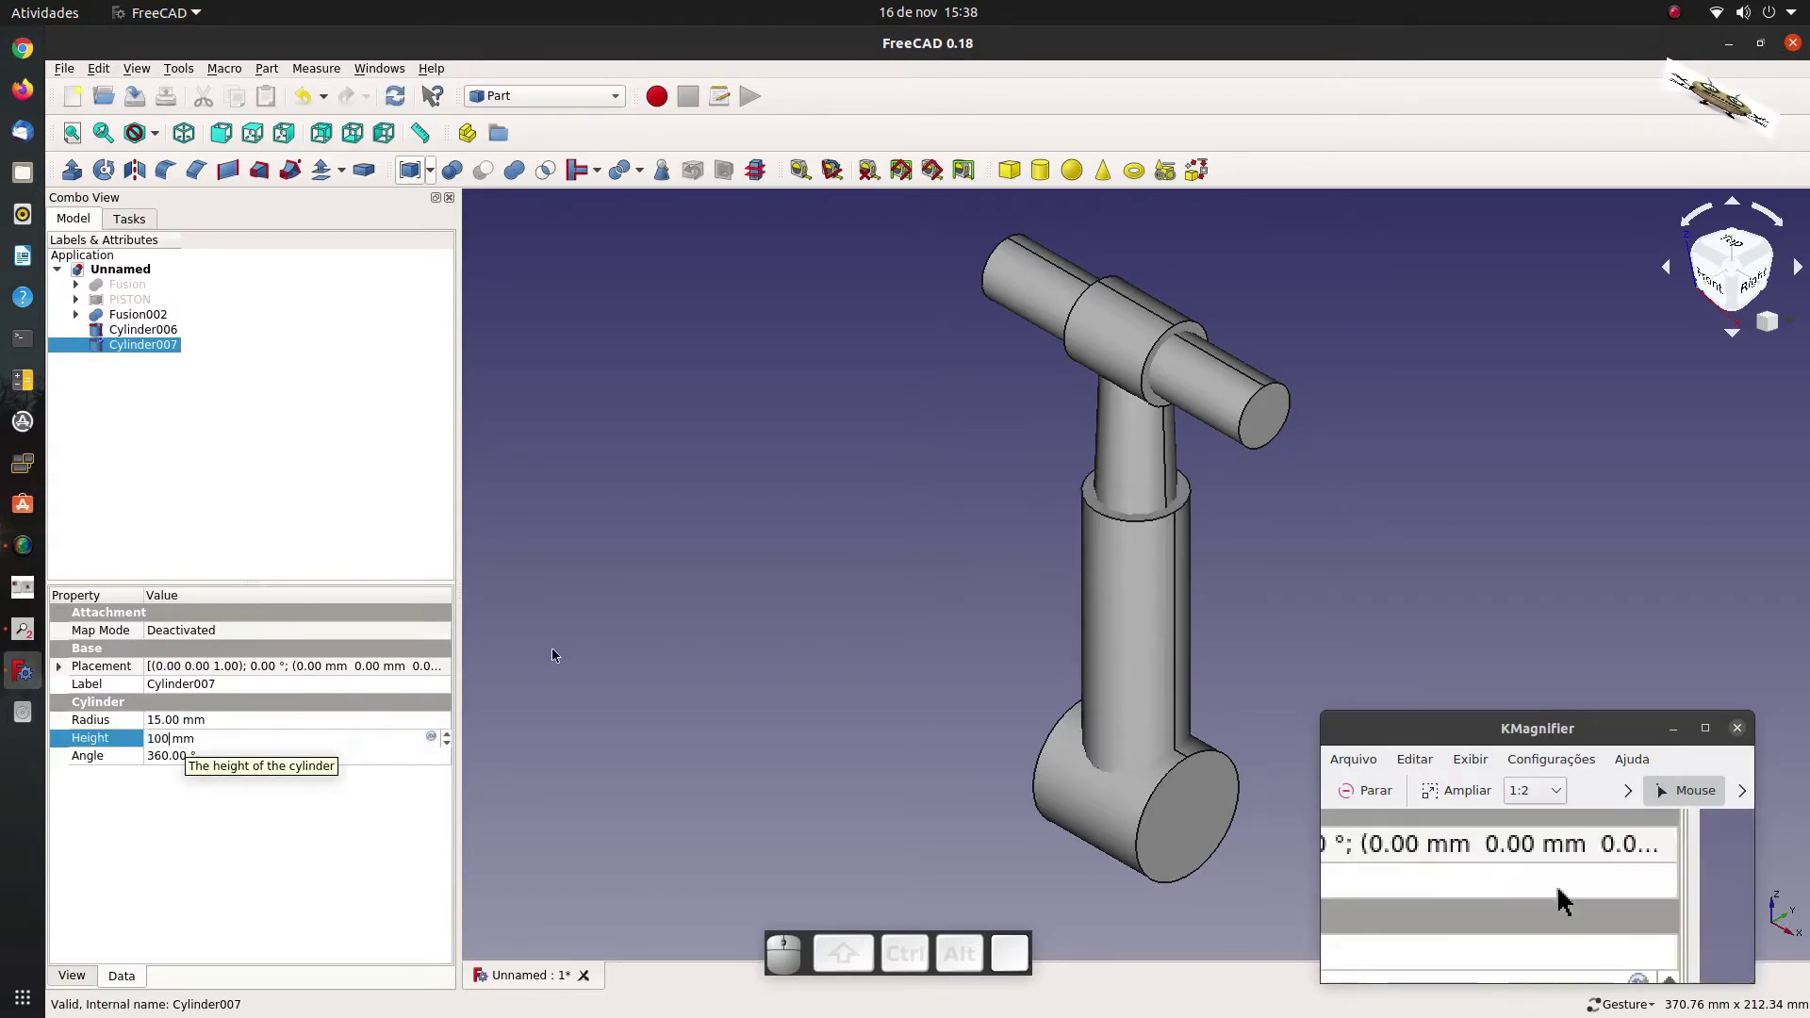
Turn Cylinder007 on its side and move it through the rod's big end.
{"action": "left_click", "coordinate": [687, 620]}
{"action": "left_click", "coordinate": [141, 345]}
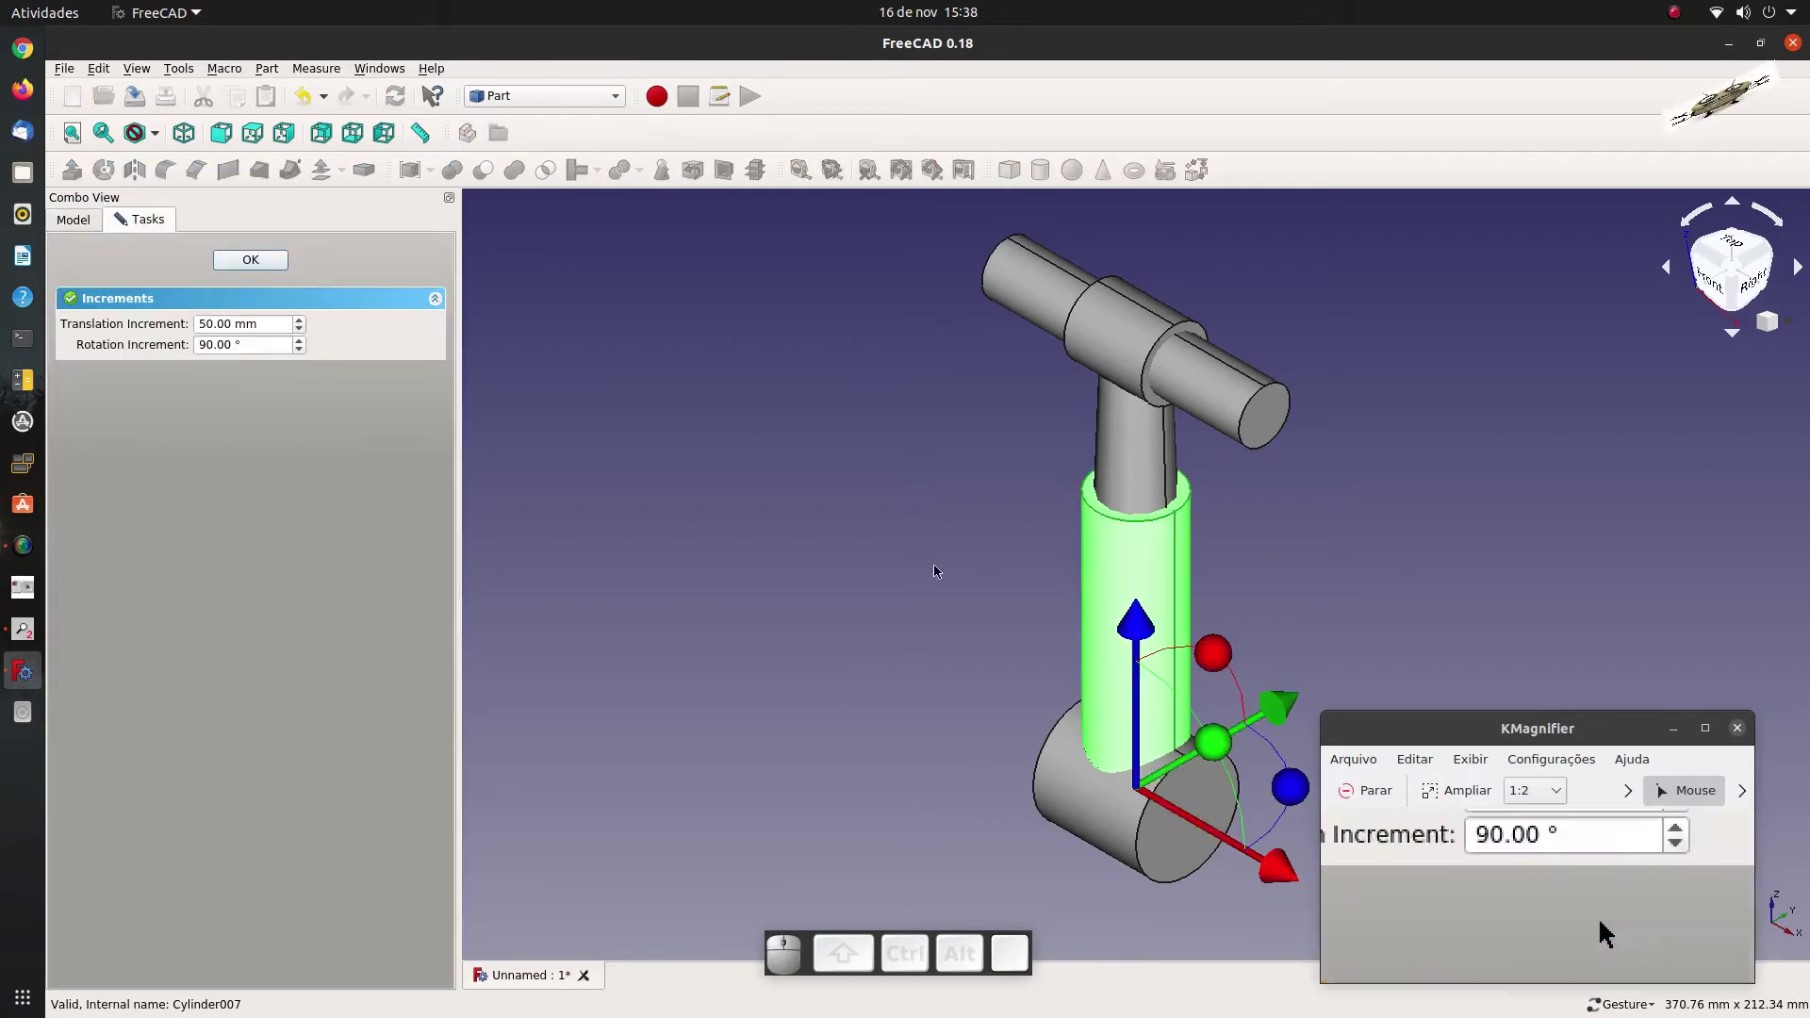
{"action": "left_click_drag", "start_coordinate": [1217, 741], "coordinate": [1021, 711]}
{"action": "left_click_drag", "start_coordinate": [1004, 702], "coordinate": [771, 618]}
{"action": "scroll", "scroll_direction": "down", "scroll_amount": 3}
{"action": "left_click", "coordinate": [263, 267]}
{"action": "left_click_drag", "start_coordinate": [149, 382], "coordinate": [620, 137]}
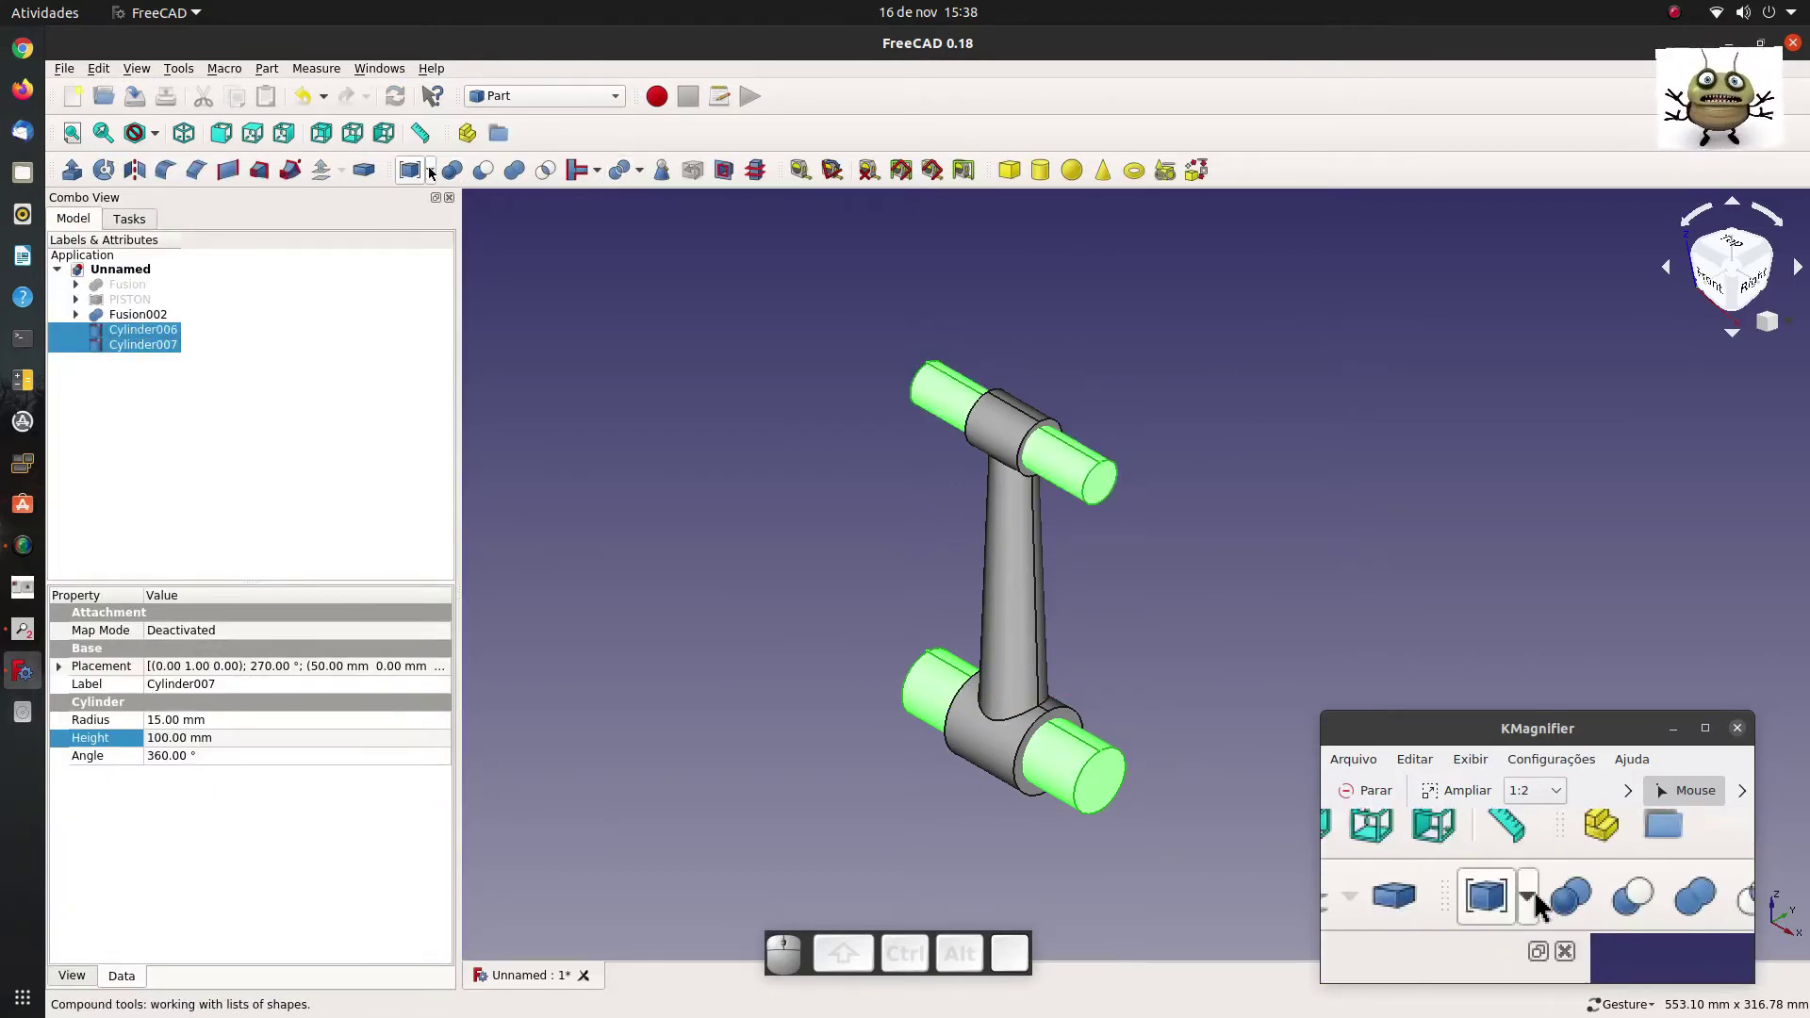
Combine the two pins into Compound002, then select Fusion002 together with Compound002.
{"action": "left_click", "coordinate": [437, 173]}
{"action": "left_click", "coordinate": [446, 197]}
{"action": "left_click", "coordinate": [133, 314]}
{"action": "left_click", "coordinate": [160, 335]}
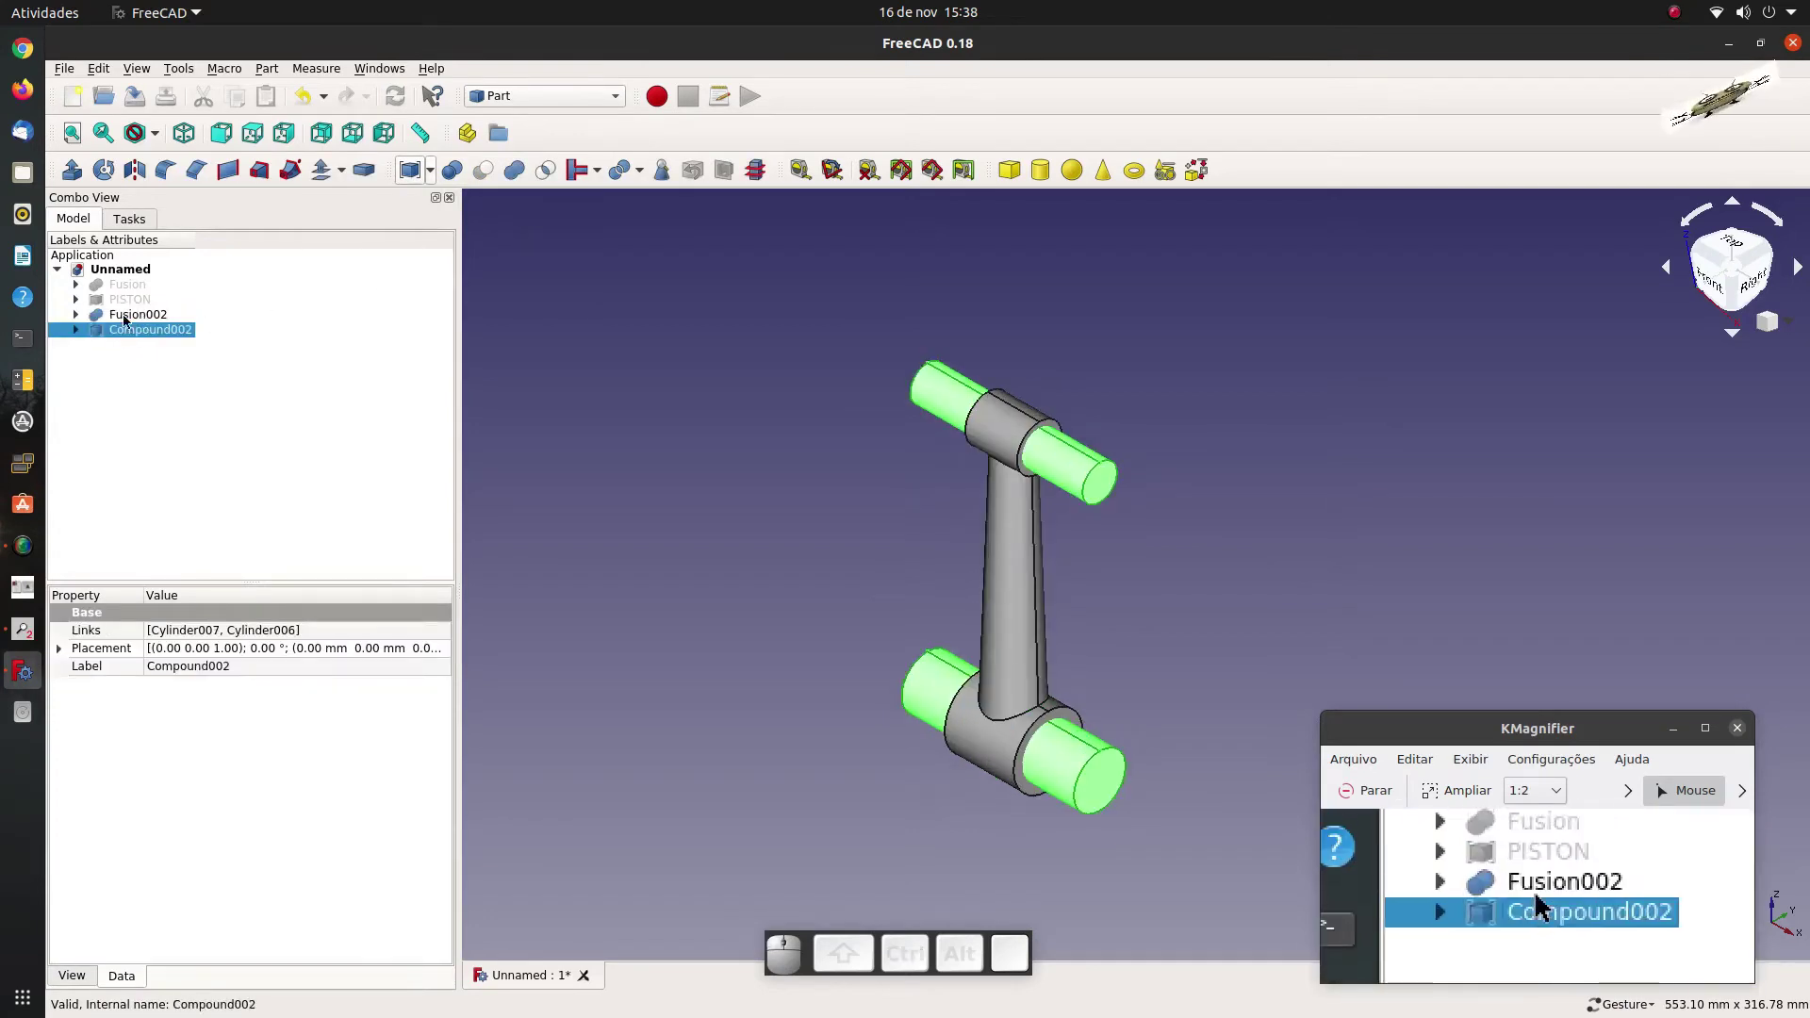
{"action": "left_click", "coordinate": [124, 313]}
{"action": "left_click", "coordinate": [132, 334]}
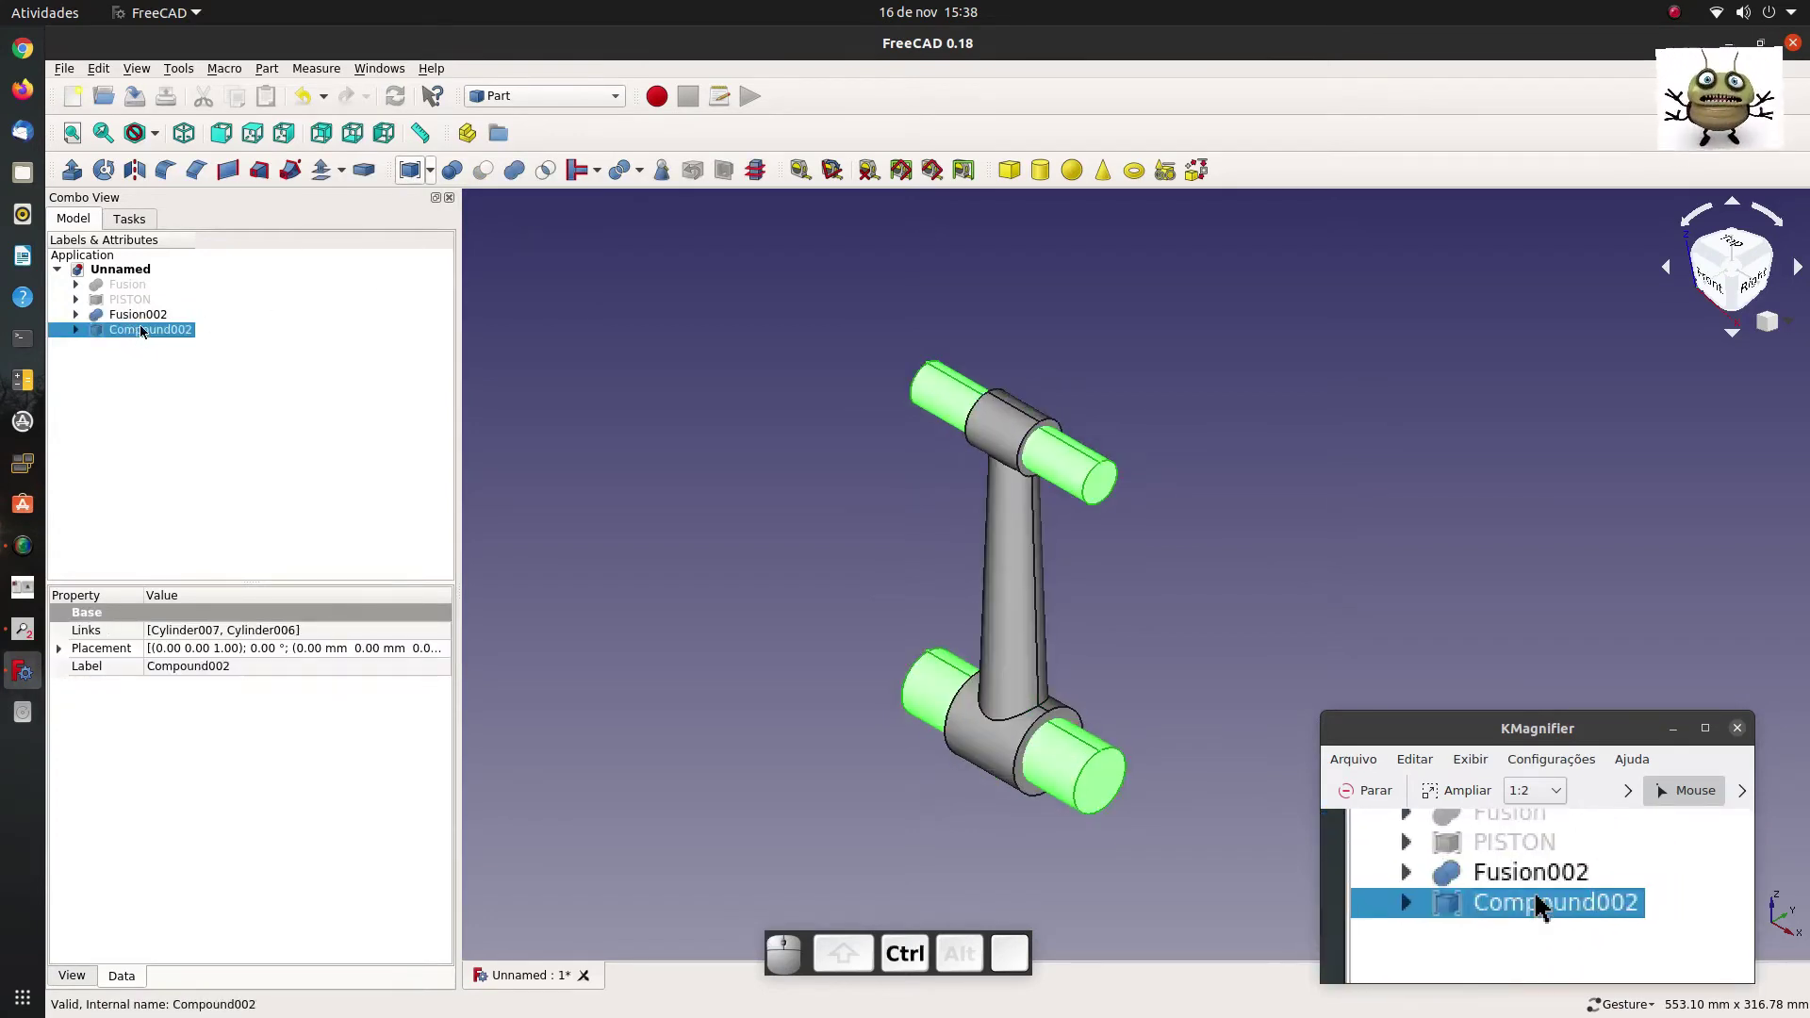
{"action": "left_click", "coordinate": [140, 374]}
{"action": "left_click", "coordinate": [161, 381]}
{"action": "left_click", "coordinate": [123, 319]}
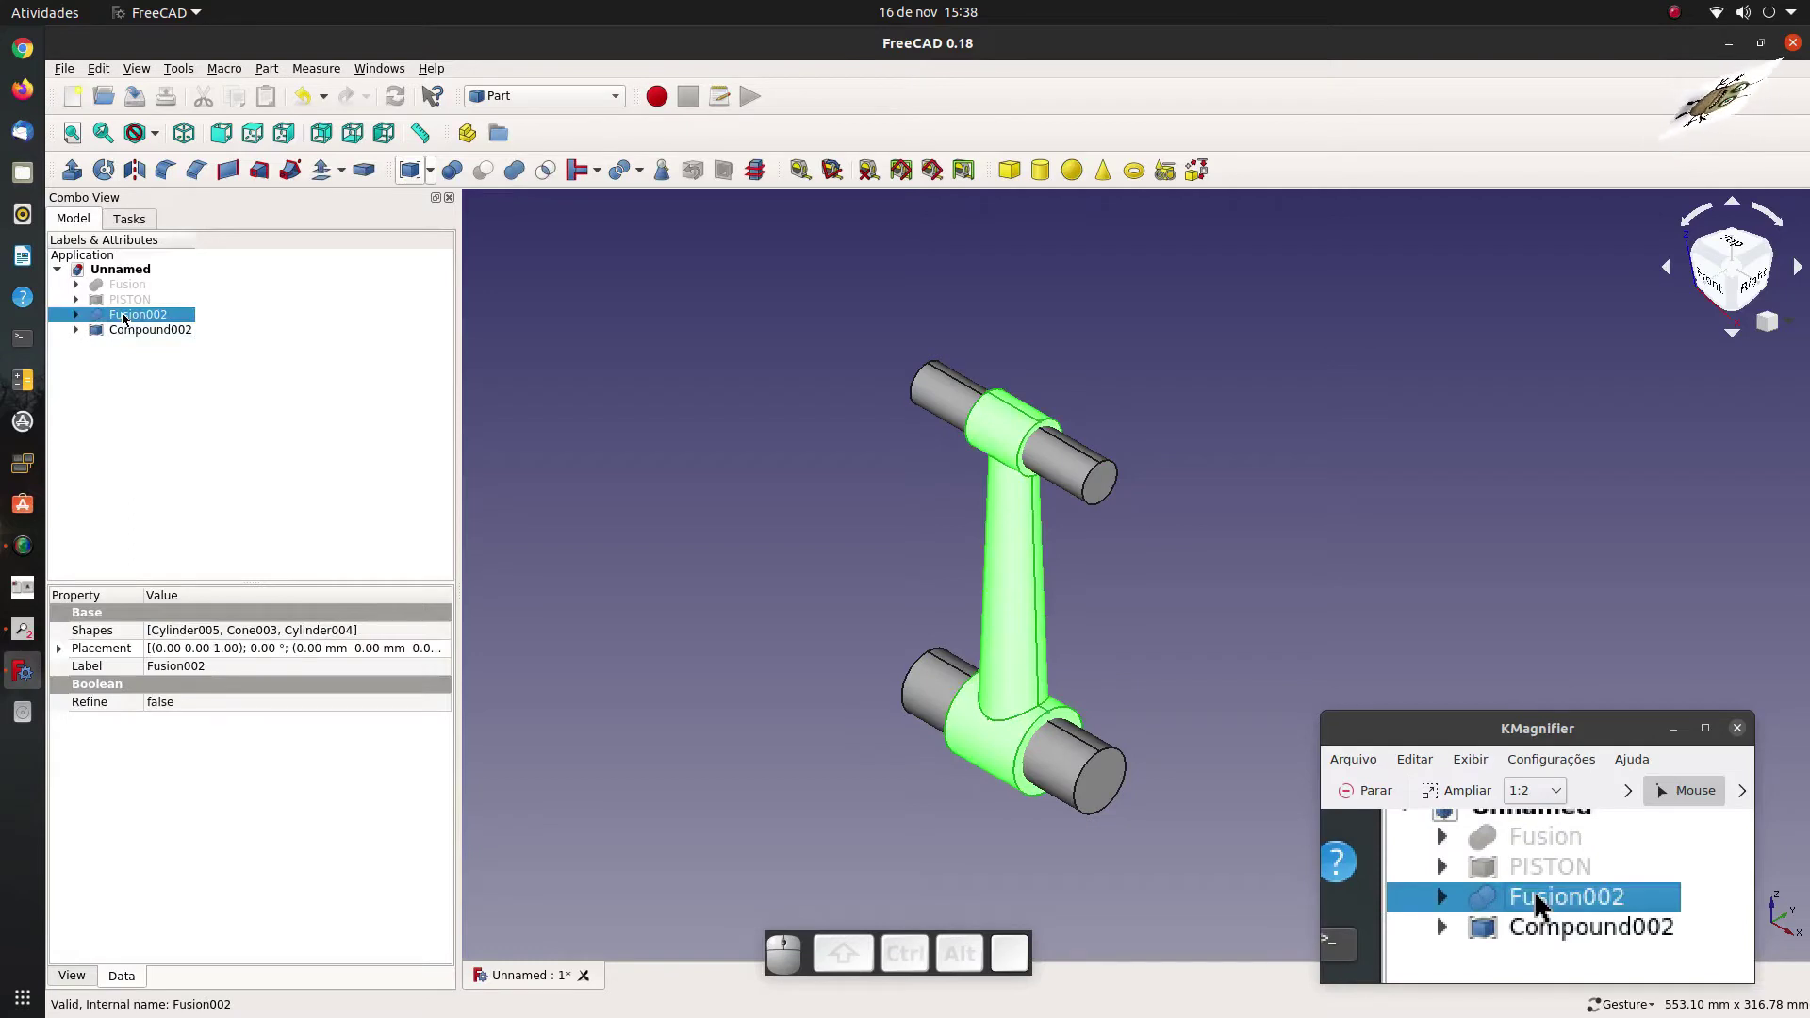
{"action": "left_click", "coordinate": [124, 330]}
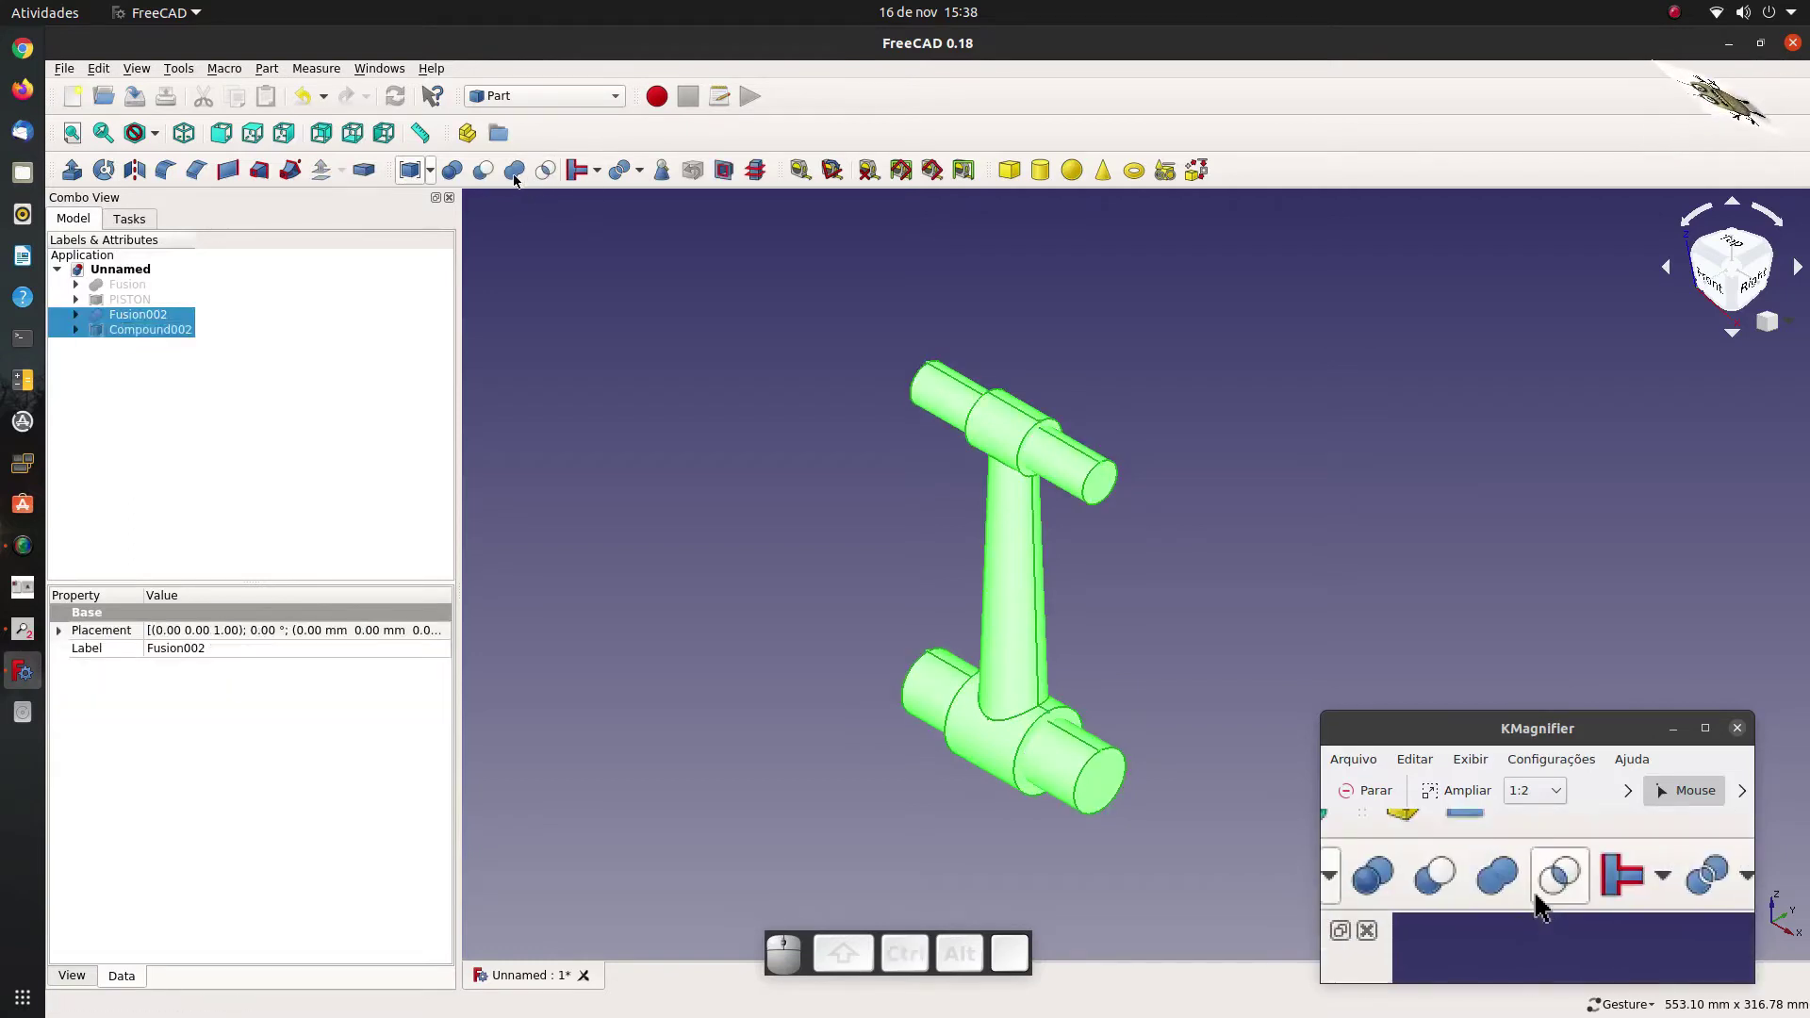
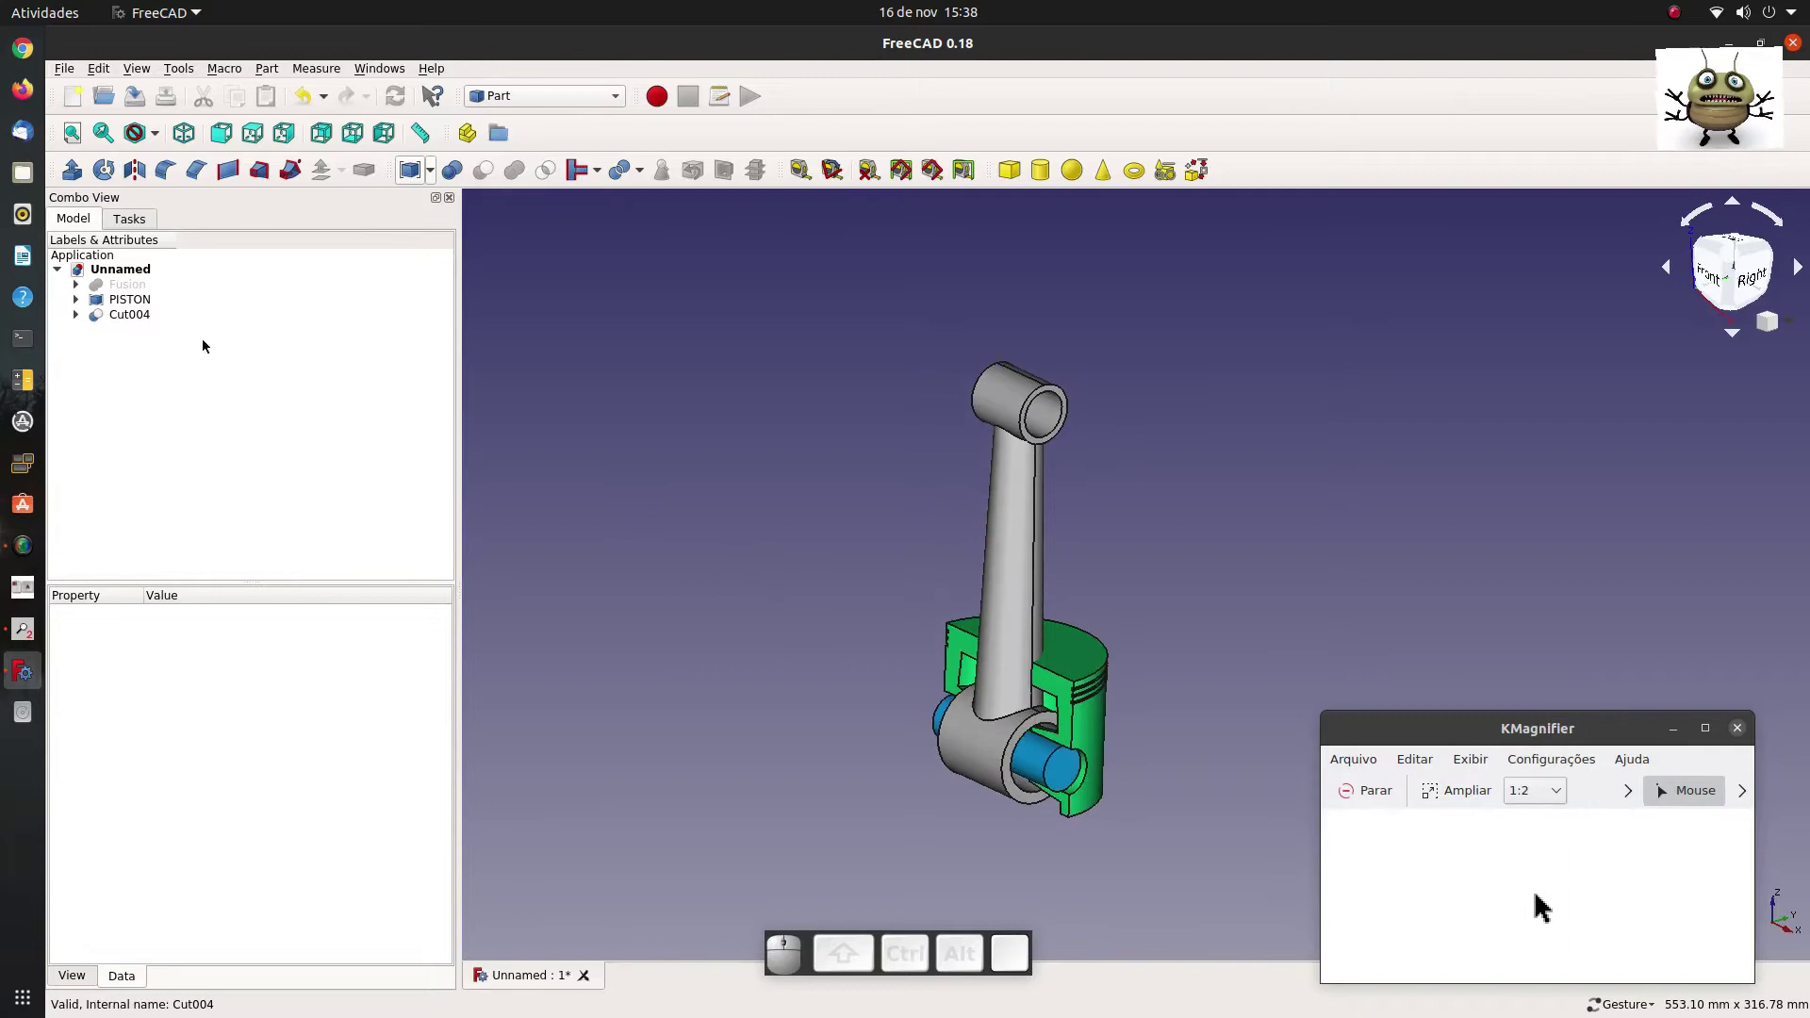
Select the holed connecting rod Cut004 produced by the cut.
{"action": "left_click", "coordinate": [148, 321]}
Set Cut004's shape colour to yellow through its Appearance dialog.
{"action": "right_click", "coordinate": [148, 321]}
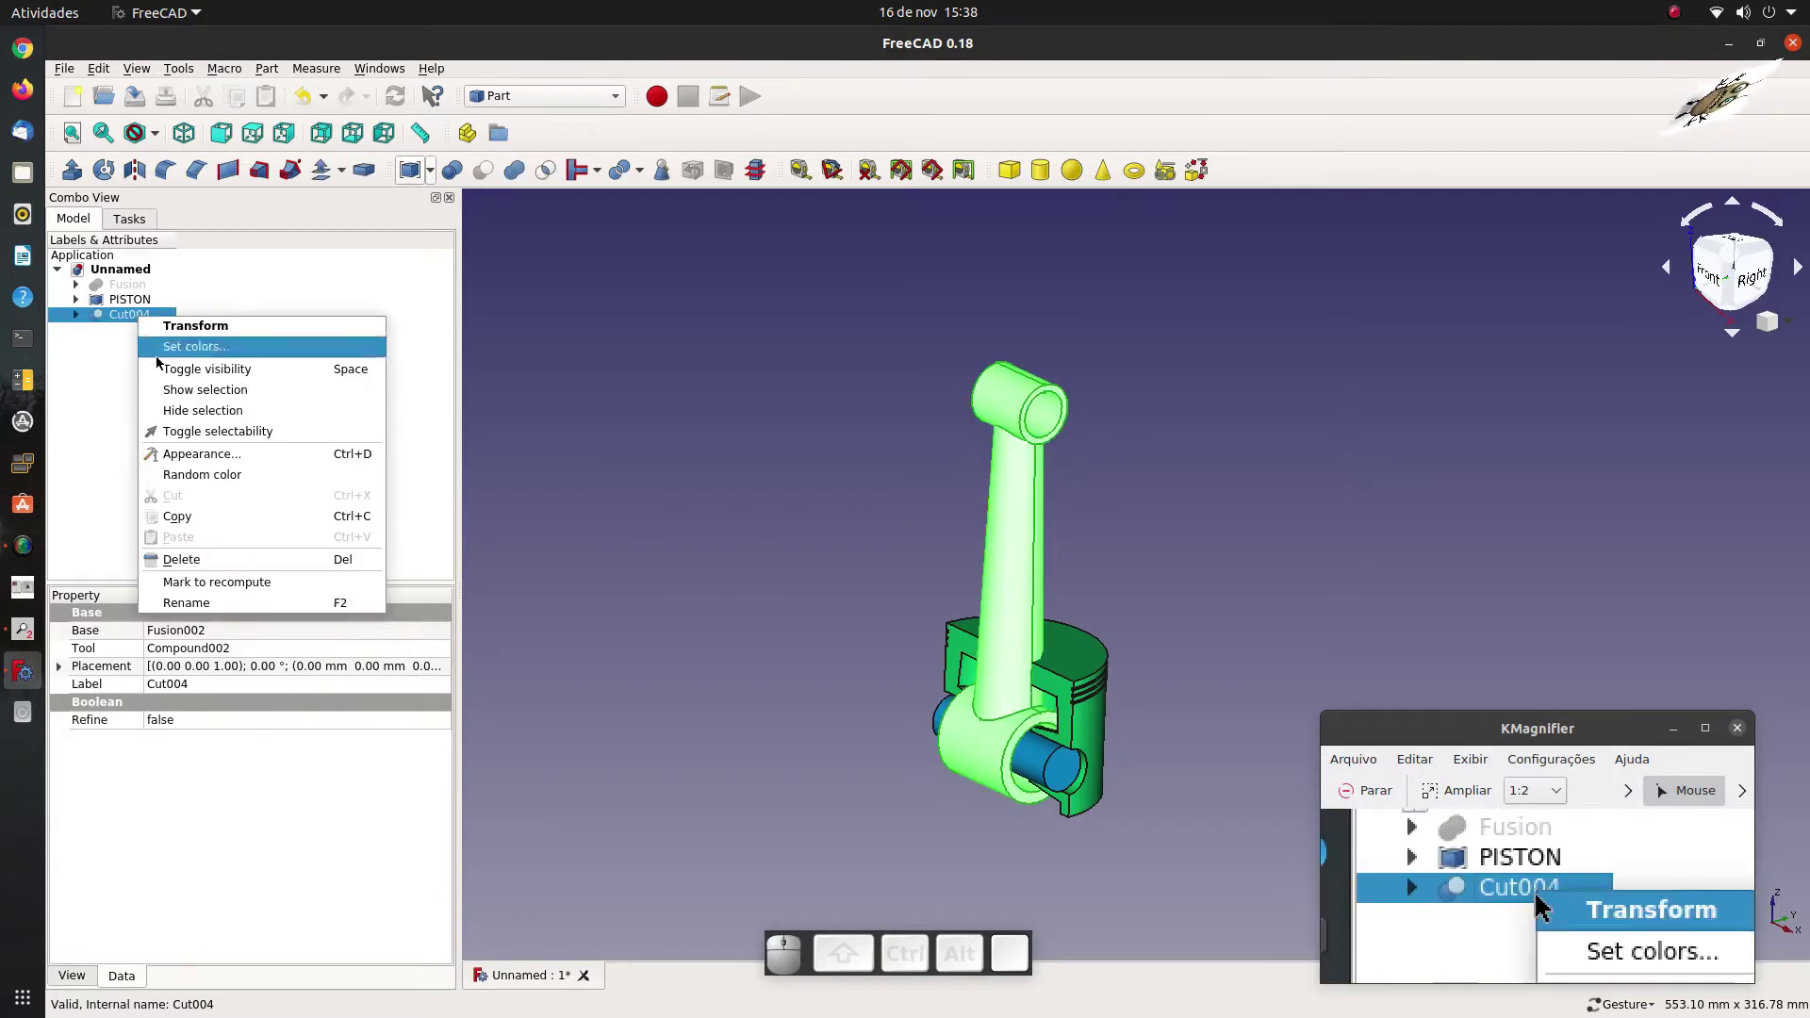
{"action": "left_click", "coordinate": [202, 459]}
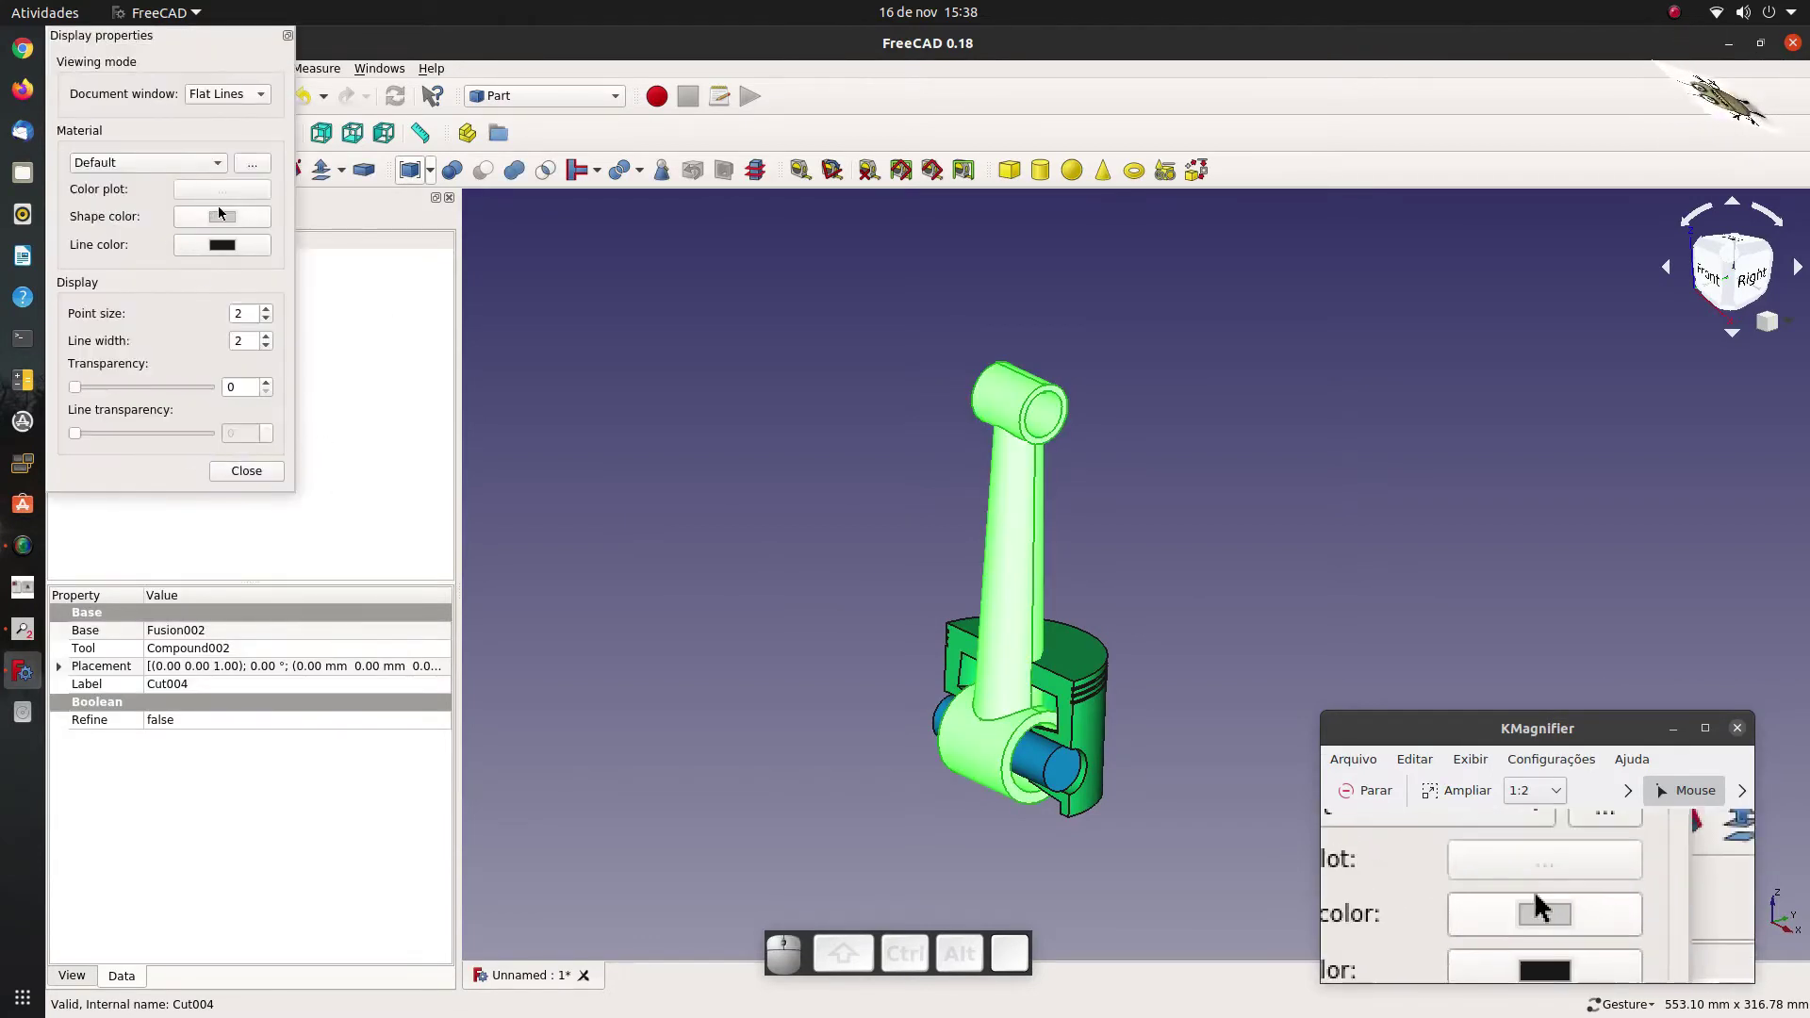
{"action": "left_click", "coordinate": [234, 224]}
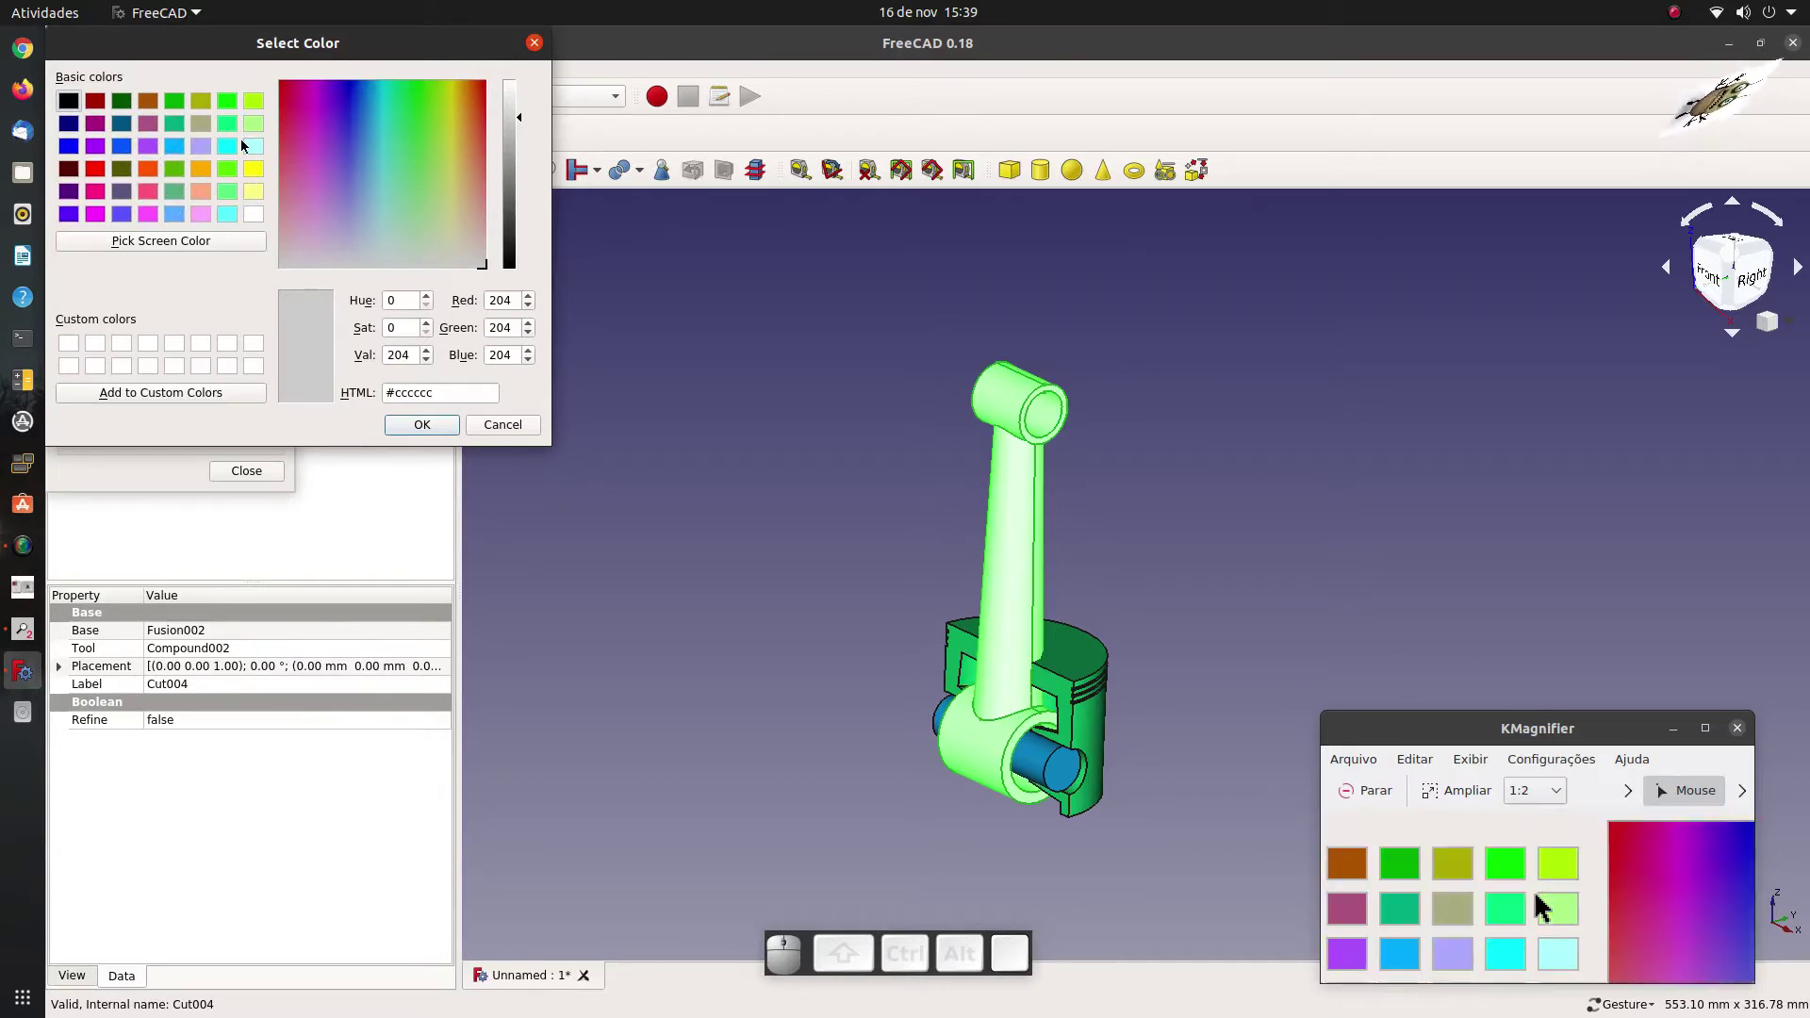
{"action": "left_click", "coordinate": [265, 176]}
{"action": "left_click", "coordinate": [422, 425]}
{"action": "left_click", "coordinate": [706, 550]}
{"action": "left_click_drag", "start_coordinate": [785, 686], "coordinate": [296, 496]}
{"action": "left_click", "coordinate": [253, 476]}
{"action": "left_click", "coordinate": [180, 539]}
{"action": "left_click", "coordinate": [129, 322]}
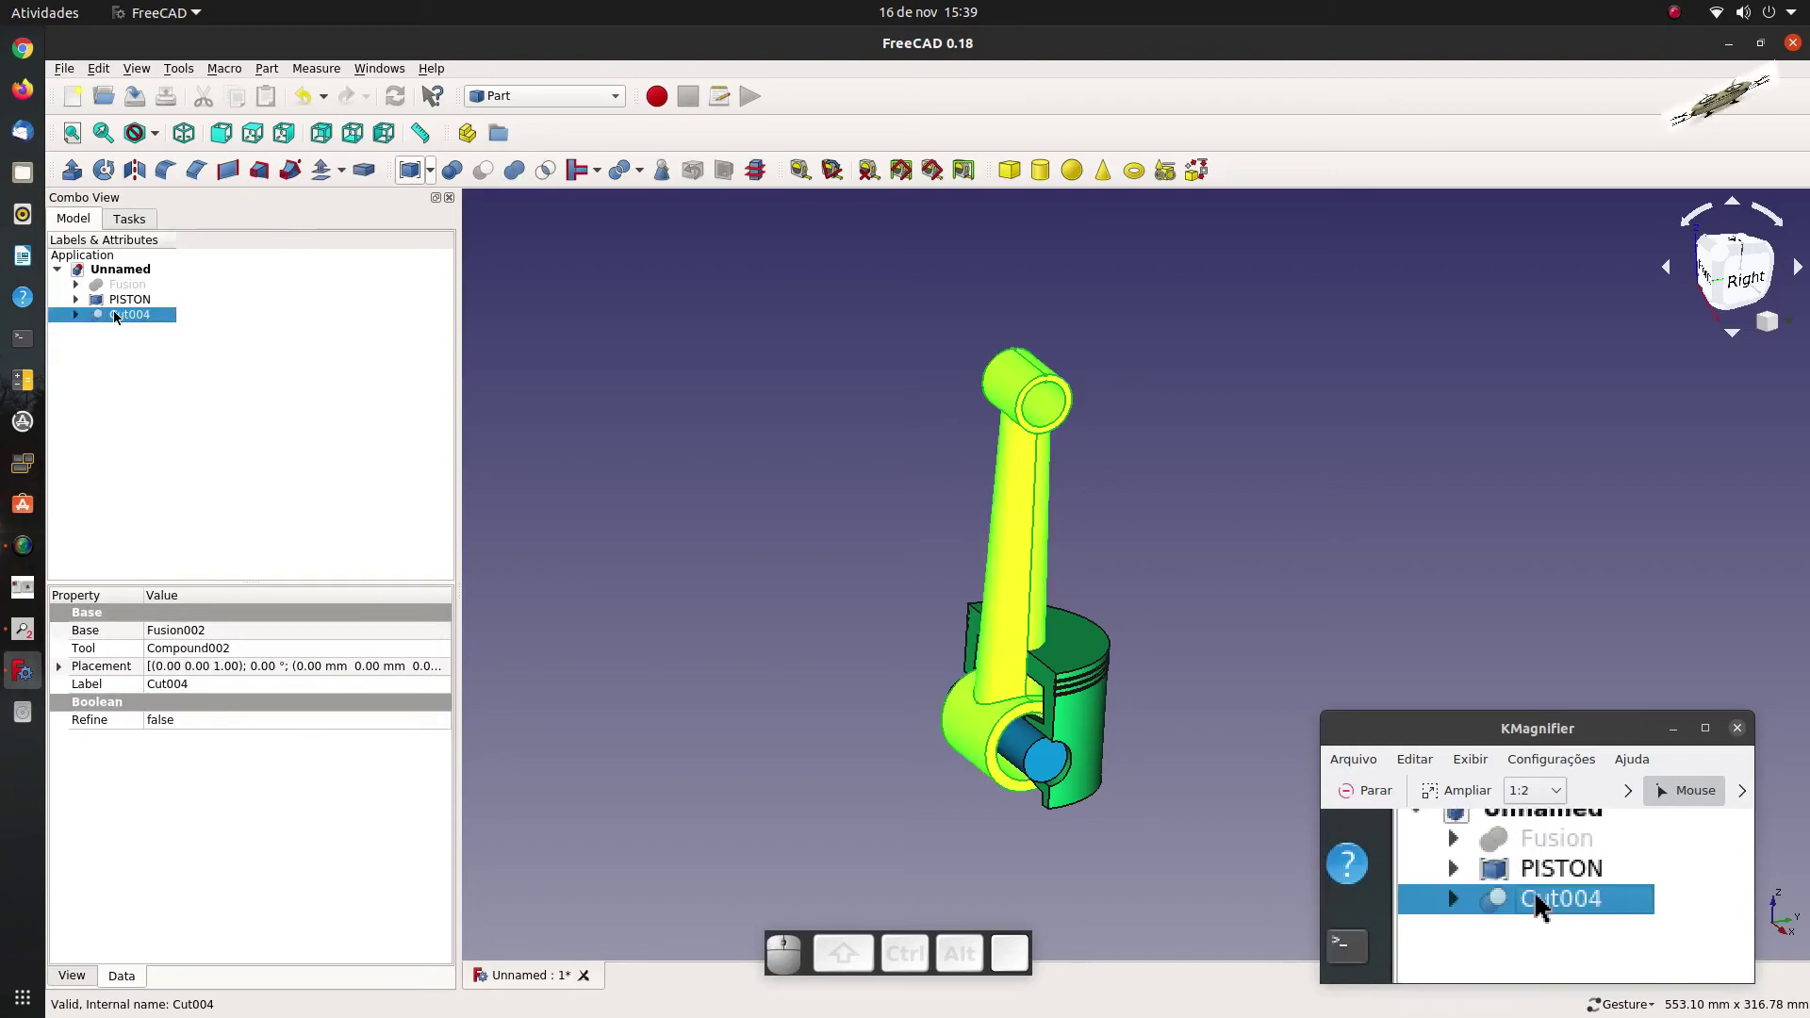
Rename Cut004 to CRANK.
{"action": "key", "text": "F2"}
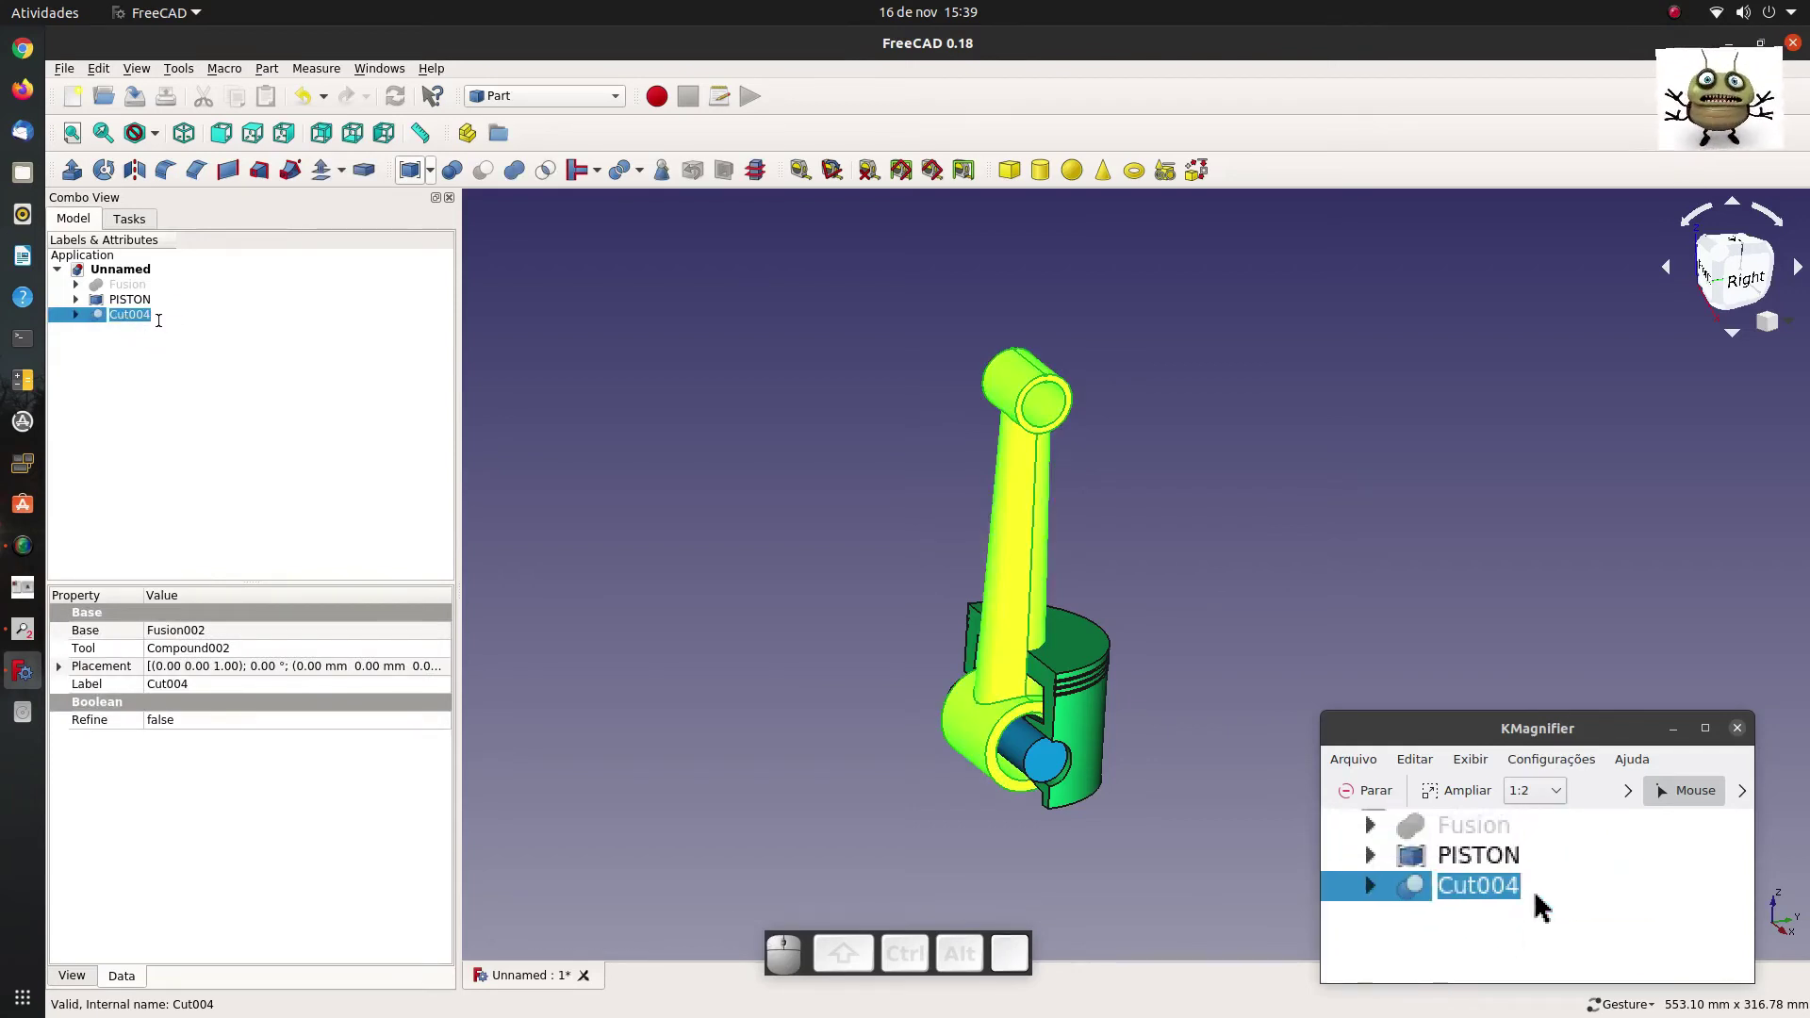
{"action": "key", "text": "c"}
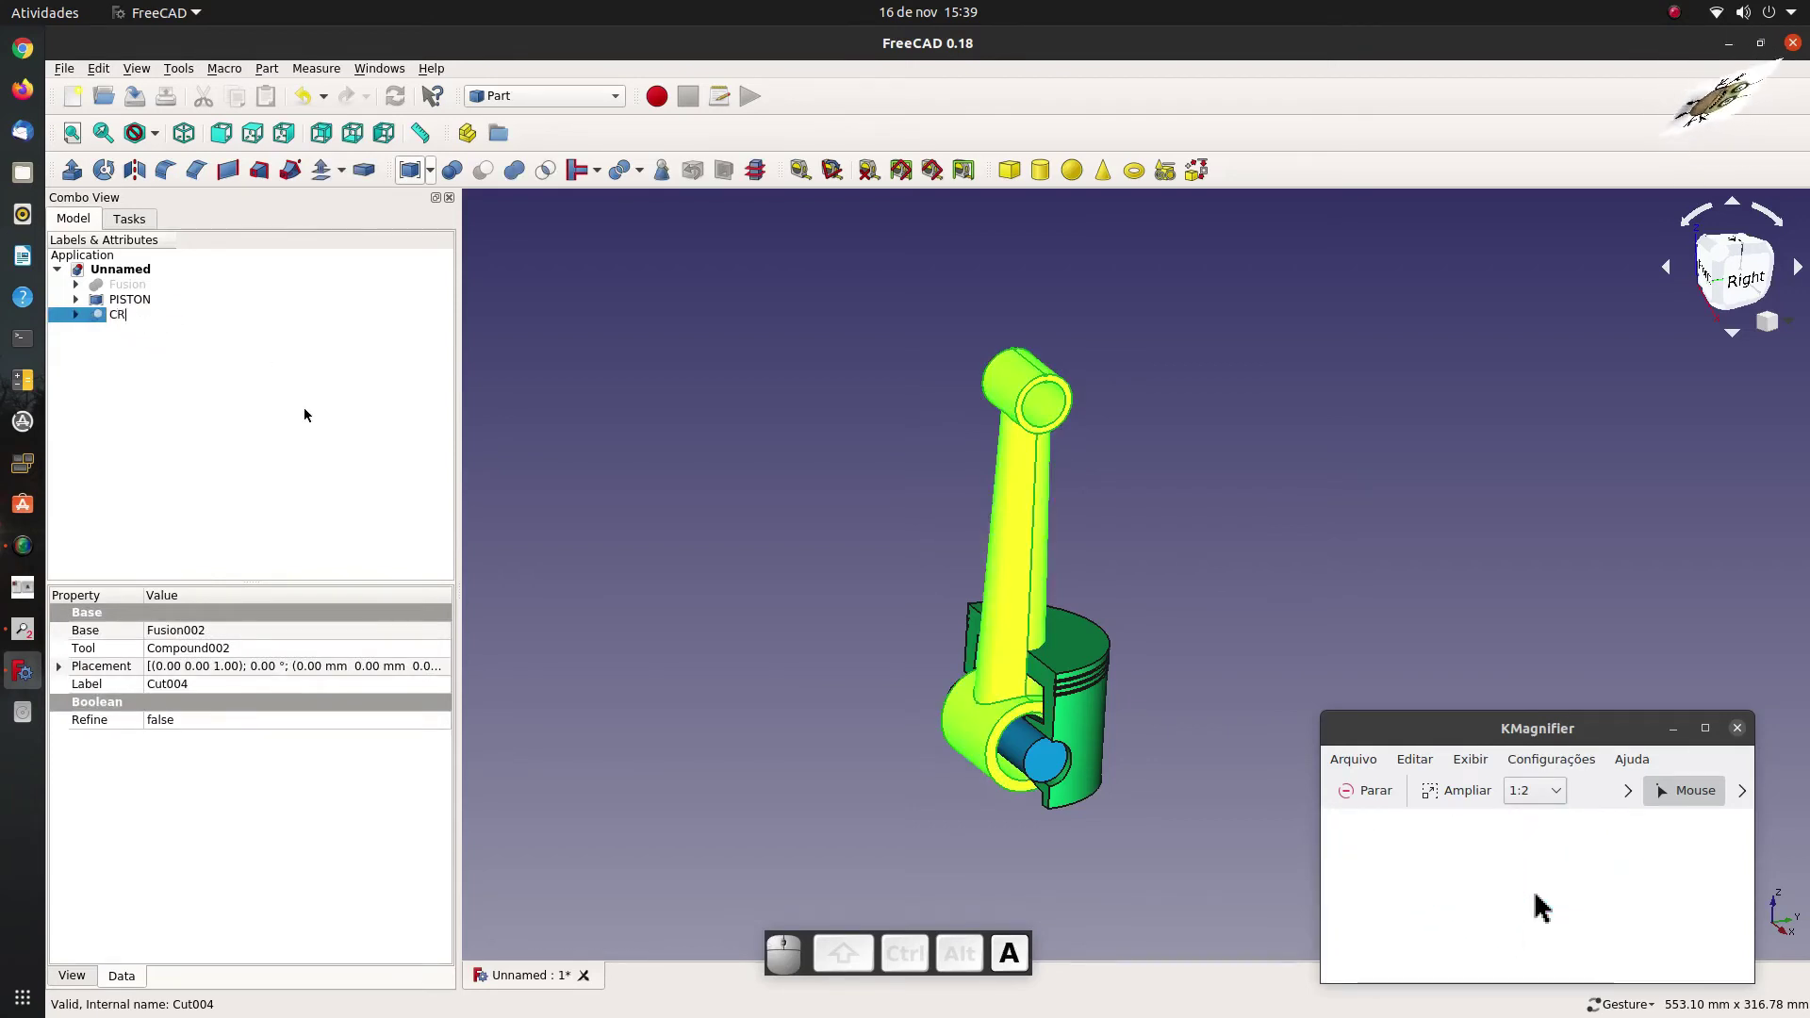
{"action": "key", "text": "k"}
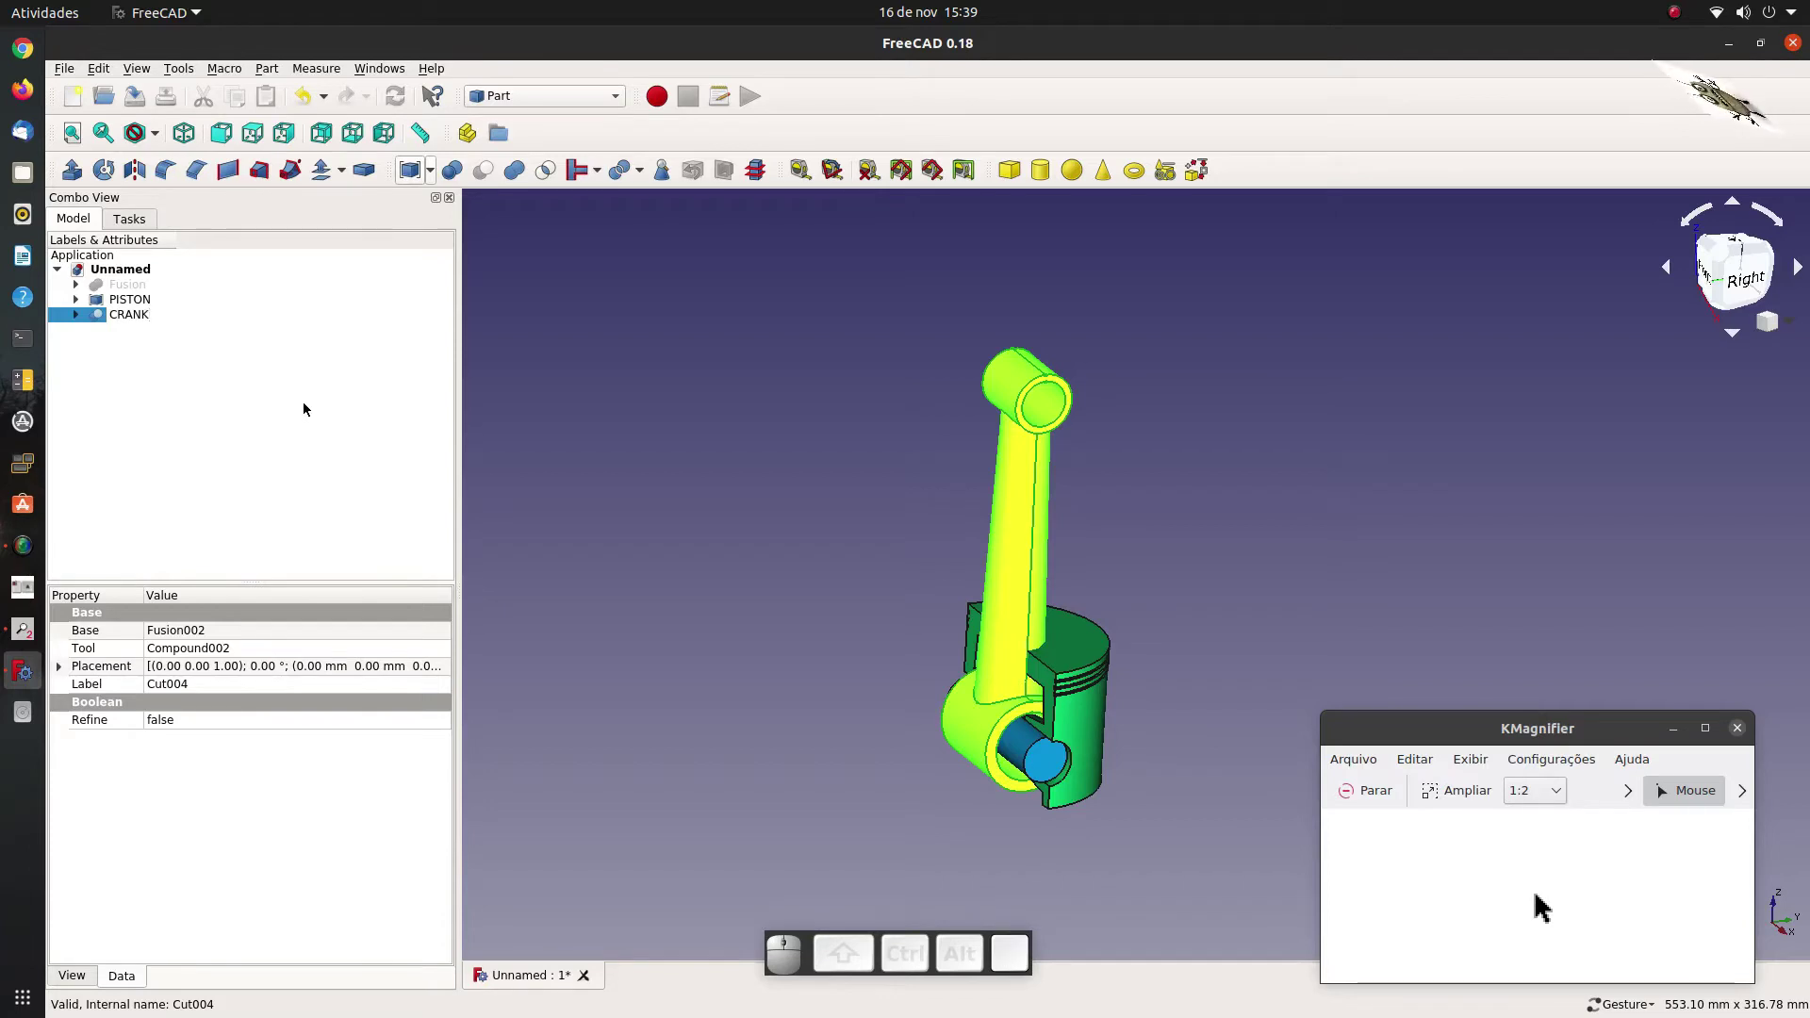
Hide PISTON and CRANK so the 3D view is empty.
{"action": "left_click", "coordinate": [305, 409]}
{"action": "left_click", "coordinate": [560, 412]}
{"action": "left_click_drag", "start_coordinate": [774, 521], "coordinate": [261, 345]}
{"action": "left_click", "coordinate": [138, 310]}
{"action": "key", "text": "space"}
{"action": "left_click", "coordinate": [134, 322]}
{"action": "key", "text": "space"}
{"action": "left_click", "coordinate": [158, 393]}
{"action": "scroll", "scroll_direction": "down", "scroll_amount": 3}
{"action": "scroll", "scroll_direction": "up", "scroll_amount": 3}
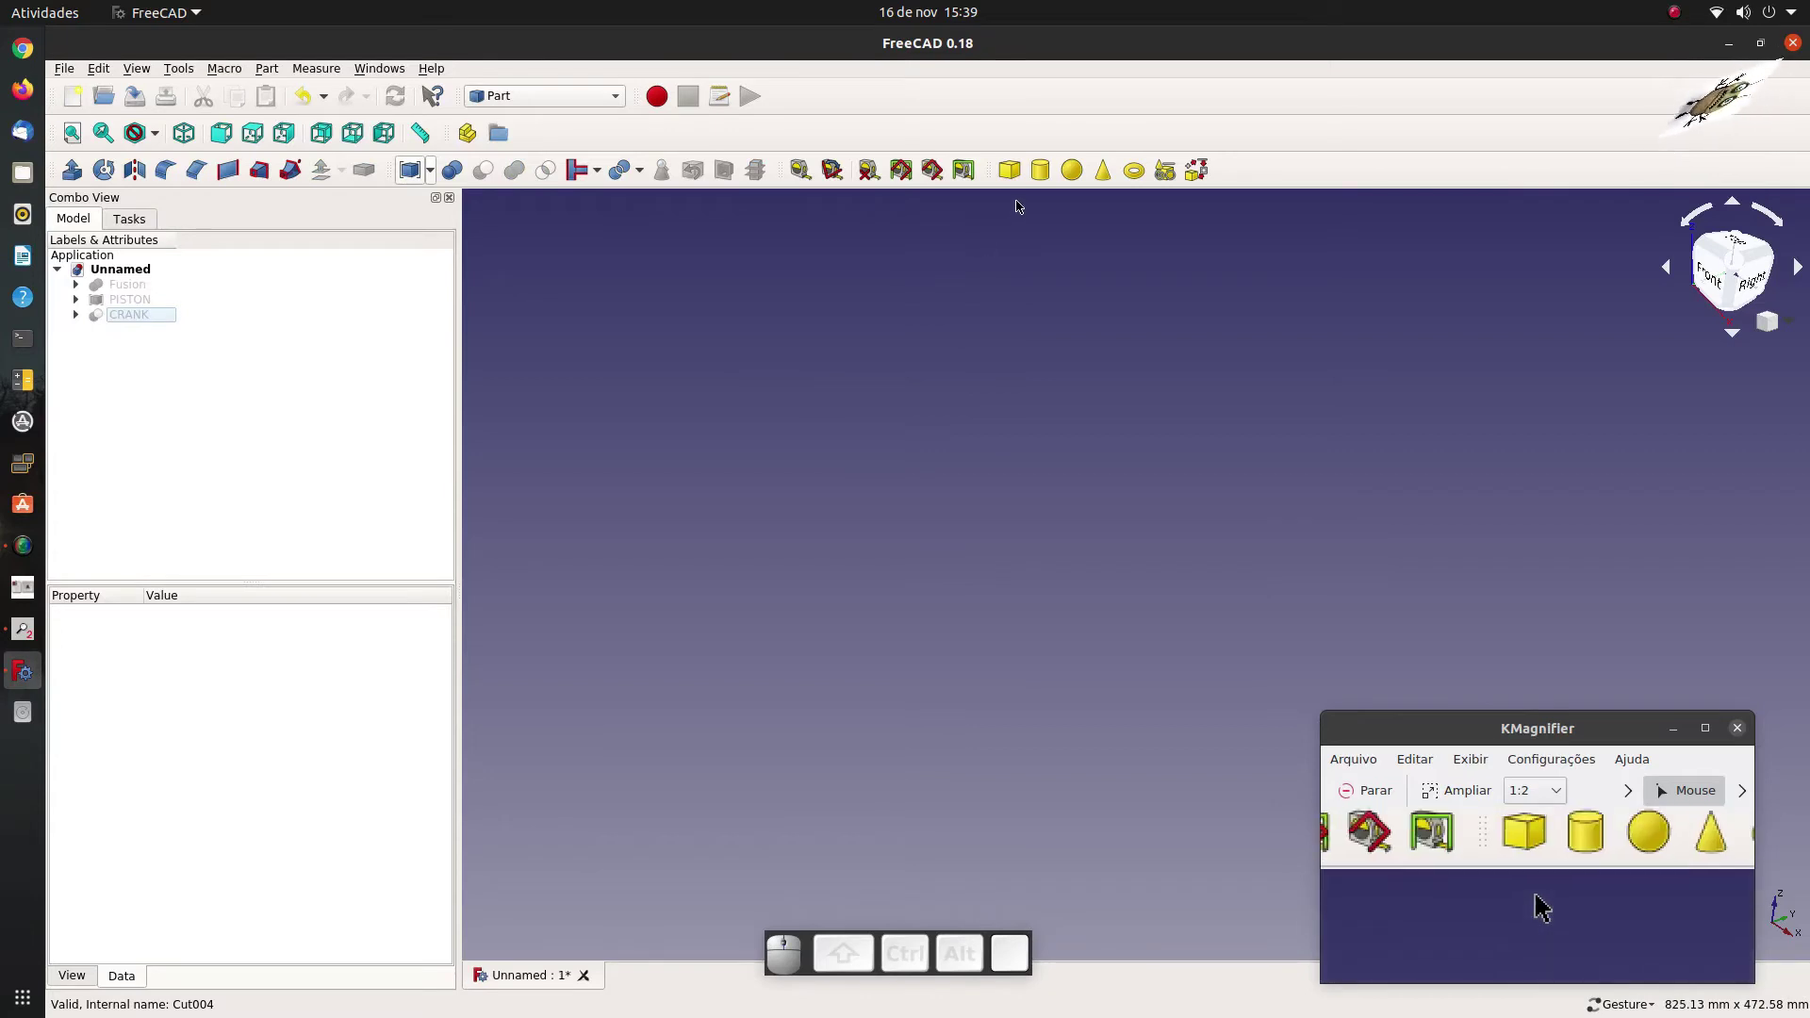
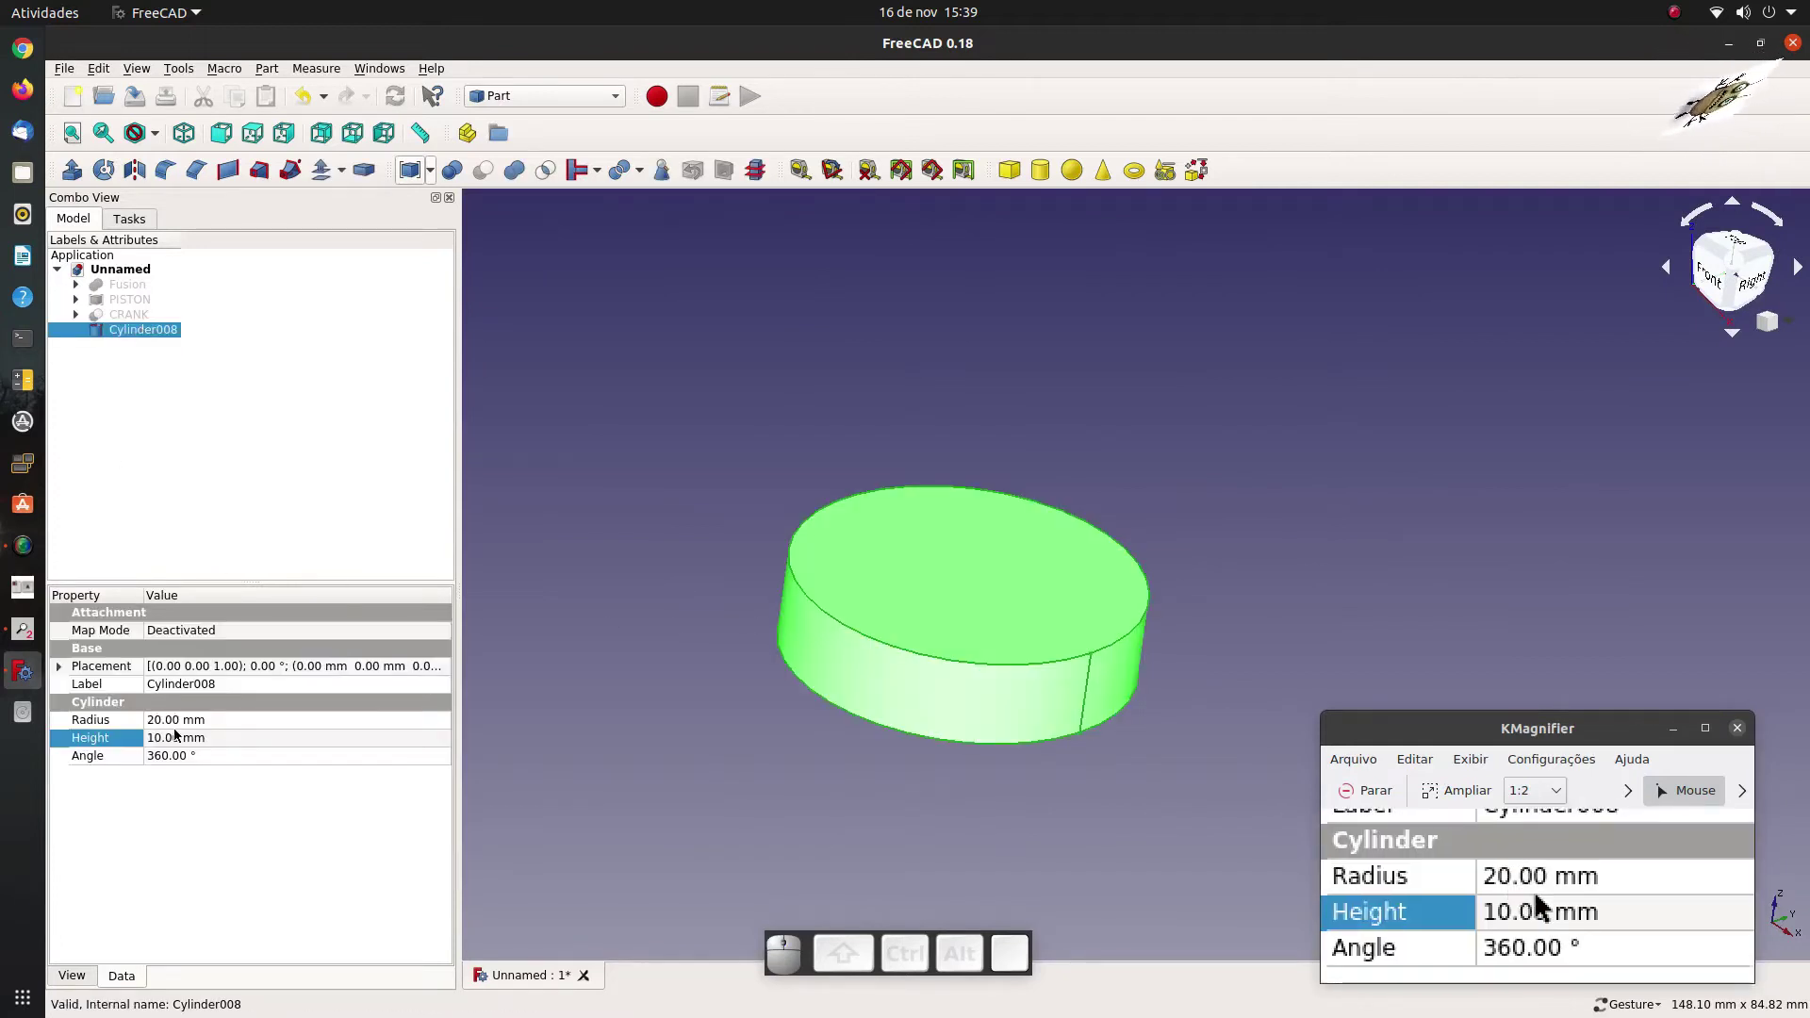
Add a second cylinder, Cylinder009, with a 35 mm radius.
{"action": "left_click", "coordinate": [179, 729]}
{"action": "left_click", "coordinate": [139, 516]}
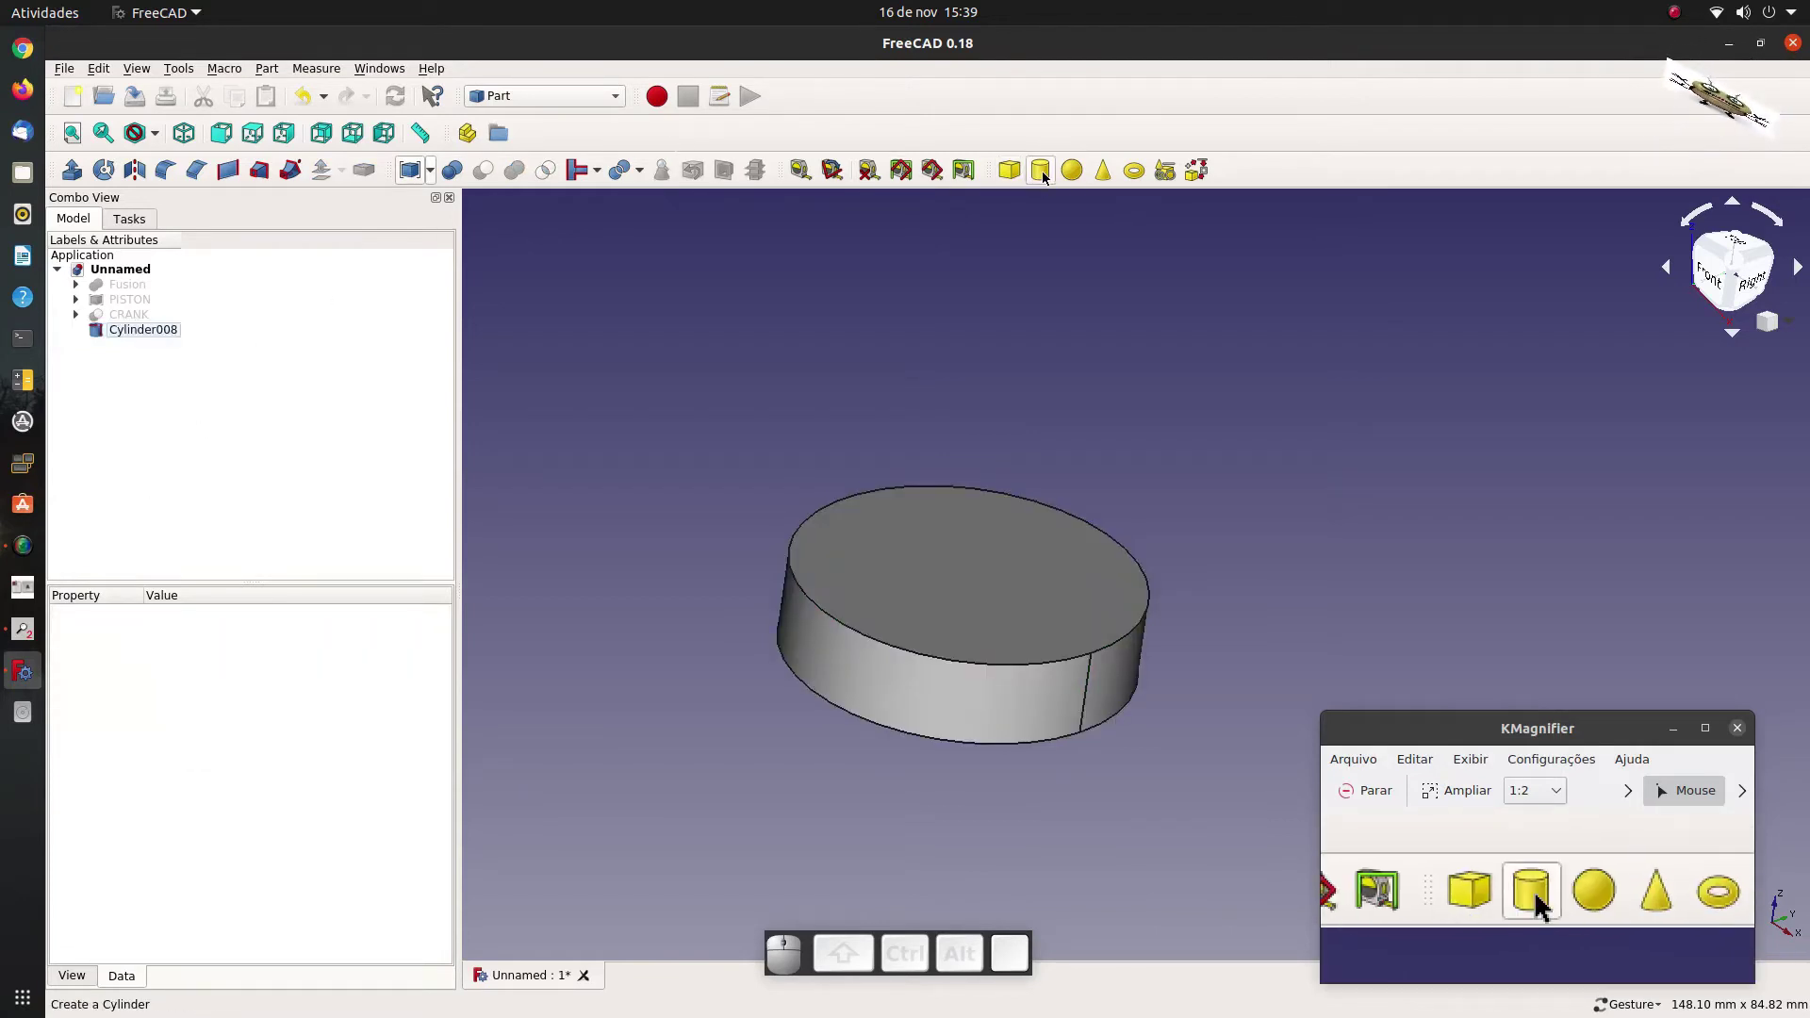
{"action": "left_click", "coordinate": [1046, 183]}
{"action": "left_click", "coordinate": [139, 354]}
{"action": "left_click", "coordinate": [185, 727]}
{"action": "key", "text": "3"}
{"action": "key", "text": "5"}
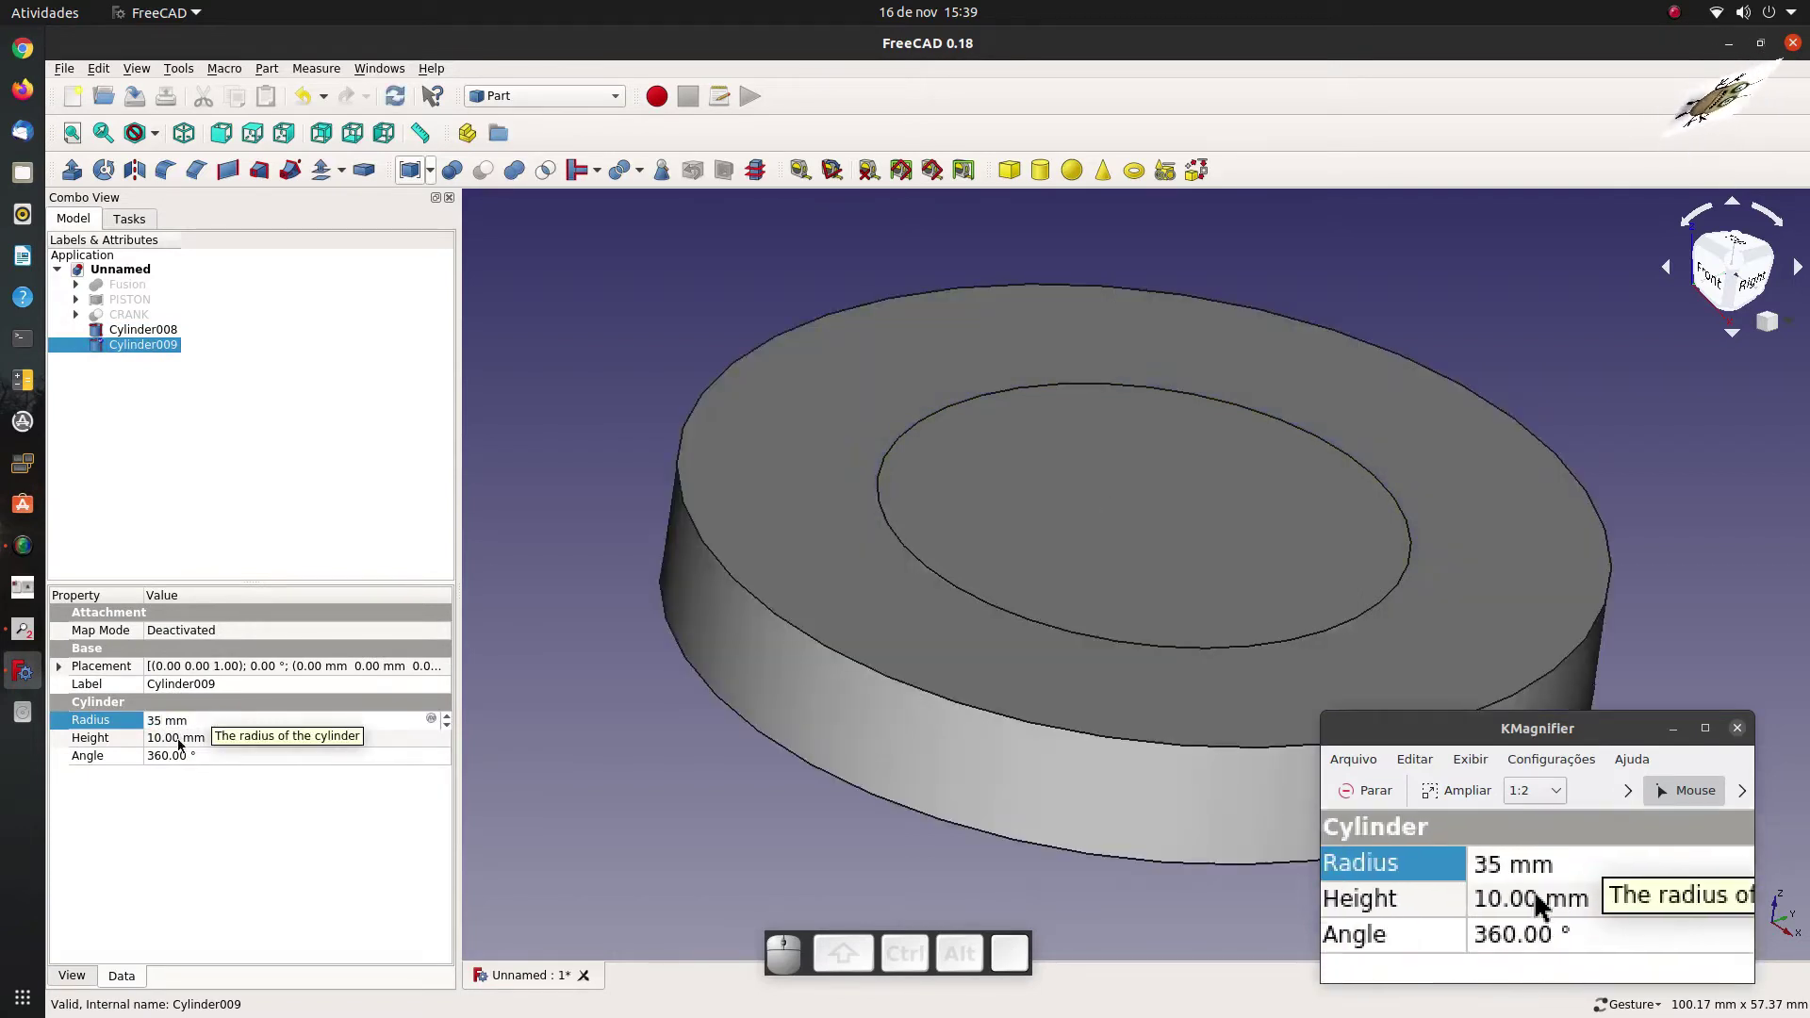
Adjust Cylinder009 and open it in Transform for repositioning.
{"action": "left_click", "coordinate": [185, 750]}
{"action": "left_click", "coordinate": [532, 468]}
{"action": "scroll", "scroll_direction": "down", "scroll_amount": 3}
{"action": "double_click", "coordinate": [145, 333]}
{"action": "left_click_drag", "start_coordinate": [975, 525], "coordinate": [511, 452]}
{"action": "left_click", "coordinate": [271, 259]}
{"action": "left_click", "coordinate": [181, 349]}
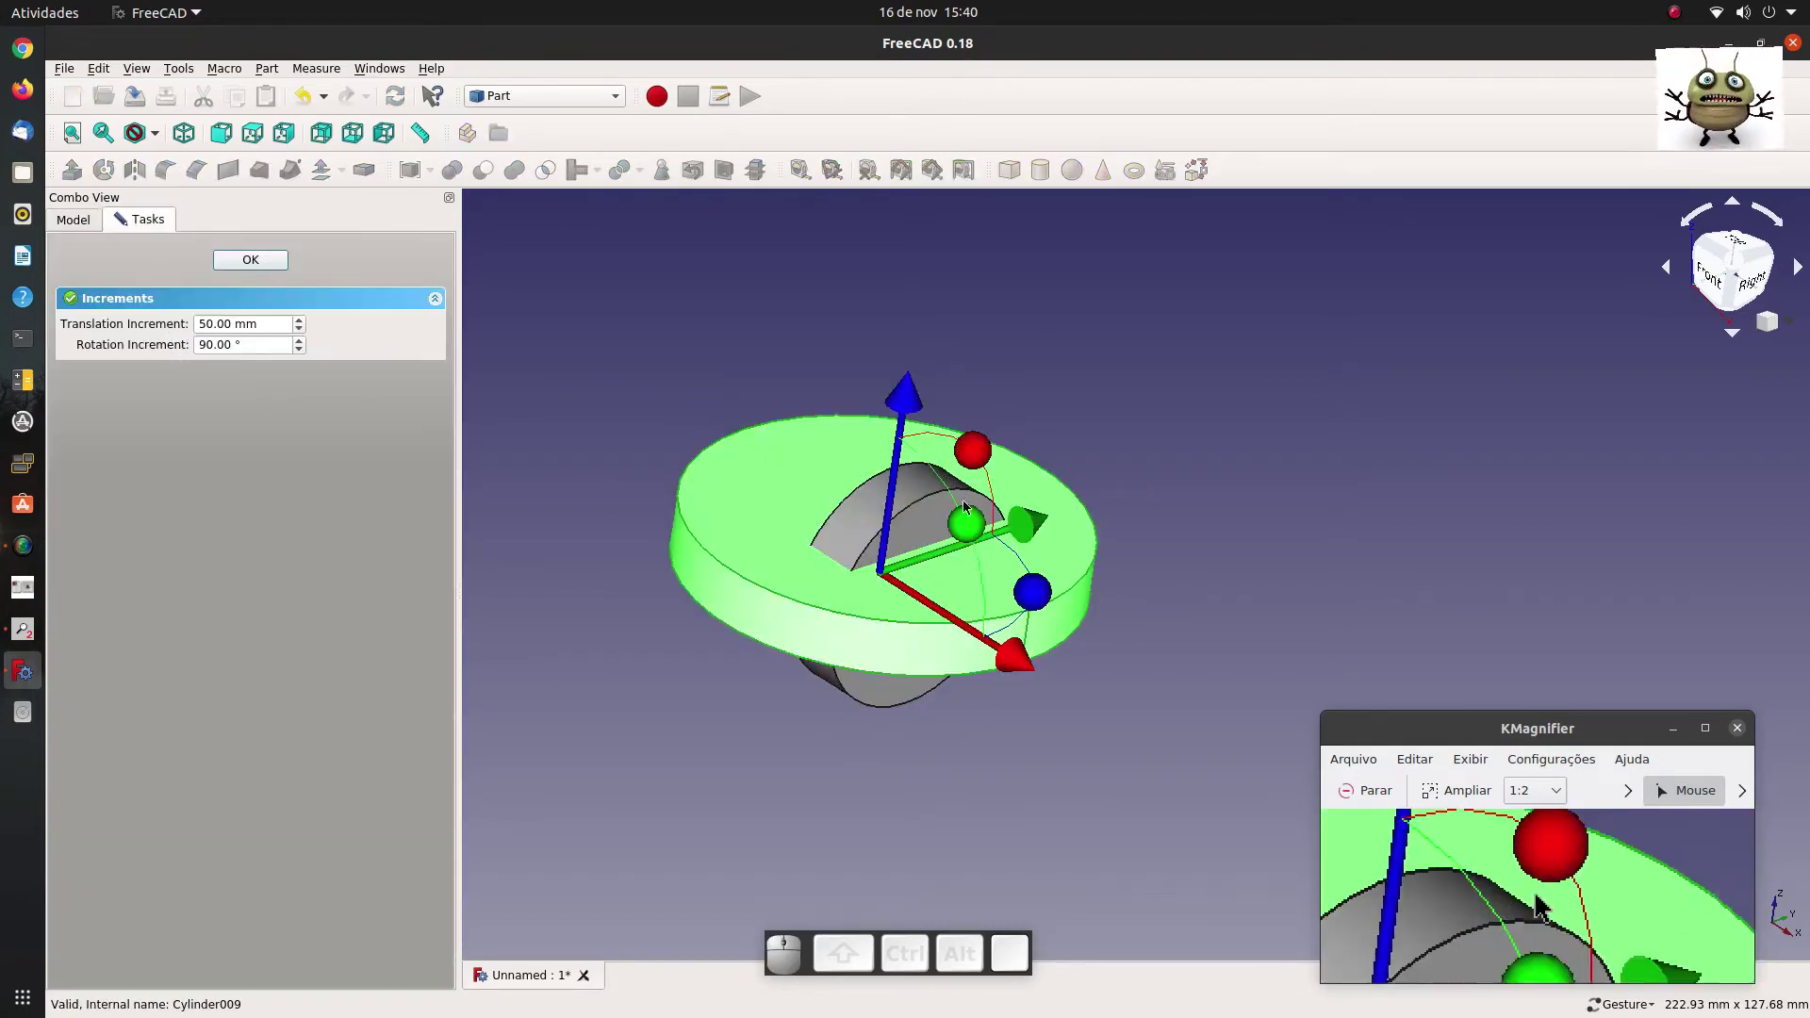
Rotate both cylinders a quarter turn using a 20 mm translation step.
{"action": "left_click_drag", "start_coordinate": [972, 545], "coordinate": [626, 451]}
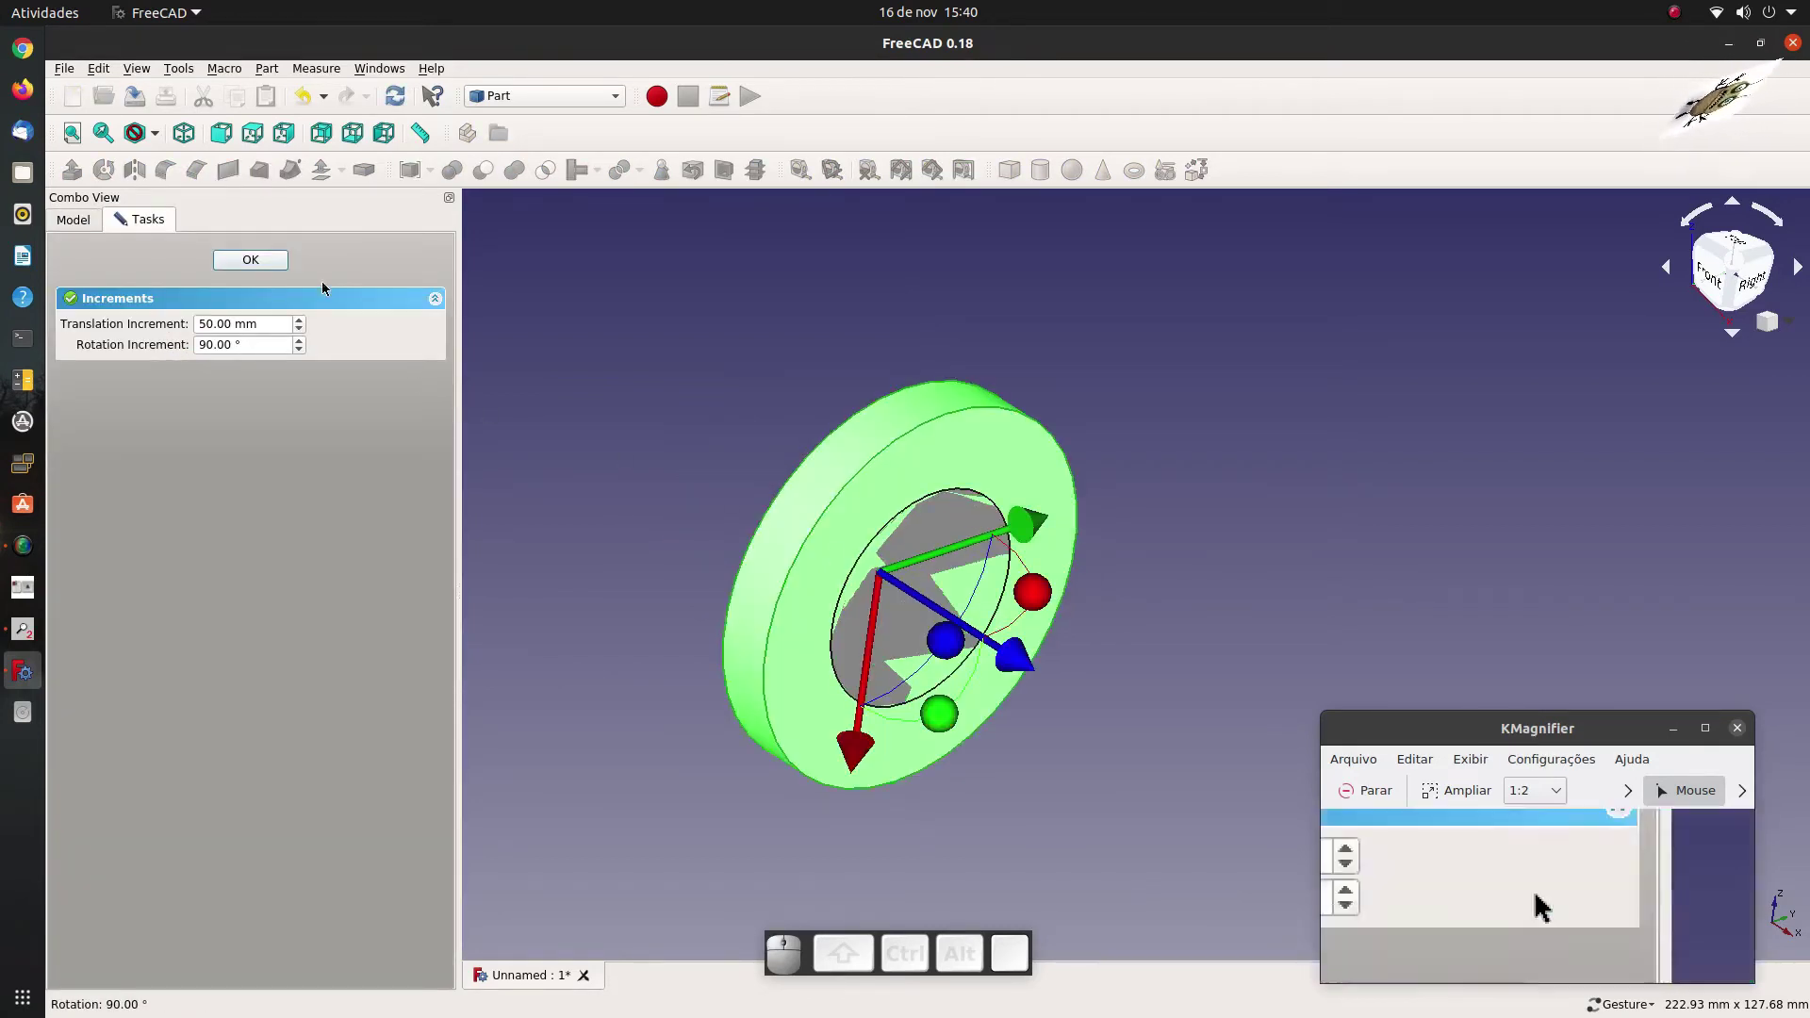
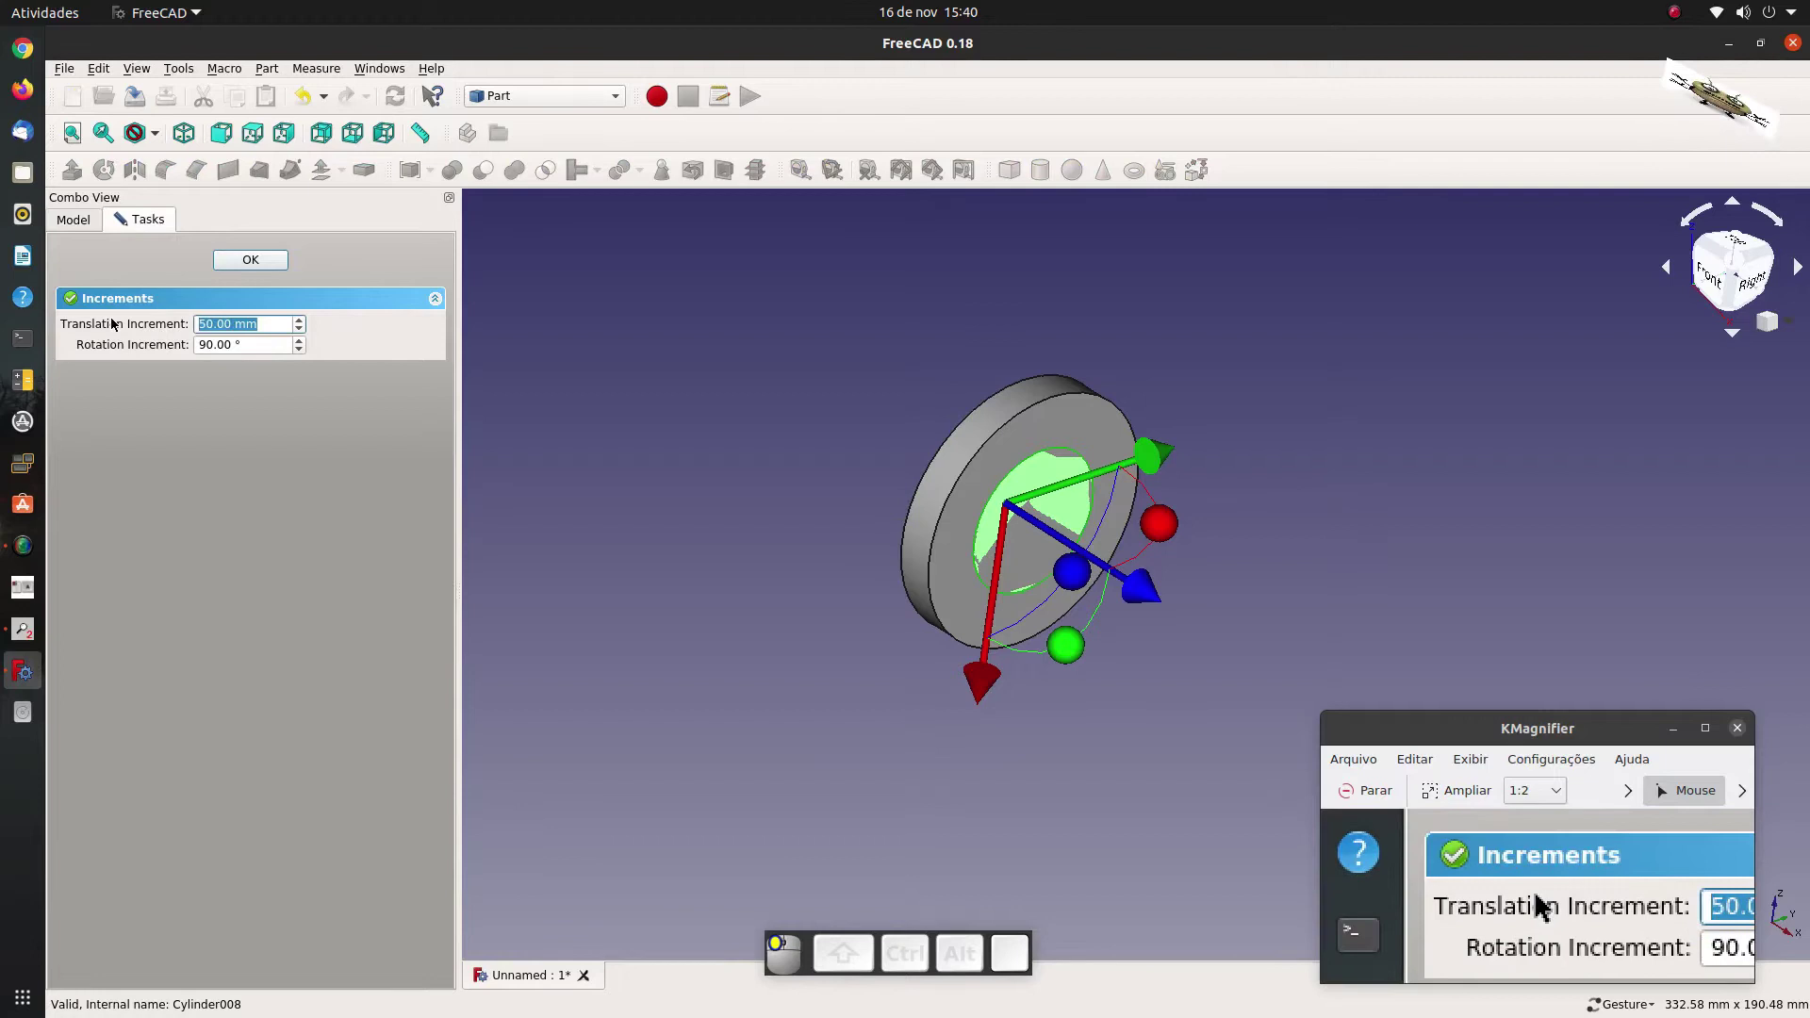
{"action": "key", "text": "2"}
{"action": "key", "text": "0"}
{"action": "left_click_drag", "start_coordinate": [1150, 582], "coordinate": [381, 375]}
{"action": "left_click", "coordinate": [264, 261]}
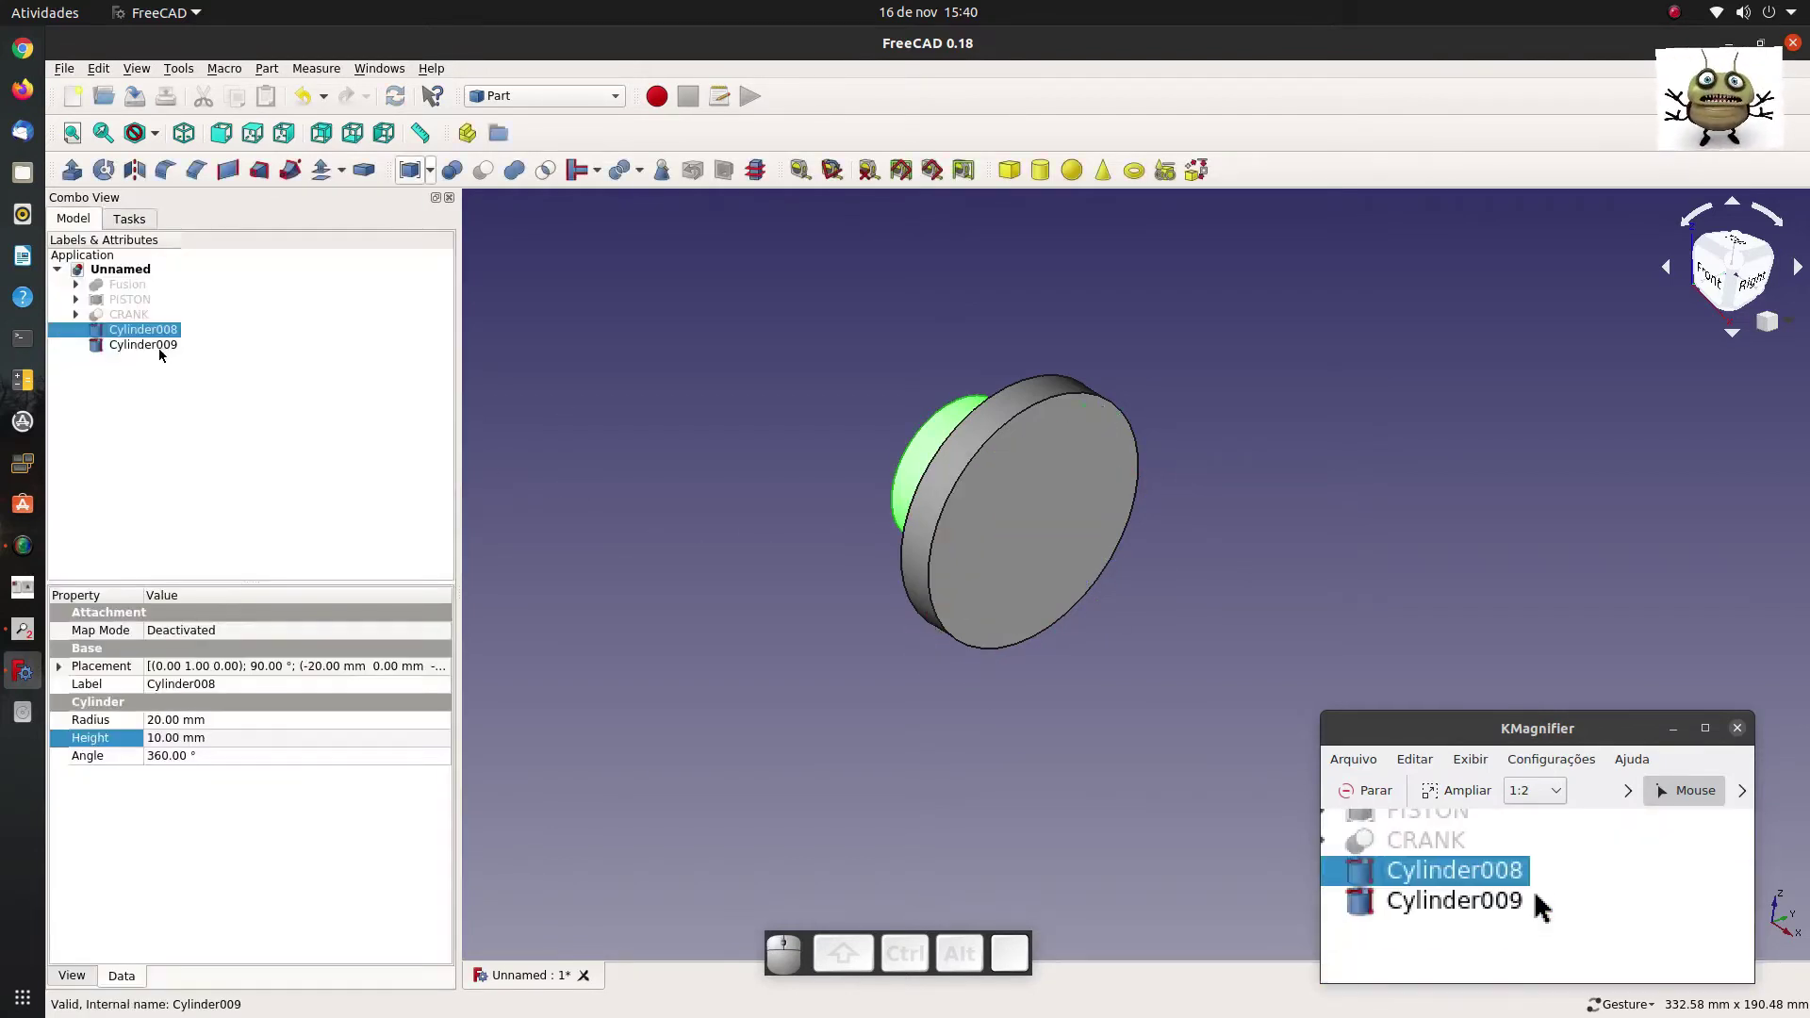
Shift Cylinder009 again and reopen Cylinder008 for repositioning.
{"action": "left_click", "coordinate": [167, 352]}
{"action": "left_click_drag", "start_coordinate": [1151, 592], "coordinate": [448, 353]}
{"action": "left_click", "coordinate": [260, 257]}
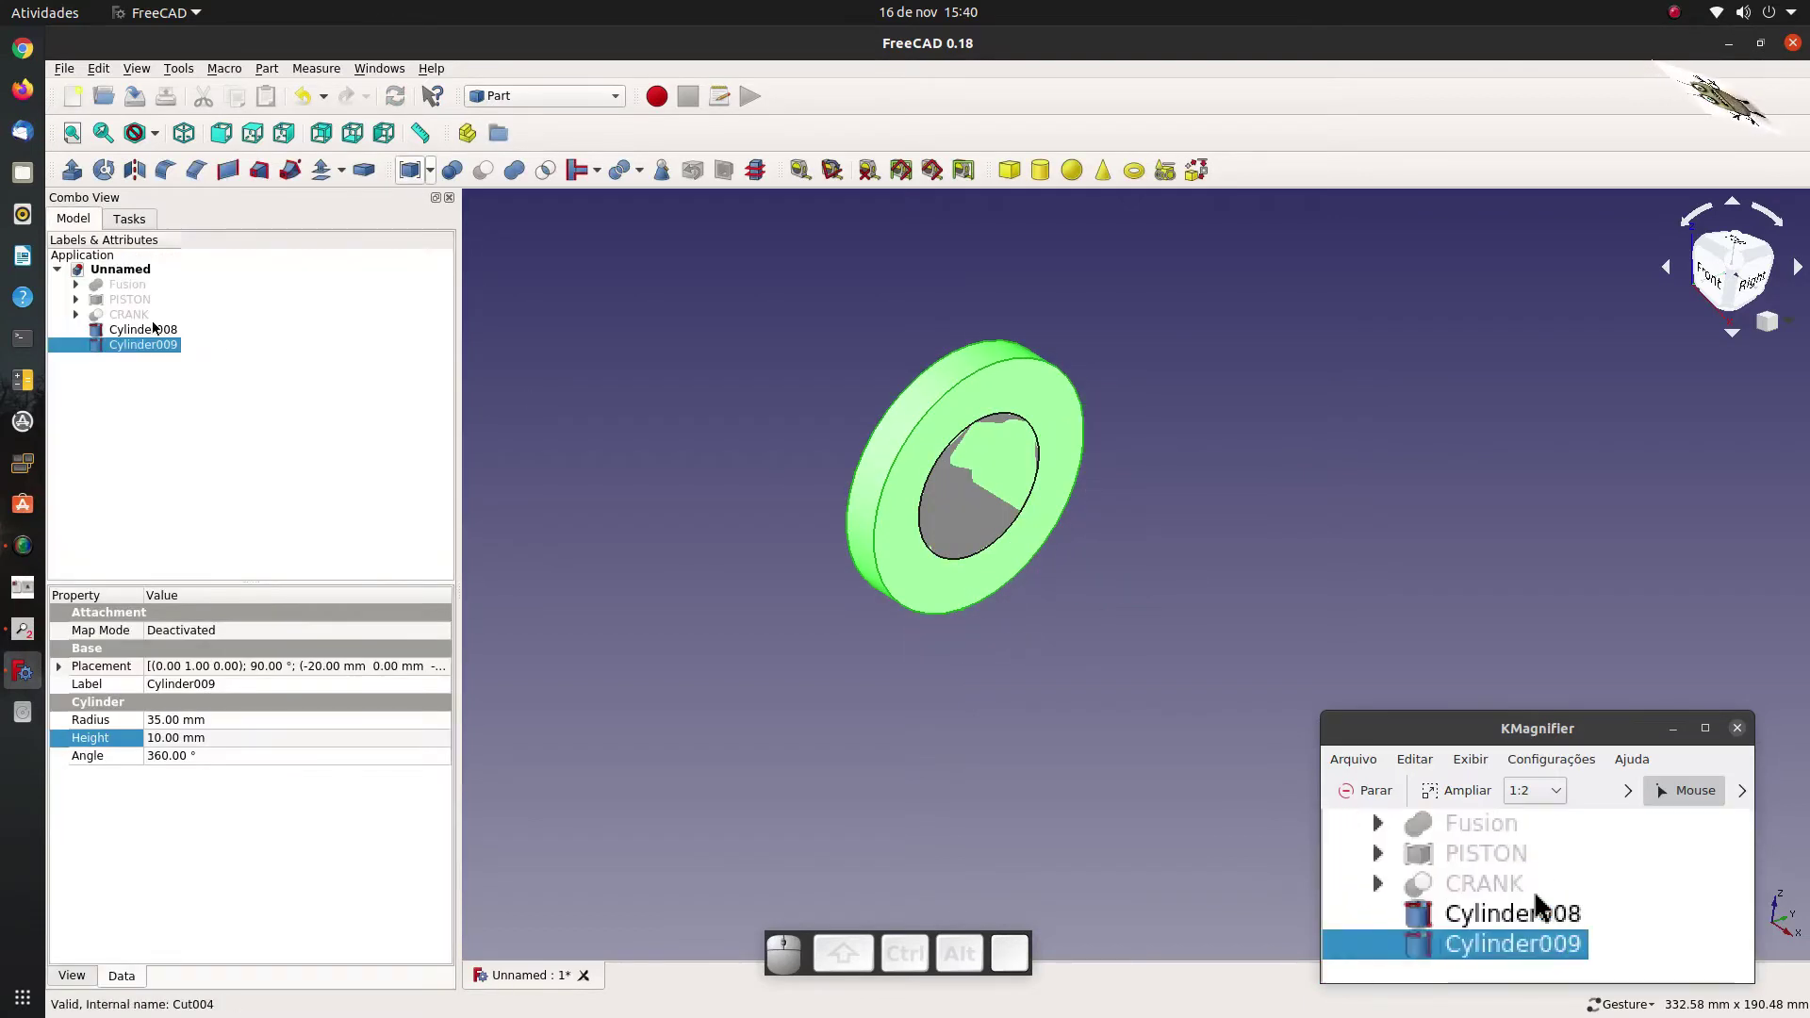
{"action": "left_click", "coordinate": [155, 334]}
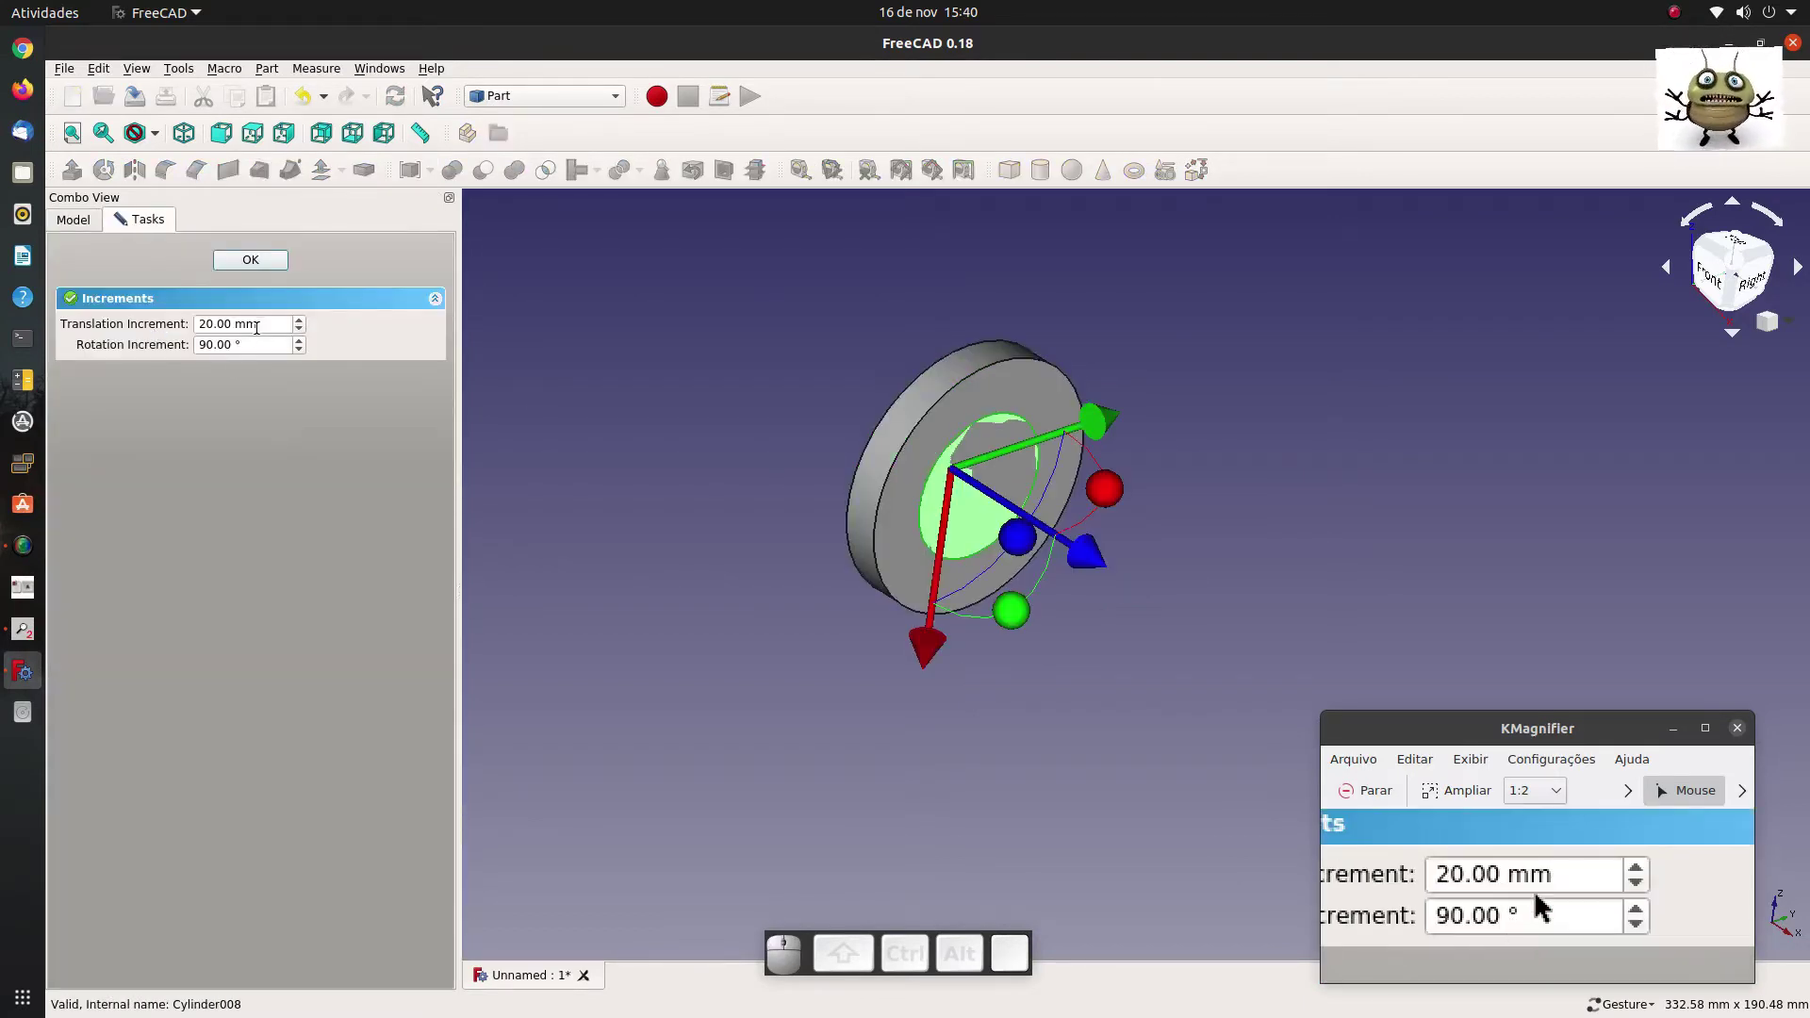
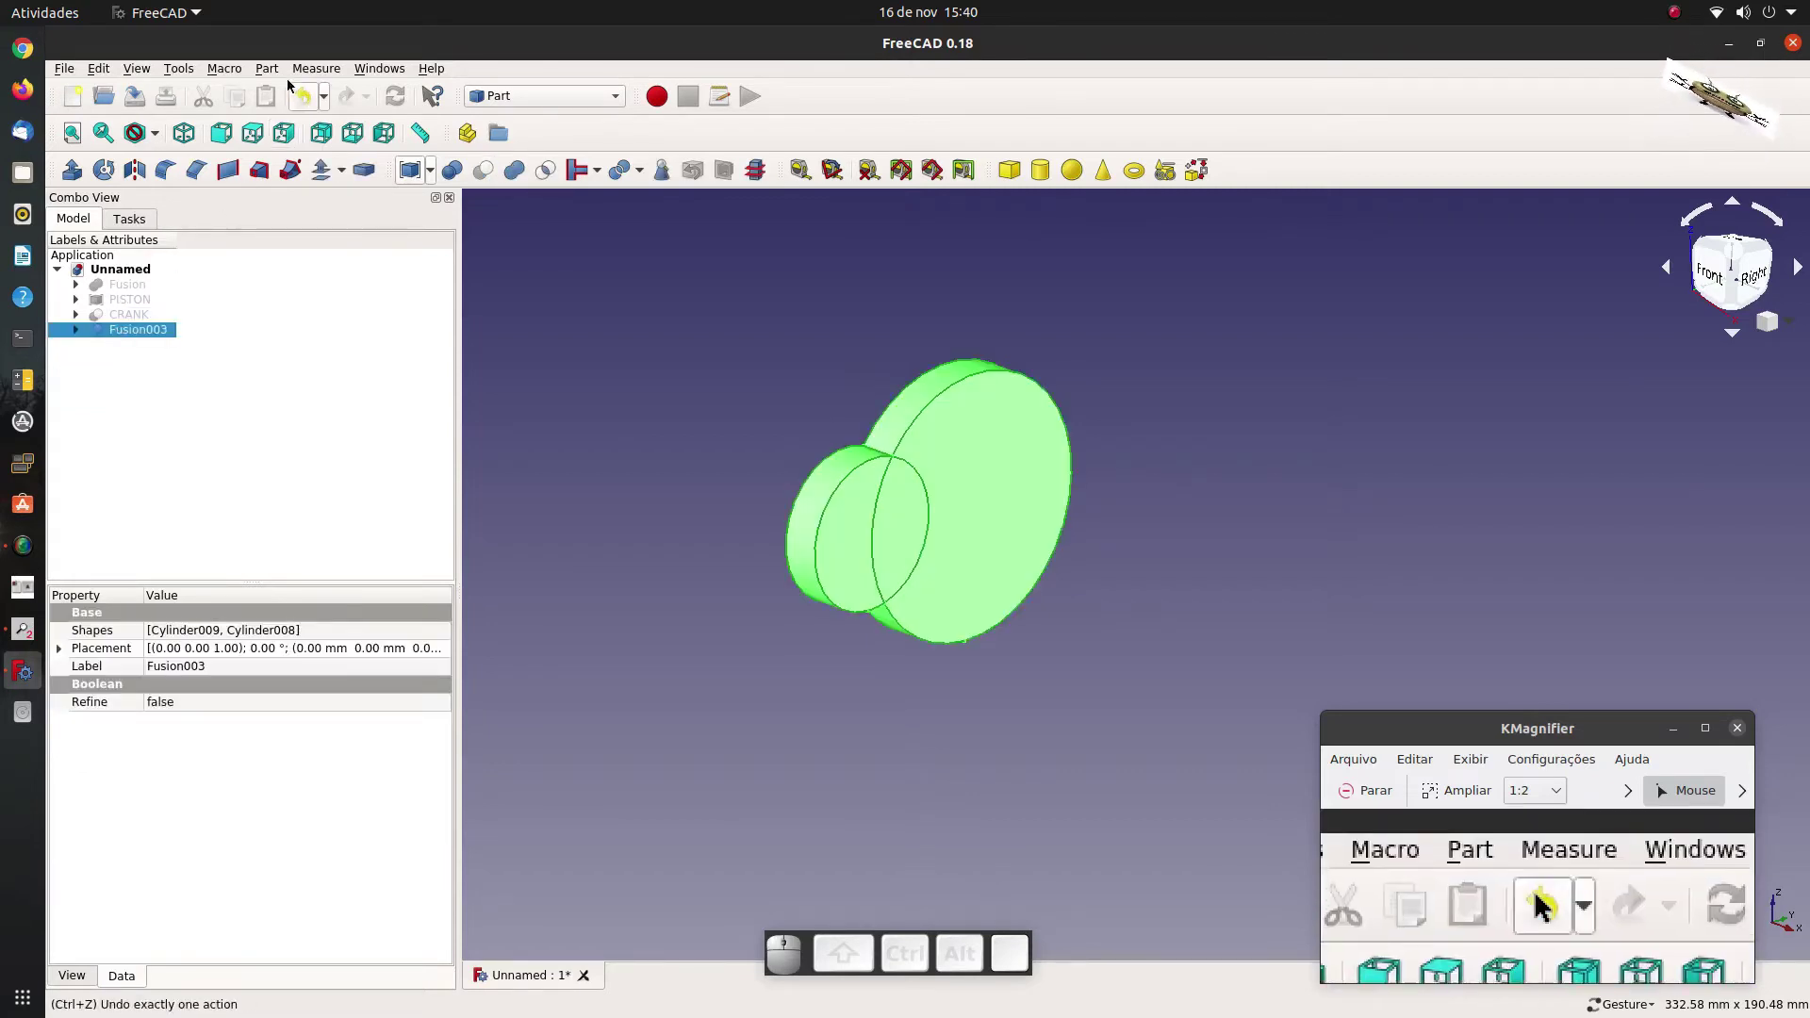
Refine Fusion003 into seamless Fusion004 and pick its concave junction edge.
{"action": "left_click", "coordinate": [278, 75]}
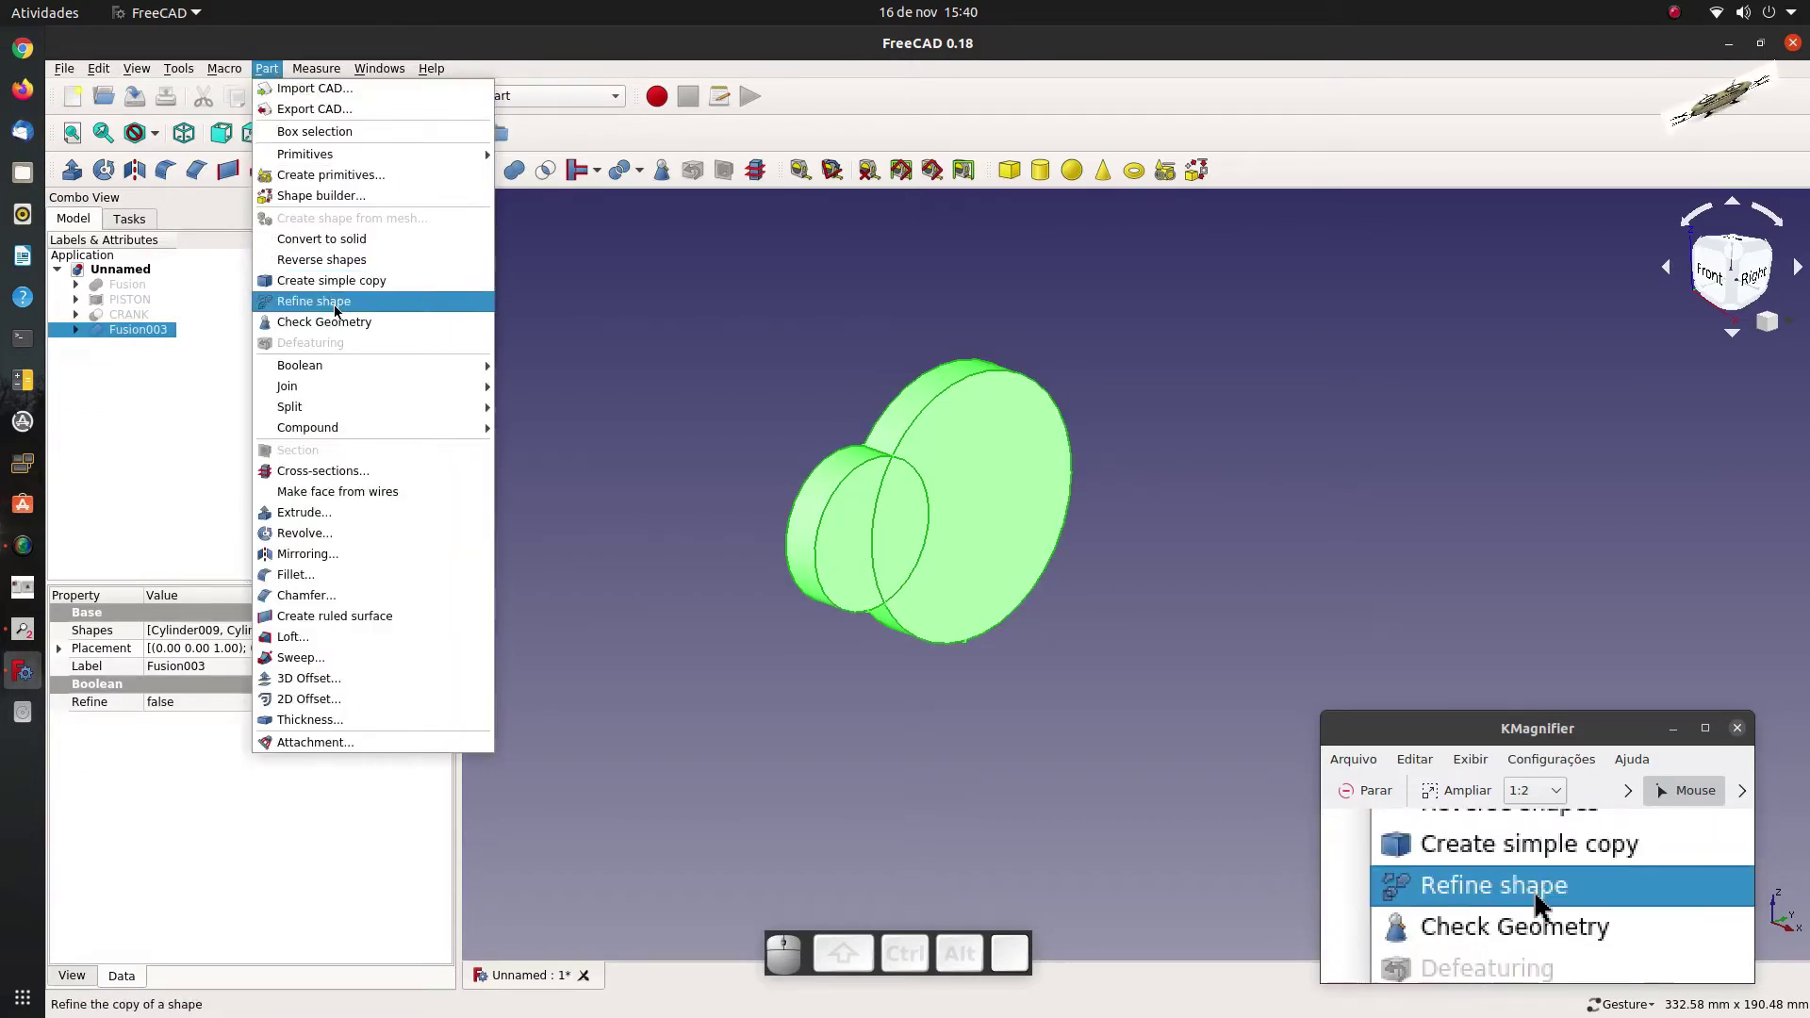
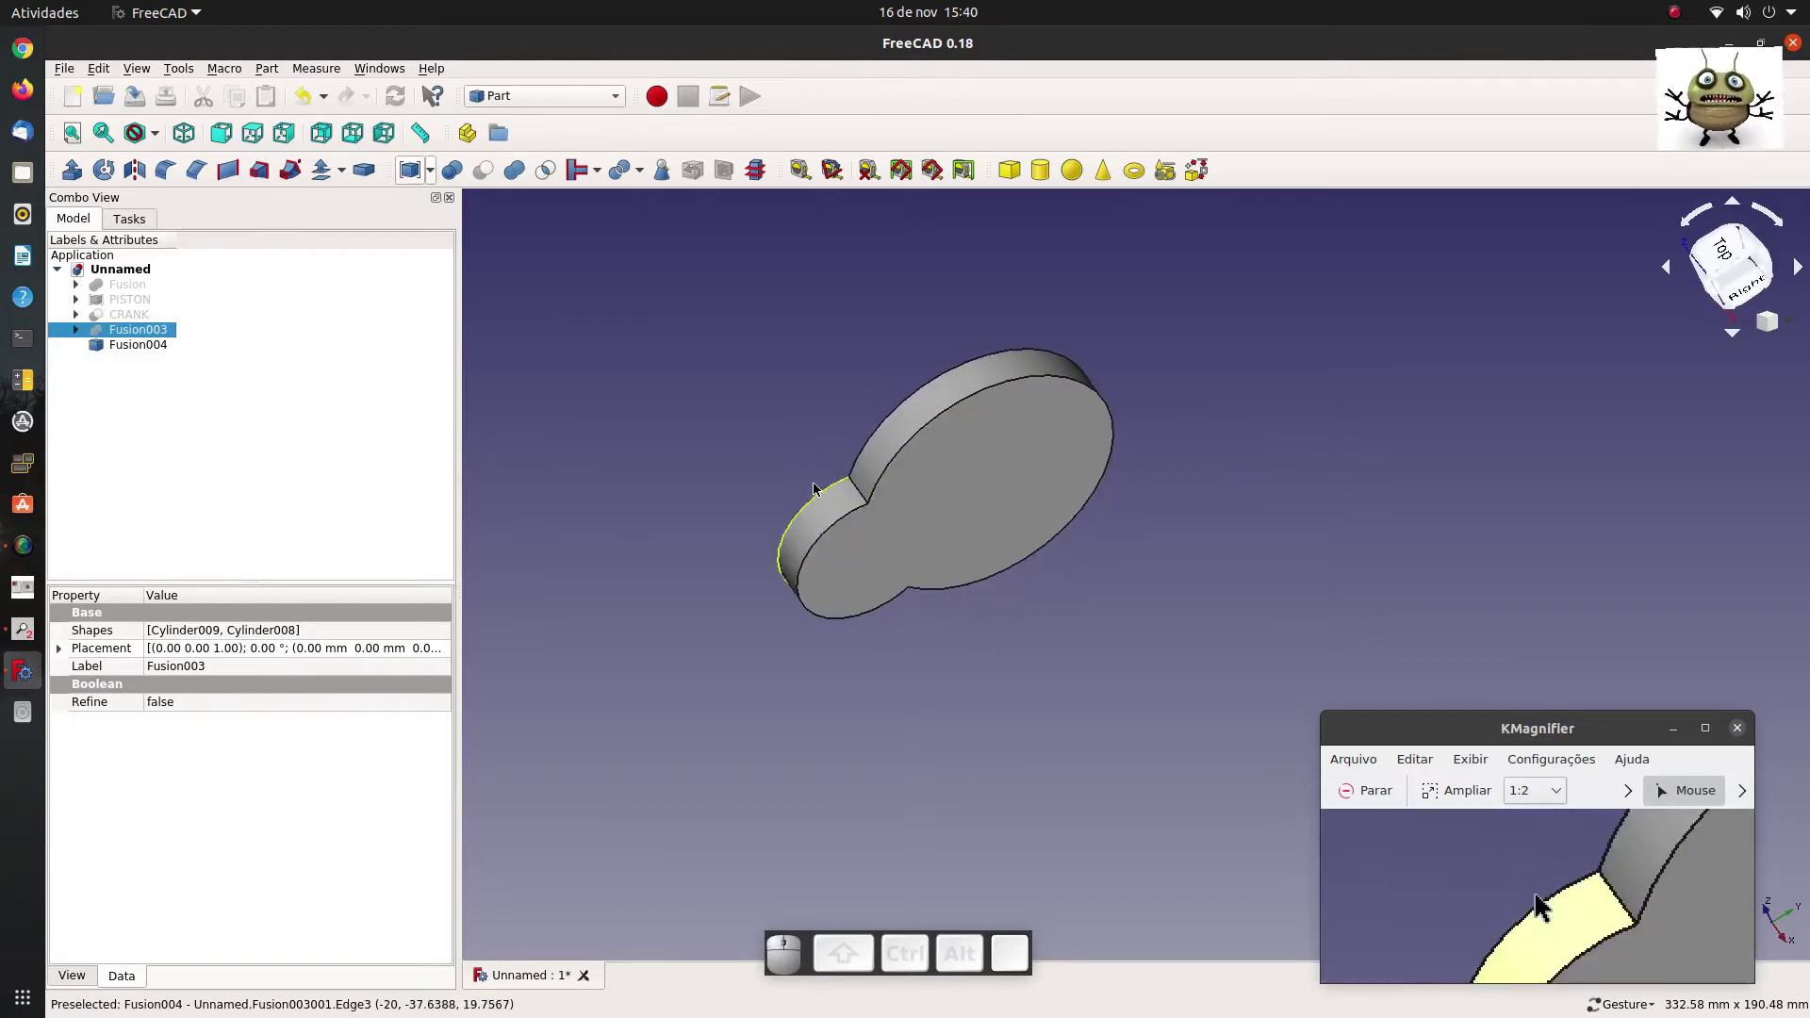
{"action": "scroll", "scroll_direction": "up", "scroll_amount": 3}
{"action": "scroll", "scroll_direction": "up", "scroll_amount": 3}
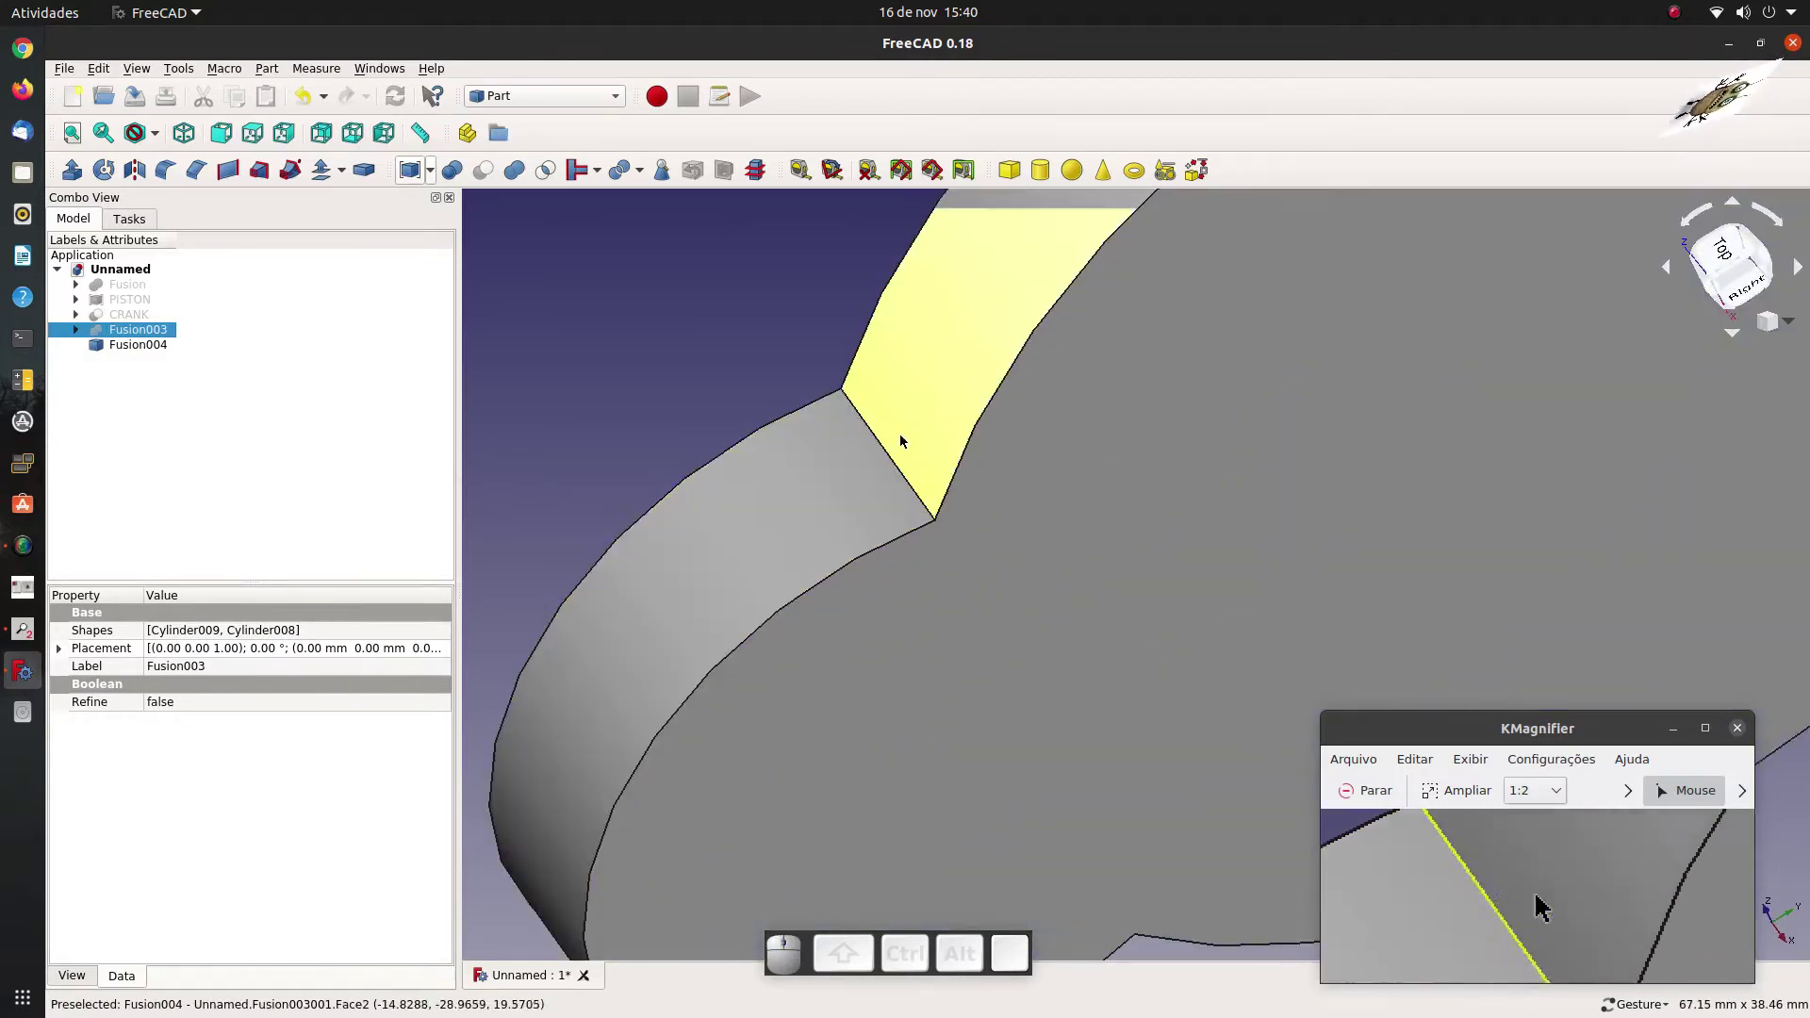
{"action": "left_click", "coordinate": [895, 466]}
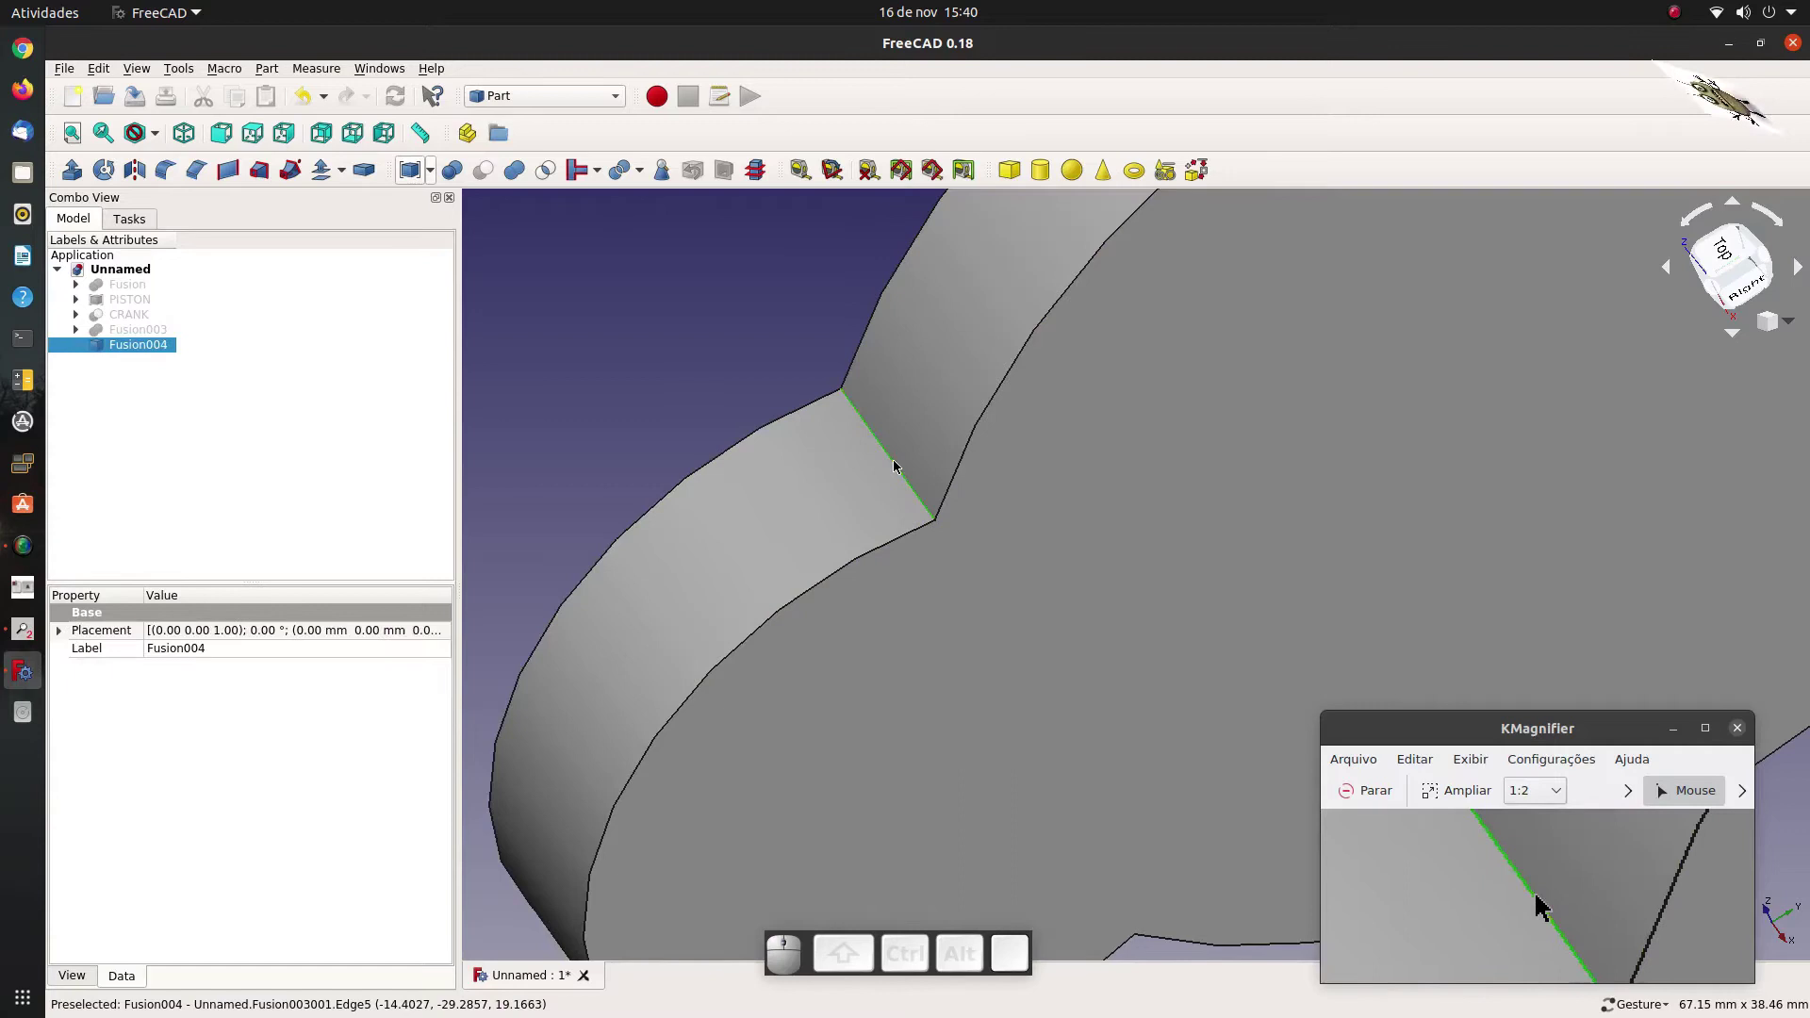
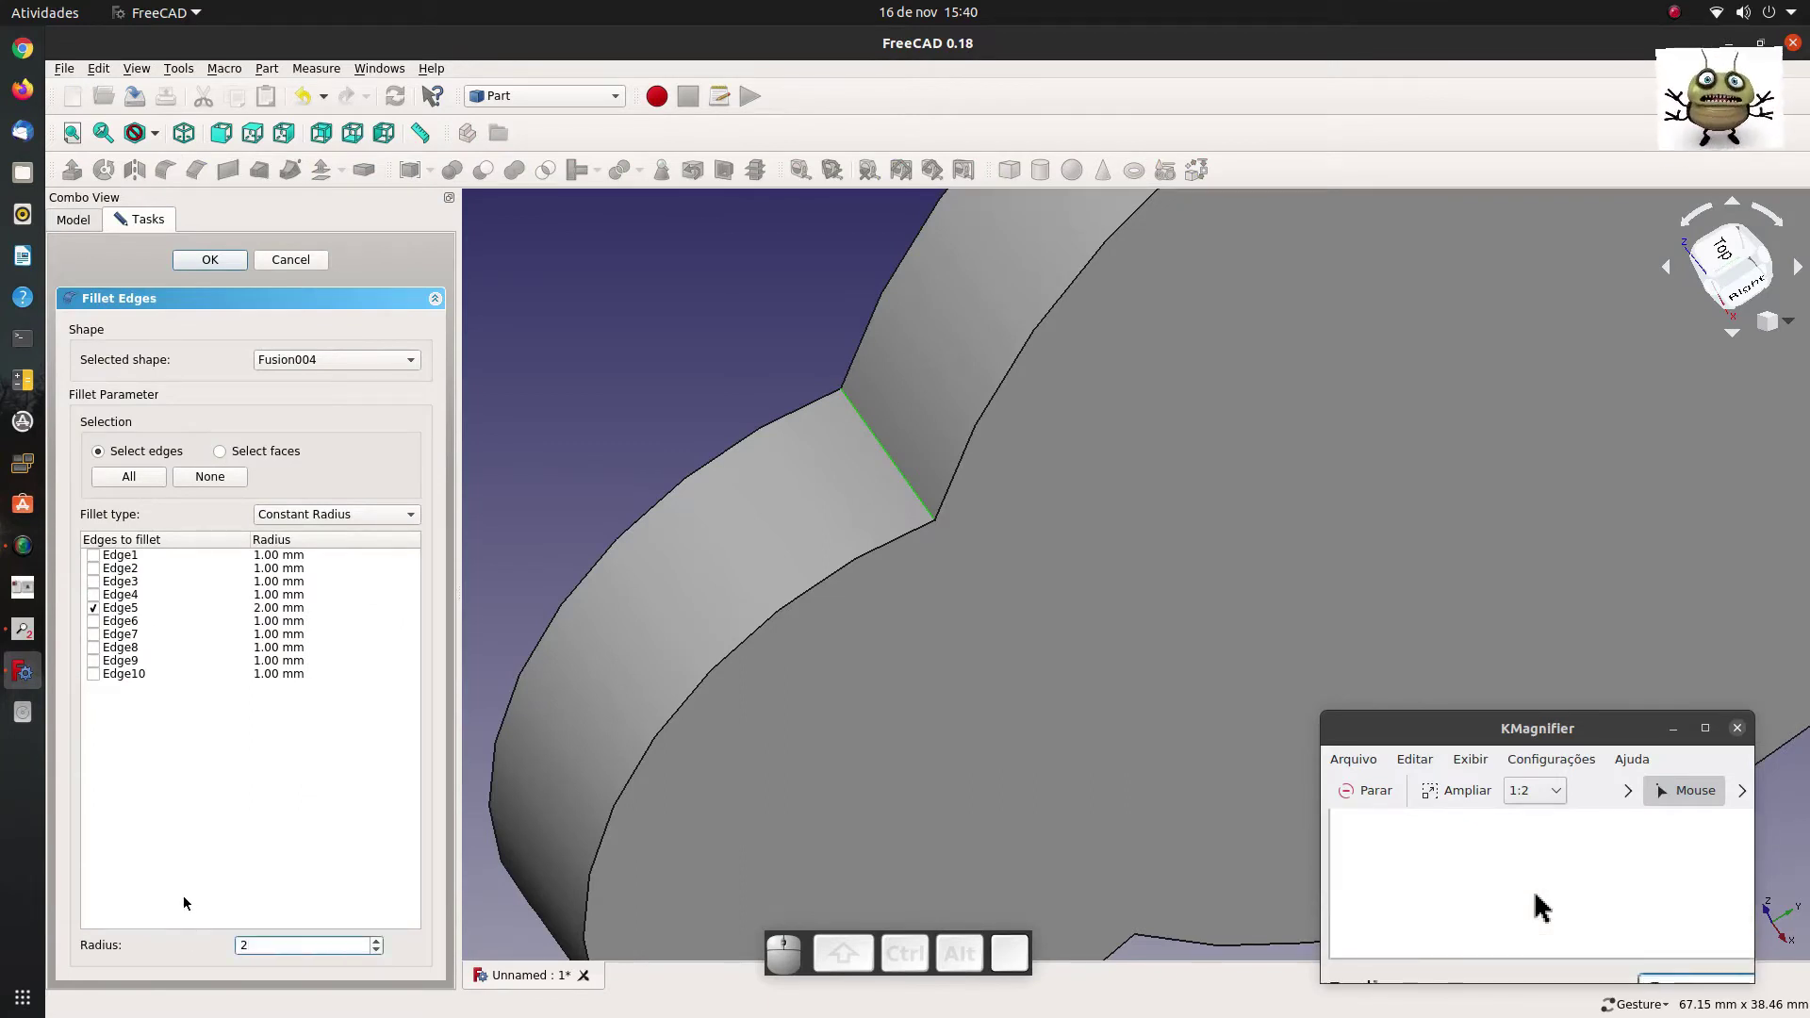
Fillet the selected notch edge with a 10 mm radius.
{"action": "key", "text": "BackSpace"}
{"action": "key", "text": "1"}
{"action": "key", "text": "0"}
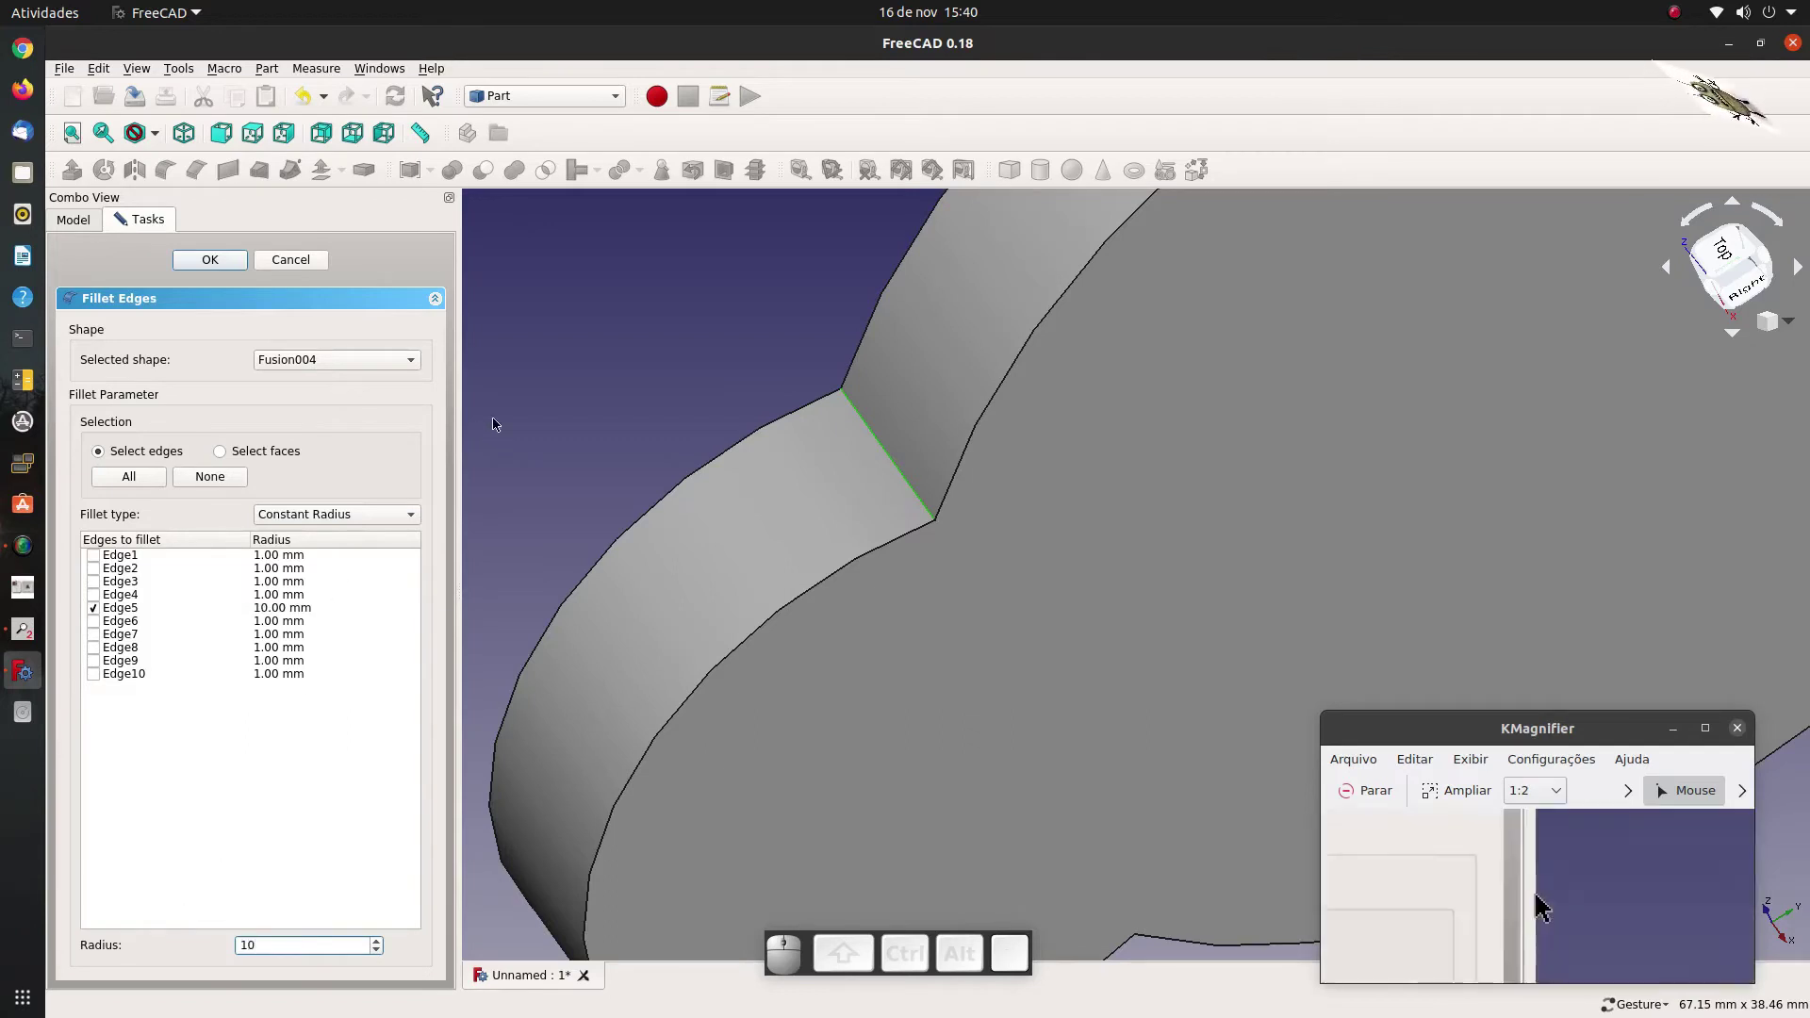
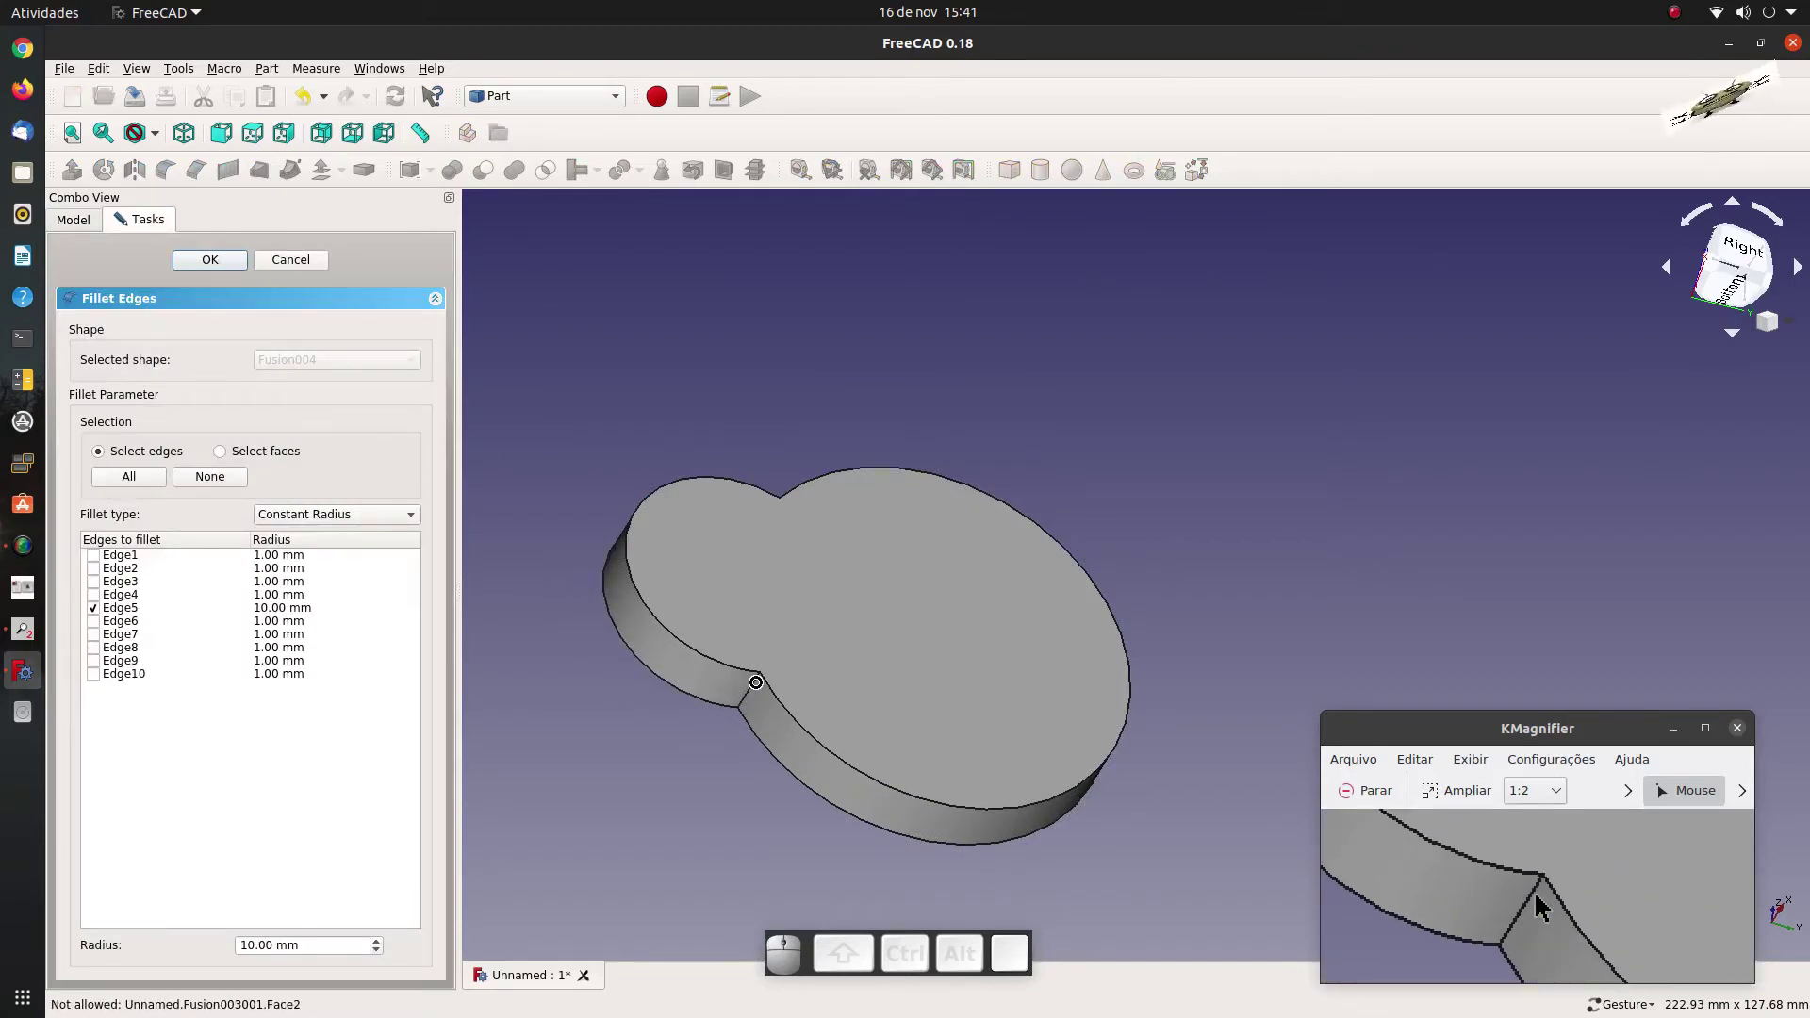
{"action": "scroll", "scroll_direction": "up", "scroll_amount": 3}
{"action": "key", "text": "Escape"}
{"action": "scroll", "scroll_direction": "down", "scroll_amount": 3}
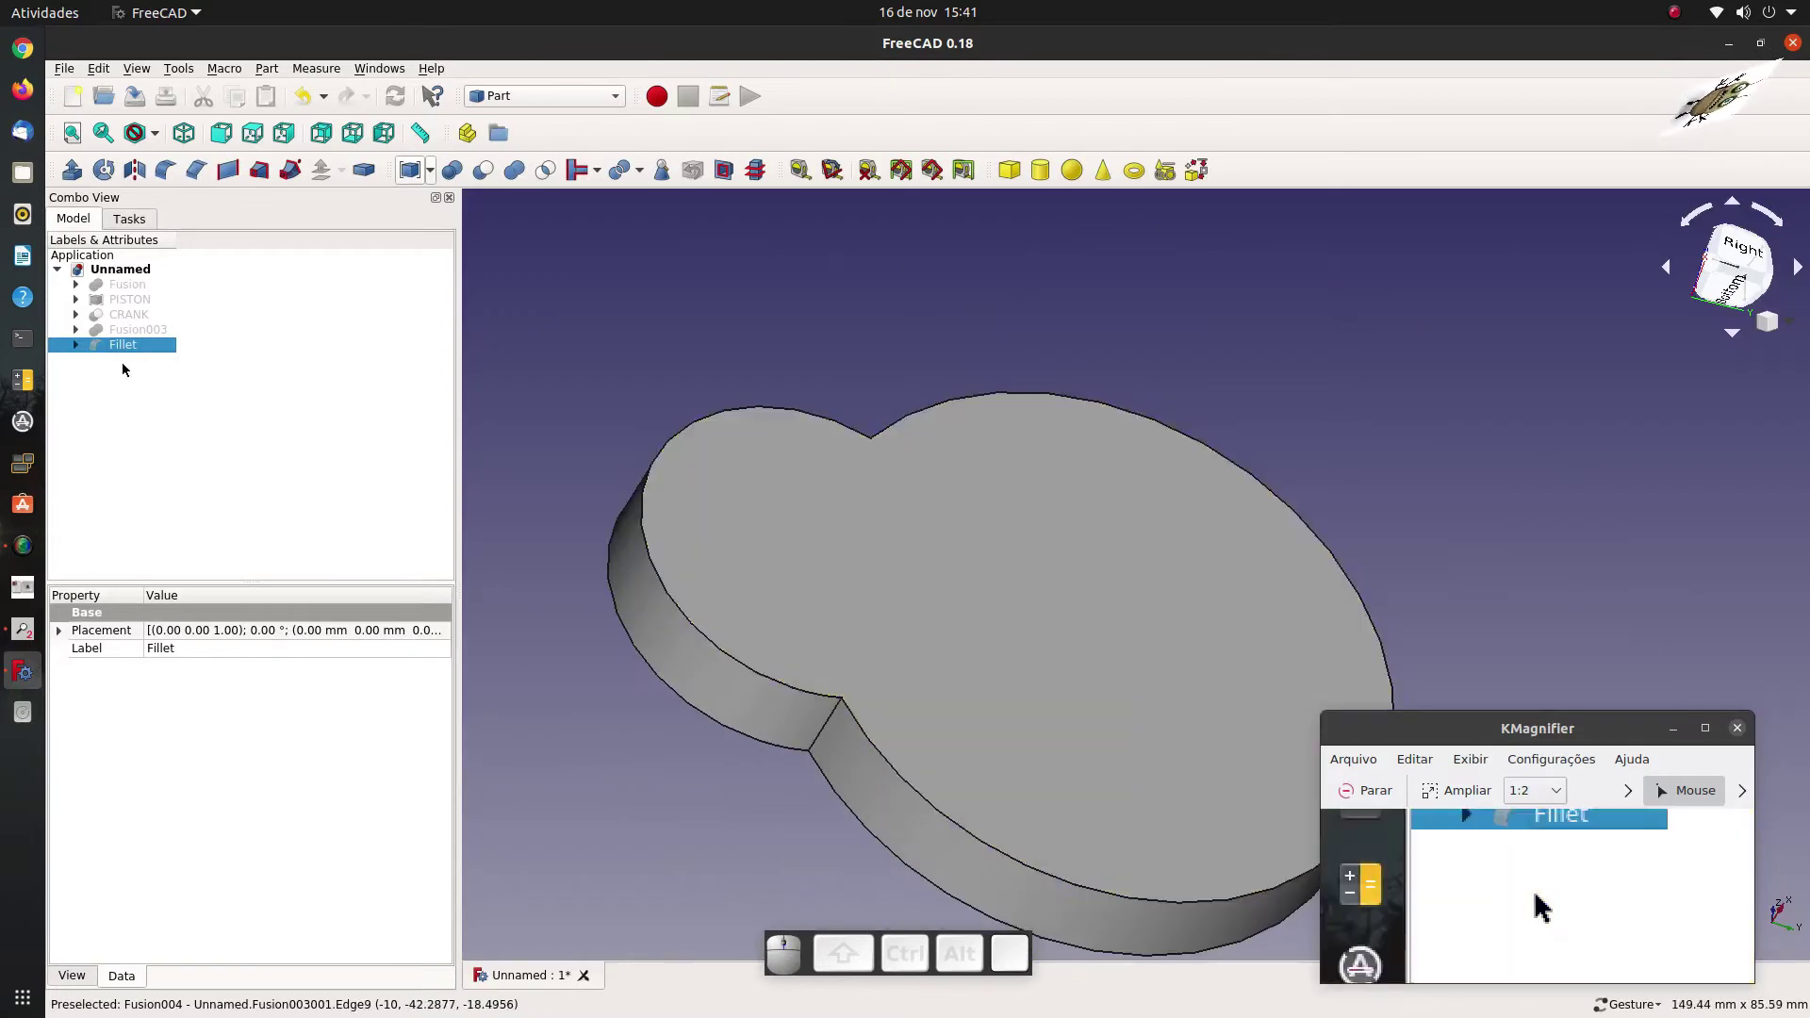
Edit the Fillet to include the second notch edge, Edge8.
{"action": "left_click", "coordinate": [133, 350]}
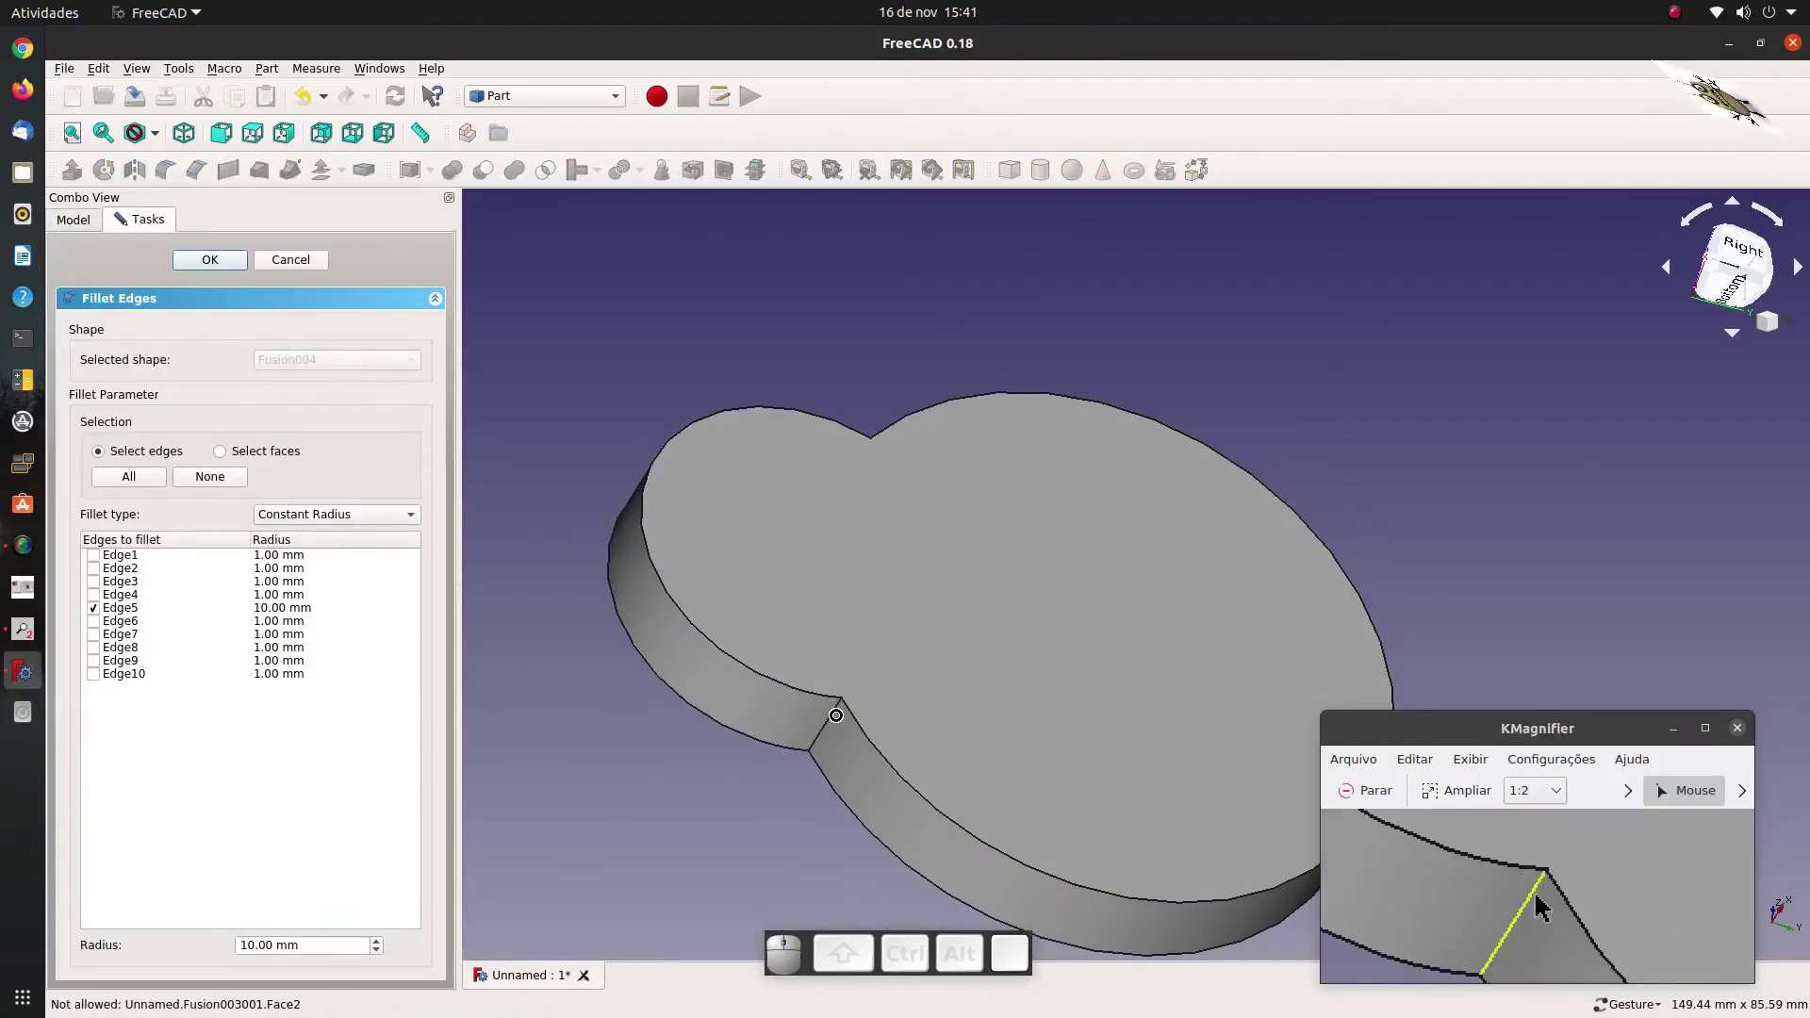
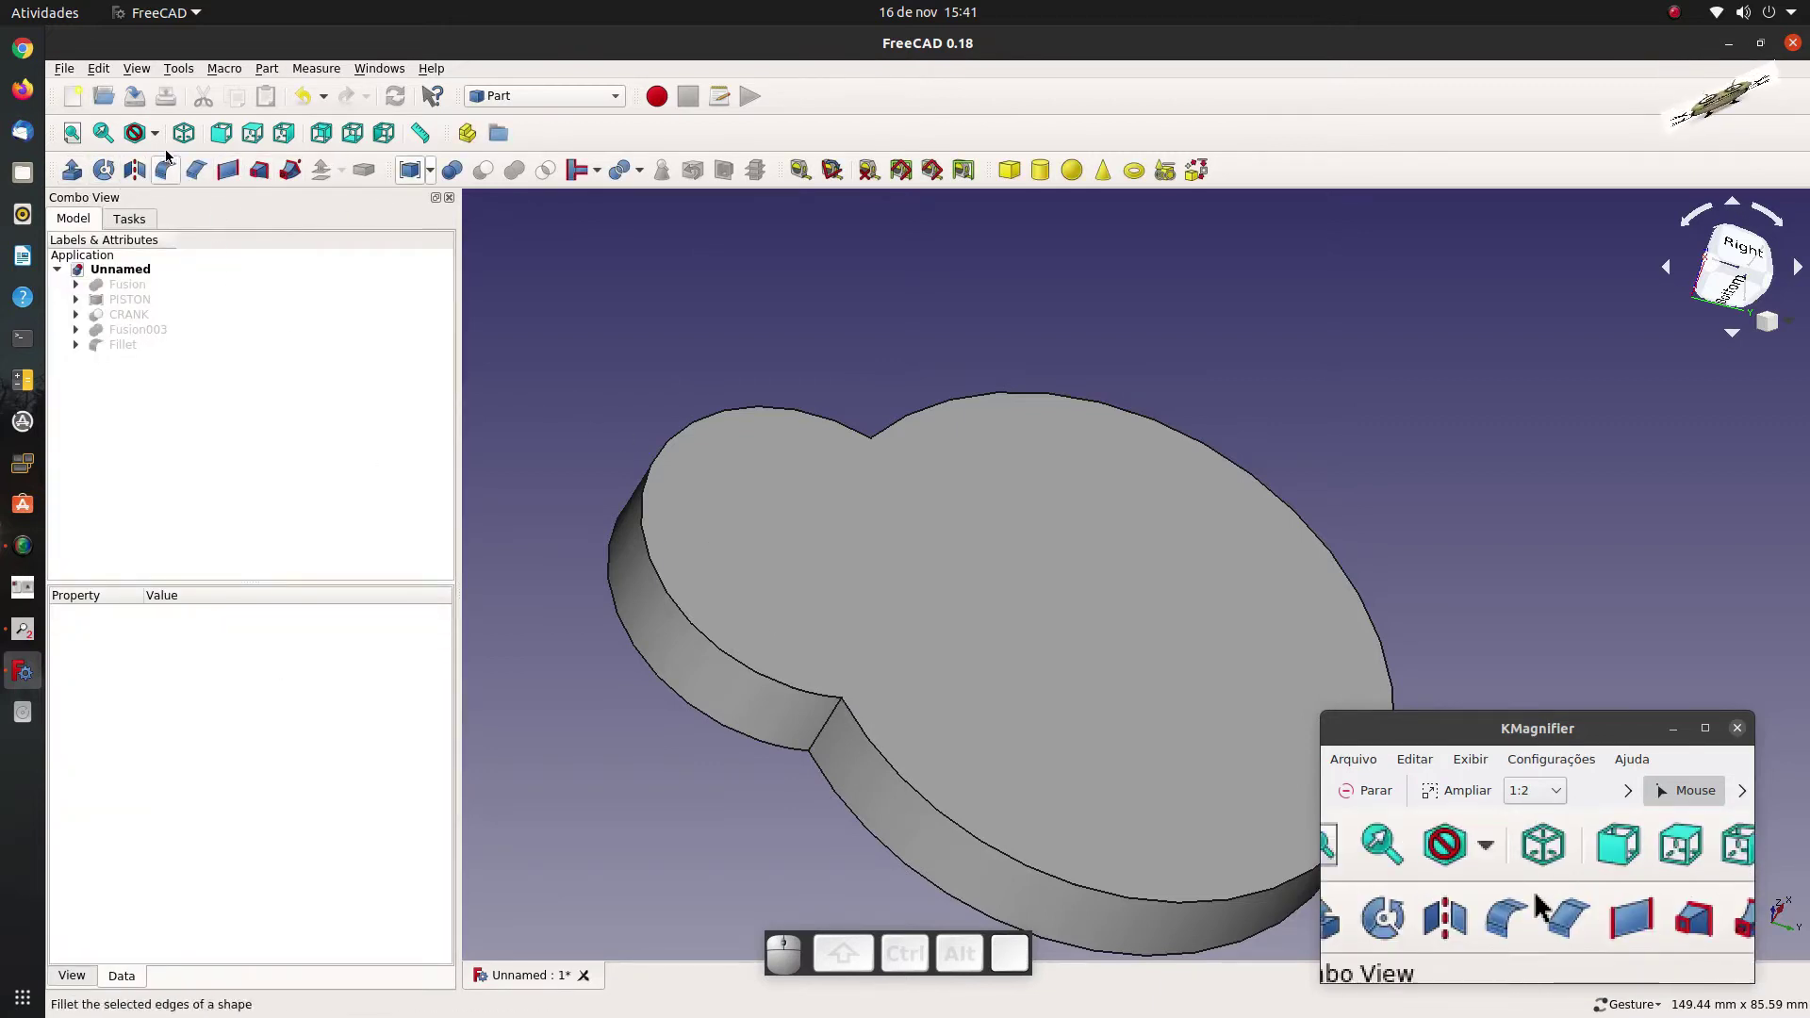
{"action": "left_click", "coordinate": [154, 142]}
{"action": "left_click", "coordinate": [166, 219]}
{"action": "left_click", "coordinate": [294, 380]}
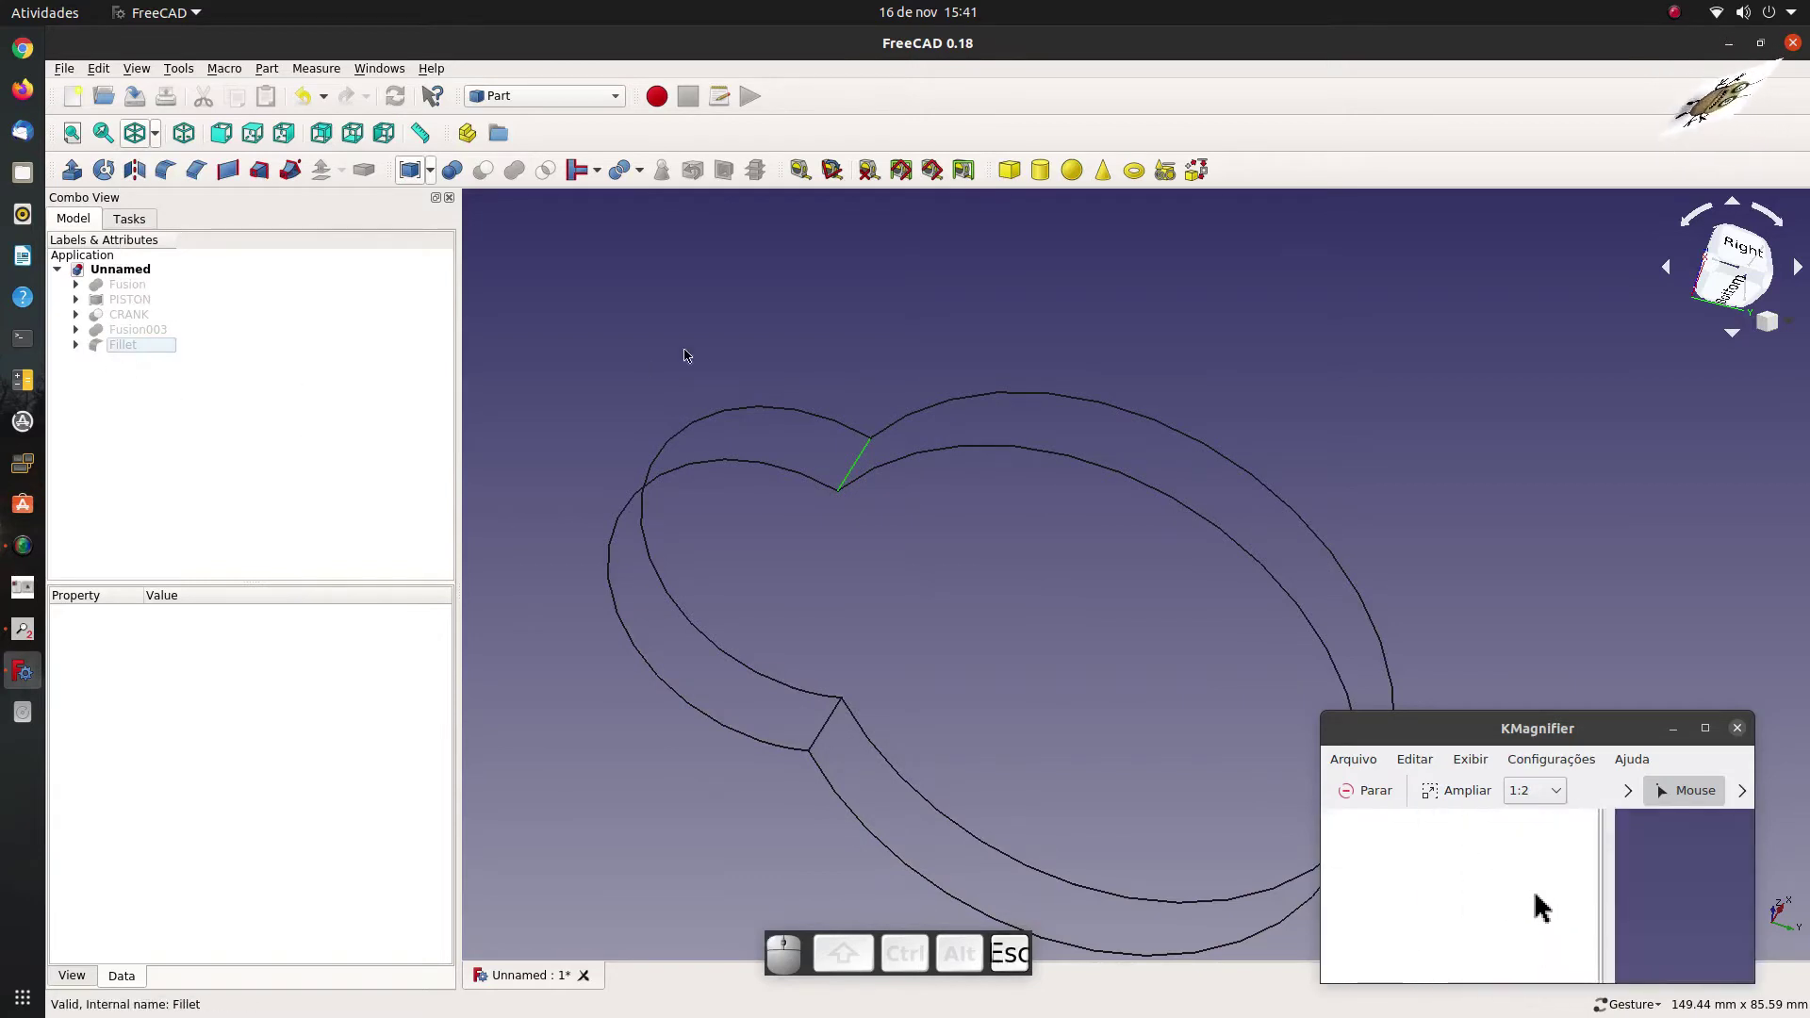
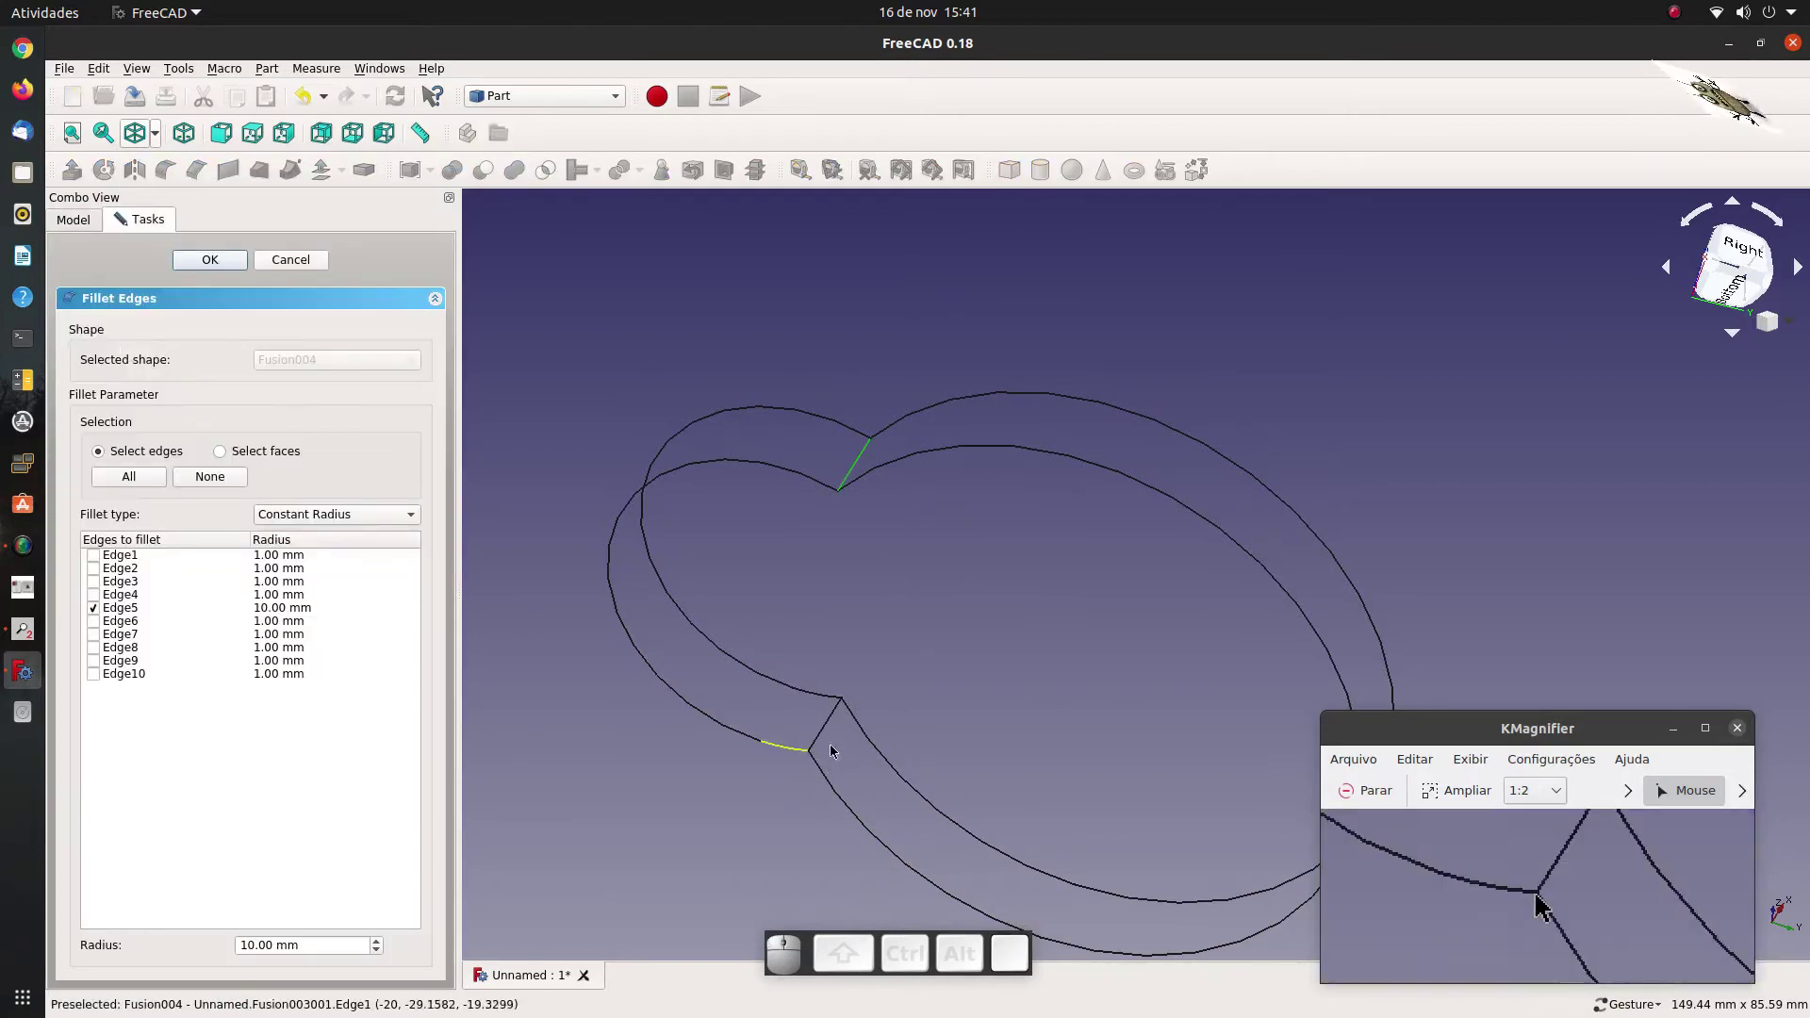
{"action": "left_click", "coordinate": [846, 711]}
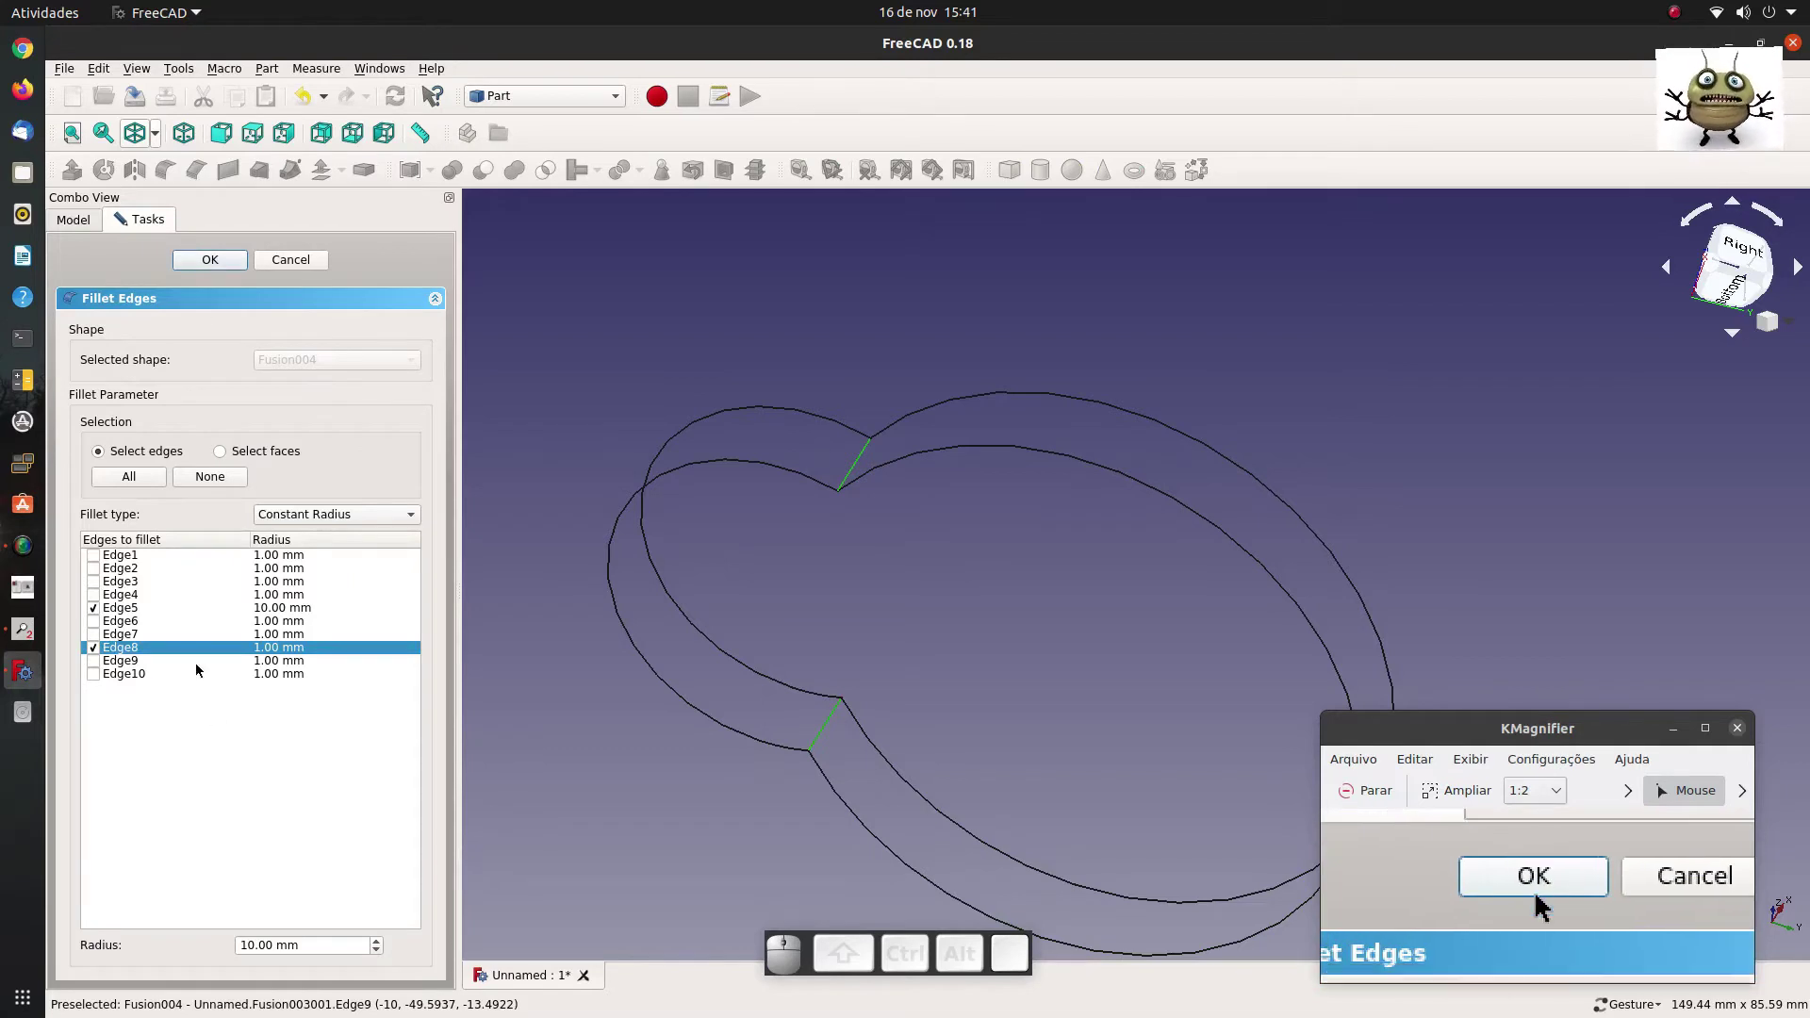
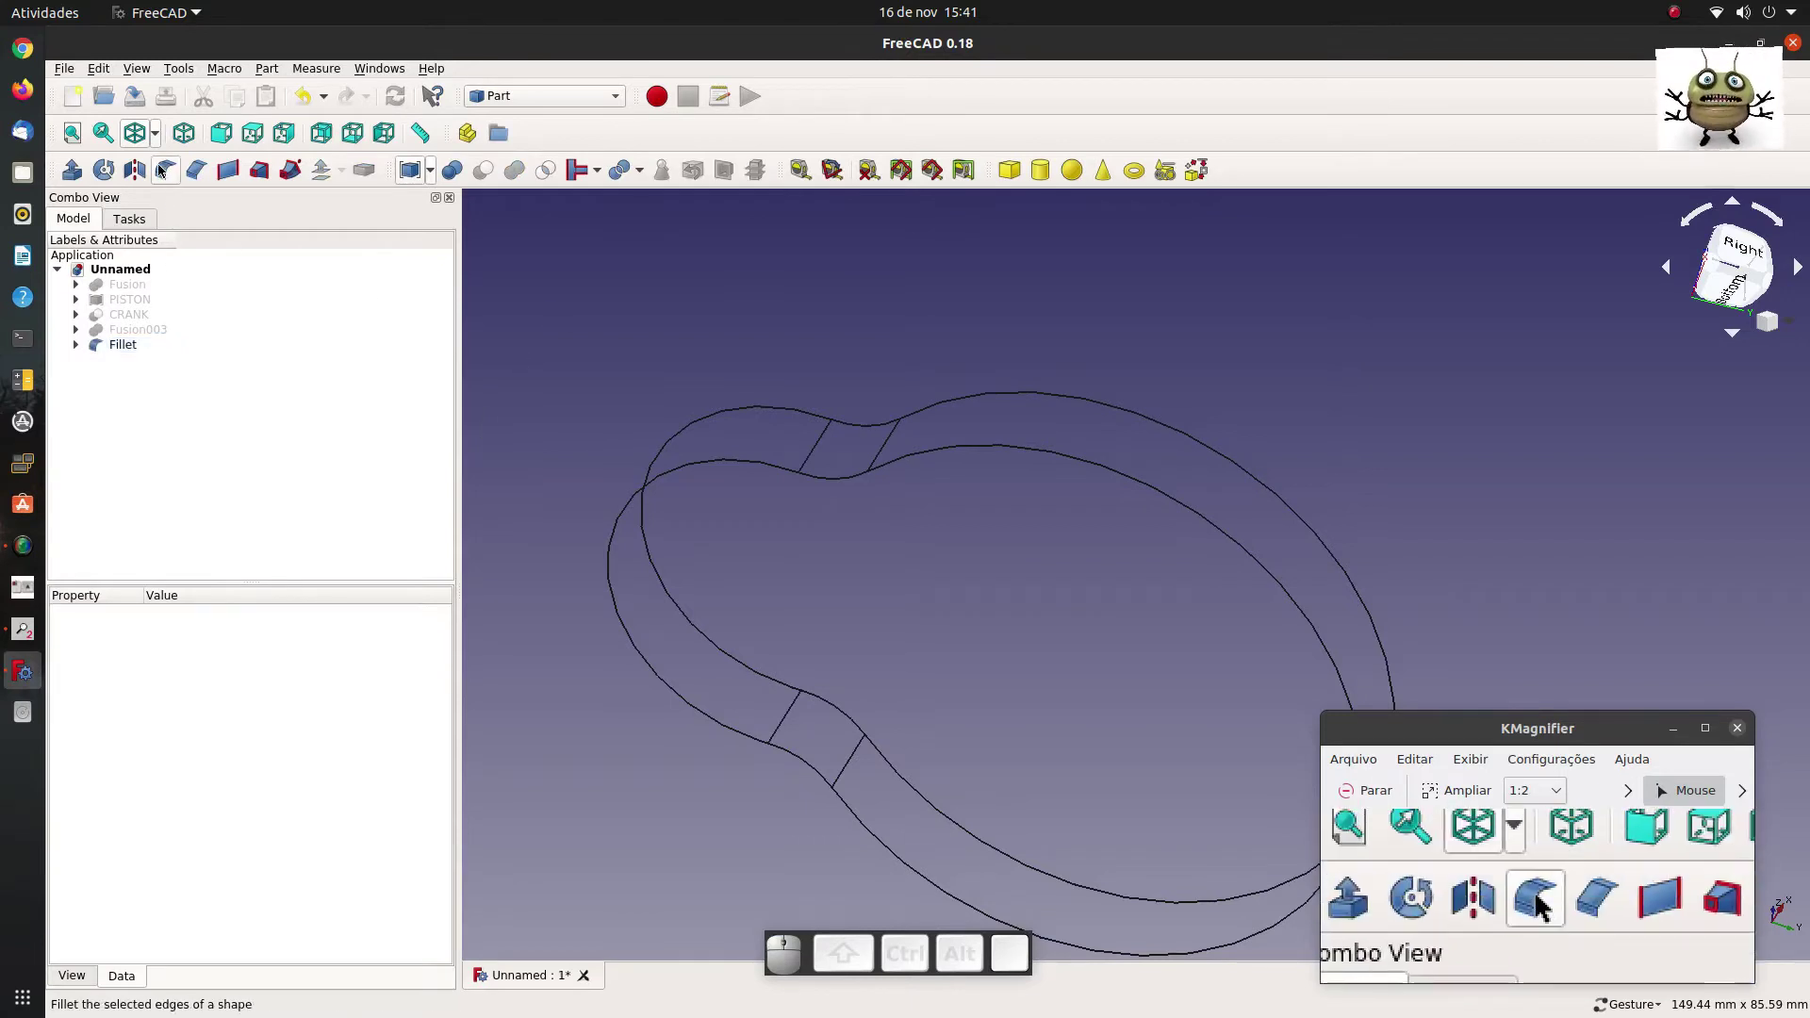
Switch the draw style to shaded and inspect the filleted crank web.
{"action": "left_click", "coordinate": [154, 142]}
{"action": "left_click", "coordinate": [160, 167]}
{"action": "left_click", "coordinate": [669, 302]}
{"action": "scroll", "scroll_direction": "down", "scroll_amount": 3}
{"action": "left_click_drag", "start_coordinate": [994, 317], "coordinate": [1089, 673]}
{"action": "scroll", "scroll_direction": "down", "scroll_amount": 3}
{"action": "scroll", "scroll_direction": "up", "scroll_amount": 3}
{"action": "scroll", "scroll_direction": "down", "scroll_amount": 3}
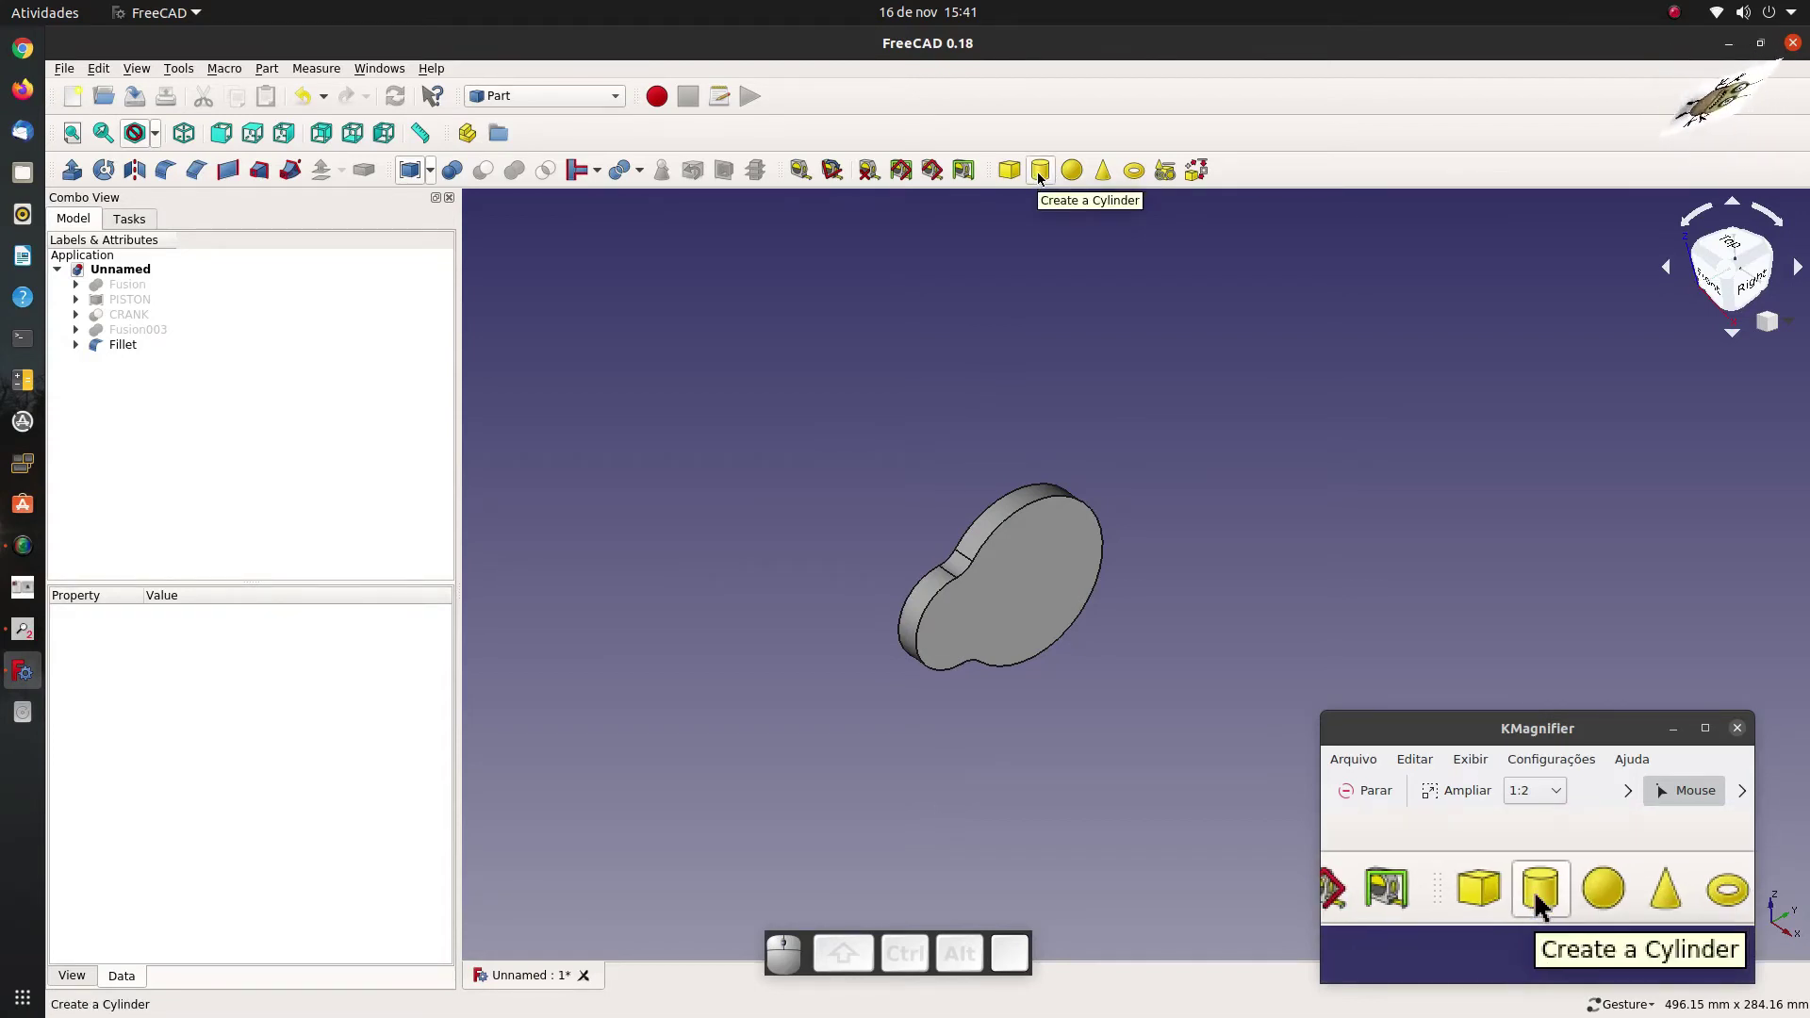
Add Cylinder010 with a 20 mm radius.
{"action": "left_click", "coordinate": [1040, 179]}
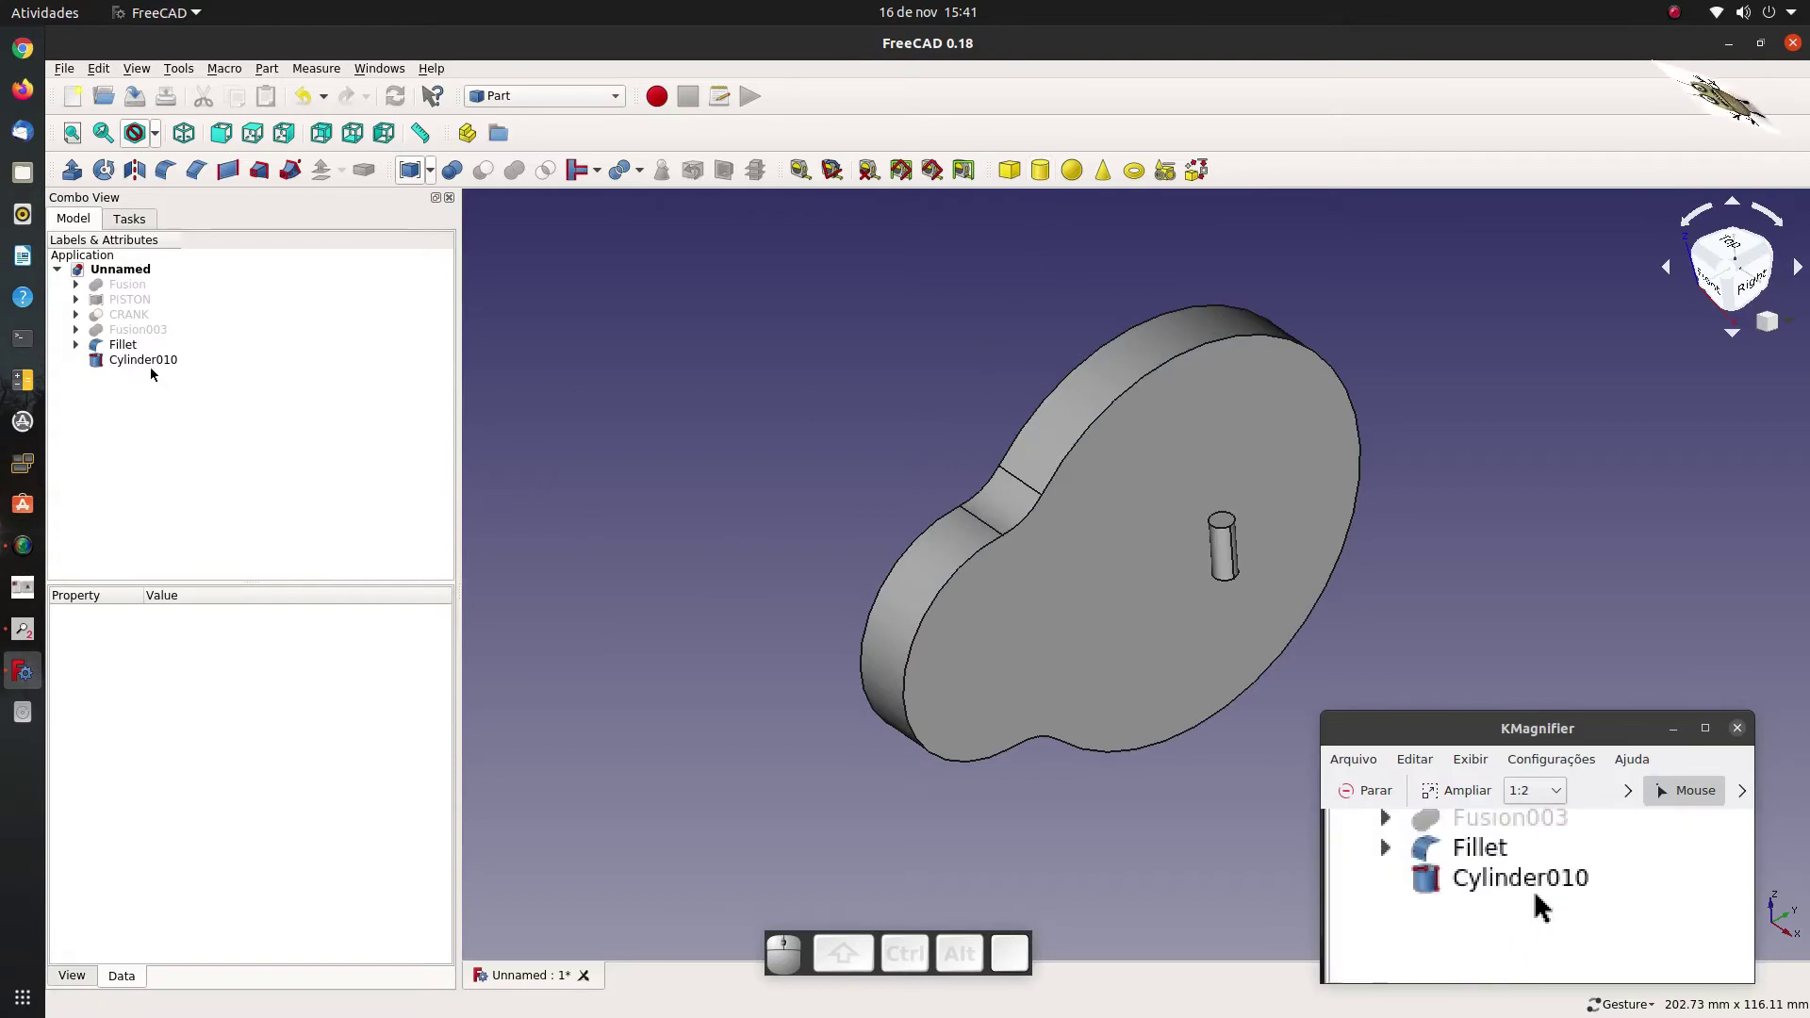
{"action": "left_click", "coordinate": [160, 369]}
{"action": "left_click", "coordinate": [215, 724]}
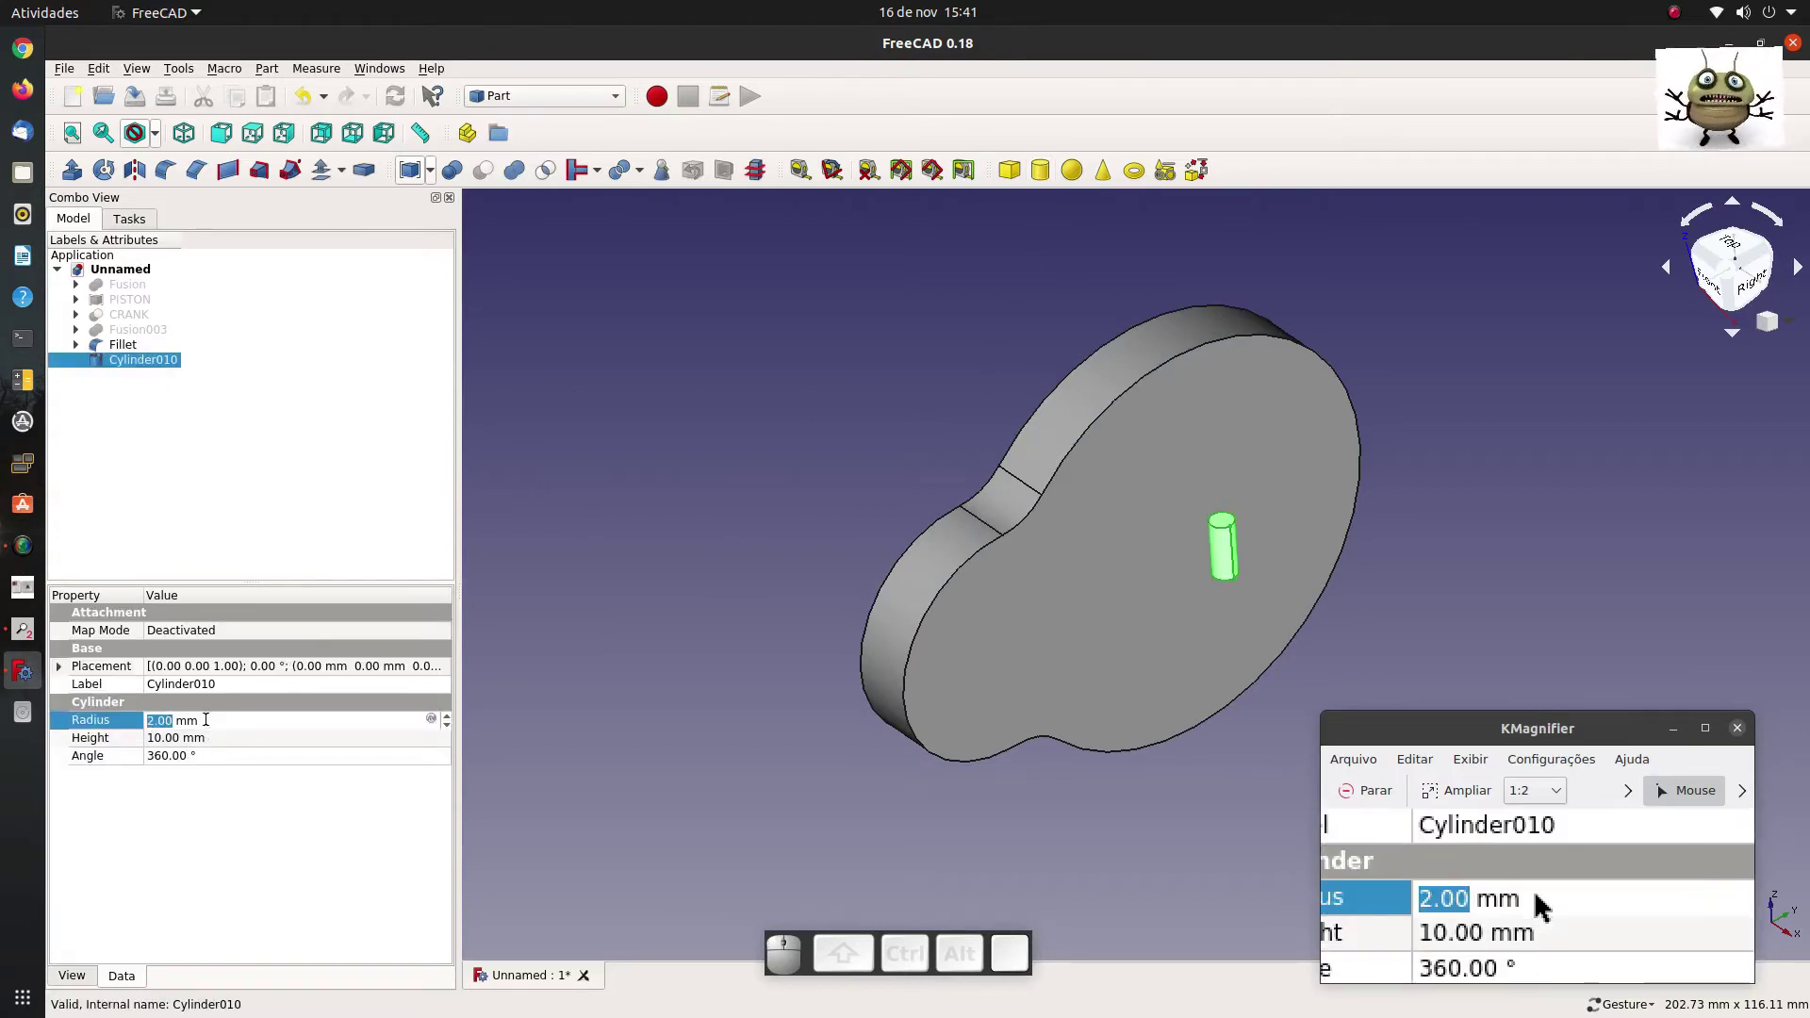
{"action": "key", "text": "2"}
{"action": "key", "text": "0"}
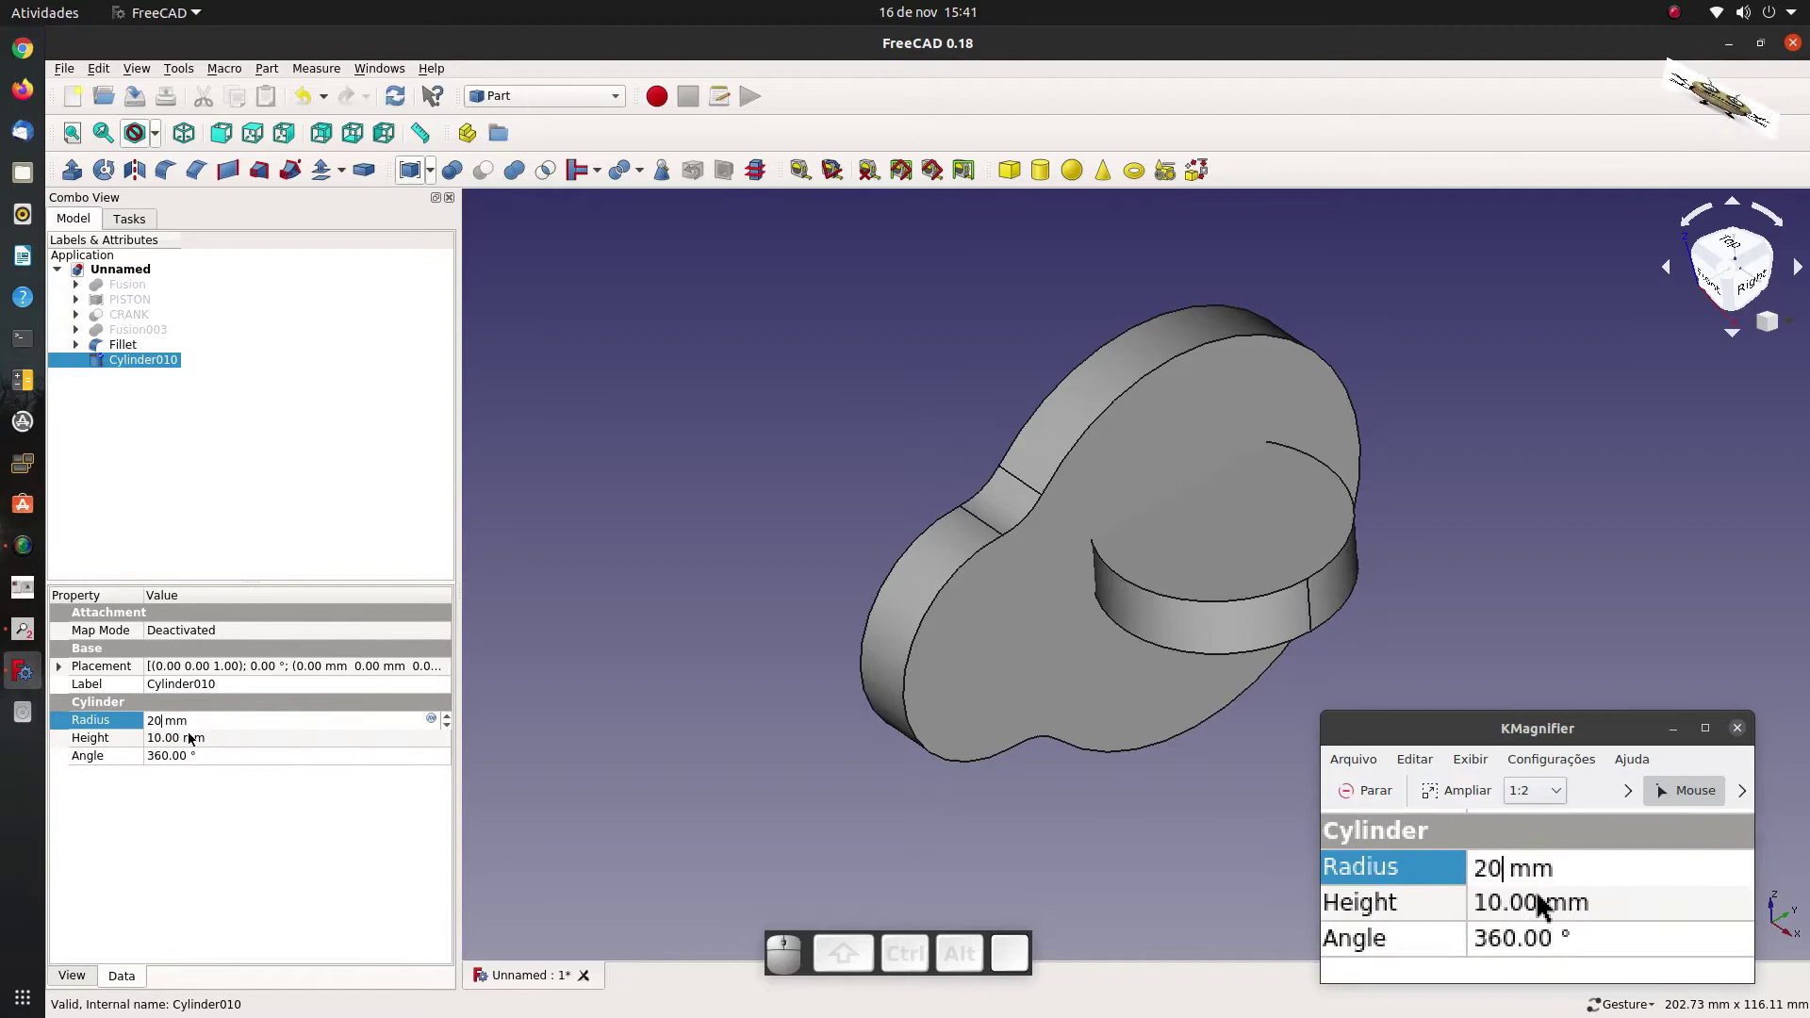
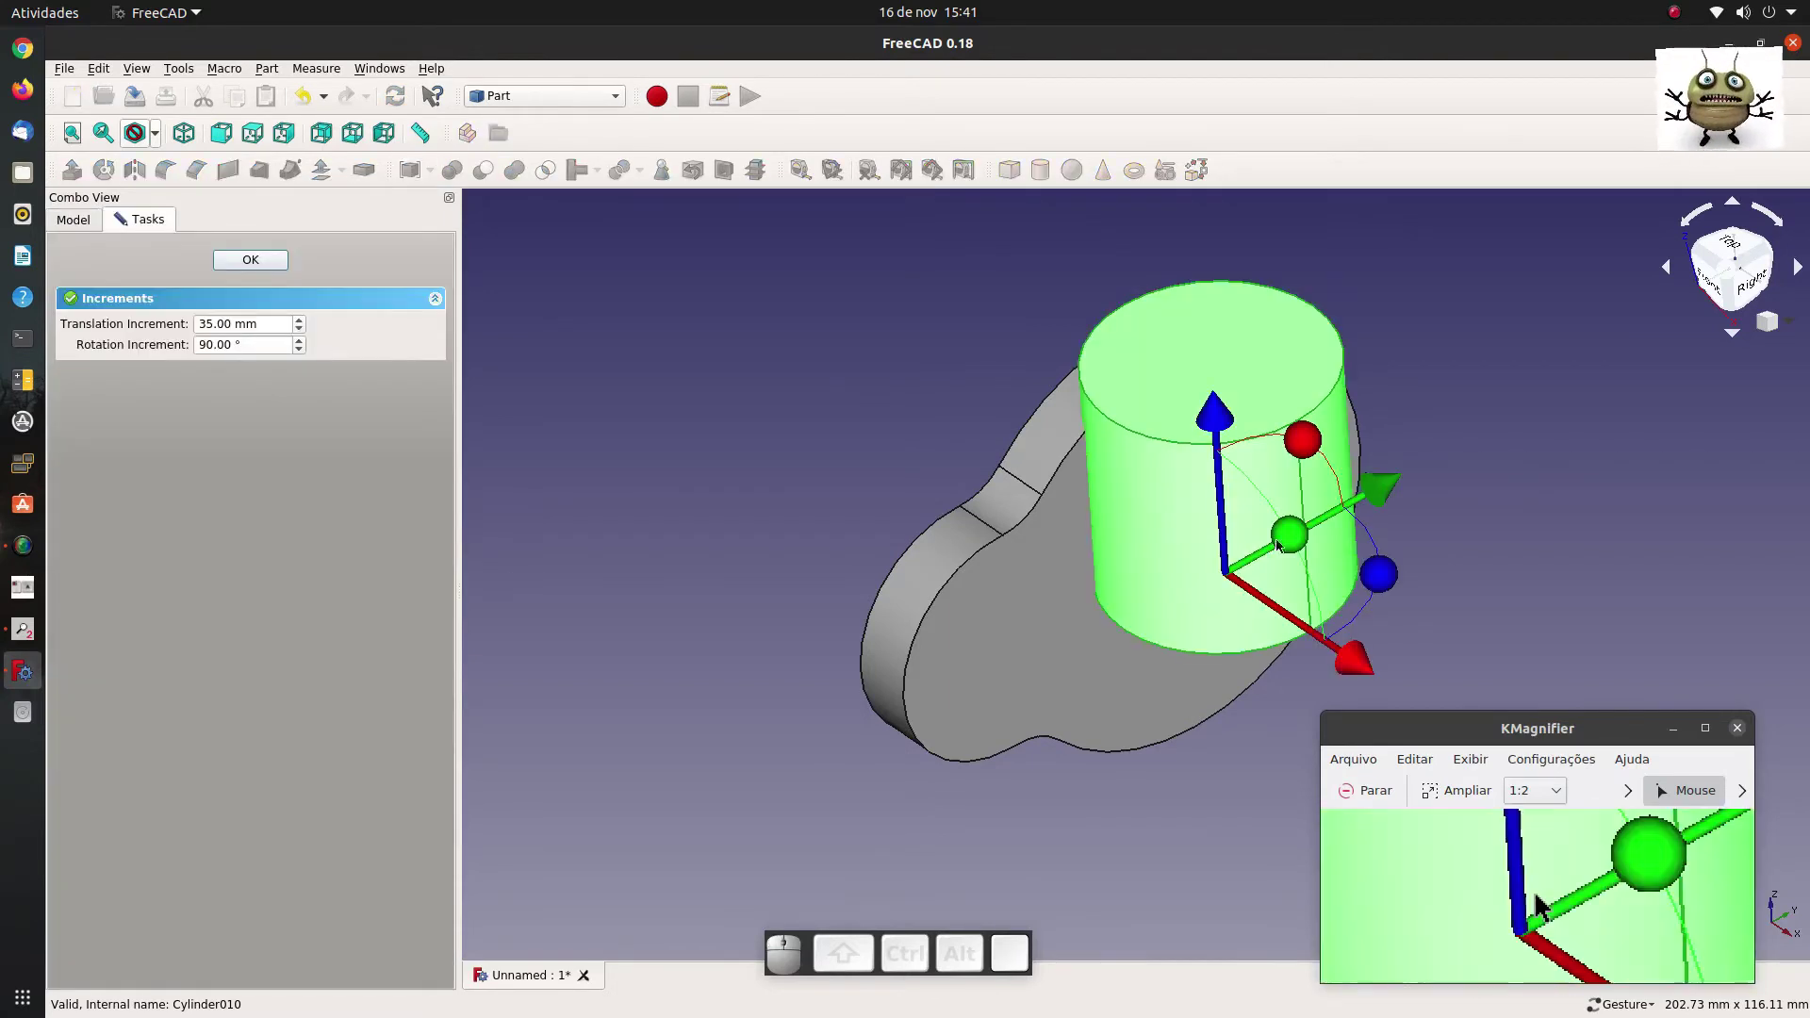
Rotate Cylinder010 out of the web and move it with a 20 mm step as a shaft.
{"action": "left_click_drag", "start_coordinate": [1302, 539], "coordinate": [1288, 662]}
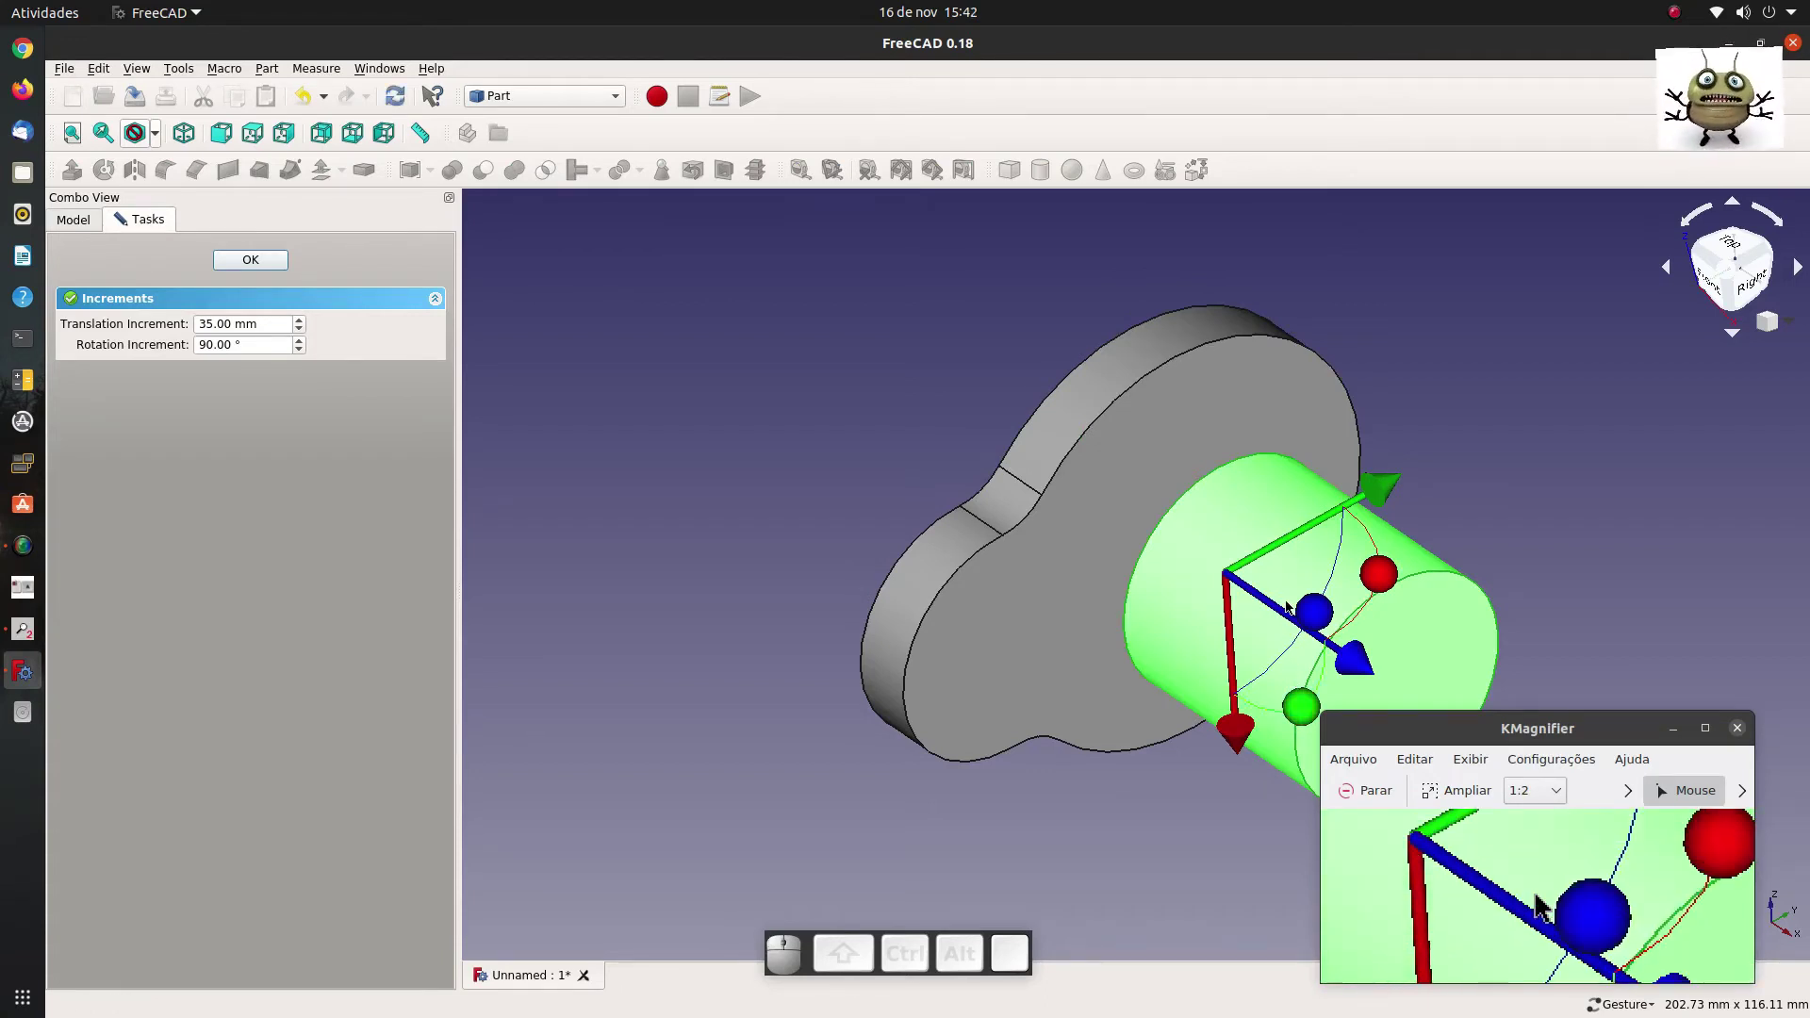
{"action": "scroll", "scroll_direction": "down", "scroll_amount": 3}
{"action": "scroll", "scroll_direction": "down", "scroll_amount": 3}
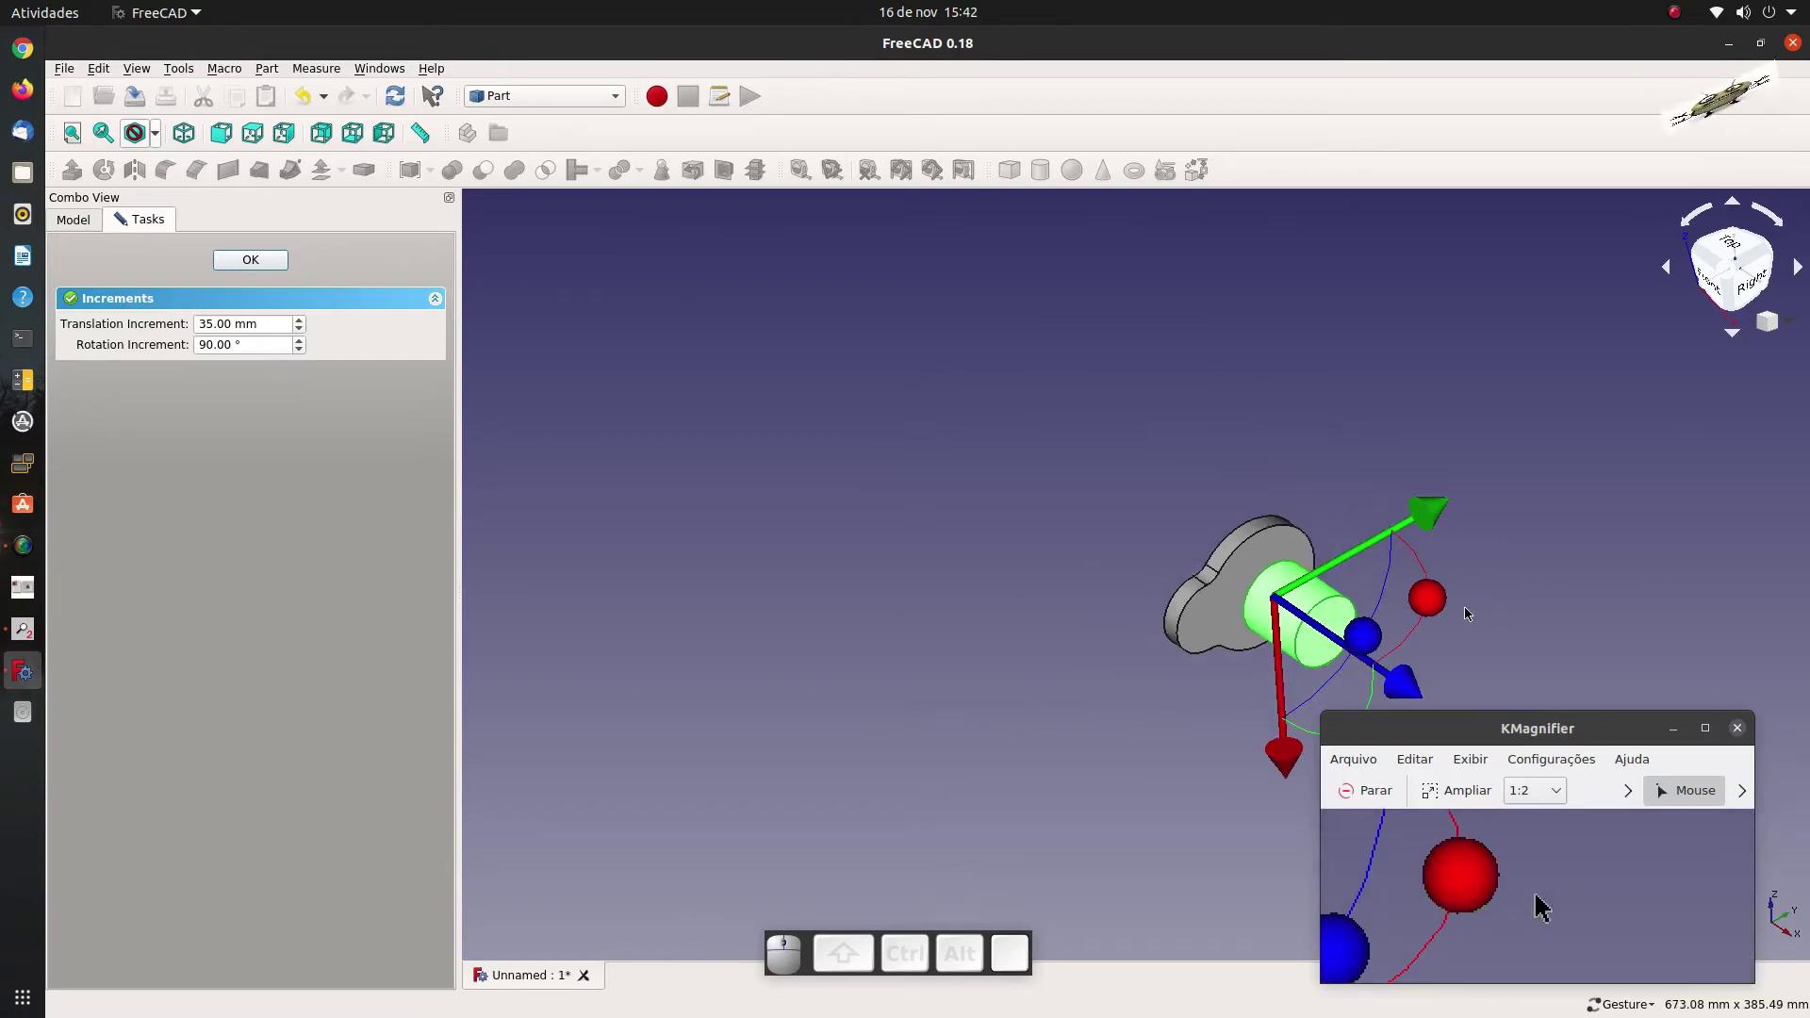
{"action": "scroll", "scroll_direction": "down", "scroll_amount": 3}
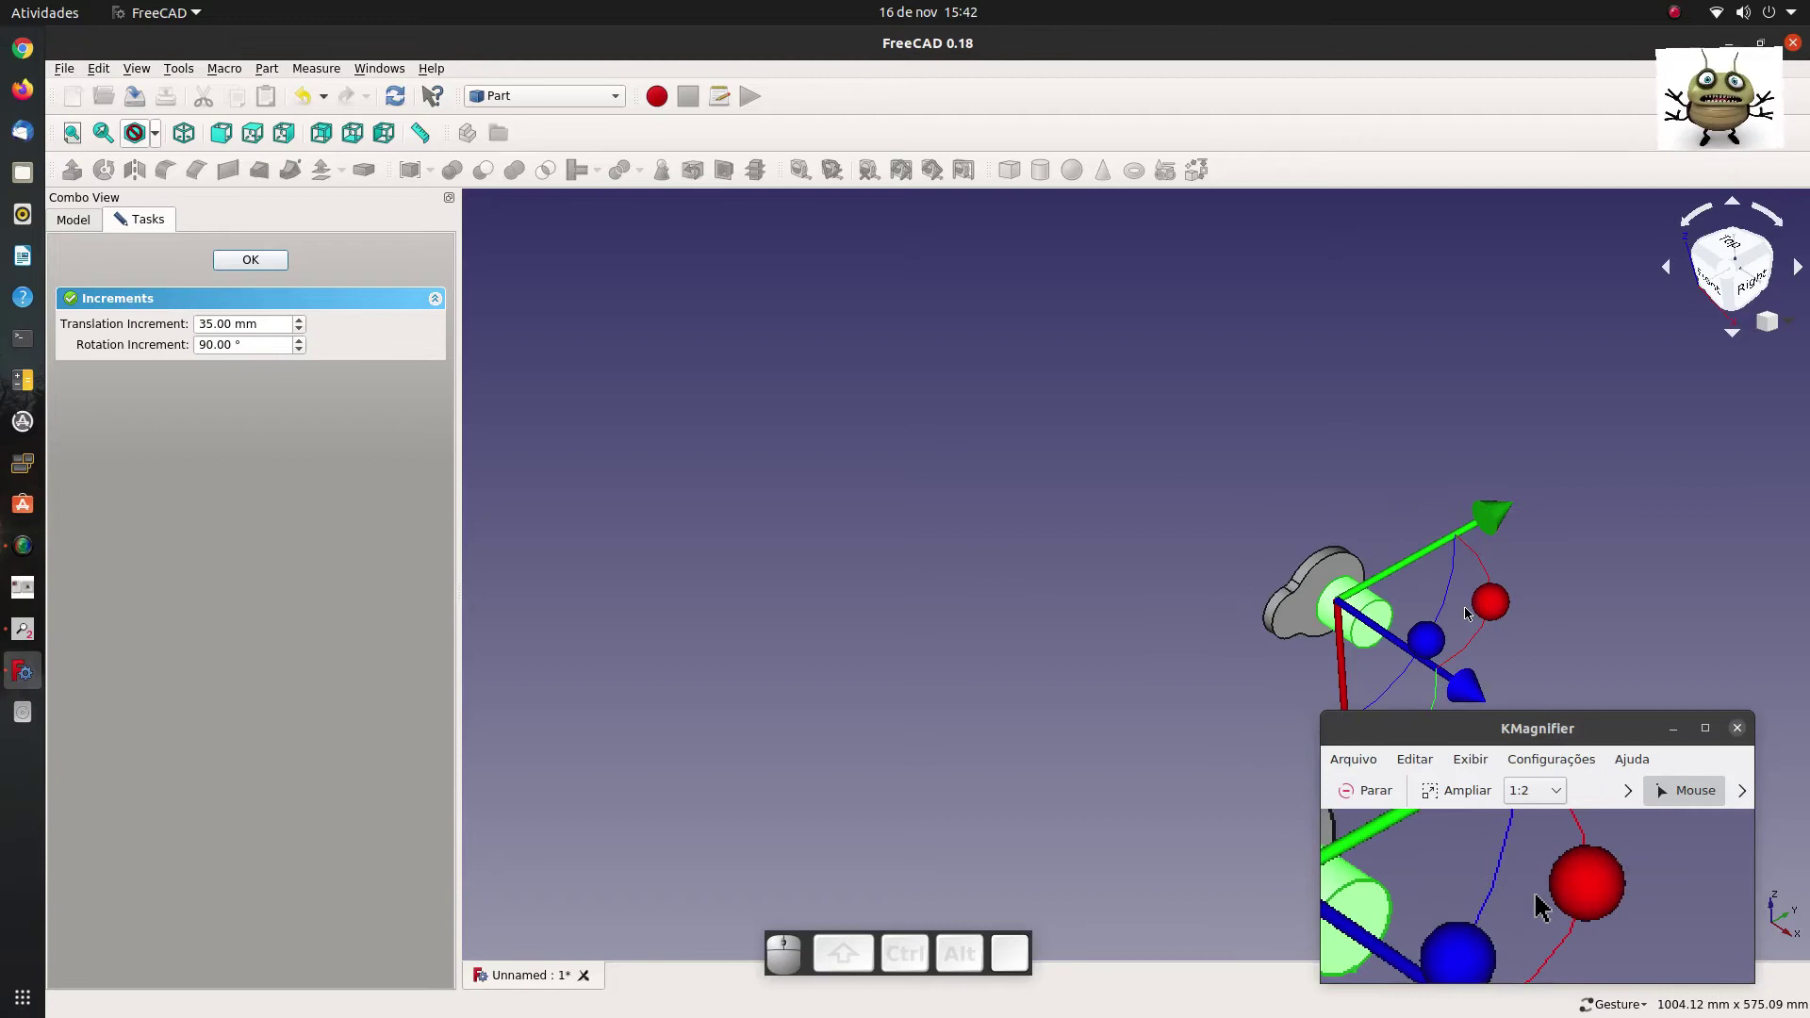
{"action": "scroll", "scroll_direction": "down", "scroll_amount": 3}
{"action": "scroll", "scroll_direction": "up", "scroll_amount": 3}
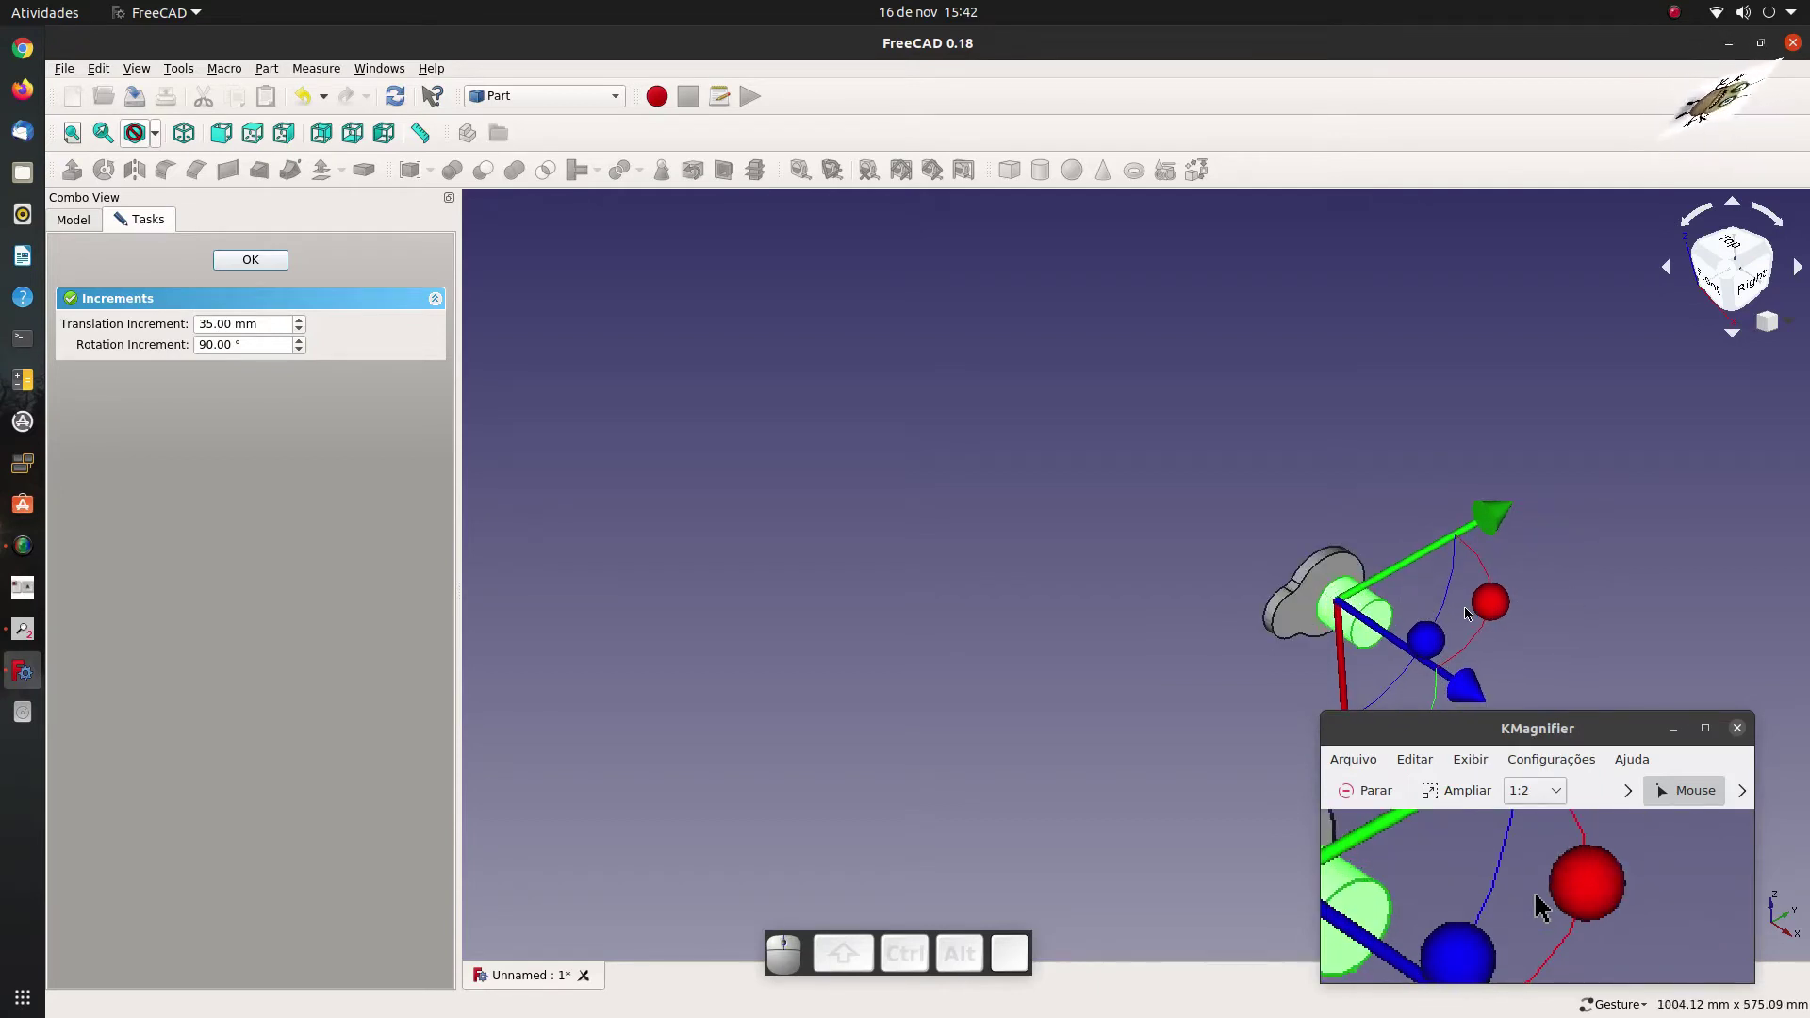
{"action": "scroll", "scroll_direction": "down", "scroll_amount": 3}
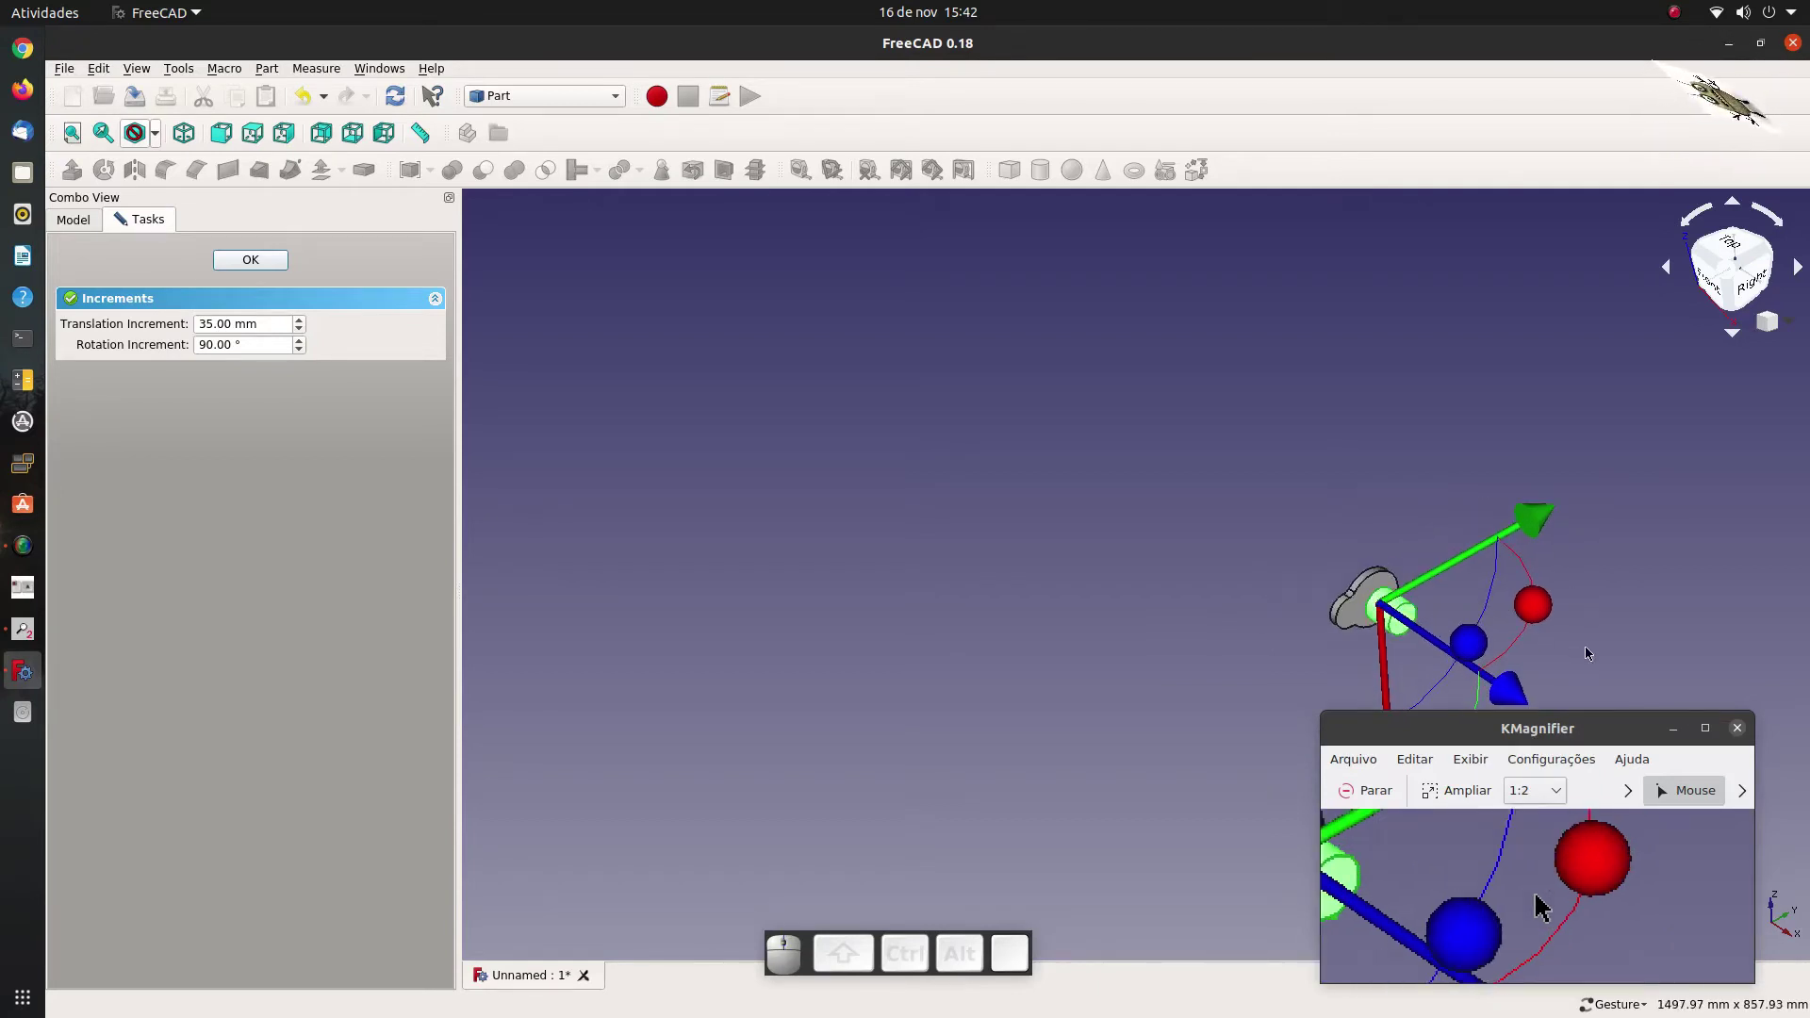
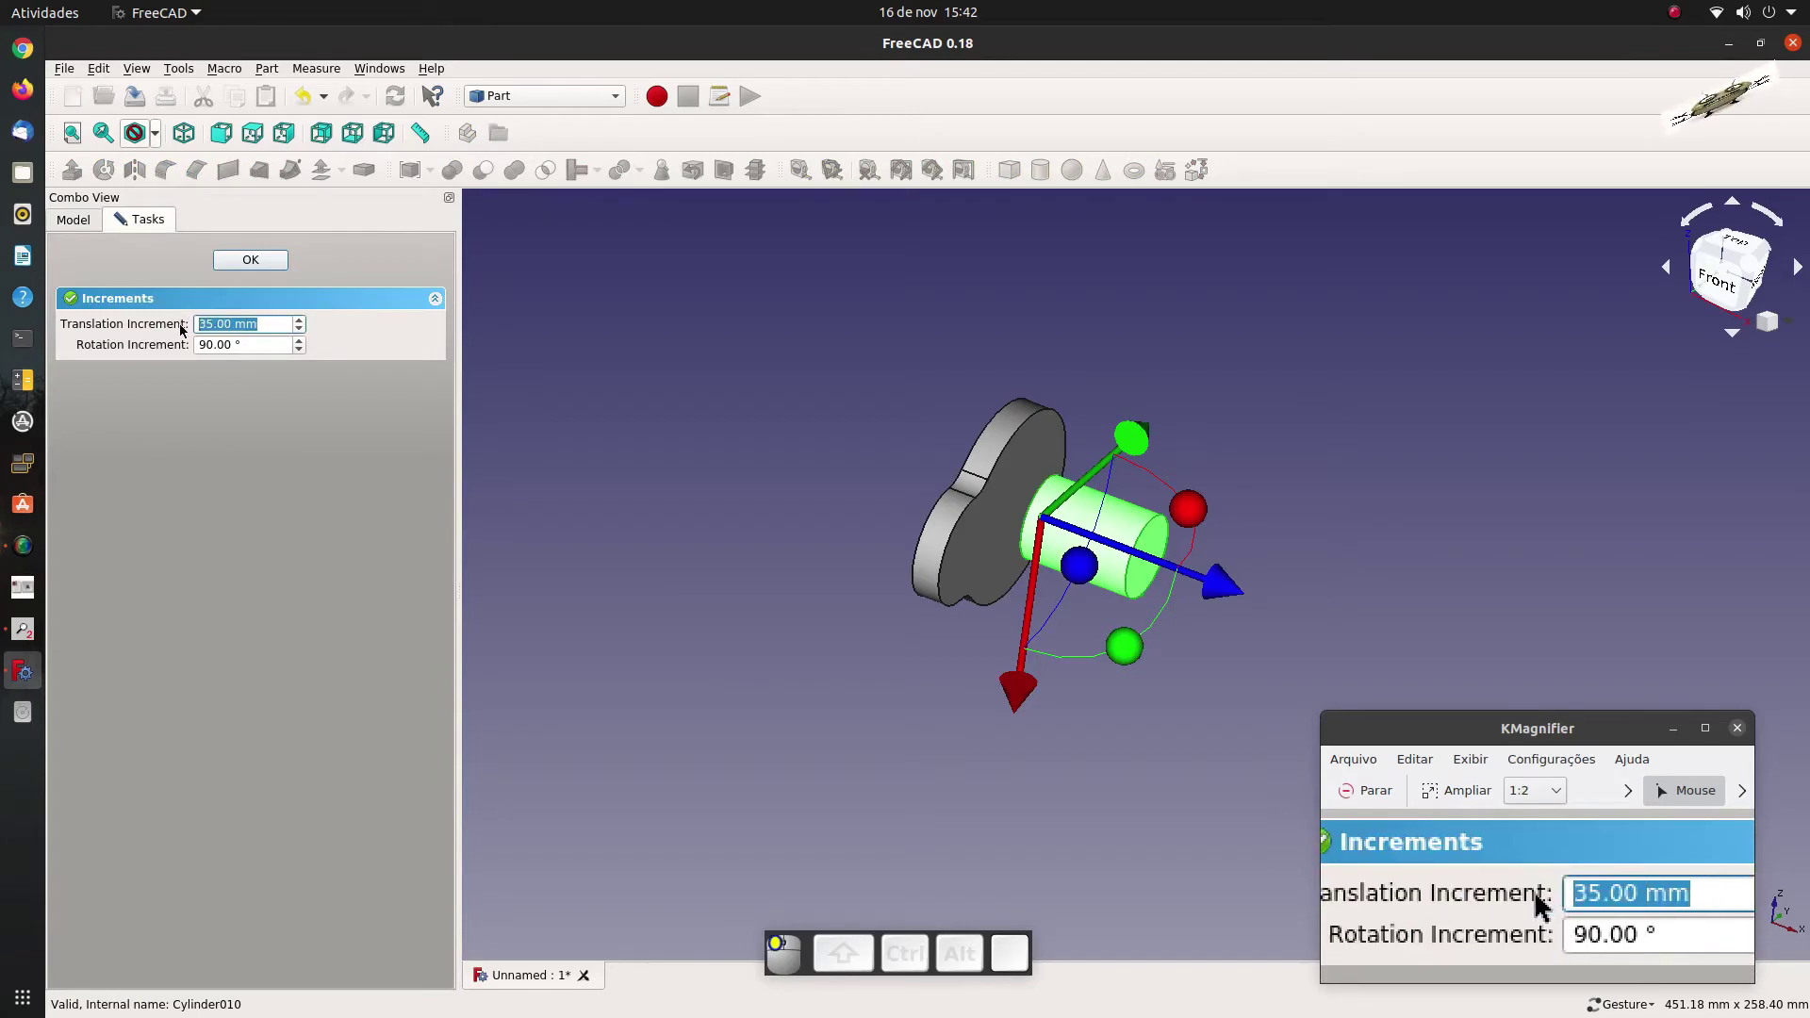
{"action": "key", "text": "2"}
{"action": "key", "text": "0"}
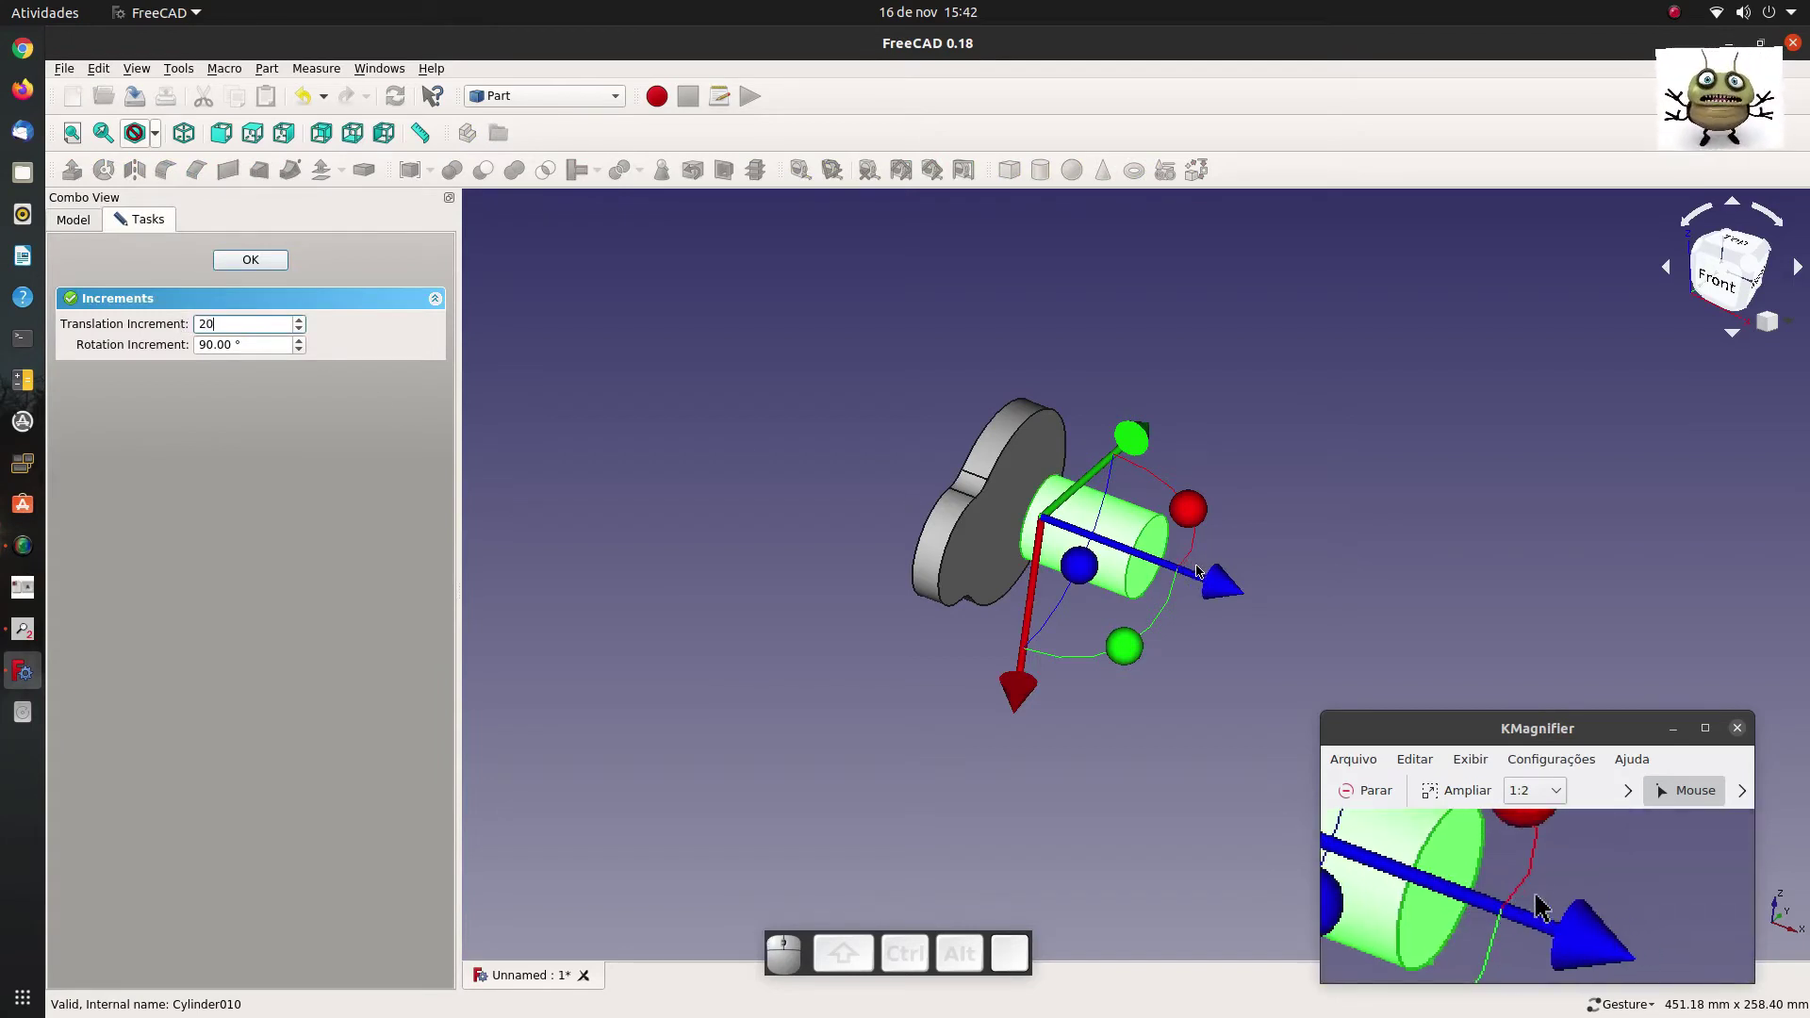
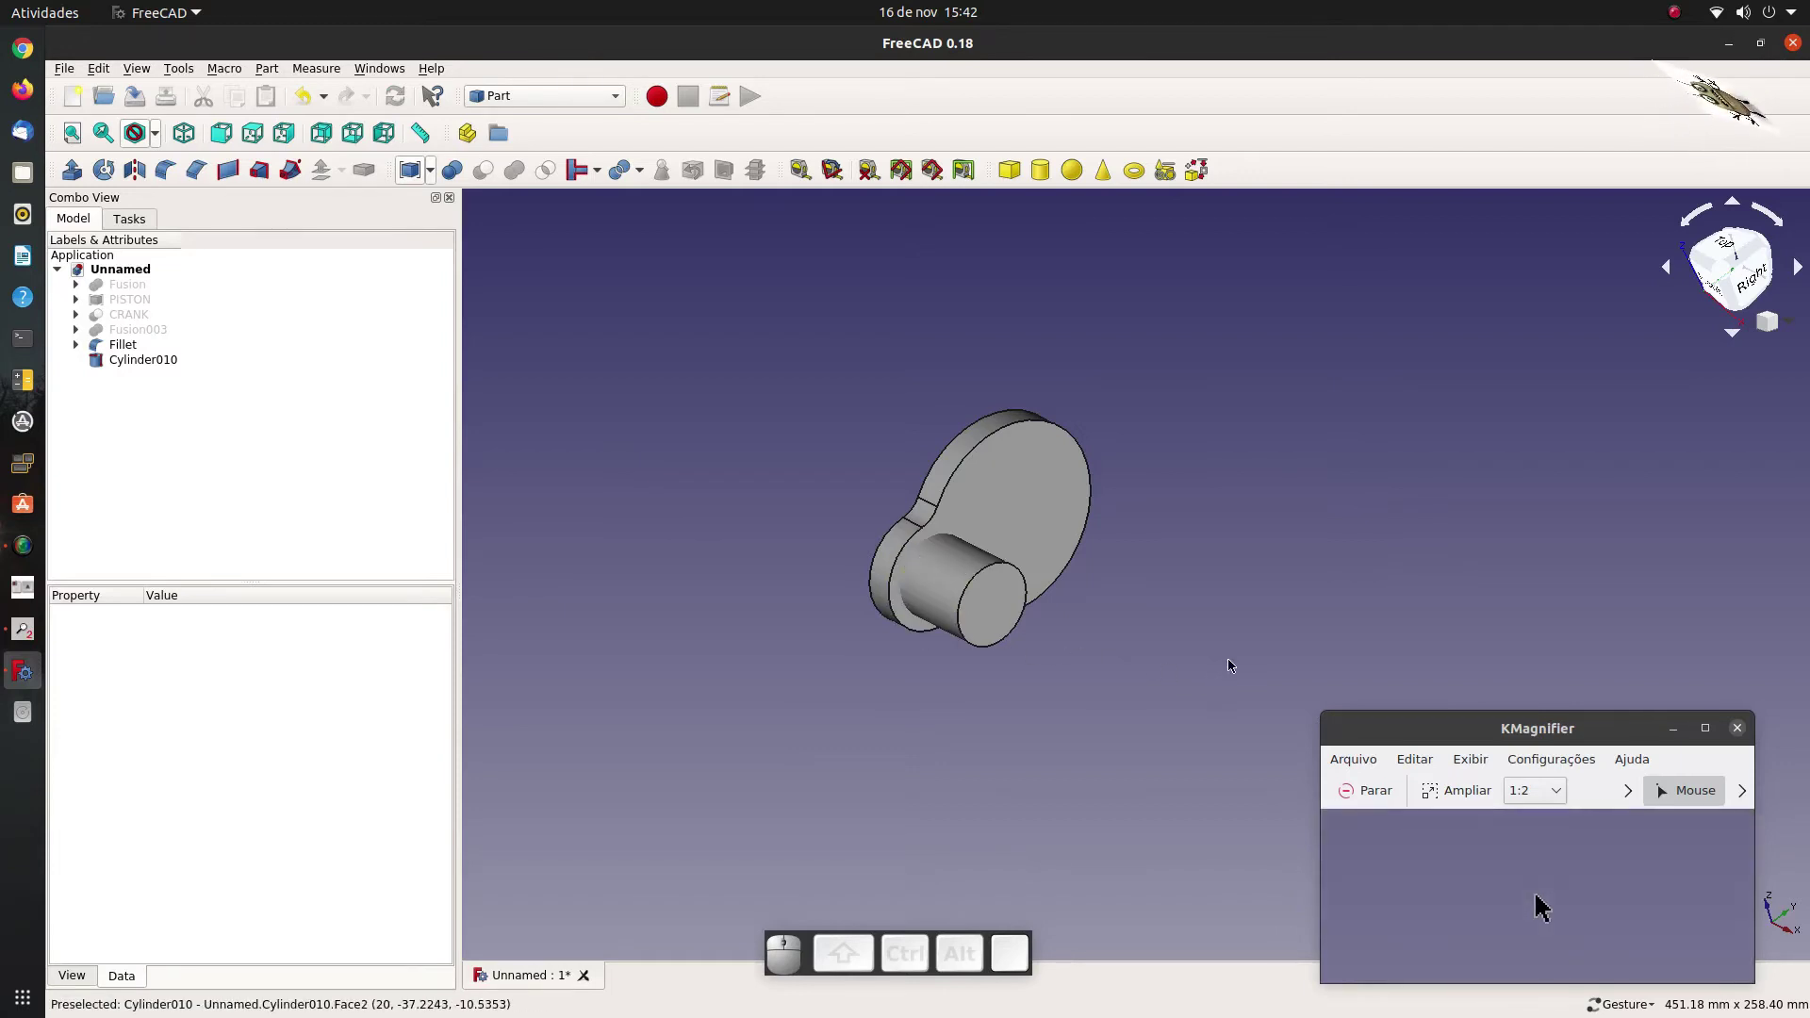
Add Cylinder011, 20 mm radius and 30 mm tall, and open it for moving to the web's other face.
{"action": "left_click_drag", "start_coordinate": [1160, 603], "coordinate": [559, 351]}
{"action": "left_click", "coordinate": [1050, 181]}
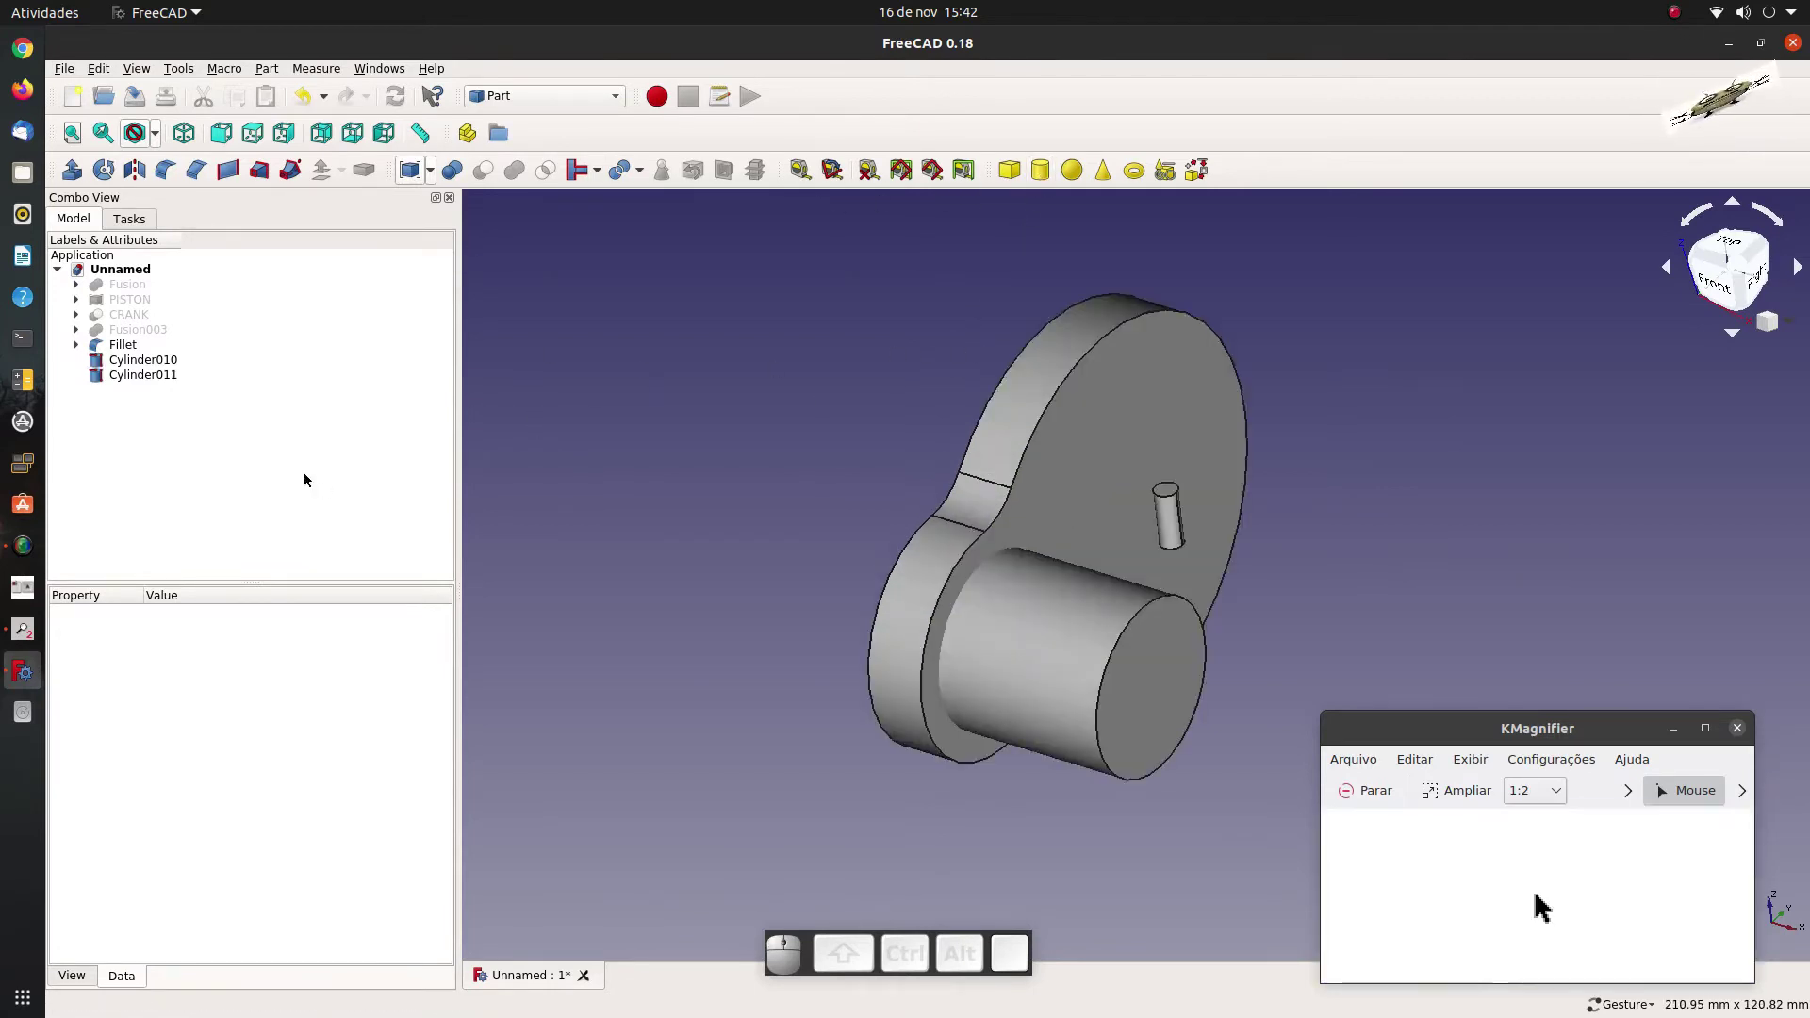
{"action": "left_click", "coordinate": [148, 385]}
{"action": "left_click", "coordinate": [219, 731]}
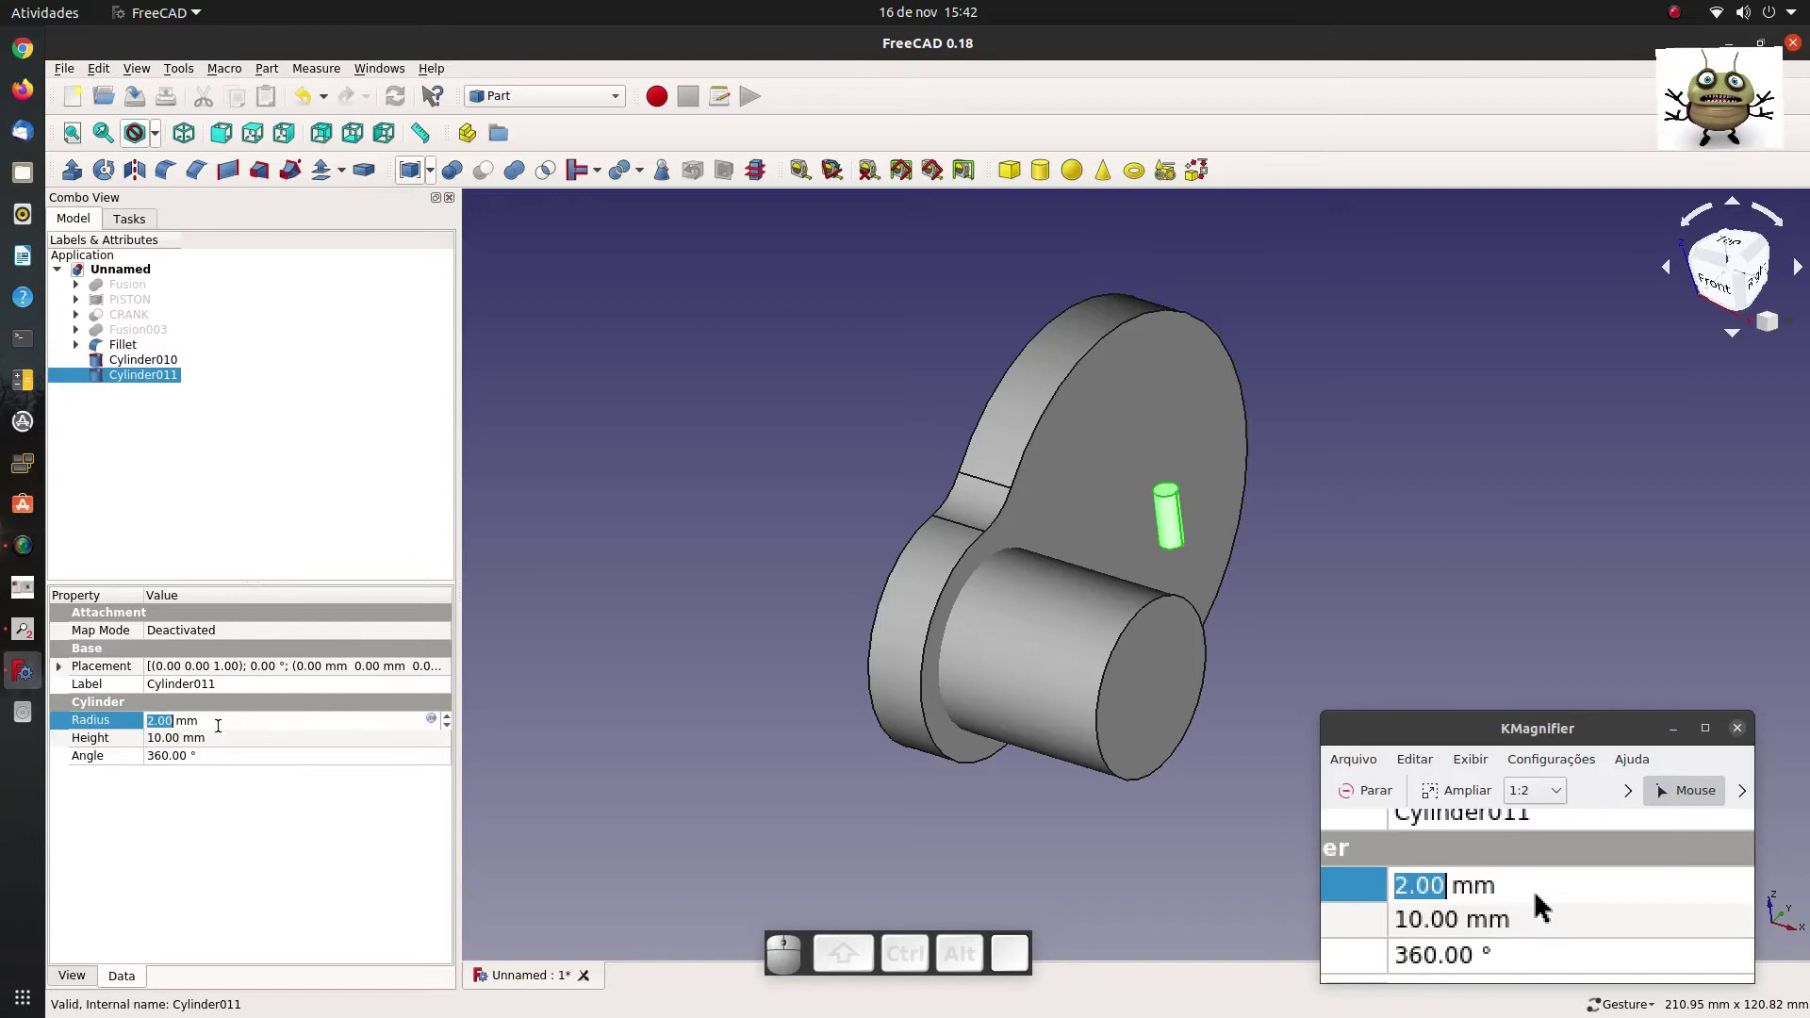
{"action": "key", "text": "2"}
{"action": "key", "text": "0"}
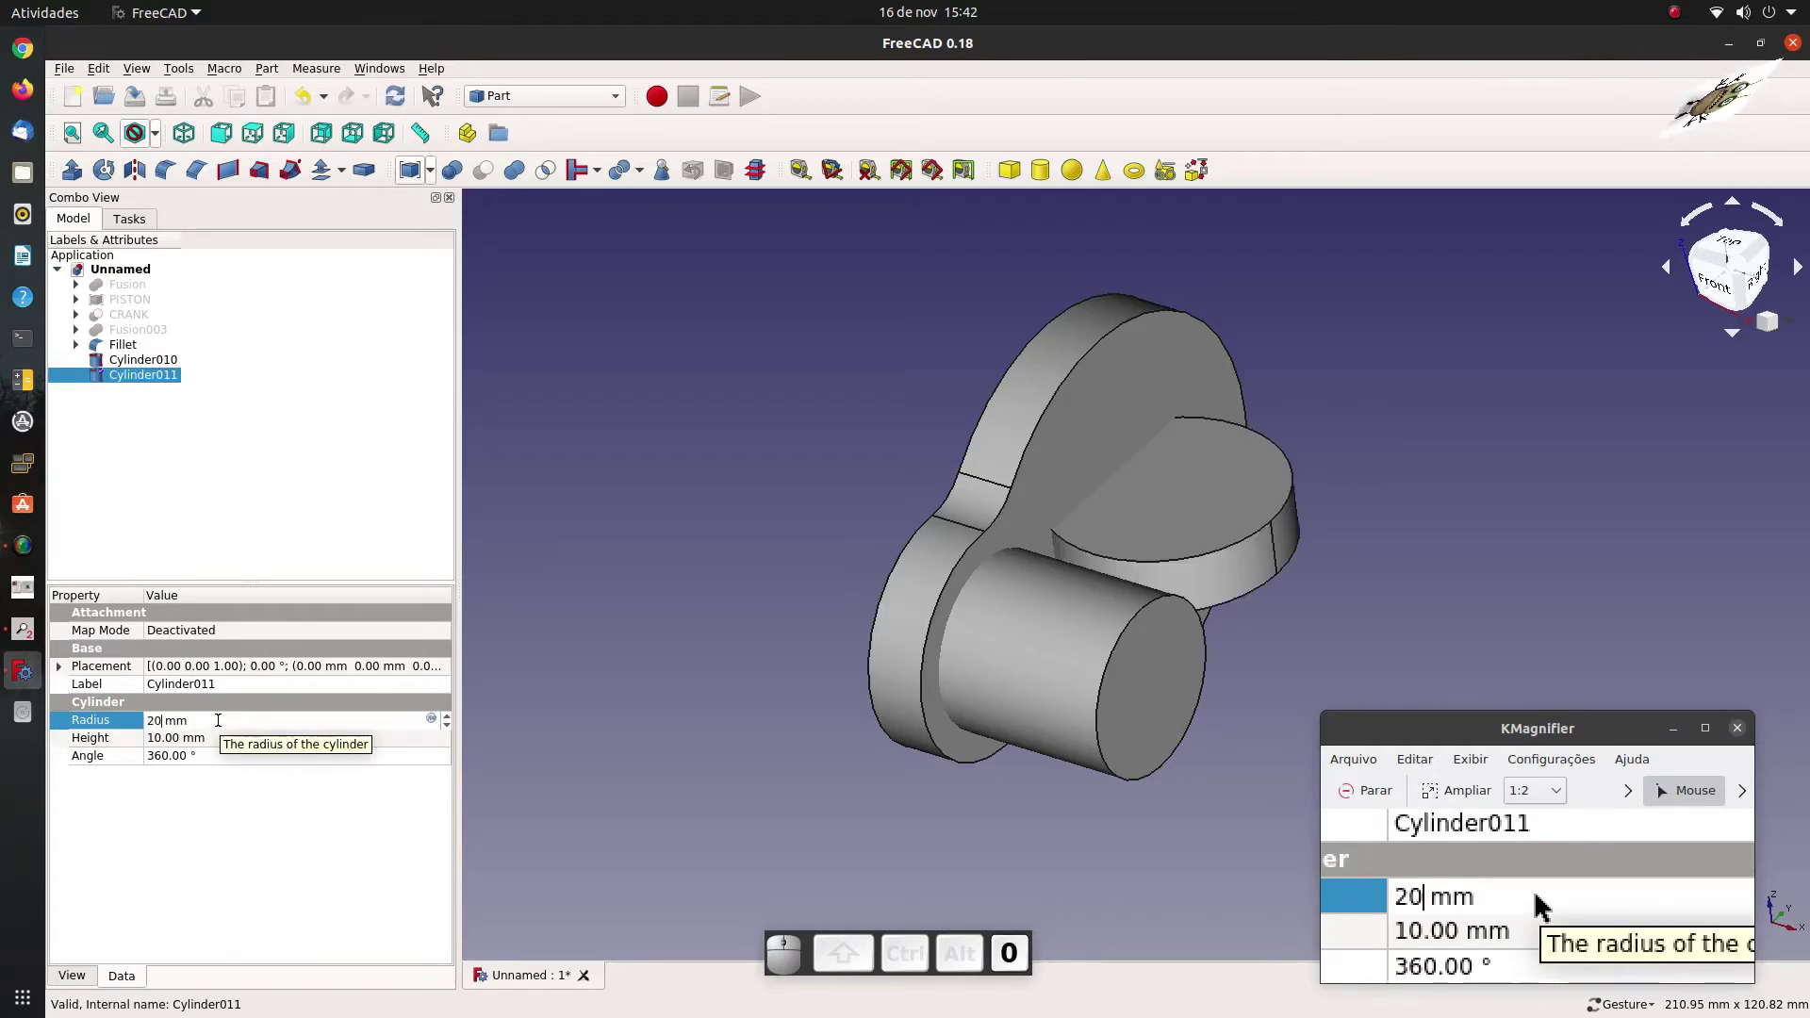
{"action": "left_click", "coordinate": [214, 744]}
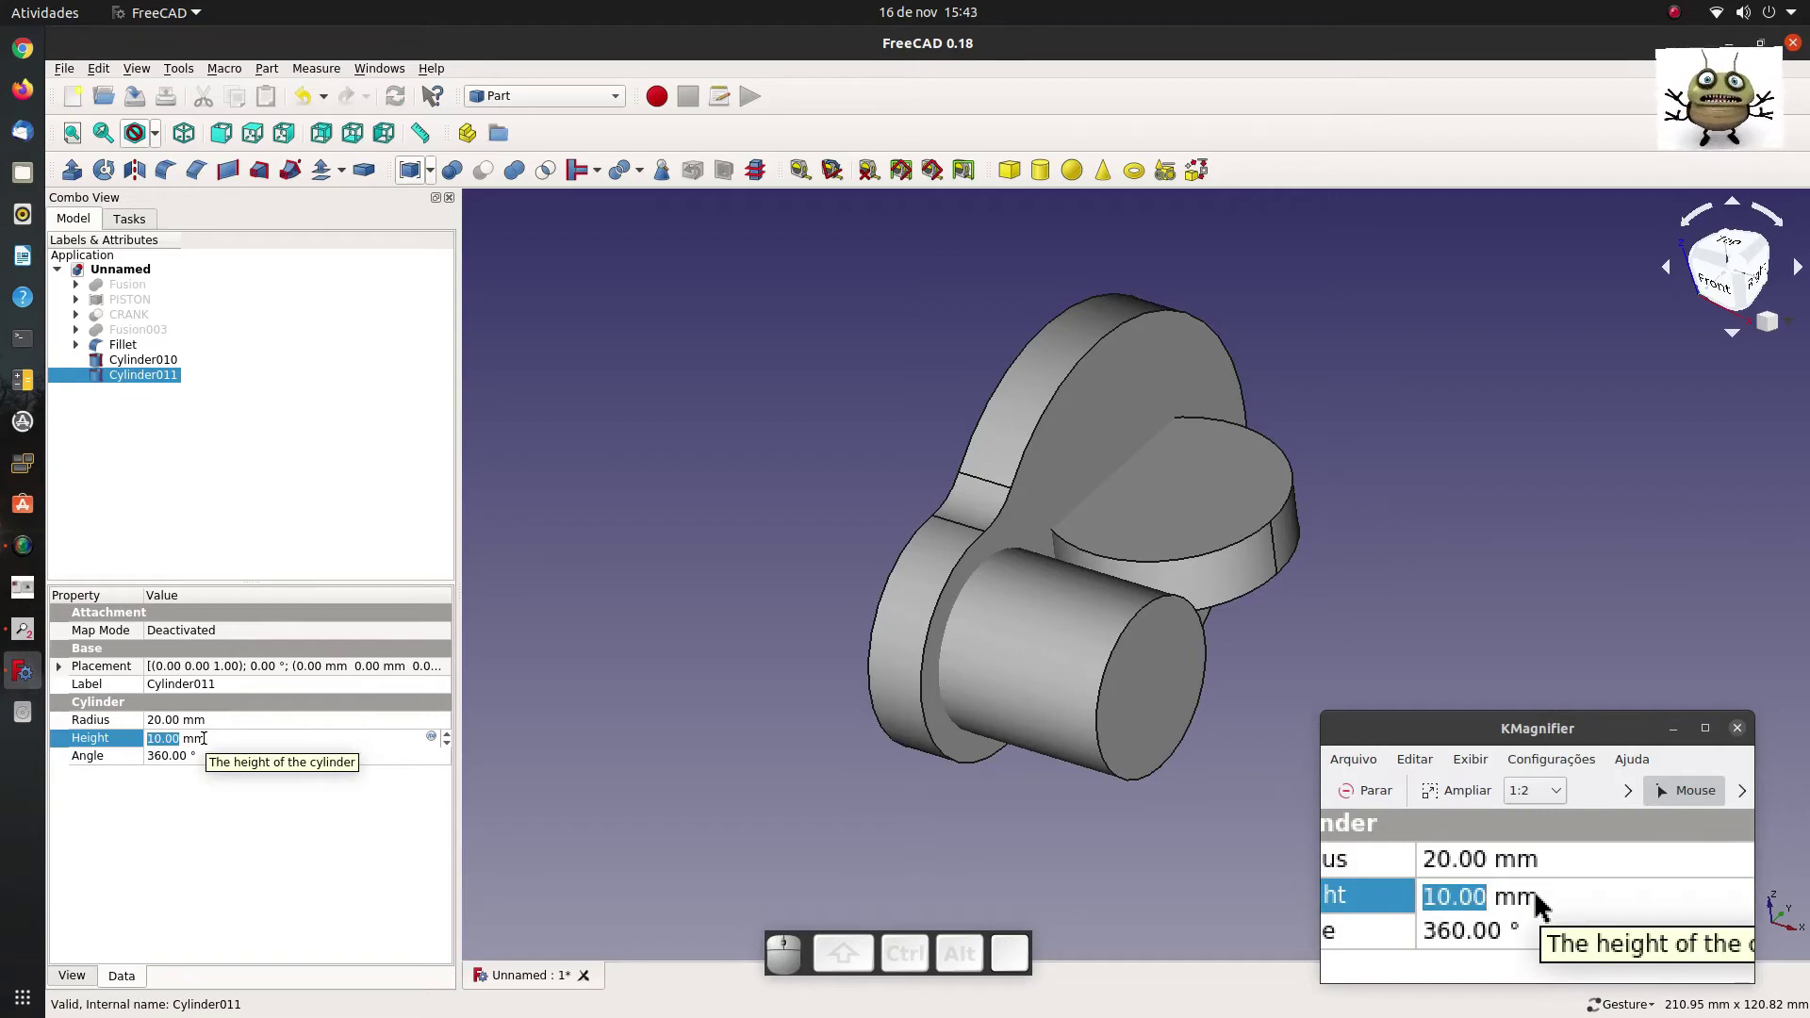
{"action": "key", "text": "3"}
{"action": "key", "text": "0"}
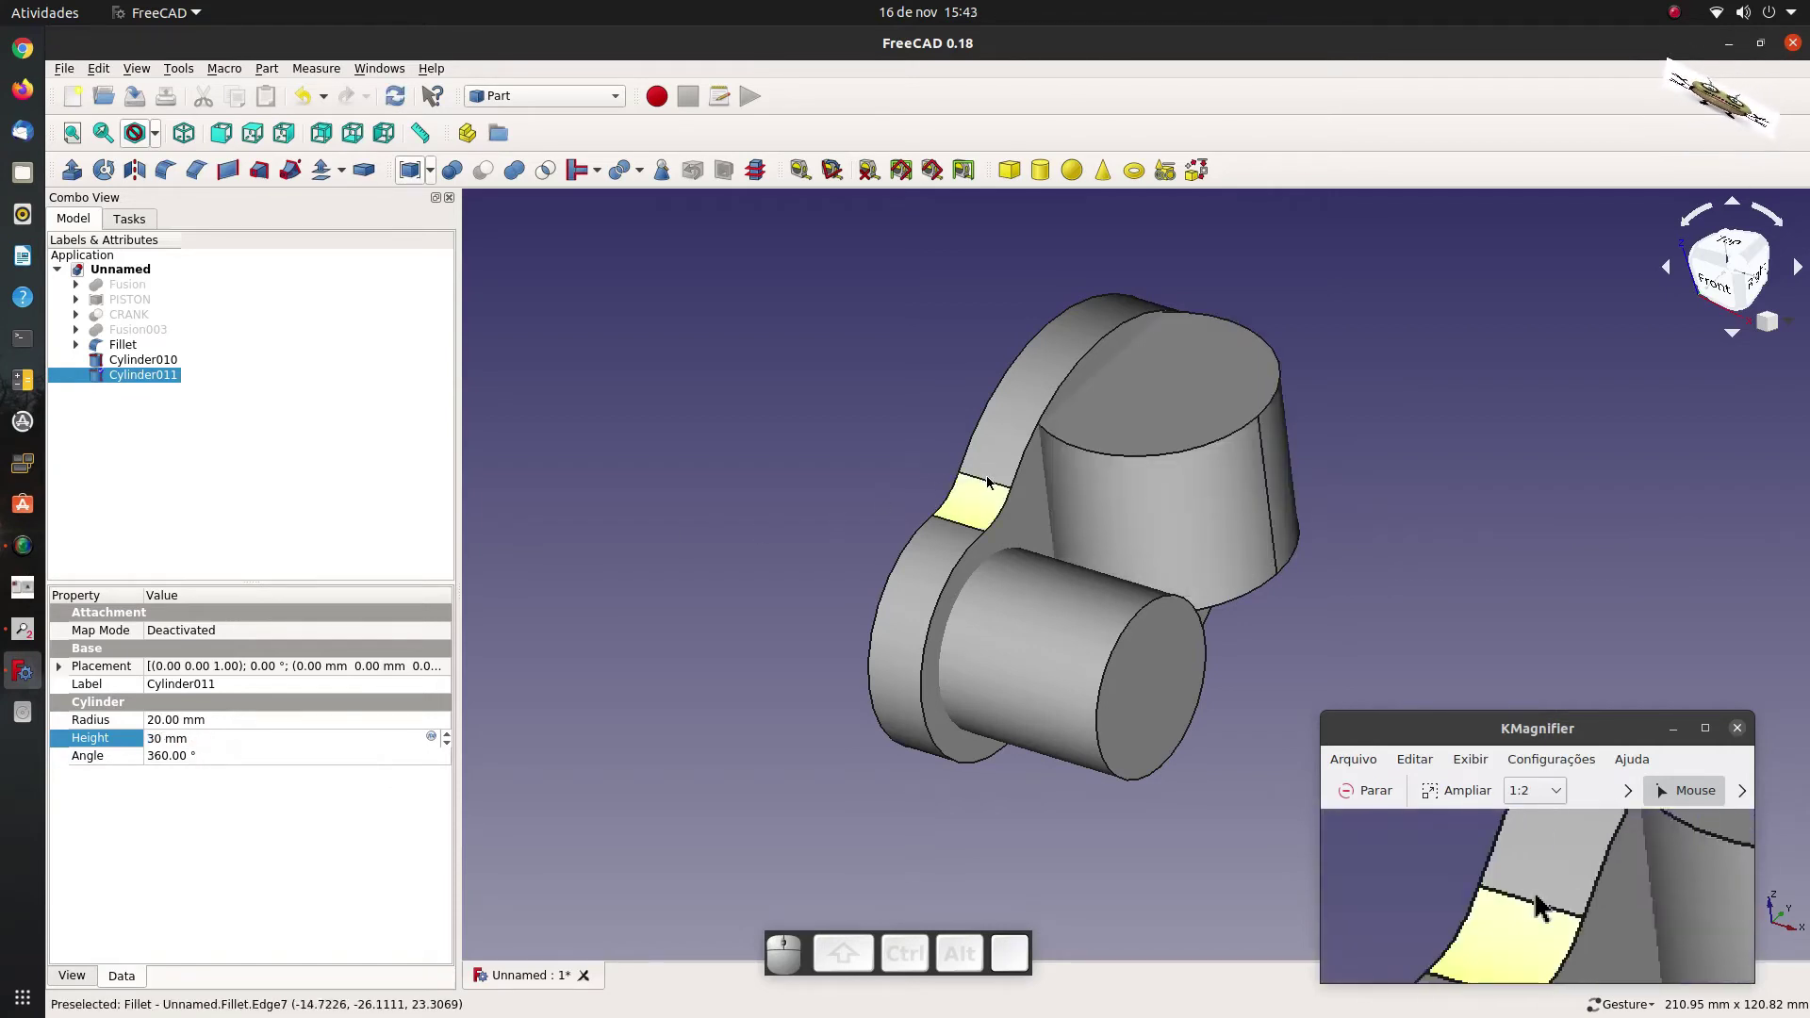
{"action": "scroll", "scroll_direction": "down", "scroll_amount": 3}
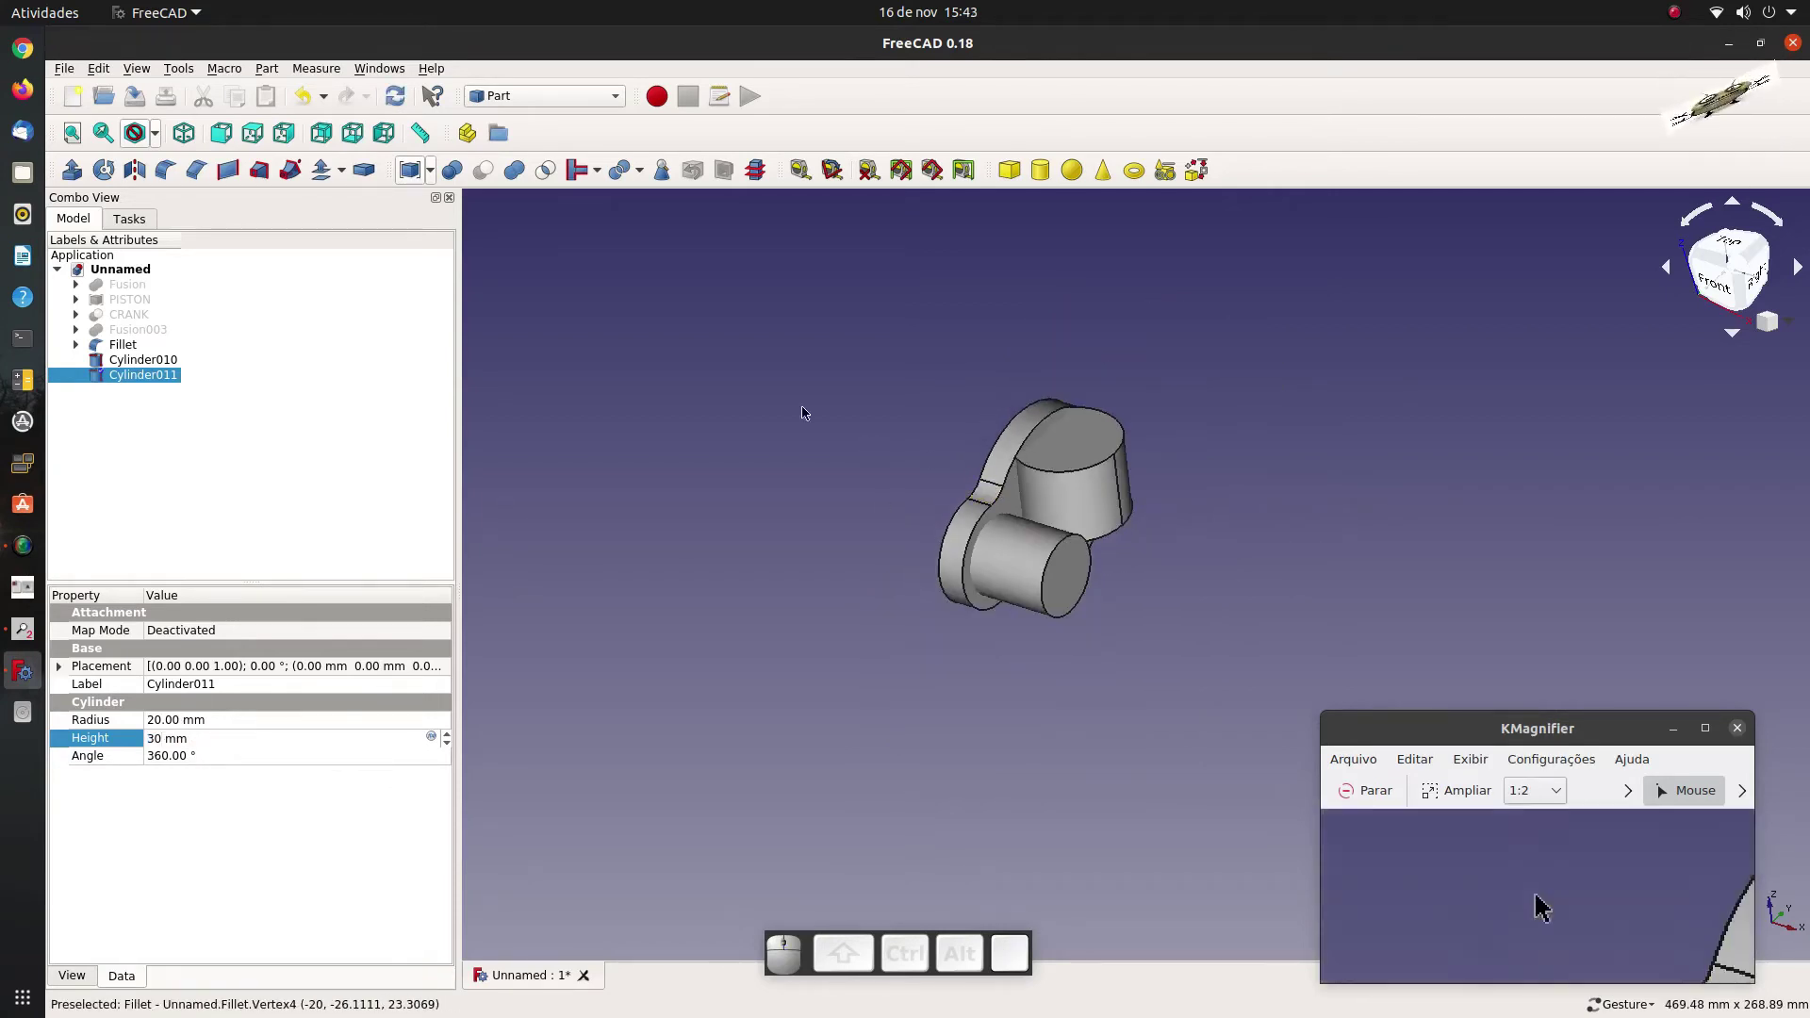
{"action": "left_click", "coordinate": [170, 379]}
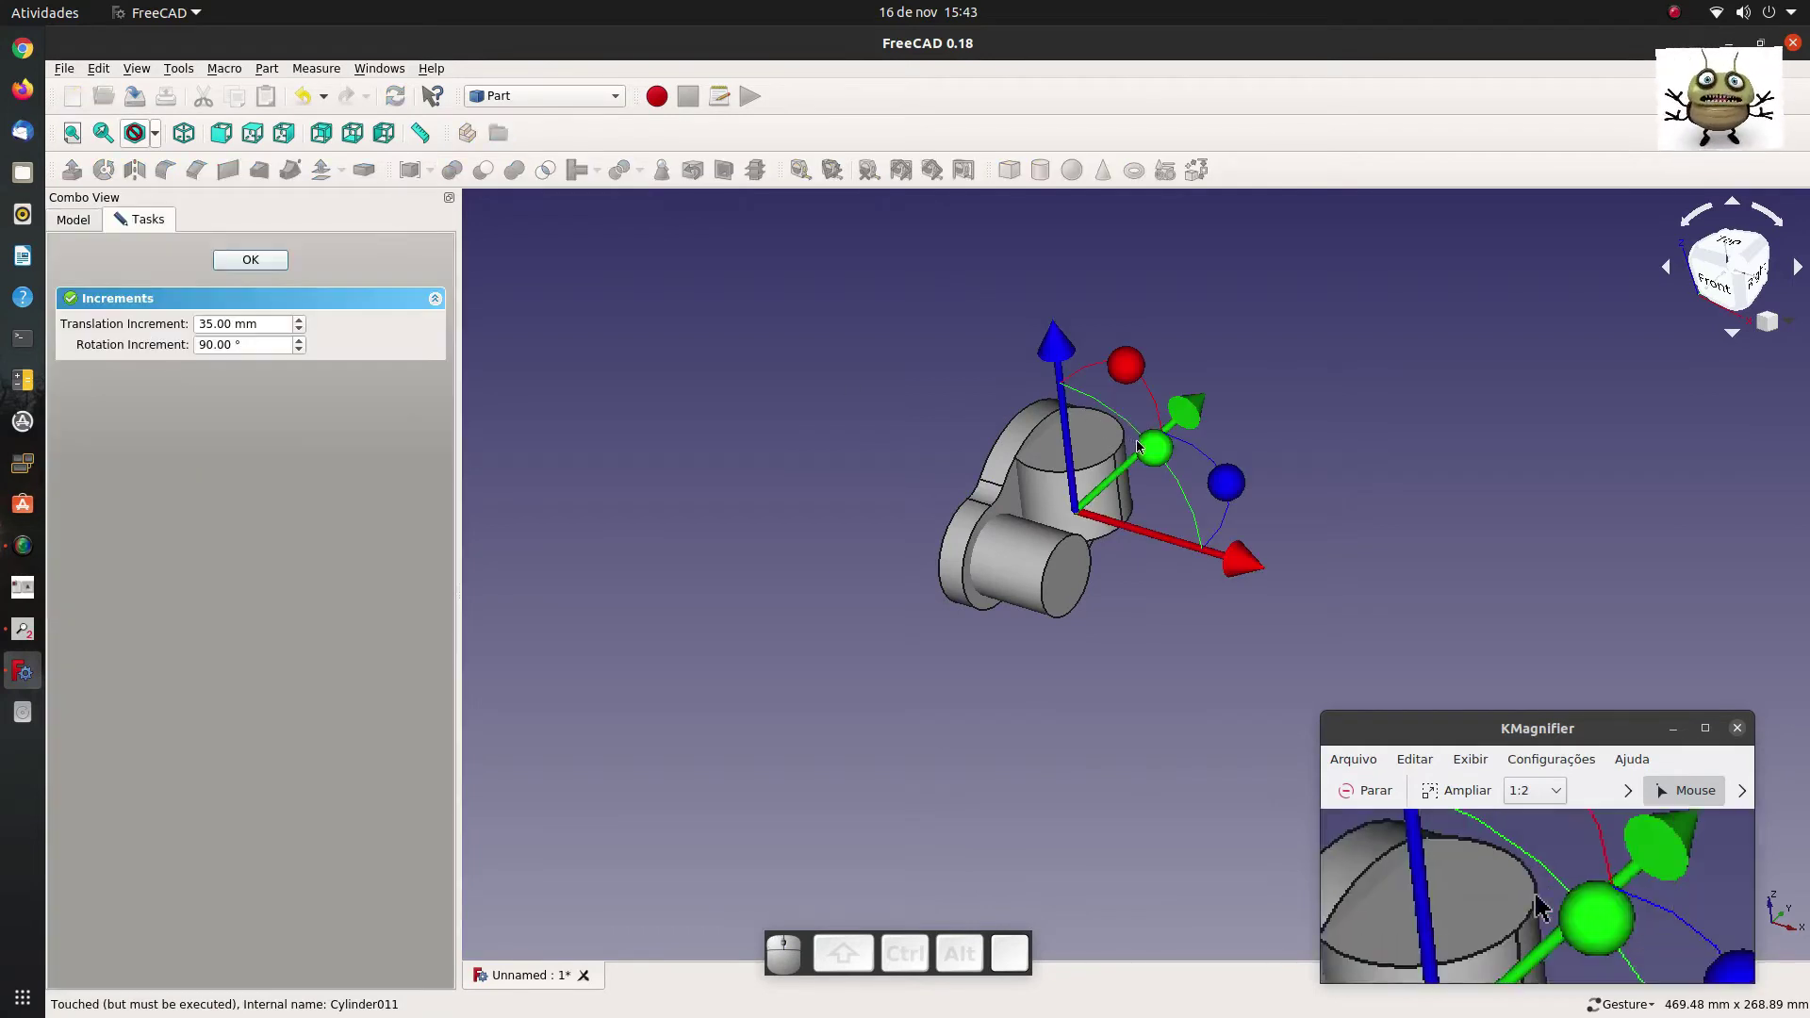
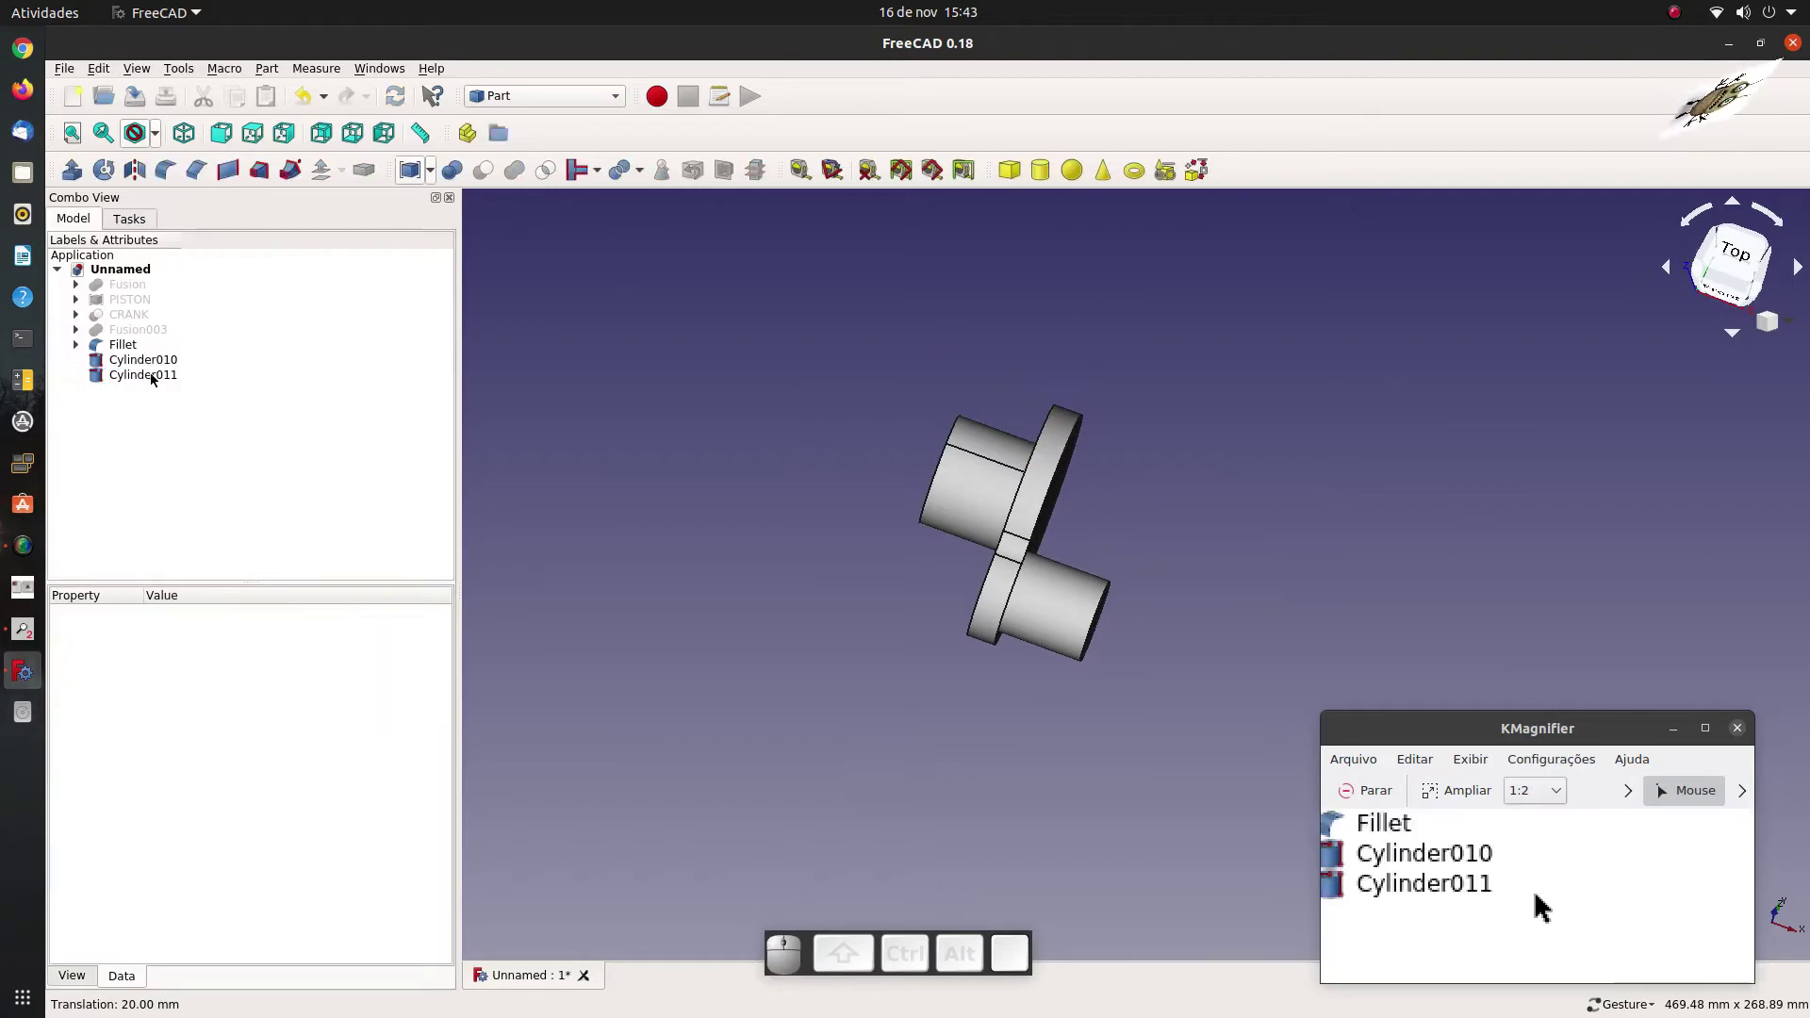
Make the CRANK connecting rod visible and view it against the crank.
{"action": "left_click", "coordinate": [125, 336]}
{"action": "left_click", "coordinate": [141, 321]}
{"action": "key", "text": "space"}
{"action": "left_click_drag", "start_coordinate": [1268, 547], "coordinate": [407, 441]}
{"action": "left_click", "coordinate": [355, 421]}
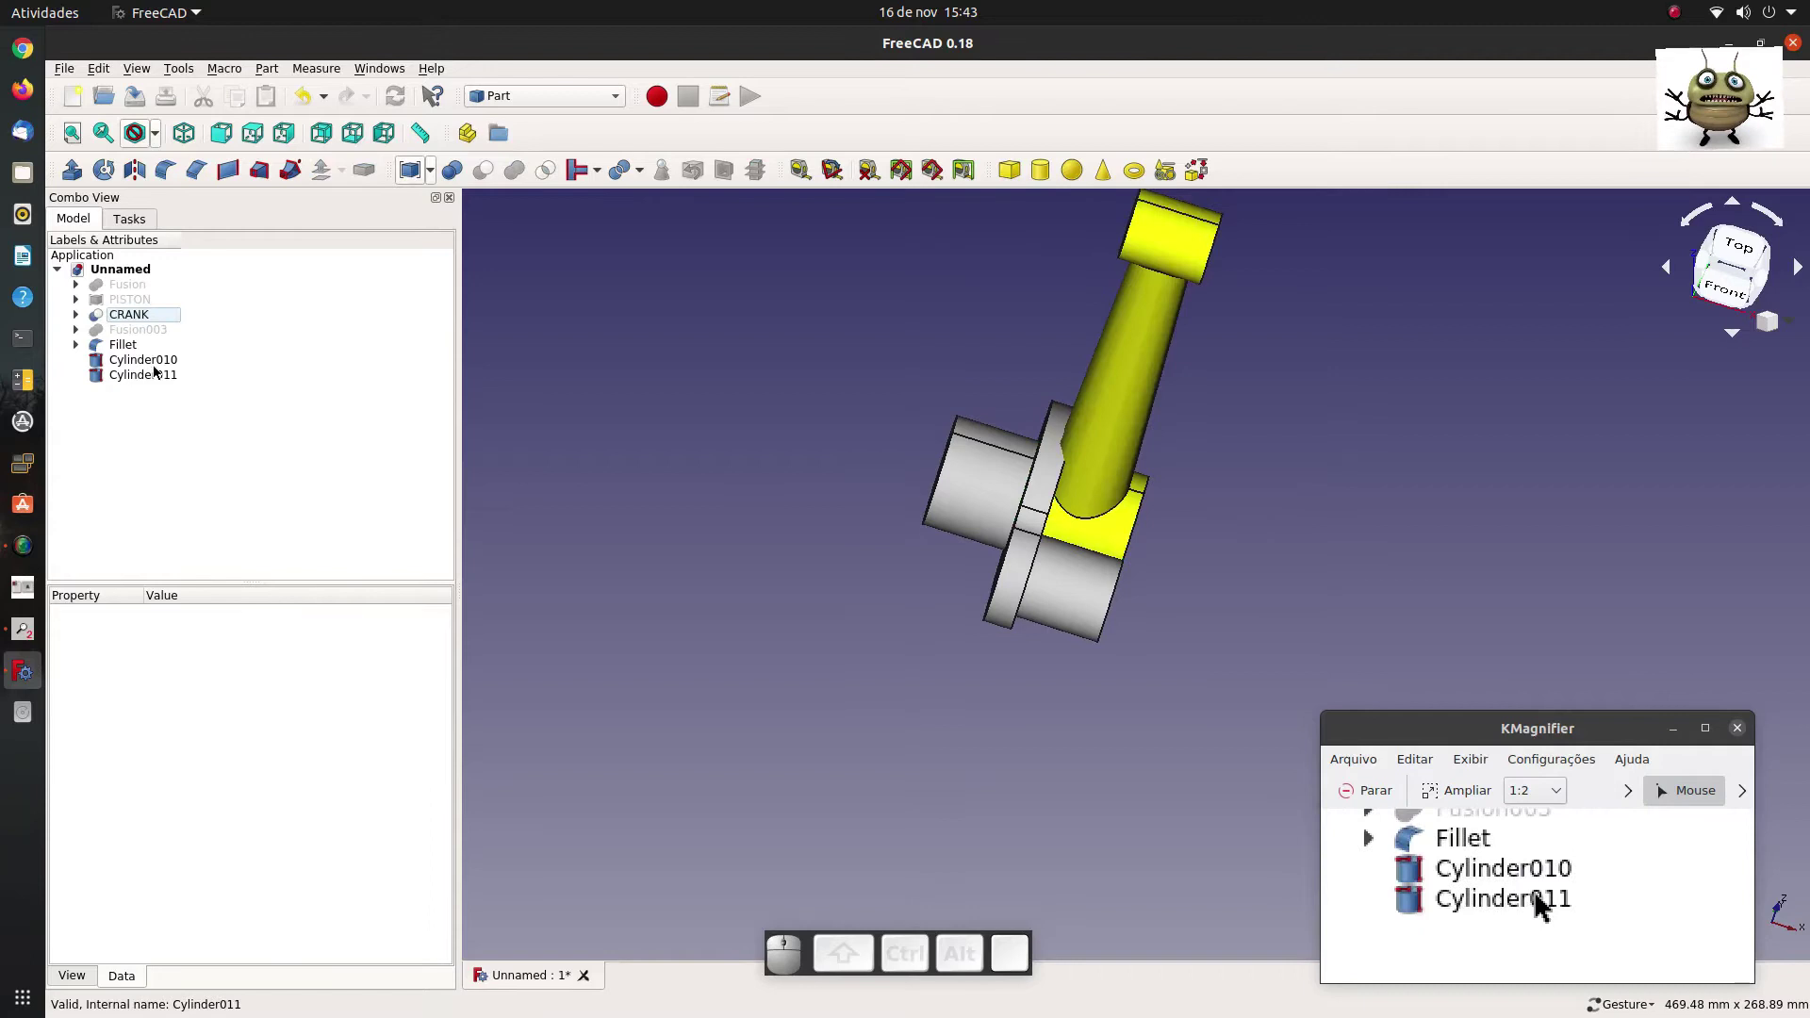
Inspect Cylinder010, Cylinder011 and Fillet, then begin repositioning the crank pin Cylinder011.
{"action": "left_click", "coordinate": [149, 369]}
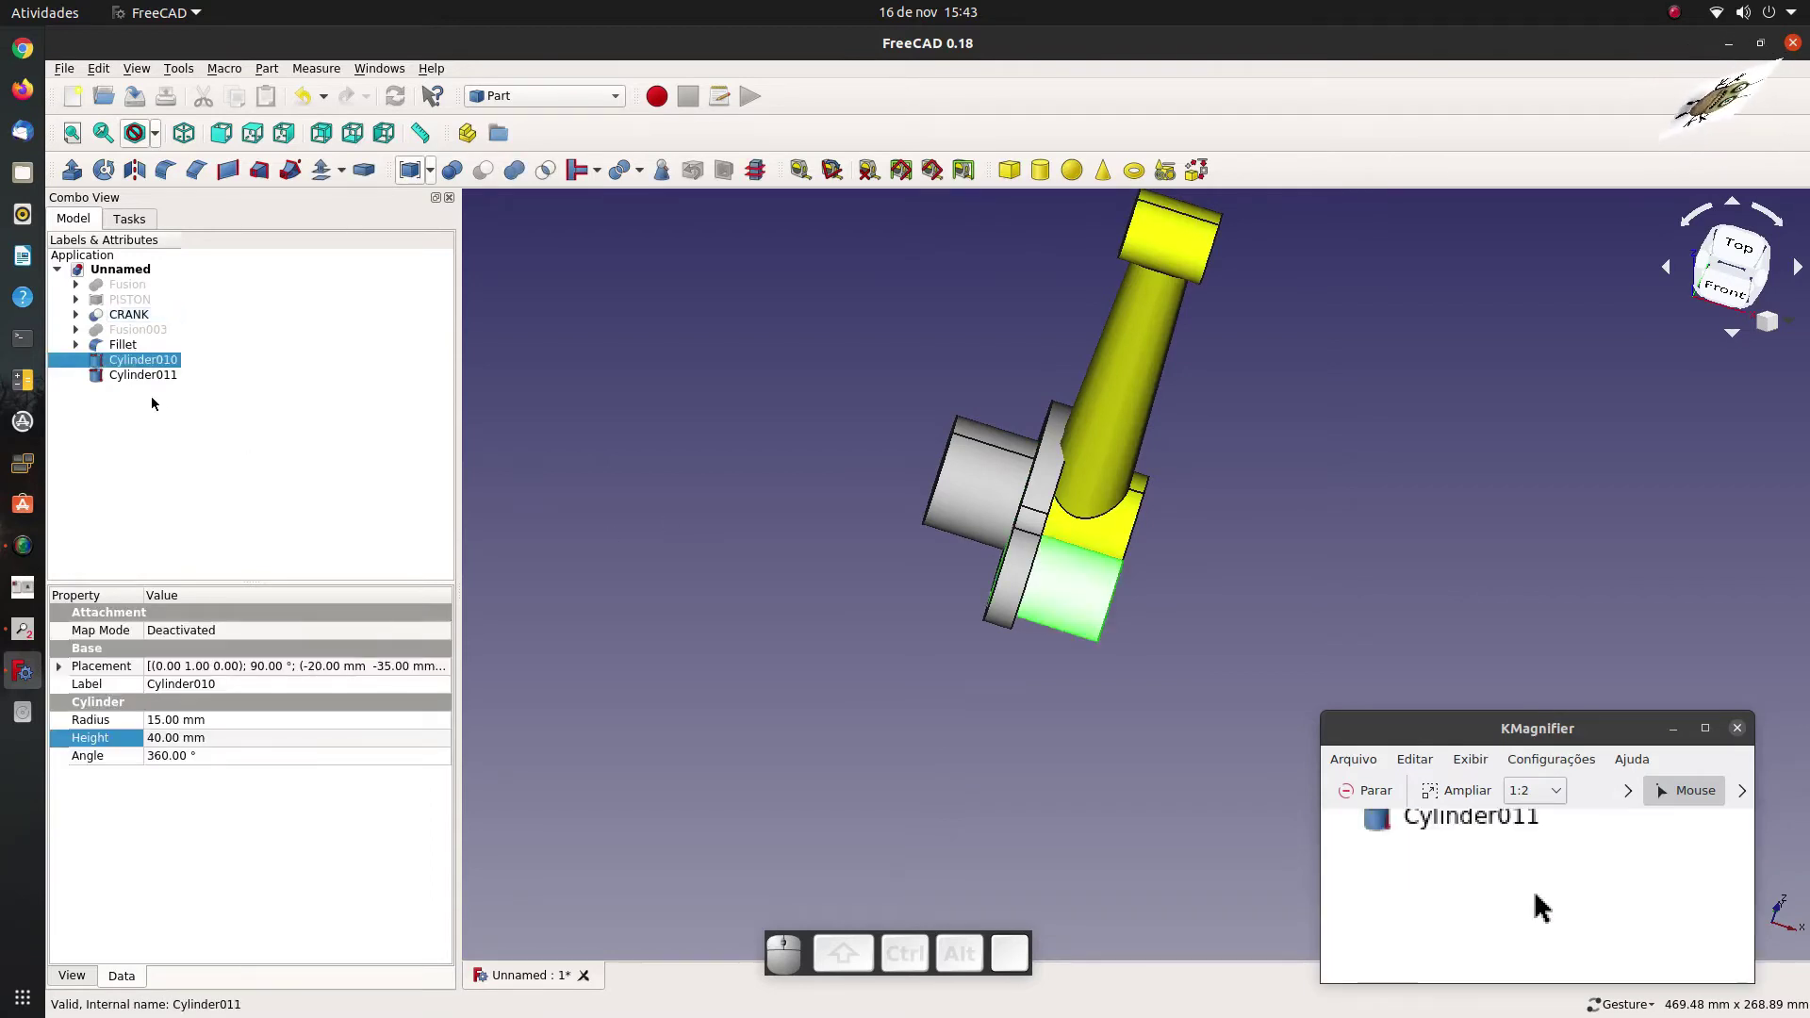
{"action": "left_click", "coordinate": [149, 374]}
{"action": "left_click", "coordinate": [134, 367]}
{"action": "left_click", "coordinate": [116, 350]}
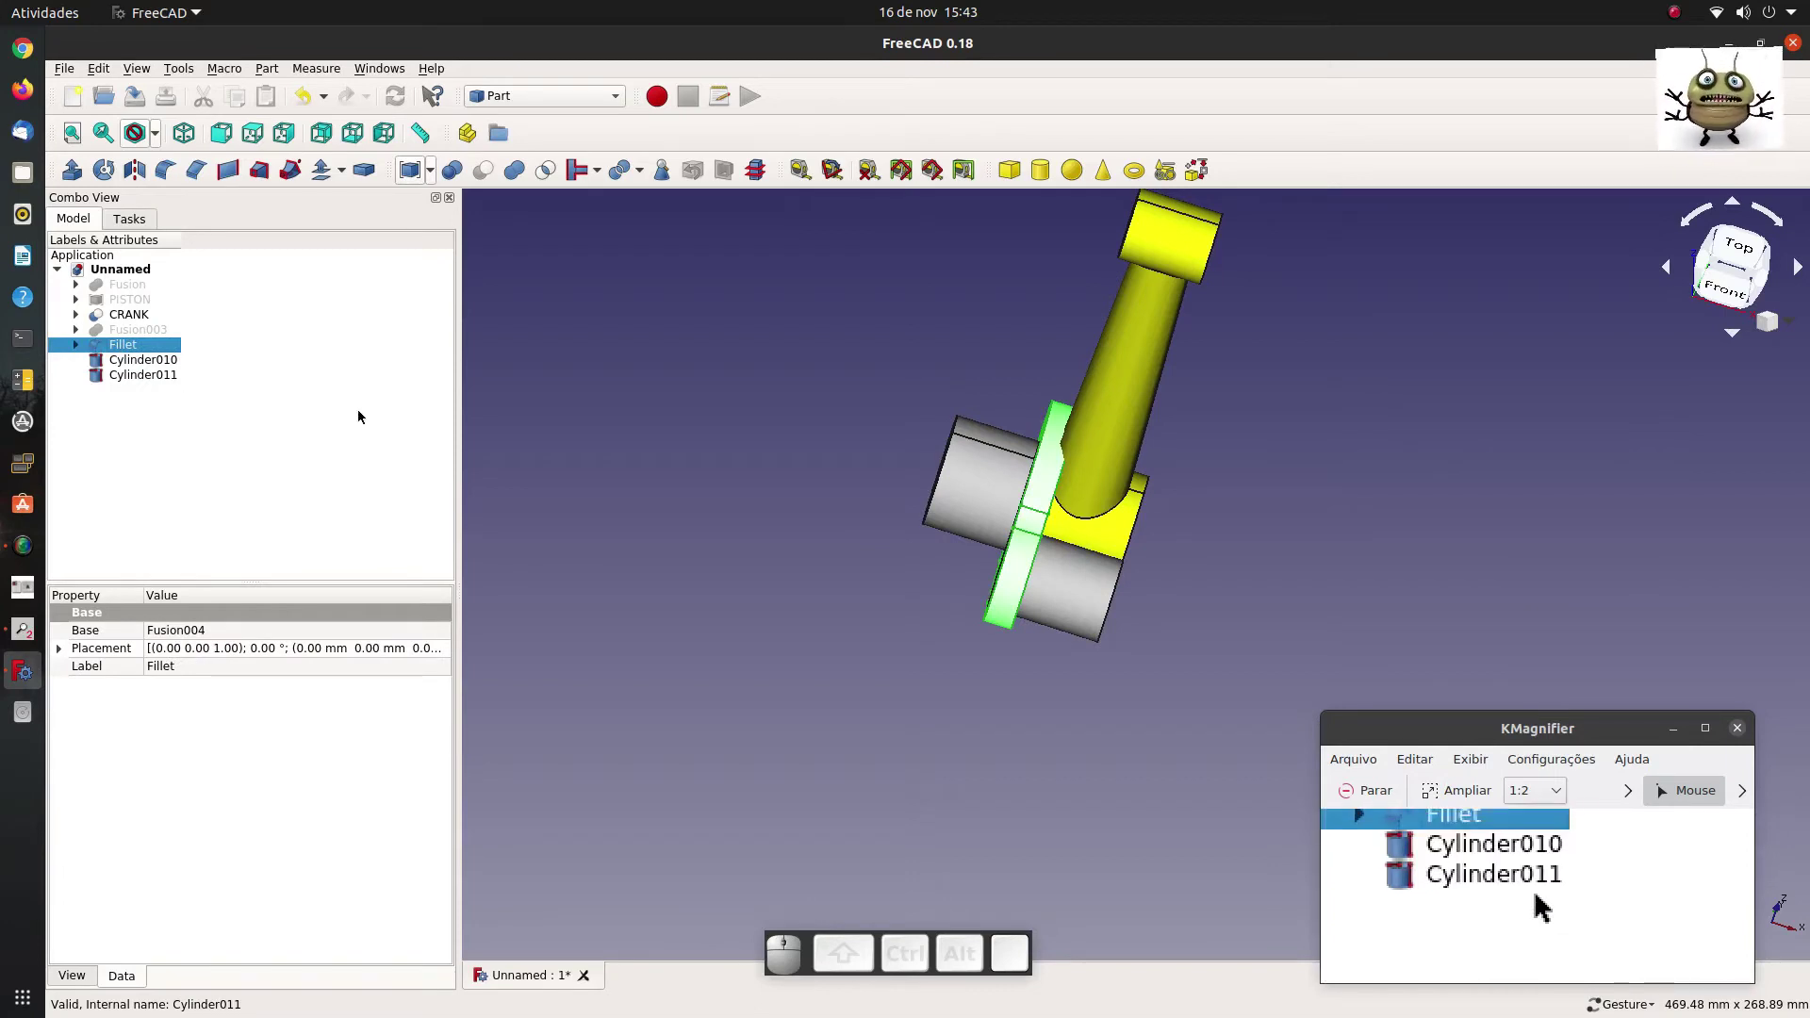
{"action": "left_click", "coordinate": [628, 421]}
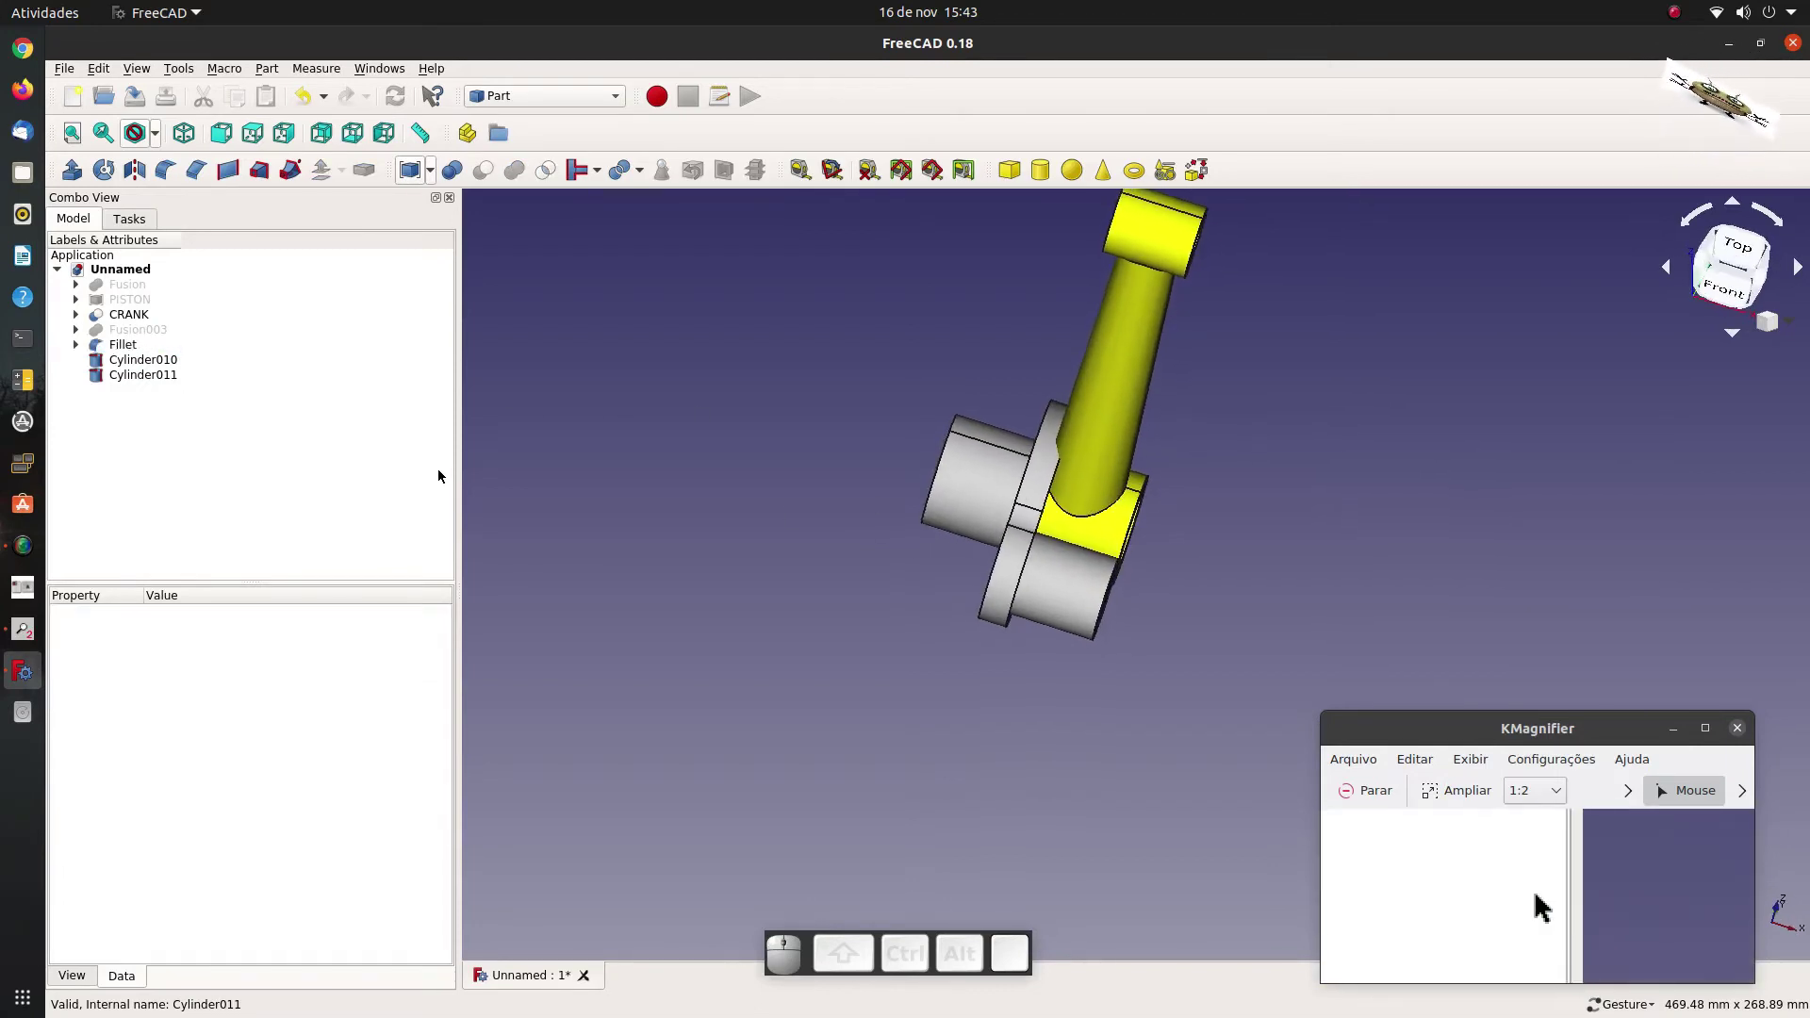
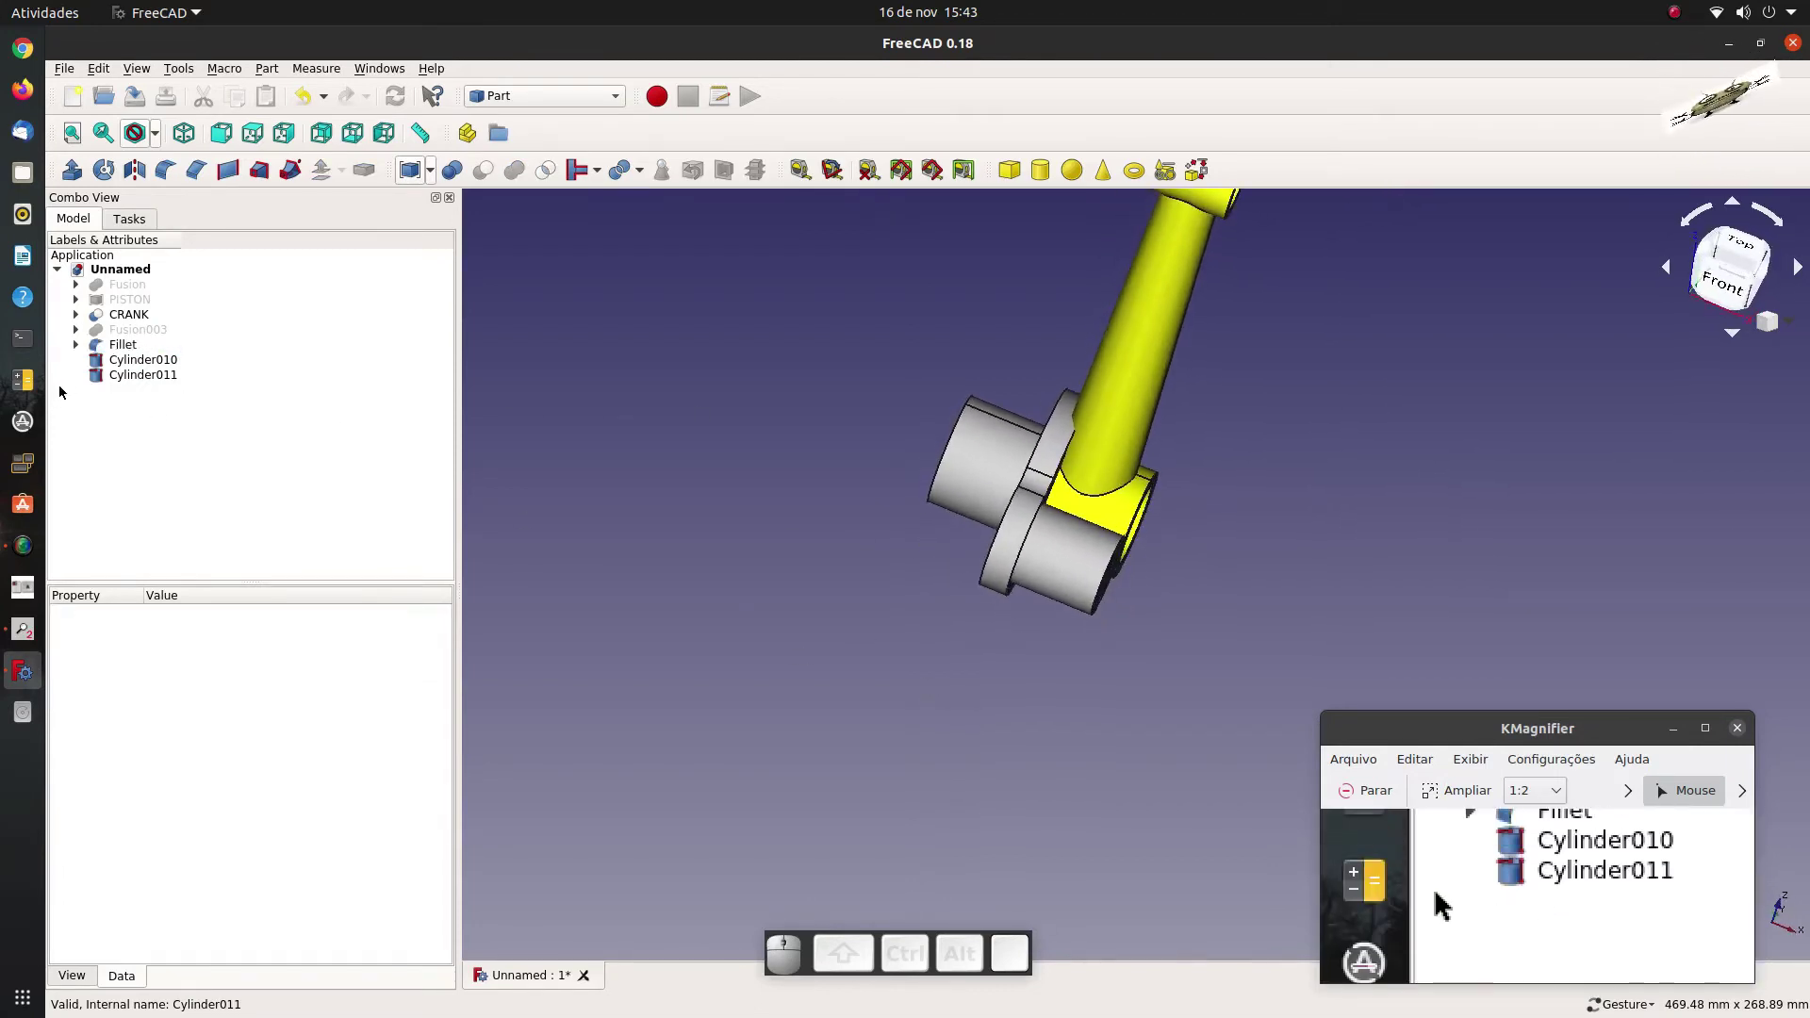
{"action": "left_click", "coordinate": [142, 385]}
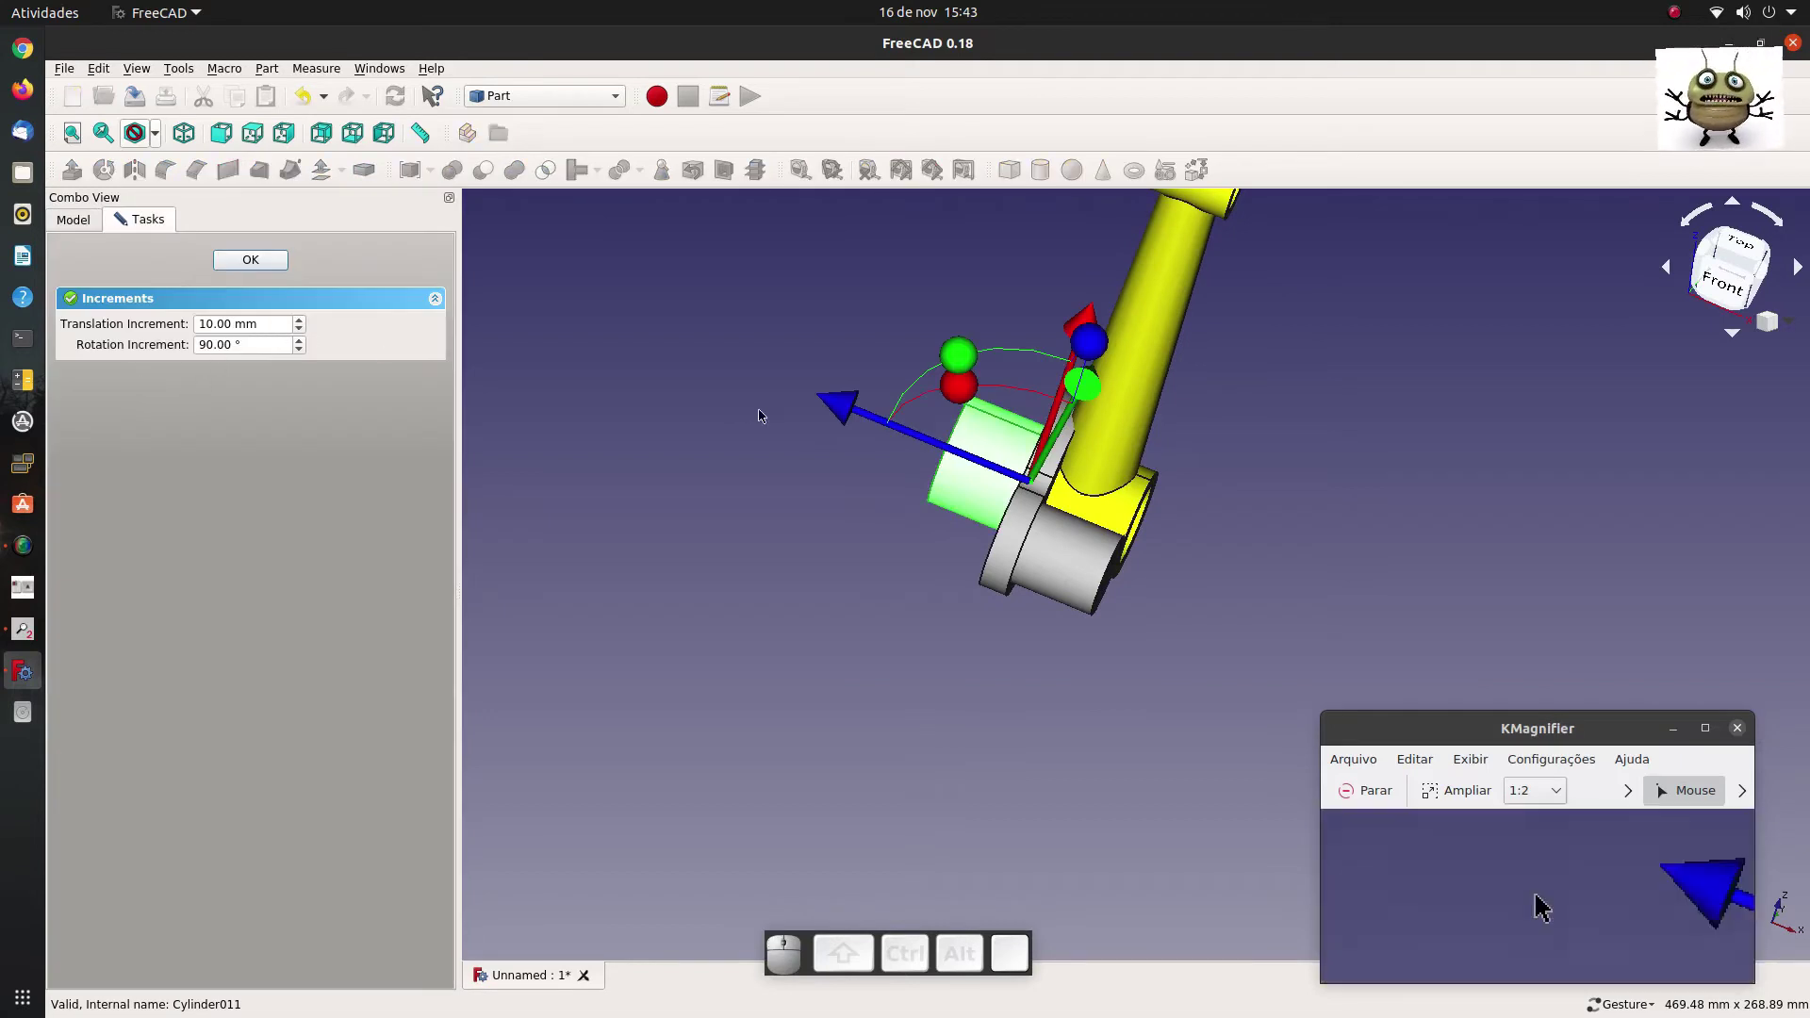
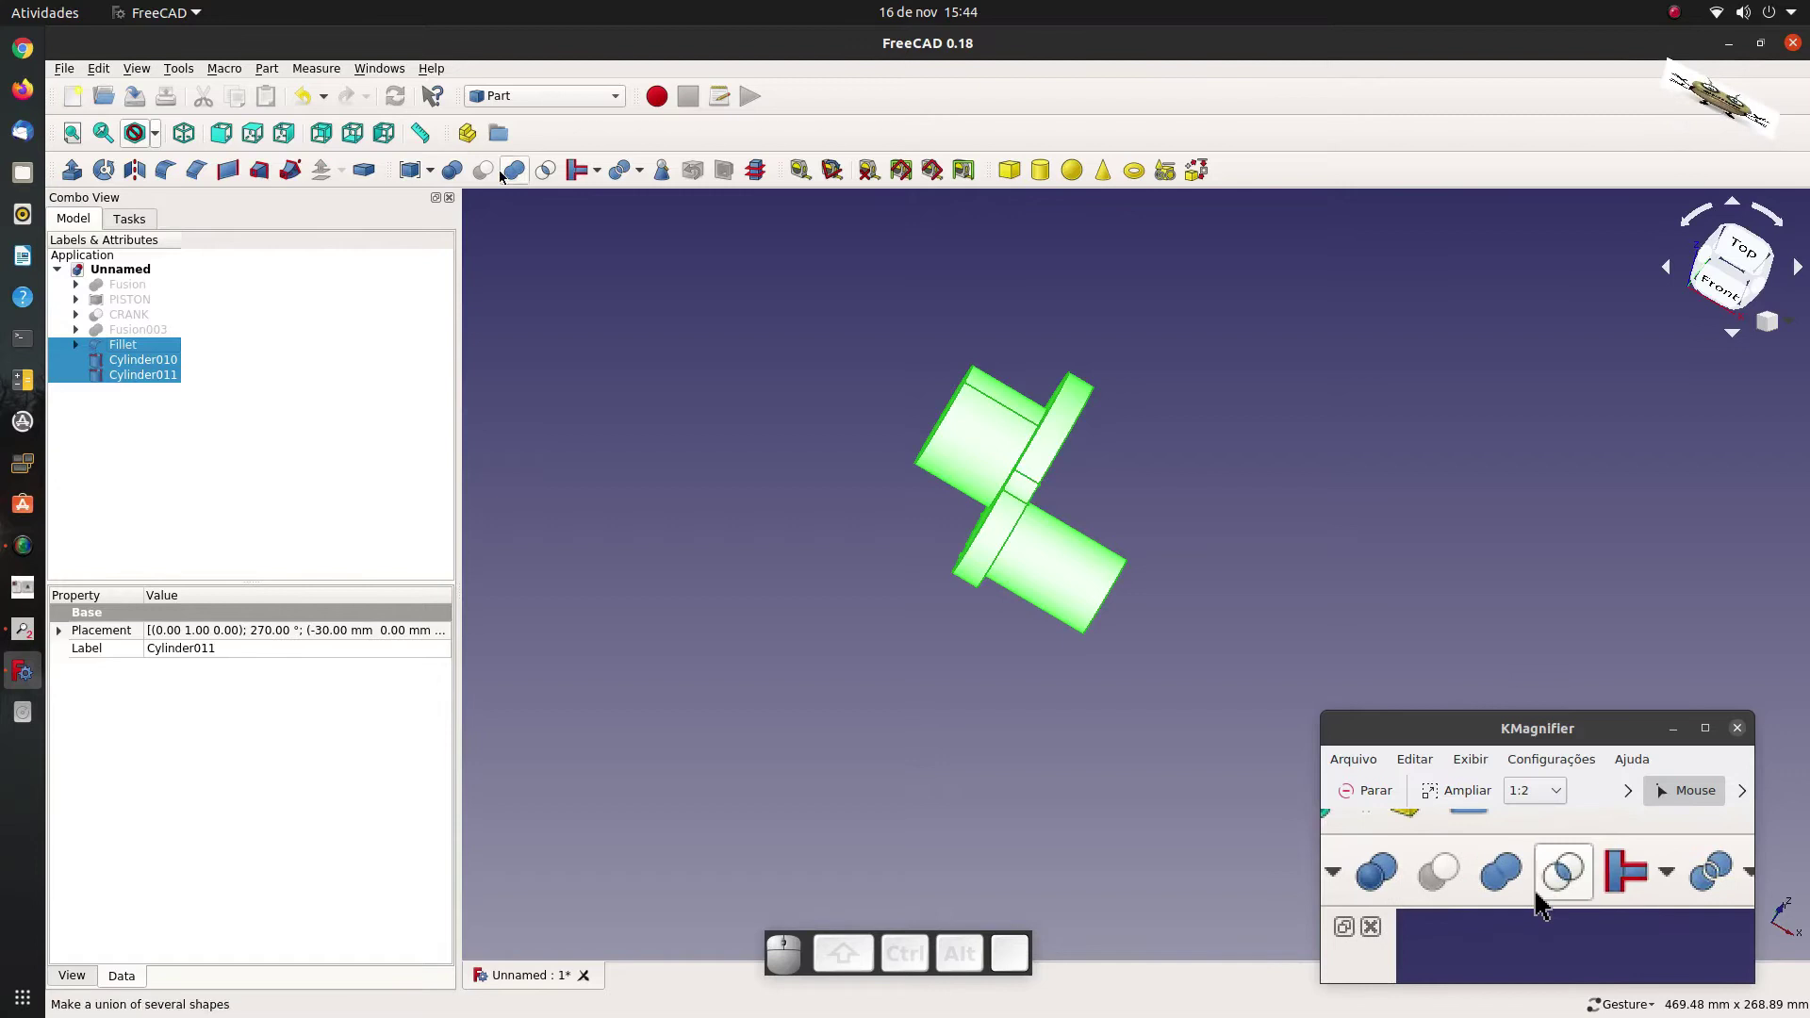
Fuse Cylinder010, Cylinder011 and Fillet into Fusion003002 with Part Union, then make PISTON and CRANK visible.
{"action": "left_click", "coordinate": [511, 179]}
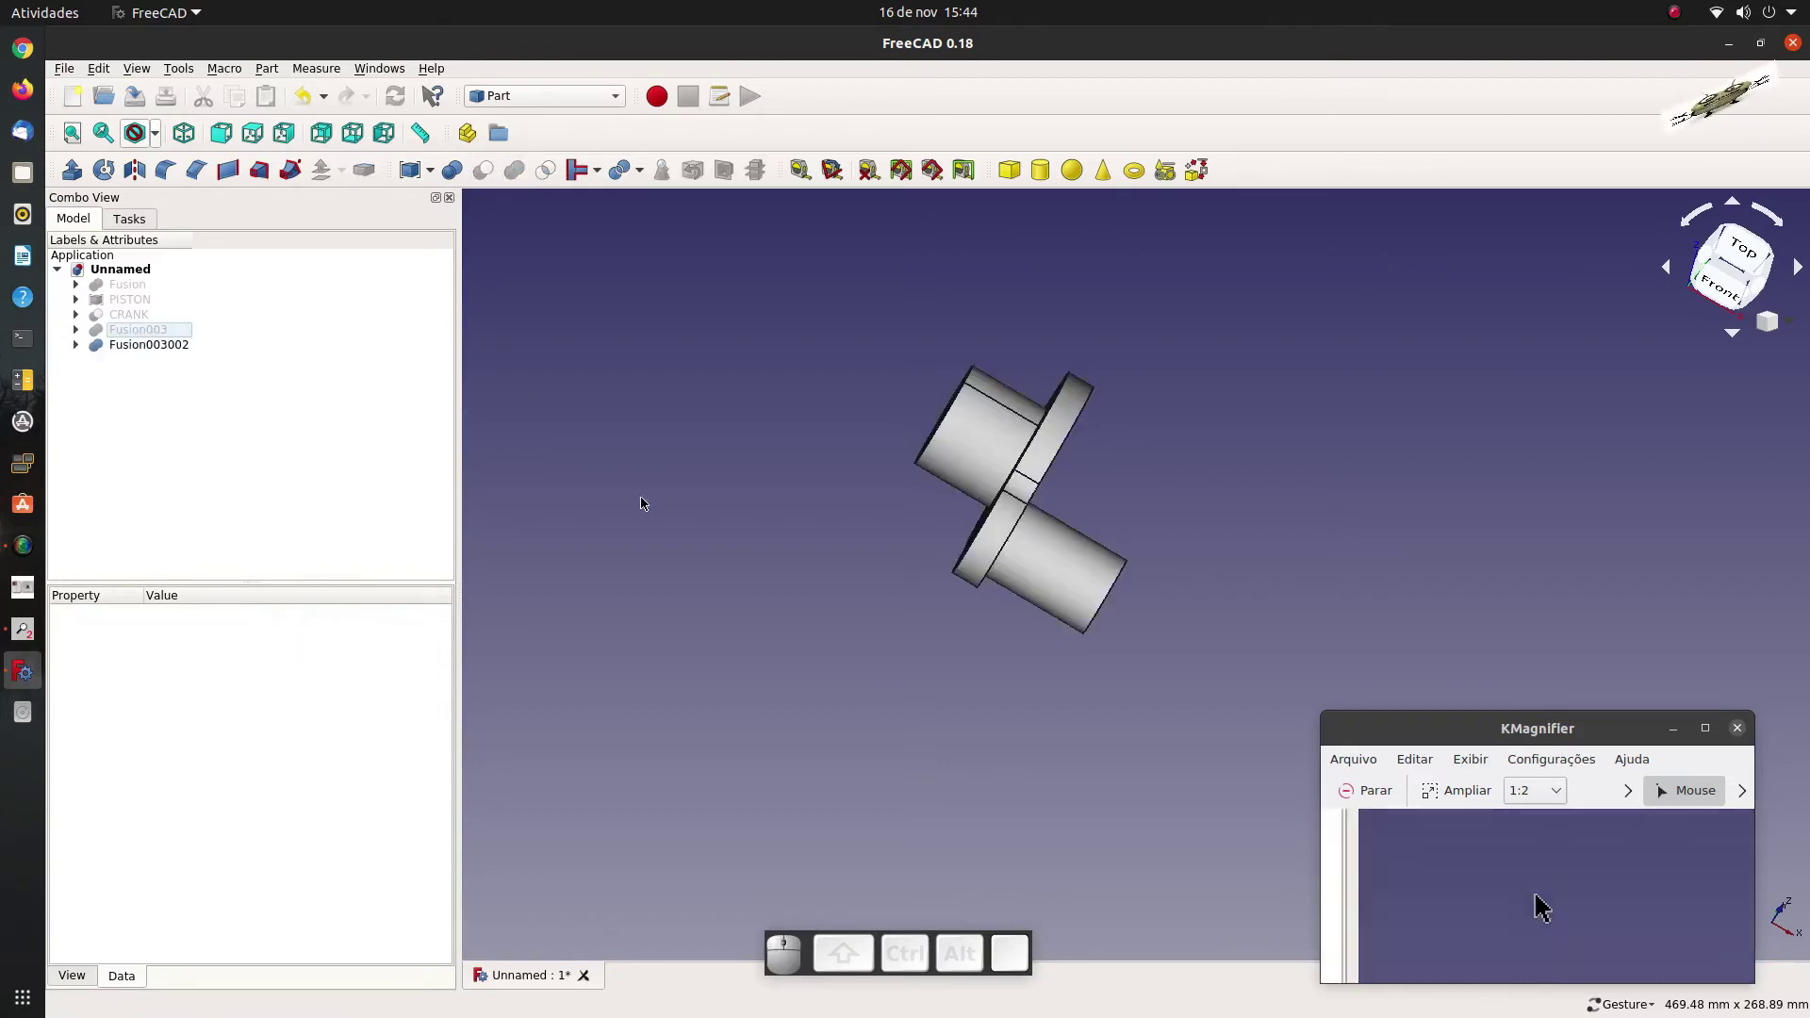
{"action": "left_click_drag", "start_coordinate": [1139, 688], "coordinate": [201, 432]}
{"action": "left_click", "coordinate": [126, 304]}
{"action": "key", "text": "space"}
{"action": "left_click", "coordinate": [135, 319]}
{"action": "key", "text": "space"}
{"action": "left_click", "coordinate": [637, 510]}
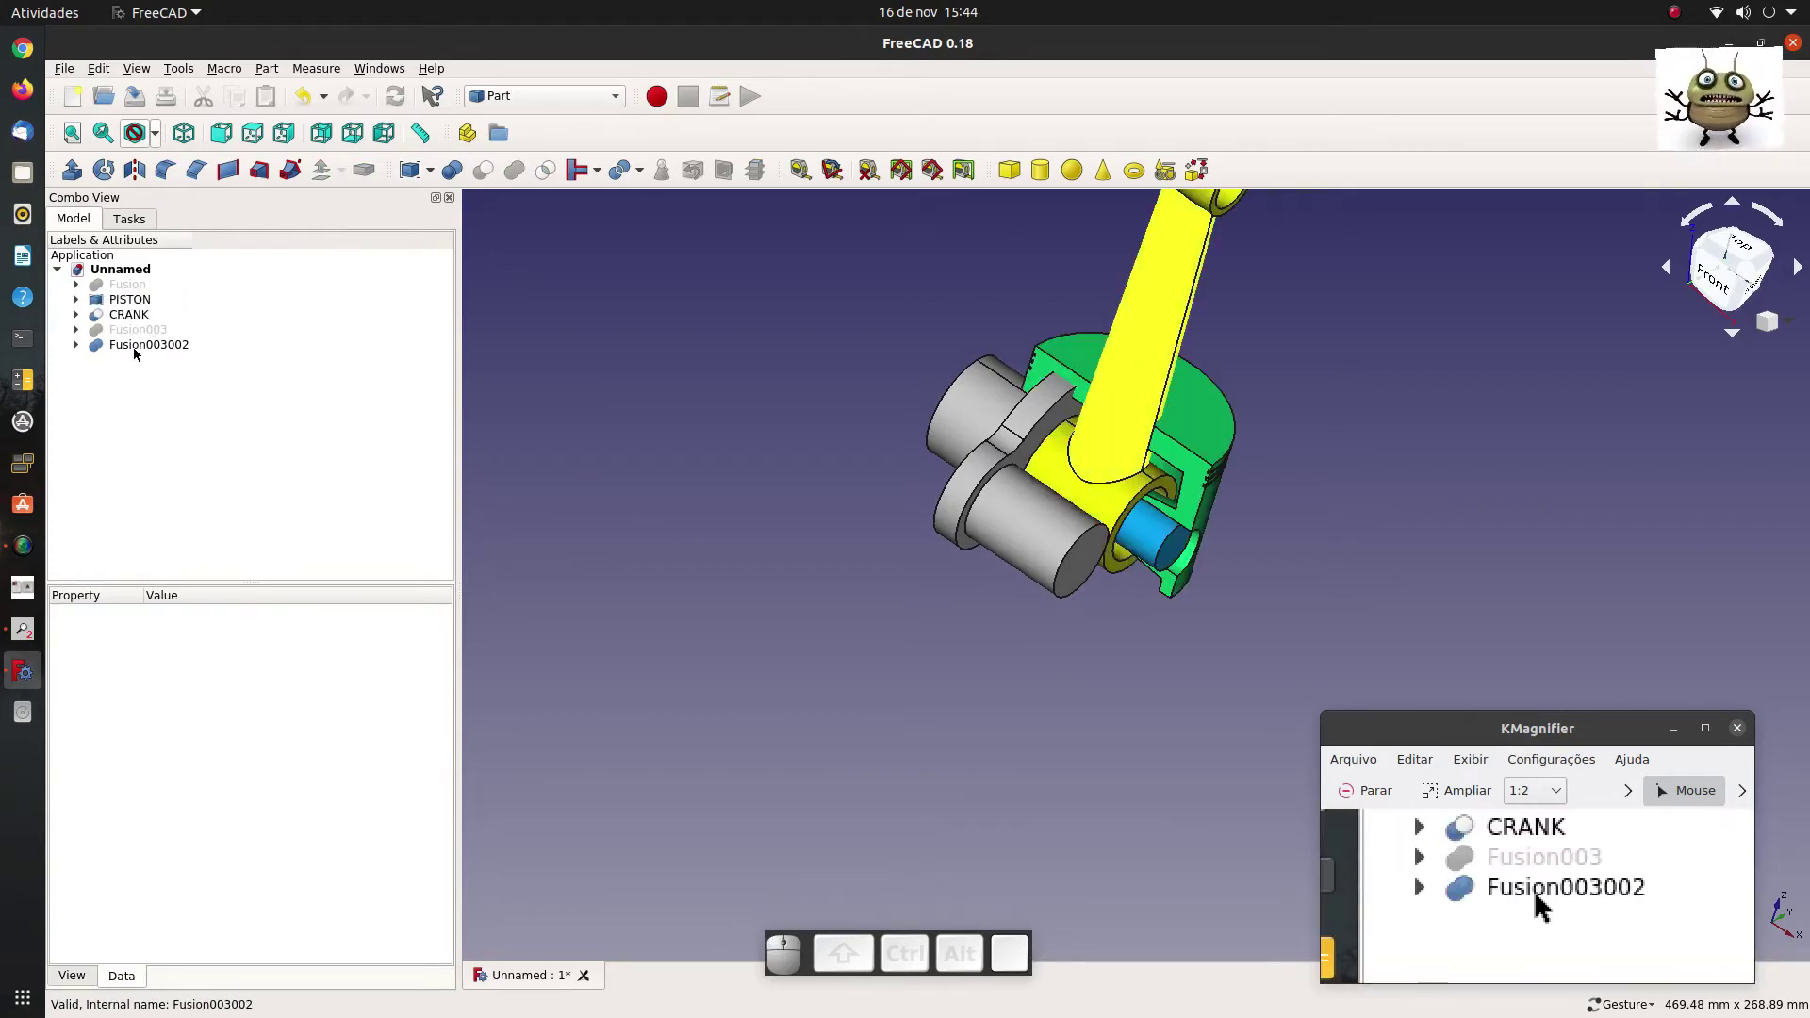
{"action": "left_click", "coordinate": [143, 350]}
Set Fusion003002's shape colour to orange (#ff5500) through its Appearance settings.
{"action": "right_click", "coordinate": [143, 350]}
{"action": "left_click", "coordinate": [218, 495]}
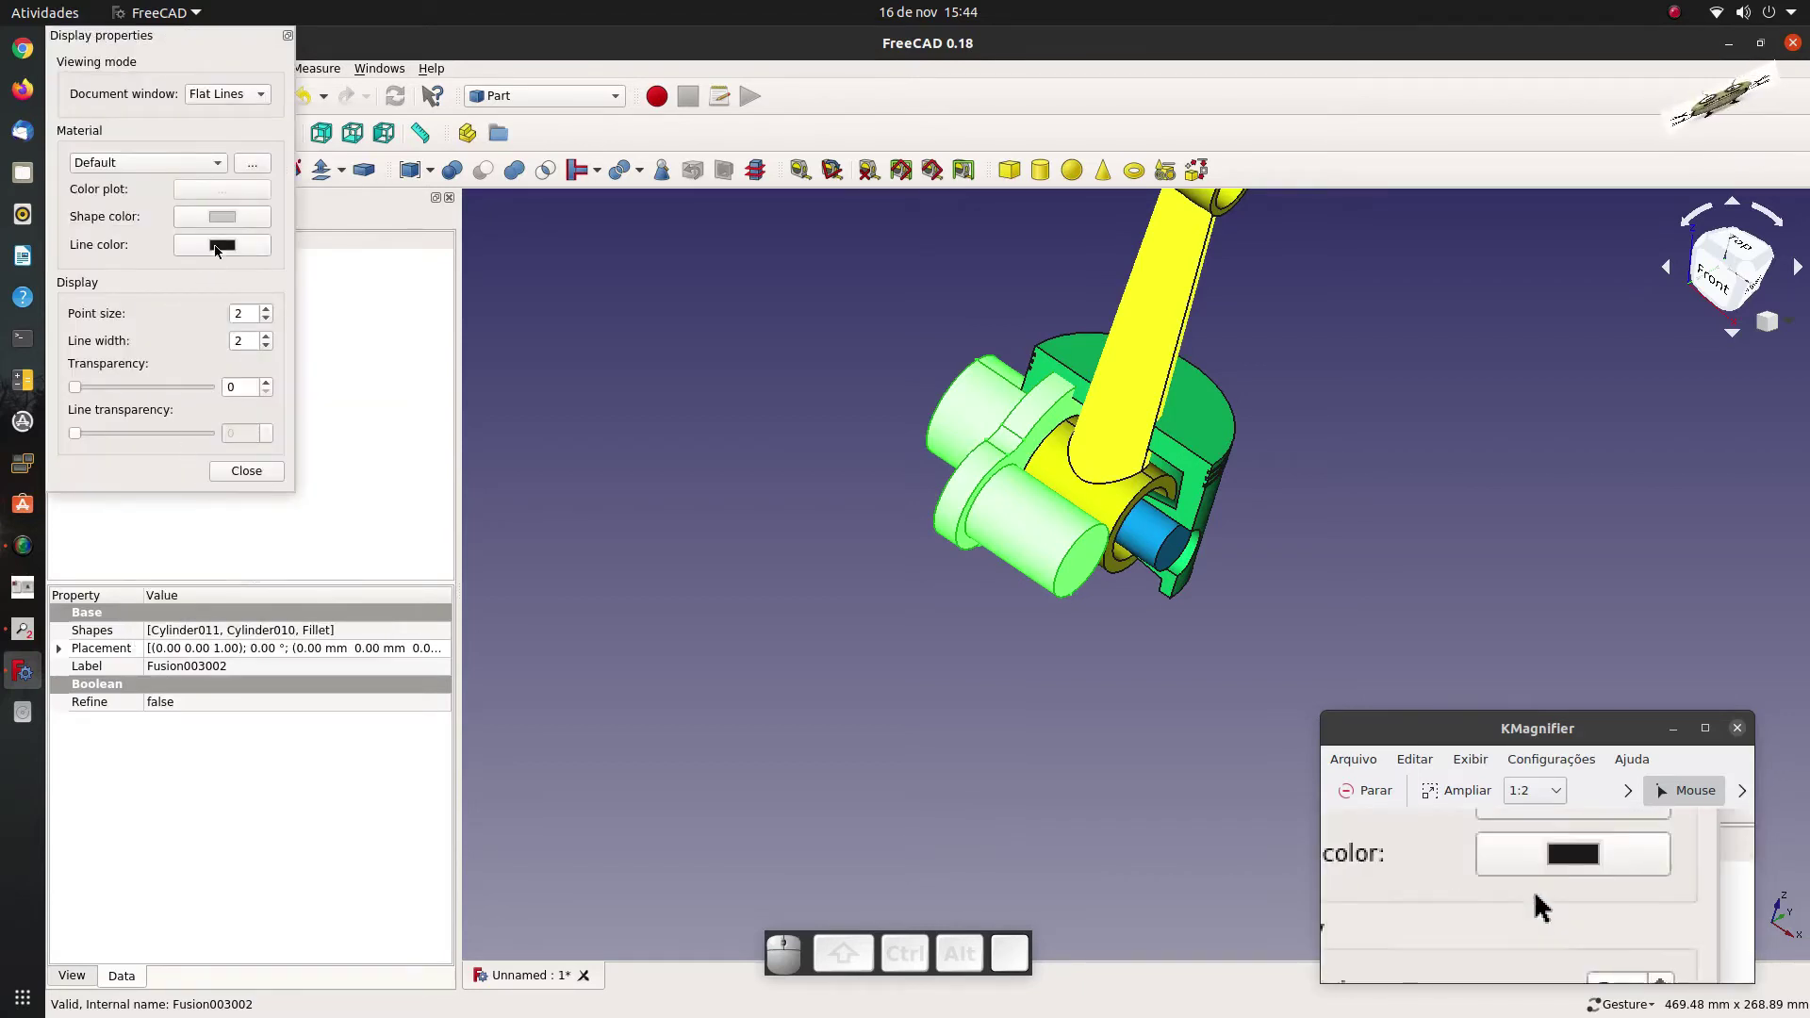
{"action": "left_click", "coordinate": [233, 223]}
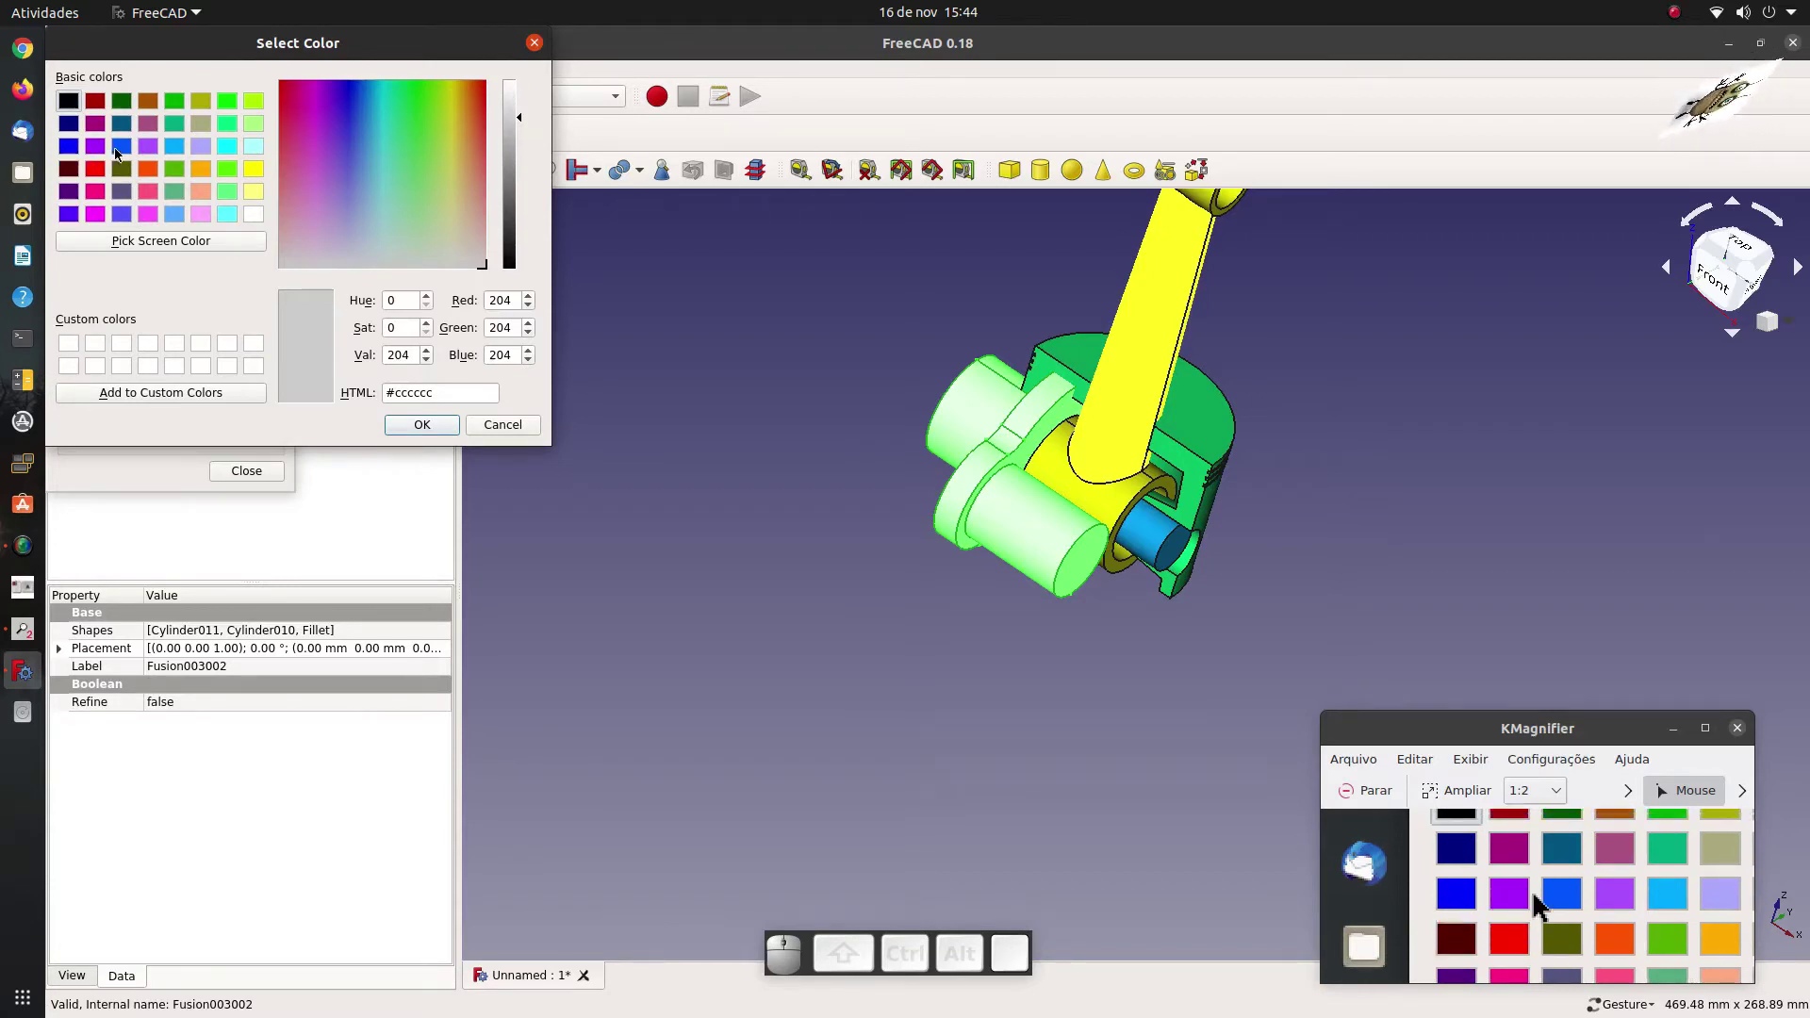
{"action": "left_click", "coordinate": [146, 176]}
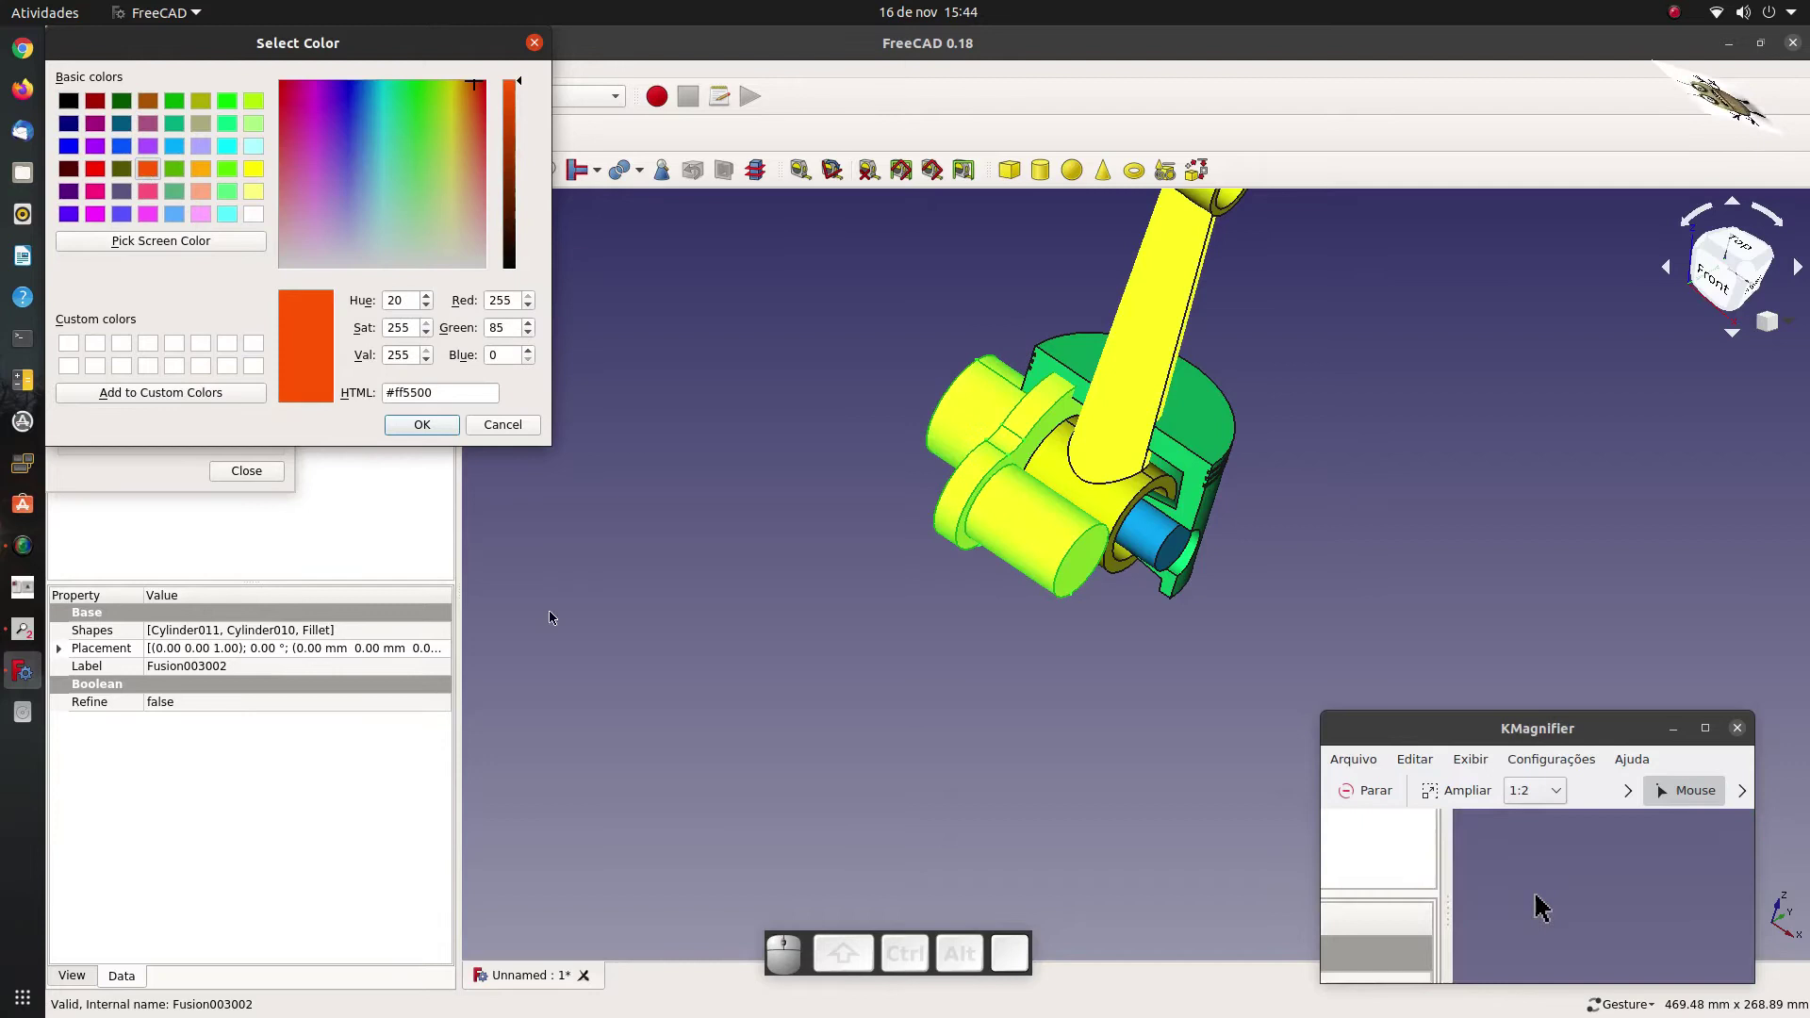
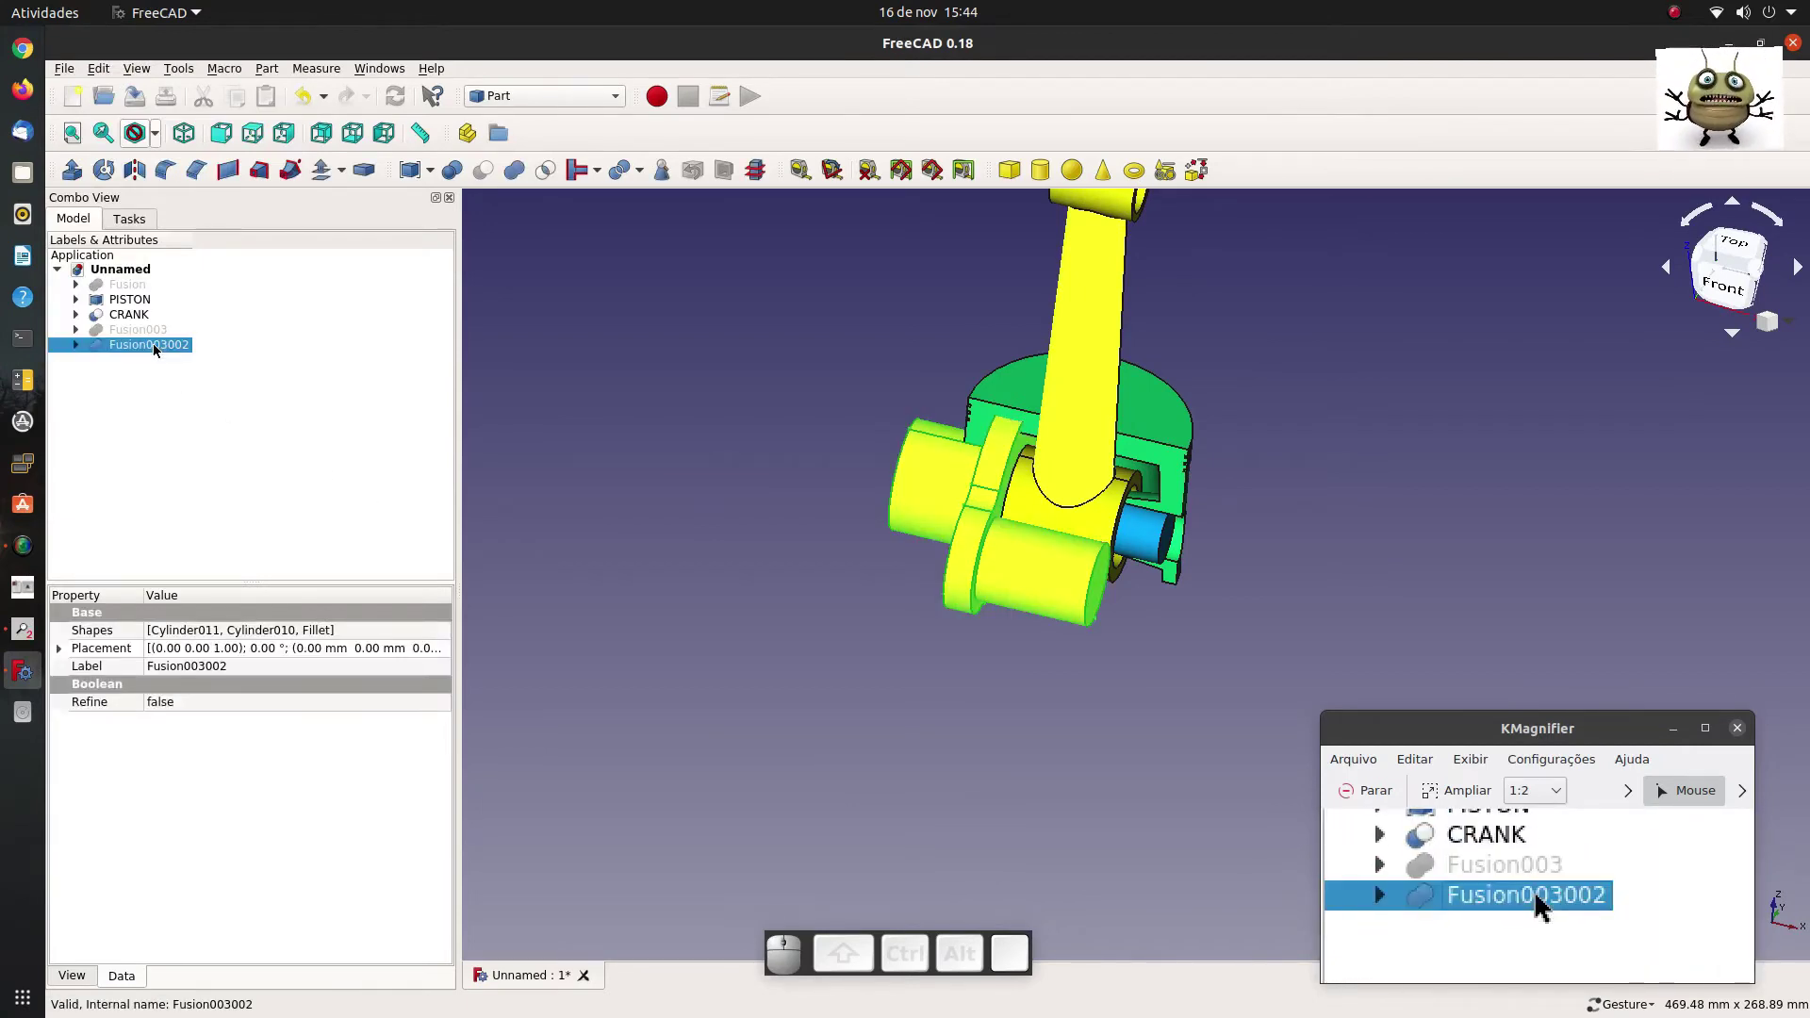
Rename the fused shape Fusion003002 to CRANKSHAFT.
{"action": "key", "text": "F2"}
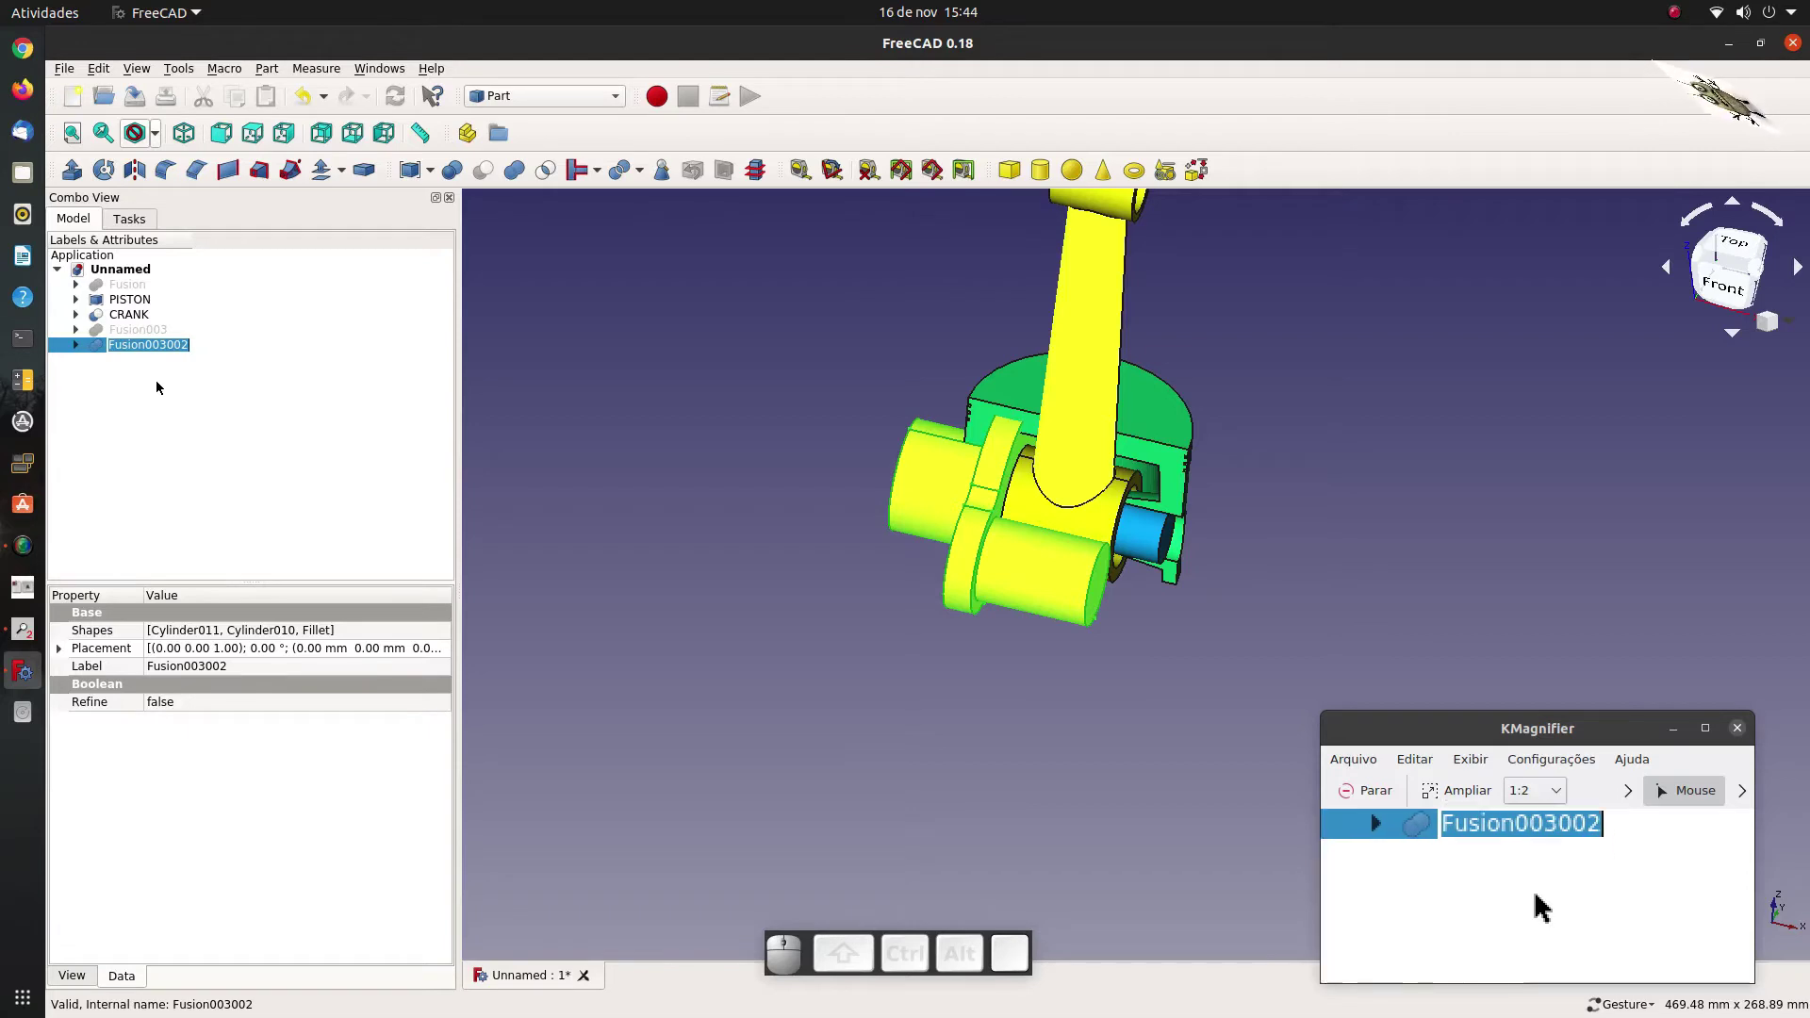
{"action": "key", "text": "c"}
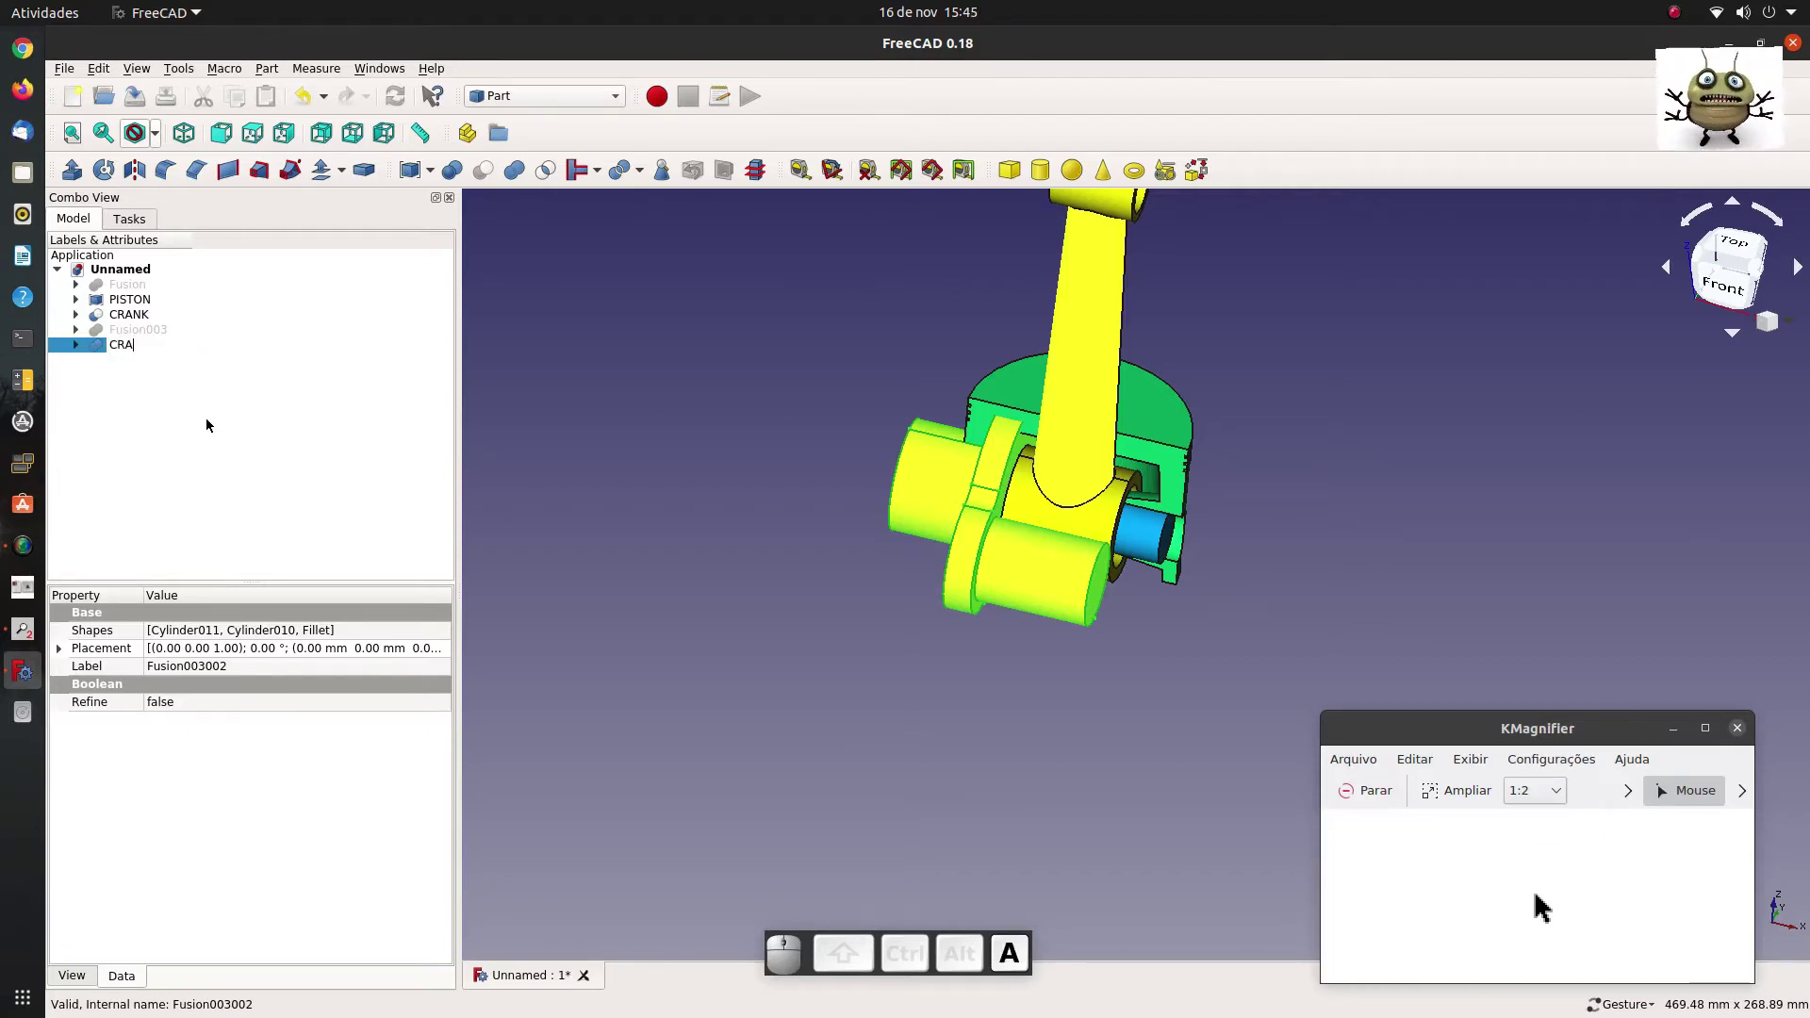
{"action": "key", "text": "k"}
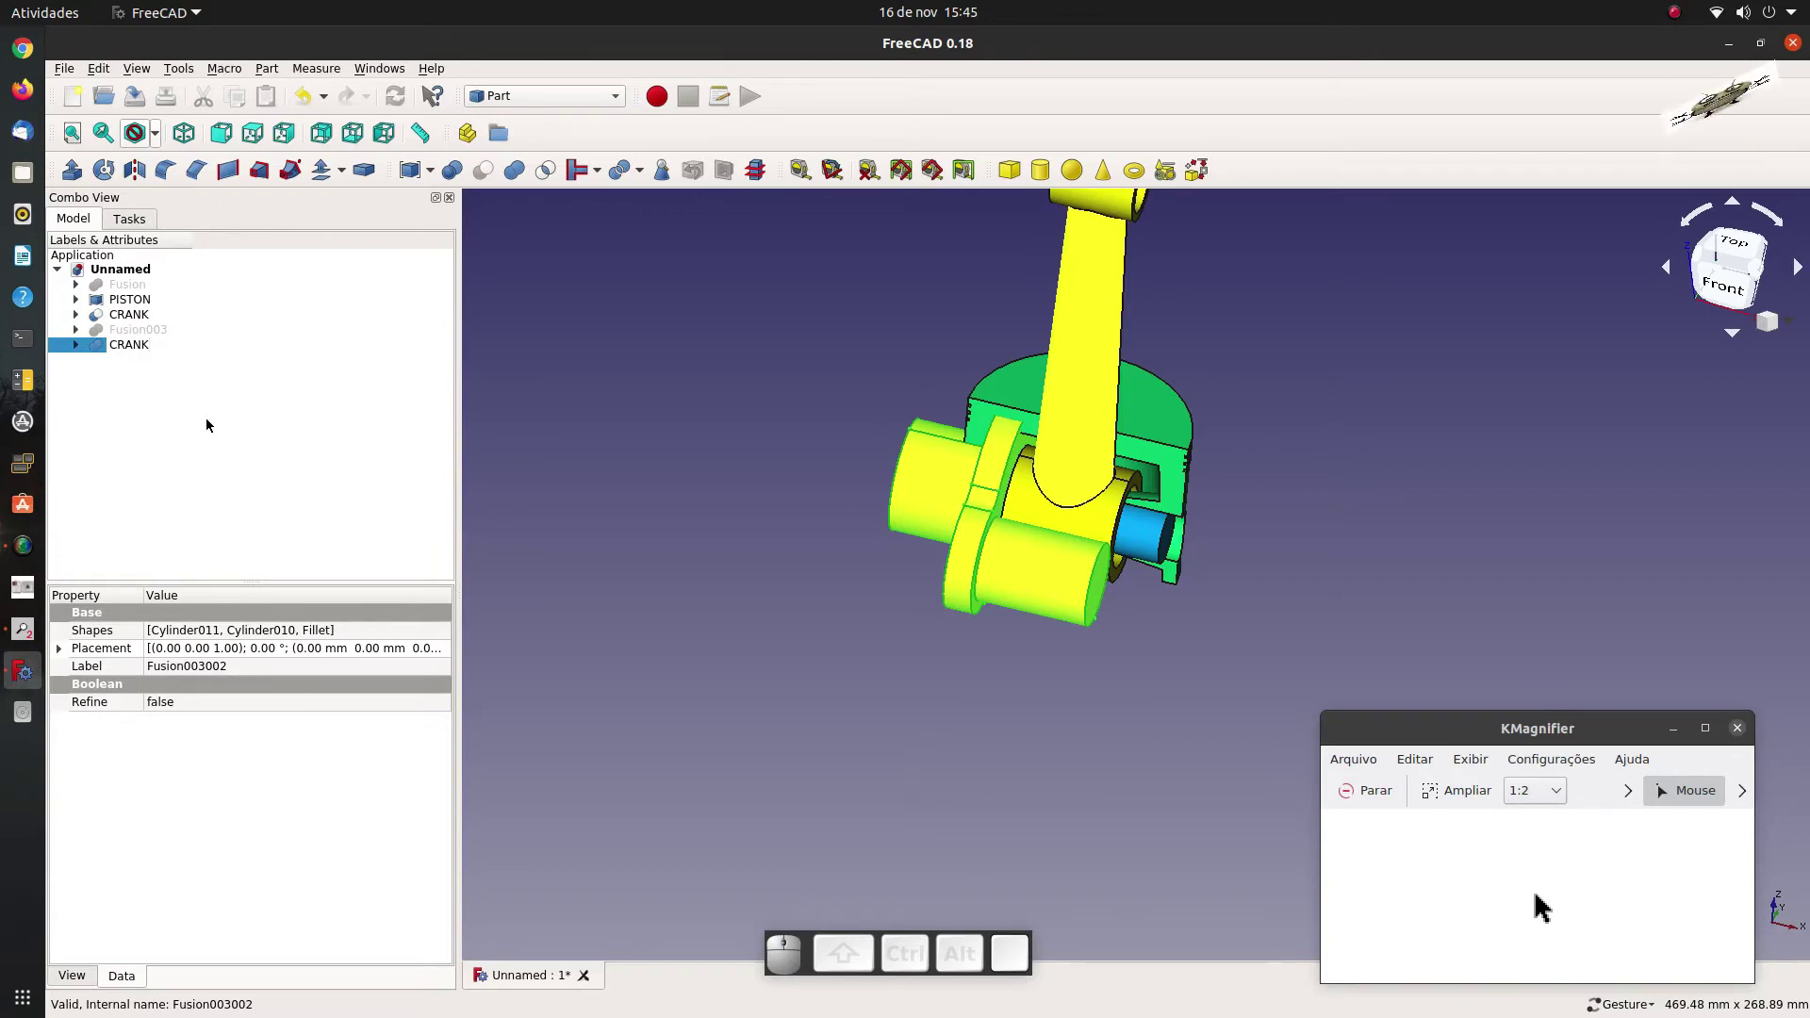
{"action": "key", "text": "a"}
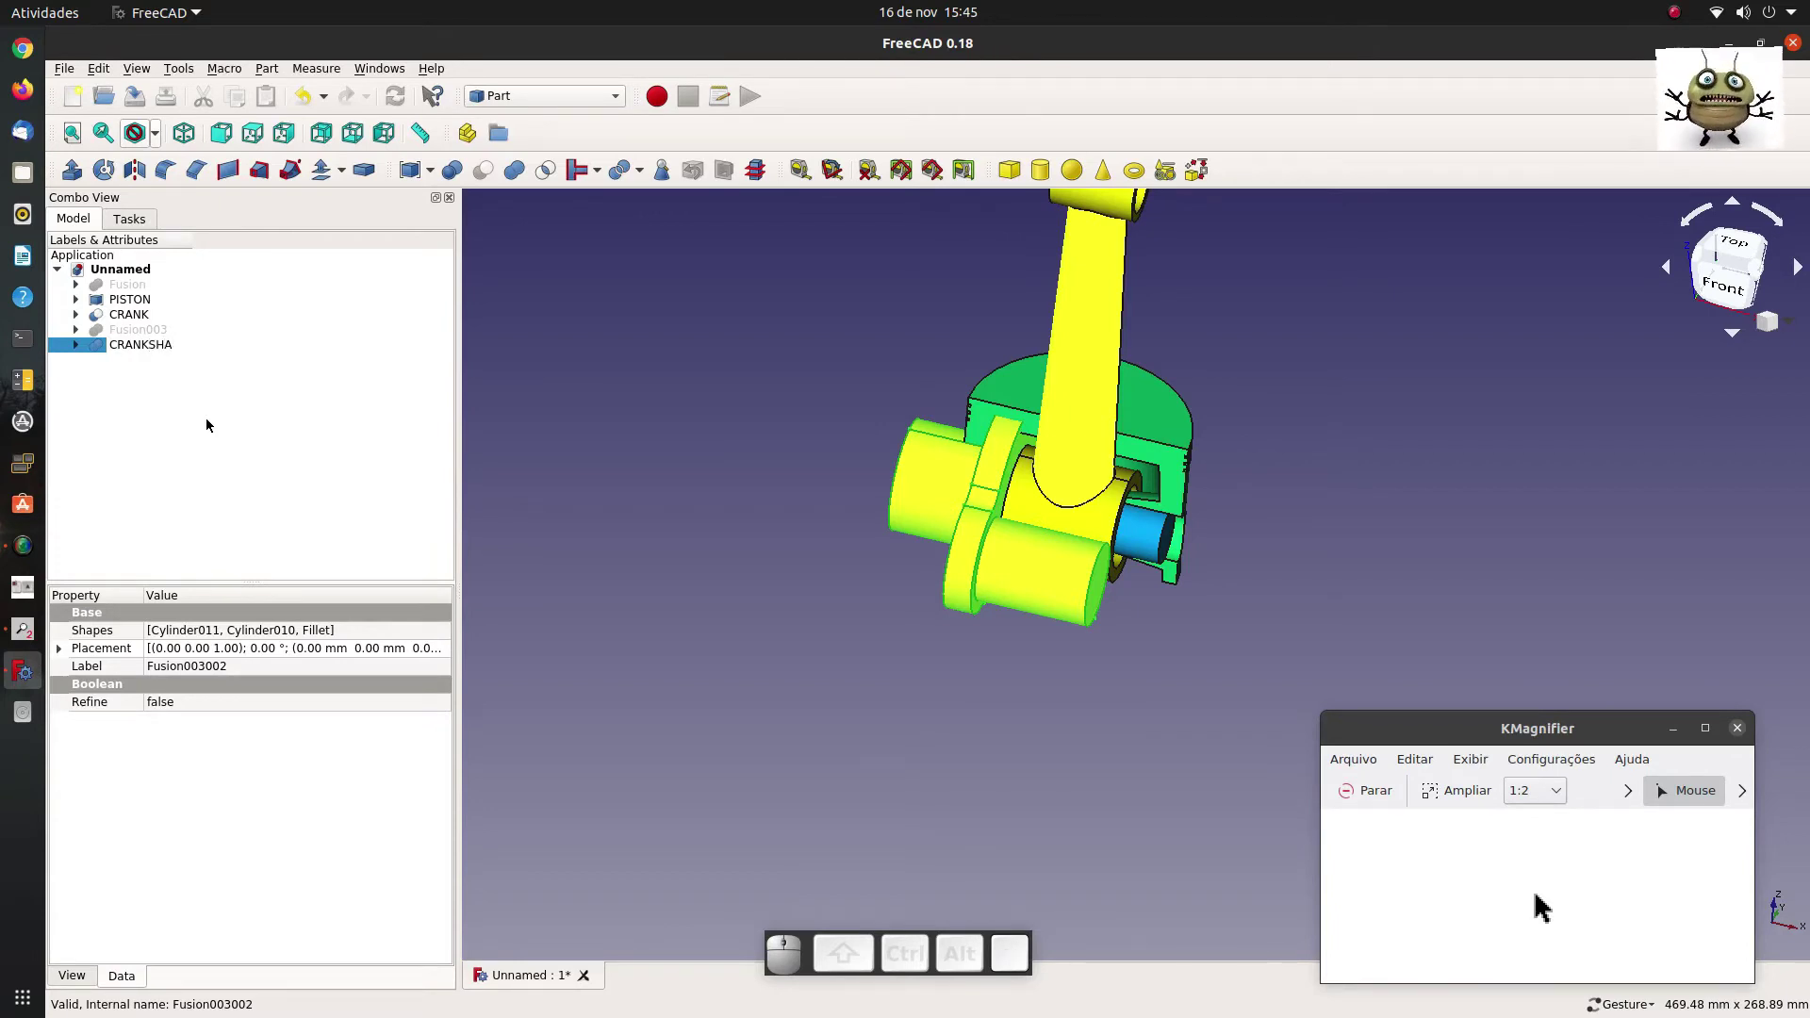
{"action": "left_click", "coordinate": [190, 417]}
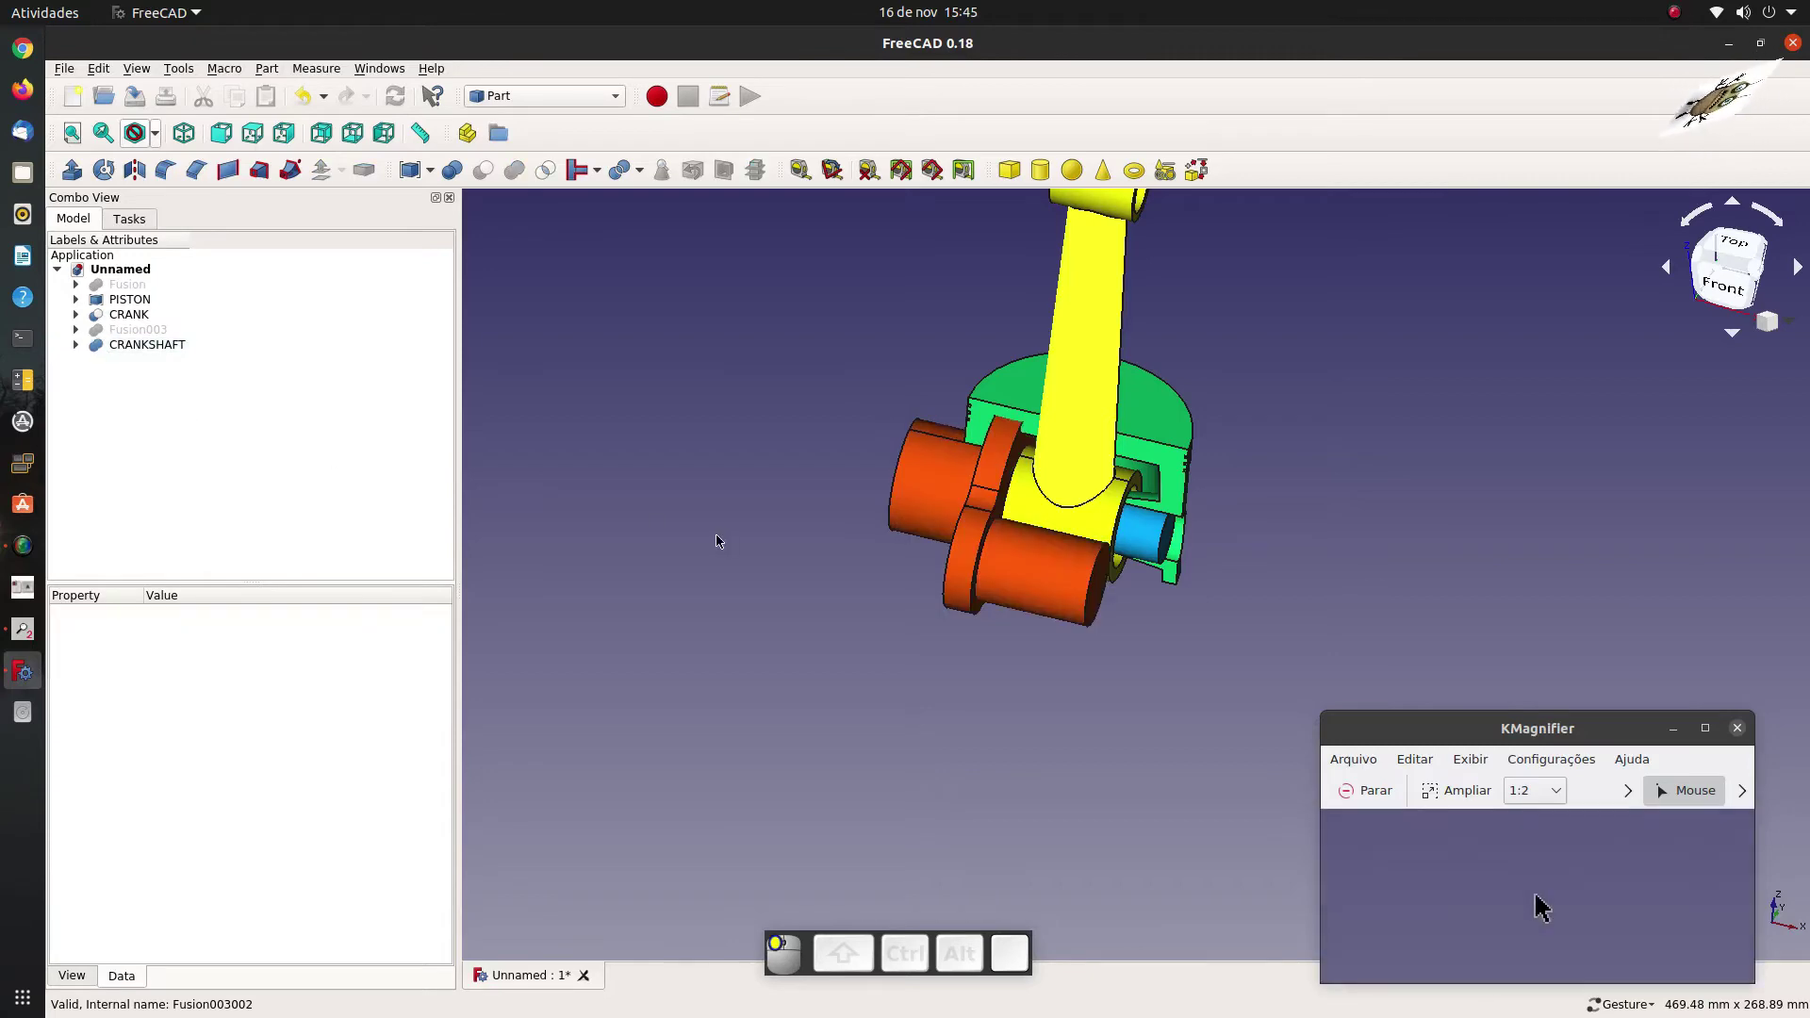
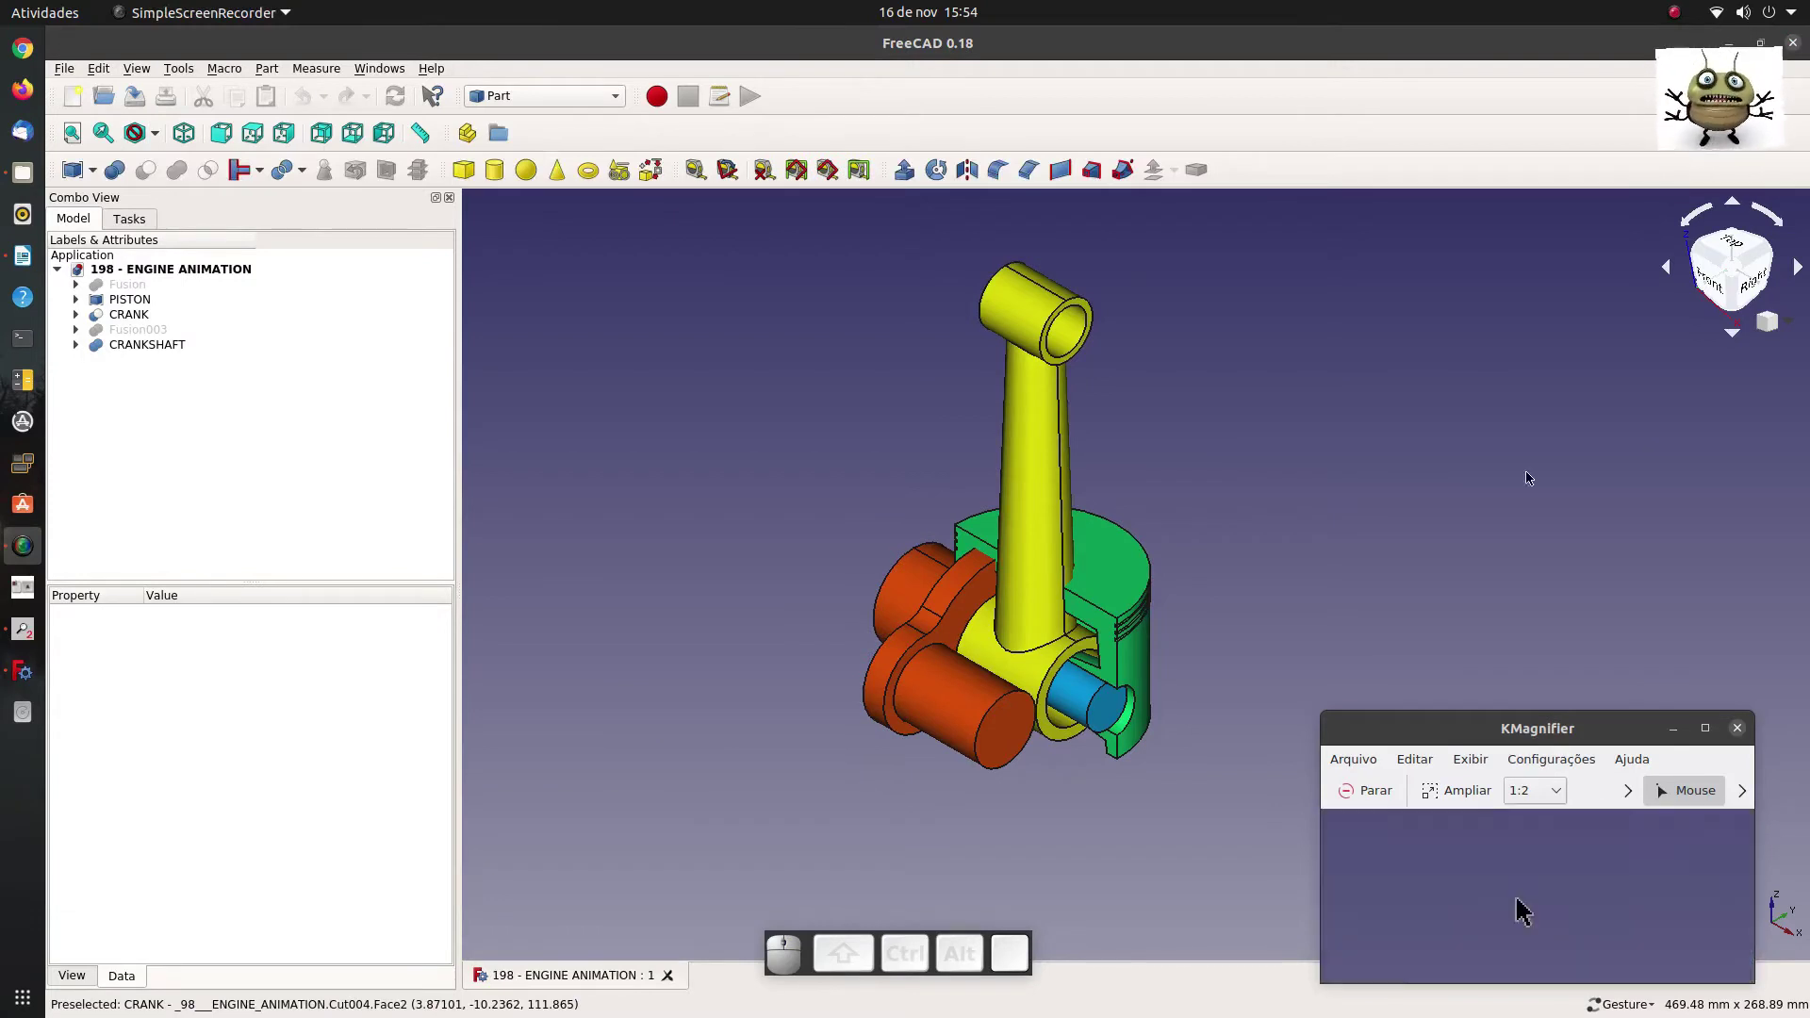
Switch to the Animation workbench and create a Manager plus three Placers.
{"action": "left_click", "coordinate": [516, 98]}
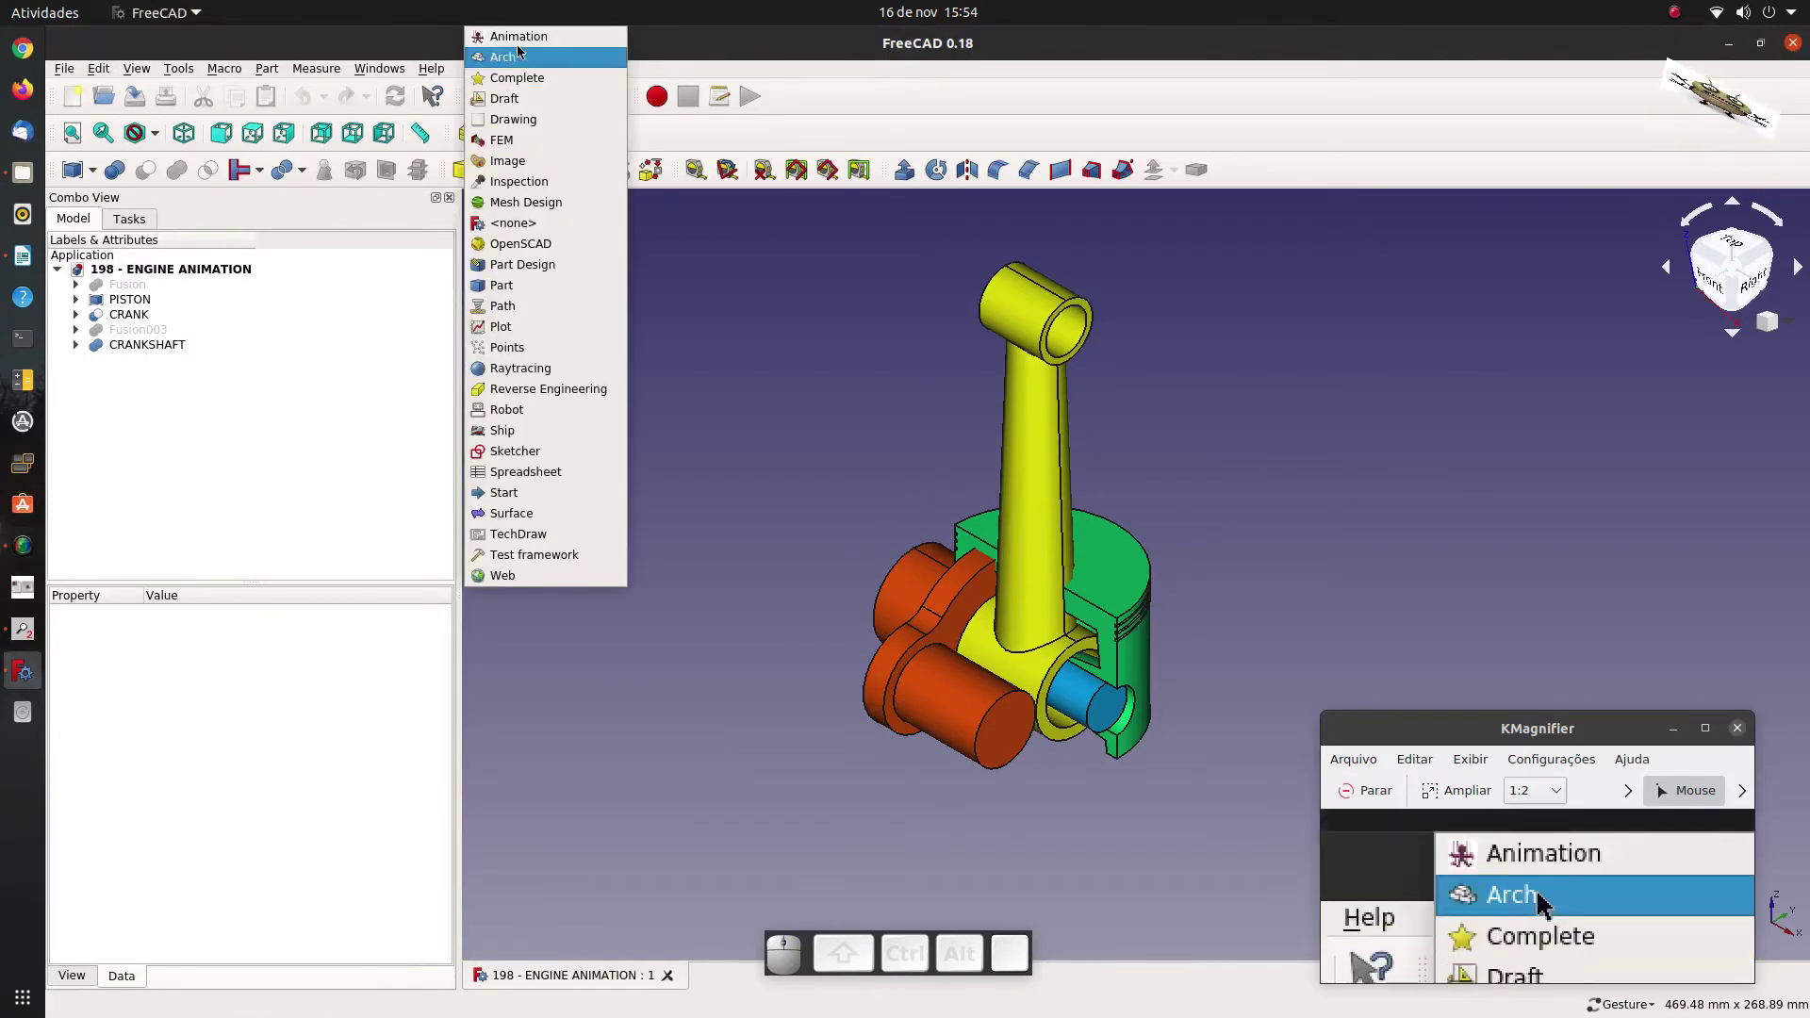
{"action": "left_click", "coordinate": [522, 45]}
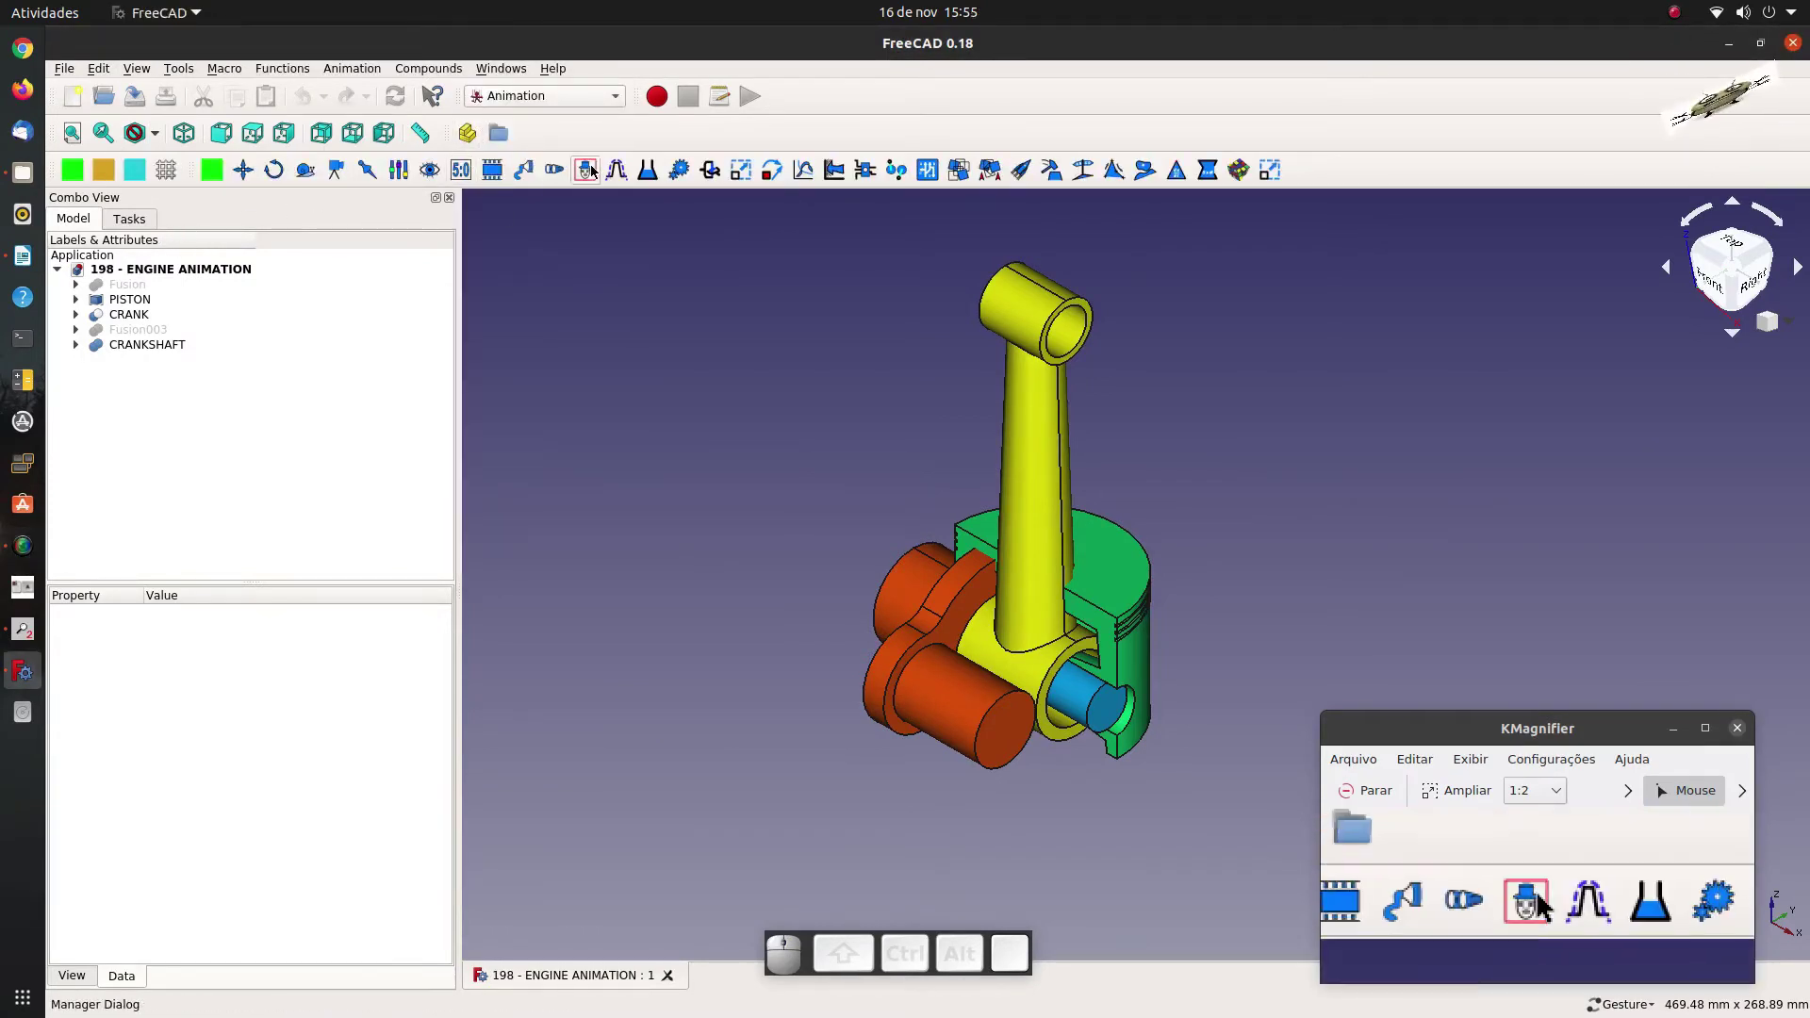
{"action": "left_click", "coordinate": [593, 172]}
{"action": "left_click", "coordinate": [768, 177]}
{"action": "left_click", "coordinate": [769, 175]}
{"action": "left_click", "coordinate": [769, 175]}
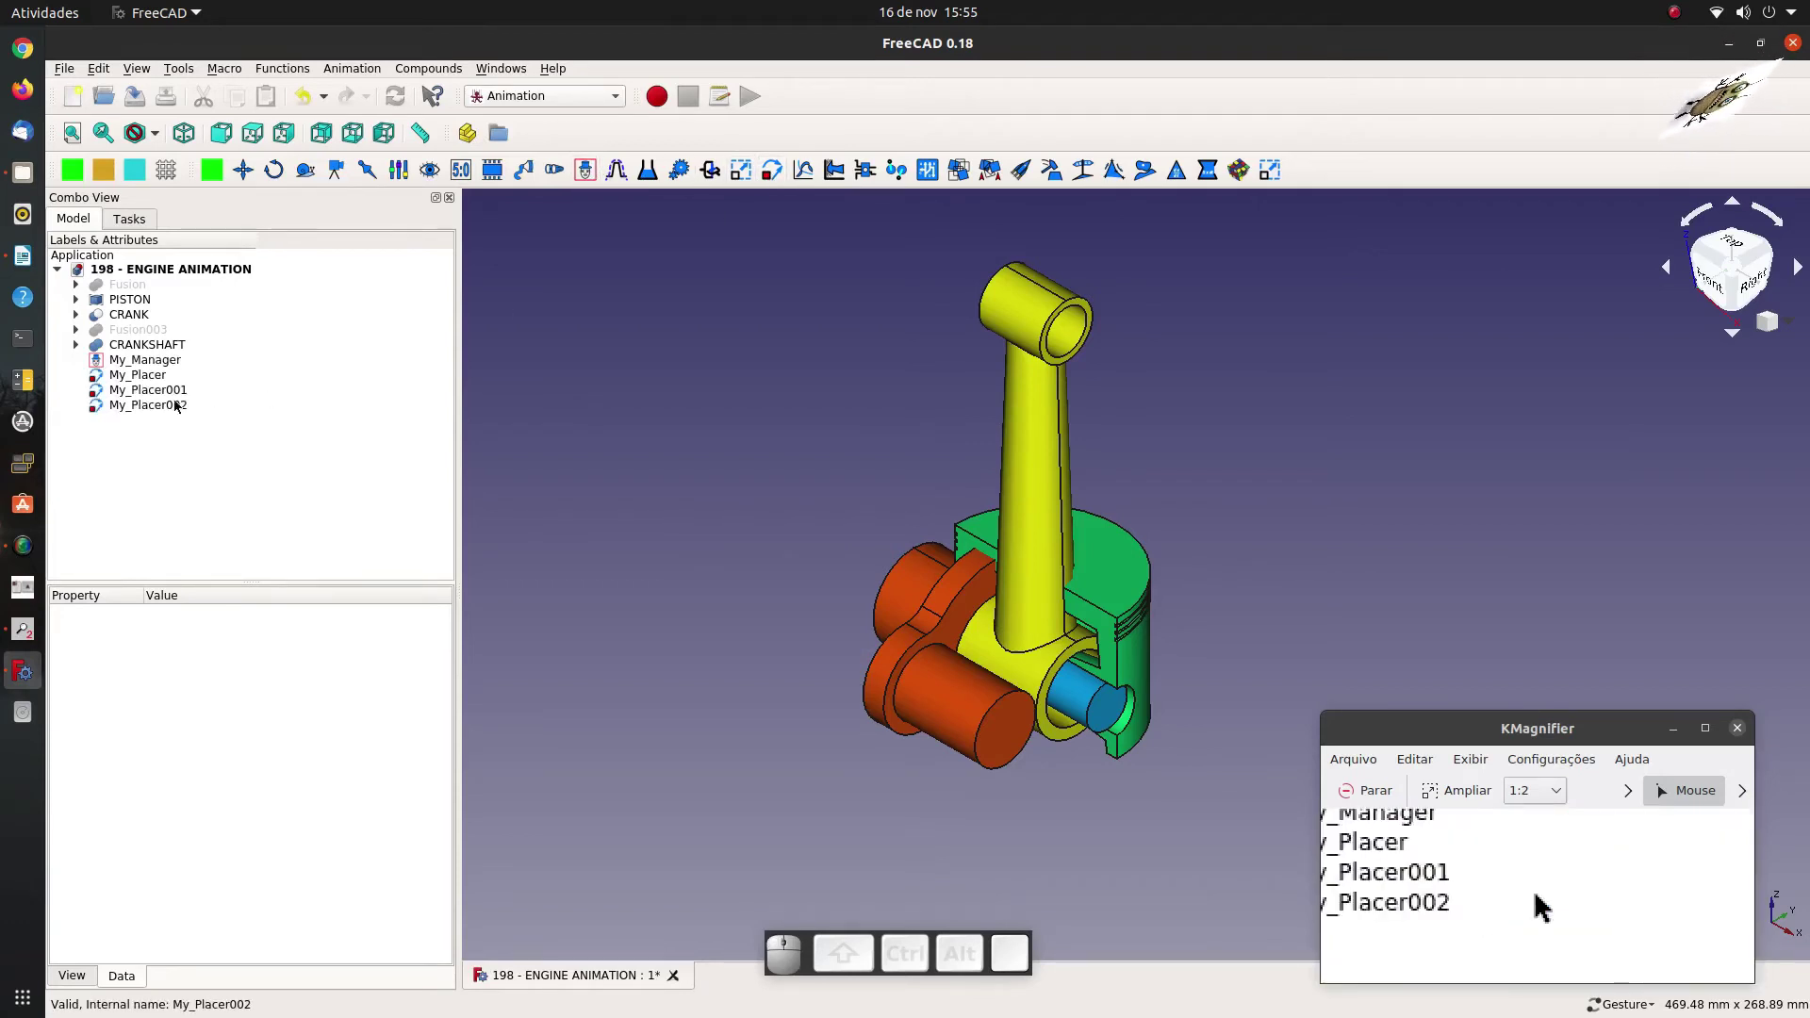
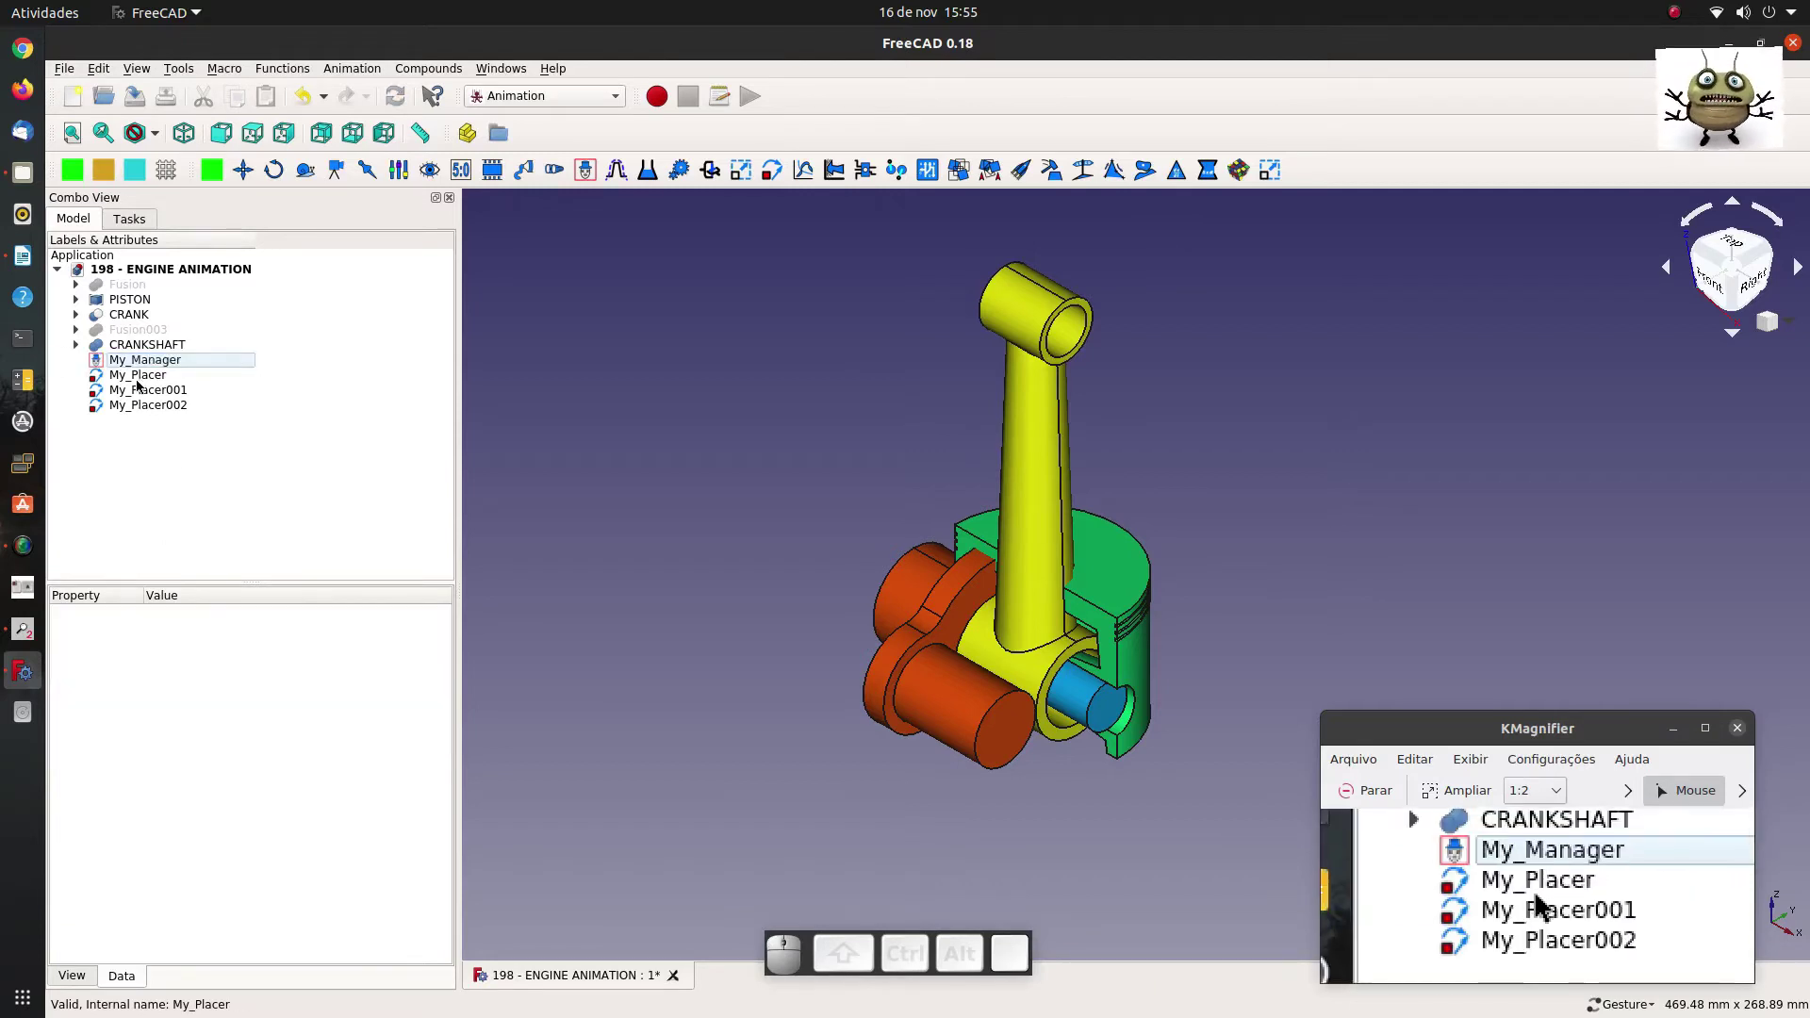
Move My_Placer, My_Placer001 and My_Placer002 into My_Manager.
{"action": "left_click", "coordinate": [138, 384]}
{"action": "left_click", "coordinate": [143, 380]}
{"action": "left_click", "coordinate": [145, 381]}
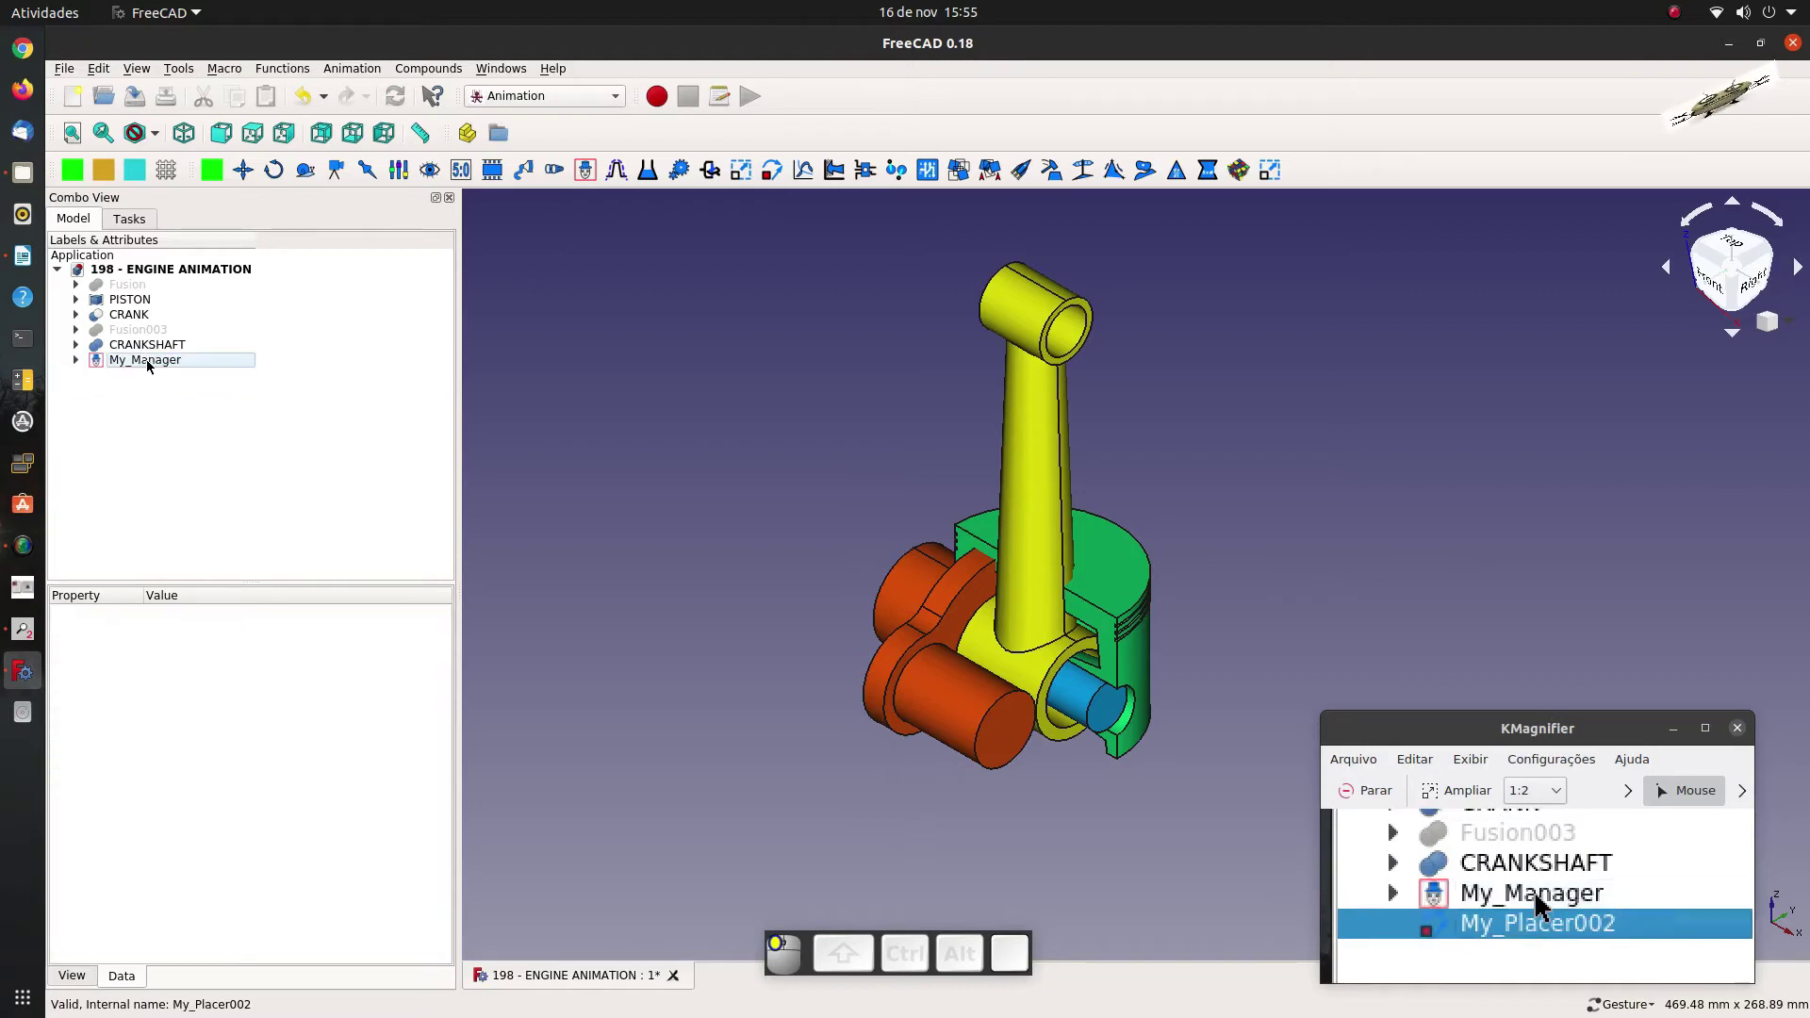
{"action": "left_click", "coordinate": [77, 368]}
{"action": "left_click", "coordinate": [151, 379]}
{"action": "left_click", "coordinate": [132, 349]}
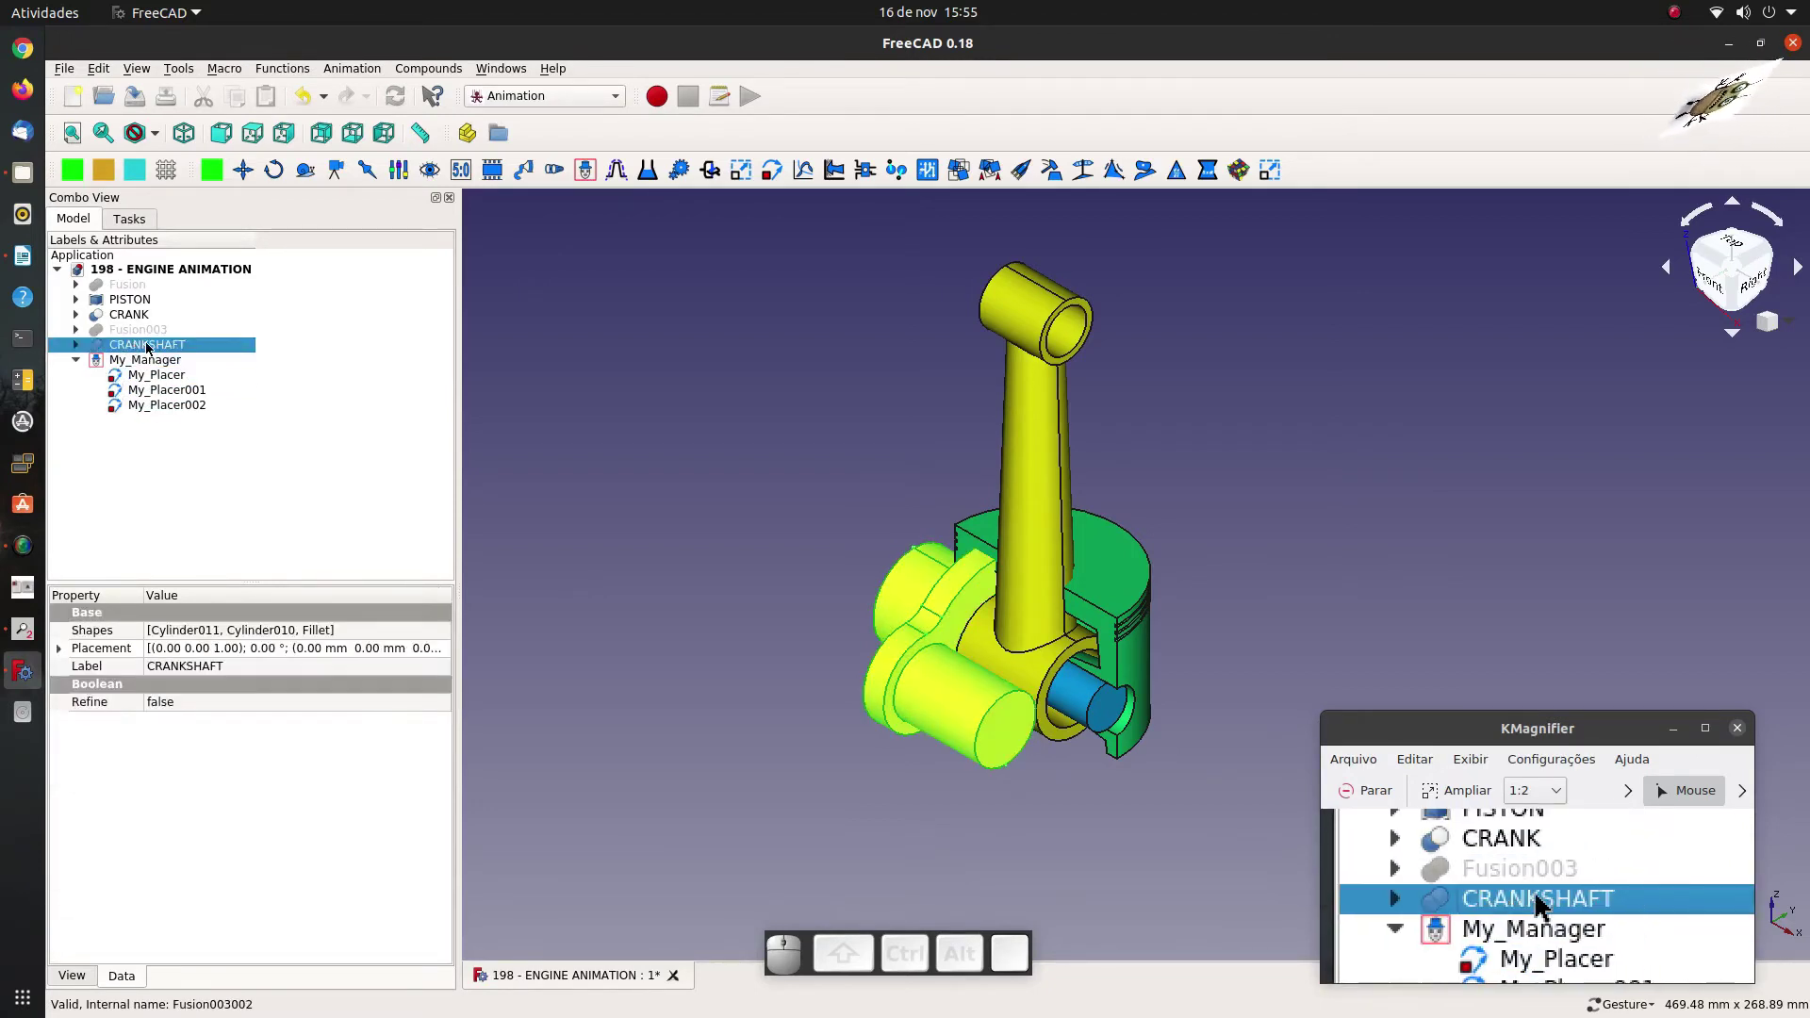
Set My_Placer's target to CRANKSHAFT through the link dialog.
{"action": "left_click", "coordinate": [141, 380]}
{"action": "left_click", "coordinate": [162, 709]}
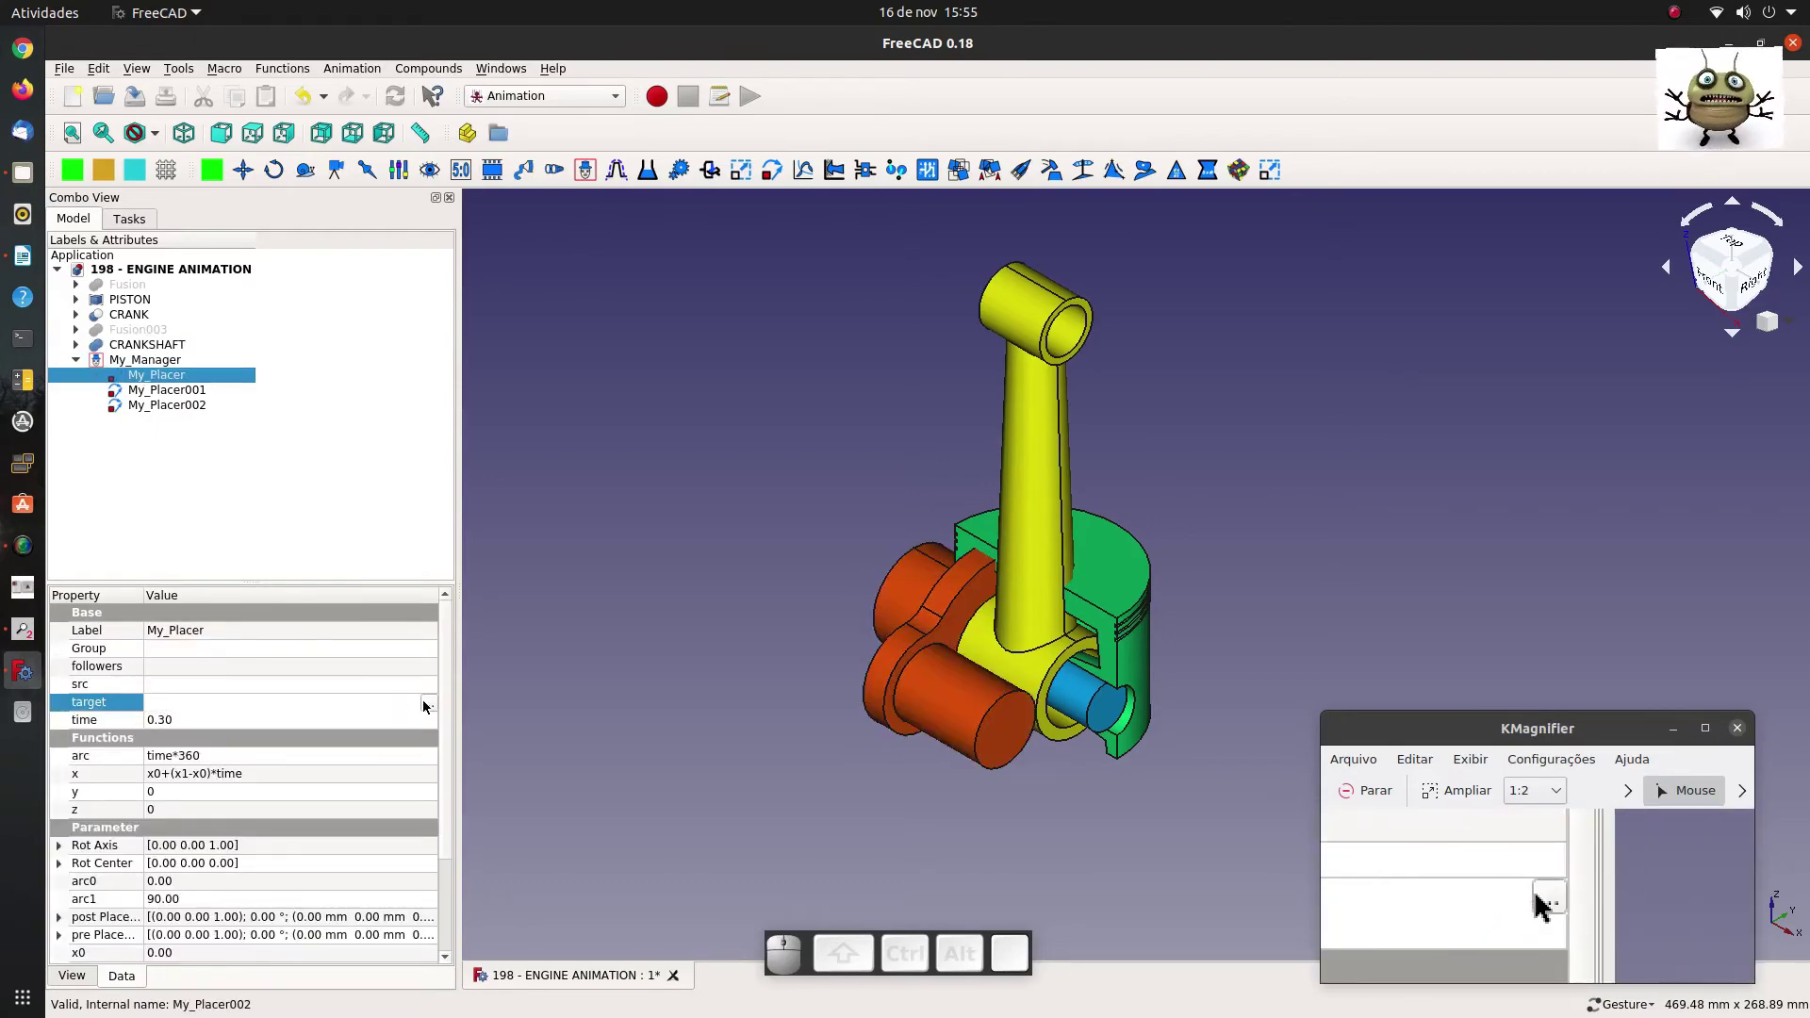
{"action": "left_click", "coordinate": [426, 707]}
{"action": "scroll", "scroll_direction": "down", "scroll_amount": 3}
{"action": "scroll", "scroll_direction": "down", "scroll_amount": 3}
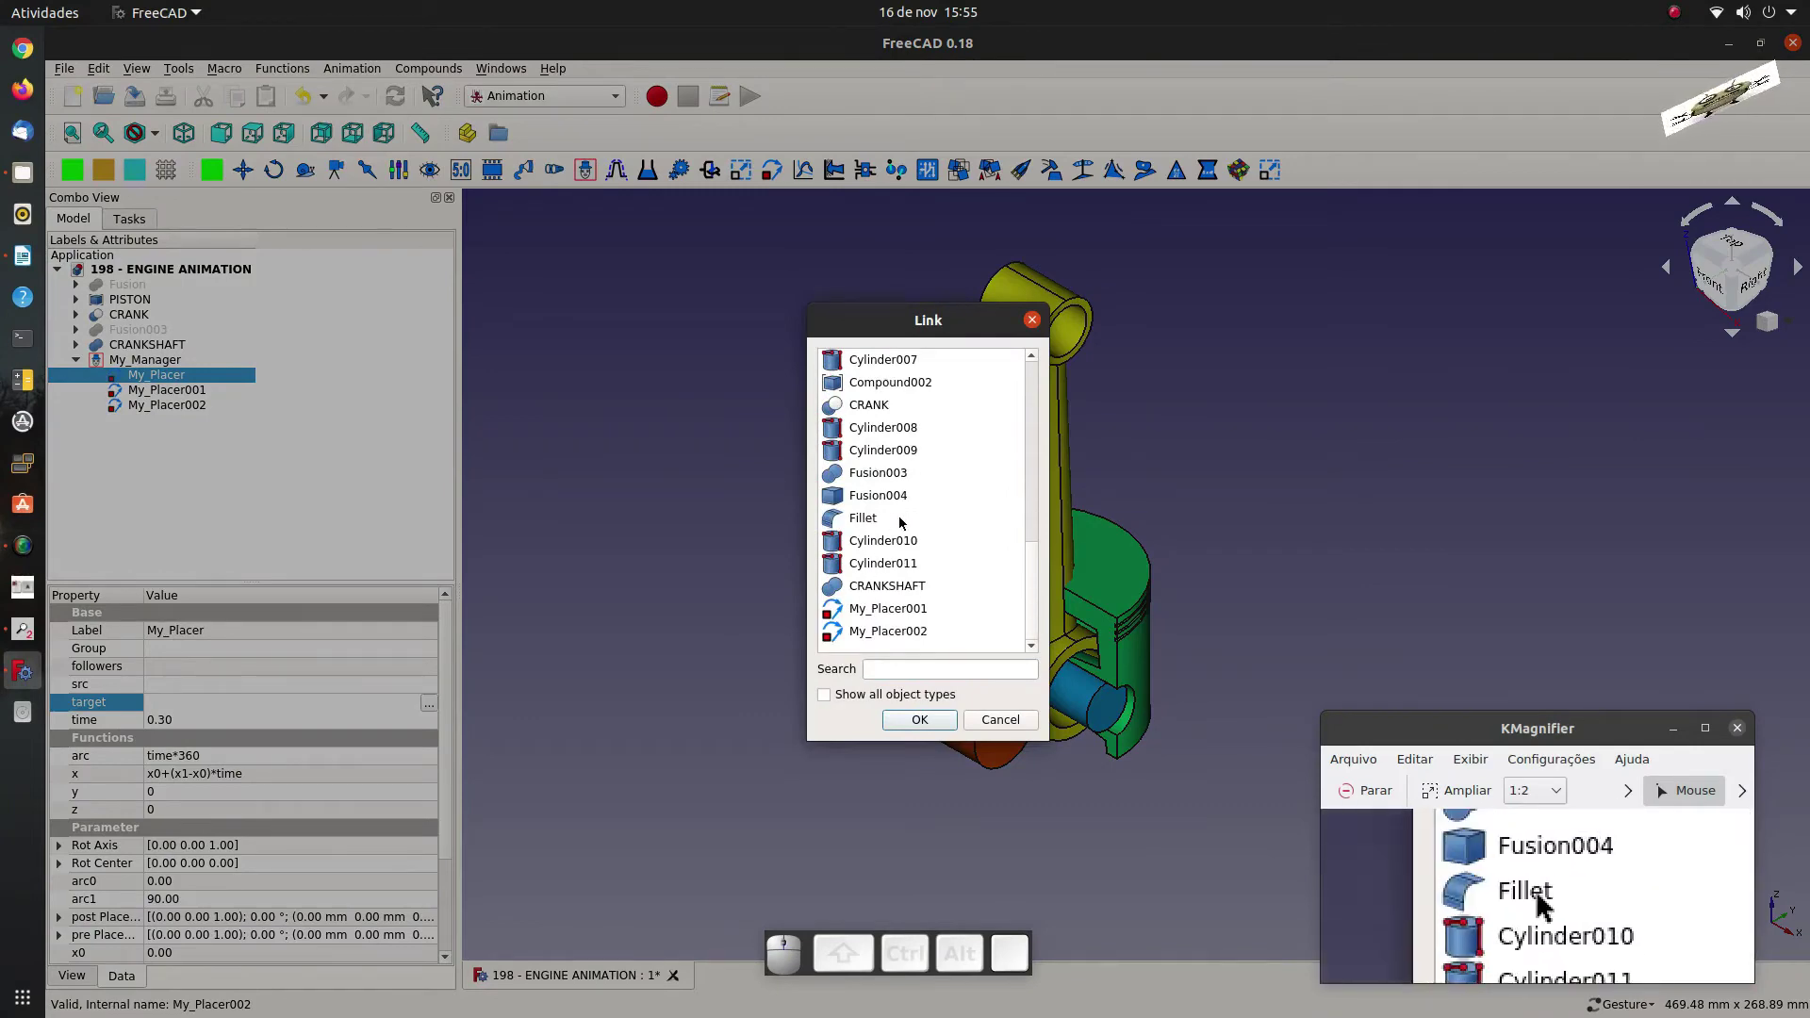
{"action": "left_click", "coordinate": [892, 591]}
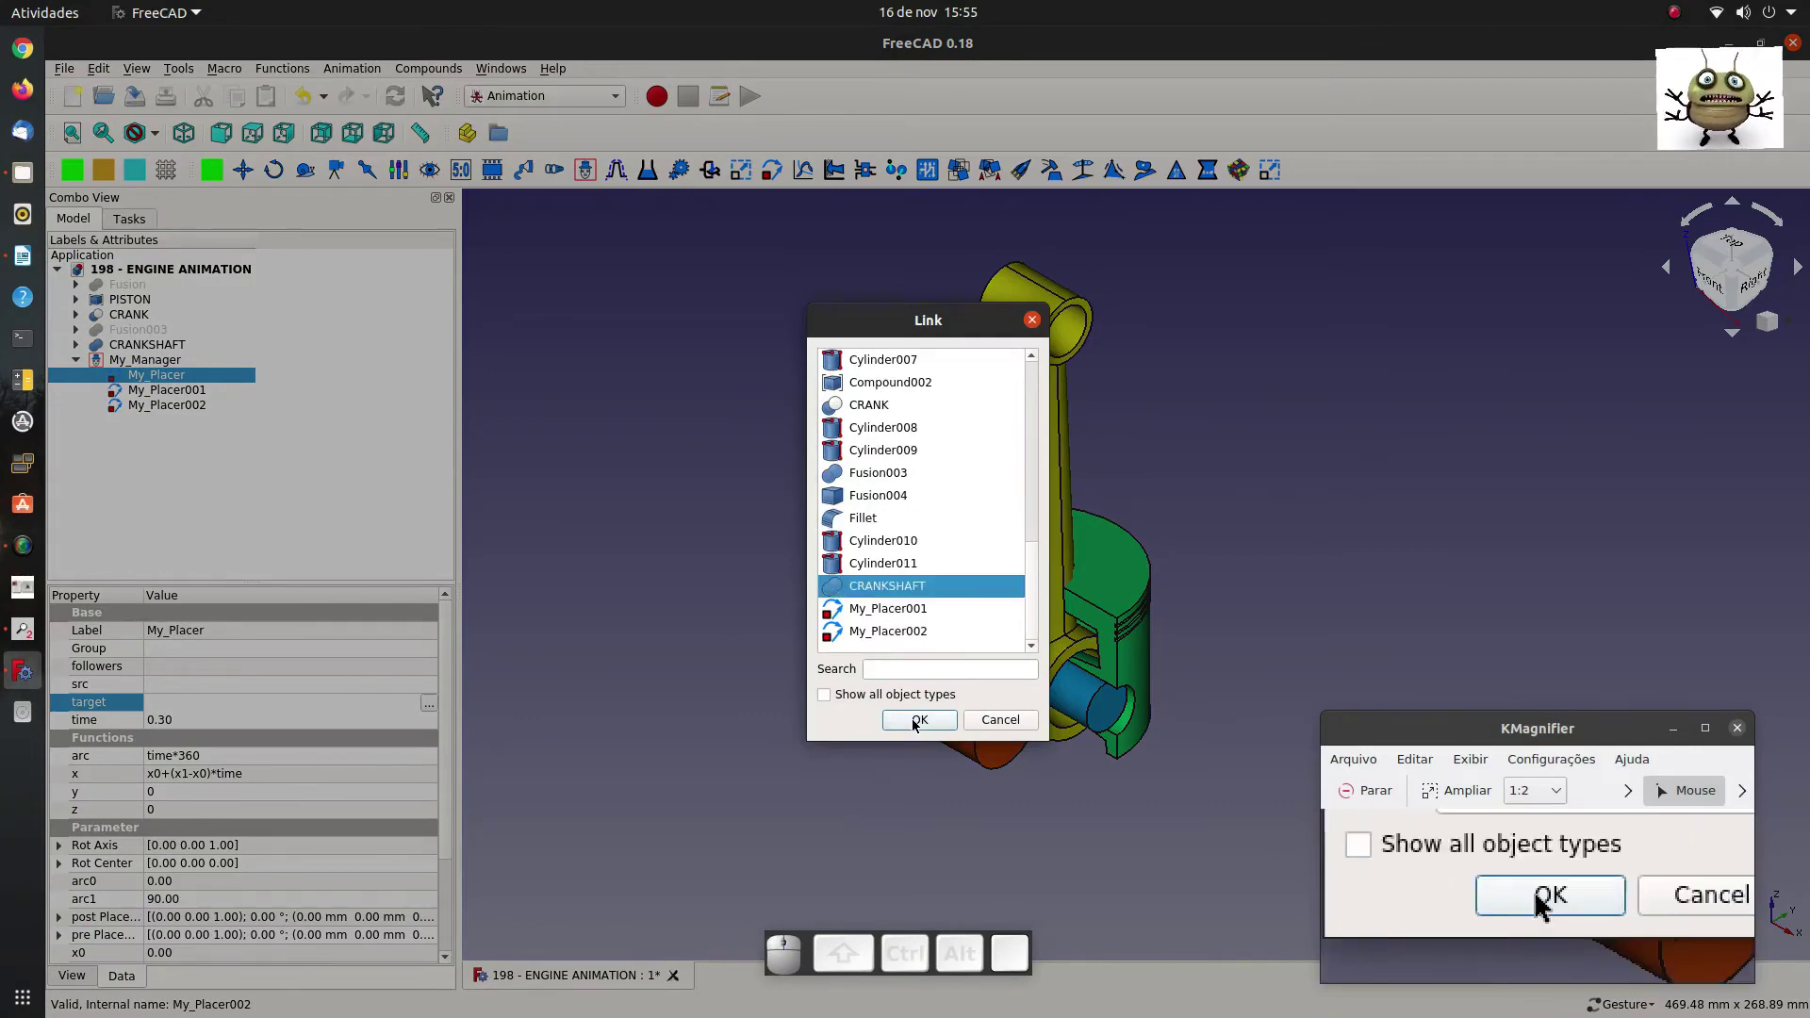
{"action": "left_click", "coordinate": [922, 720]}
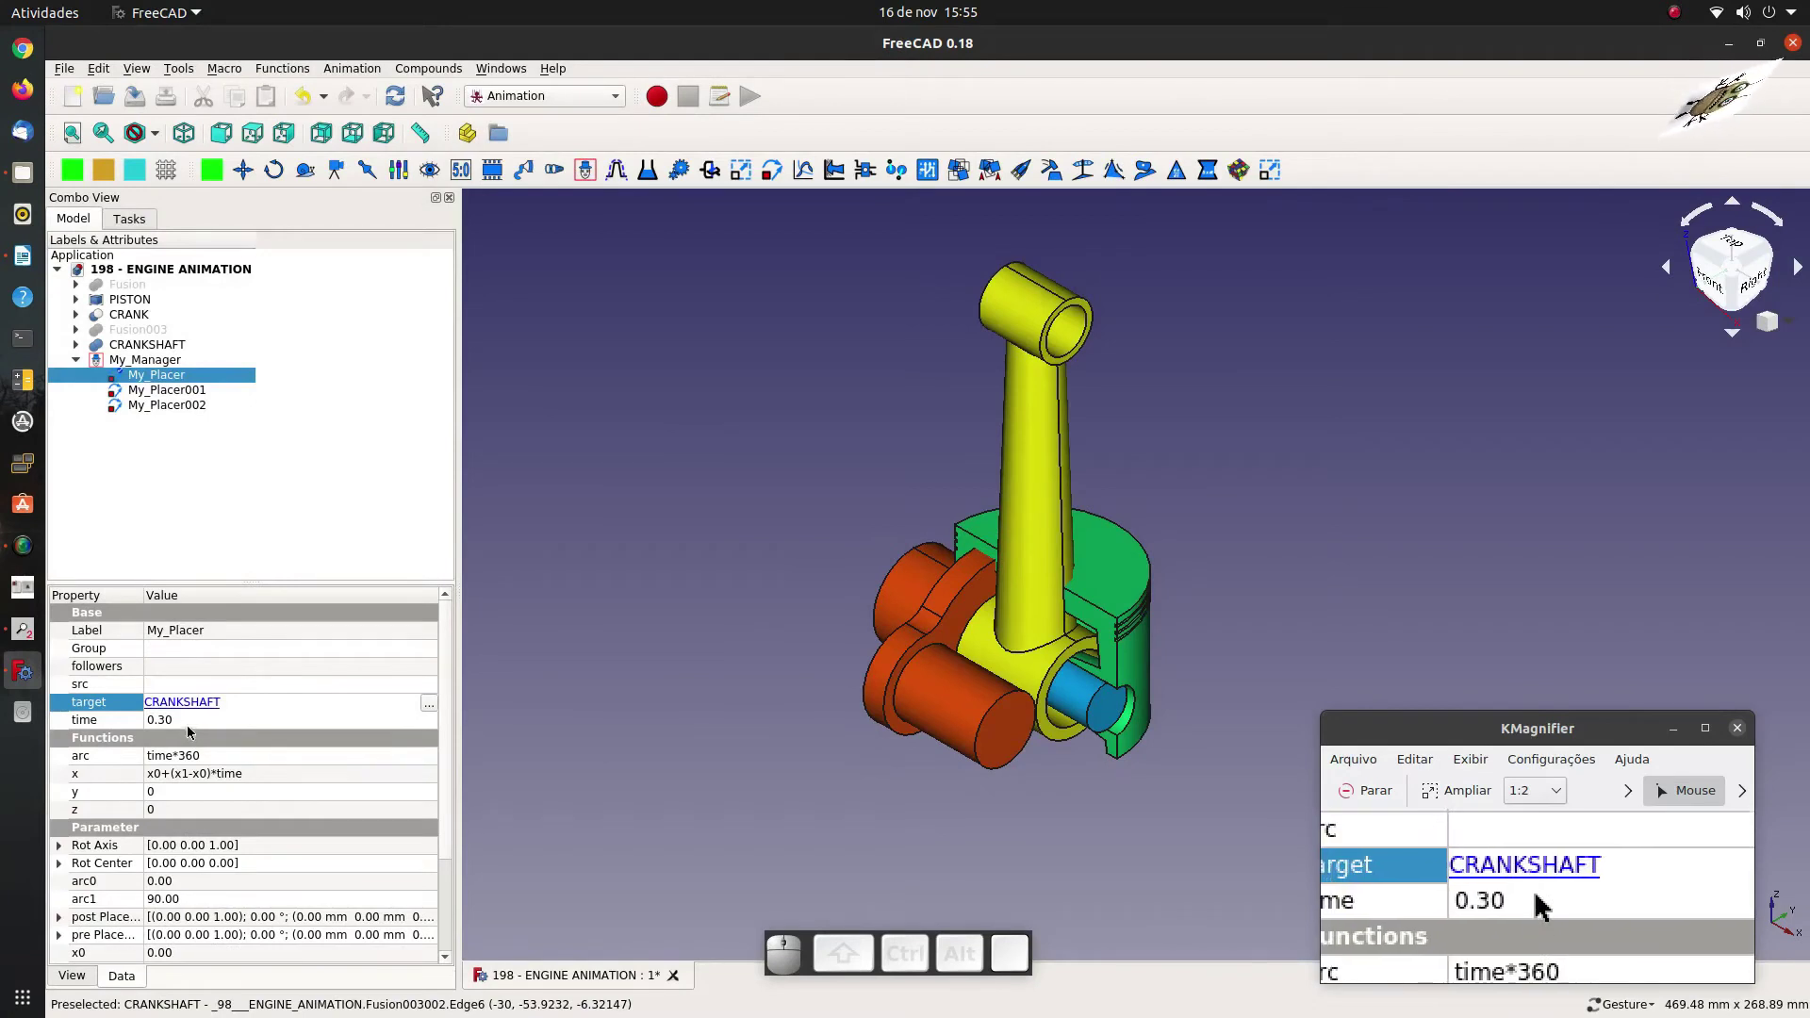
Give My_Placer arc -time*360, x 0 and a rotation axis along X (1, 0, 0).
{"action": "left_click", "coordinate": [202, 765]}
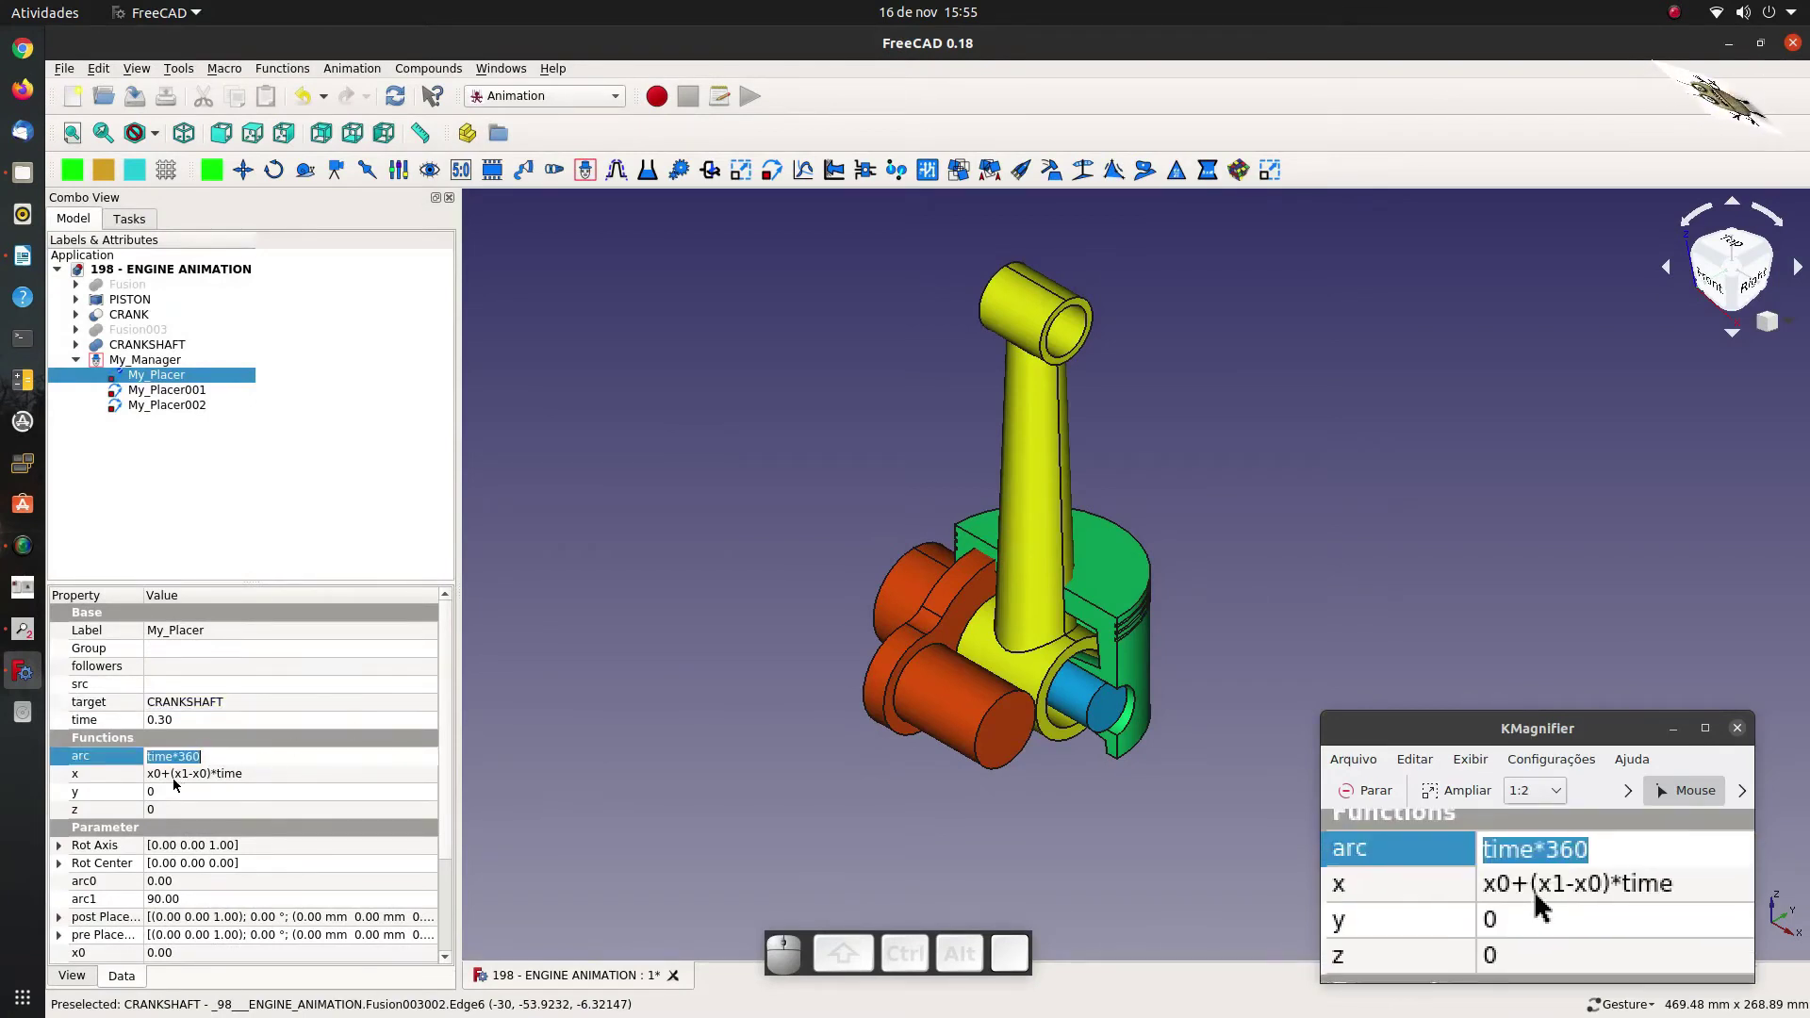
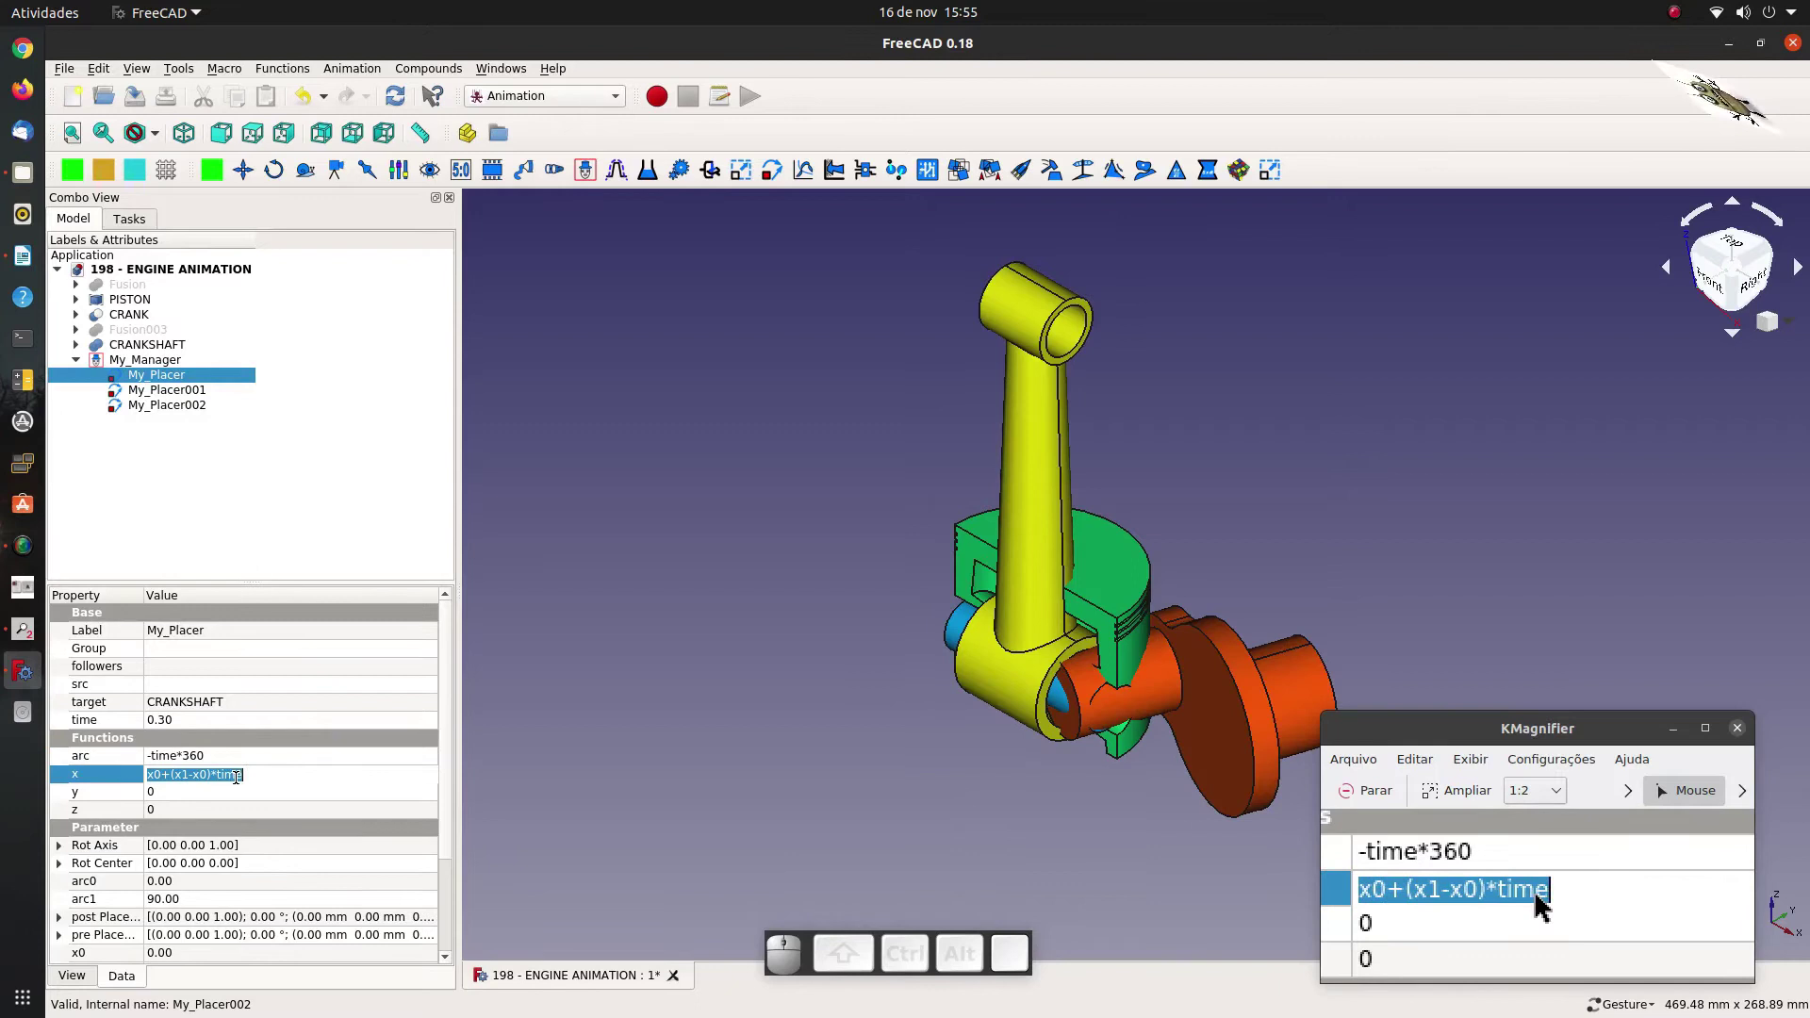
{"action": "key", "text": "0"}
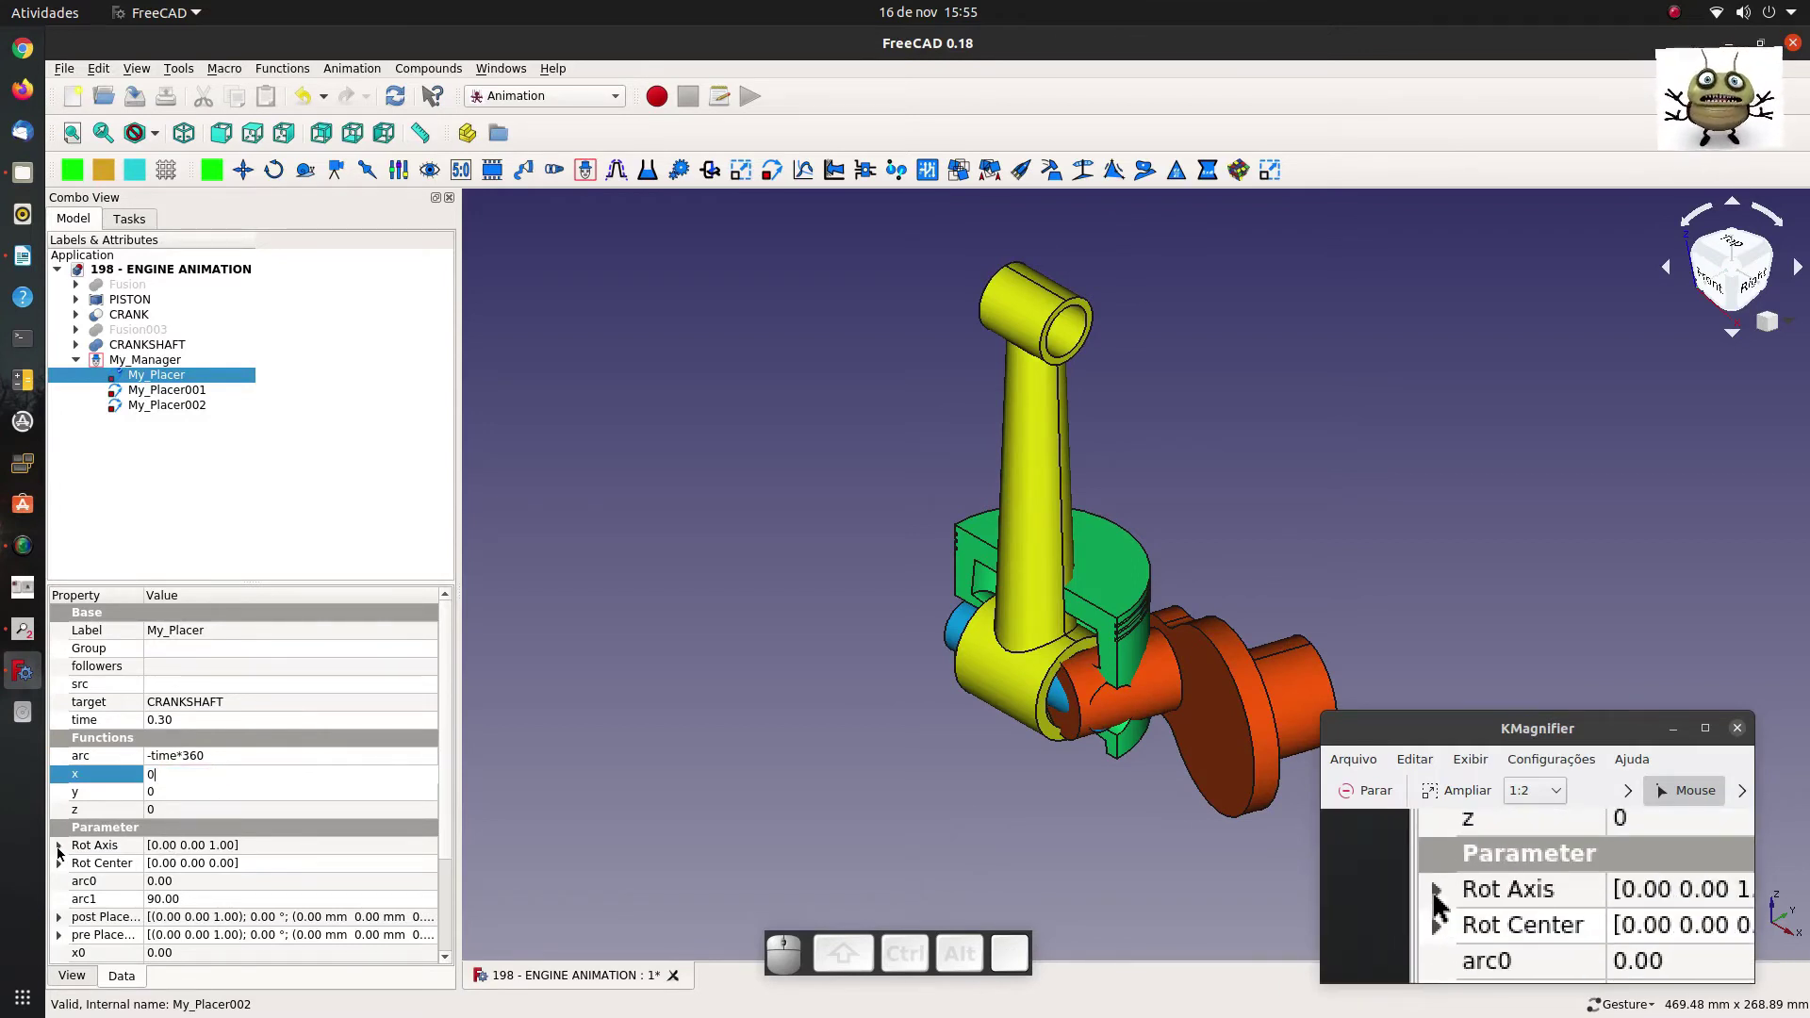
{"action": "left_click", "coordinate": [68, 854]}
{"action": "left_click", "coordinate": [183, 871]}
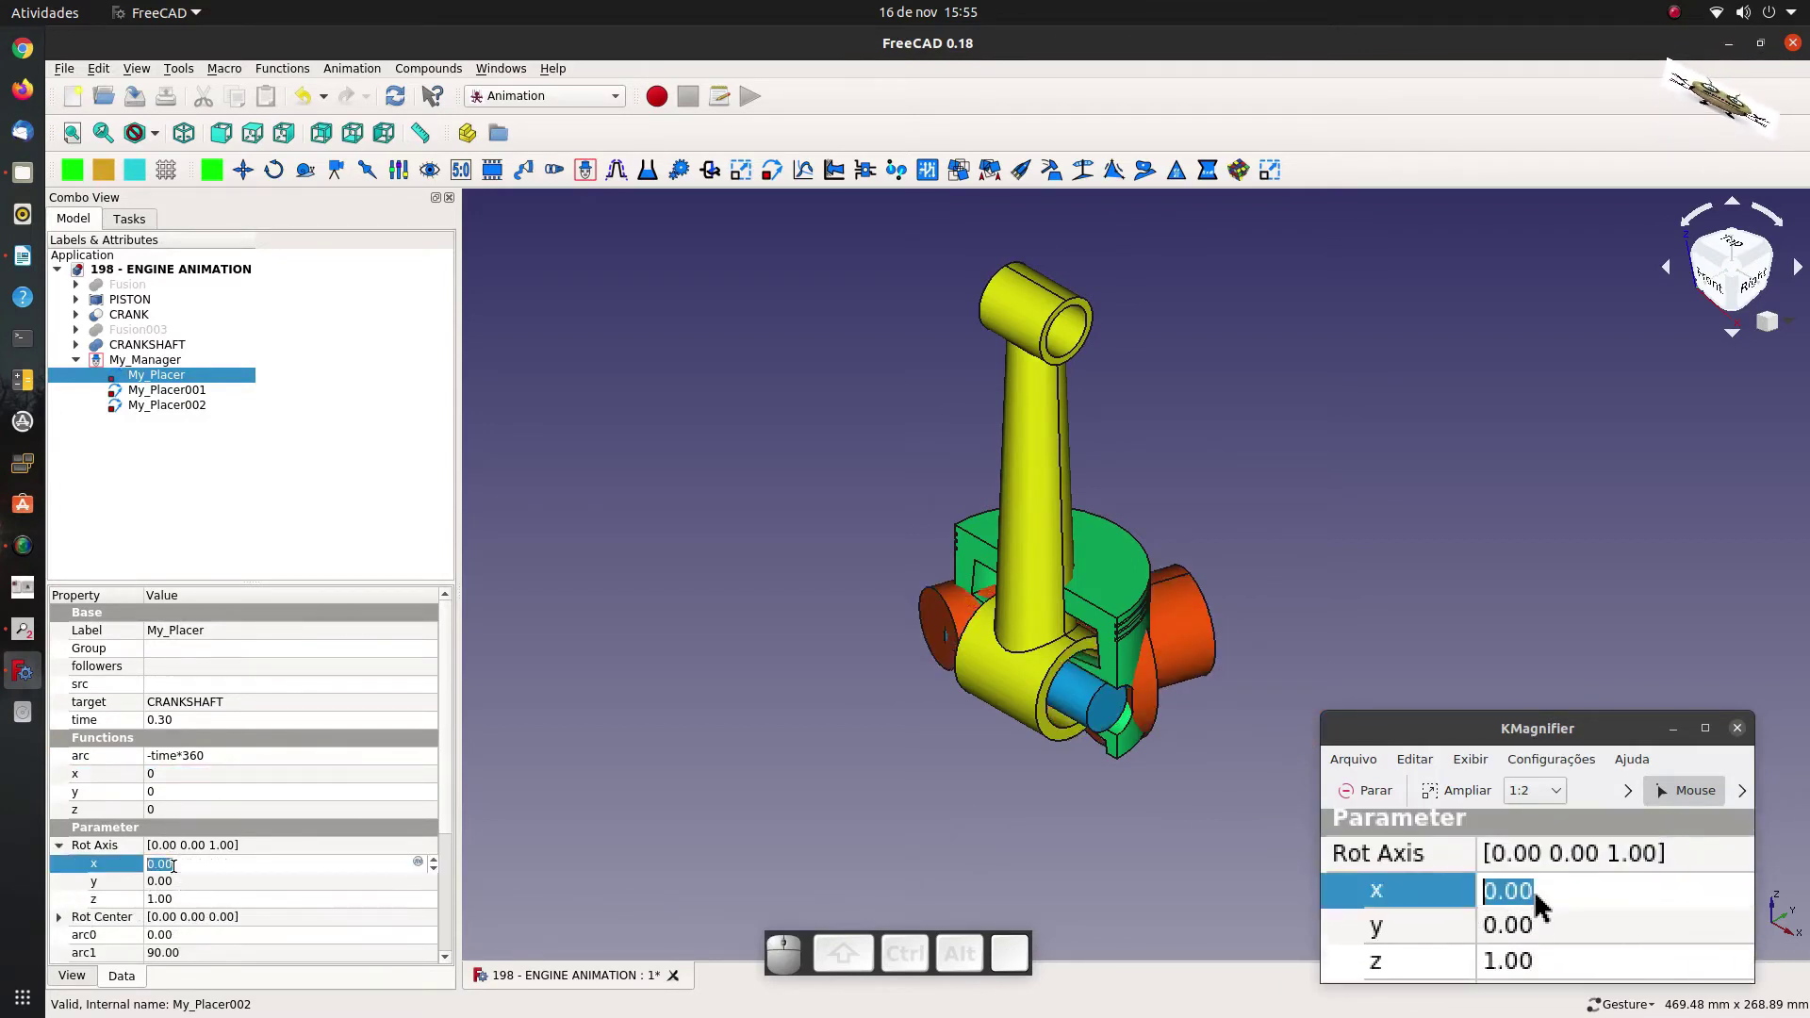
{"action": "key", "text": "1"}
{"action": "left_click", "coordinate": [180, 899]}
{"action": "key", "text": "0"}
{"action": "left_click", "coordinate": [203, 880]}
{"action": "left_click", "coordinate": [176, 459]}
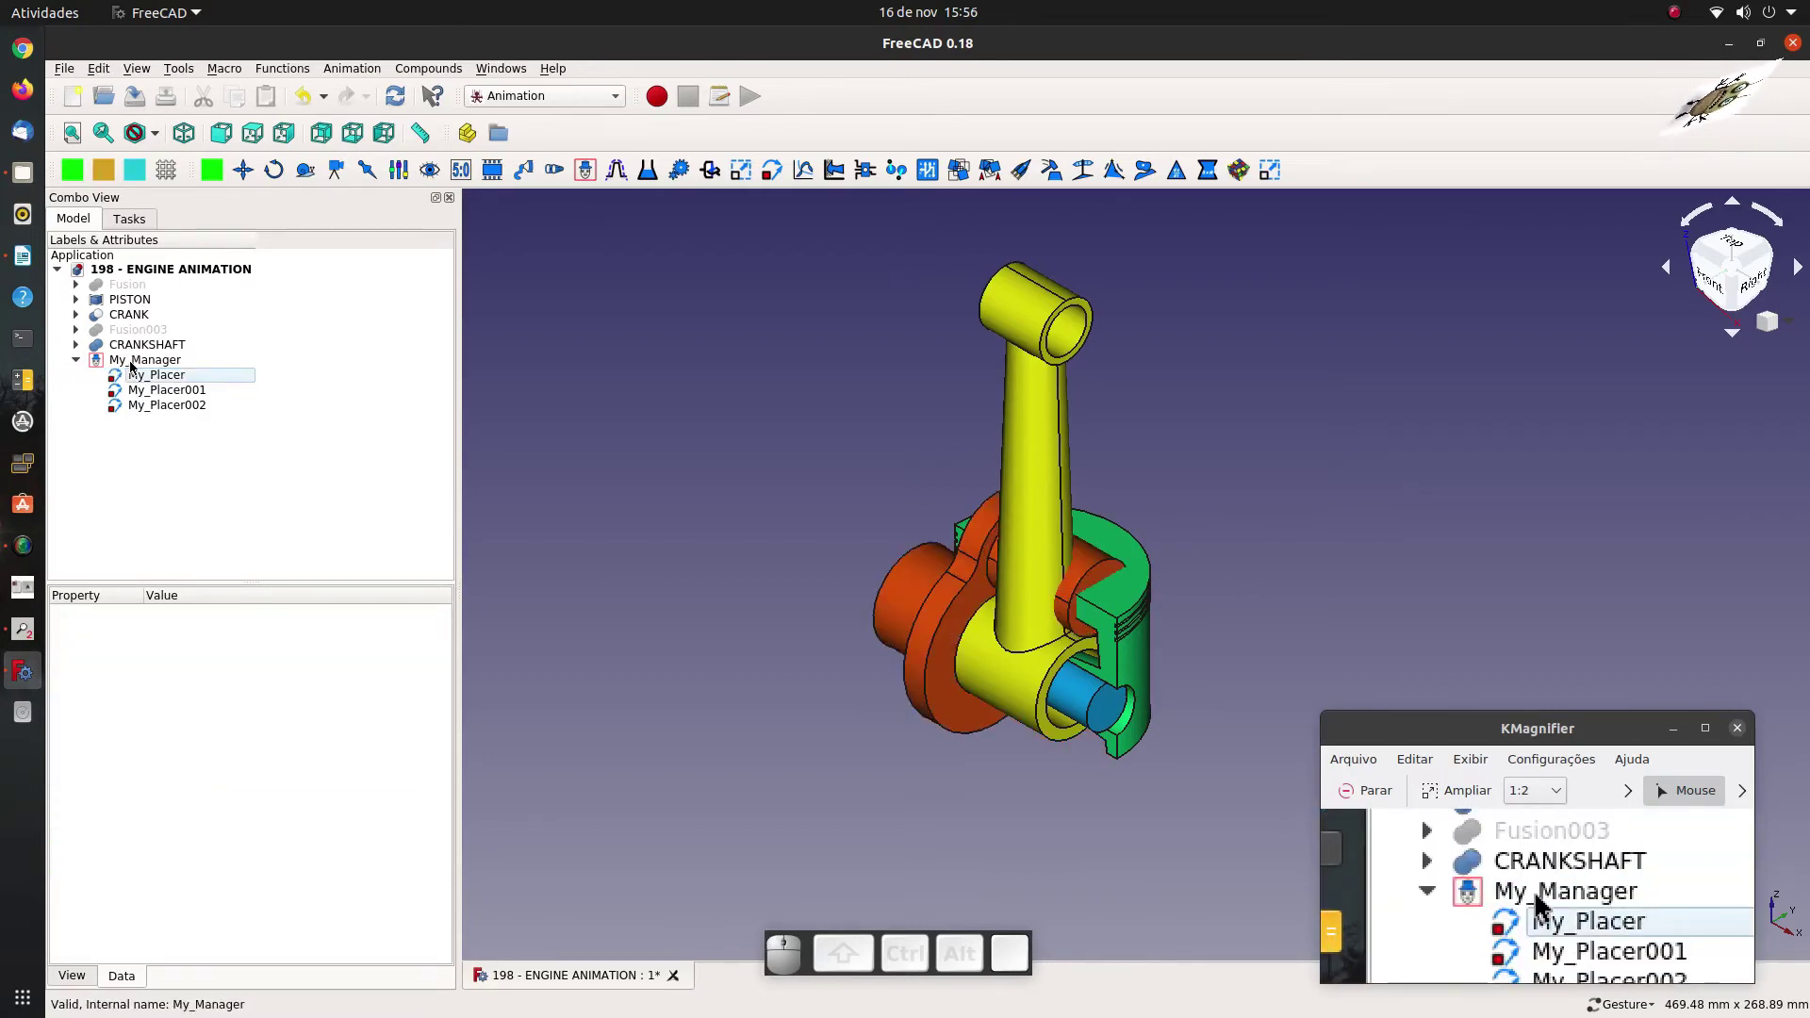
Bring up My_Manager's run/stop/loop control panel beside the 3D view.
{"action": "left_click", "coordinate": [140, 364]}
{"action": "left_click", "coordinate": [140, 368]}
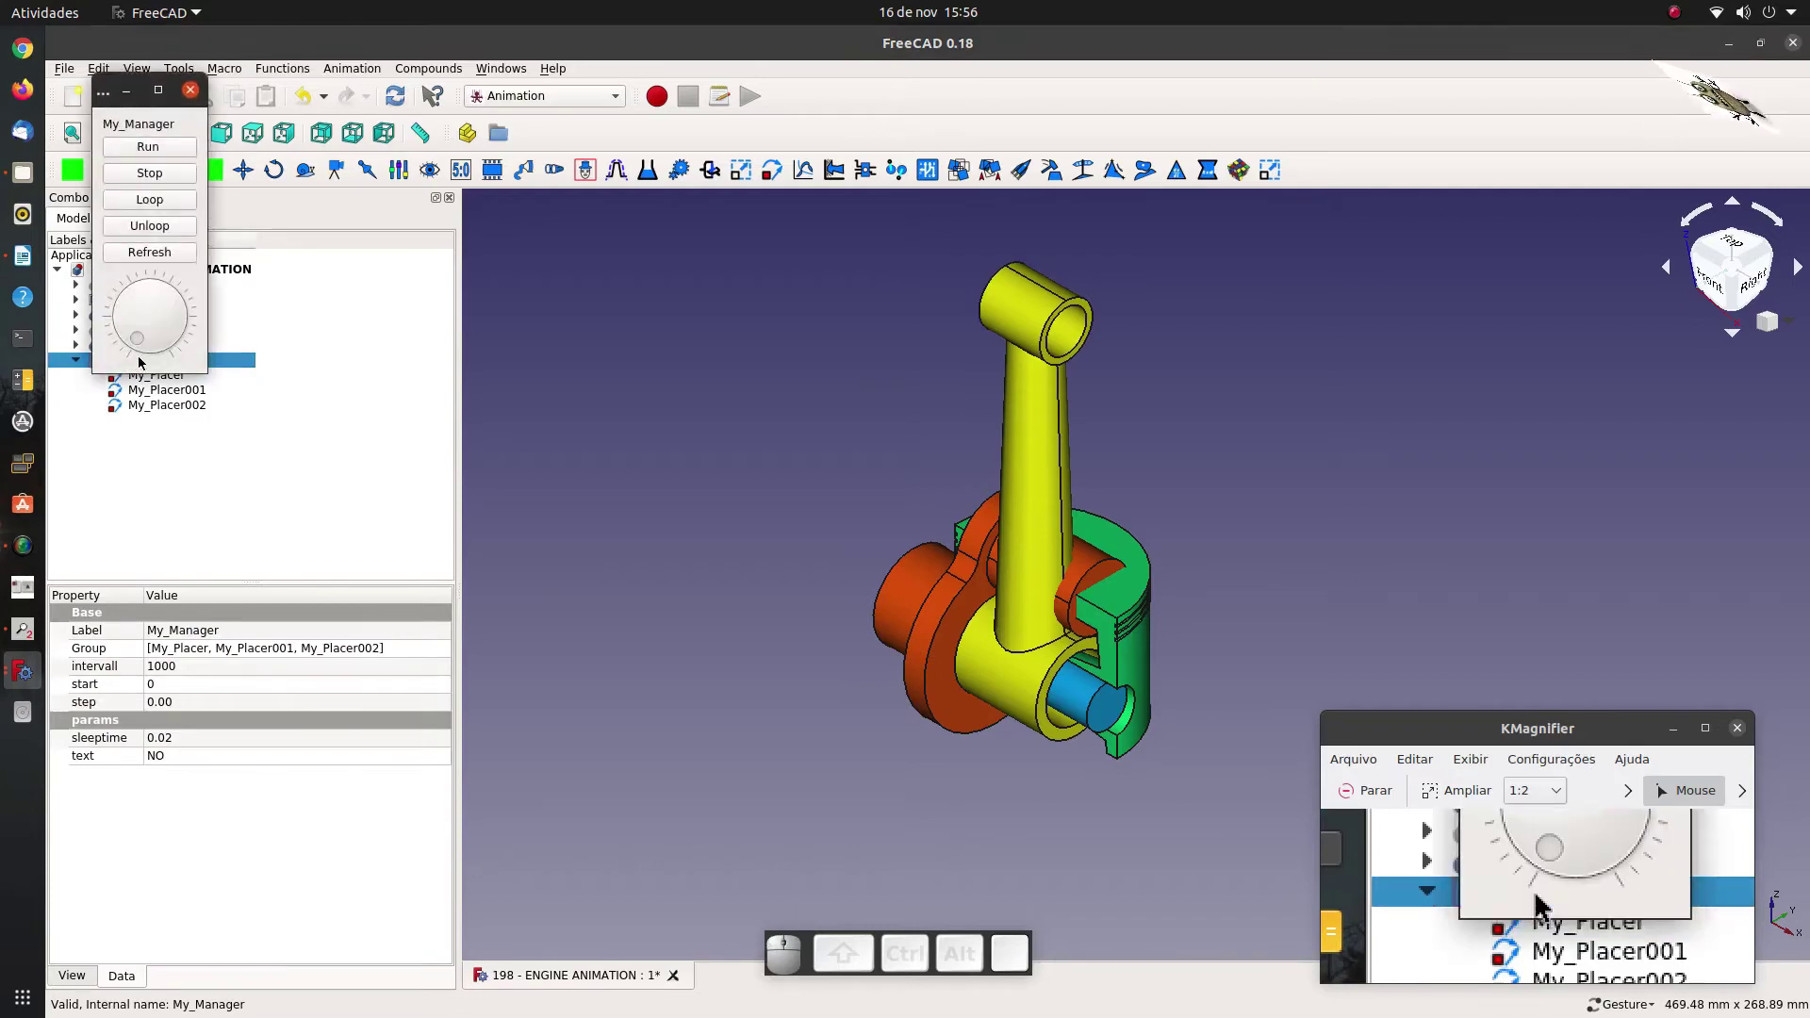
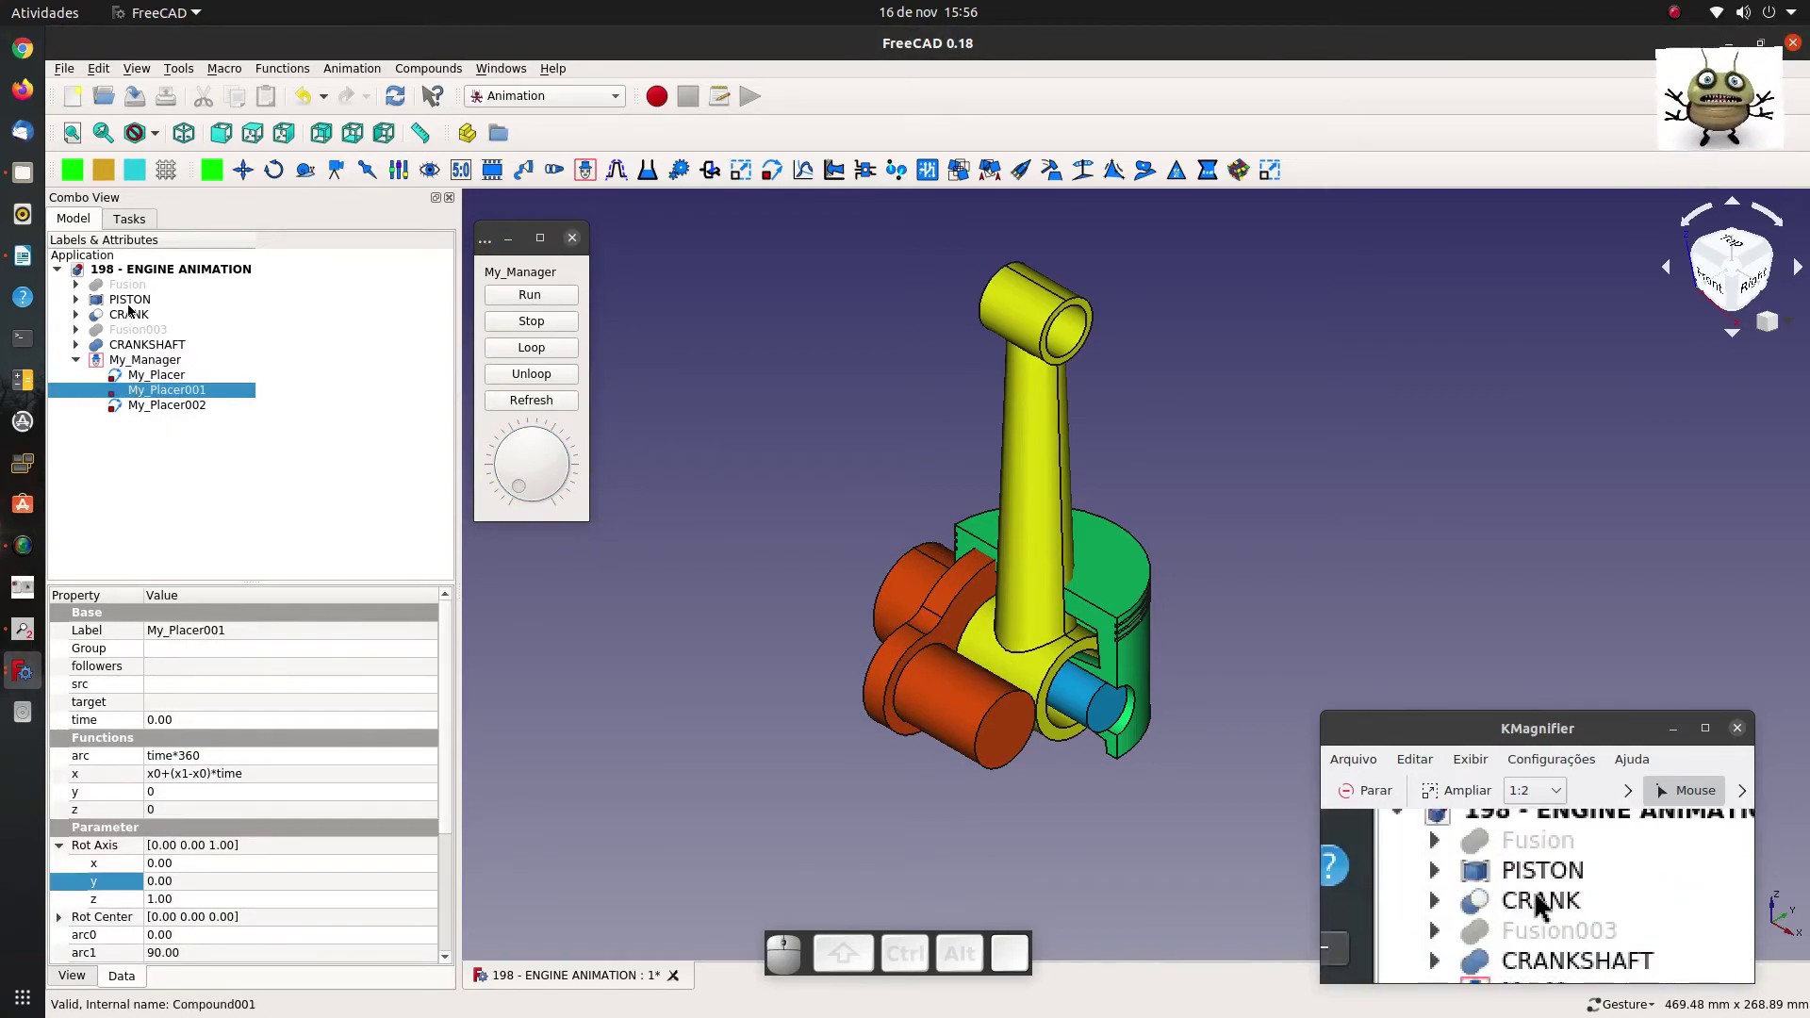
Set My_Placer001's target to PISTON through the link dialog.
{"action": "left_click", "coordinate": [133, 306]}
{"action": "left_click", "coordinate": [165, 399]}
{"action": "left_click", "coordinate": [173, 711]}
{"action": "left_click", "coordinate": [429, 704]}
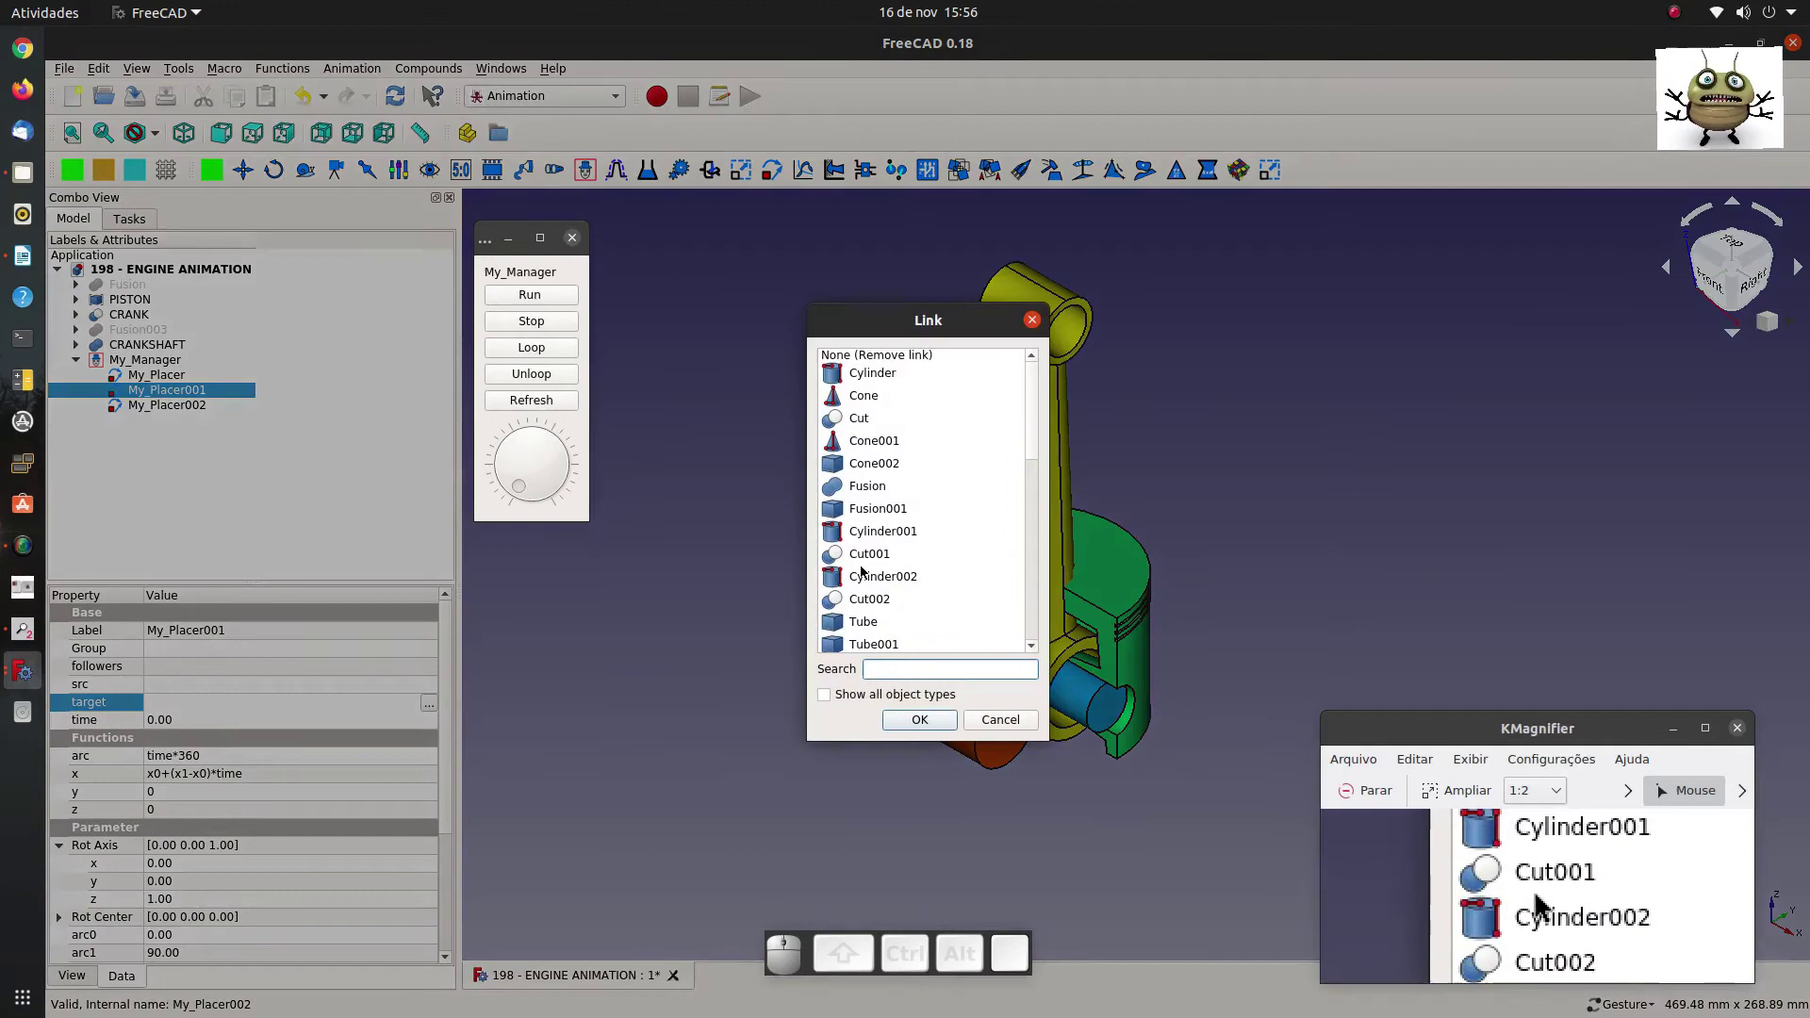
{"action": "scroll", "scroll_direction": "down", "scroll_amount": 3}
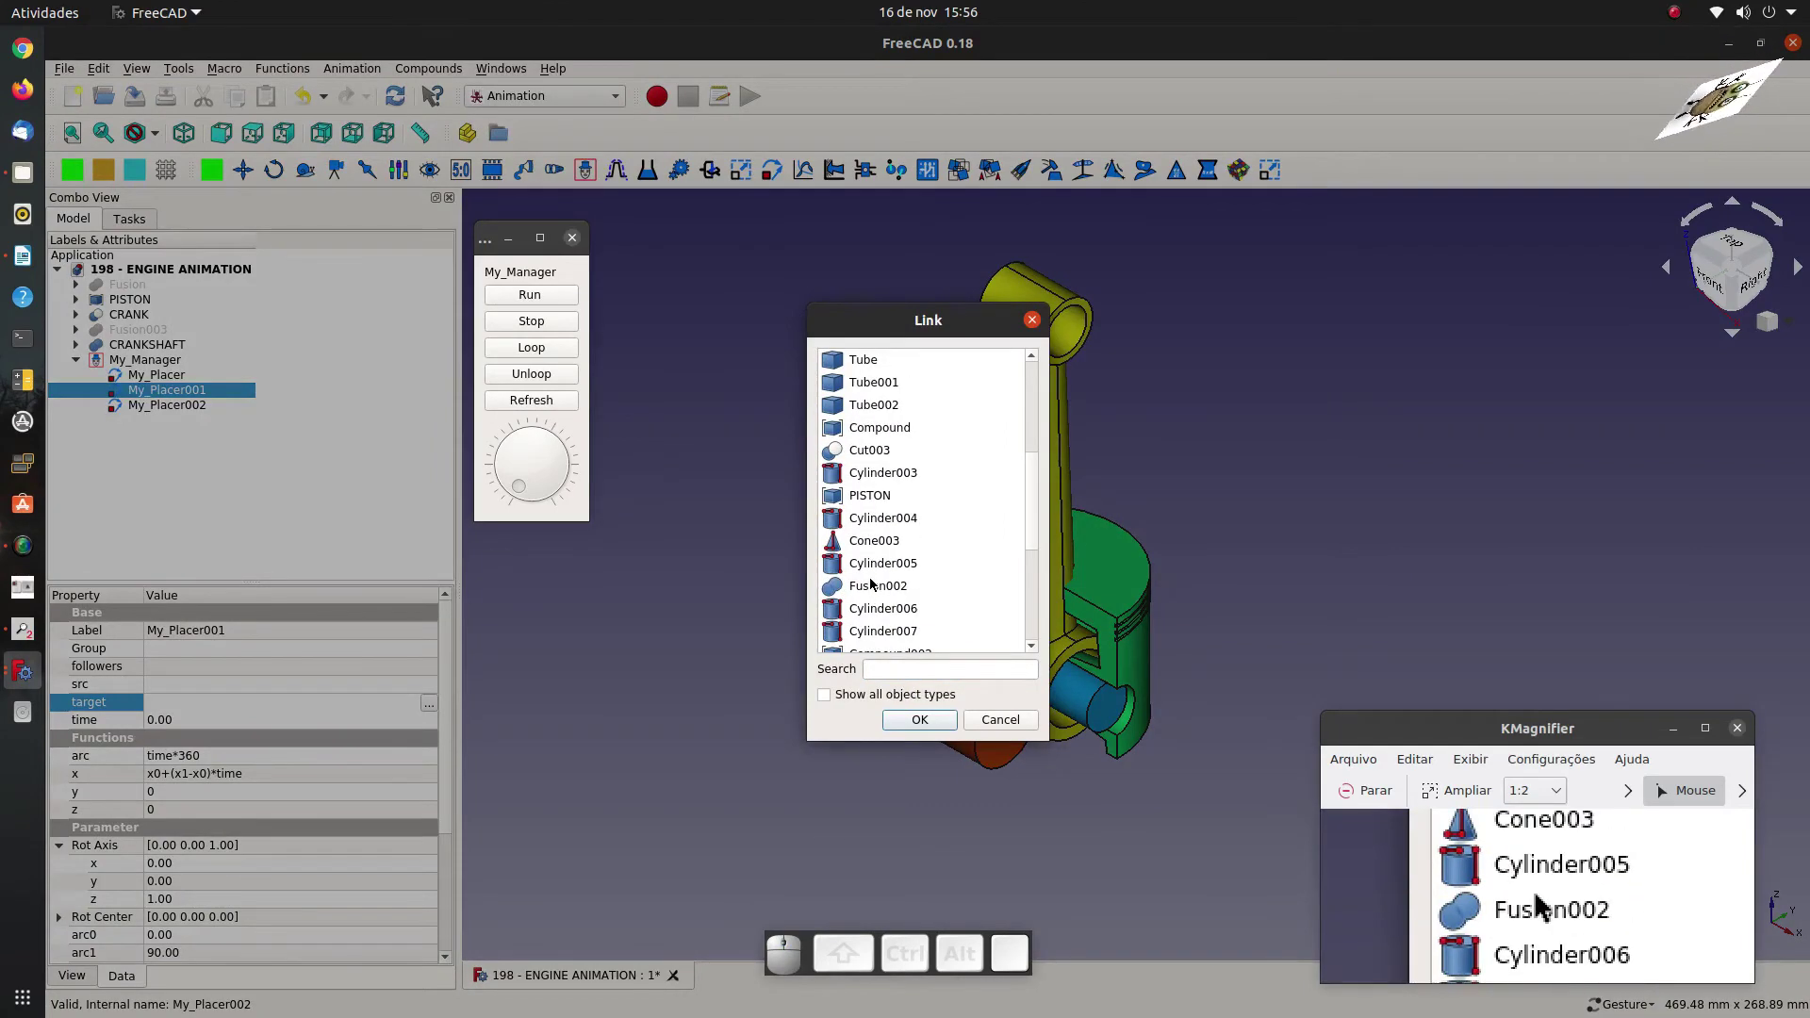
{"action": "left_click", "coordinate": [874, 503]}
{"action": "left_click", "coordinate": [918, 729]}
{"action": "left_click", "coordinate": [206, 759]}
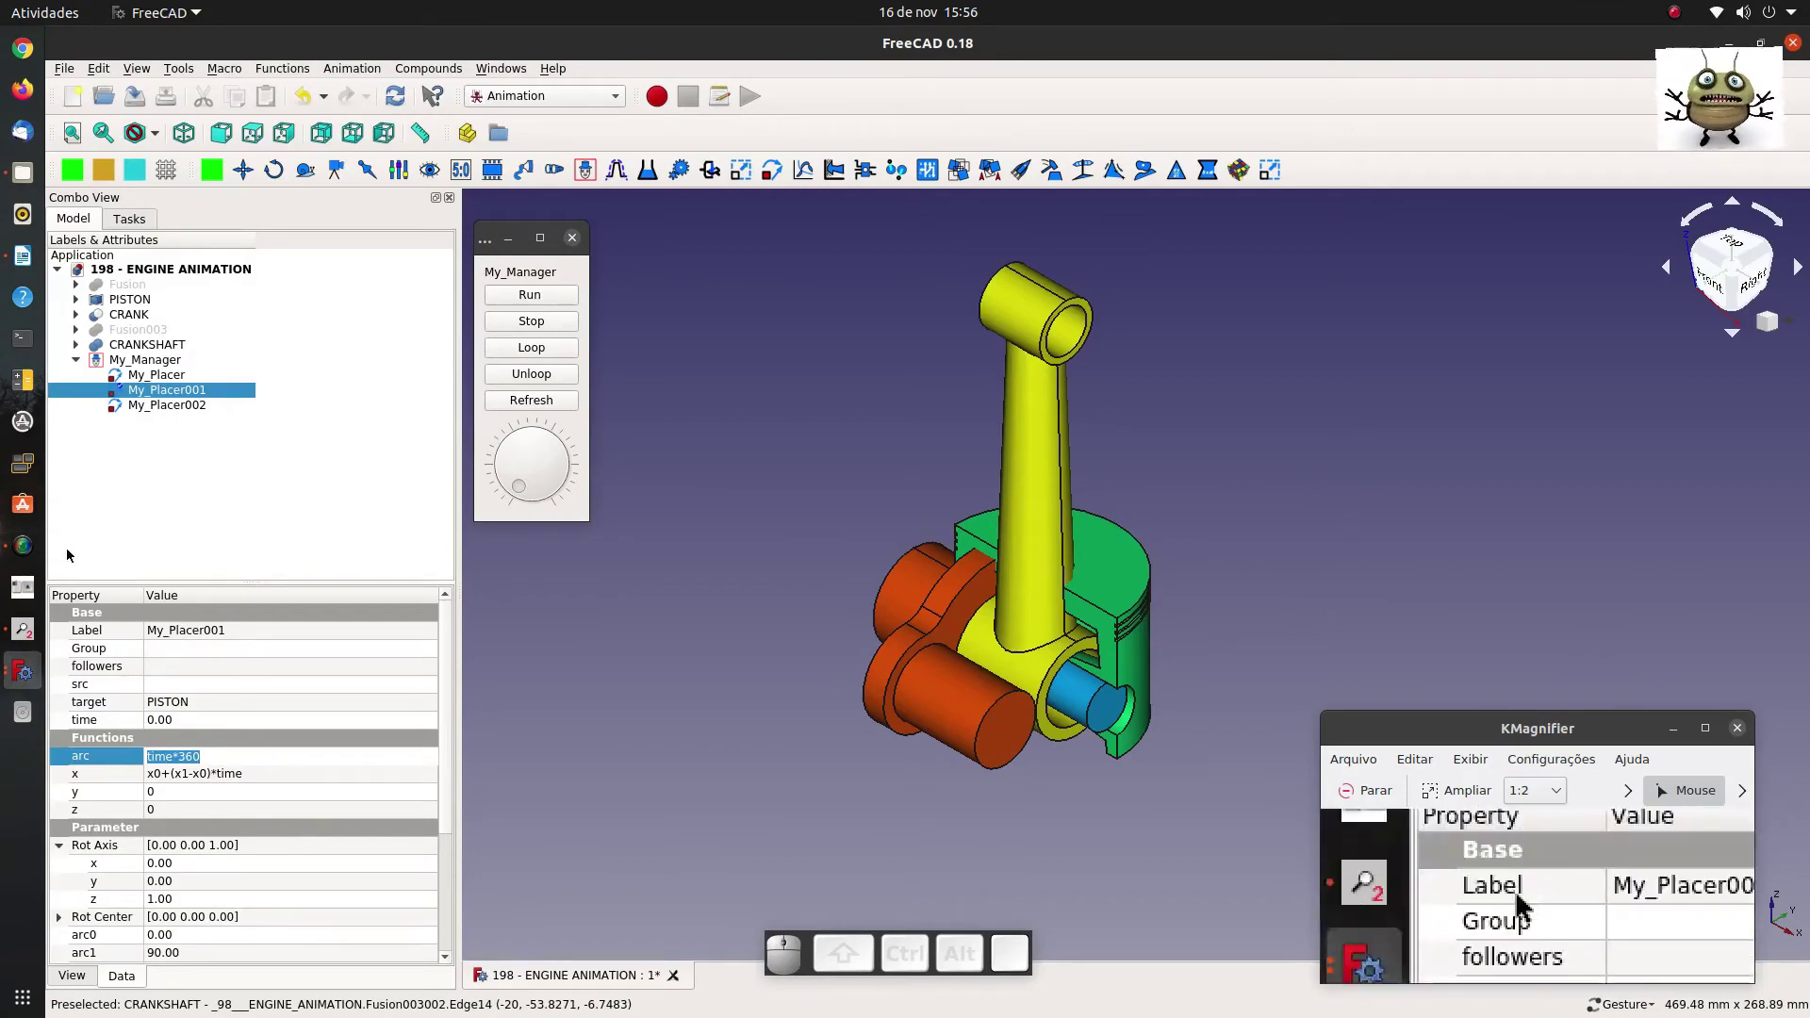
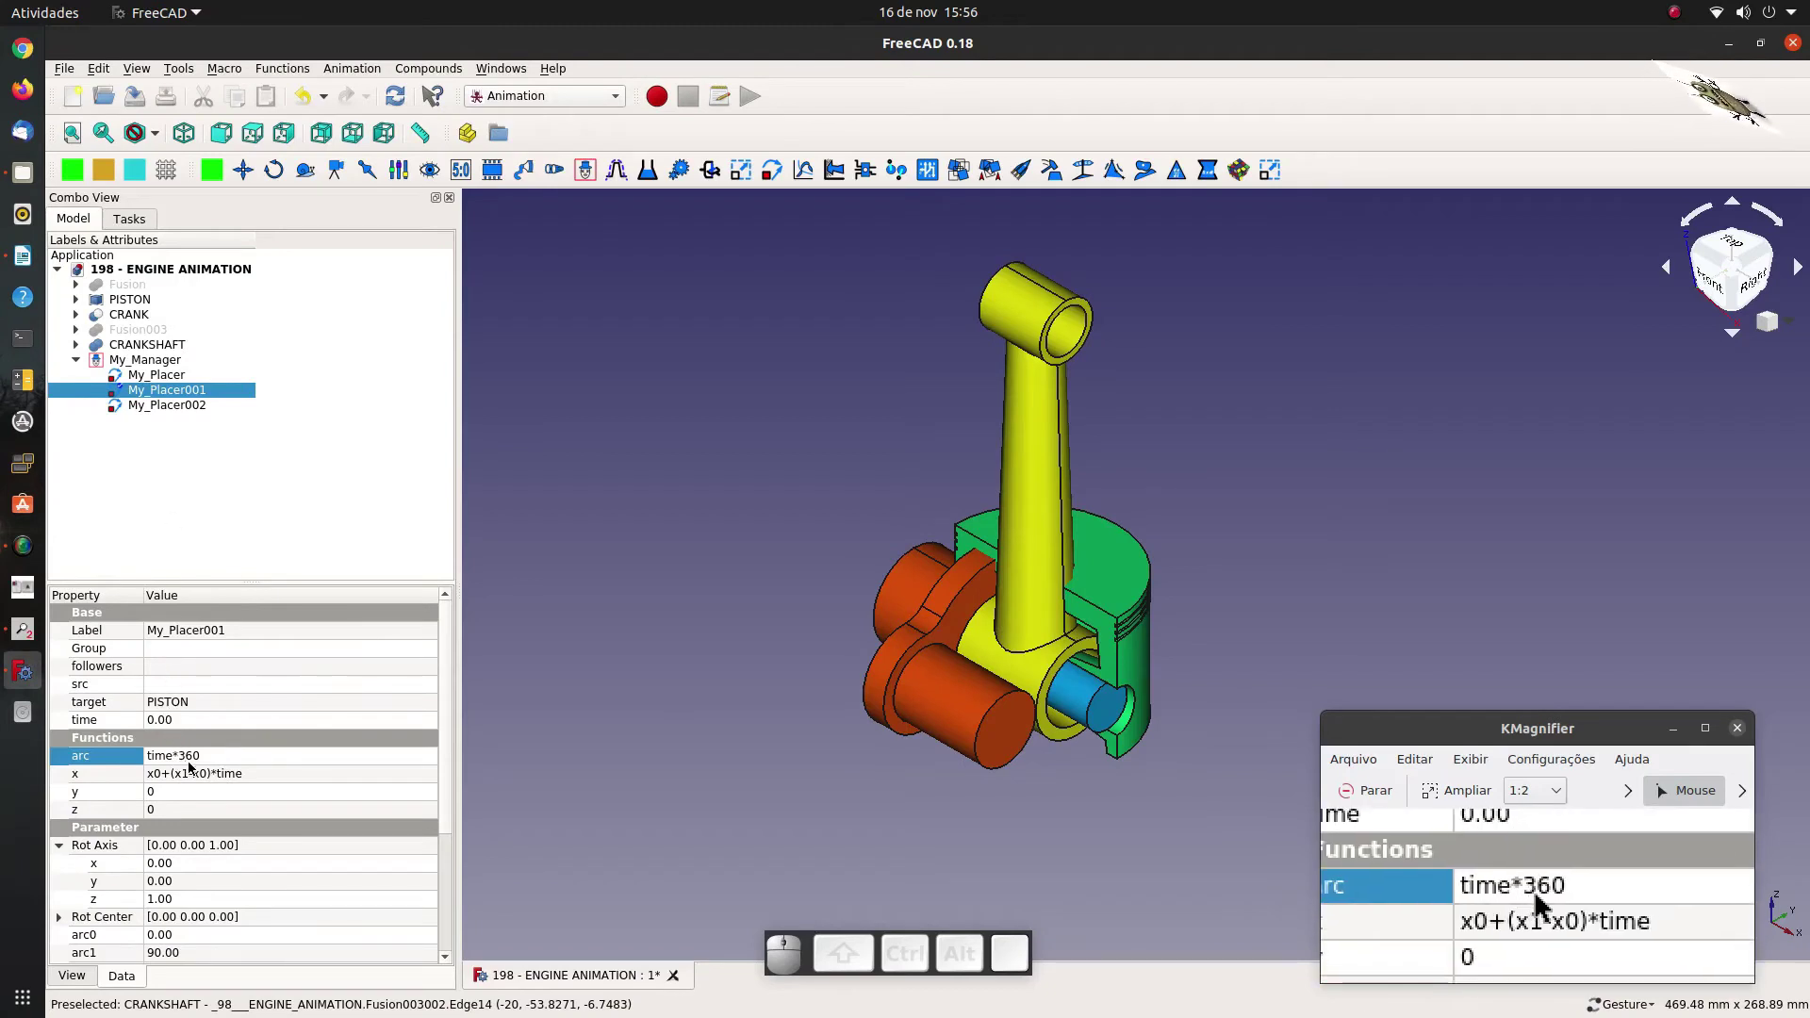
Set My_Placer001's arc and x to 0 and paste z = 150*z1+35*x1.
{"action": "left_click", "coordinate": [196, 761]}
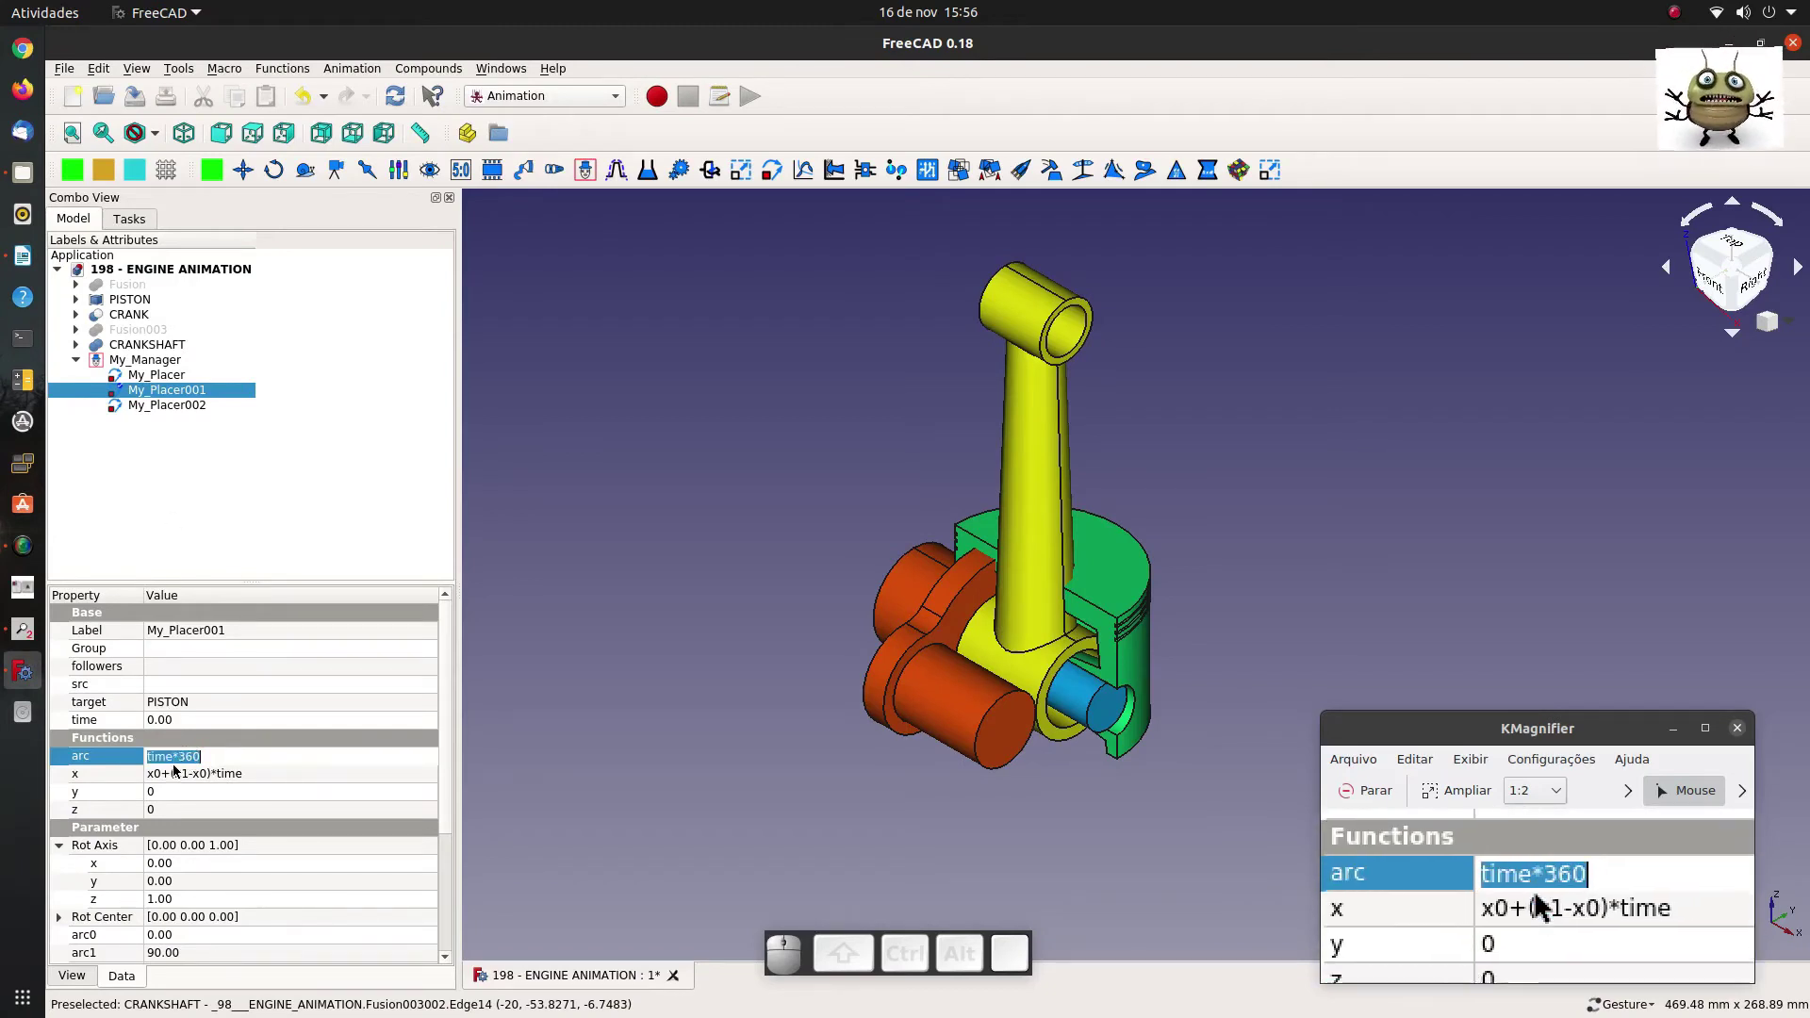
{"action": "key", "text": "0"}
{"action": "left_click", "coordinate": [185, 782]}
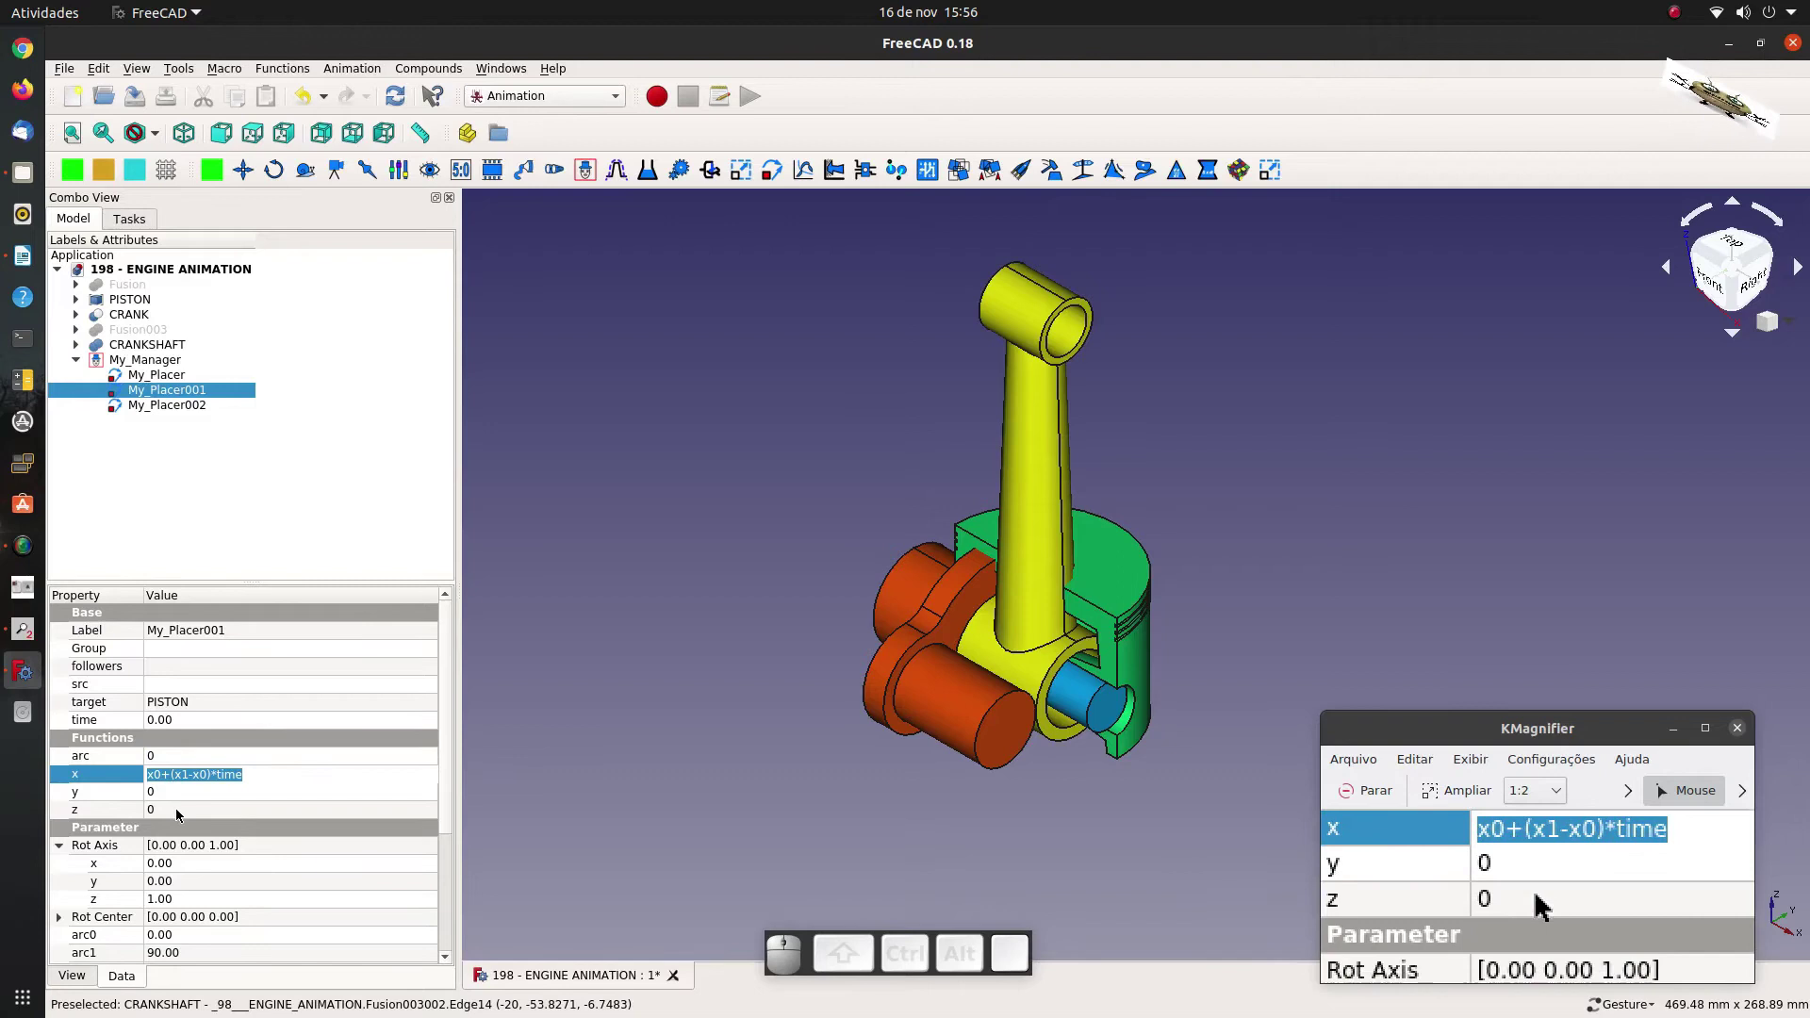
{"action": "key", "text": "0"}
{"action": "left_click", "coordinate": [180, 810]}
{"action": "right_click", "coordinate": [180, 811]}
{"action": "left_click", "coordinate": [234, 901]}
{"action": "left_click", "coordinate": [260, 845]}
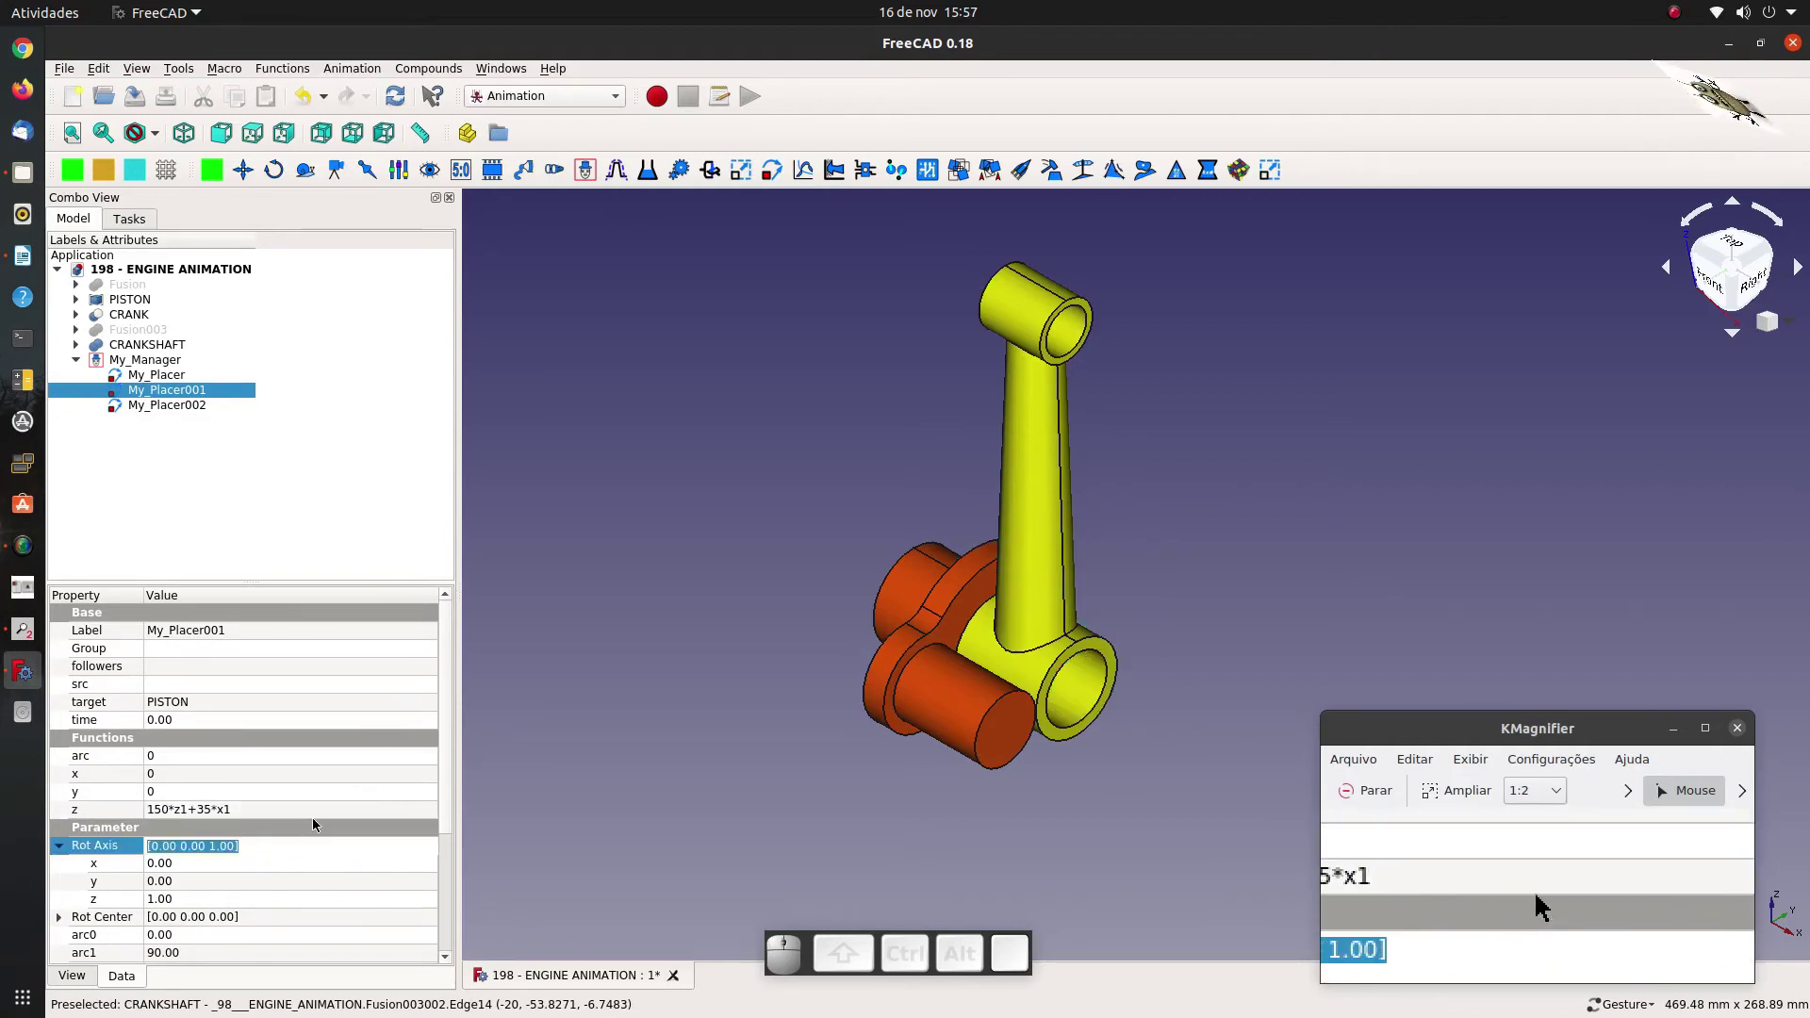
{"action": "scroll", "scroll_direction": "down", "scroll_amount": 3}
{"action": "scroll", "scroll_direction": "down", "scroll_amount": 3}
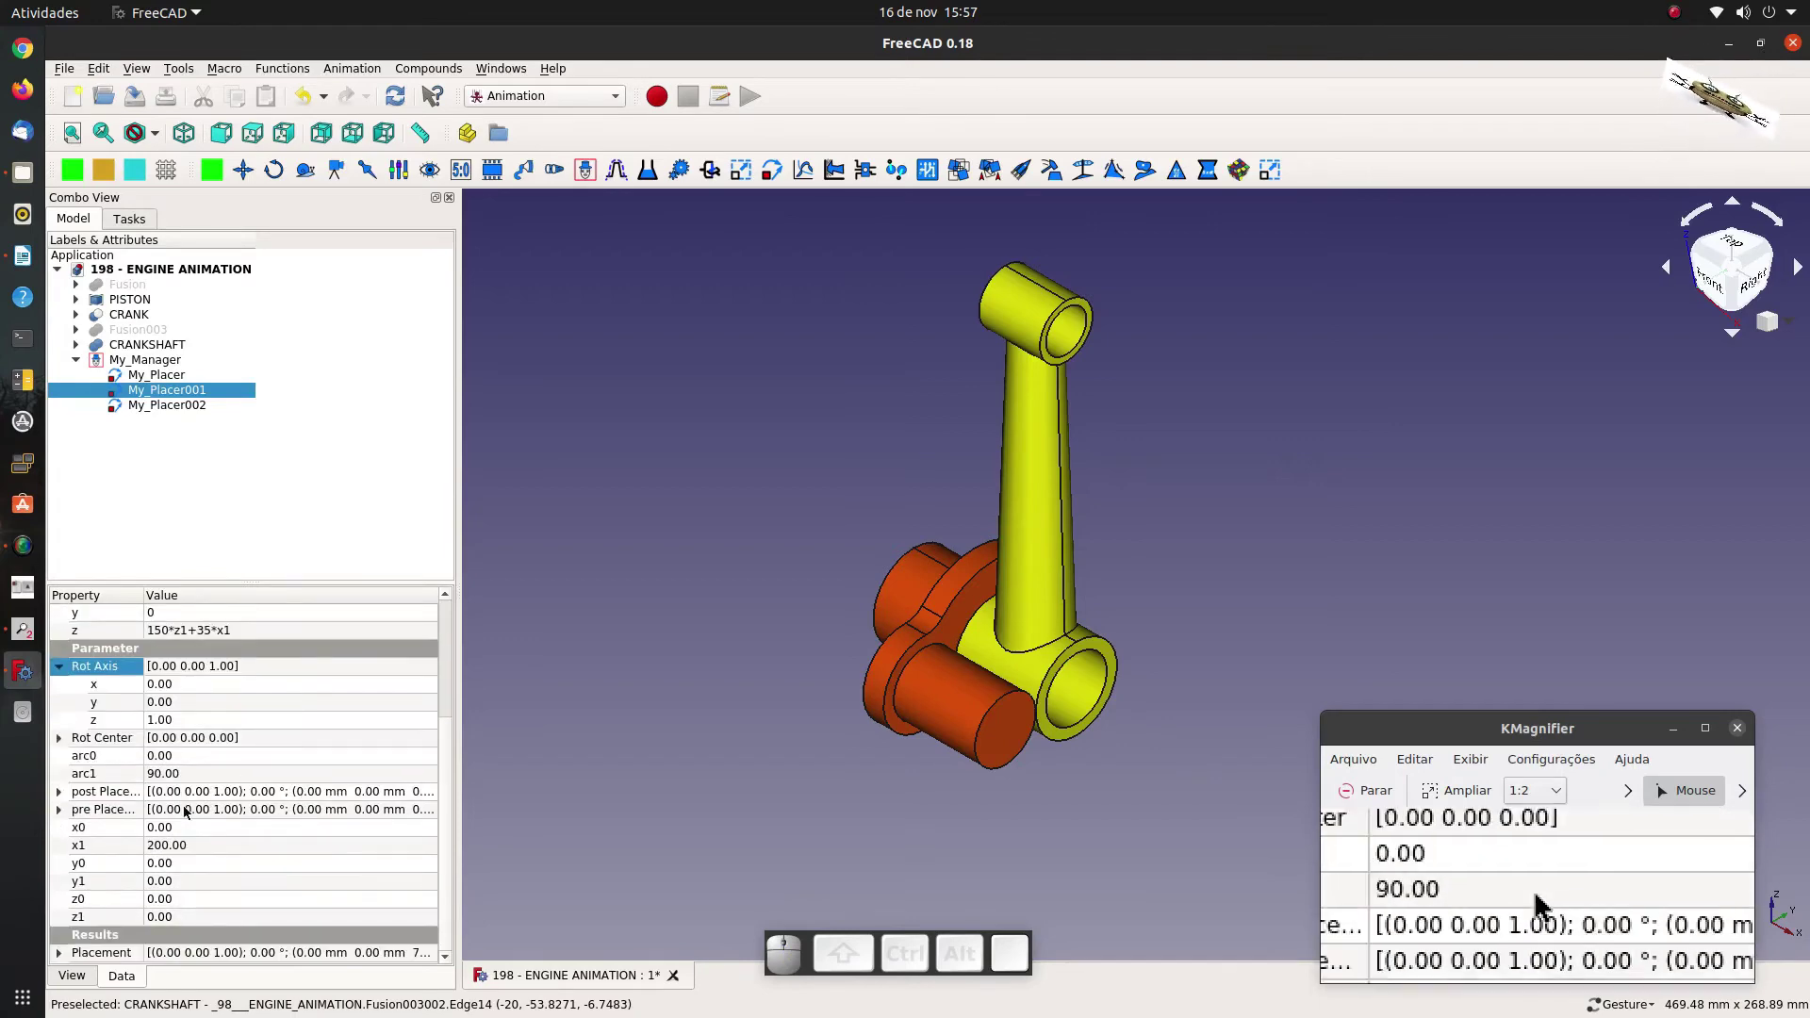
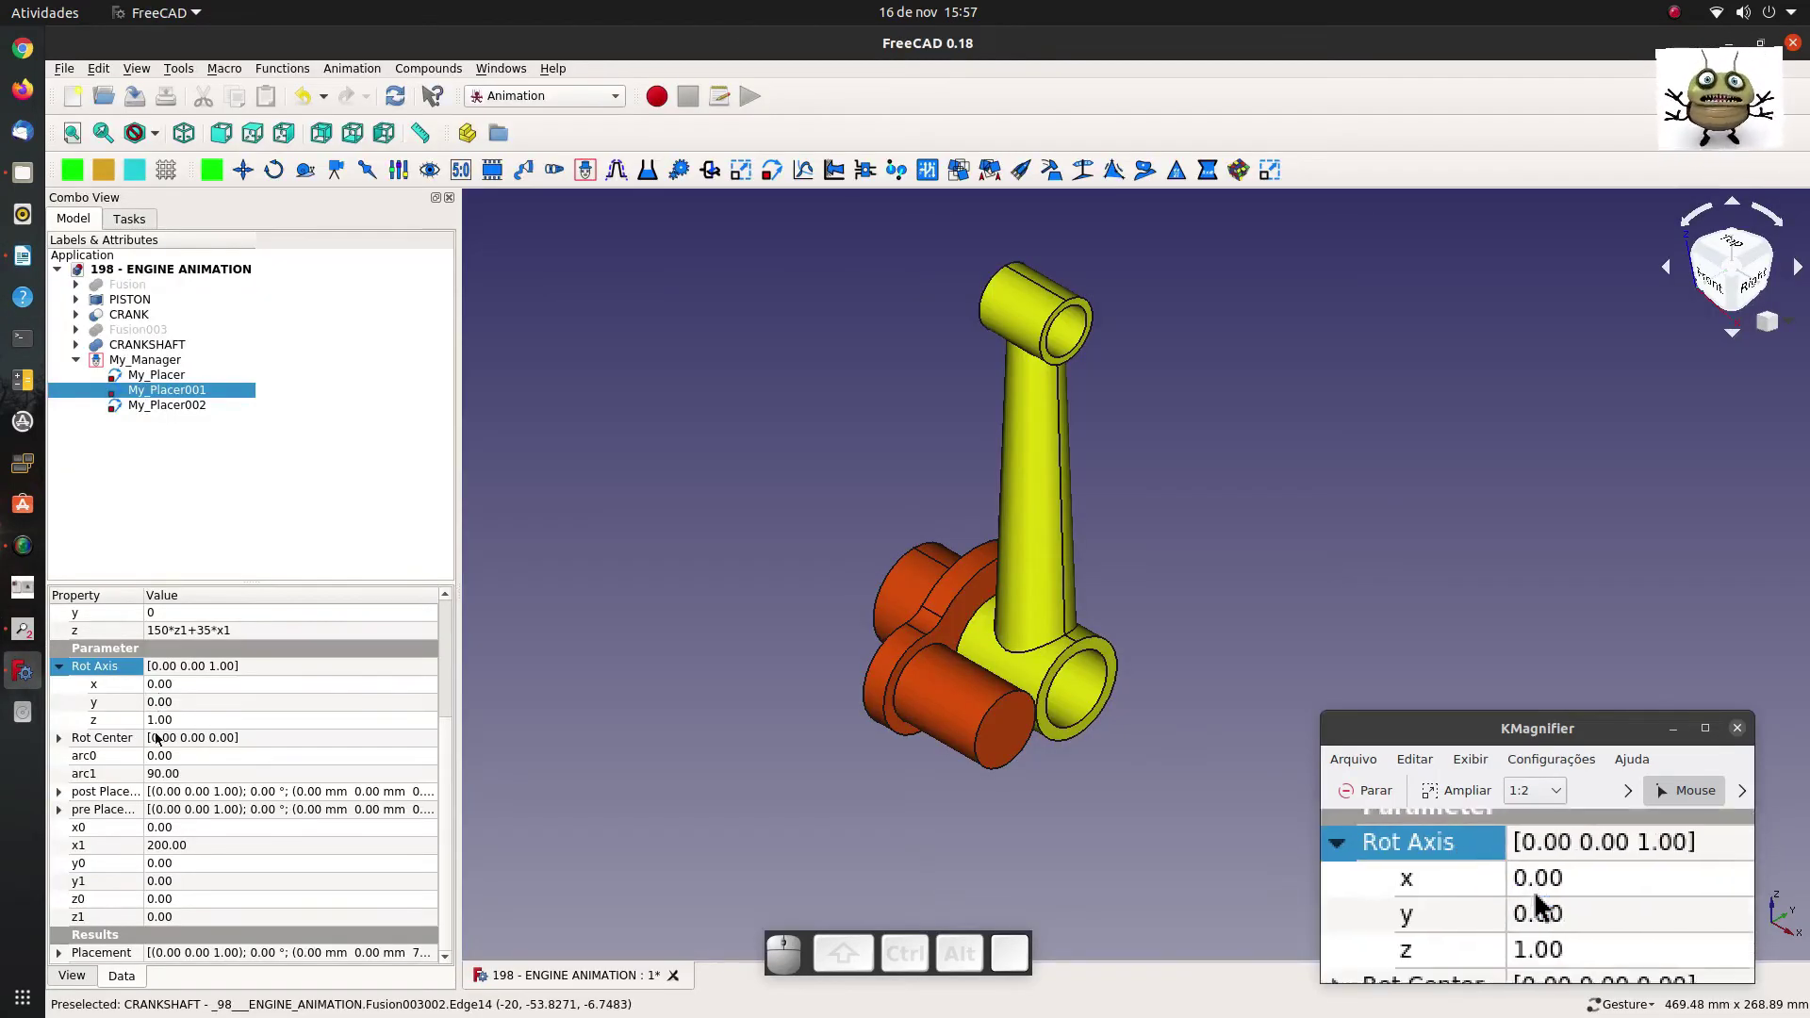
Paste x0 = cos(time*360) and x1 = sin(time*360) into the placer via the Formula editor.
{"action": "left_click", "coordinate": [183, 831]}
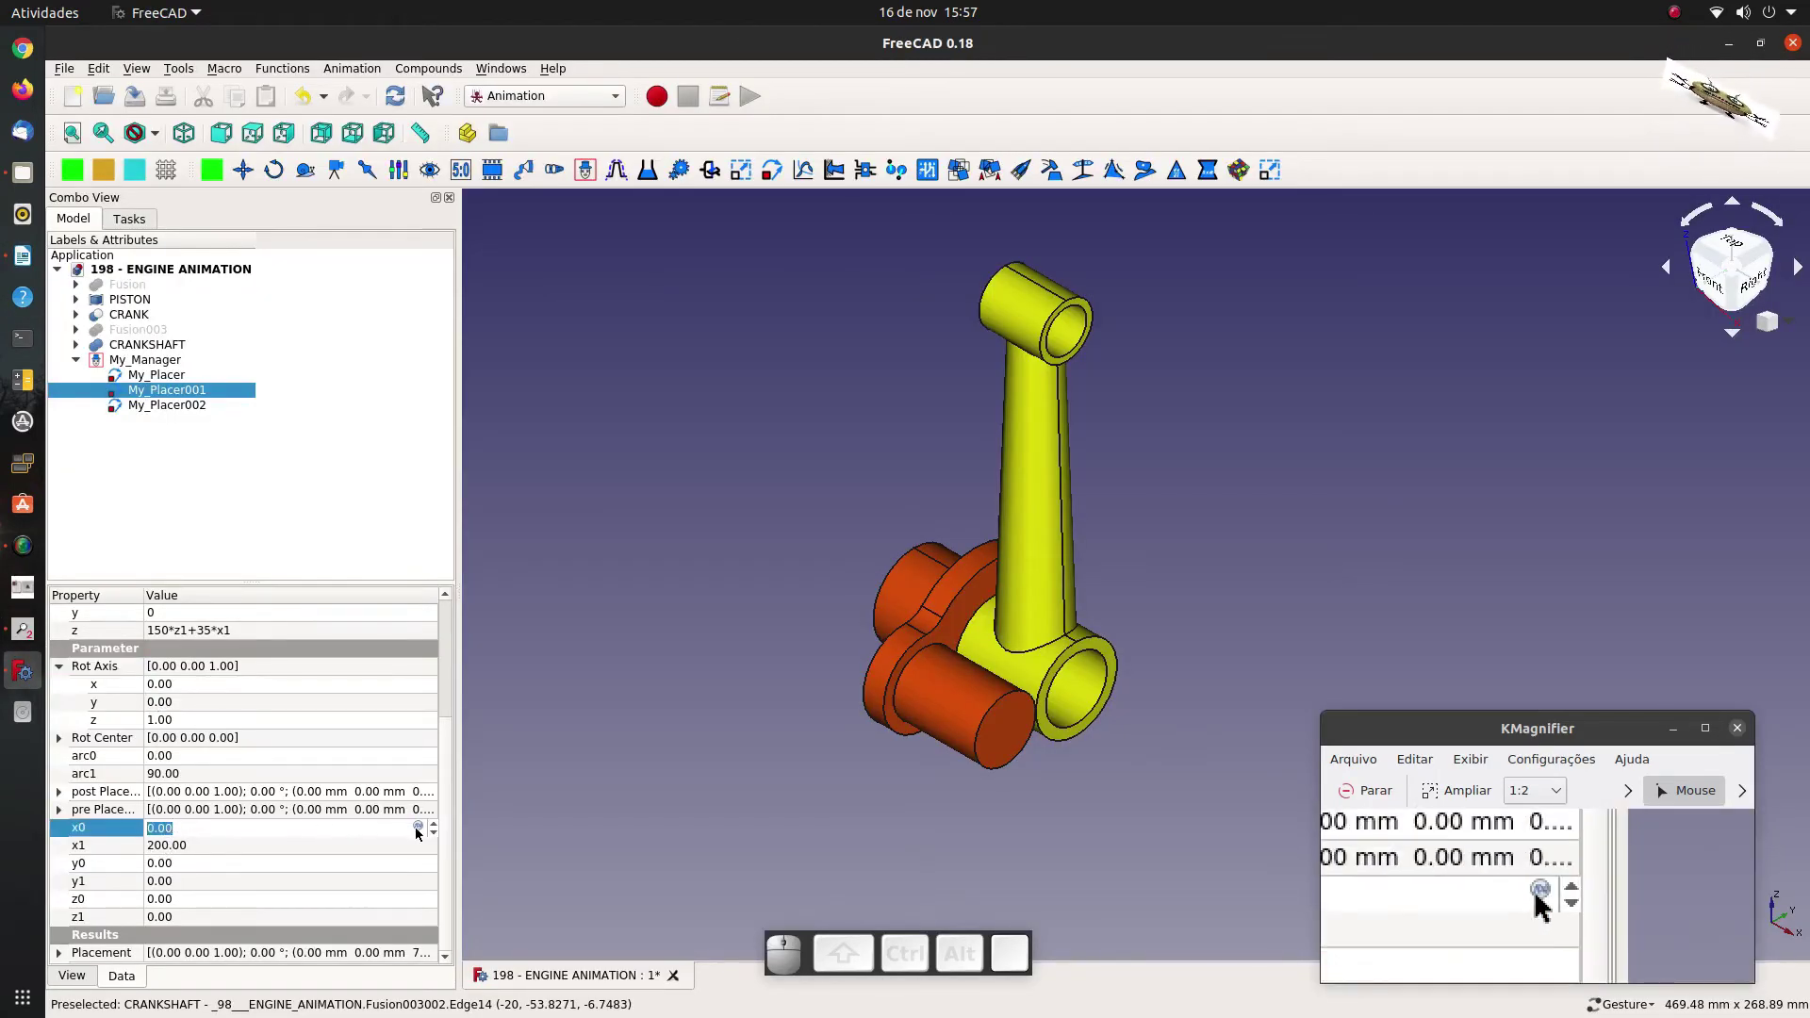
{"action": "left_click", "coordinate": [417, 833]}
{"action": "right_click", "coordinate": [208, 836]}
{"action": "left_click", "coordinate": [249, 931]}
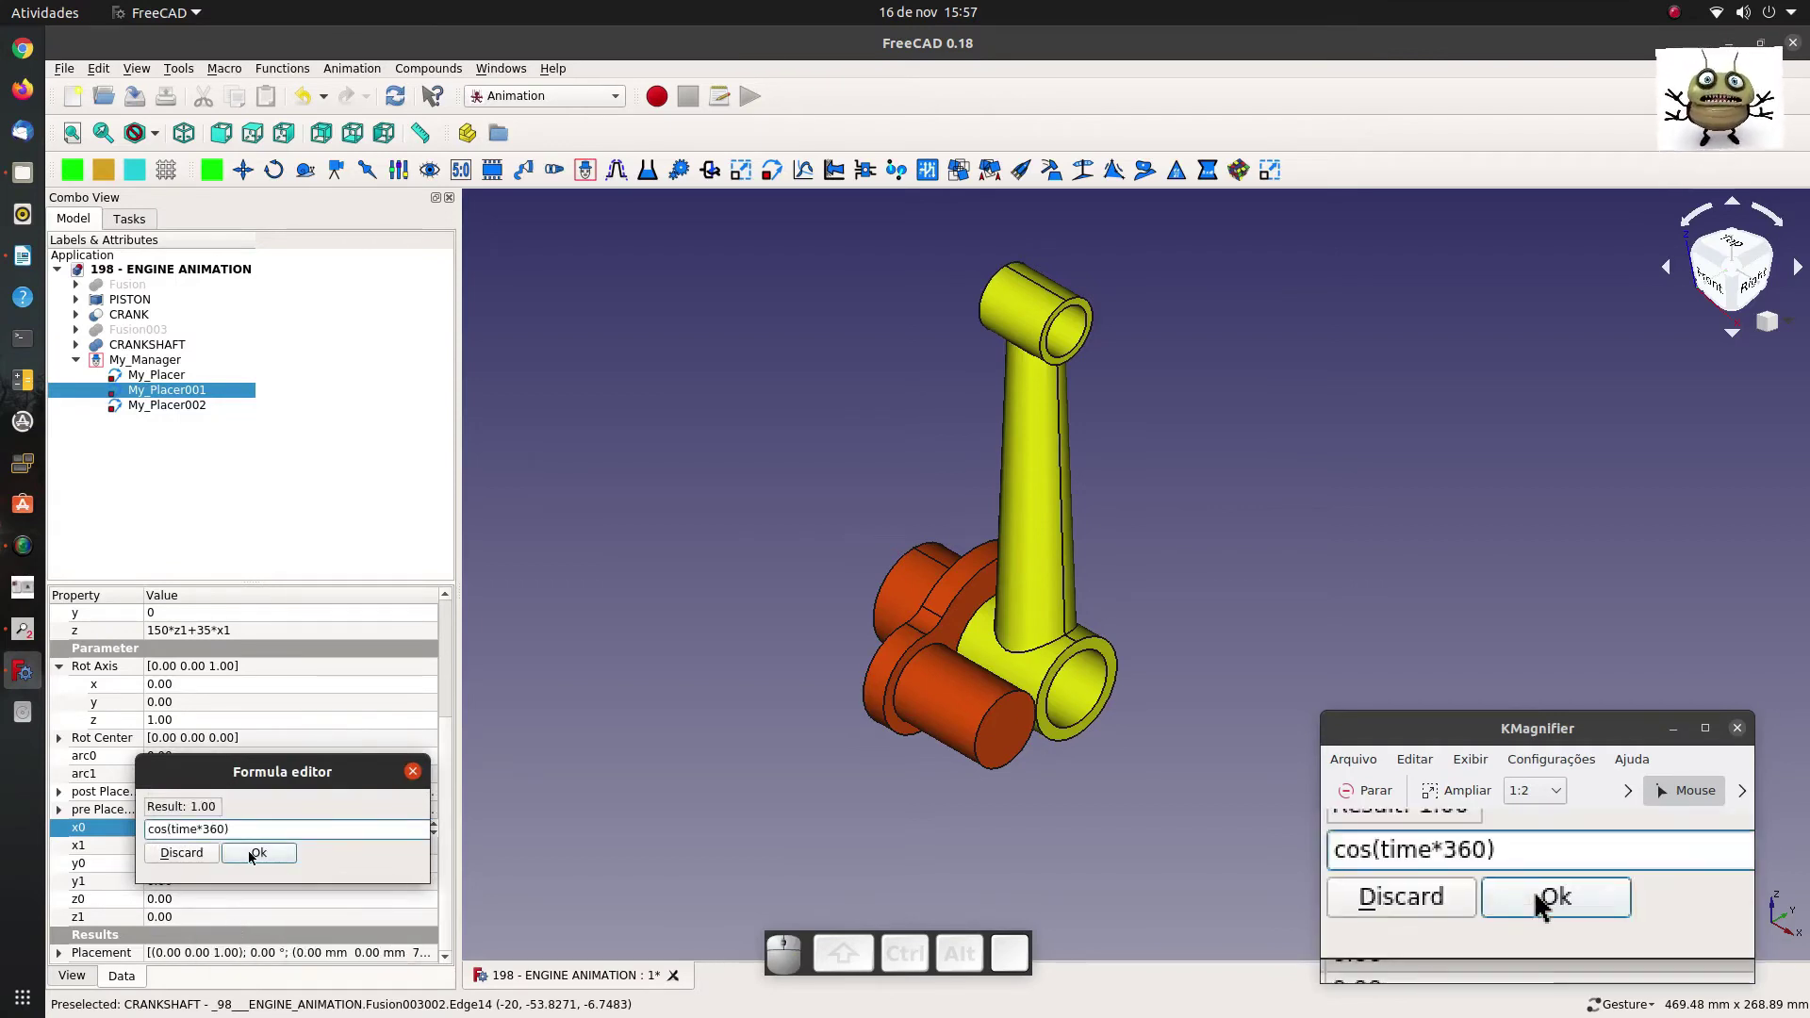
{"action": "left_click", "coordinate": [260, 857]}
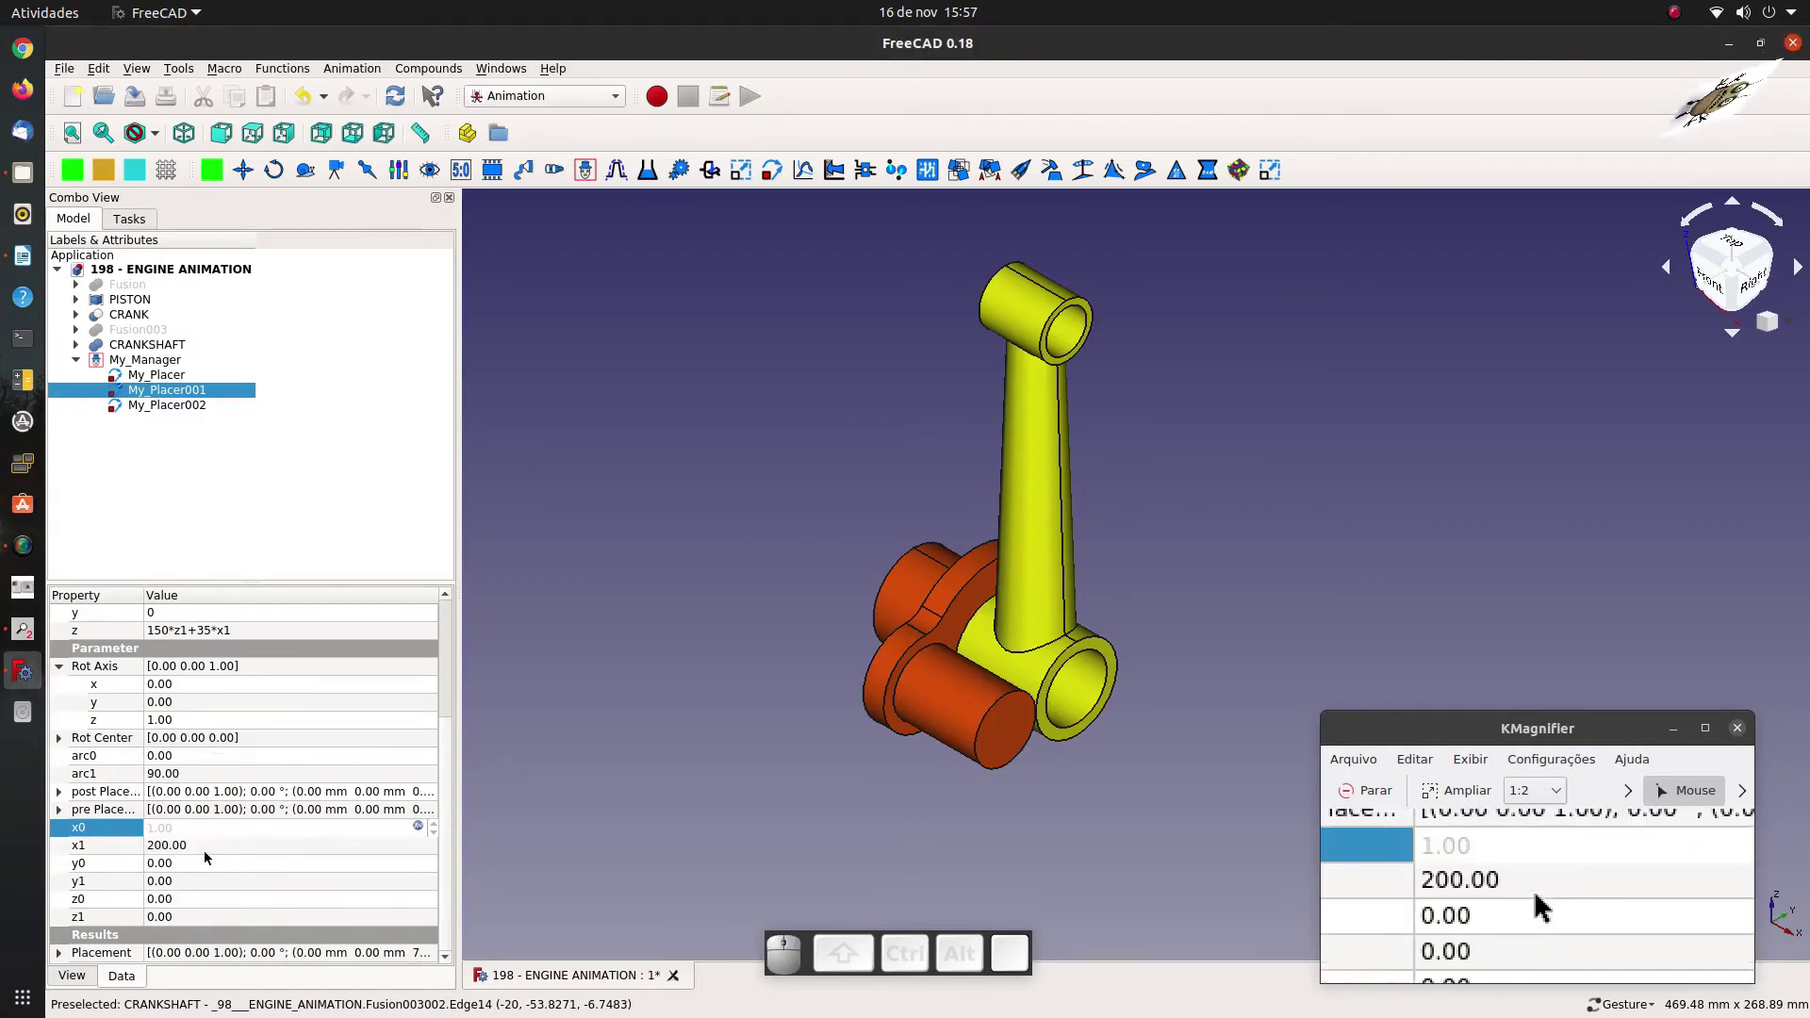
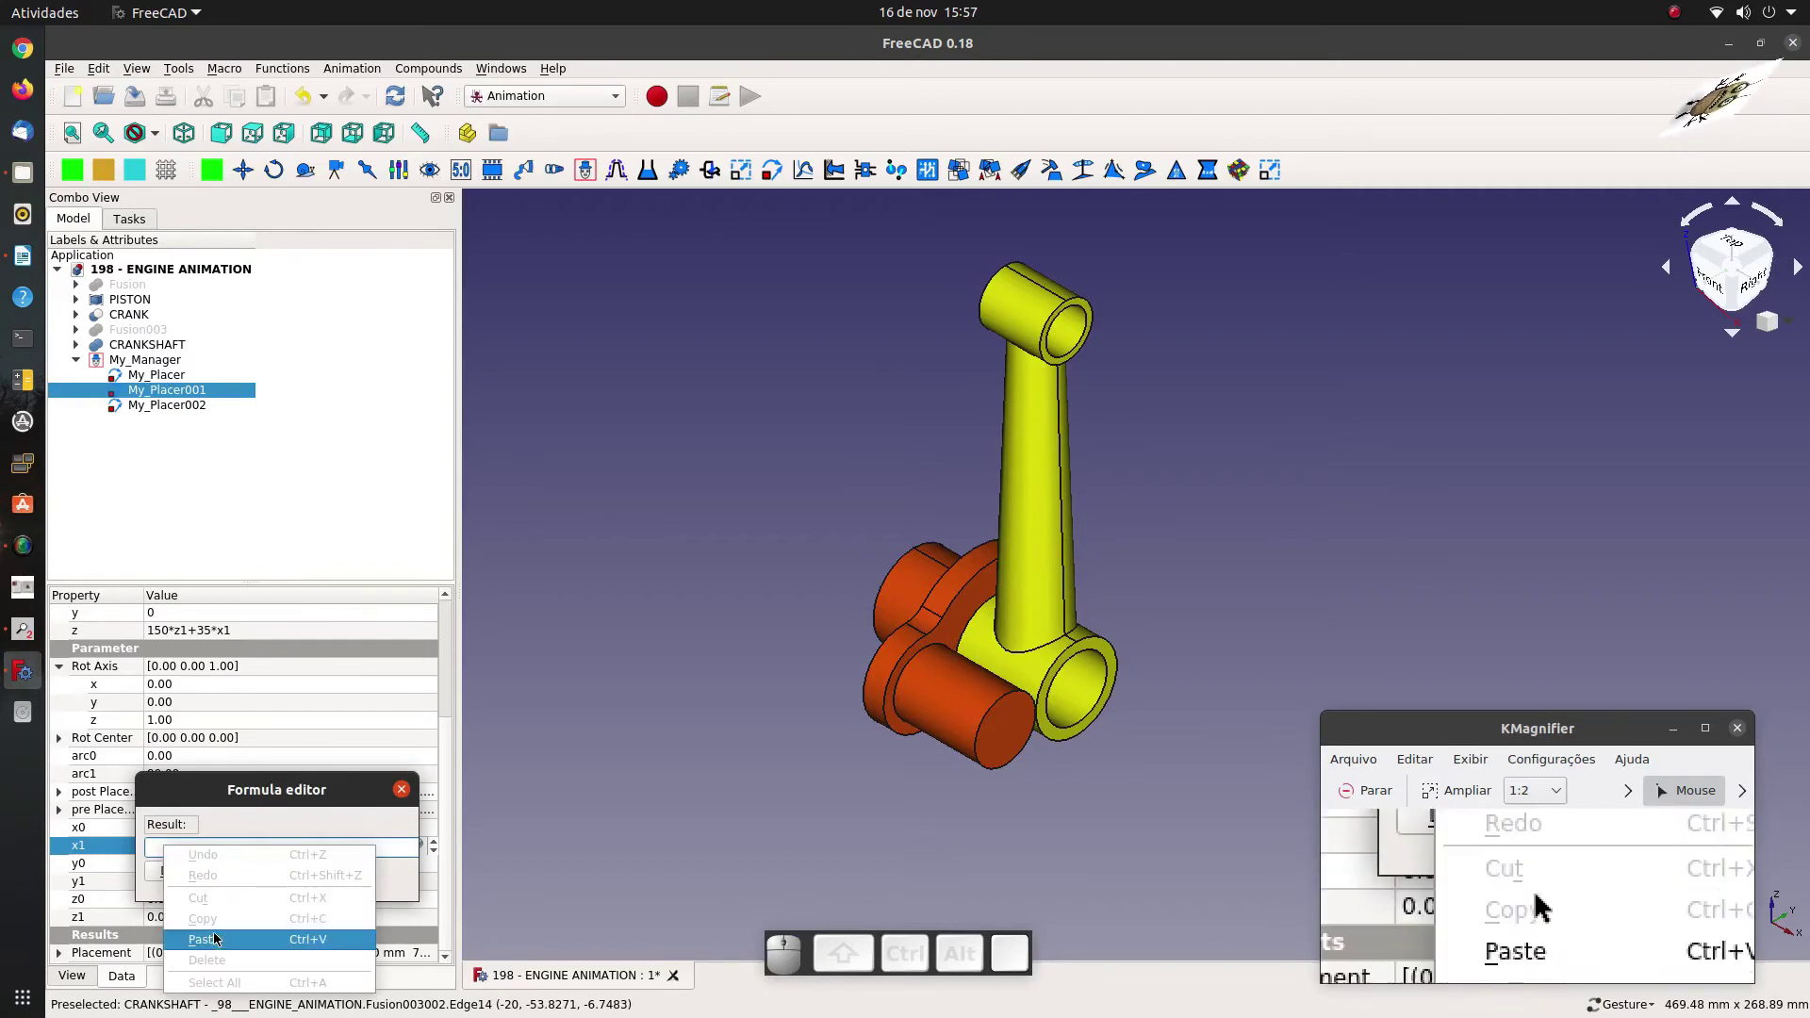
{"action": "left_click", "coordinate": [222, 940]}
{"action": "left_click", "coordinate": [246, 870]}
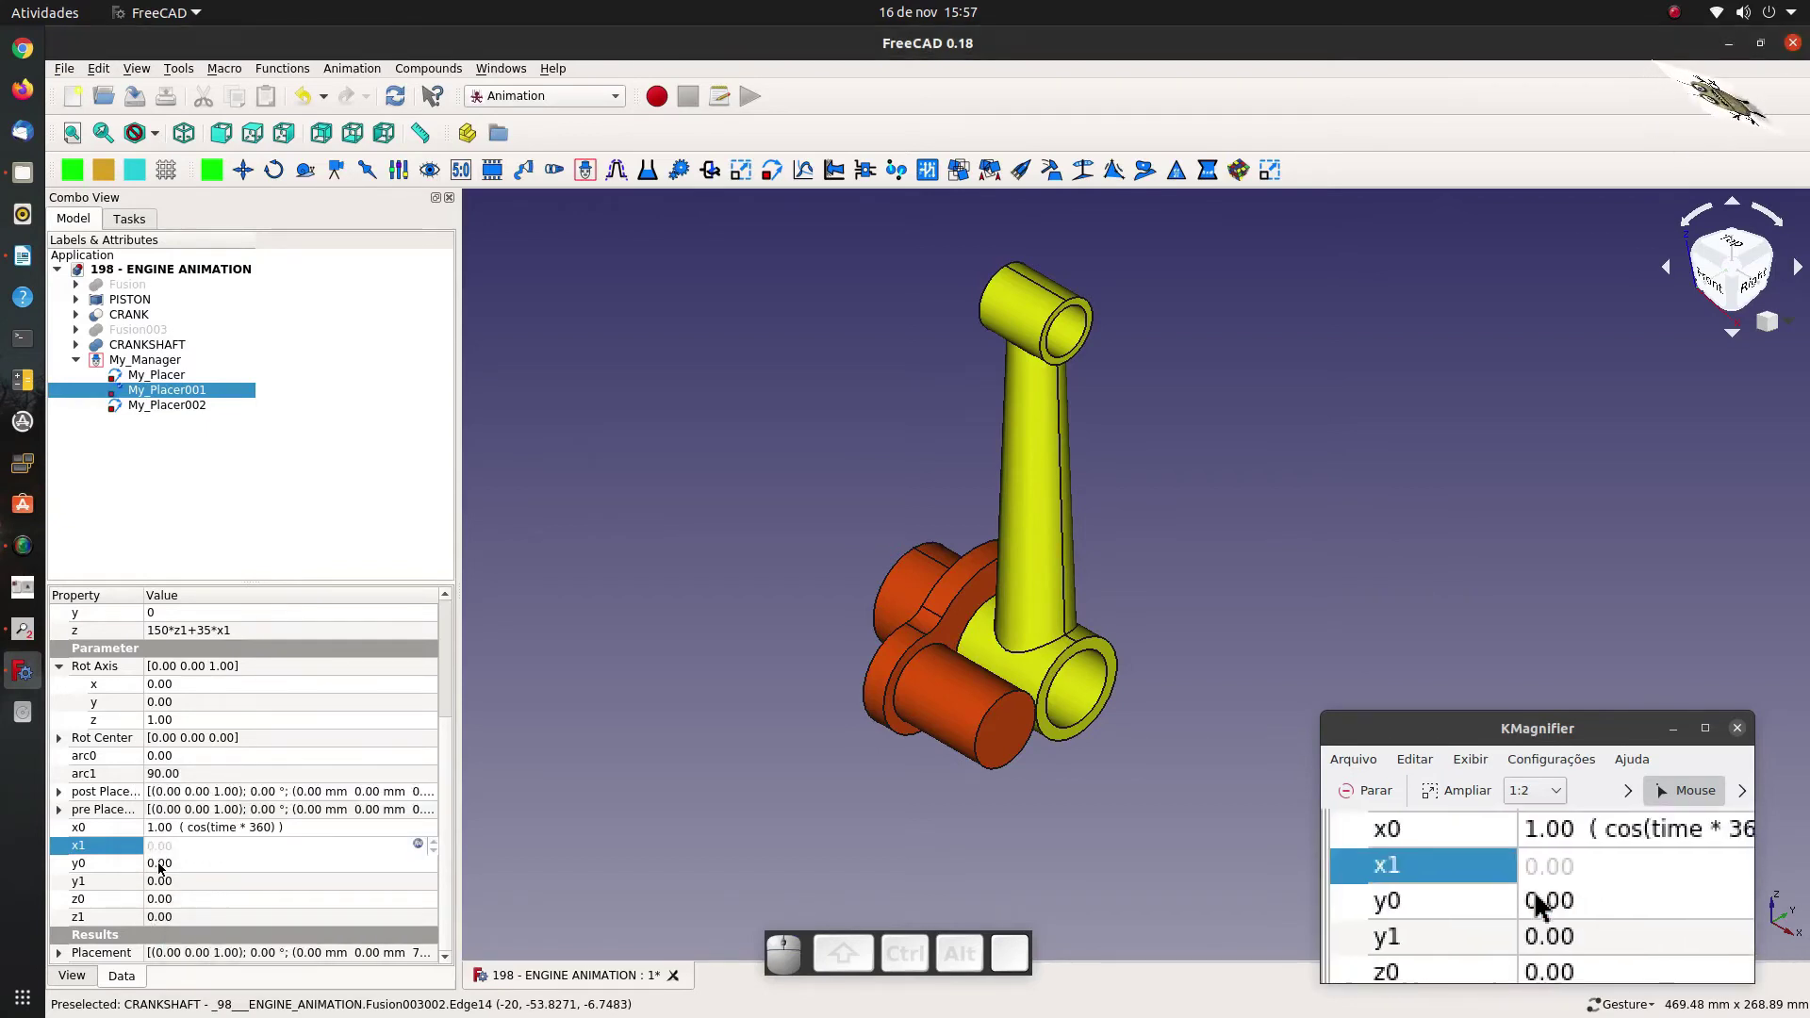
Set y0 = x0*35/150 and paste the long series formula into y1.
{"action": "left_click", "coordinate": [164, 868]}
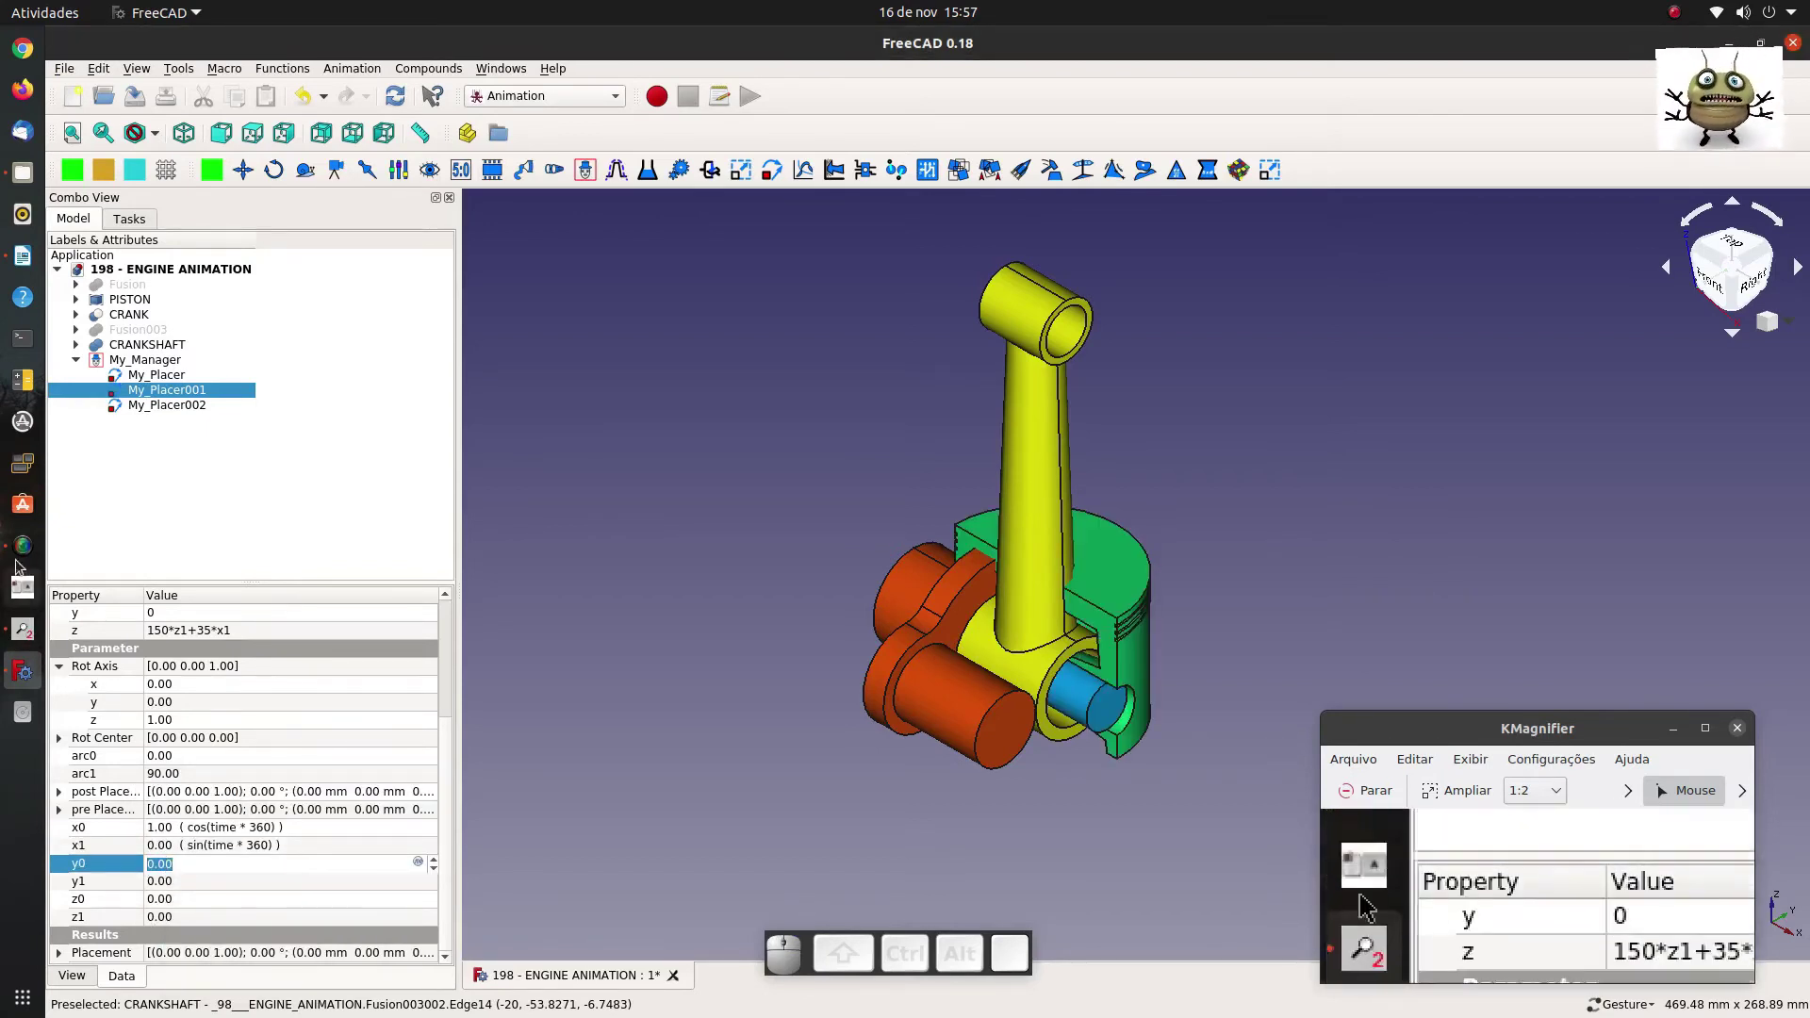
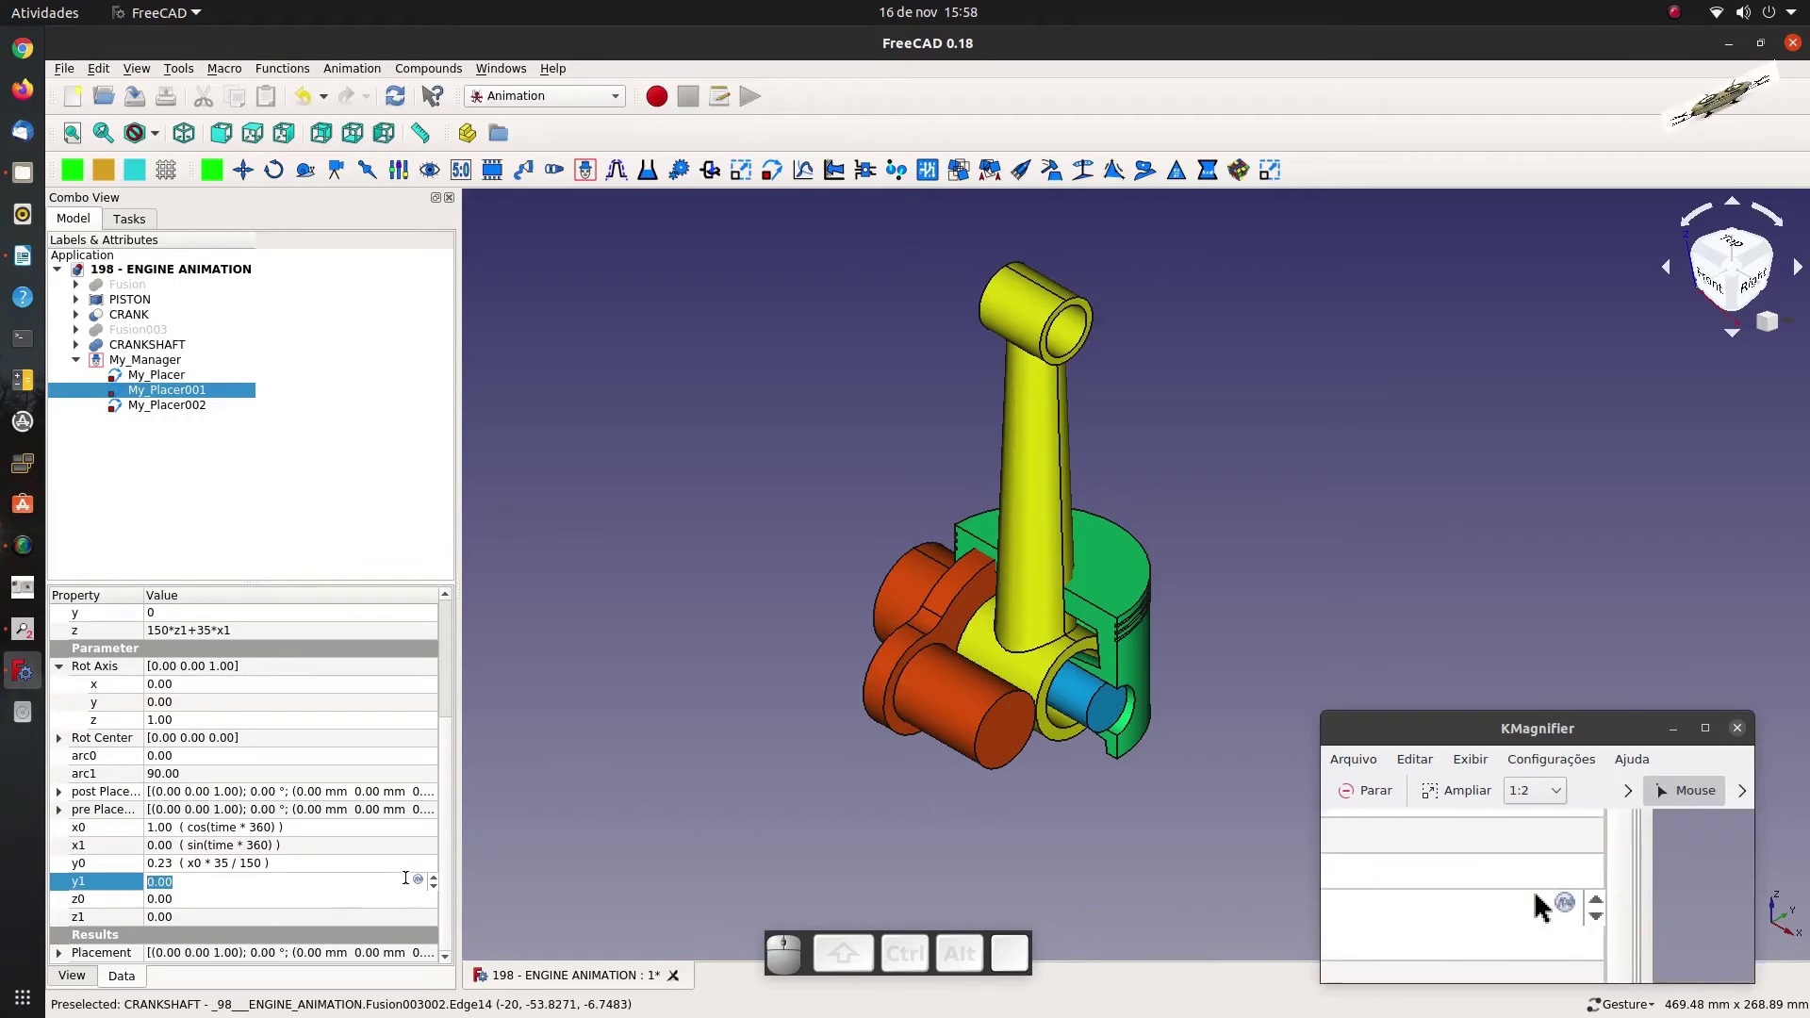
{"action": "left_click", "coordinate": [417, 885]}
{"action": "left_click", "coordinate": [431, 880]}
{"action": "right_click", "coordinate": [184, 888]}
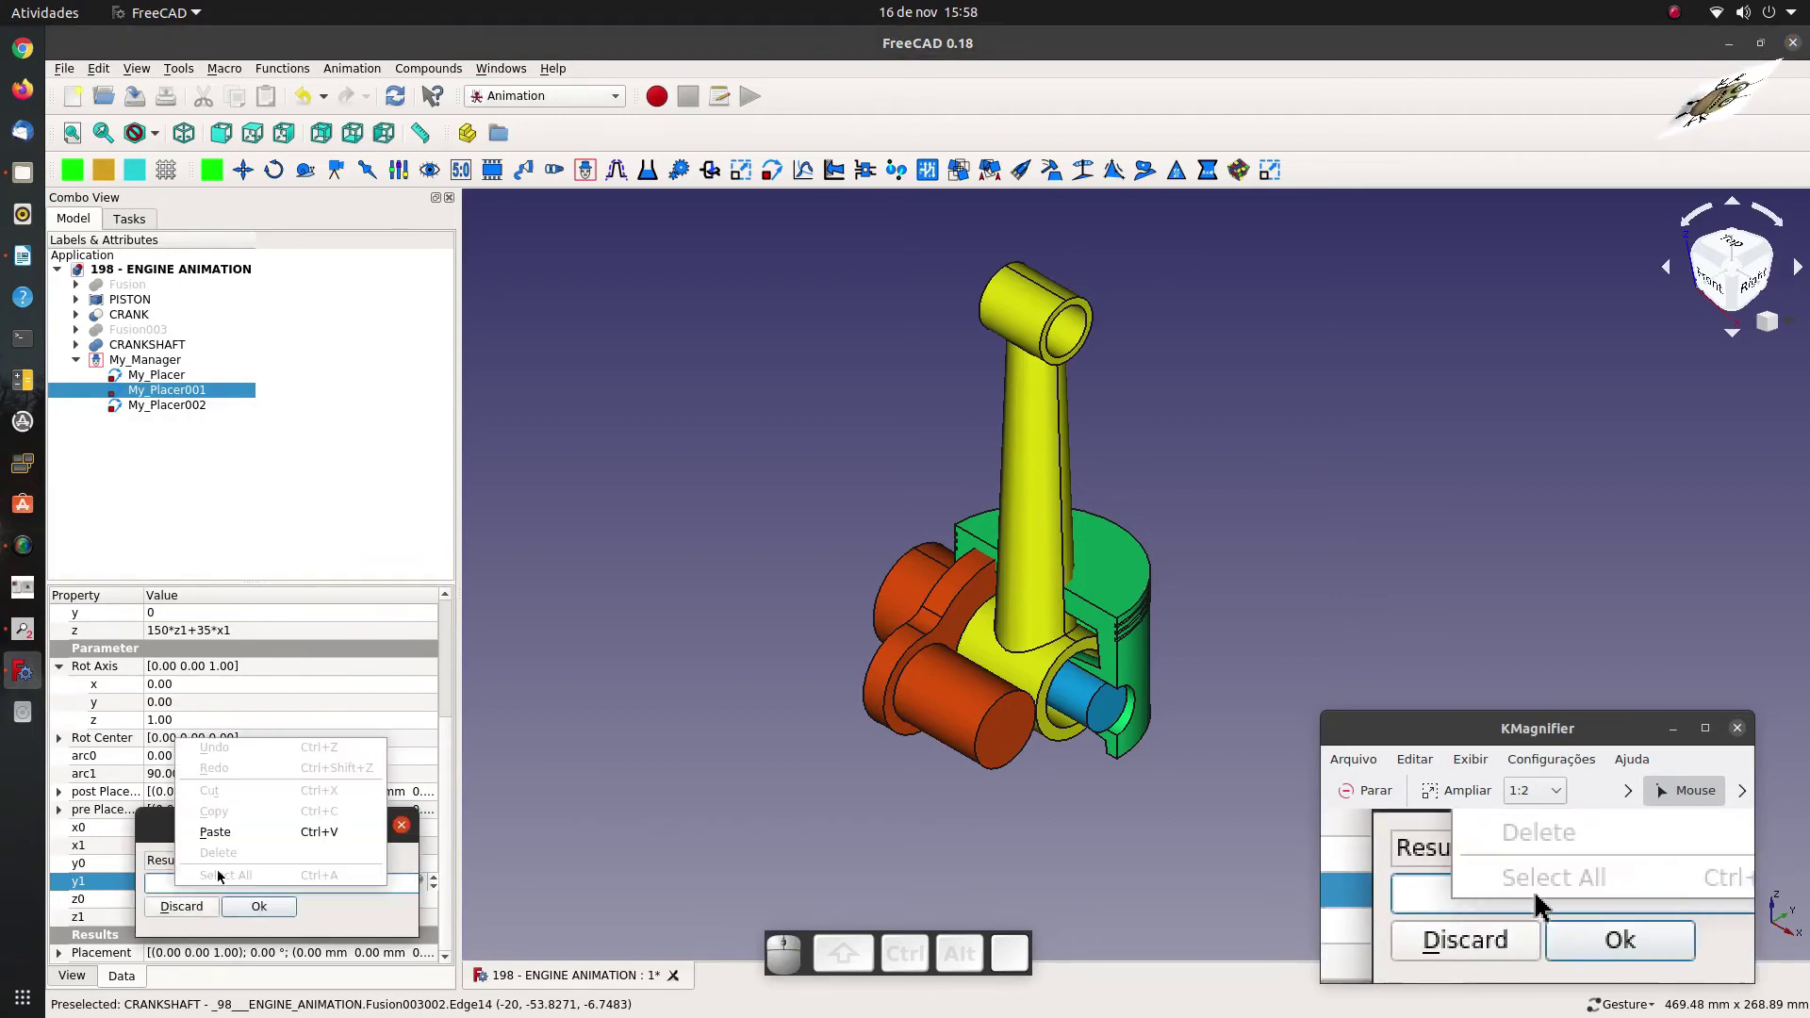
{"action": "left_click", "coordinate": [227, 841]}
{"action": "left_click", "coordinate": [244, 914]}
{"action": "left_click", "coordinate": [196, 897]}
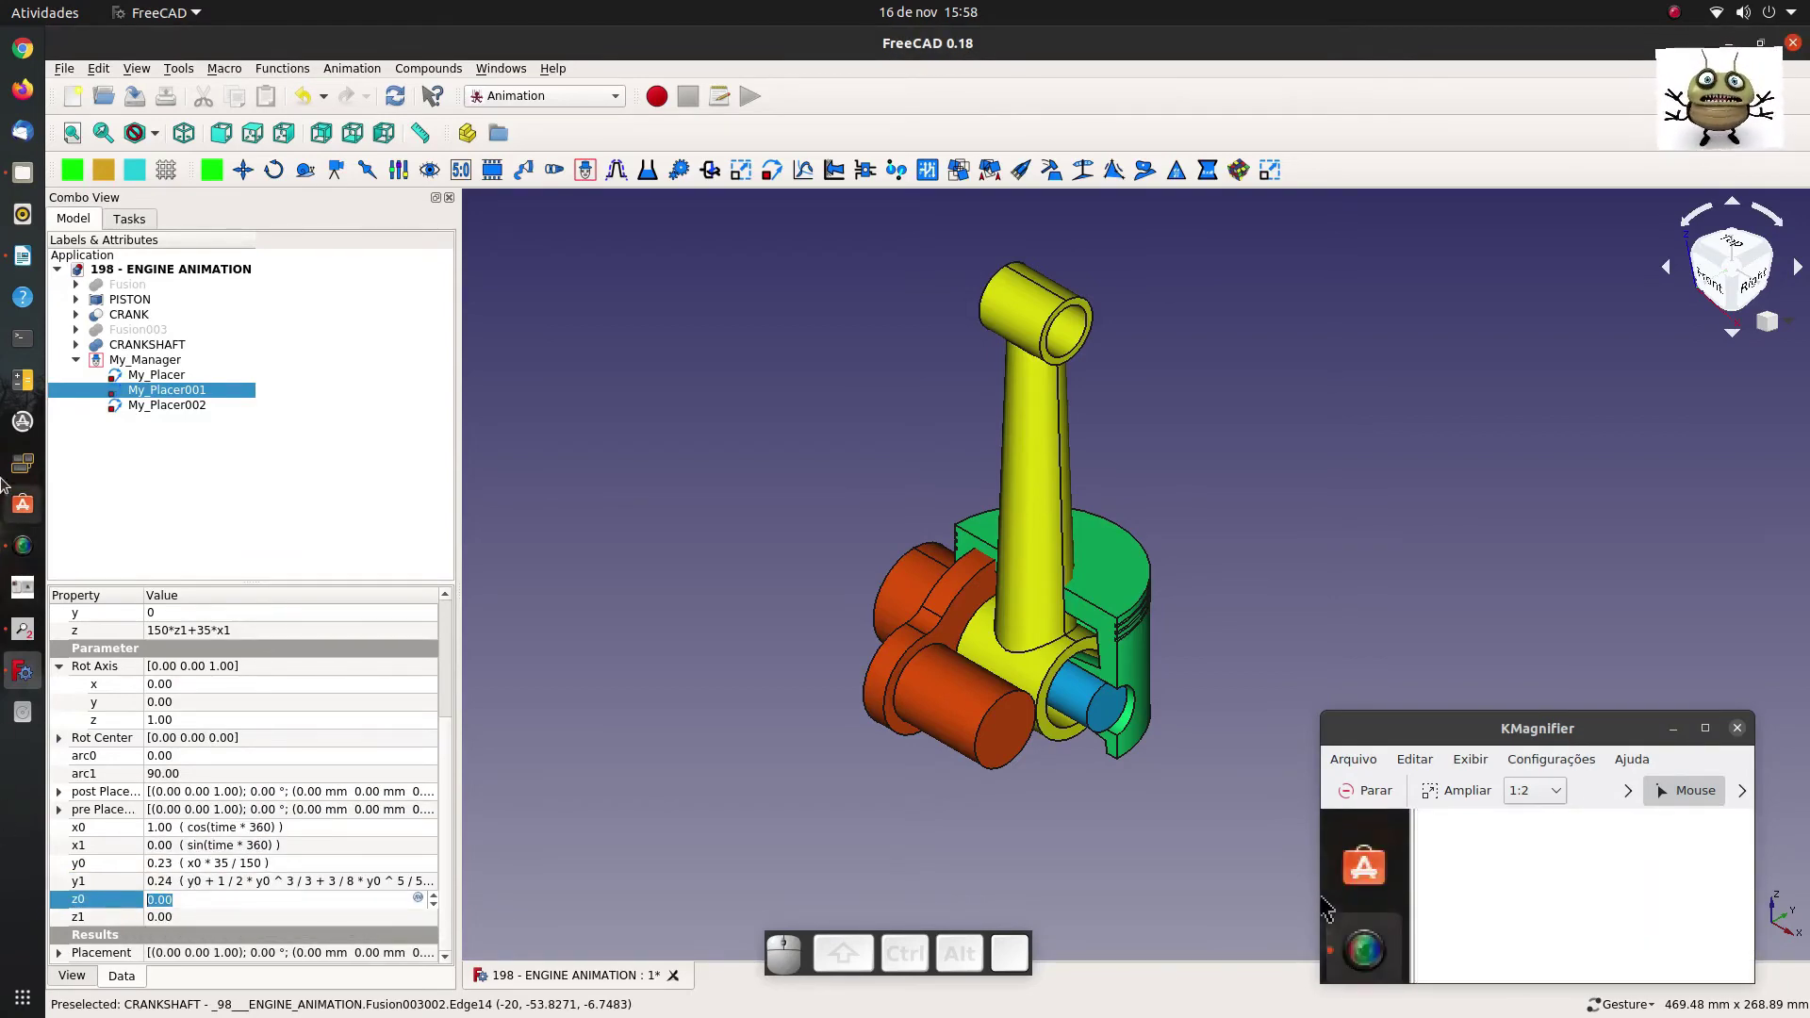
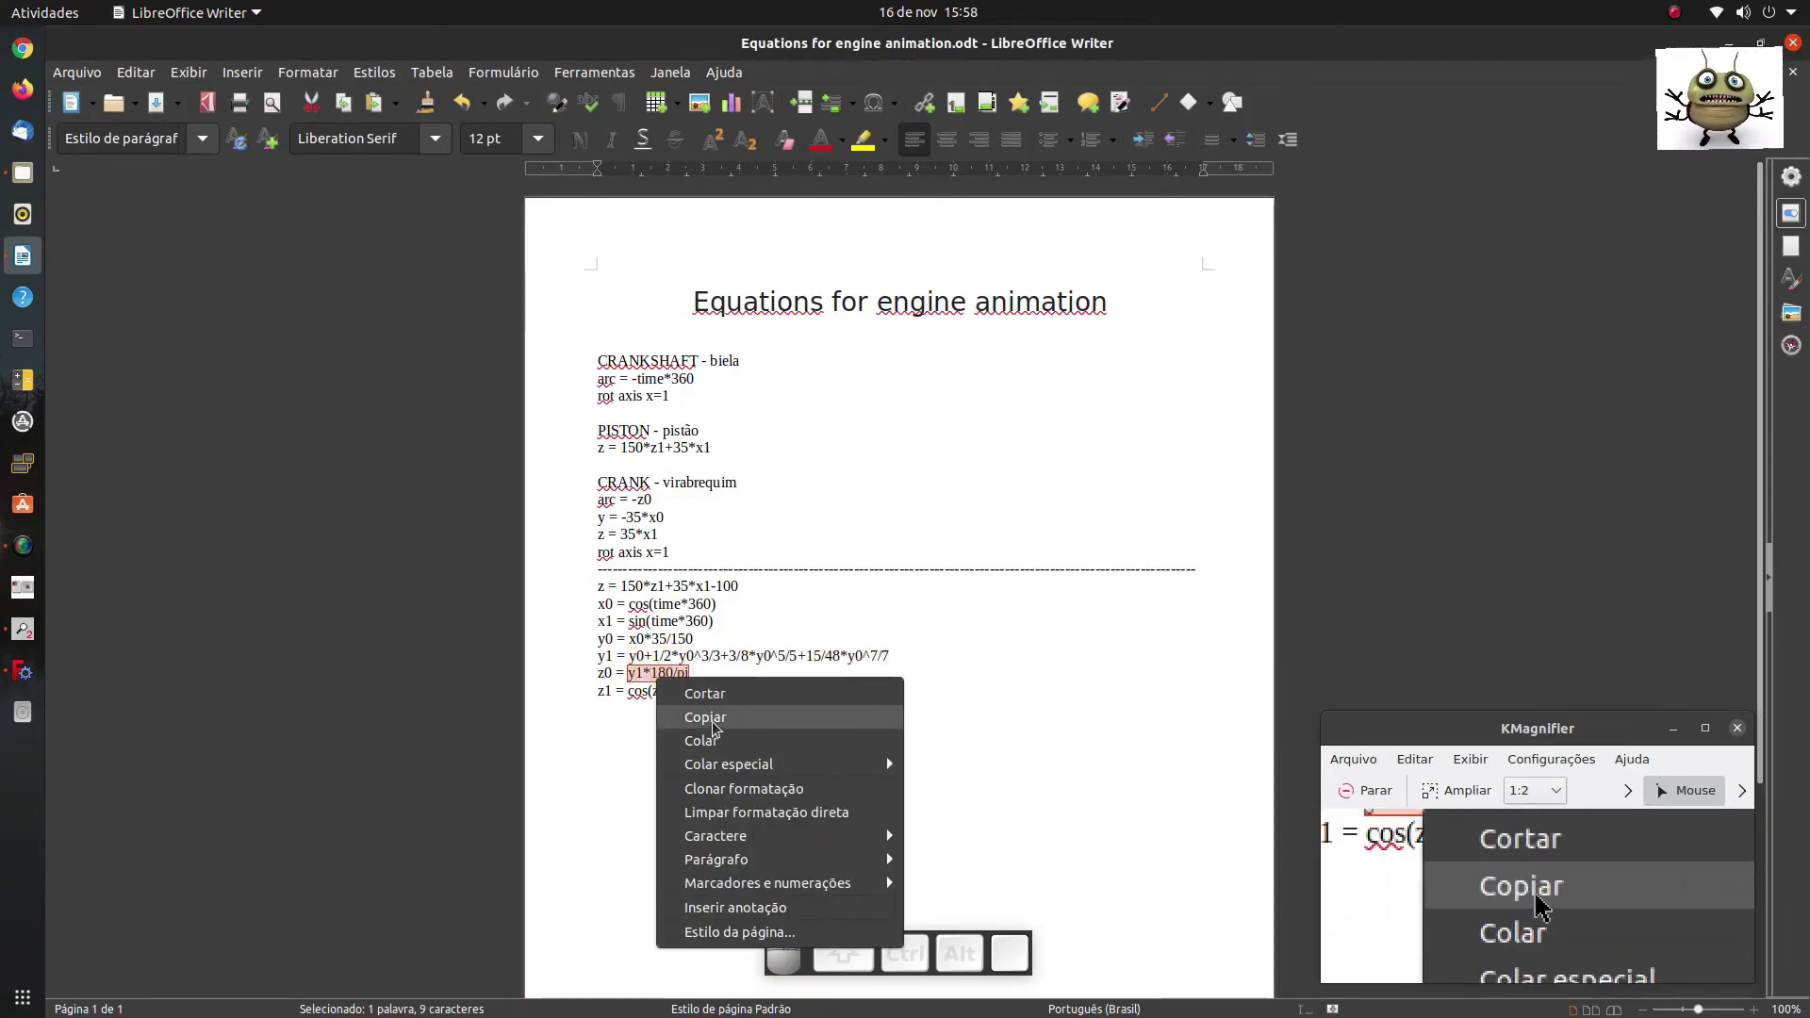
Copy y1*180/pi from the Writer notes and paste it as z0.
{"action": "left_click", "coordinate": [1546, 911]}
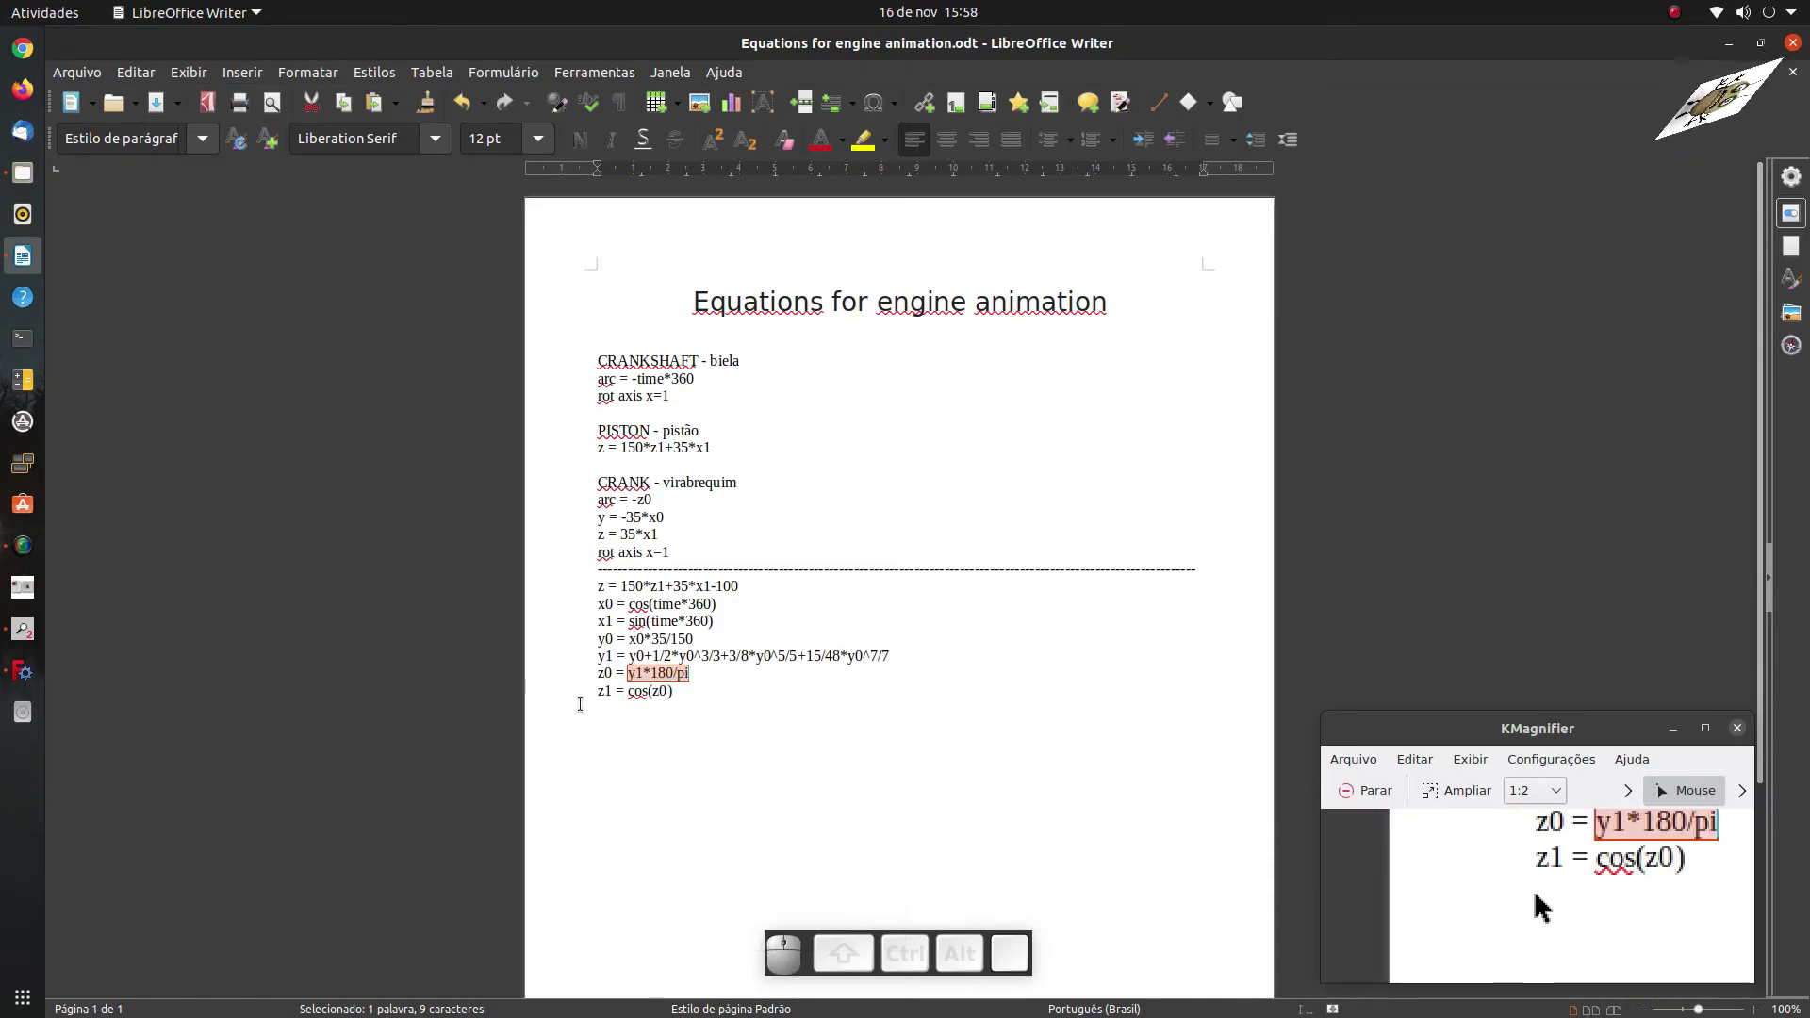
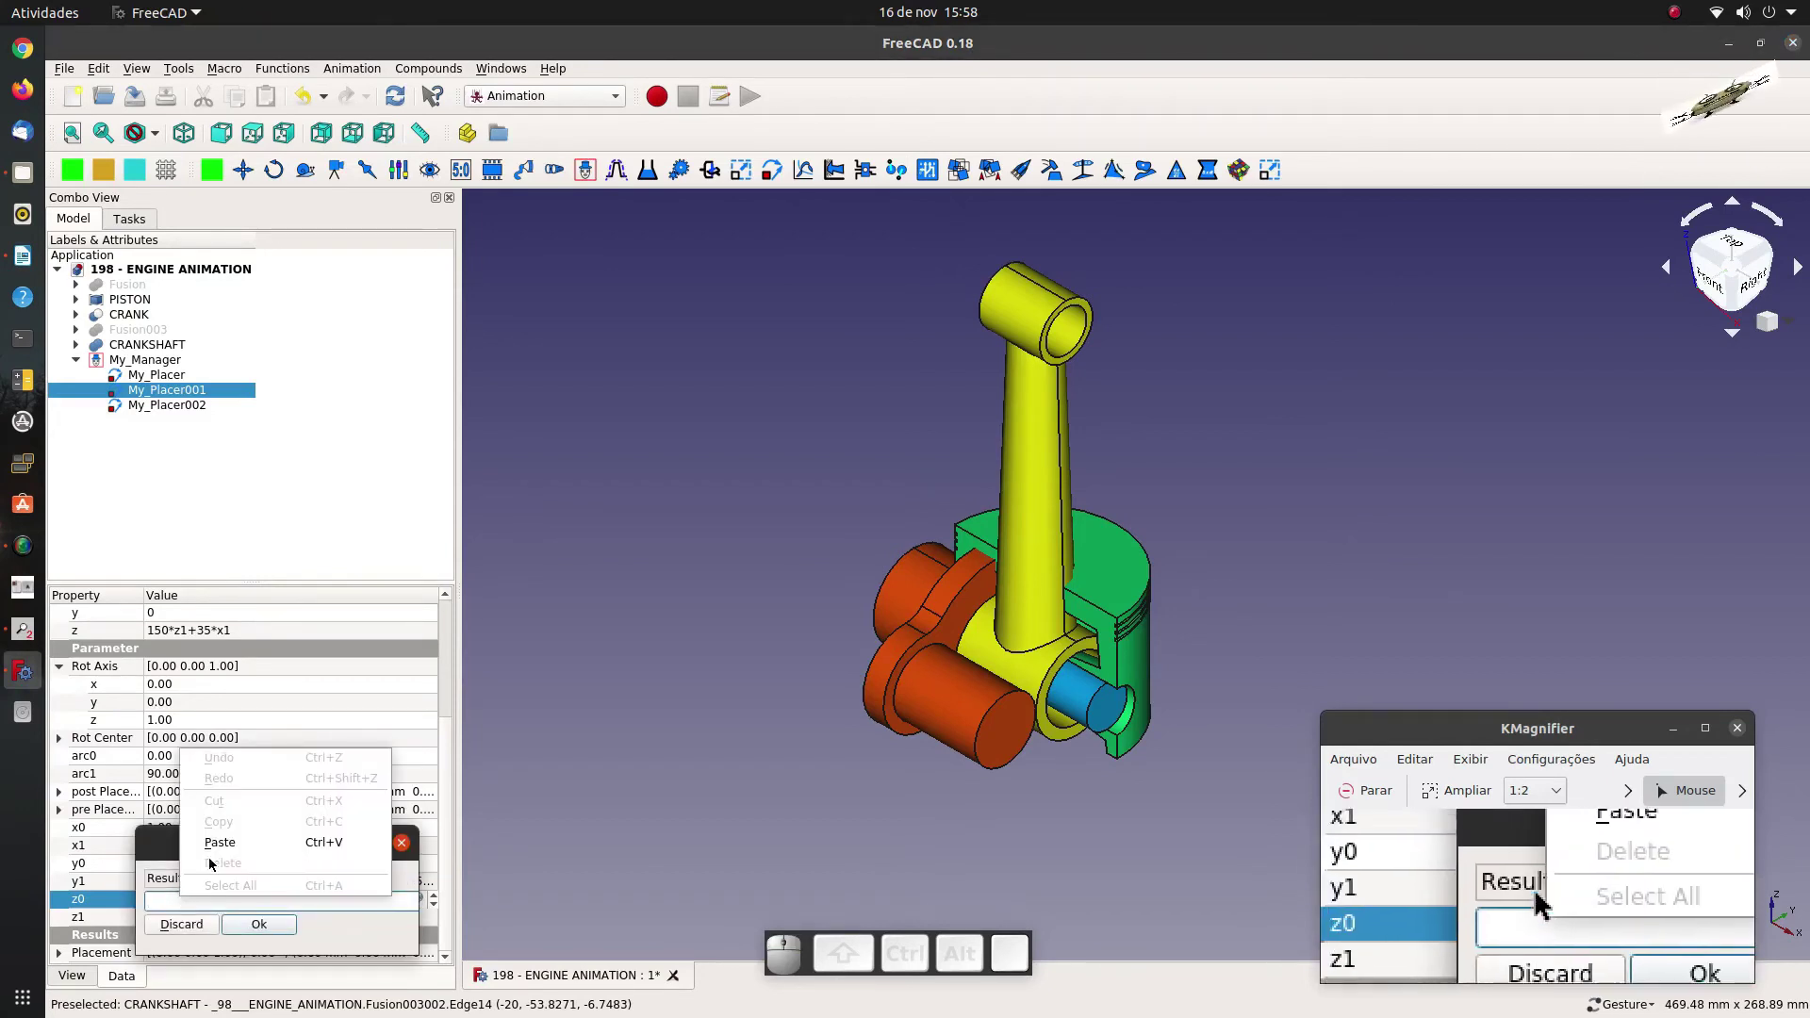
{"action": "left_click", "coordinate": [236, 856]}
{"action": "left_click", "coordinate": [259, 931]}
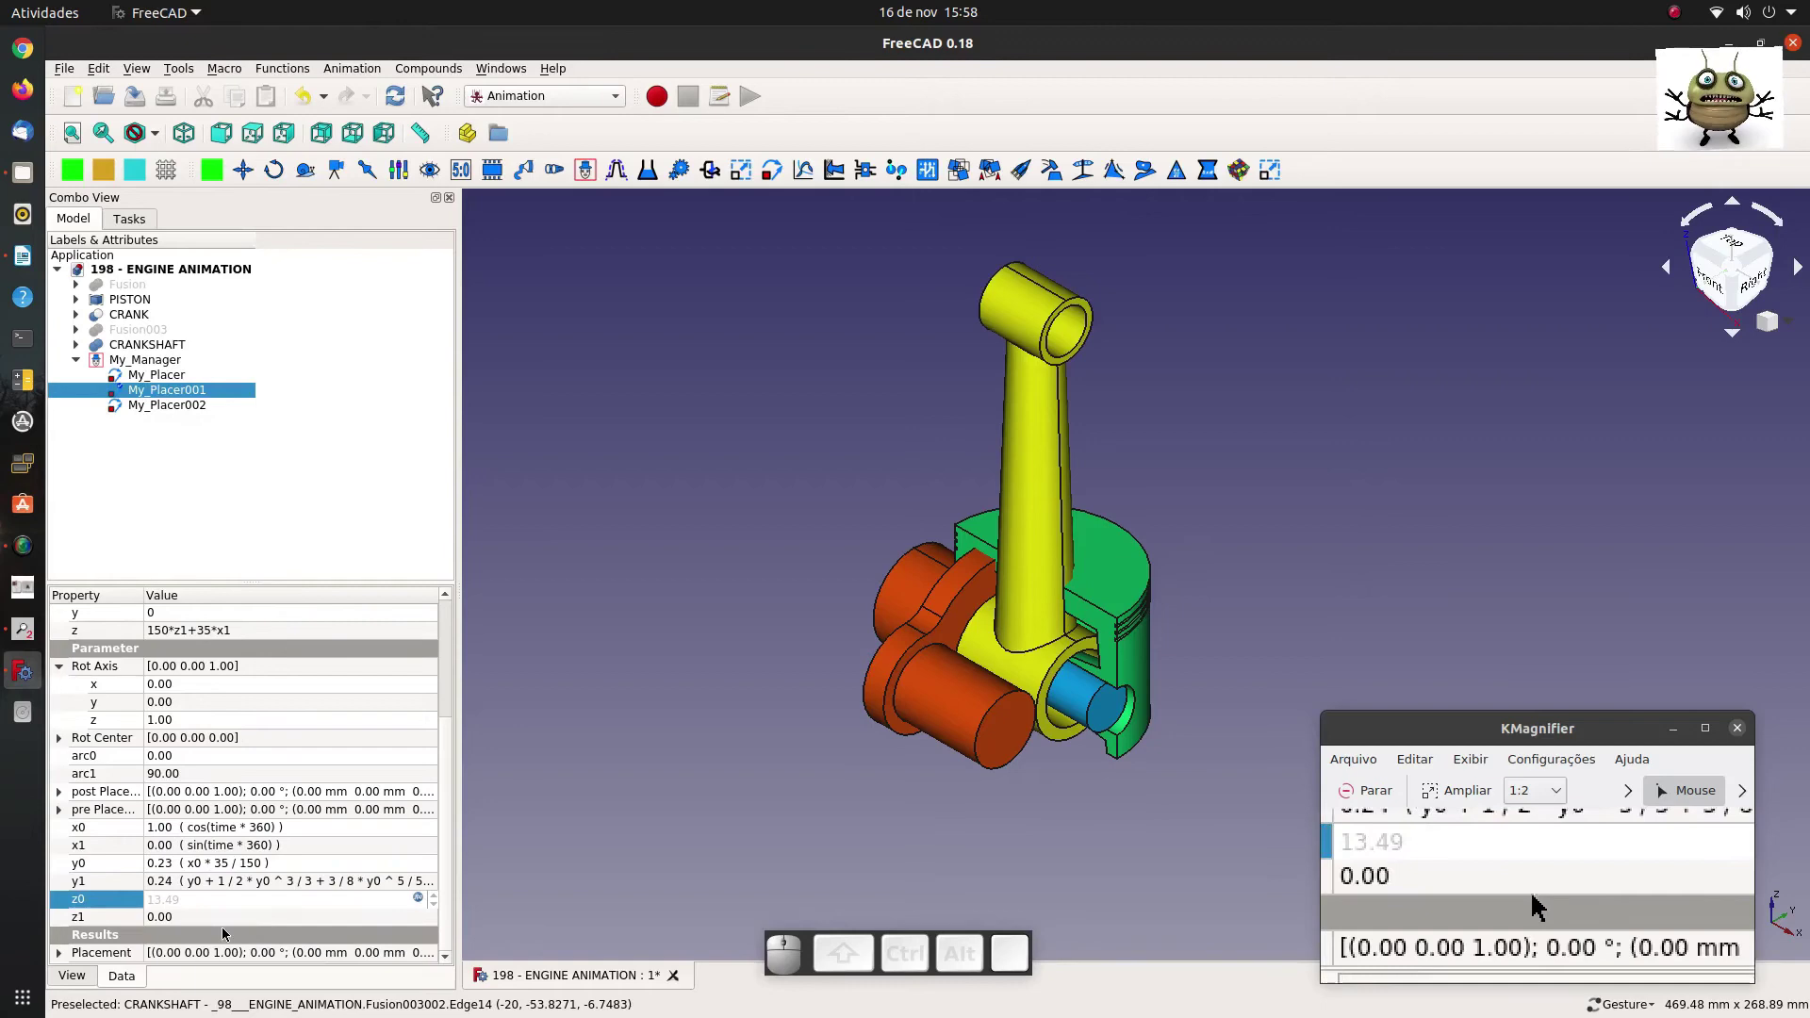
Set z1 = cos(z0) in the Formula editor and confirm the placer.
{"action": "left_click", "coordinate": [216, 916]}
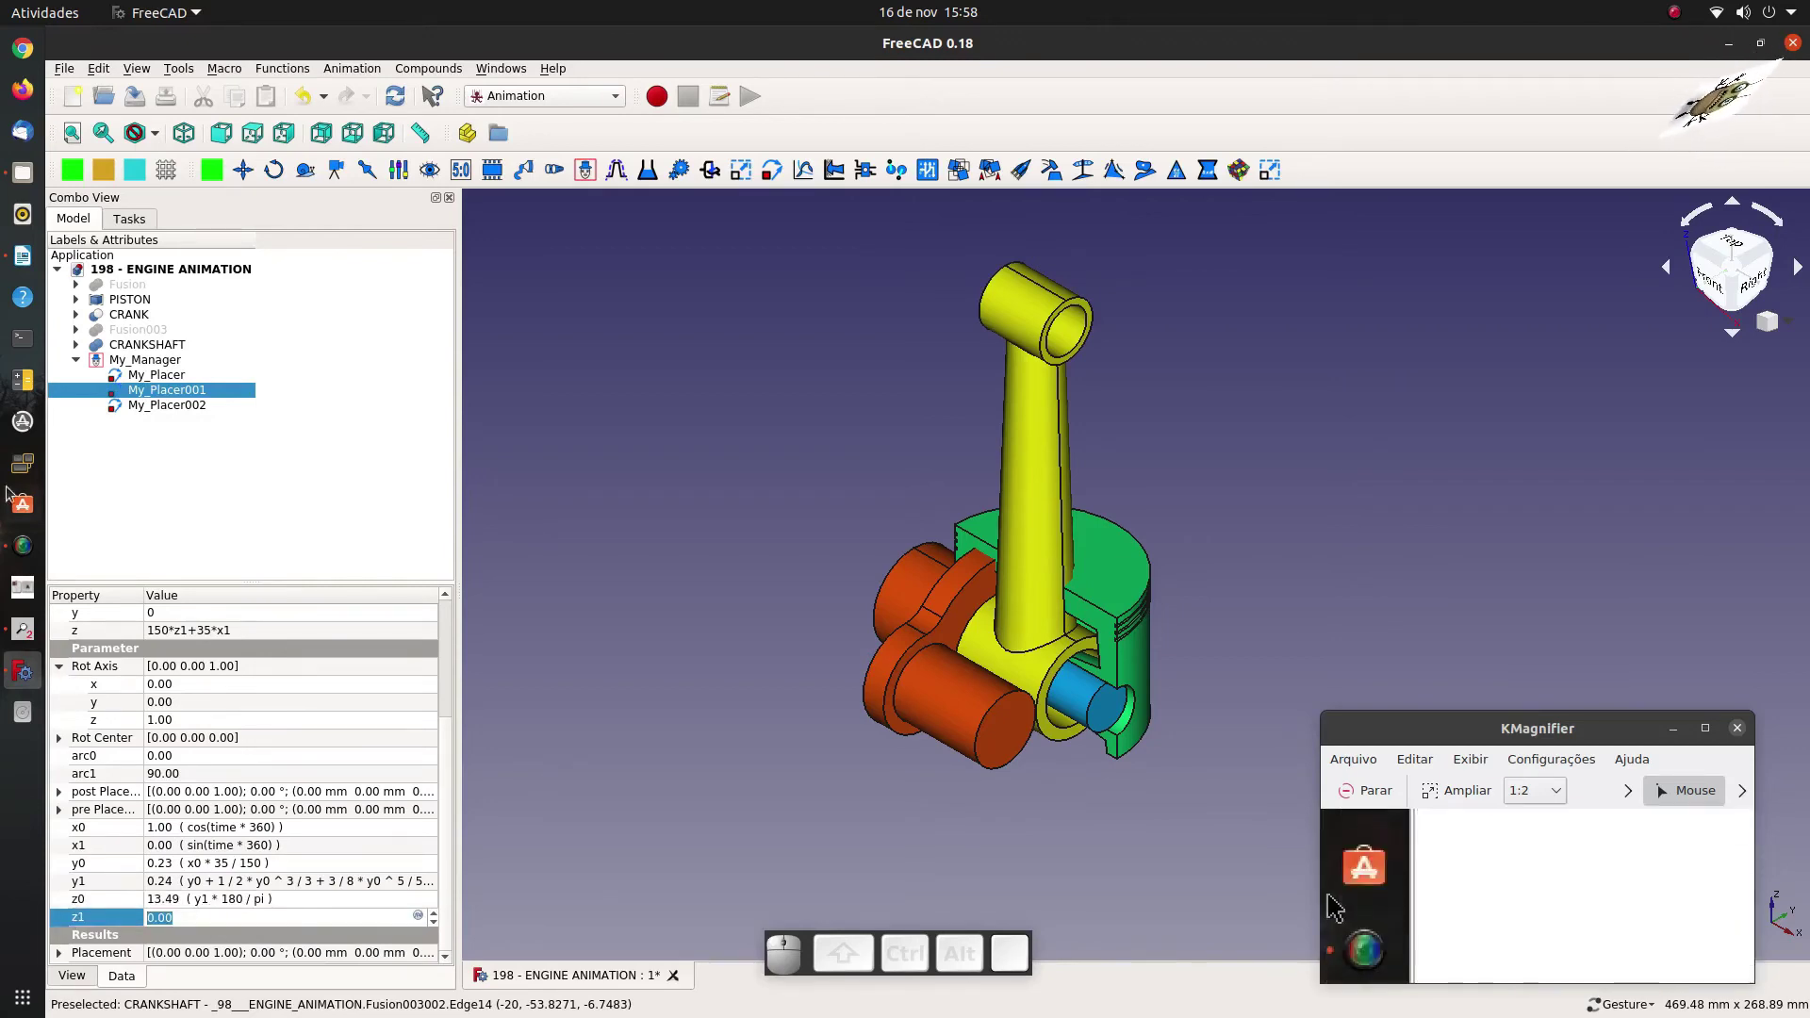
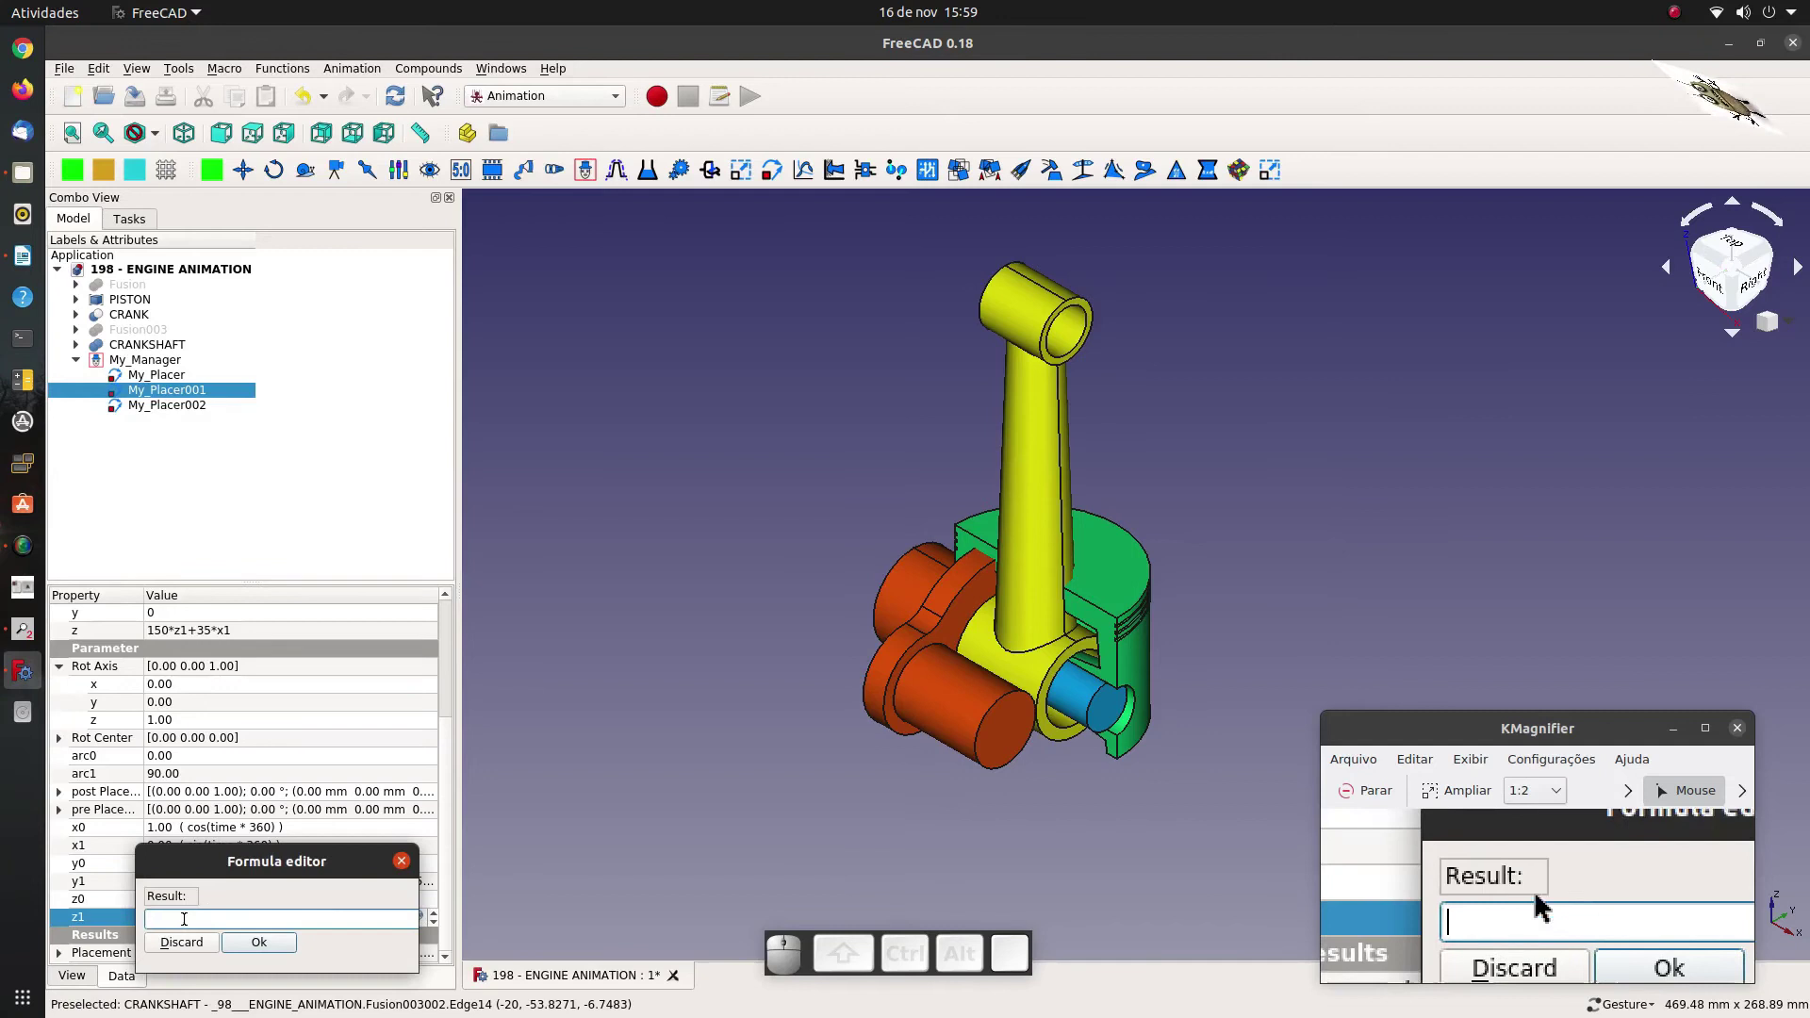
{"action": "middle_click", "coordinate": [192, 922]}
{"action": "left_click", "coordinate": [221, 873]}
{"action": "left_click", "coordinate": [249, 943]}
{"action": "left_click", "coordinate": [616, 732]}
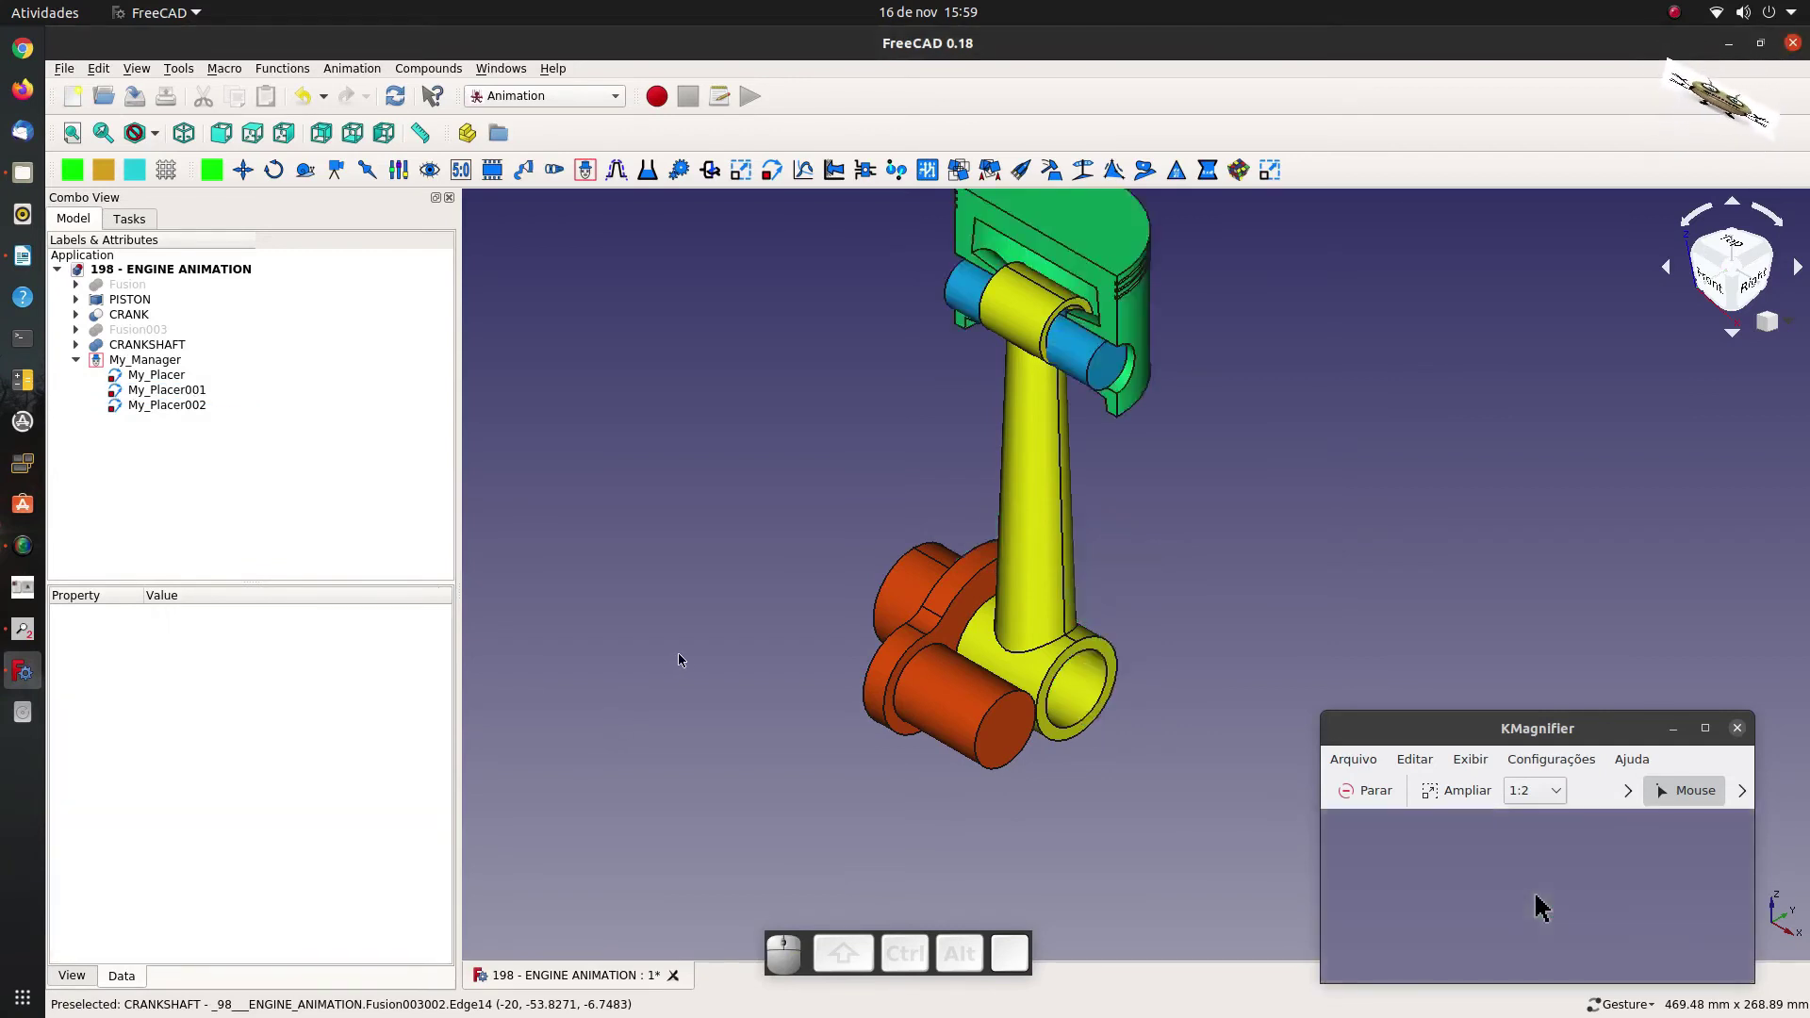
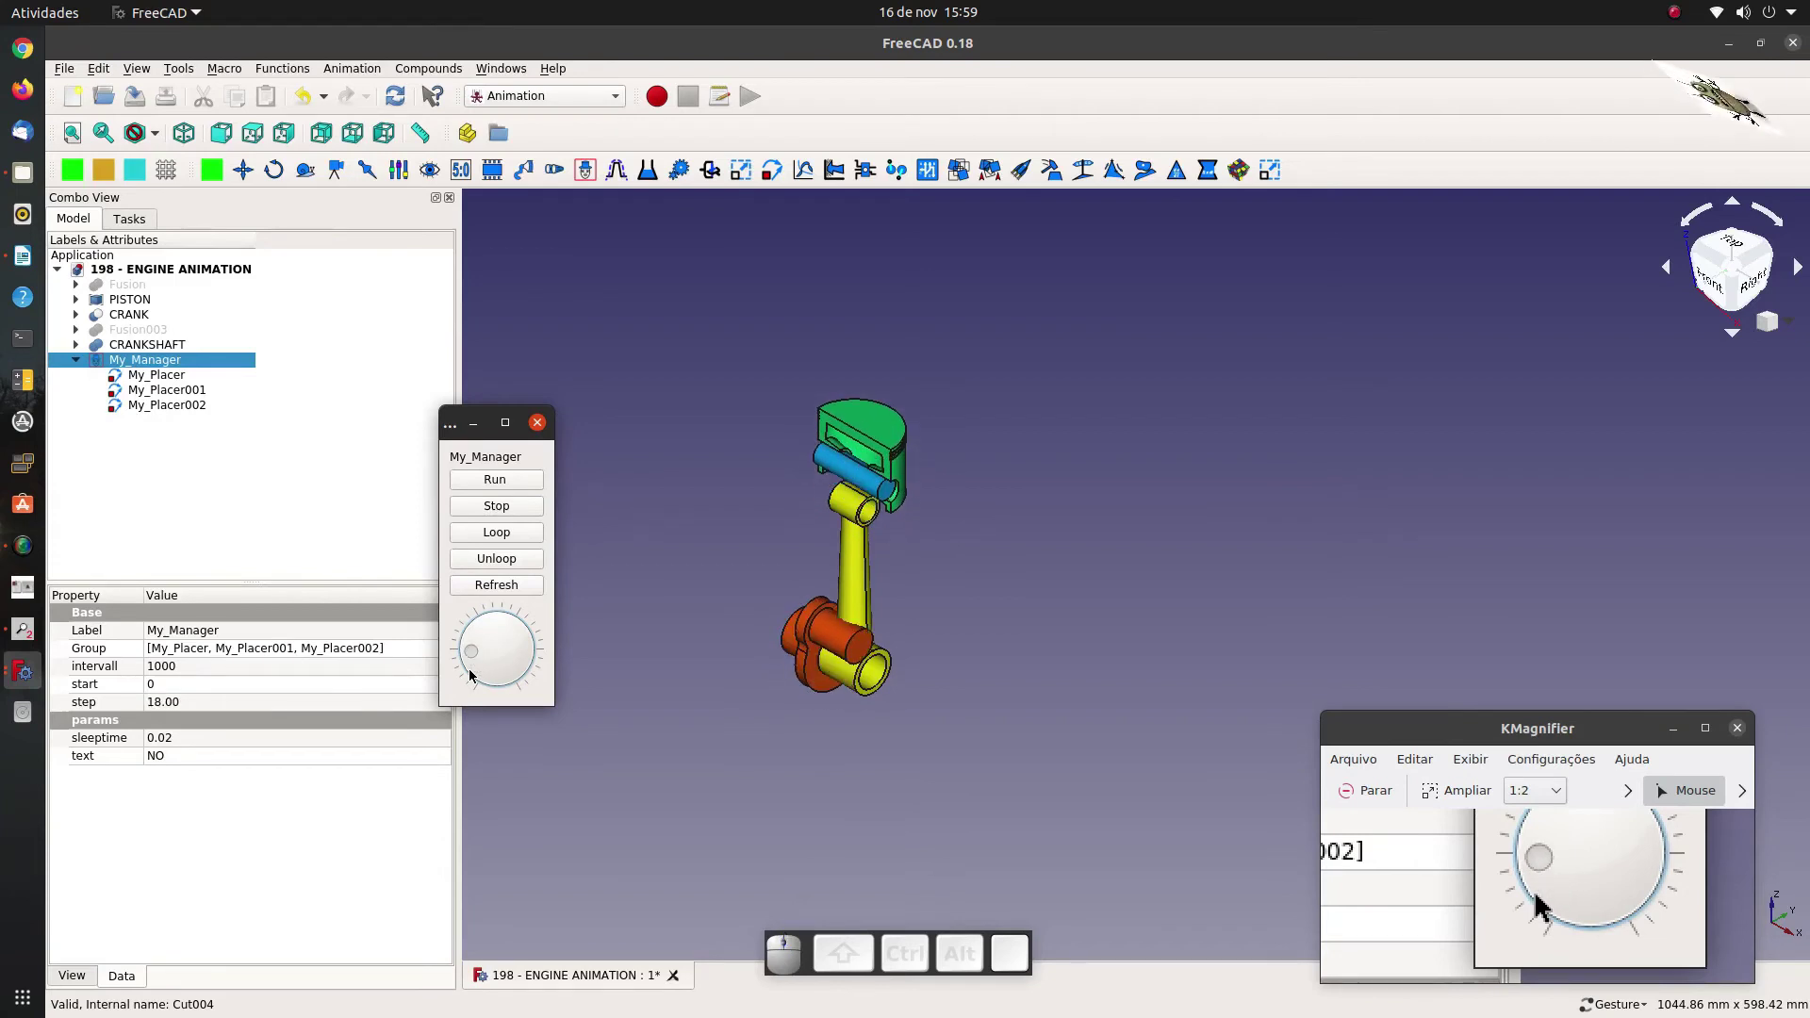
Zoom the 3D view in and out to preview the moving engine parts, then select My_Placer002.
{"action": "scroll", "scroll_direction": "up", "scroll_amount": 3}
{"action": "scroll", "scroll_direction": "up", "scroll_amount": 3}
{"action": "scroll", "scroll_direction": "up", "scroll_amount": 3}
{"action": "scroll", "scroll_direction": "up", "scroll_amount": 3}
{"action": "scroll", "scroll_direction": "up", "scroll_amount": 3}
{"action": "scroll", "scroll_direction": "down", "scroll_amount": 3}
{"action": "scroll", "scroll_direction": "down", "scroll_amount": 3}
{"action": "scroll", "scroll_direction": "down", "scroll_amount": 3}
{"action": "scroll", "scroll_direction": "down", "scroll_amount": 3}
{"action": "scroll", "scroll_direction": "down", "scroll_amount": 3}
{"action": "left_click", "coordinate": [273, 494]}
{"action": "left_click", "coordinate": [179, 406]}
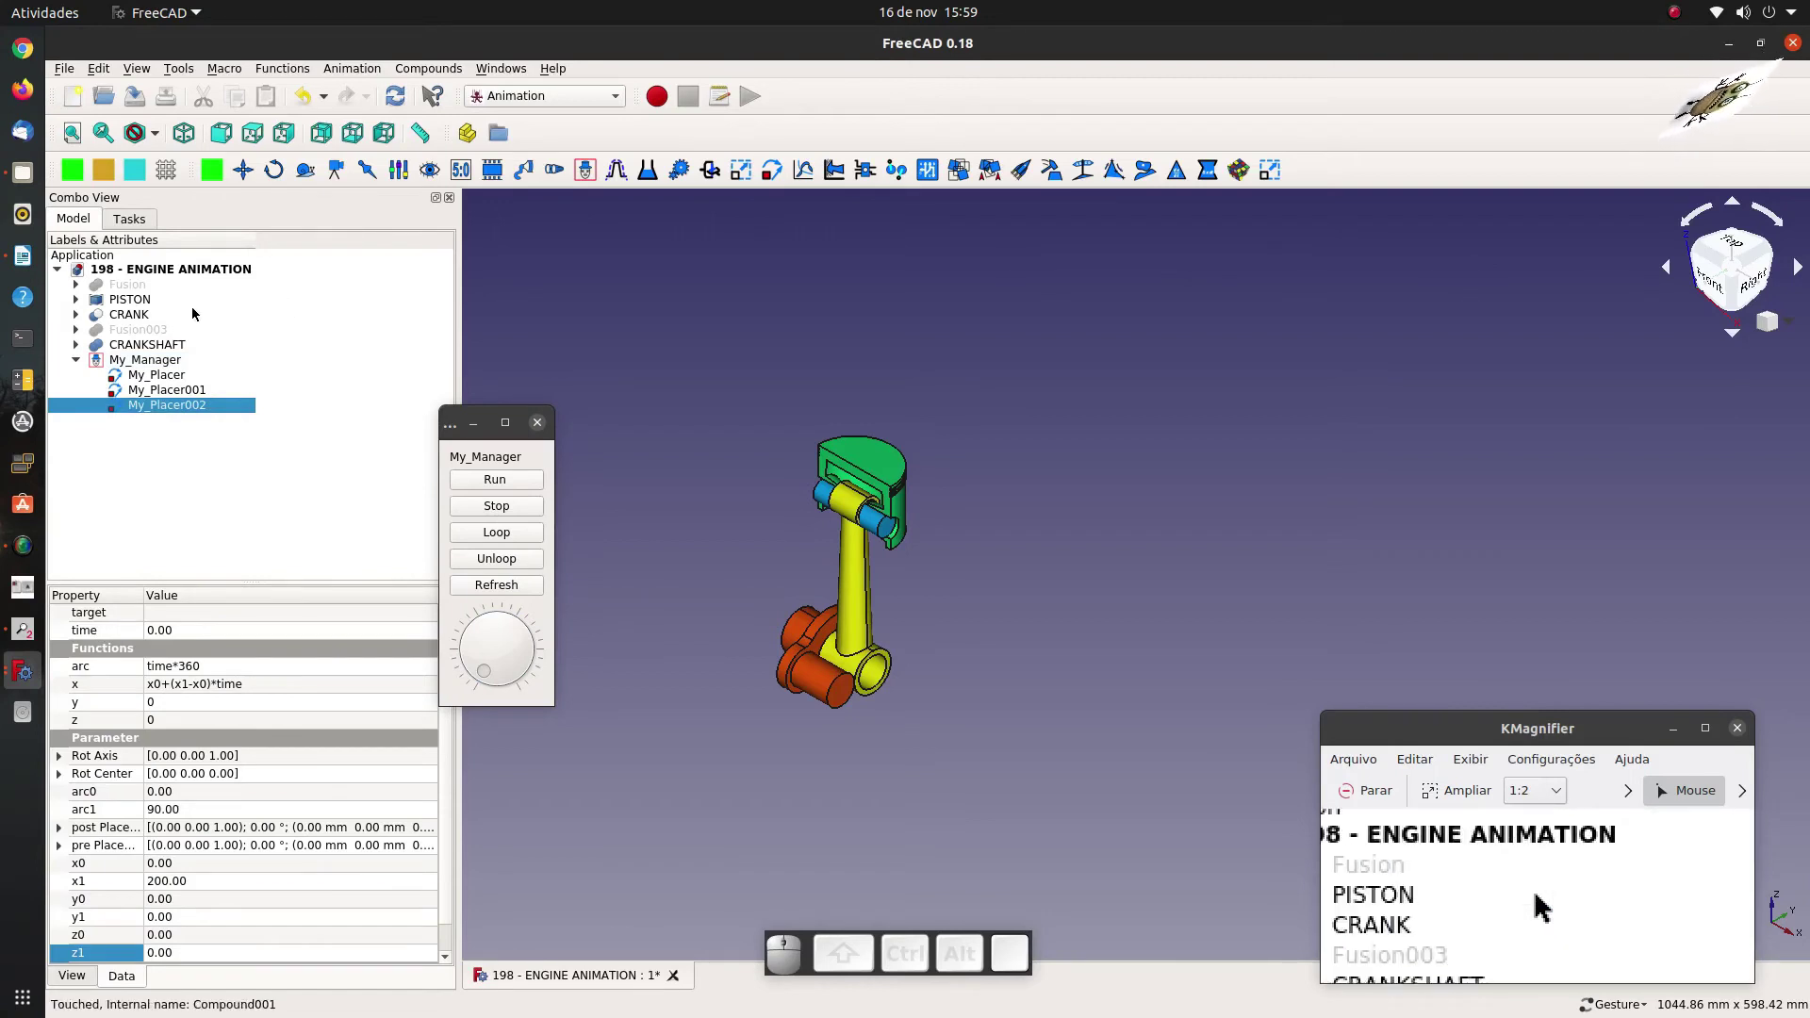
Select My_Placer002 and bring up the object list for its target property.
{"action": "left_click", "coordinate": [125, 323]}
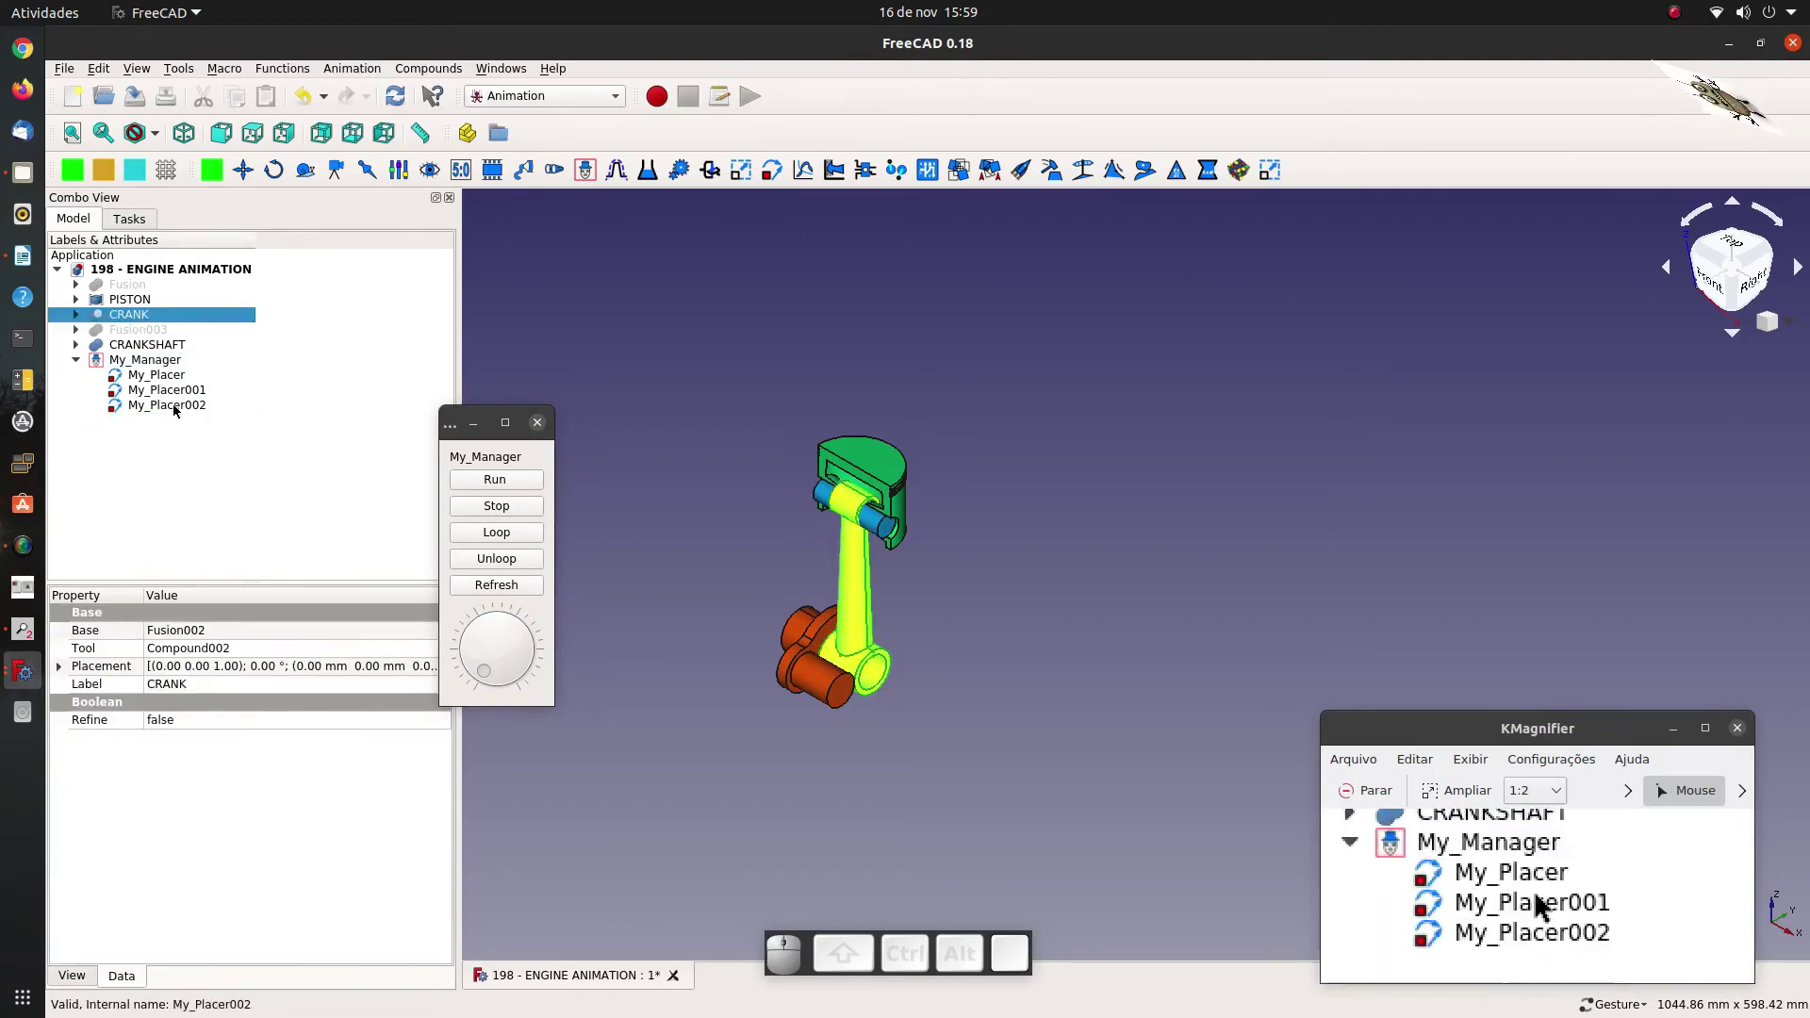
{"action": "left_click", "coordinate": [166, 417]}
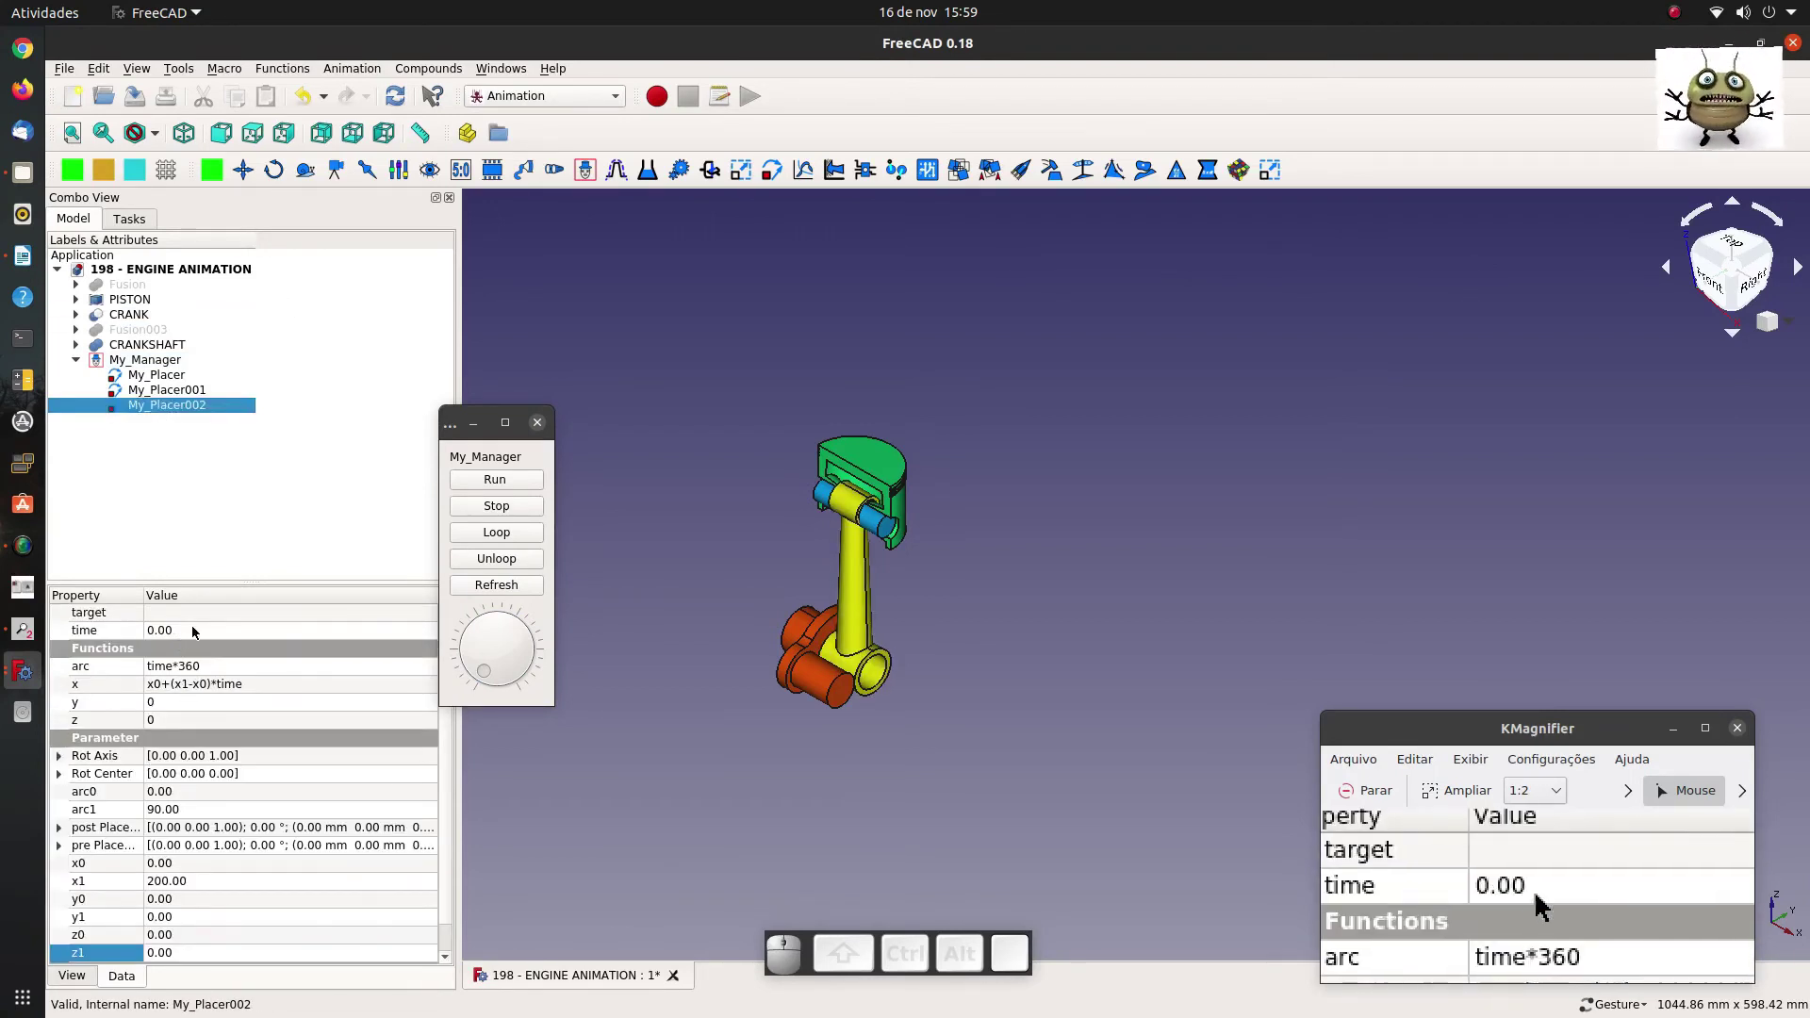
{"action": "left_click", "coordinate": [207, 621]}
{"action": "left_click", "coordinate": [428, 617]}
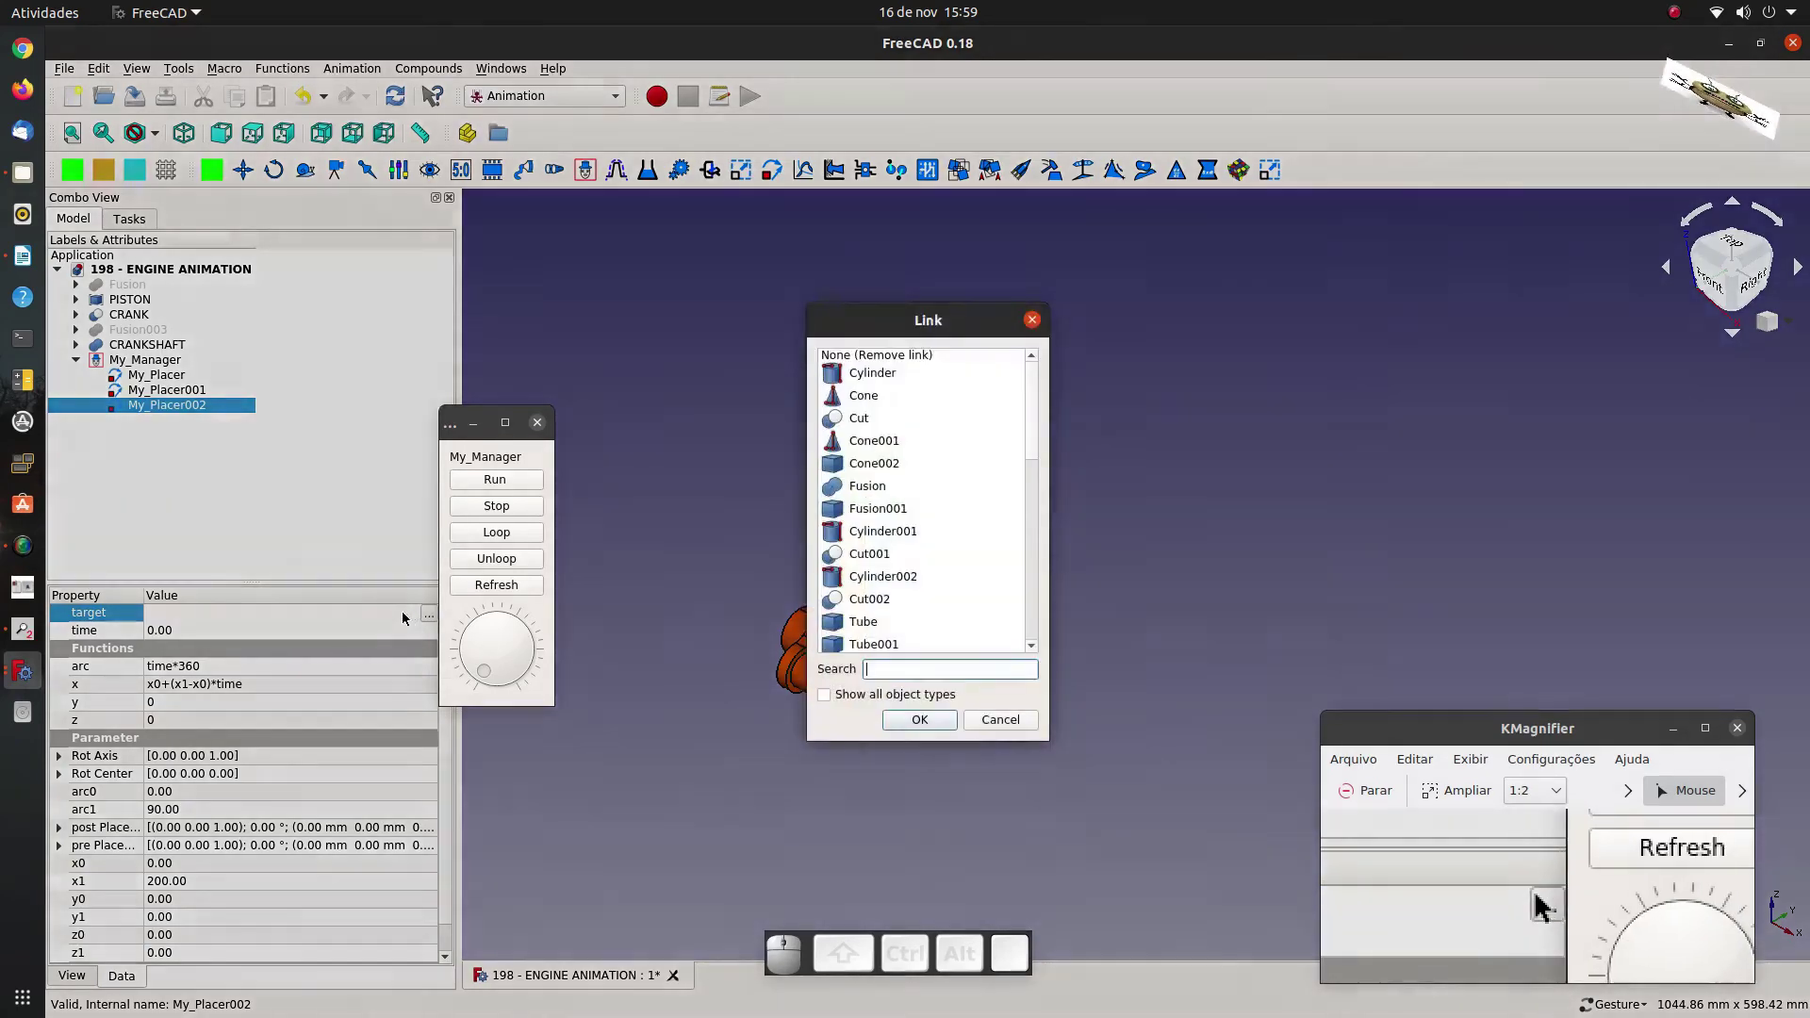
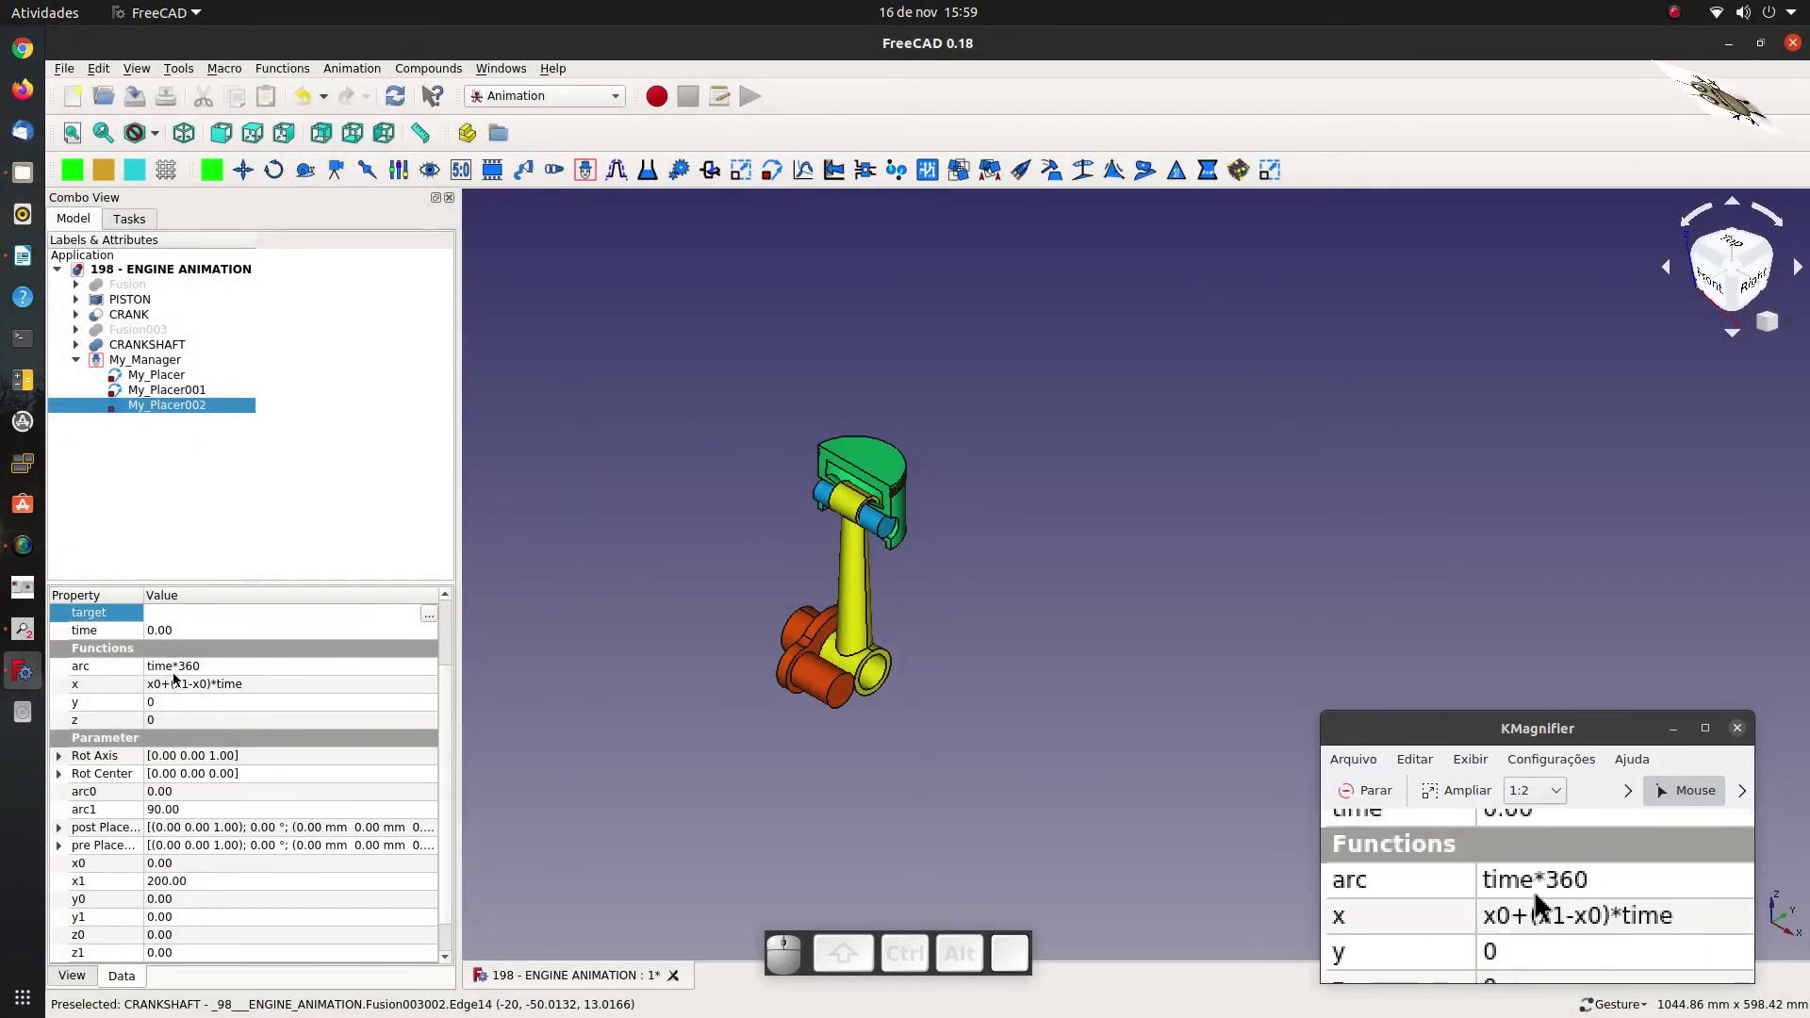
Reopen the target object list and scroll it down to CRANK and CRANKSHAFT.
{"action": "scroll", "scroll_direction": "up", "scroll_amount": 3}
{"action": "left_click", "coordinate": [198, 707]}
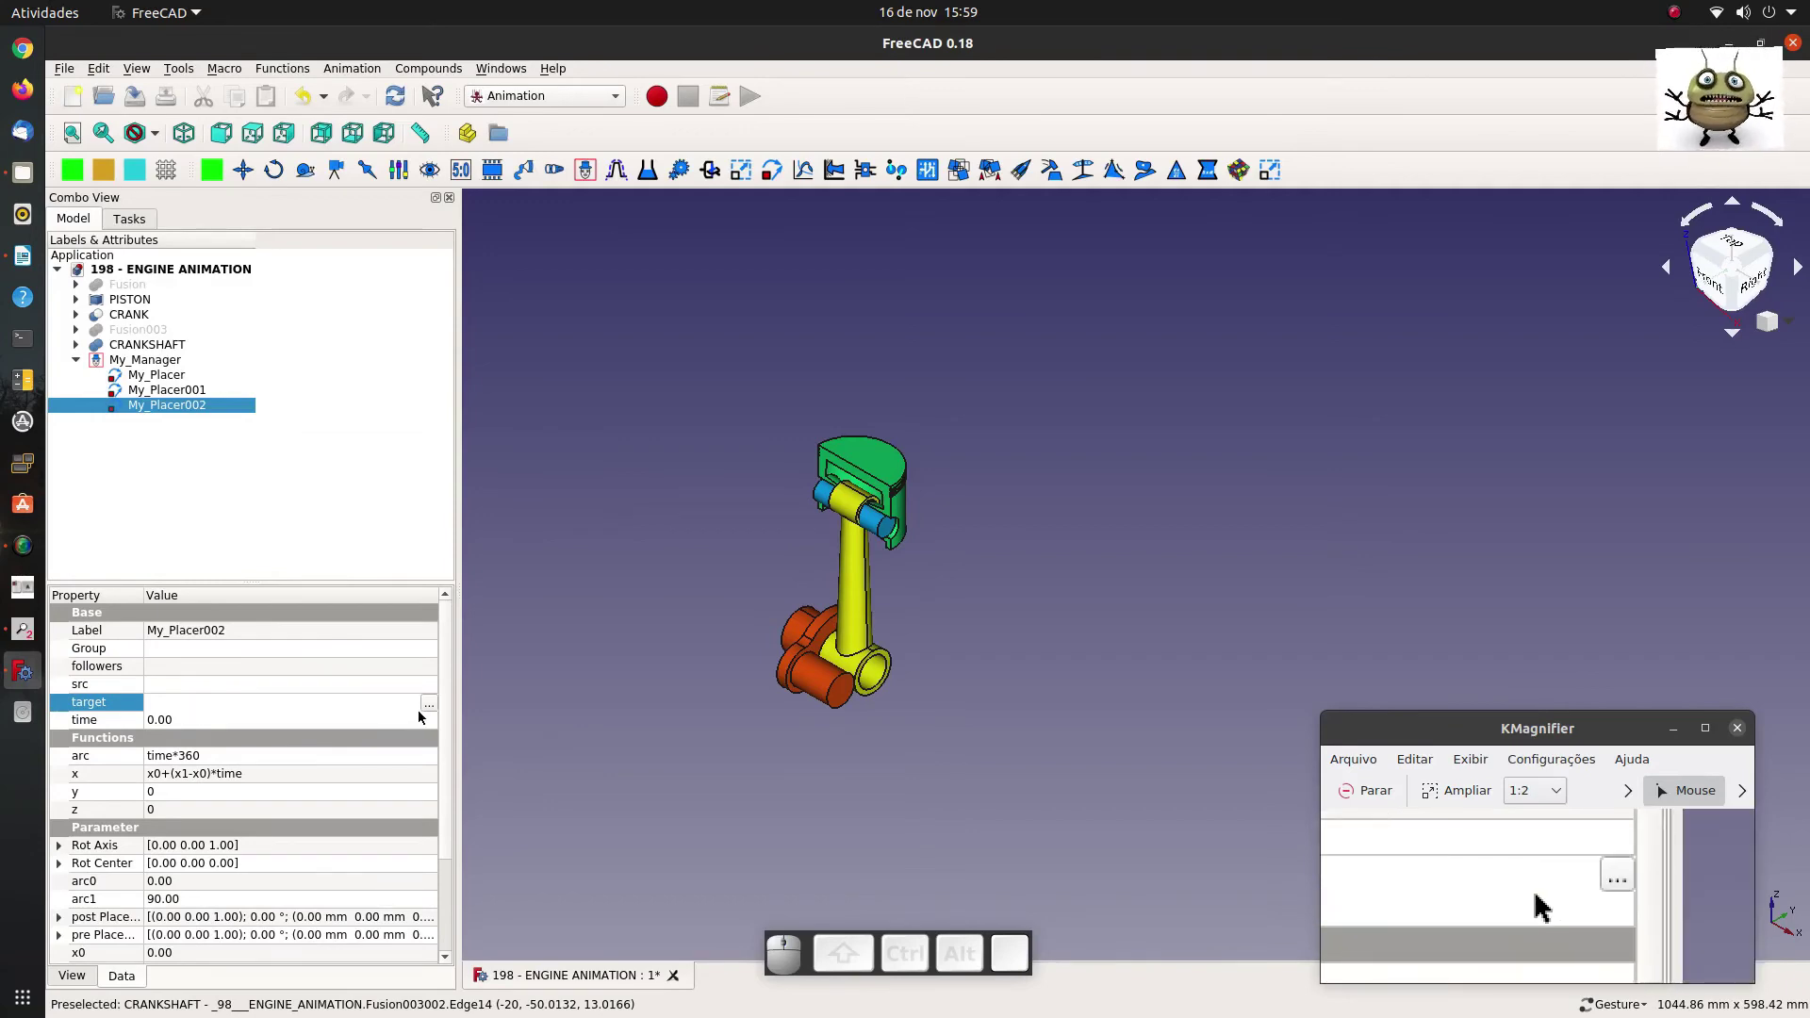
{"action": "left_click", "coordinate": [434, 710]}
{"action": "scroll", "scroll_direction": "down", "scroll_amount": 3}
{"action": "scroll", "scroll_direction": "down", "scroll_amount": 3}
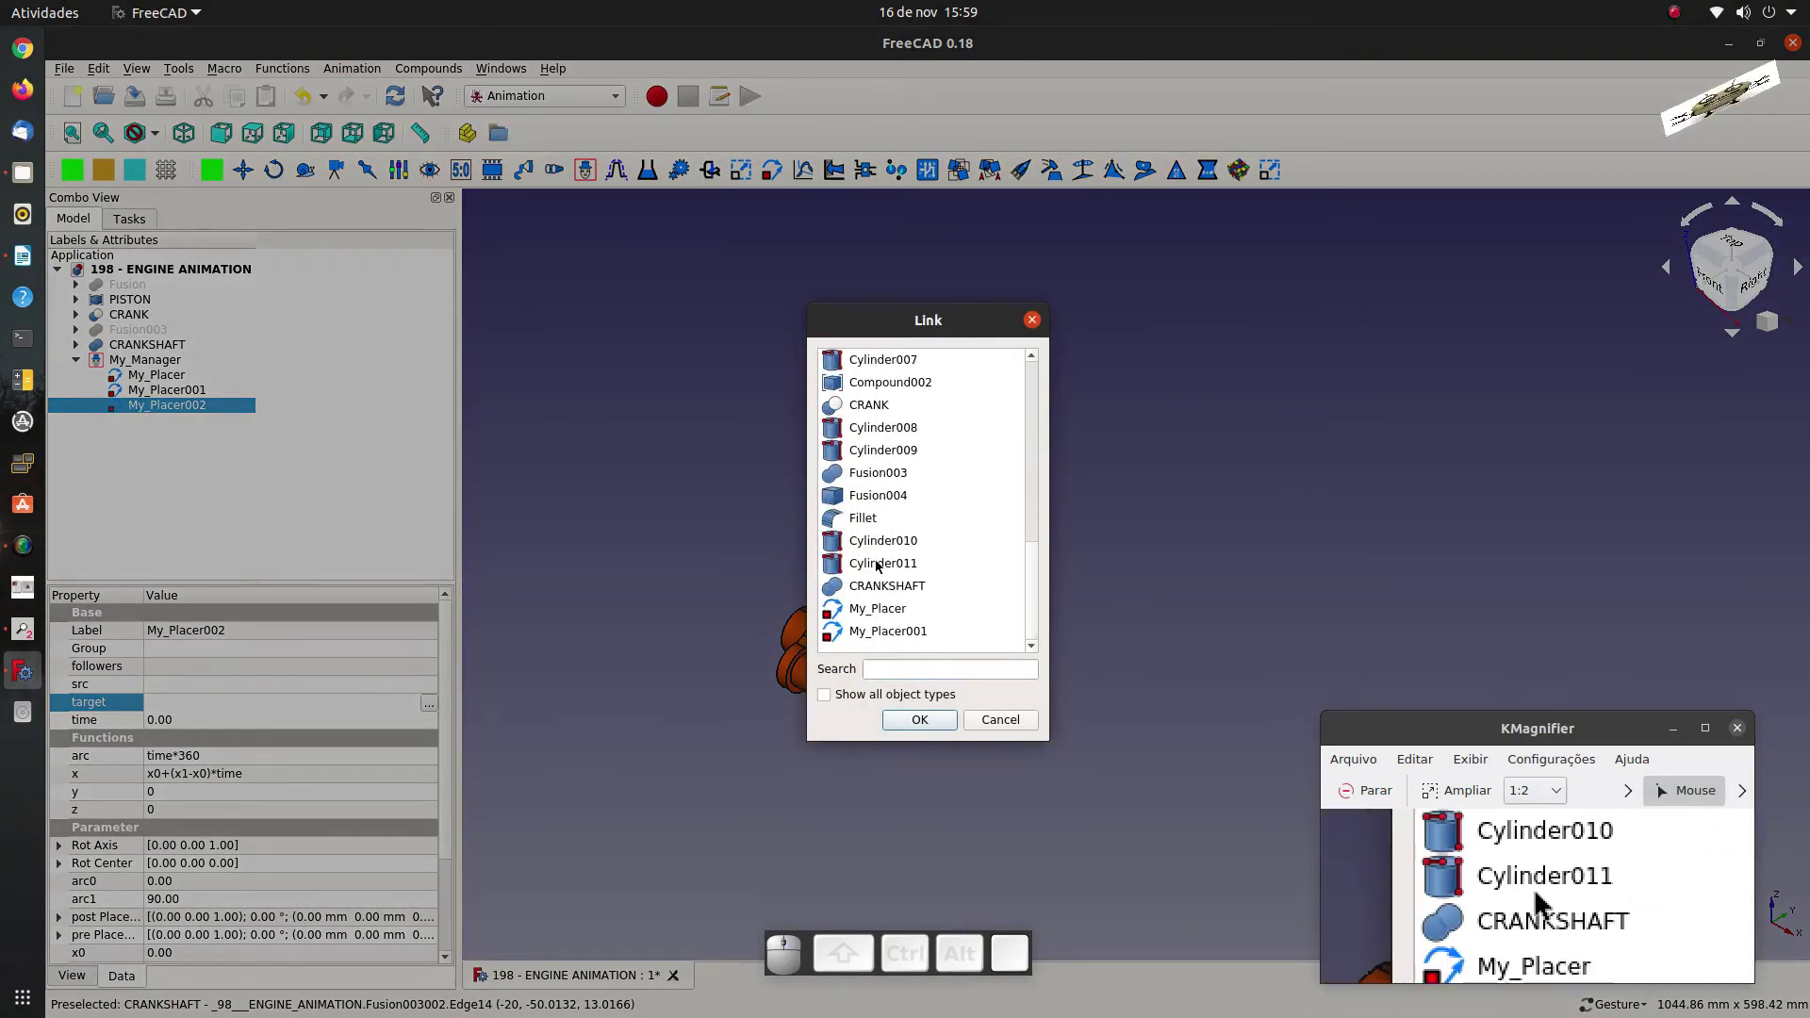
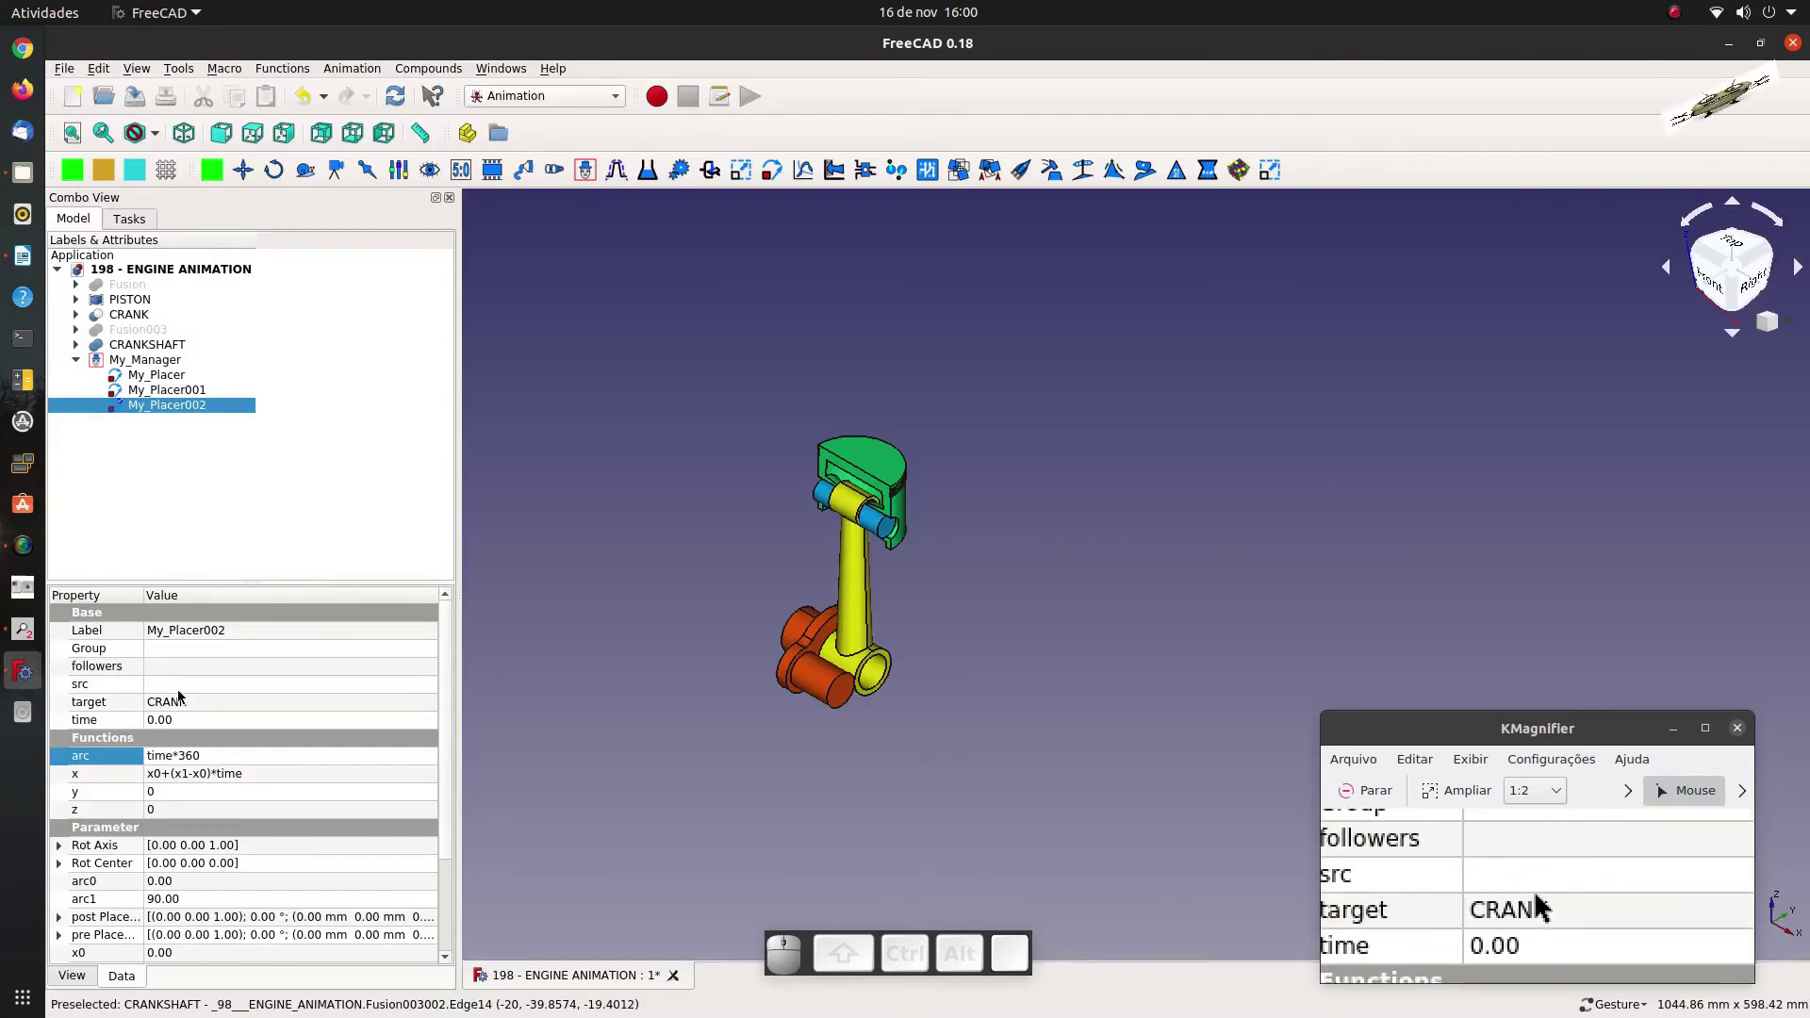
Copy the old arc formula, set arc to -z0 and set x to 0.
{"action": "left_click", "coordinate": [210, 762]}
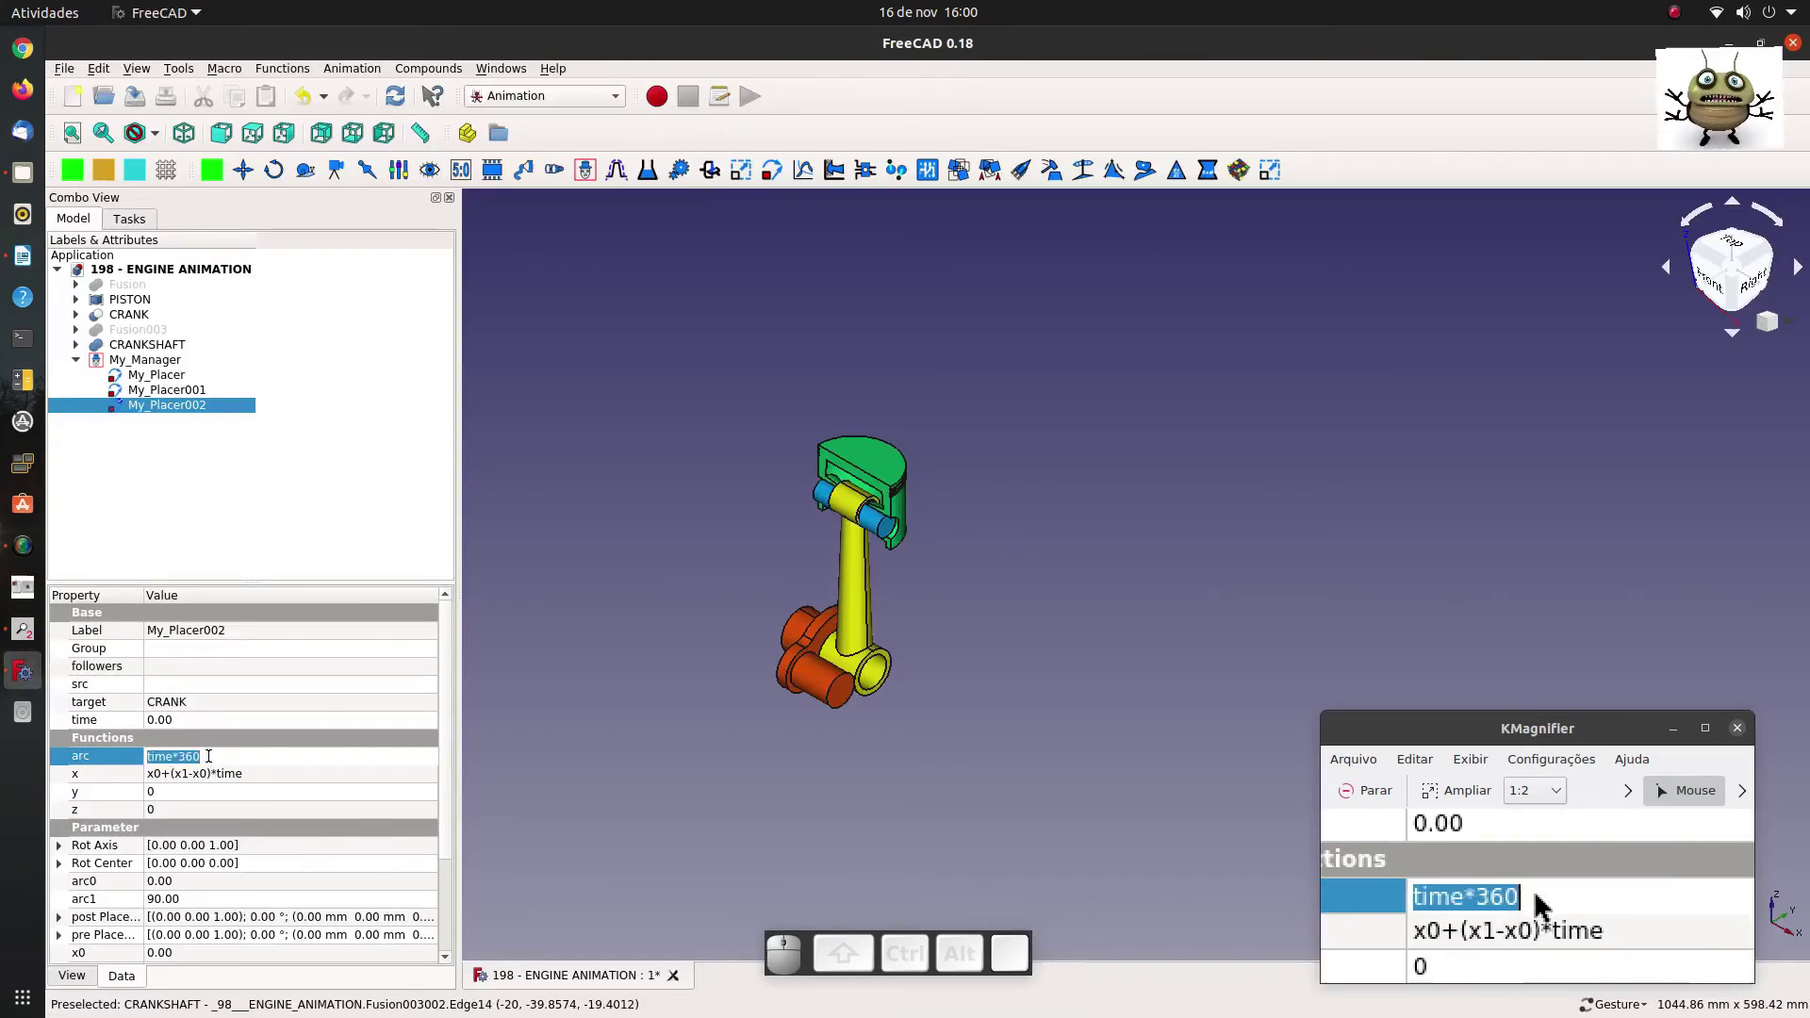
{"action": "middle_click", "coordinate": [219, 762]}
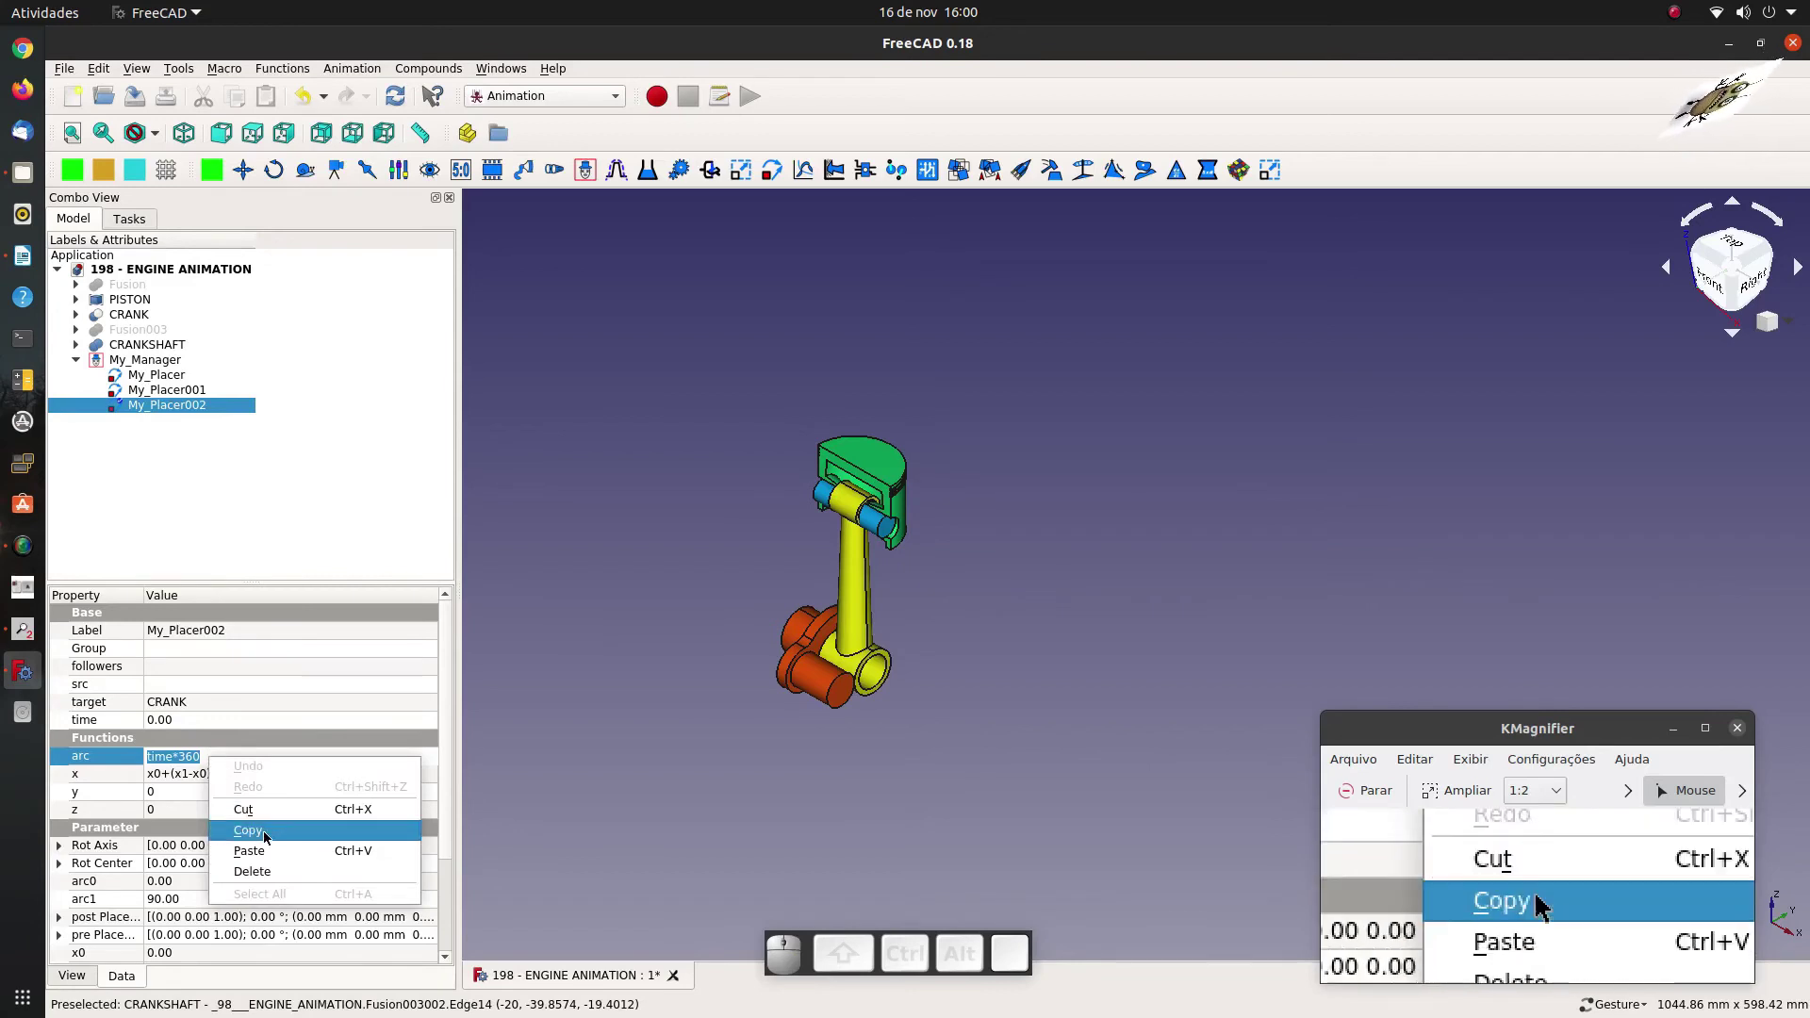
{"action": "left_click", "coordinate": [275, 855]}
{"action": "left_click", "coordinate": [239, 782]}
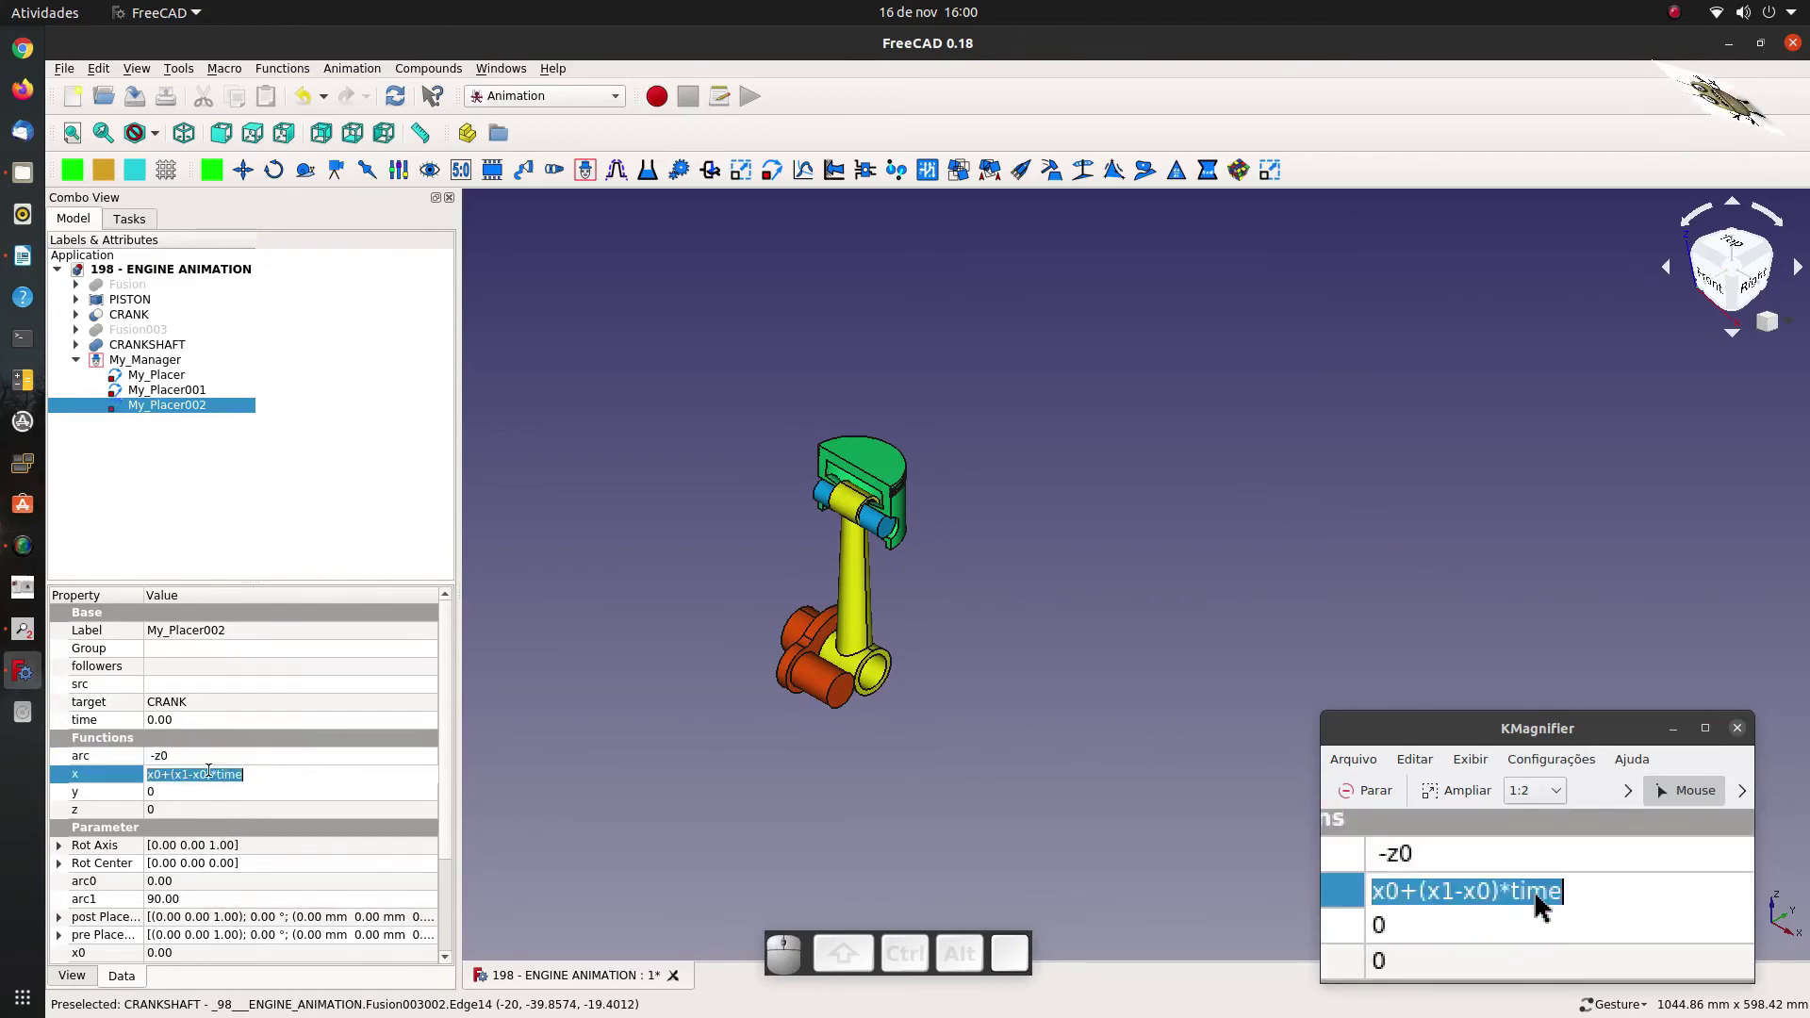
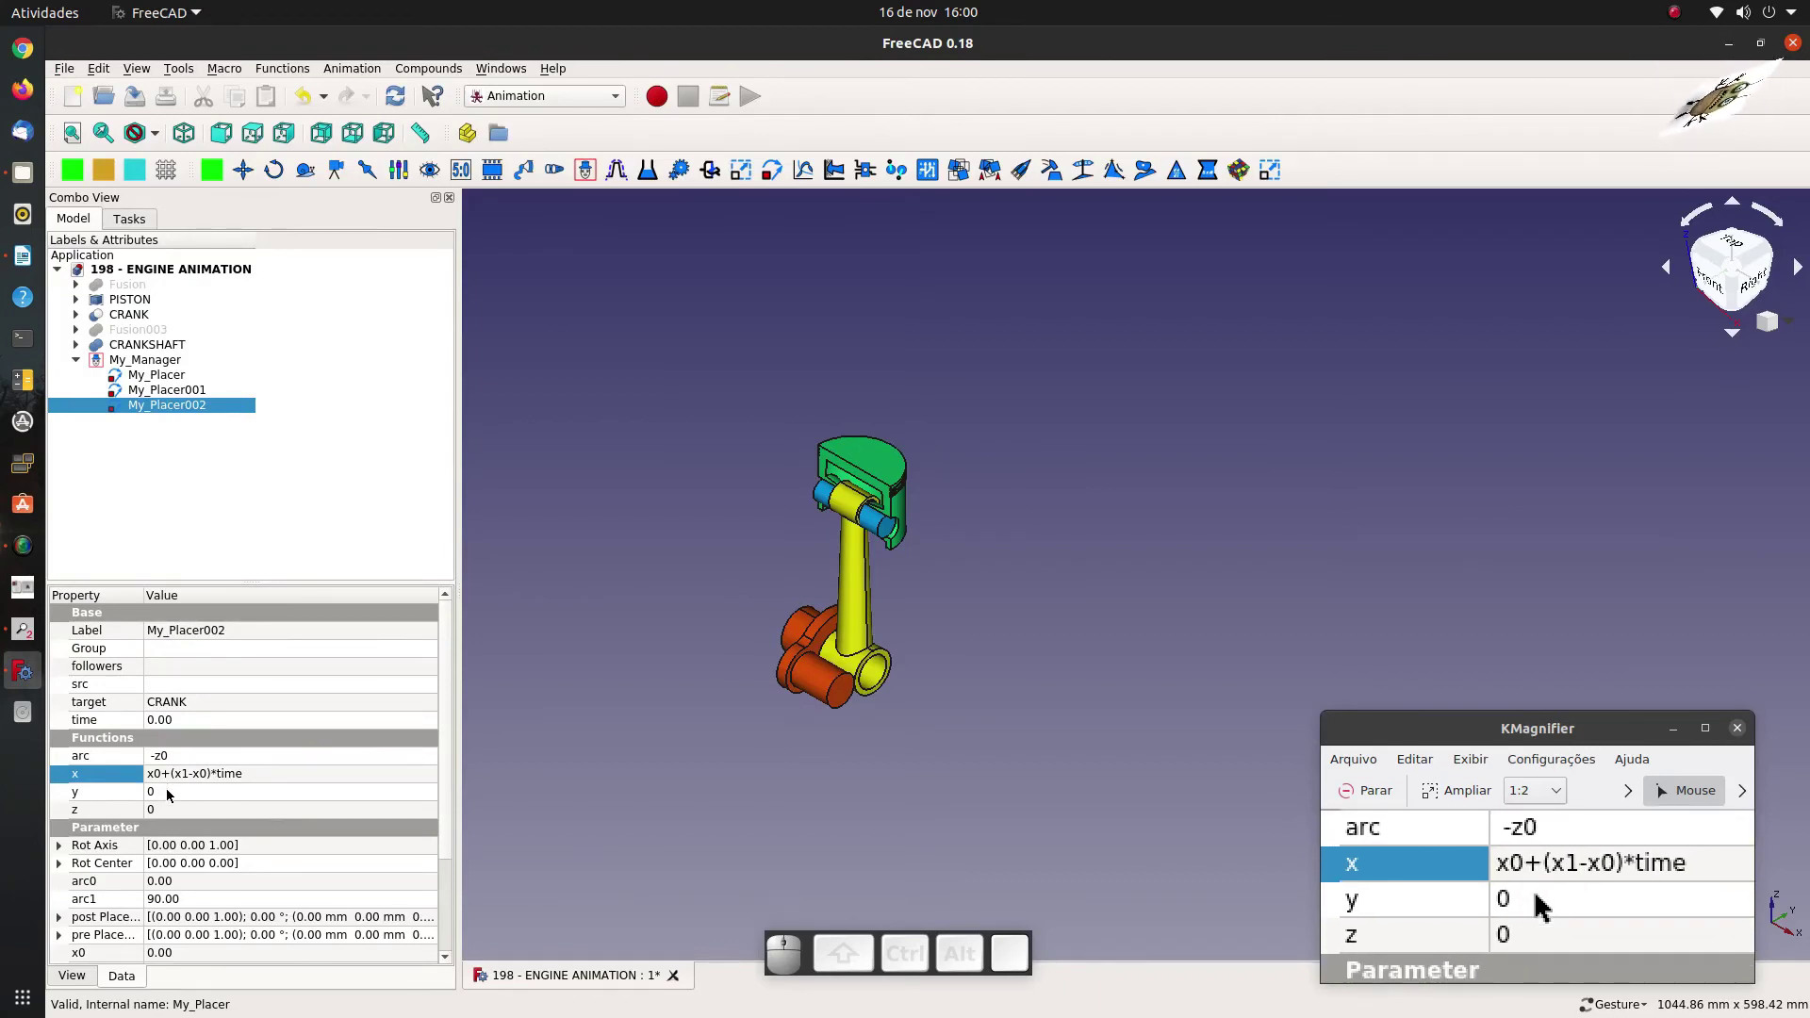
{"action": "left_click", "coordinate": [183, 779]}
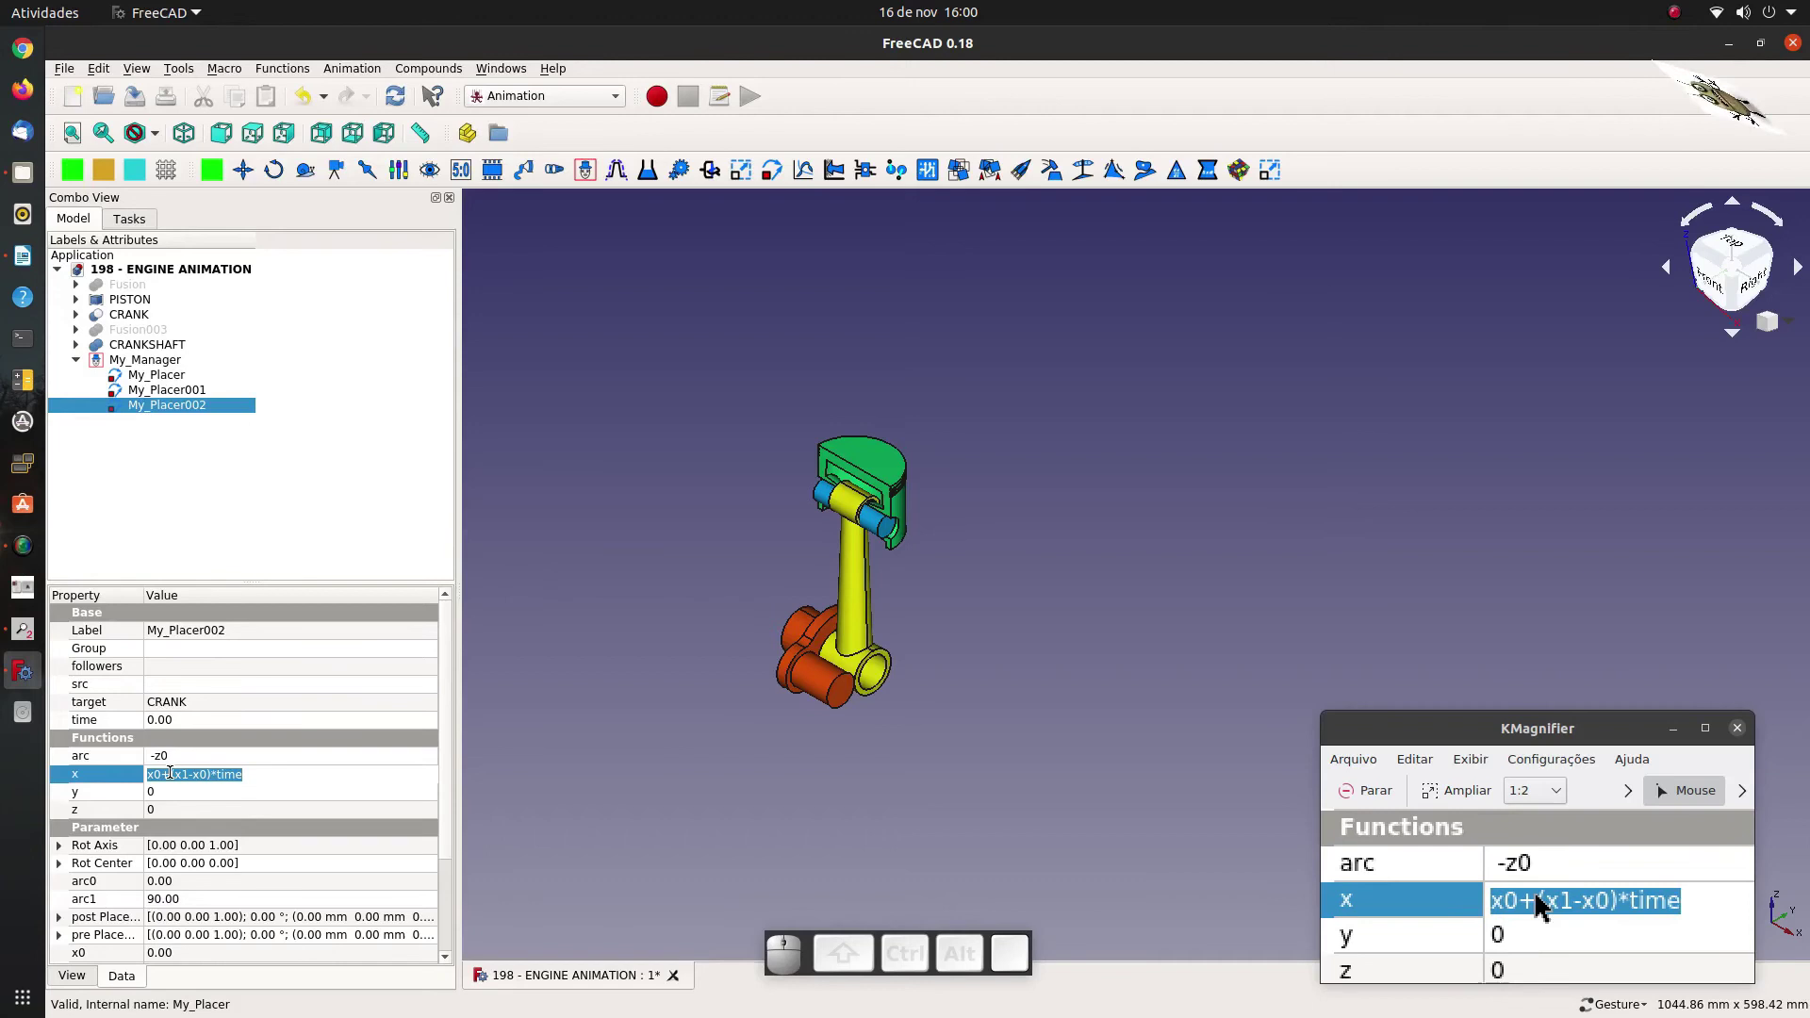
{"action": "key", "text": "0"}
Set y to -35*x0 and z to 35*x1, then expand the Rot Axis components.
{"action": "left_click", "coordinate": [170, 796]}
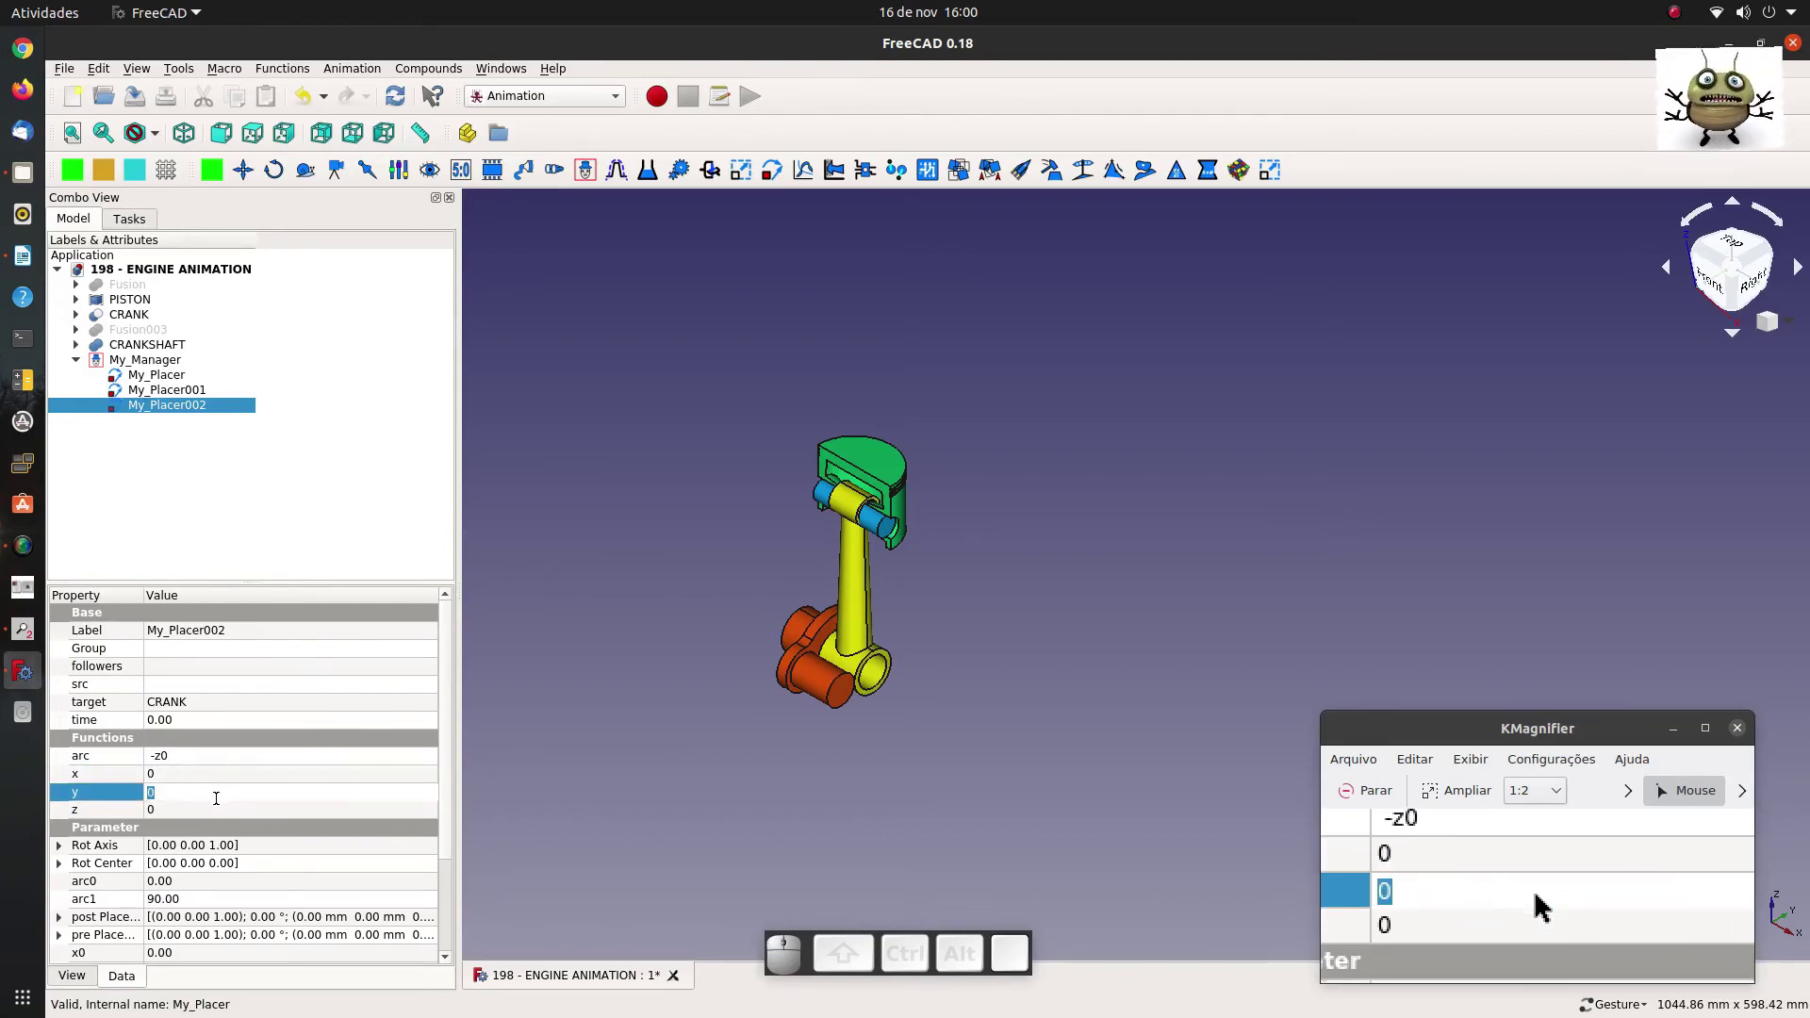
{"action": "right_click", "coordinate": [204, 798]}
{"action": "left_click", "coordinate": [254, 889]}
{"action": "left_click", "coordinate": [175, 820]}
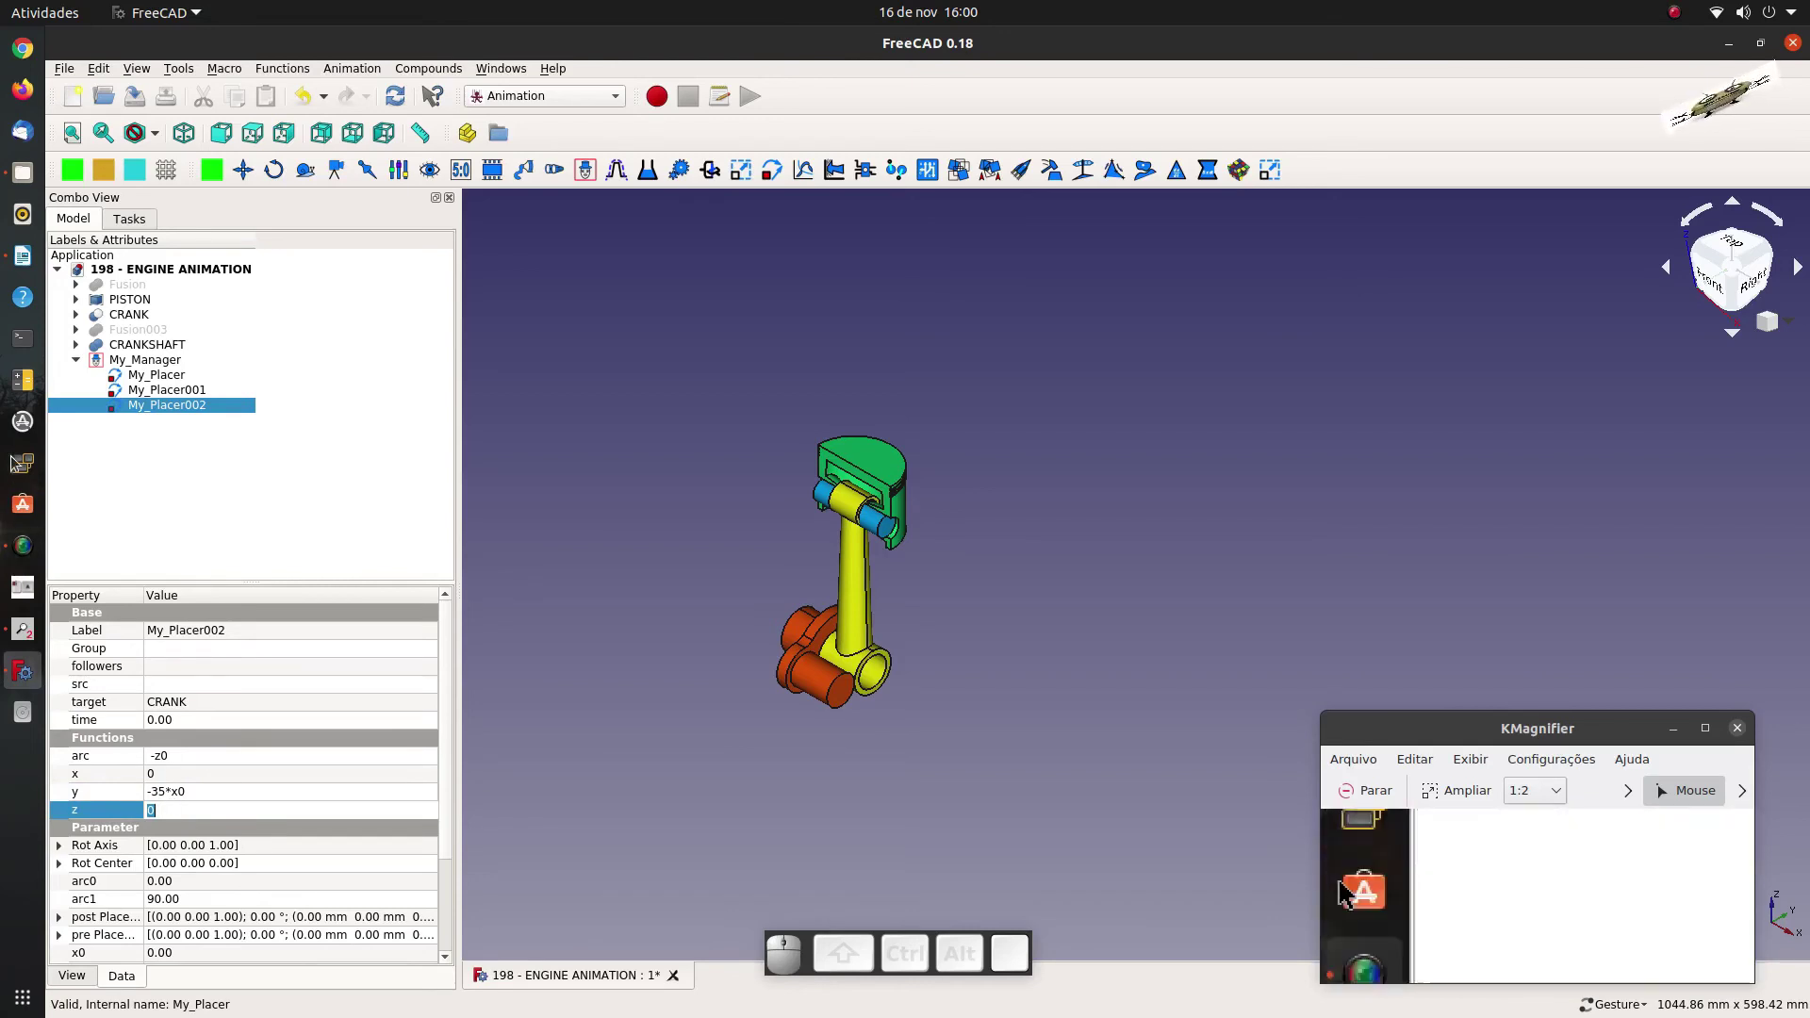
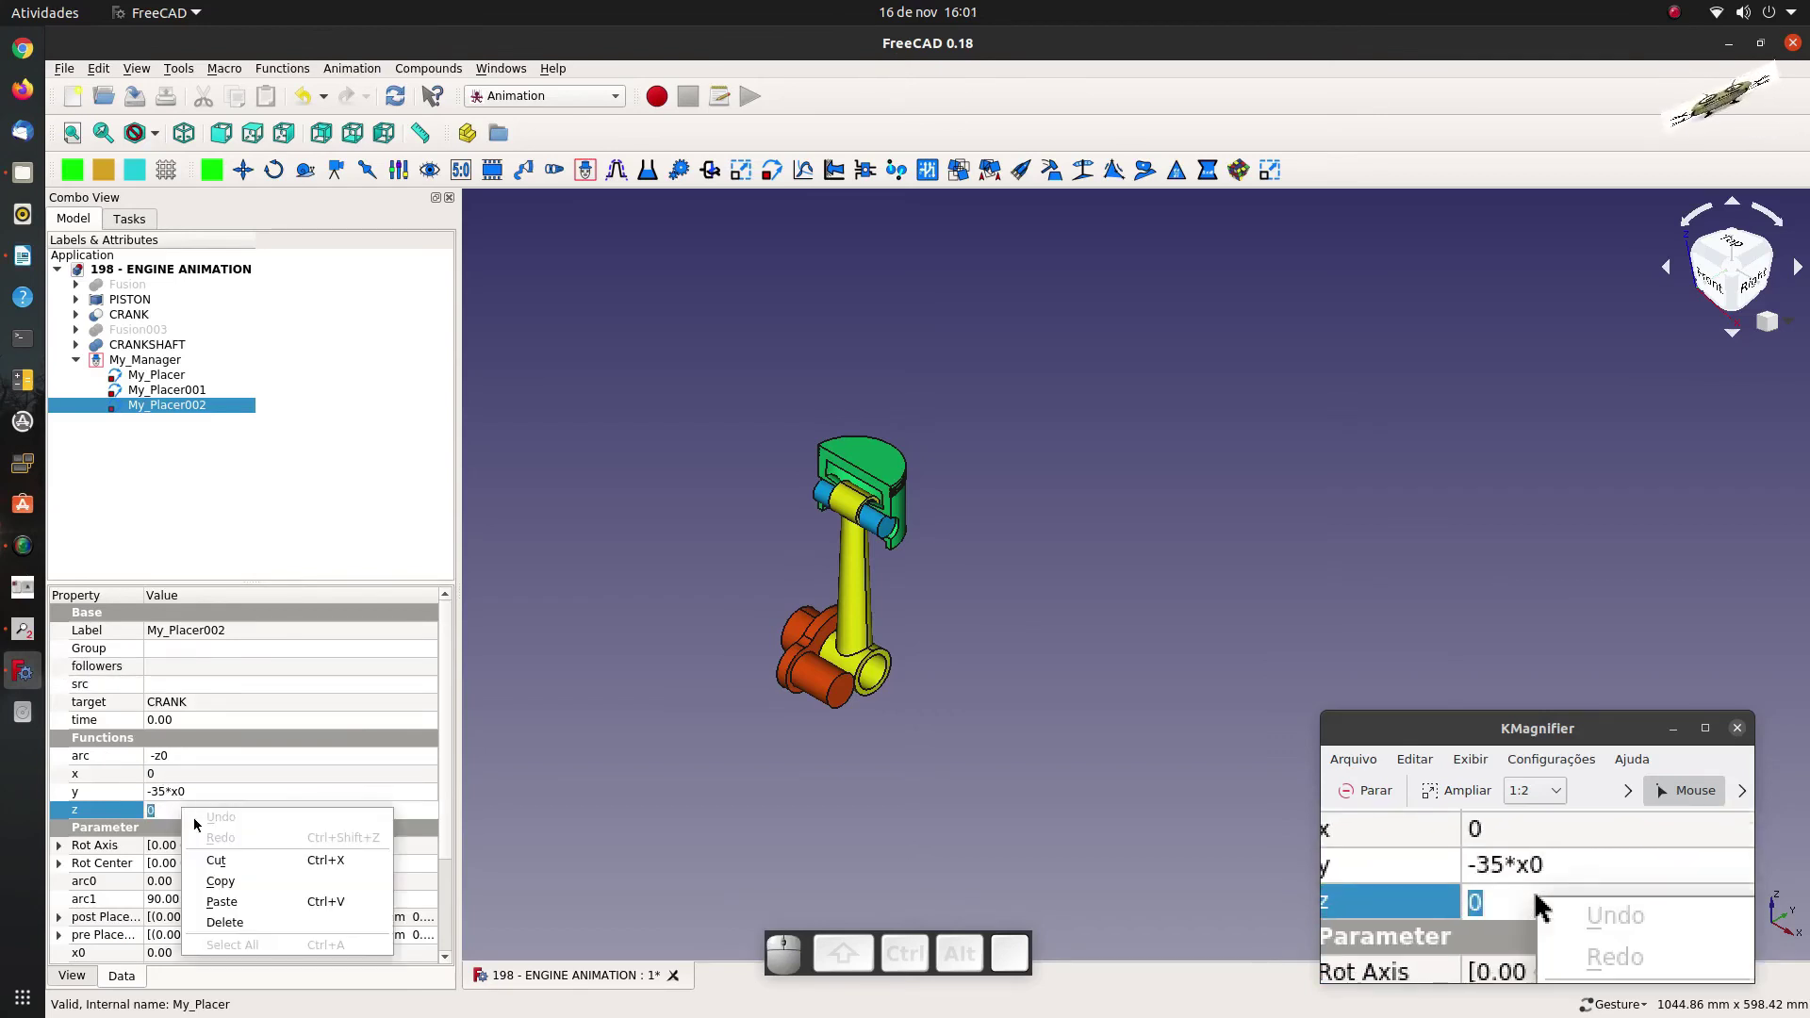
{"action": "left_click", "coordinate": [253, 903]}
{"action": "left_click", "coordinate": [213, 792]}
{"action": "scroll", "scroll_direction": "down", "scroll_amount": 3}
{"action": "left_click", "coordinate": [57, 745]}
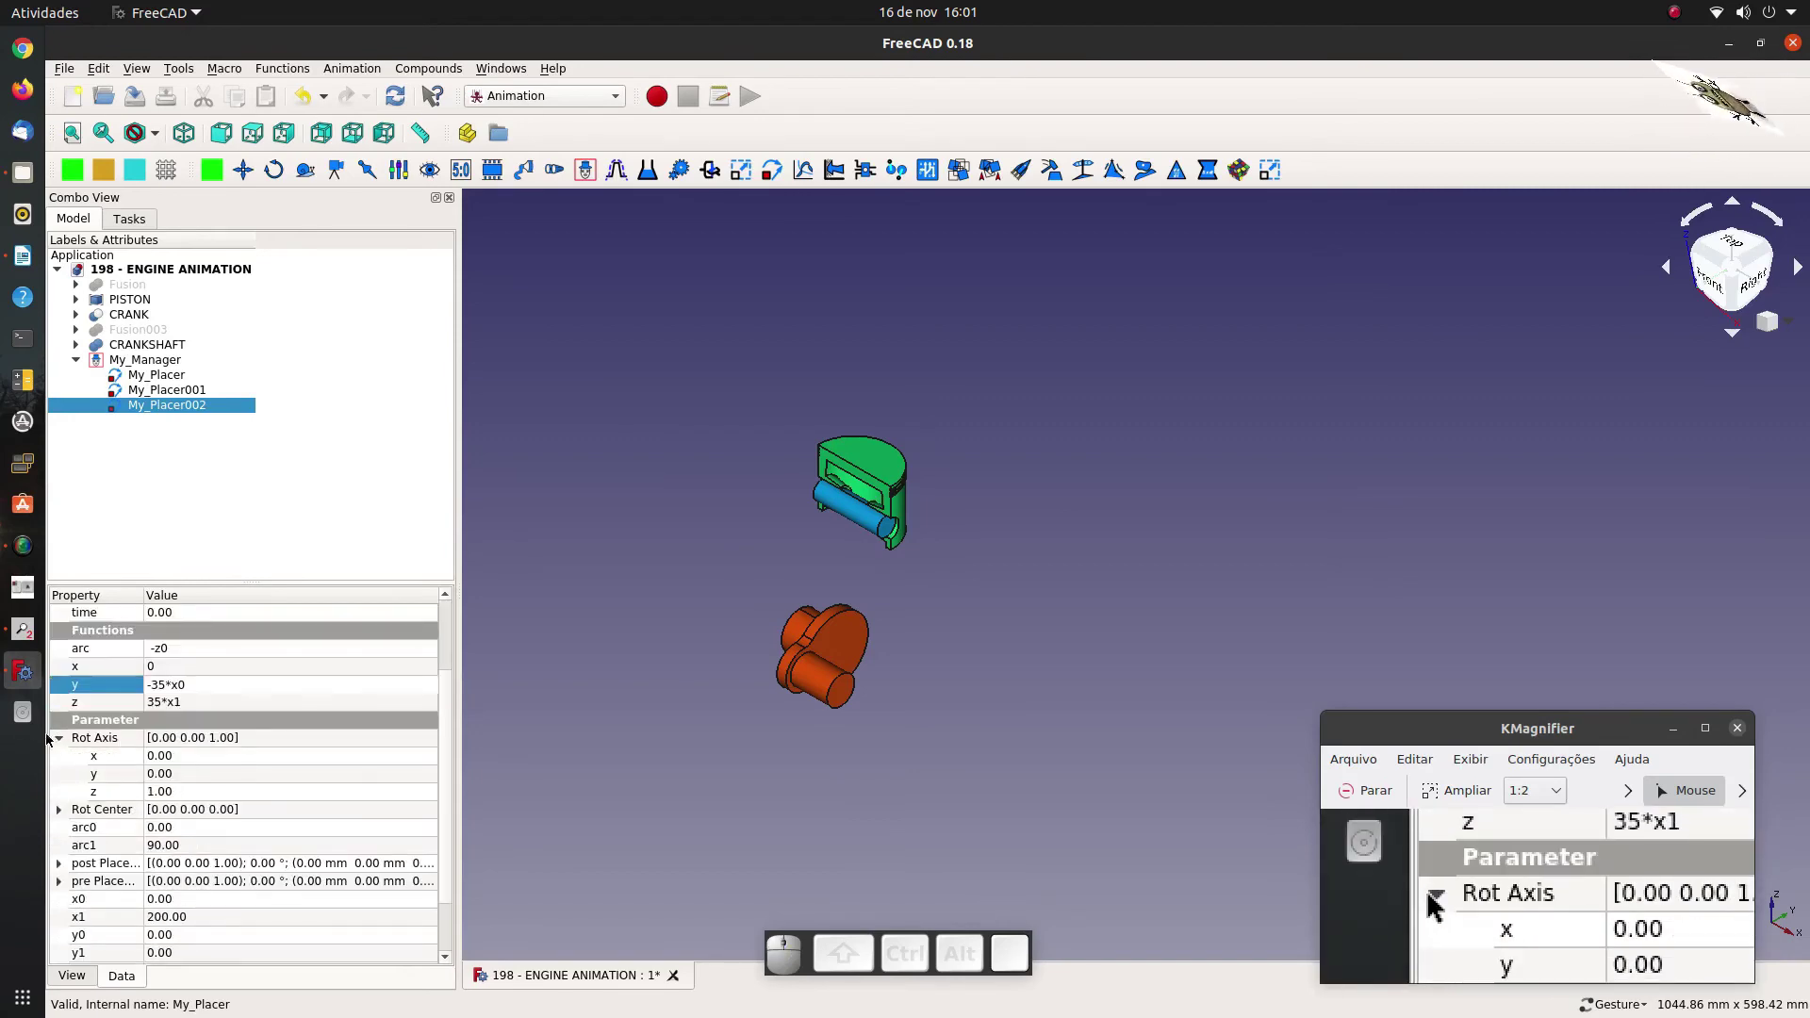
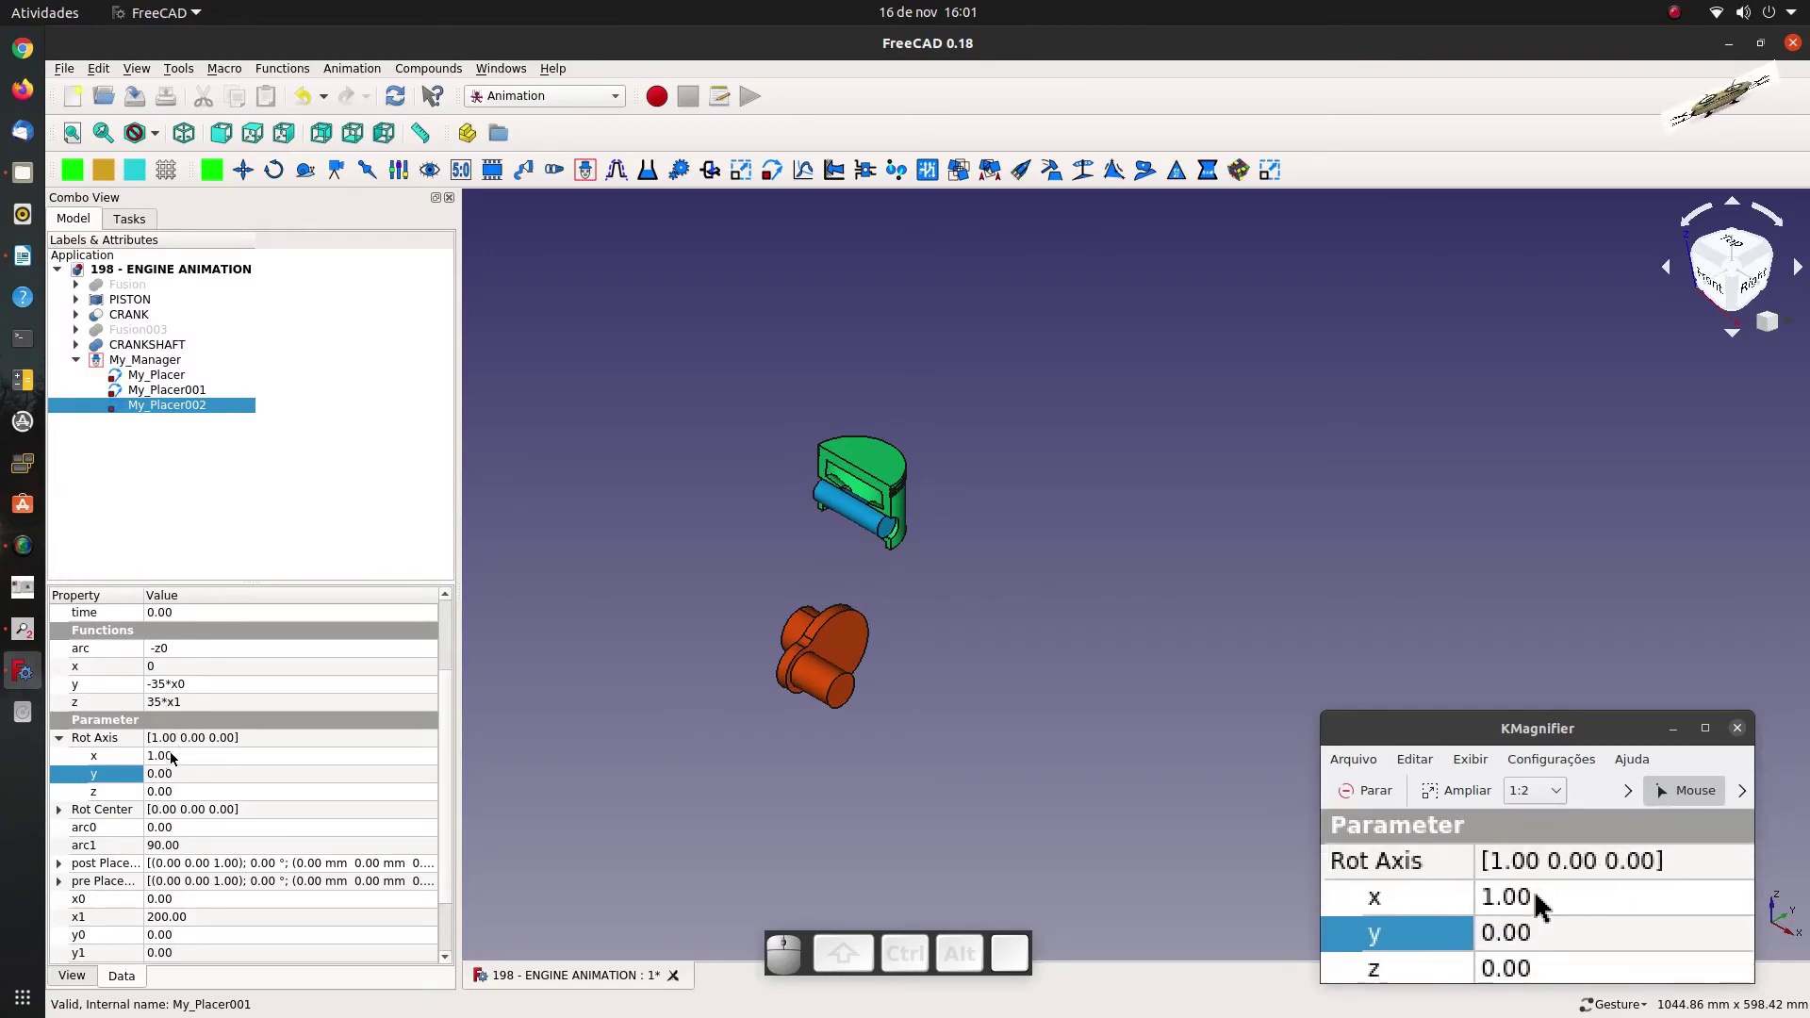
Bind x0 to cos(time*360) by pasting the cosine formula, then move on to x1.
{"action": "left_click", "coordinate": [185, 907]}
{"action": "left_click", "coordinate": [420, 903]}
{"action": "right_click", "coordinate": [225, 906]}
{"action": "left_click", "coordinate": [271, 858]}
{"action": "left_click", "coordinate": [258, 929]}
{"action": "left_click", "coordinate": [204, 924]}
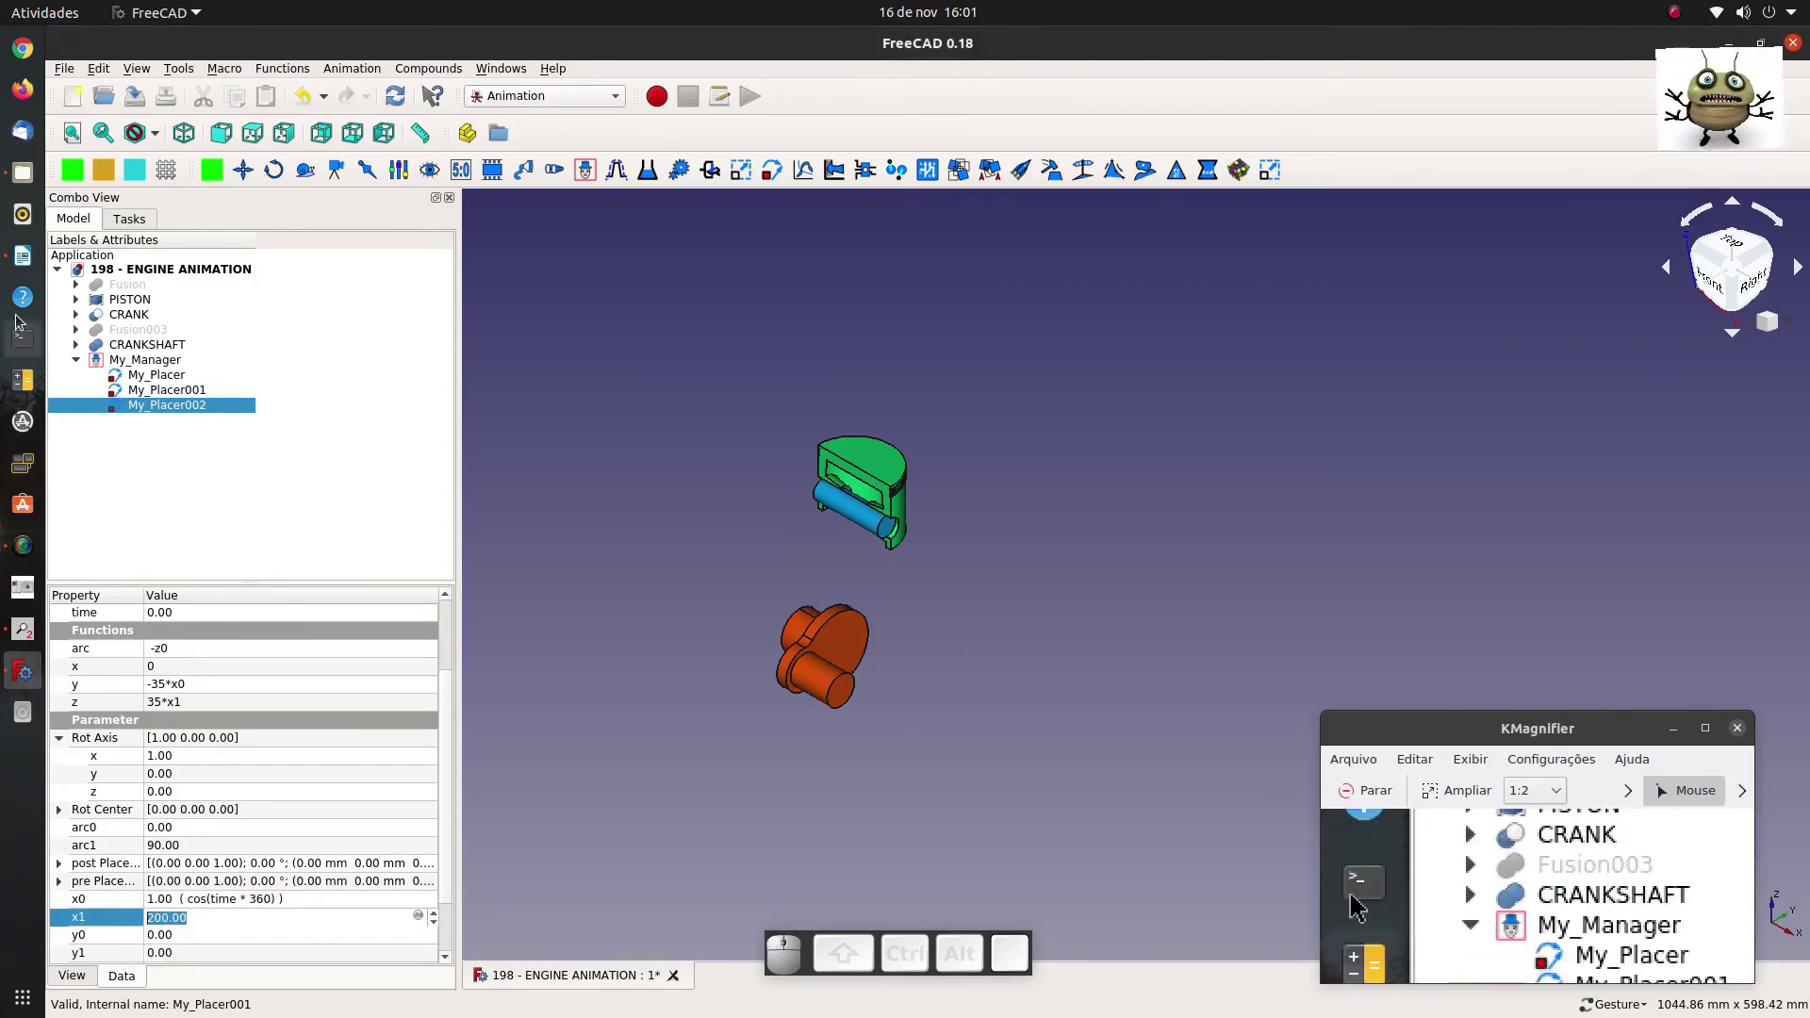
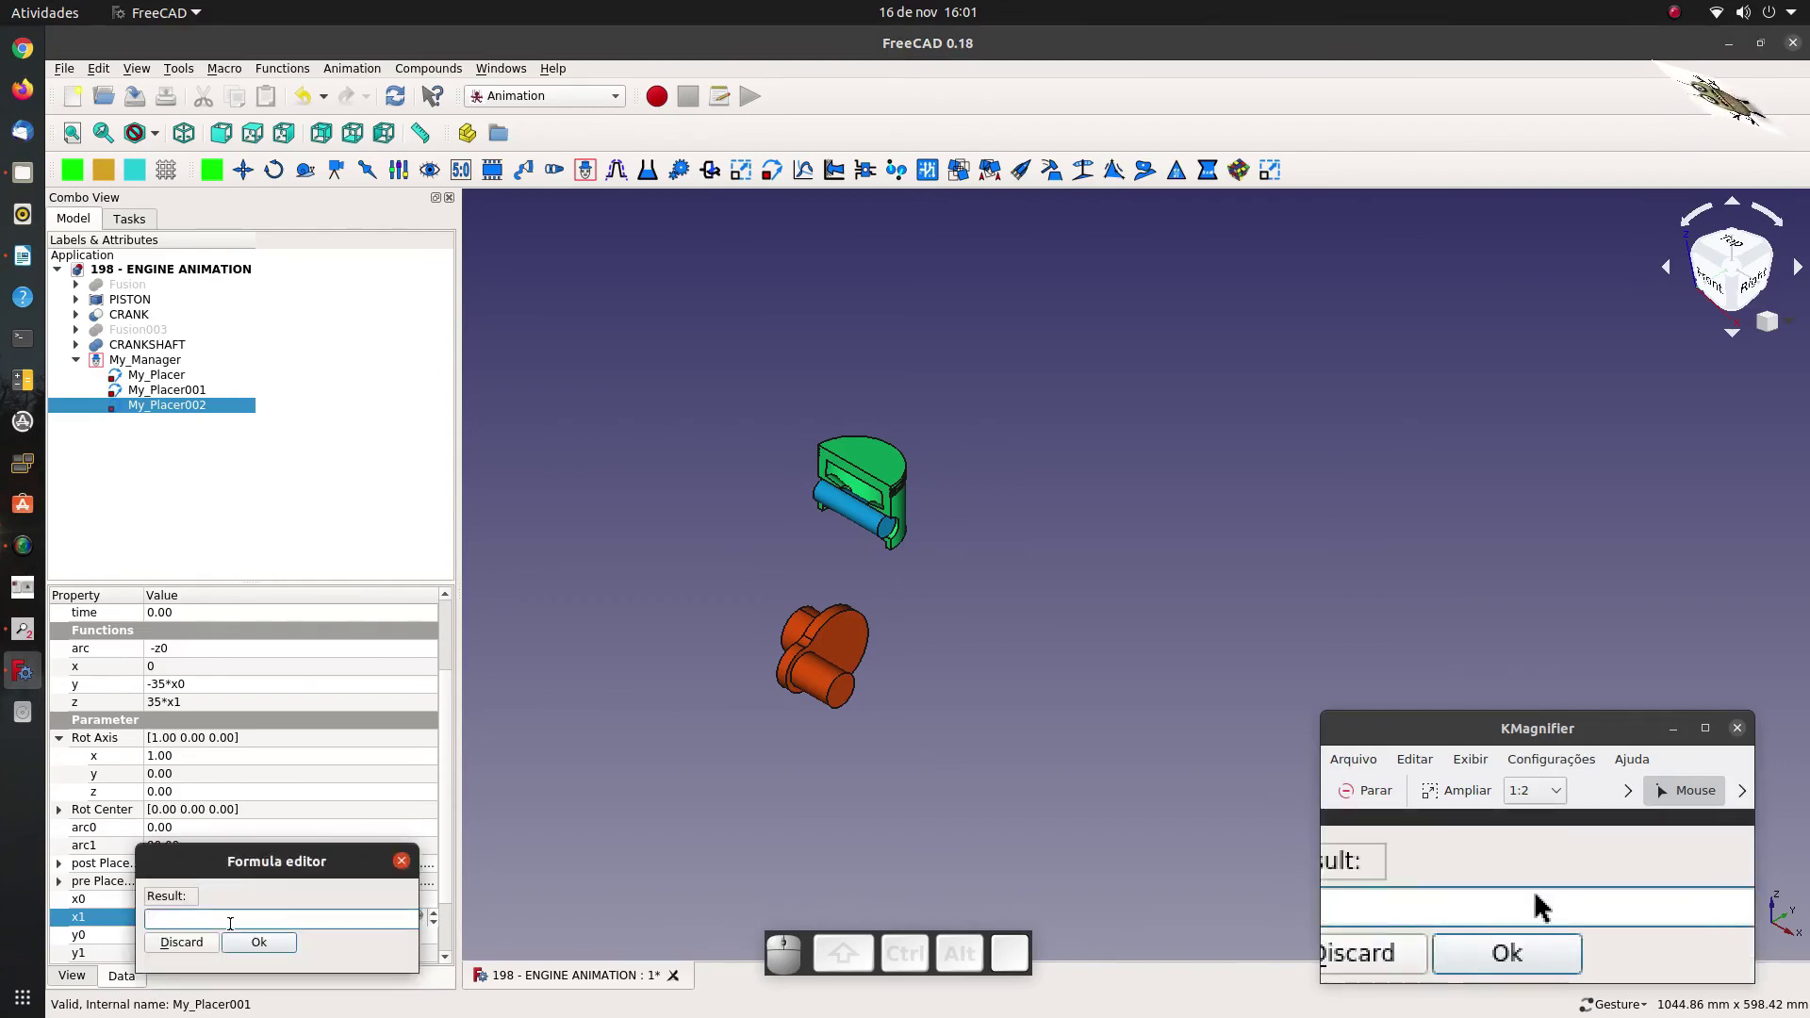
Bind x1 to sin(time*360) and select y0 for editing.
{"action": "middle_click", "coordinate": [230, 929]}
{"action": "left_click", "coordinate": [270, 882]}
{"action": "left_click", "coordinate": [256, 946]}
{"action": "left_click", "coordinate": [214, 934]}
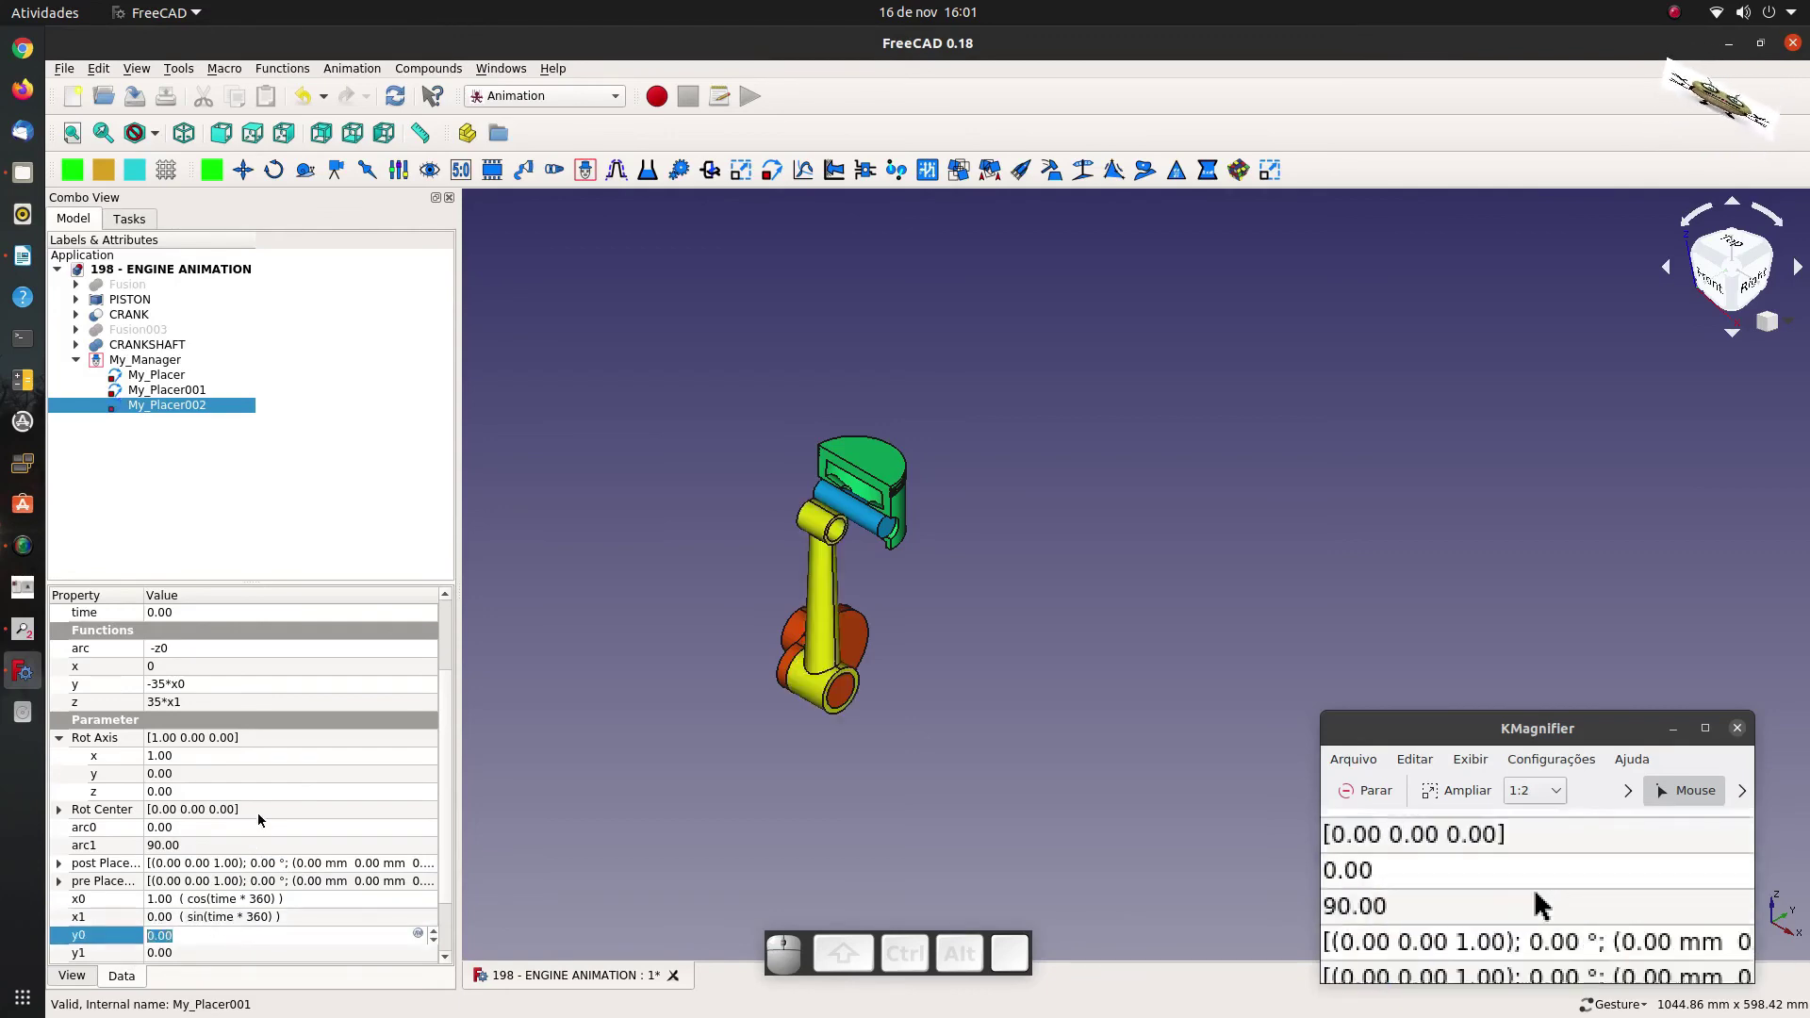
{"action": "scroll", "scroll_direction": "down", "scroll_amount": 3}
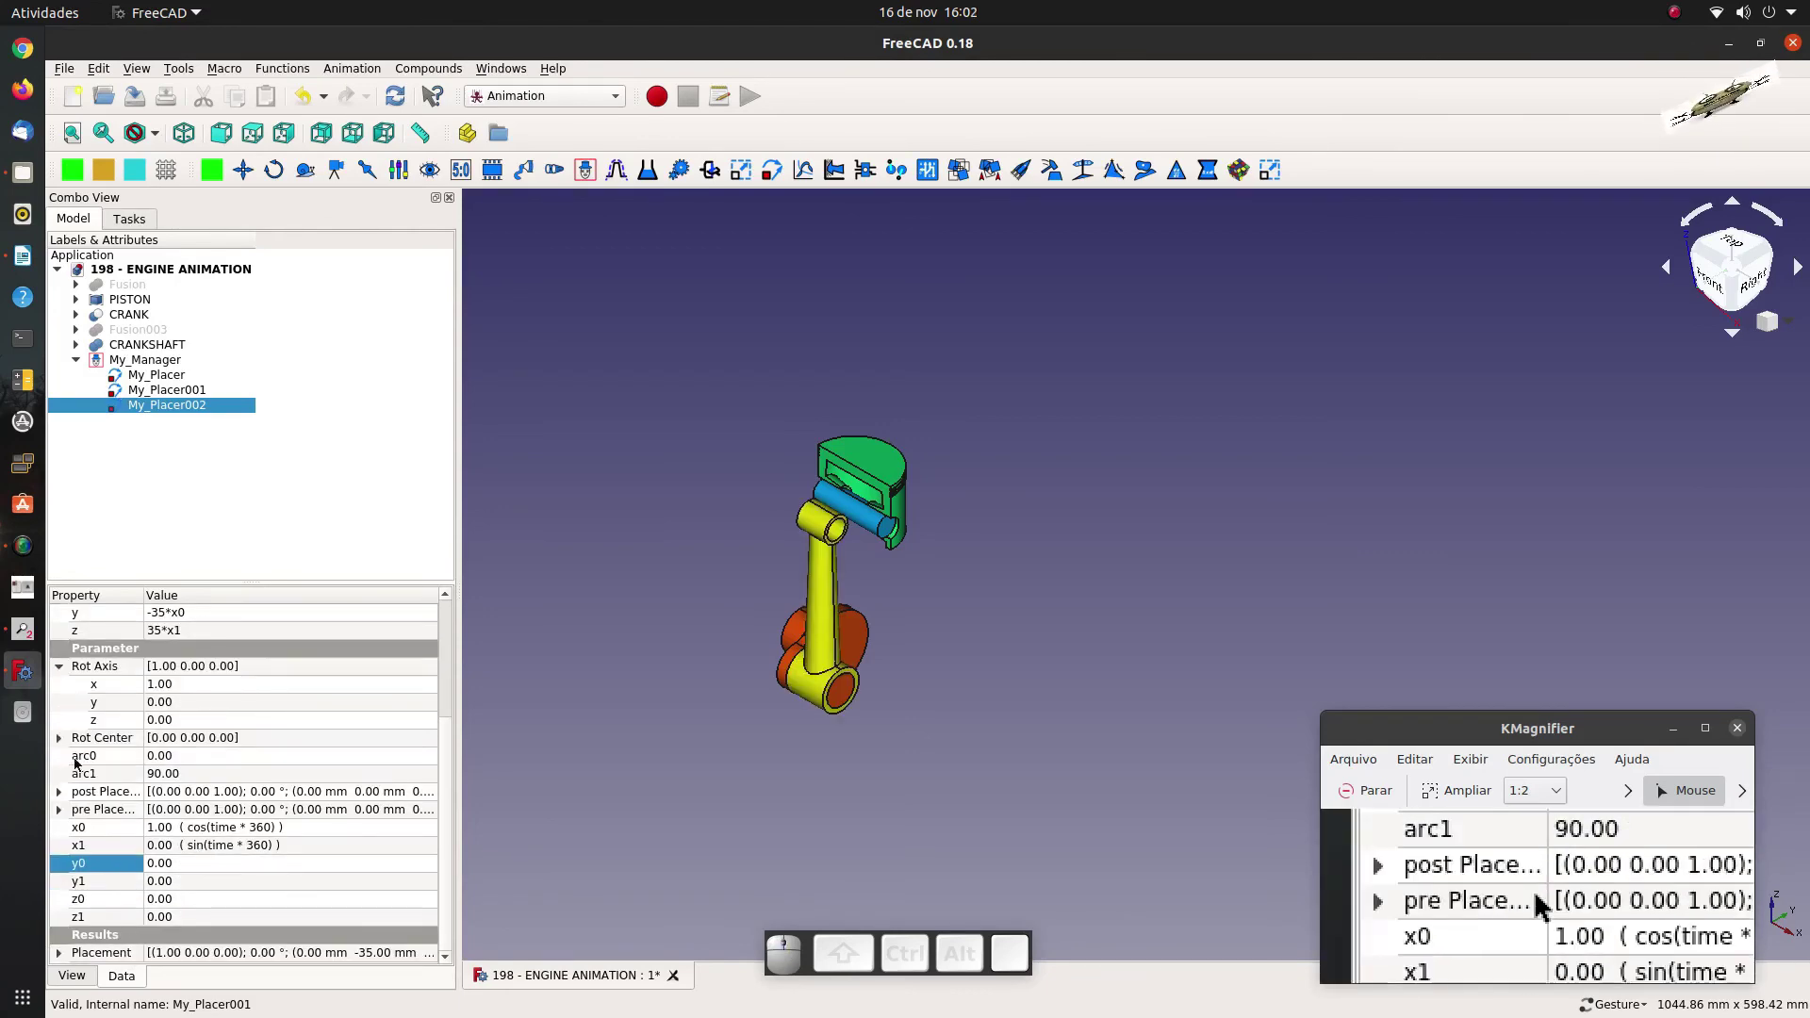
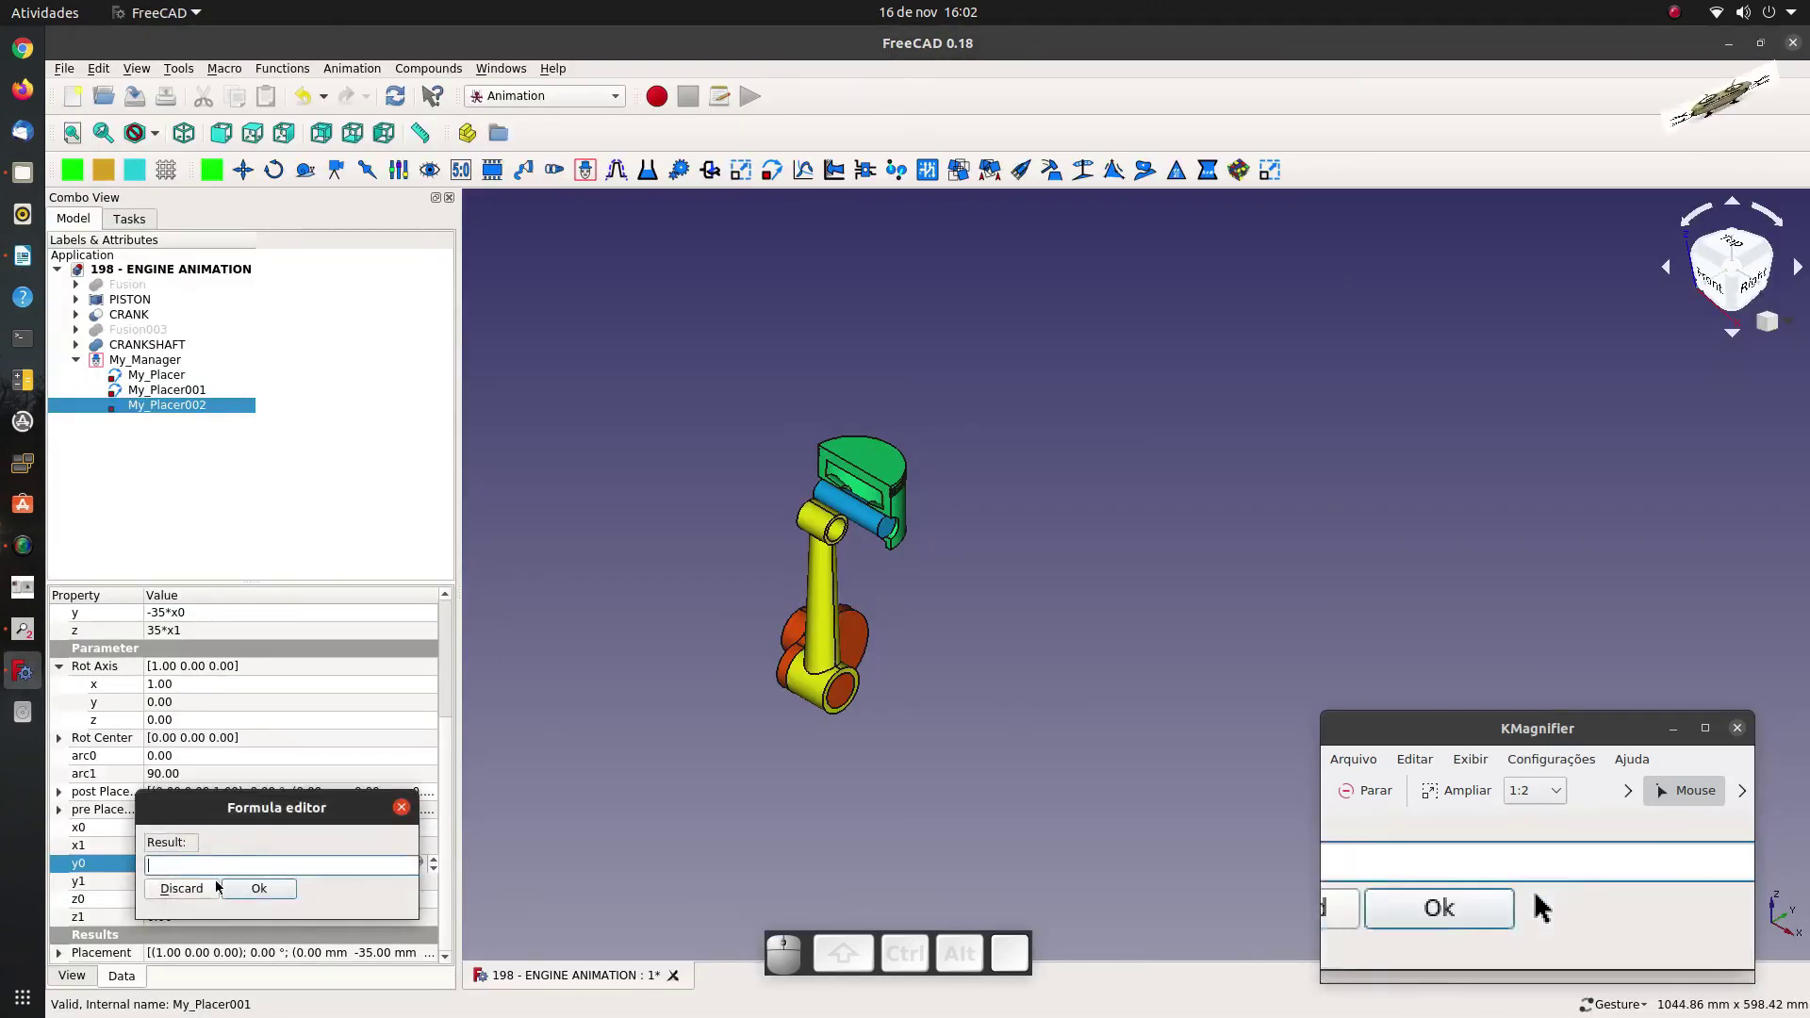
Bind y0 to x0*35/150, give y1 the series expression and start the z0 formula.
{"action": "right_click", "coordinate": [199, 875]}
{"action": "left_click", "coordinate": [240, 819]}
{"action": "left_click", "coordinate": [251, 899]}
{"action": "left_click", "coordinate": [176, 887]}
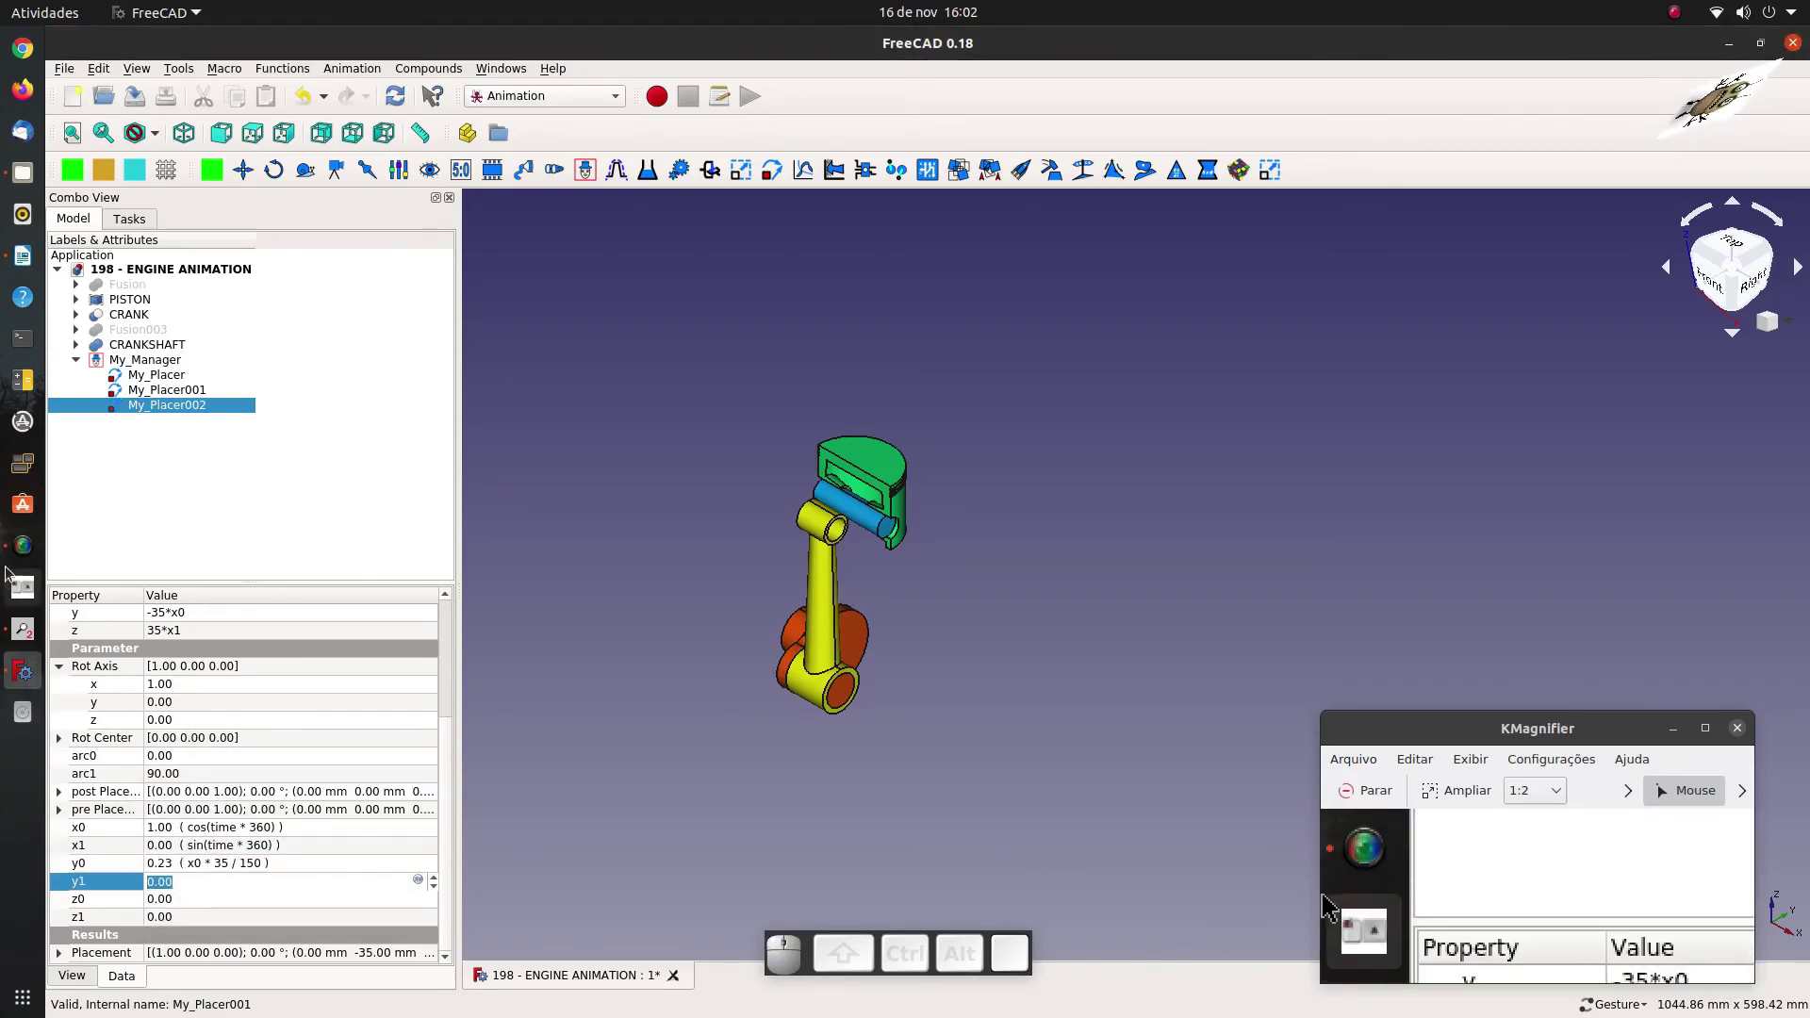
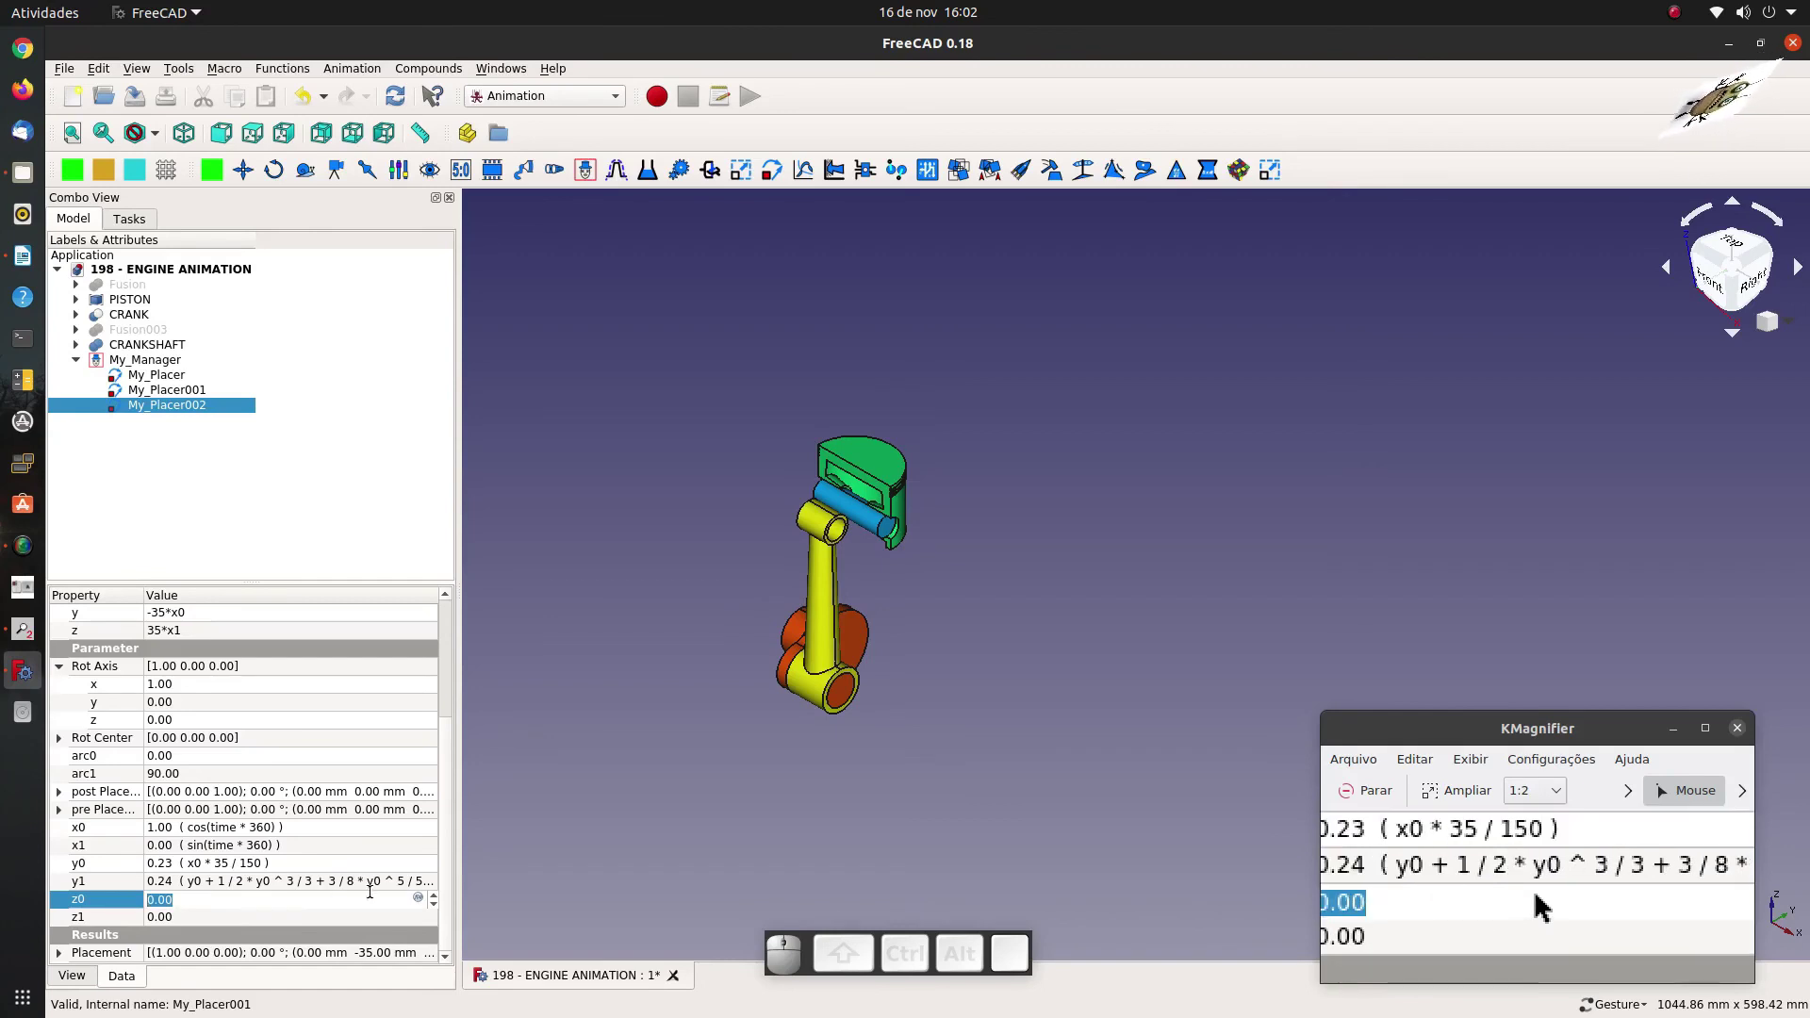
{"action": "left_click", "coordinate": [426, 902]}
{"action": "right_click", "coordinate": [166, 905]}
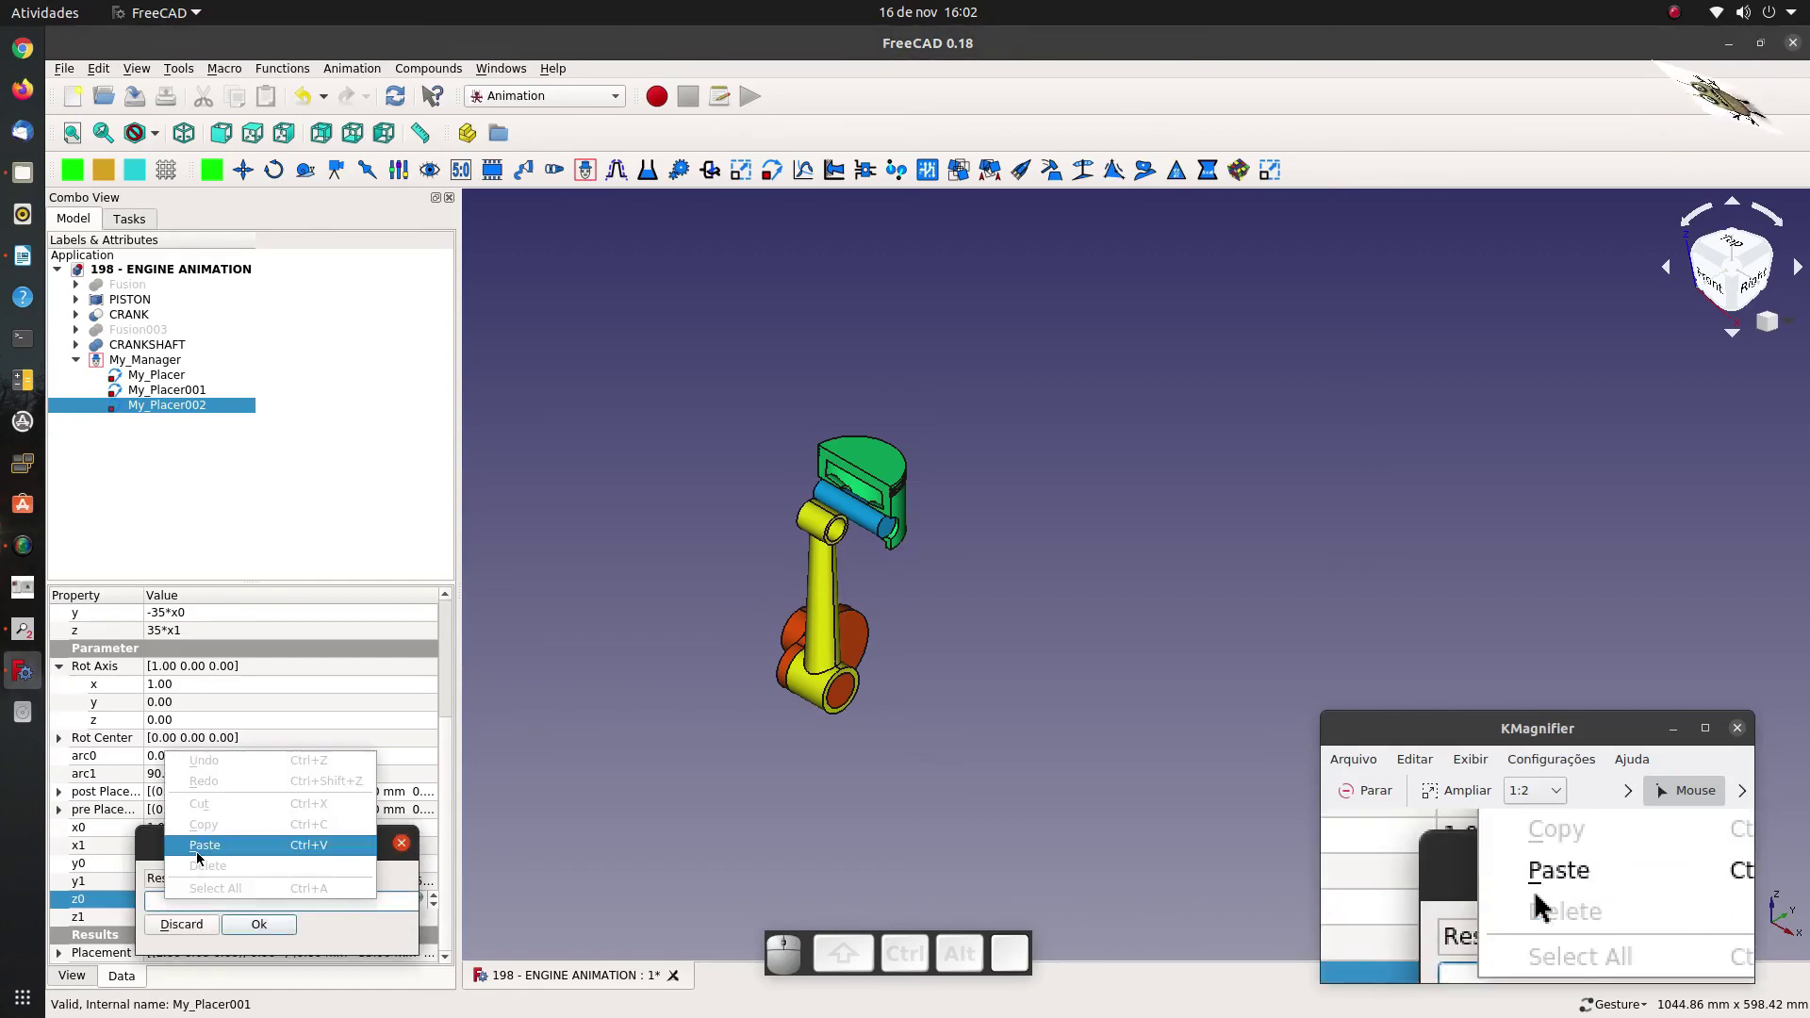
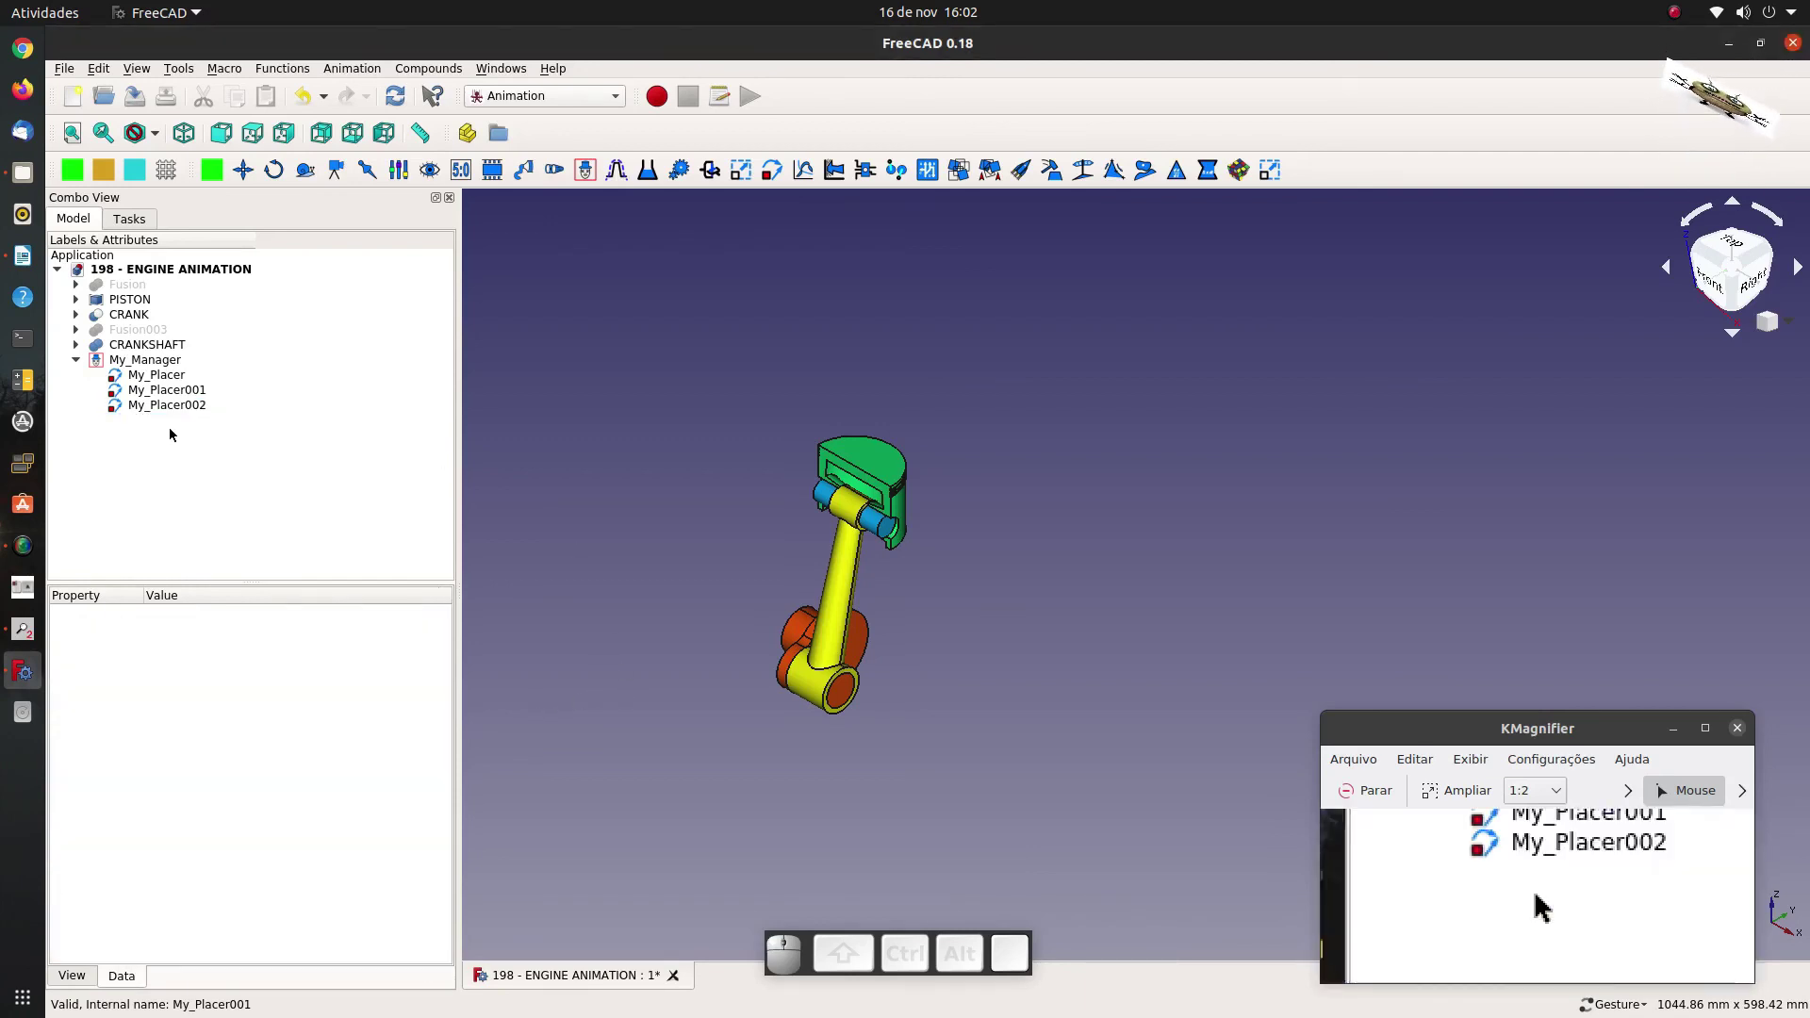
Bring up My_Manager's playback controls and turn the dial to rotate the crankshaft.
{"action": "left_click", "coordinate": [182, 442]}
{"action": "left_click", "coordinate": [141, 365]}
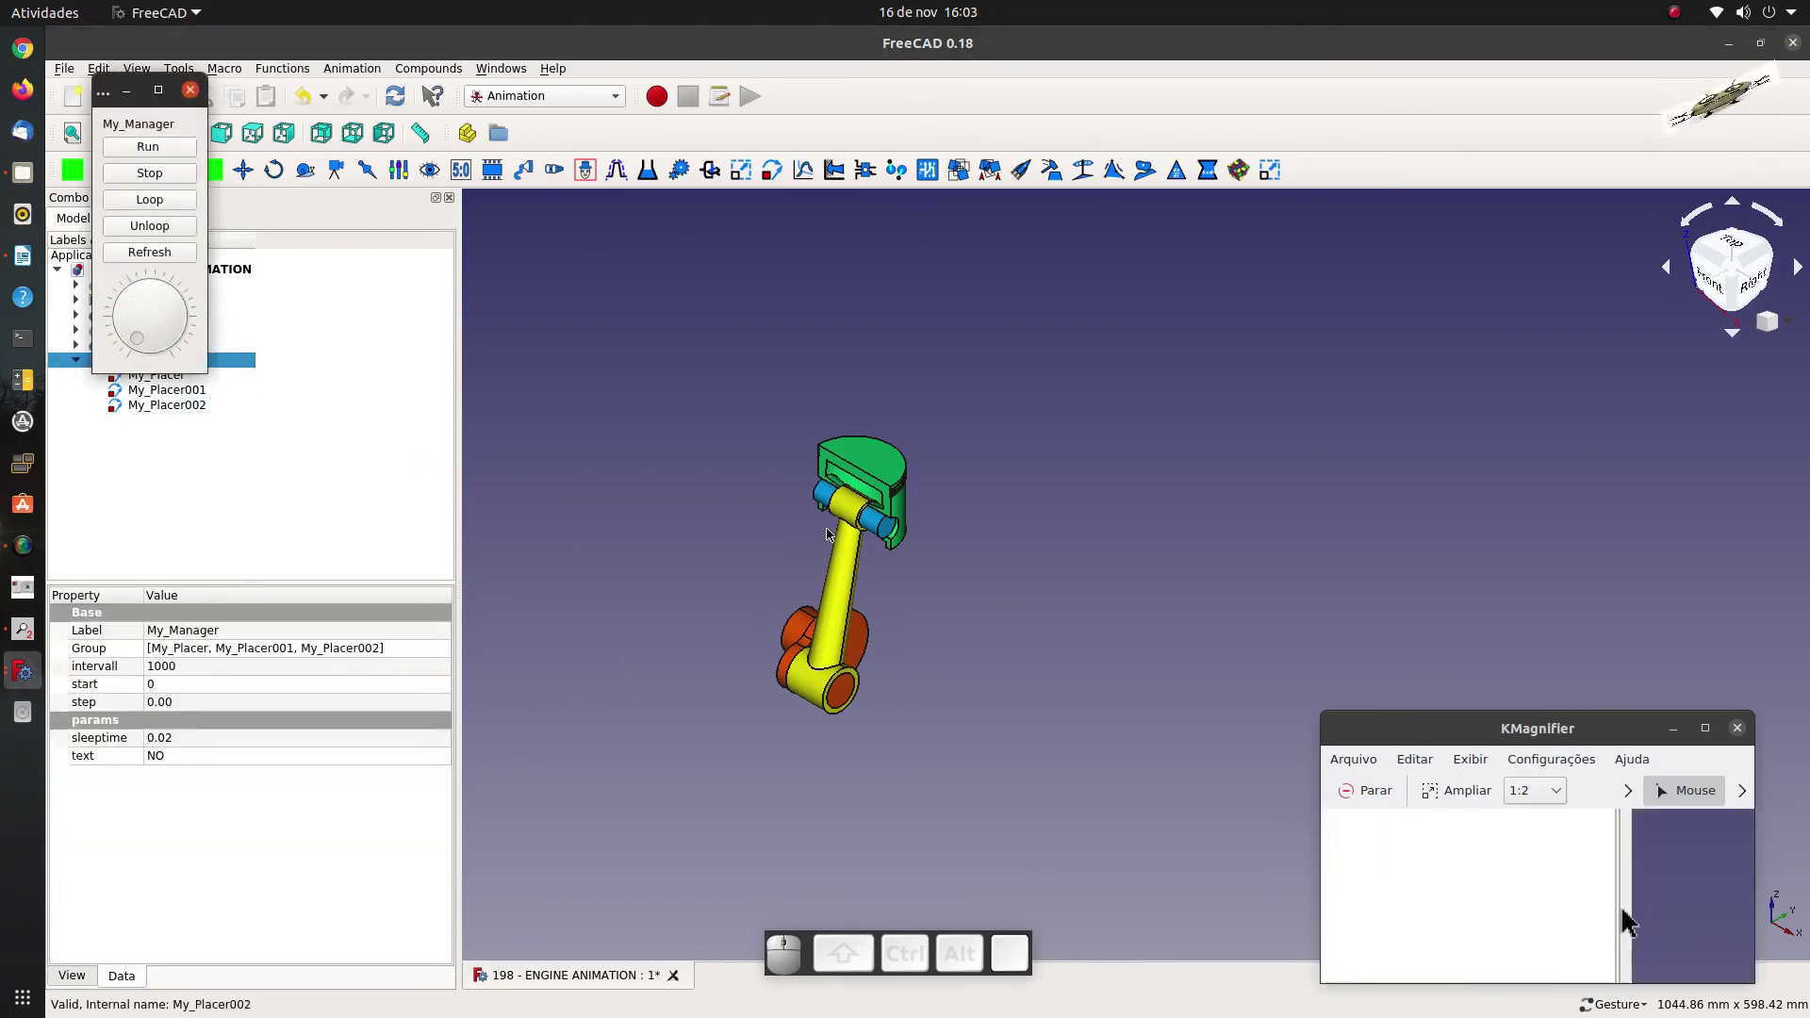
{"action": "left_click_drag", "start_coordinate": [1062, 707], "coordinate": [233, 481]}
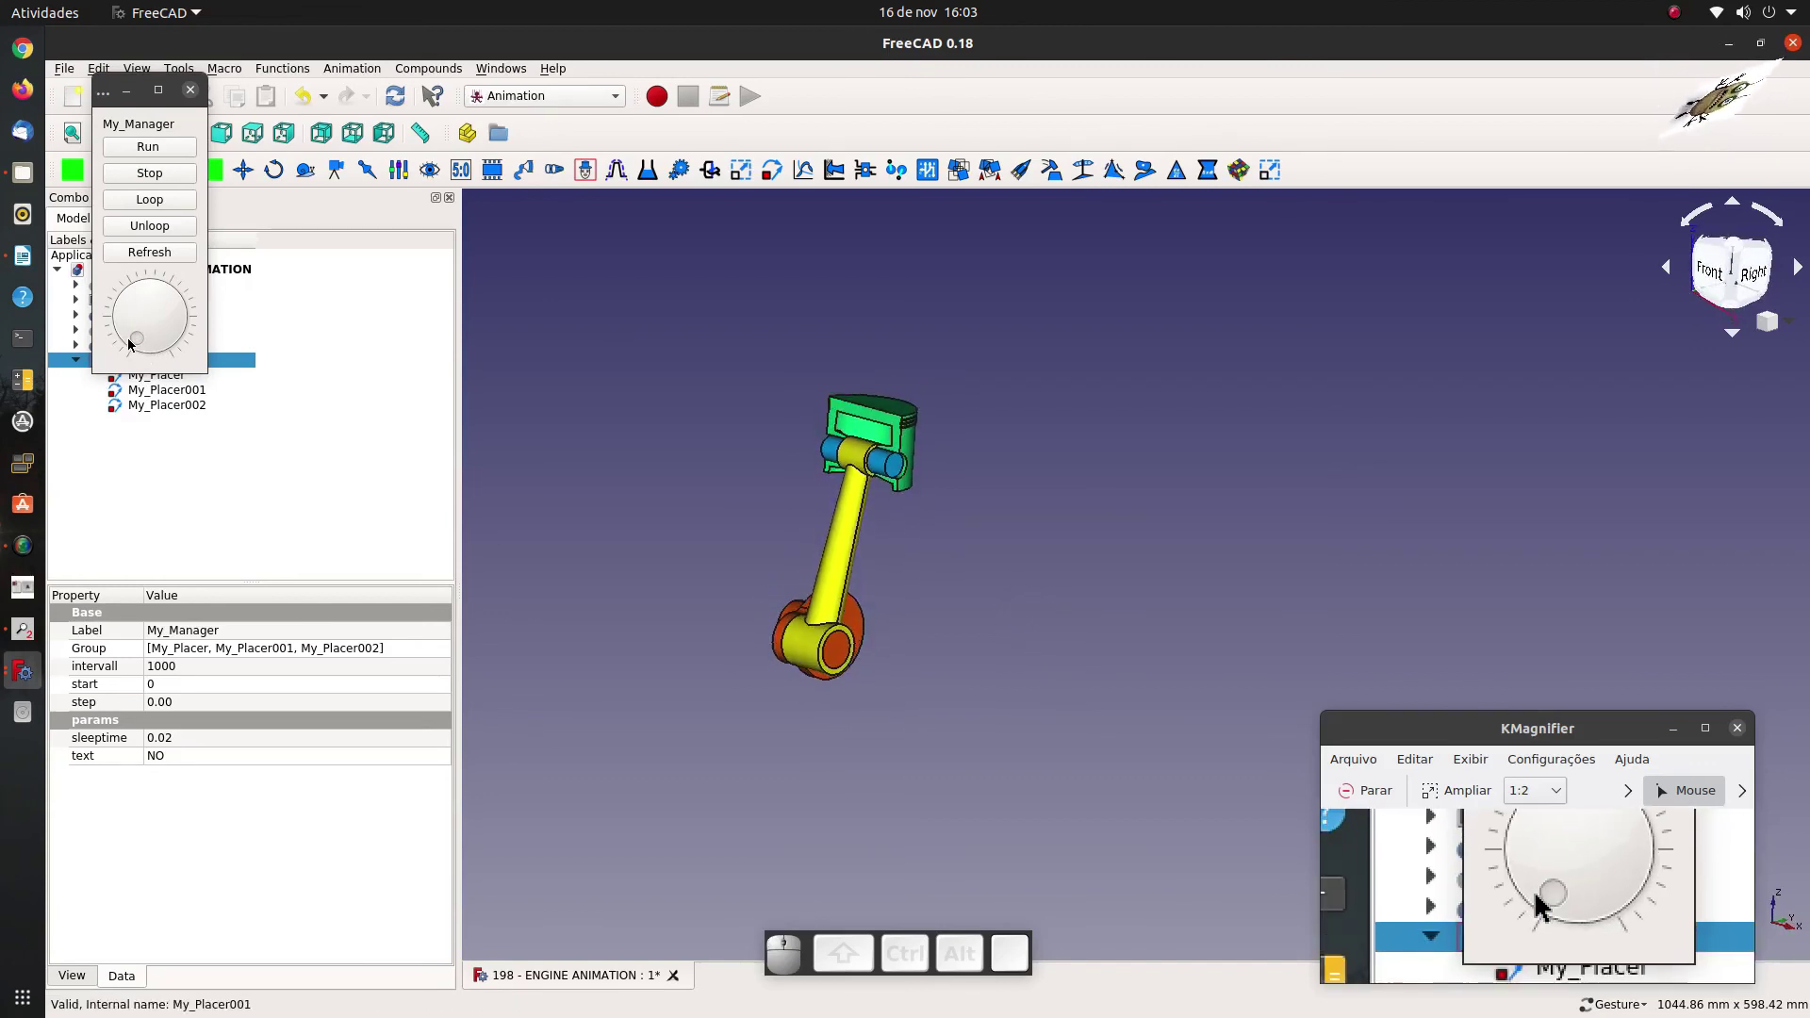
Zoom and recentre the 3D view to watch piston, connecting rod and crankshaft move together.
{"action": "scroll", "scroll_direction": "up", "scroll_amount": 3}
{"action": "middle_click", "coordinate": [130, 345]}
{"action": "scroll", "scroll_direction": "up", "scroll_amount": 3}
{"action": "middle_click", "coordinate": [130, 345]}
{"action": "scroll", "scroll_direction": "up", "scroll_amount": 3}
{"action": "middle_click", "coordinate": [130, 345]}
{"action": "scroll", "scroll_direction": "up", "scroll_amount": 3}
{"action": "scroll", "scroll_direction": "up", "scroll_amount": 3}
{"action": "scroll", "scroll_direction": "up", "scroll_amount": 3}
{"action": "scroll", "scroll_direction": "down", "scroll_amount": 3}
{"action": "scroll", "scroll_direction": "up", "scroll_amount": 3}
{"action": "left_click", "coordinate": [169, 159]}
{"action": "scroll", "scroll_direction": "up", "scroll_amount": 3}
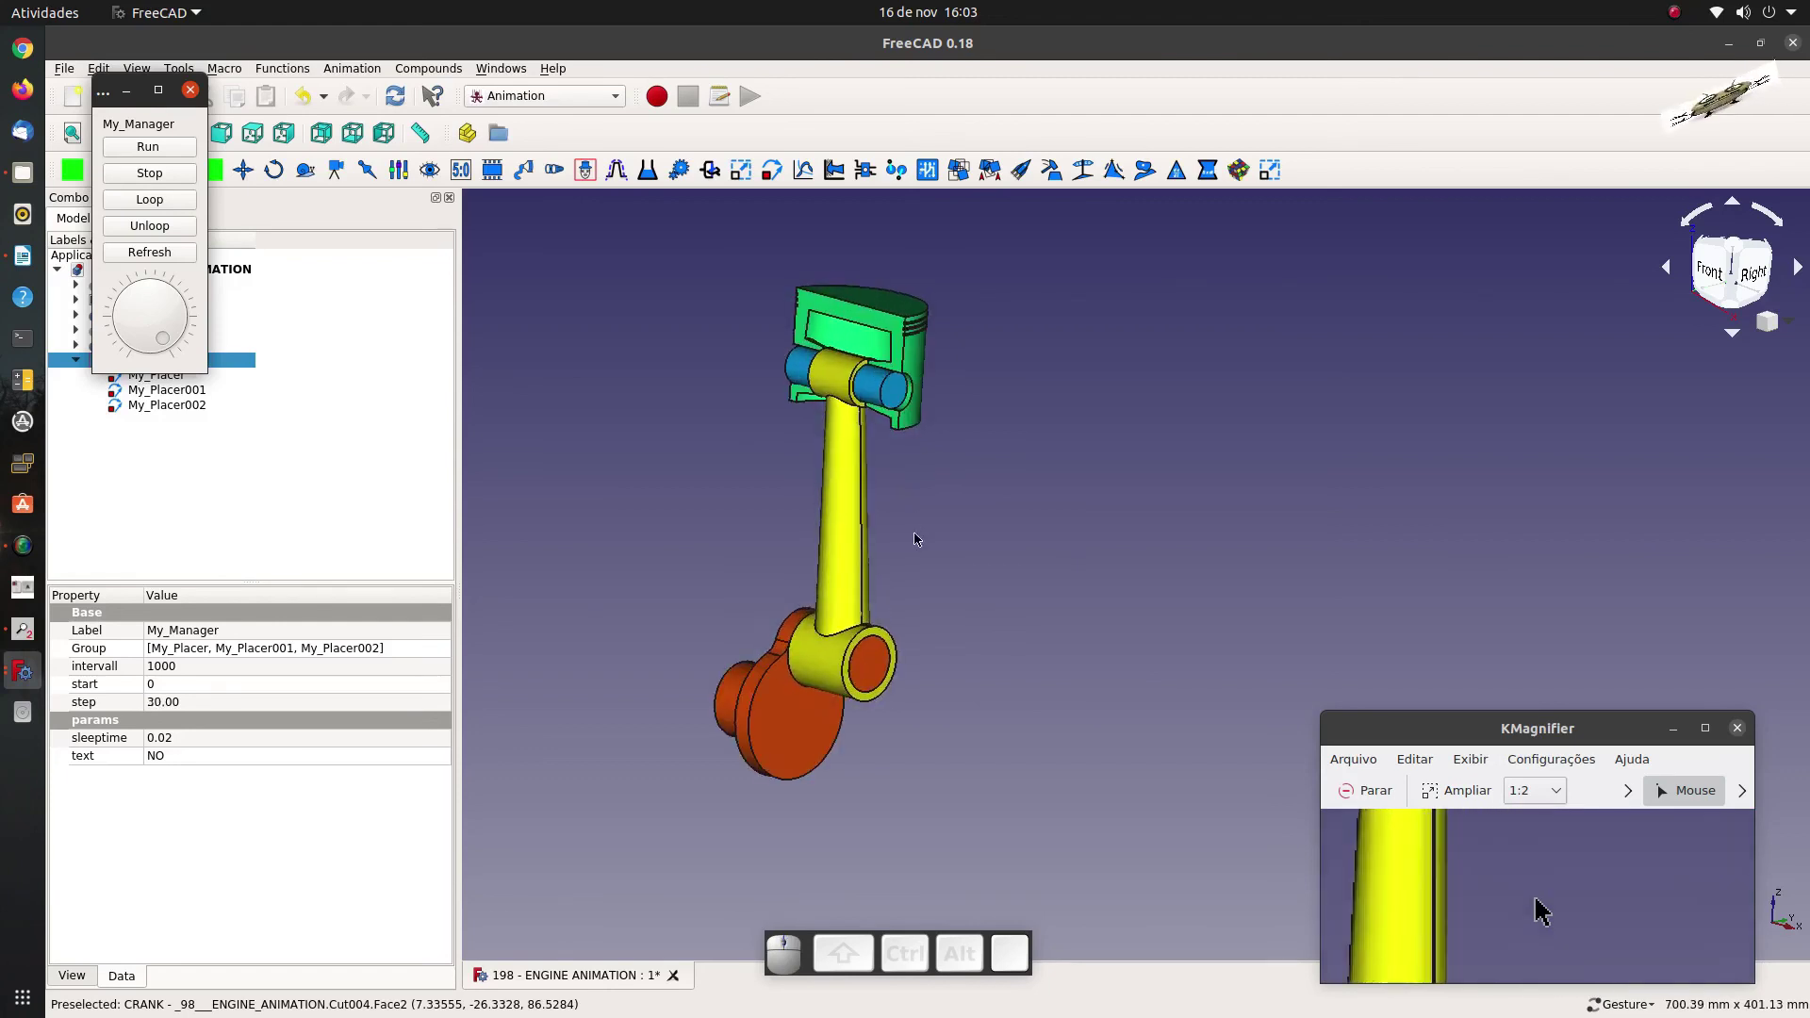
{"action": "scroll", "scroll_direction": "down", "scroll_amount": 3}
{"action": "scroll", "scroll_direction": "up", "scroll_amount": 3}
{"action": "scroll", "scroll_direction": "down", "scroll_amount": 3}
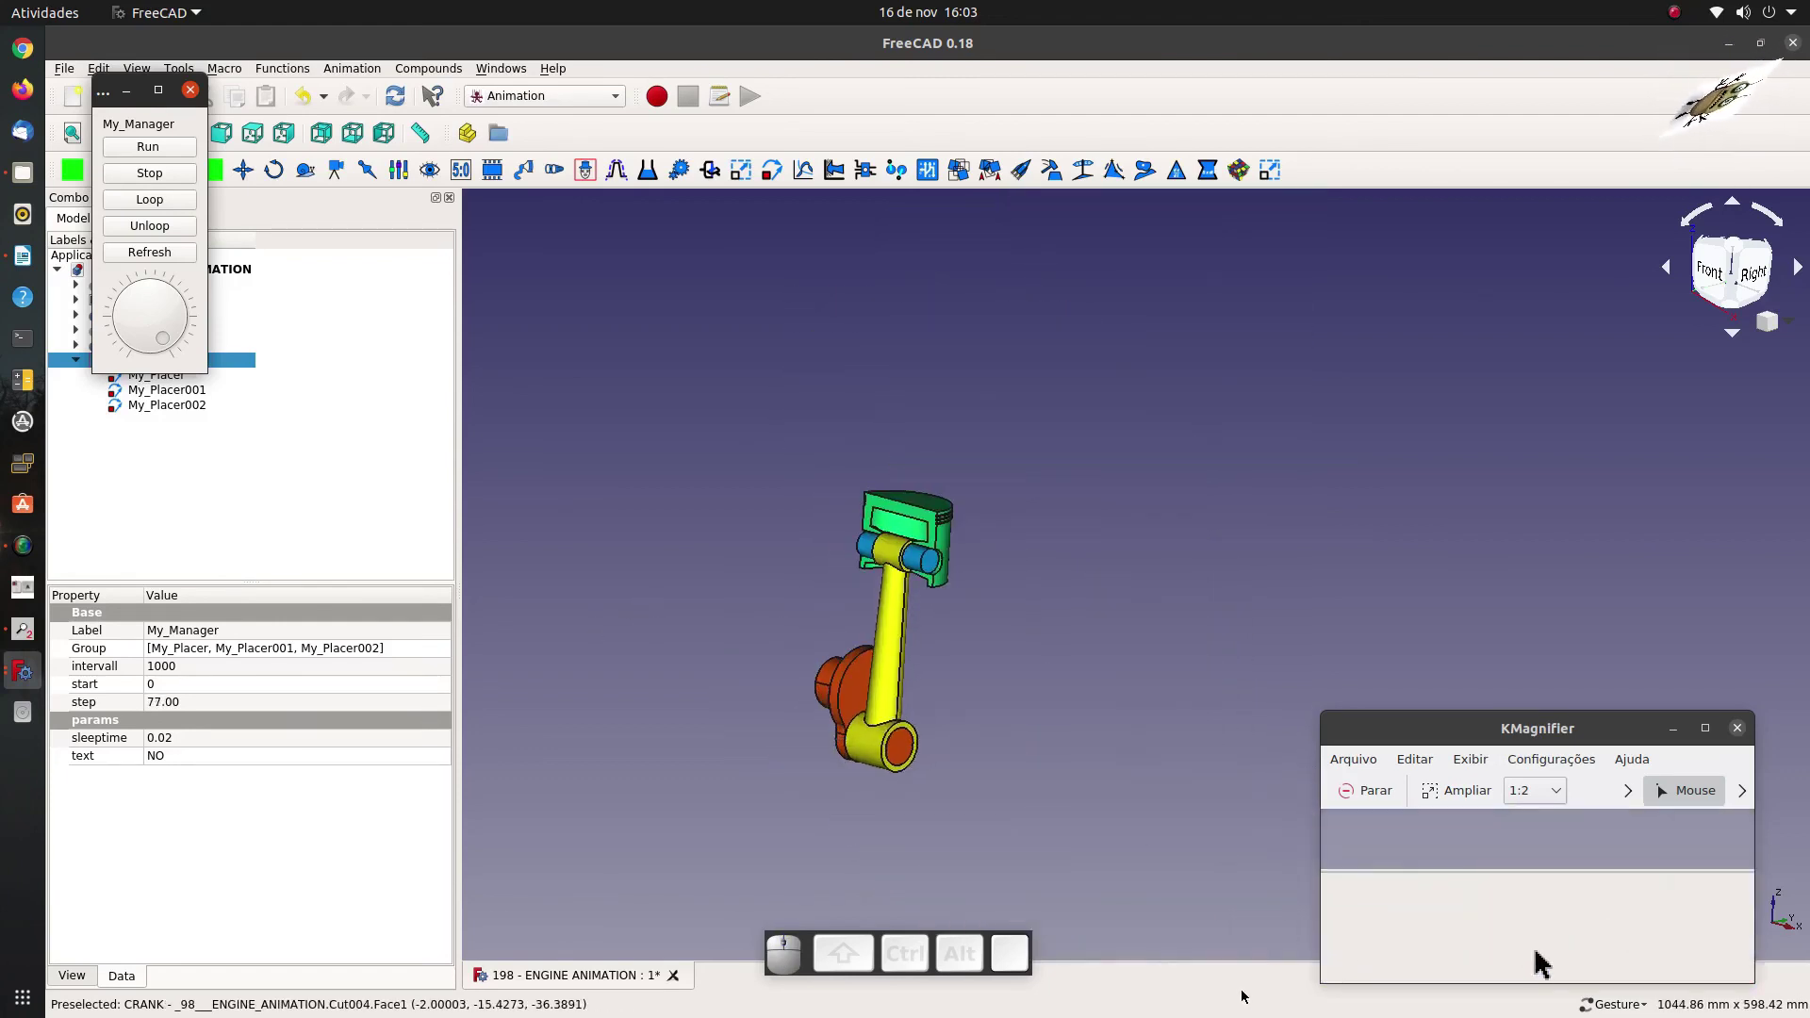